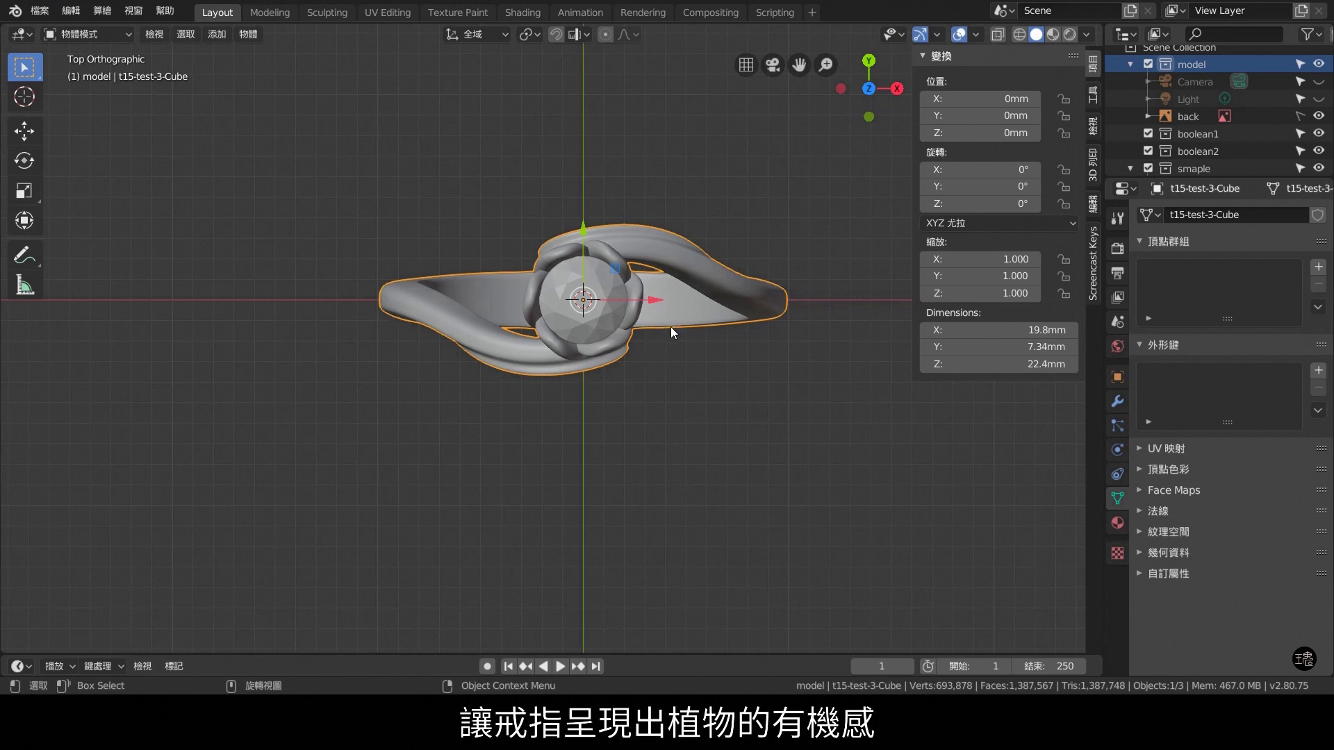
Expand the 'smaple' collection and orbit around the finished sample ring to review it.
key(KP_3)
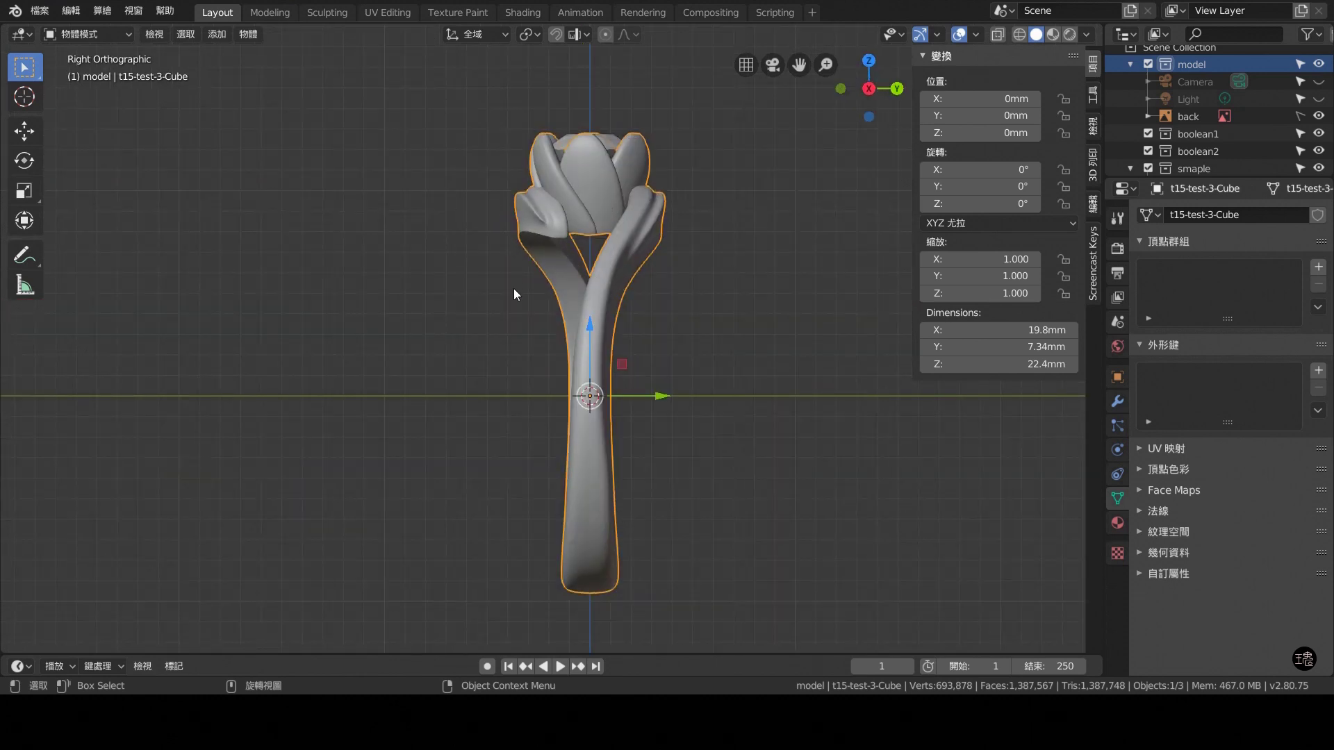
click(510, 244)
middle_click(541, 278)
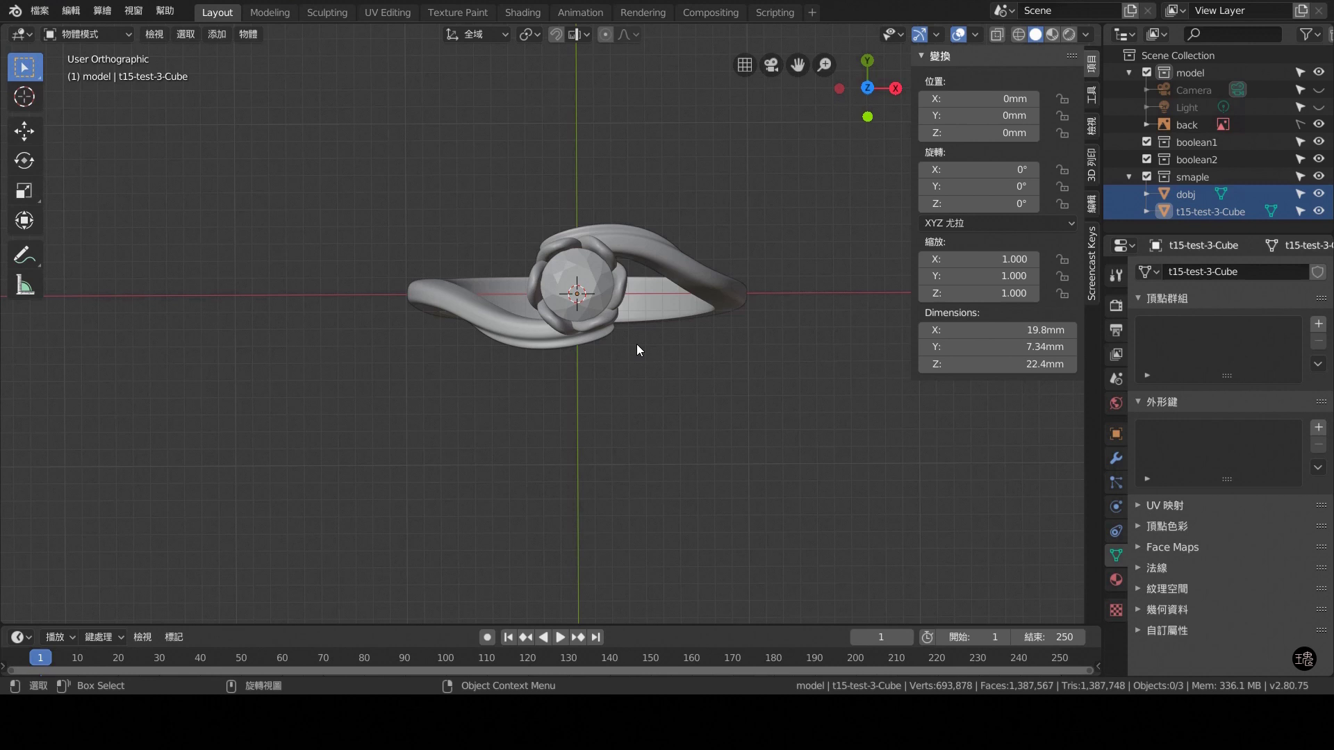
middle_click(648, 359)
scroll(up, 3)
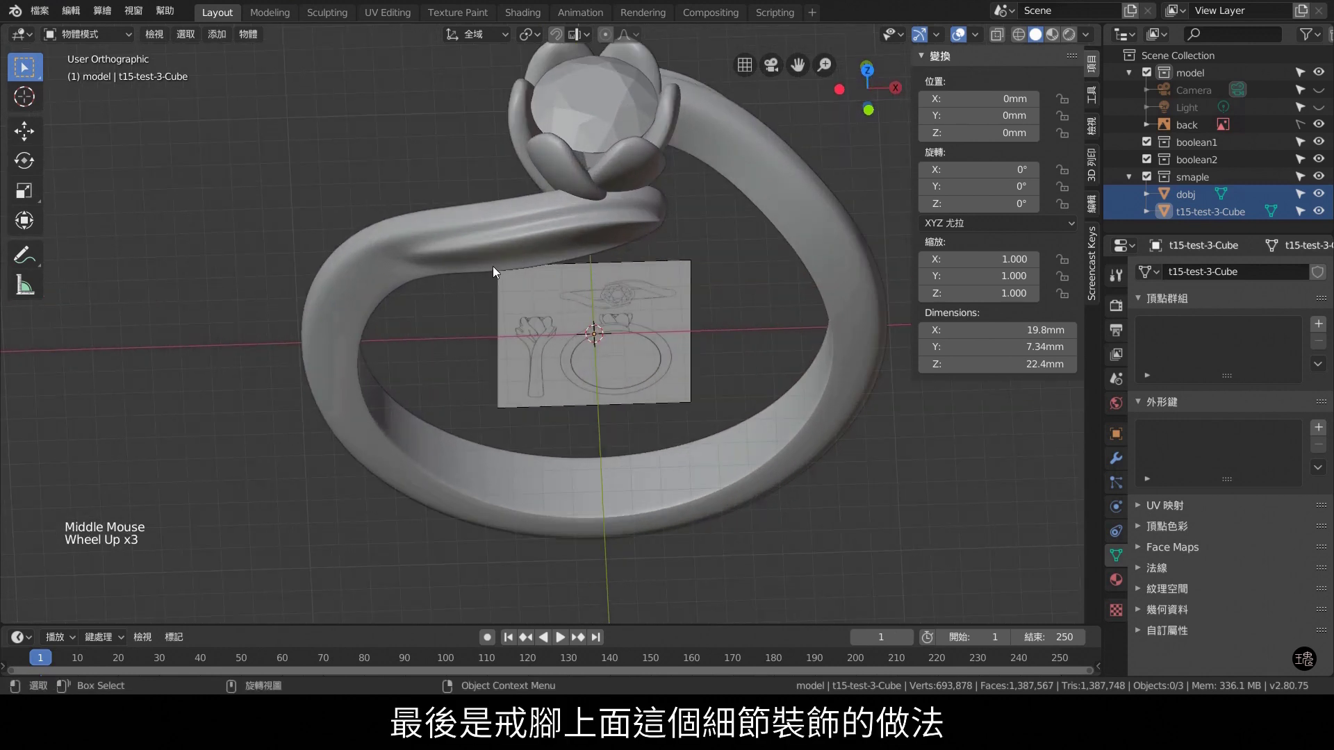
scroll(up, 3)
middle_click(678, 258)
scroll(down, 3)
key(ctrl+End)
Hide the 'smaple' collection and return to the front orthographic view of the reference sketch.
click(1329, 180)
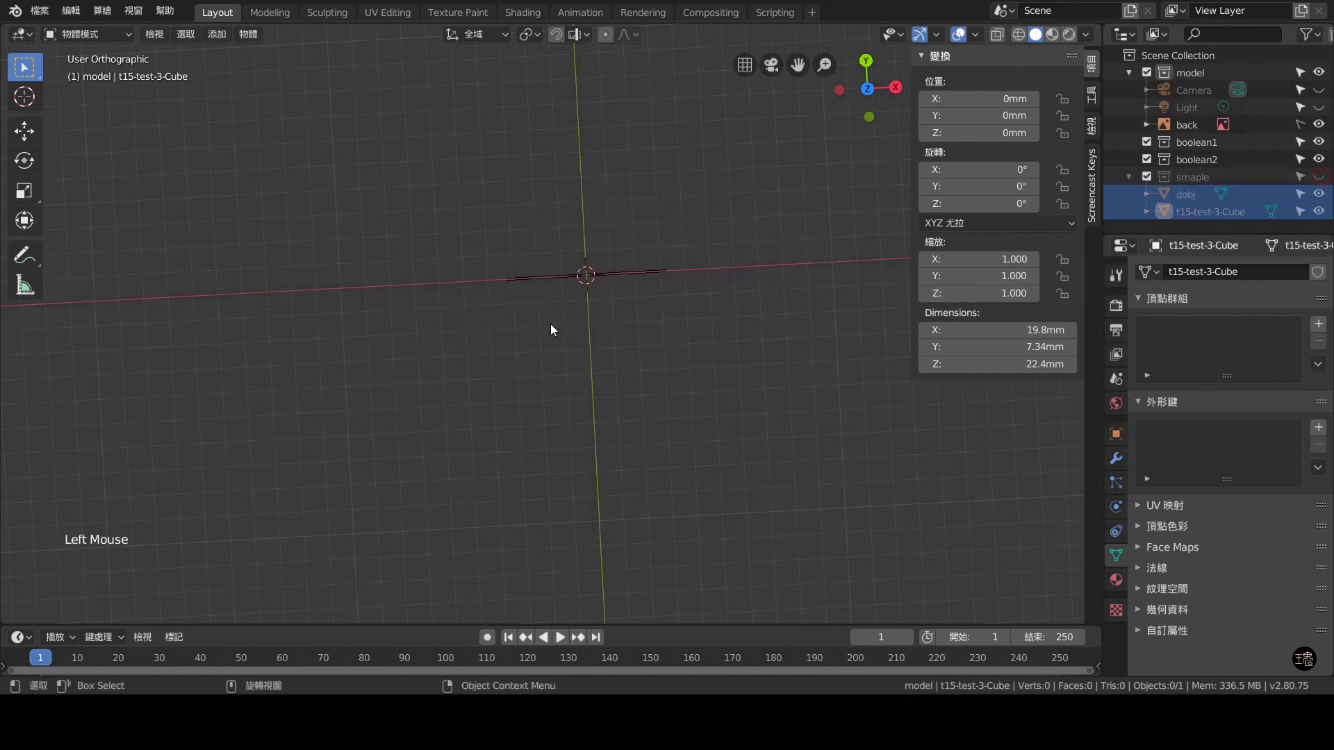
key(KP_1)
scroll(up, 3)
middle_click(612, 417)
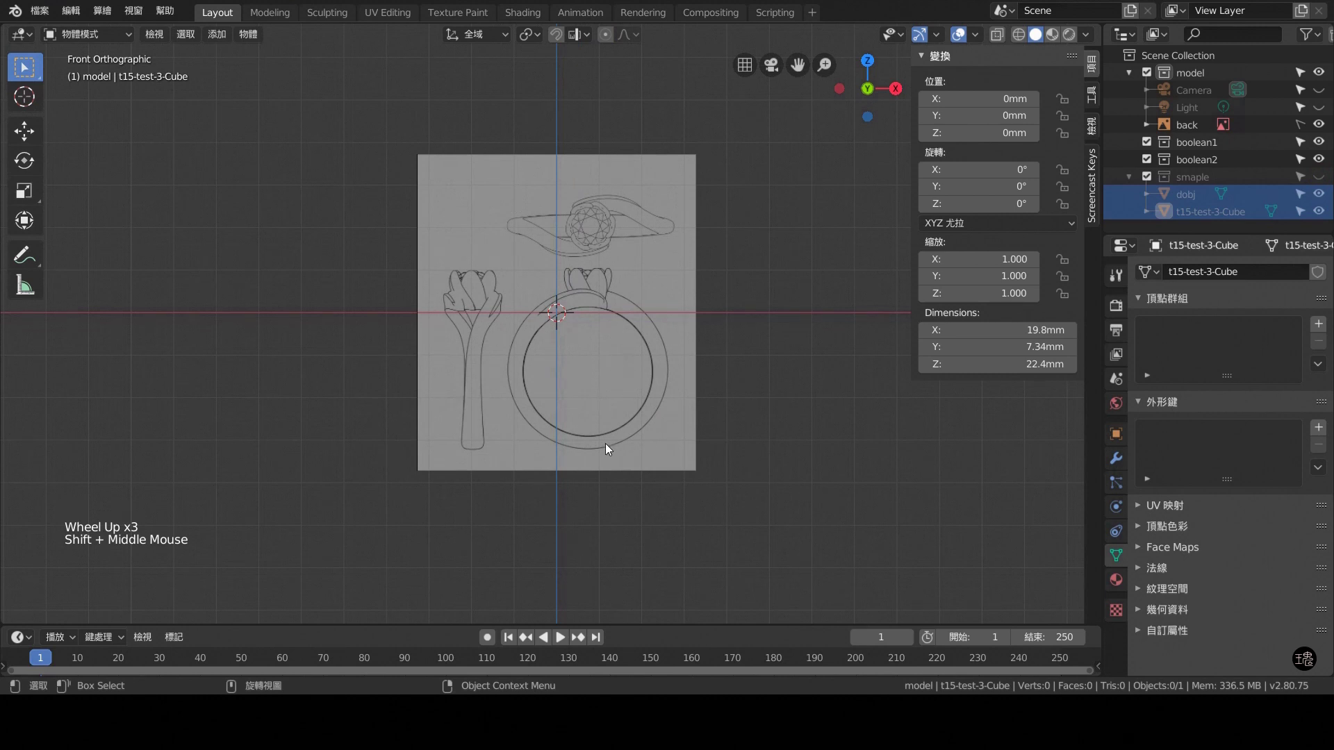
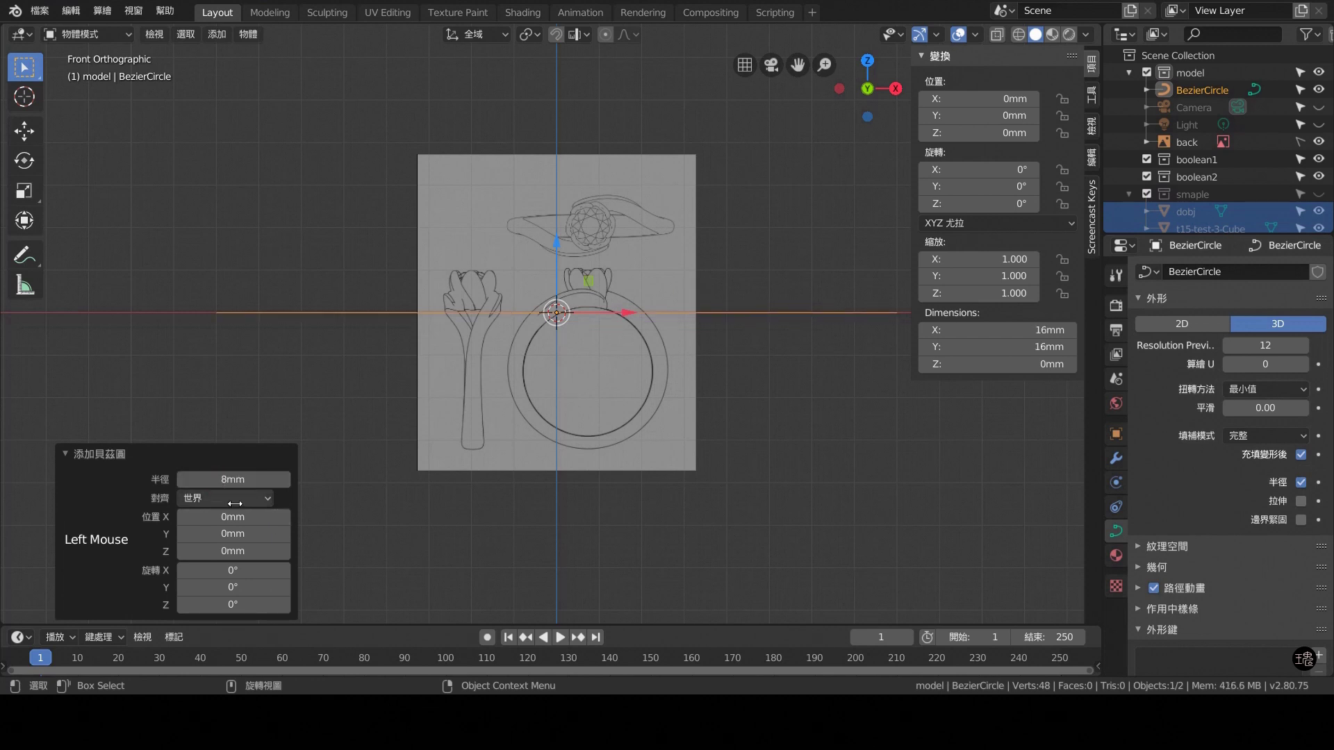
With the 16 mm band Bézier circle placed, bring up Shift+A to add the diamond mesh.
scroll(down, 3)
scroll(down, 3)
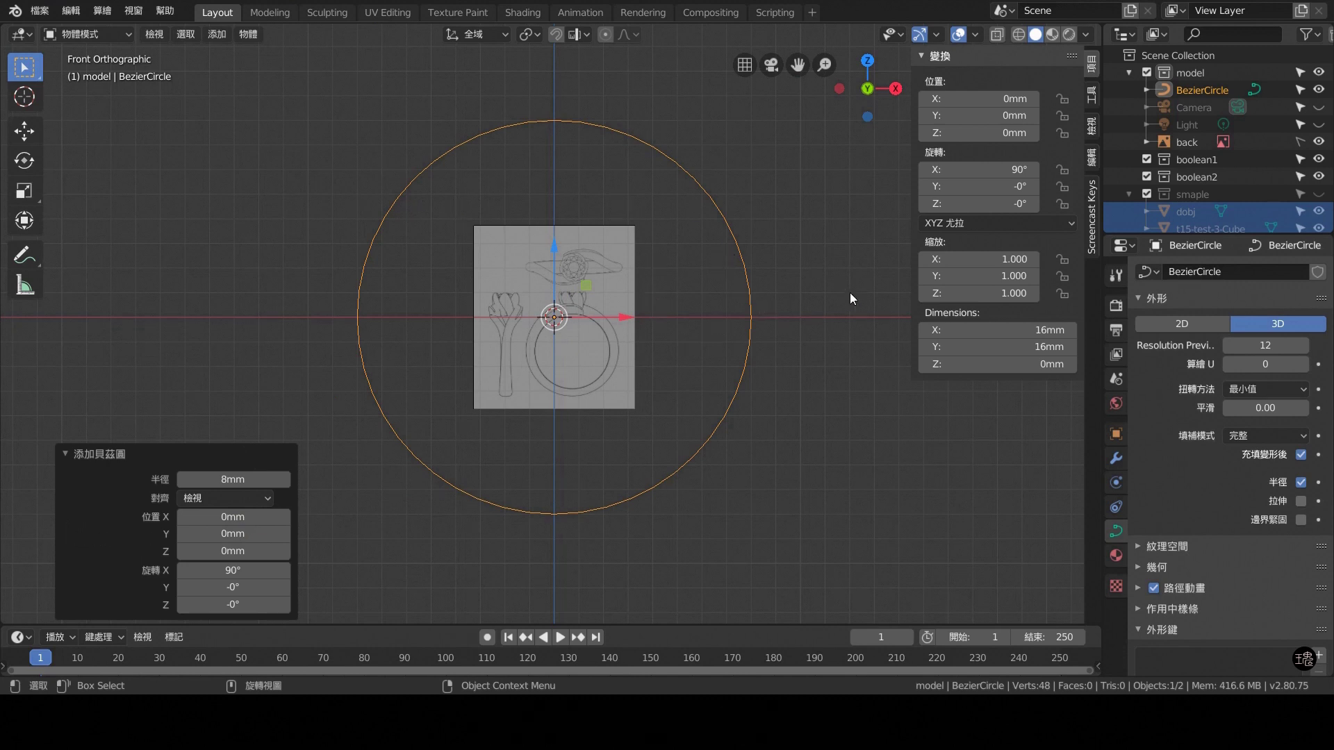
click(866, 468)
key(shift+a)
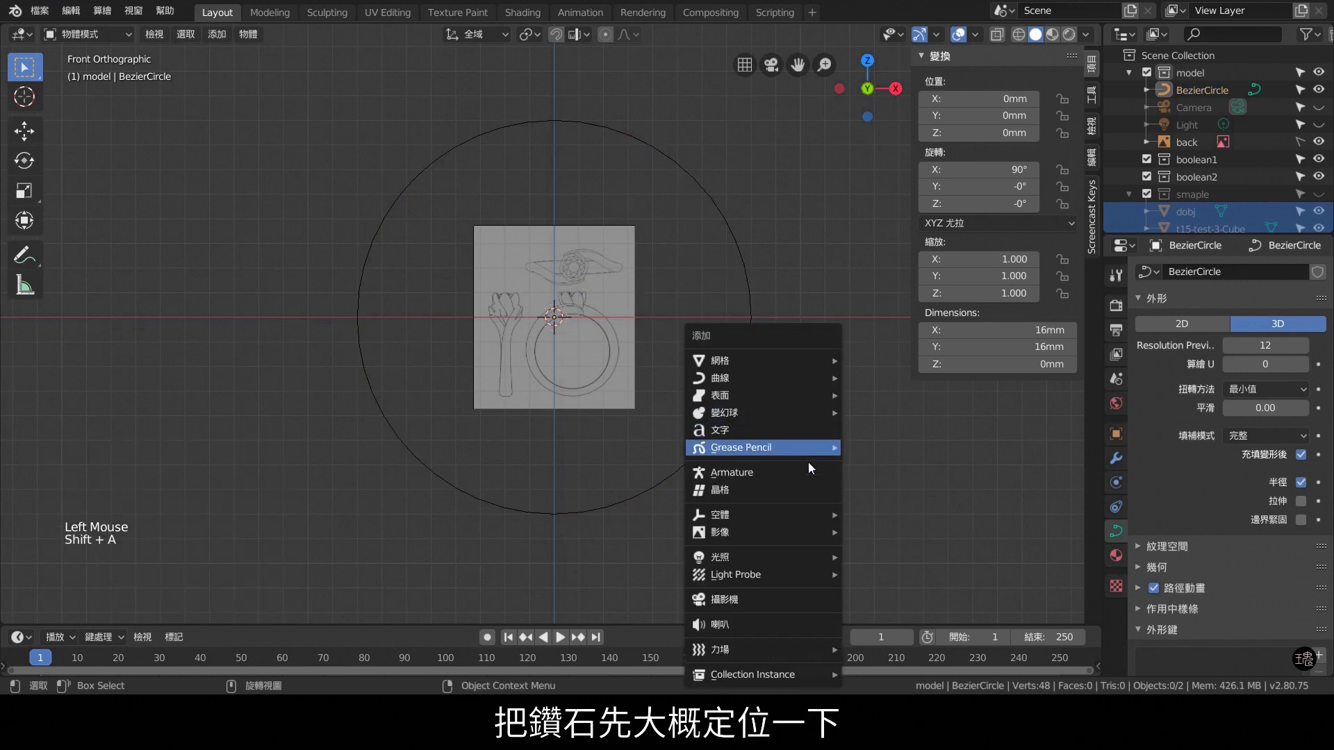
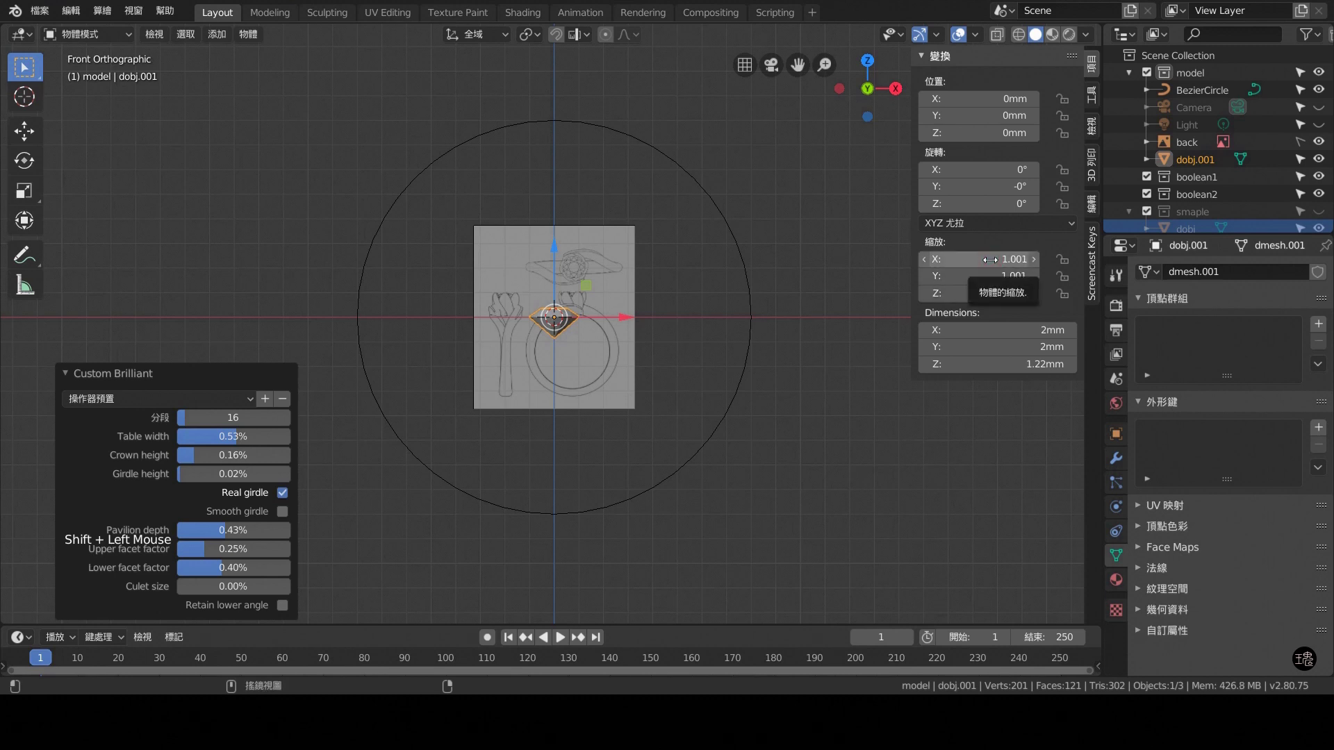
Scale the diamond to 2.15 and raise it on Z to about 11.175 mm above the band circle.
click(95, 549)
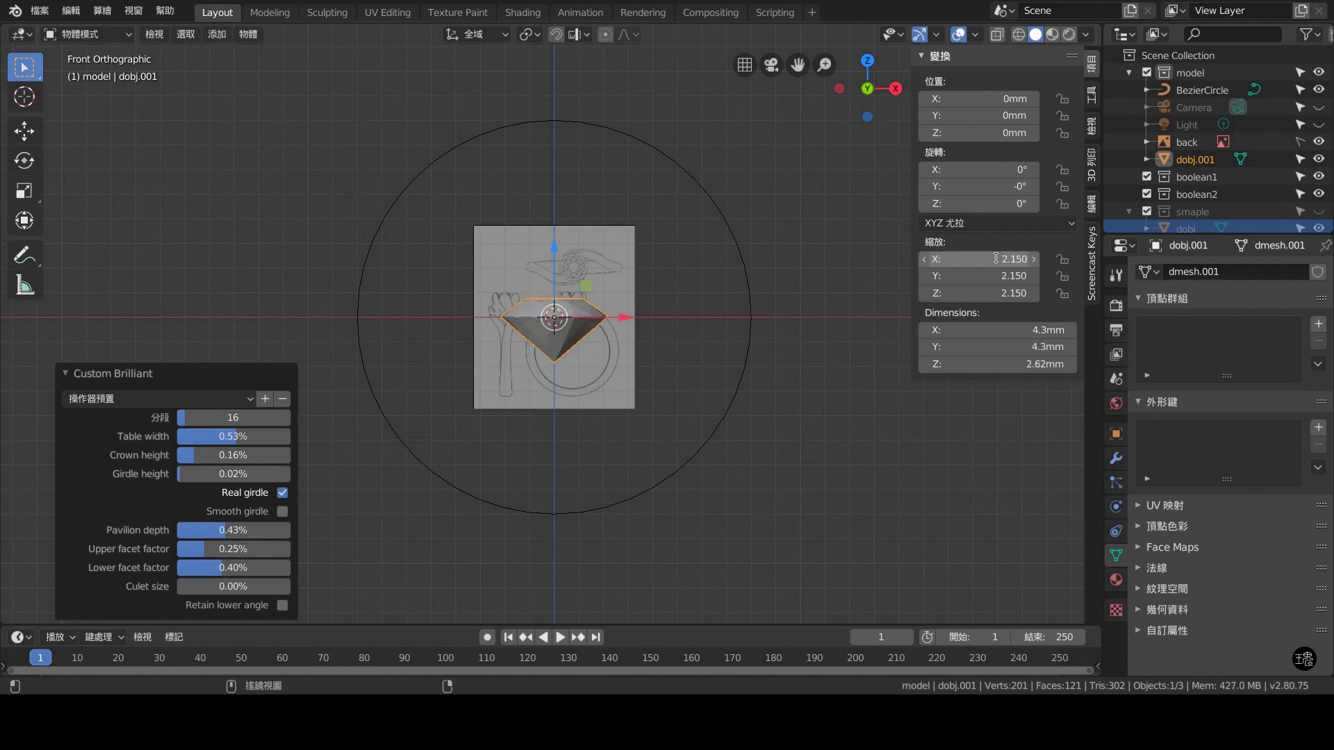
scroll(down, 3)
middle_click(628, 260)
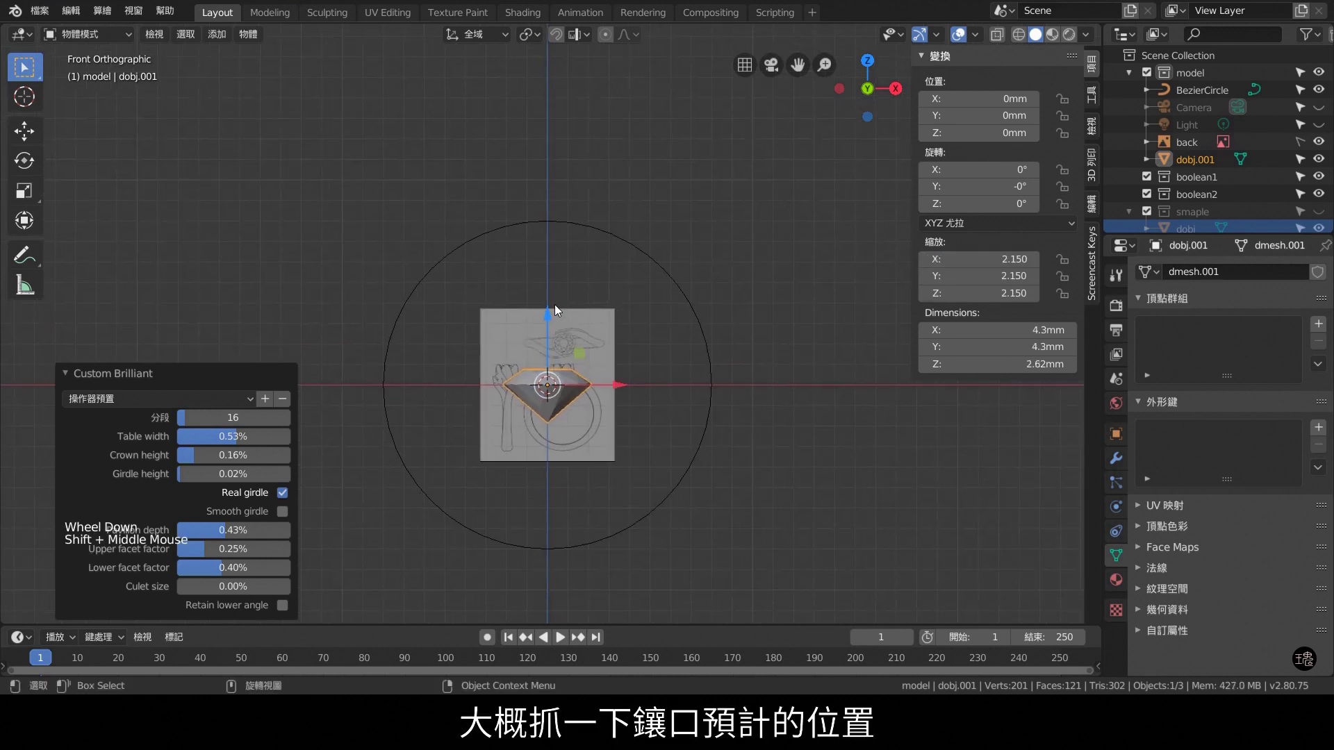
click(557, 250)
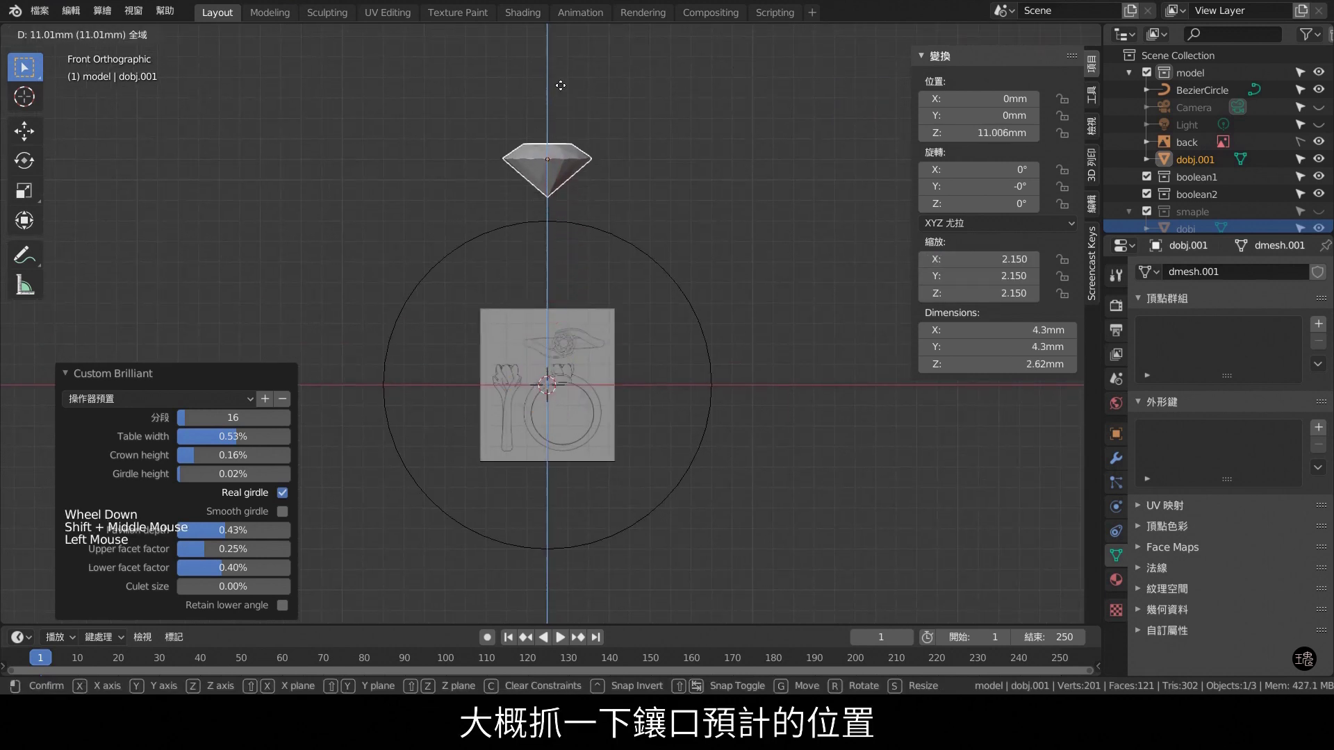
middle_click(635, 196)
click(549, 122)
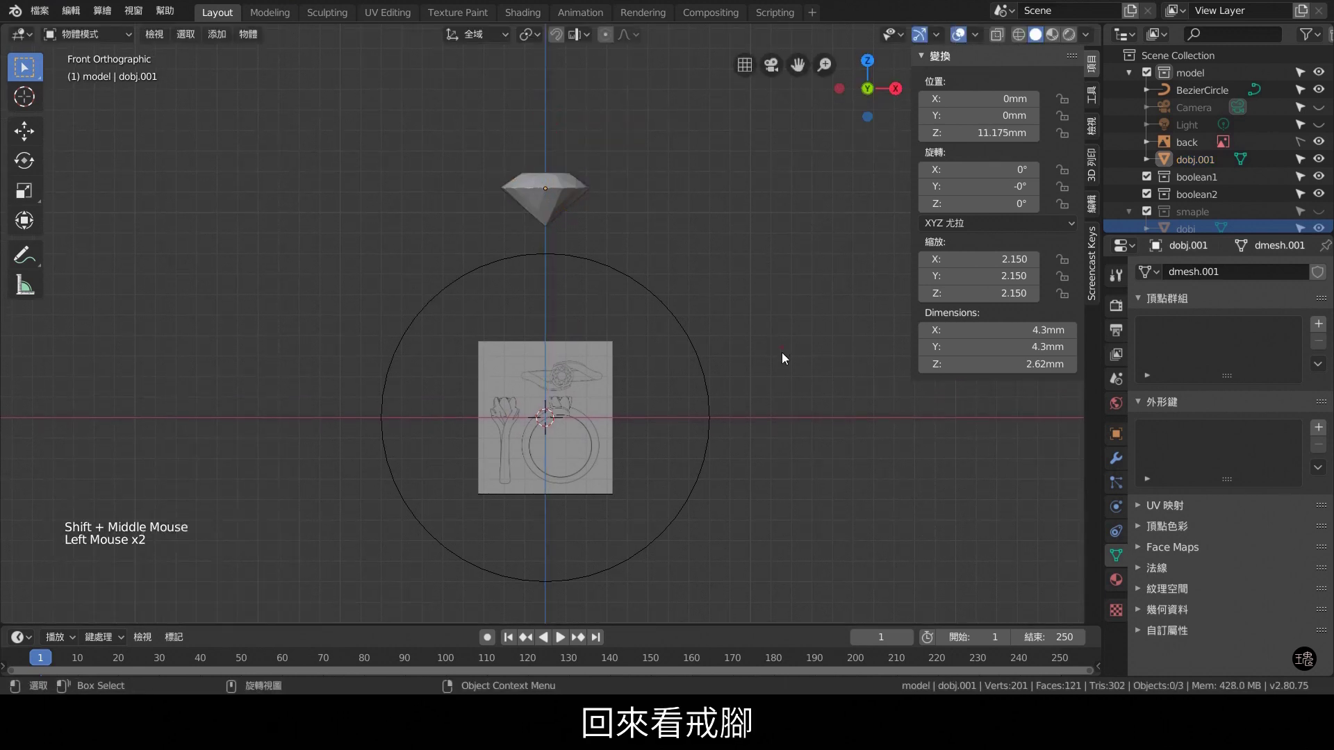
Check the diamond against the reference sketch, then switch to top view for the next object.
middle_click(766, 557)
scroll(up, 3)
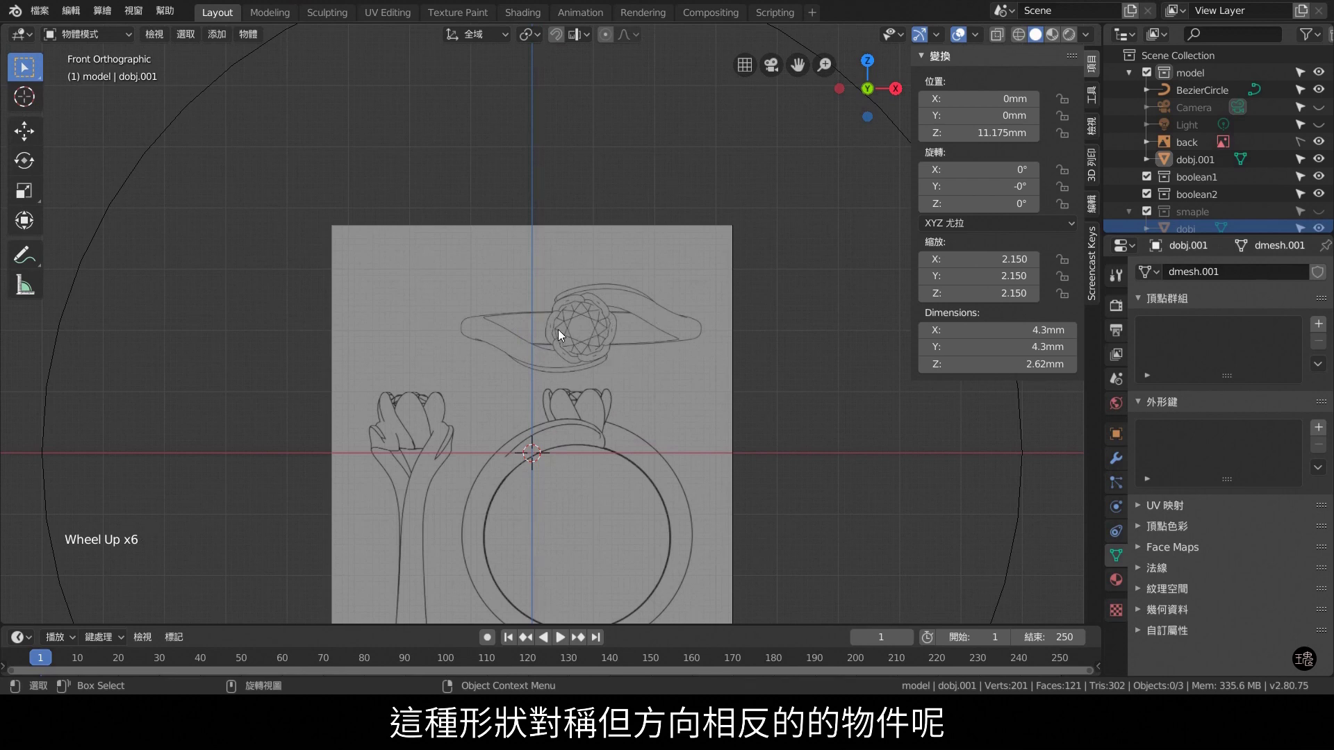
scroll(down, 3)
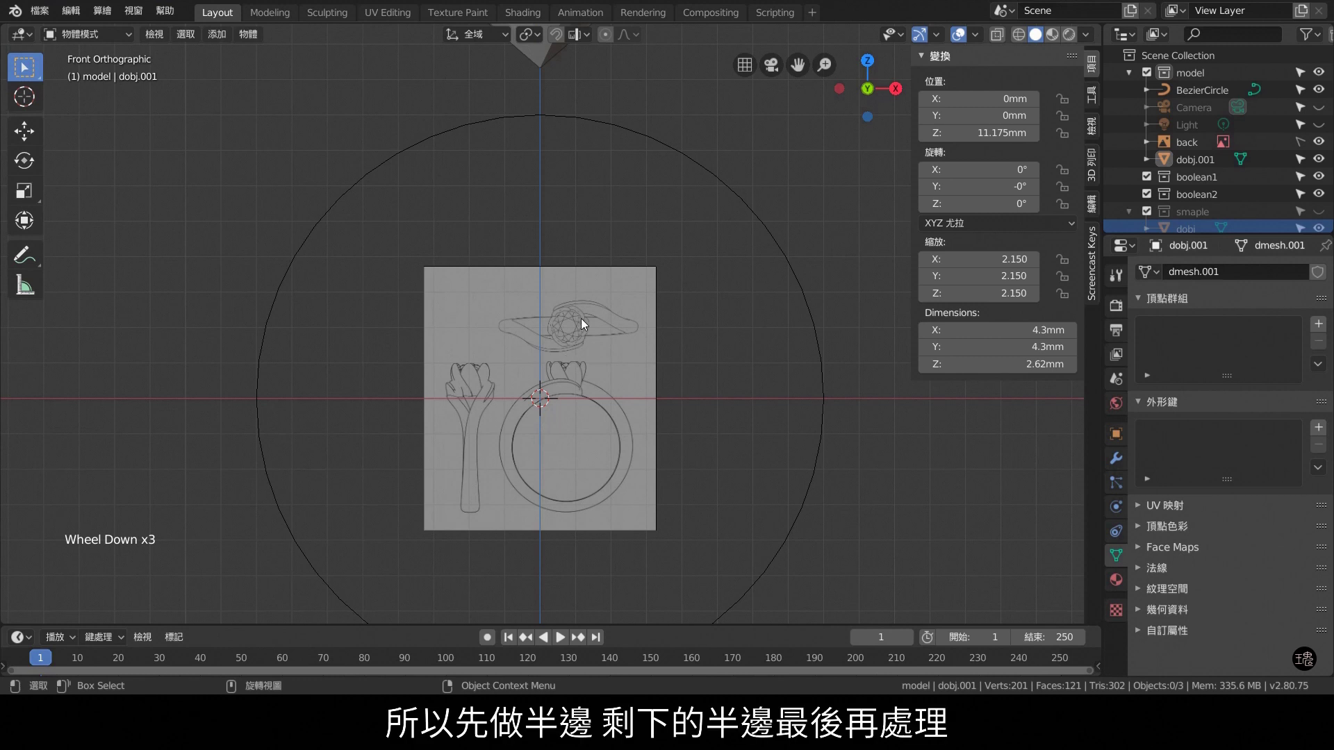
key(KP_7)
scroll(down, 3)
middle_click(627, 293)
scroll(down, 3)
scroll(down, 3)
Add a 1.6 mm plane from top view and give it a Subdivision Surface modifier.
key(shift+a)
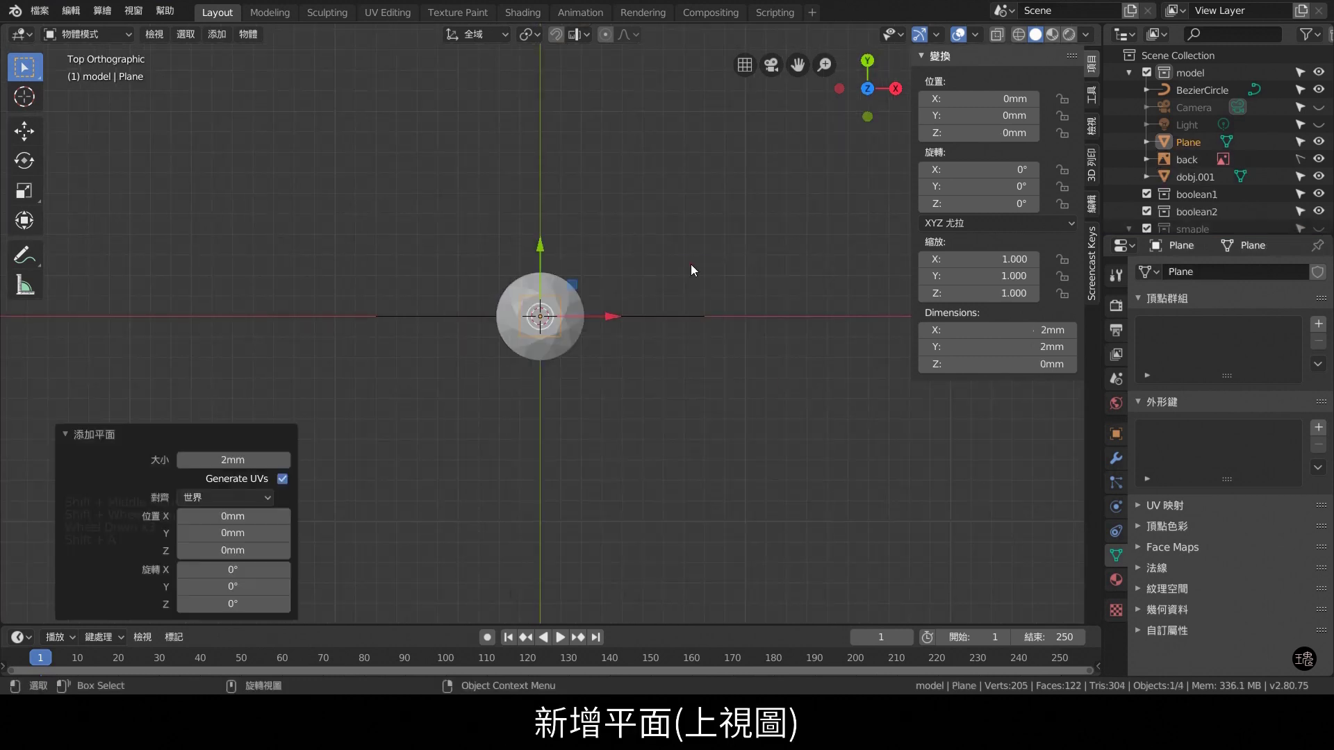
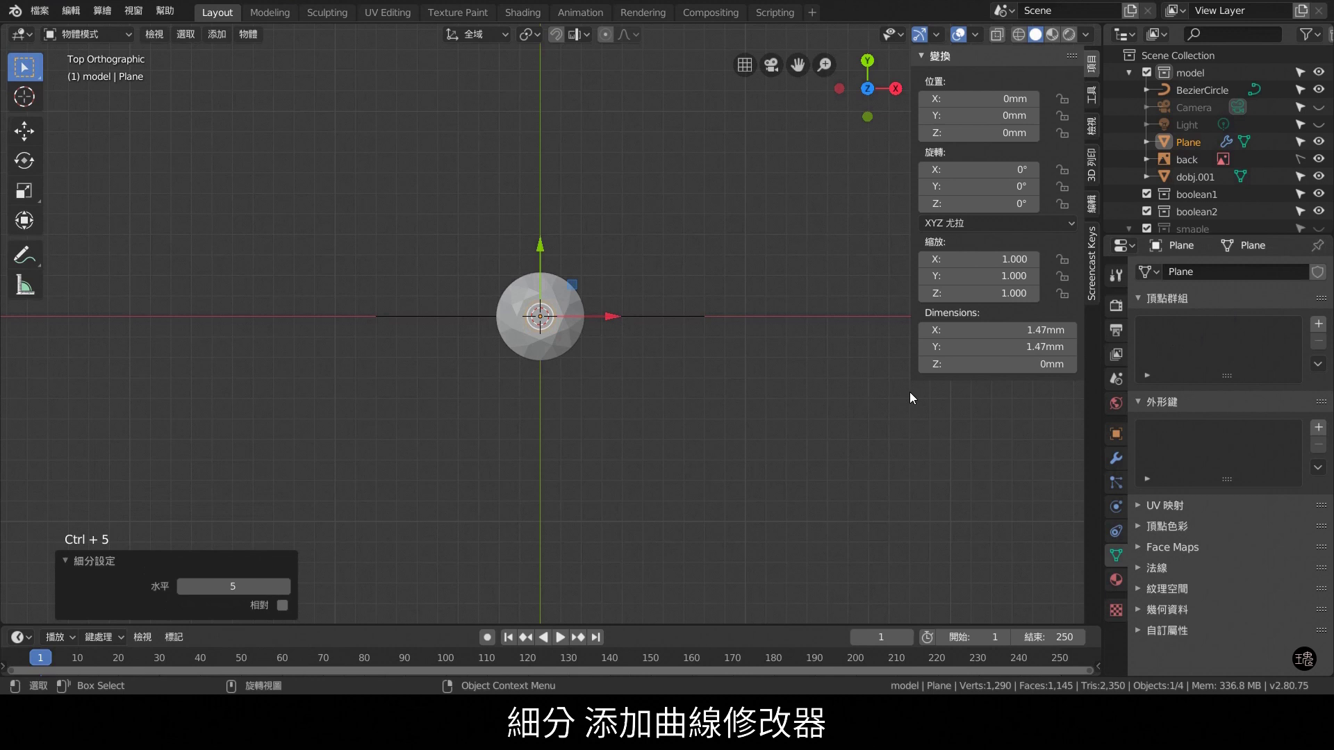
click(1119, 466)
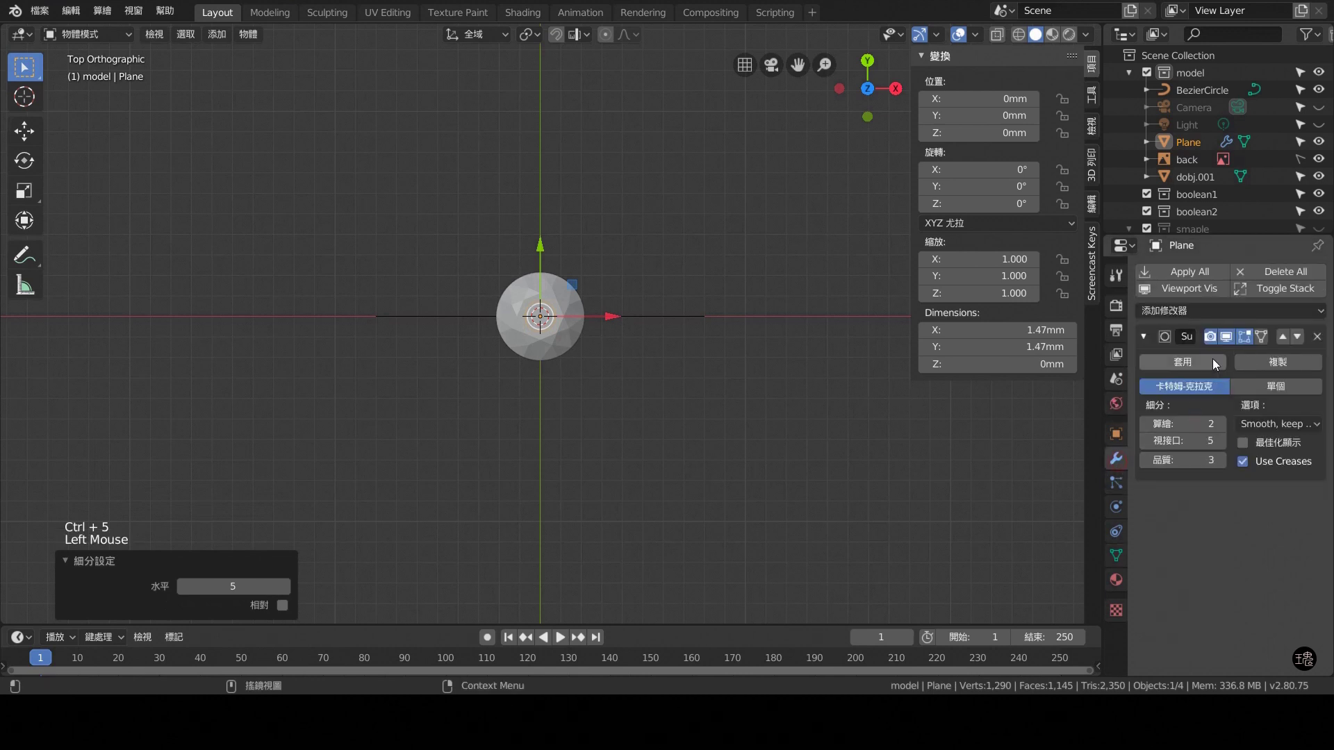
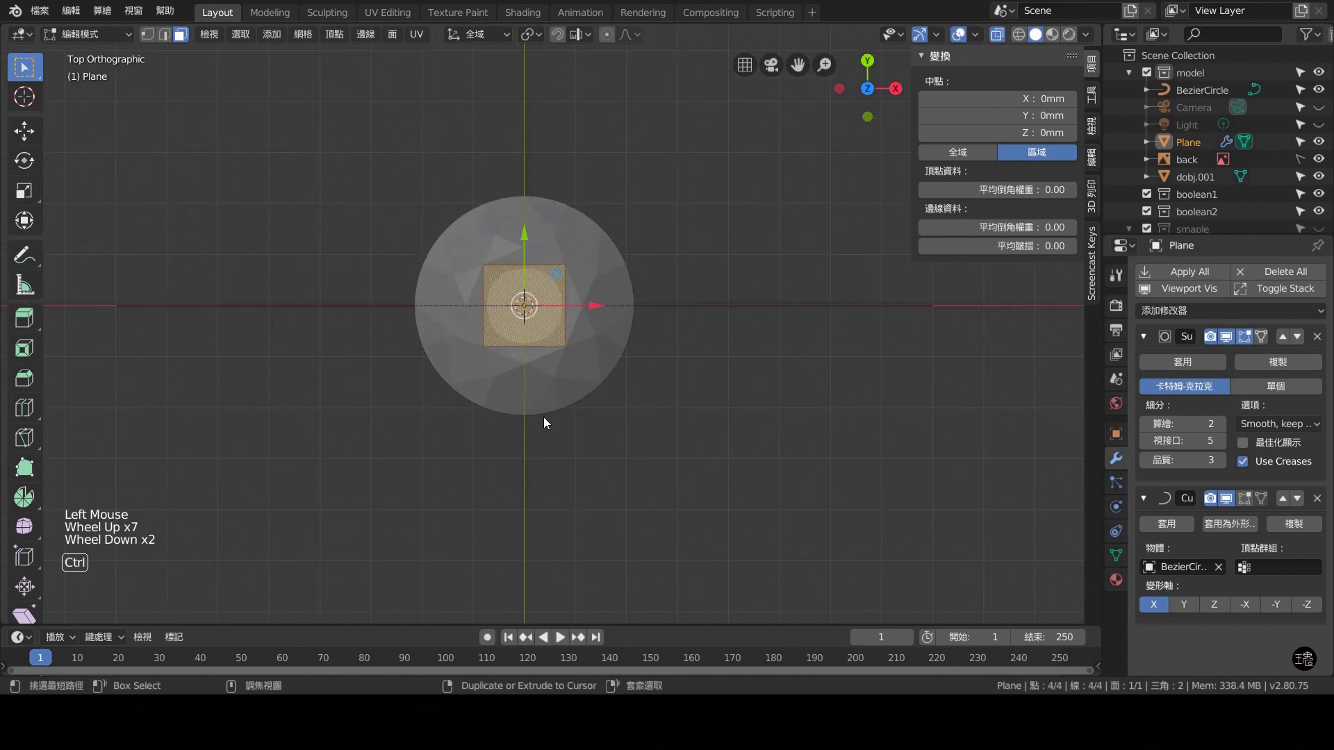
Loop-cut the plane through its middle and select the vertices on one side to extrude along X.
key(ctrl+r)
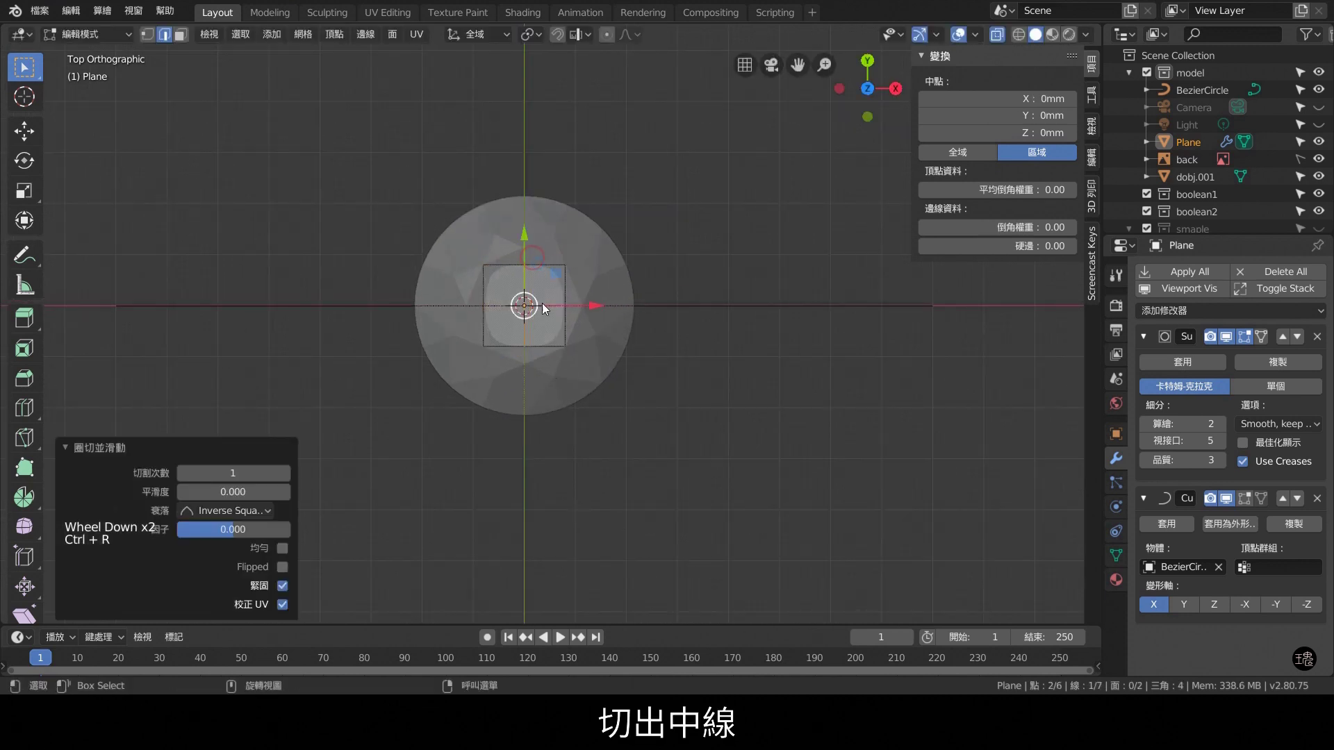
click(451, 218)
key(x)
scroll(down, 3)
scroll(down, 3)
click(1246, 503)
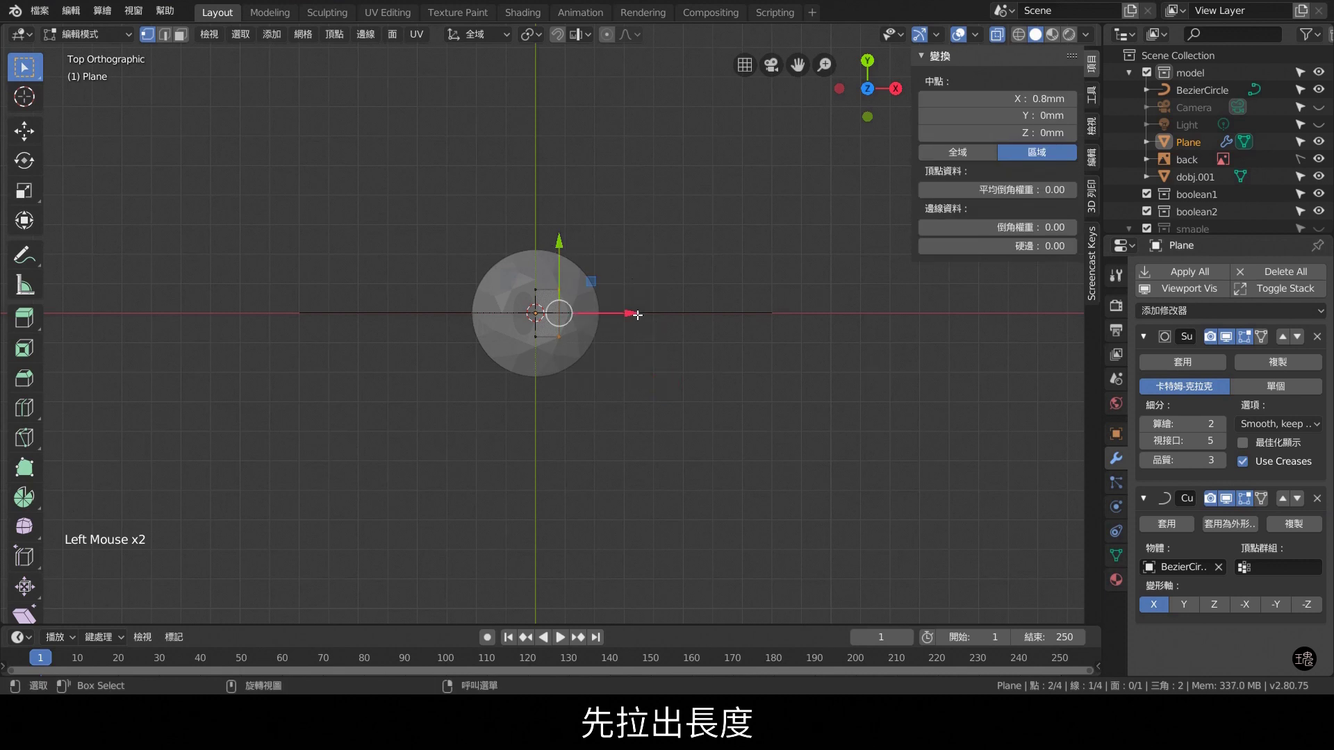
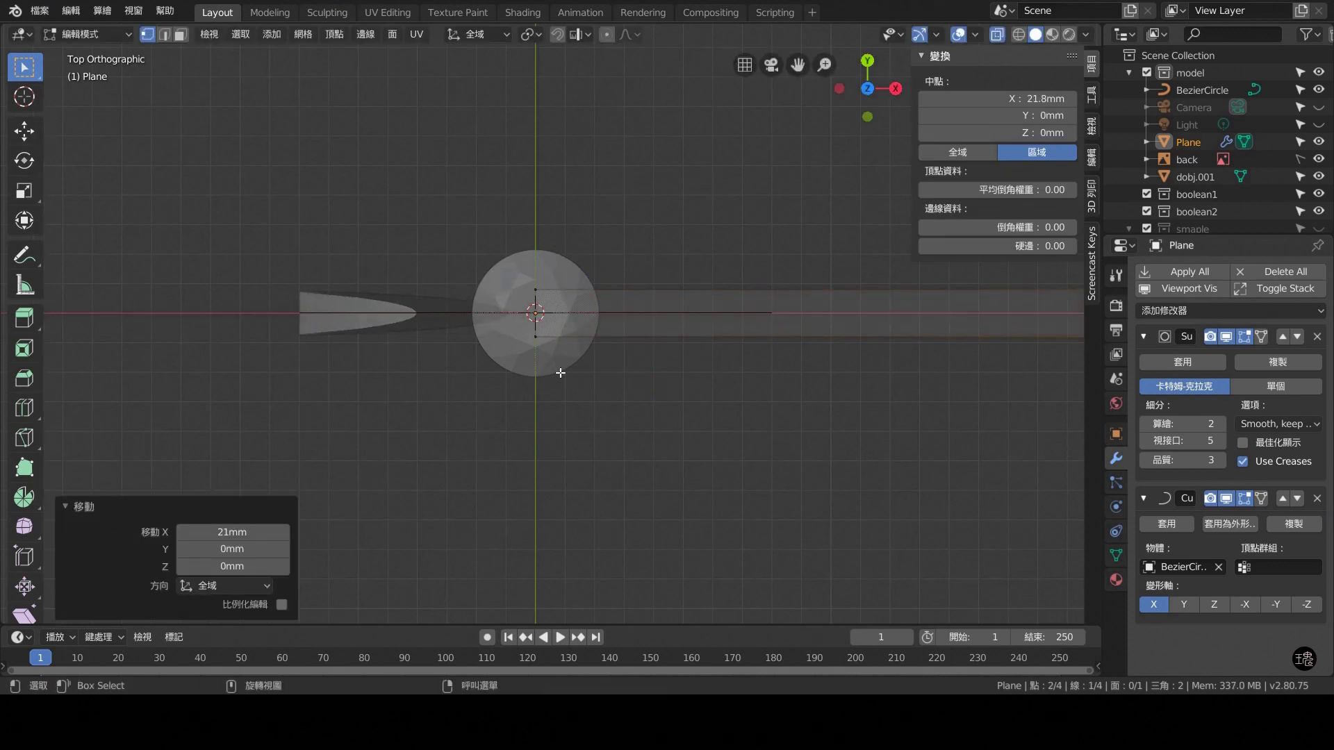
Box-select the top vertices and delete them, leaving a single long edge along X.
key(ctrl+KP_3)
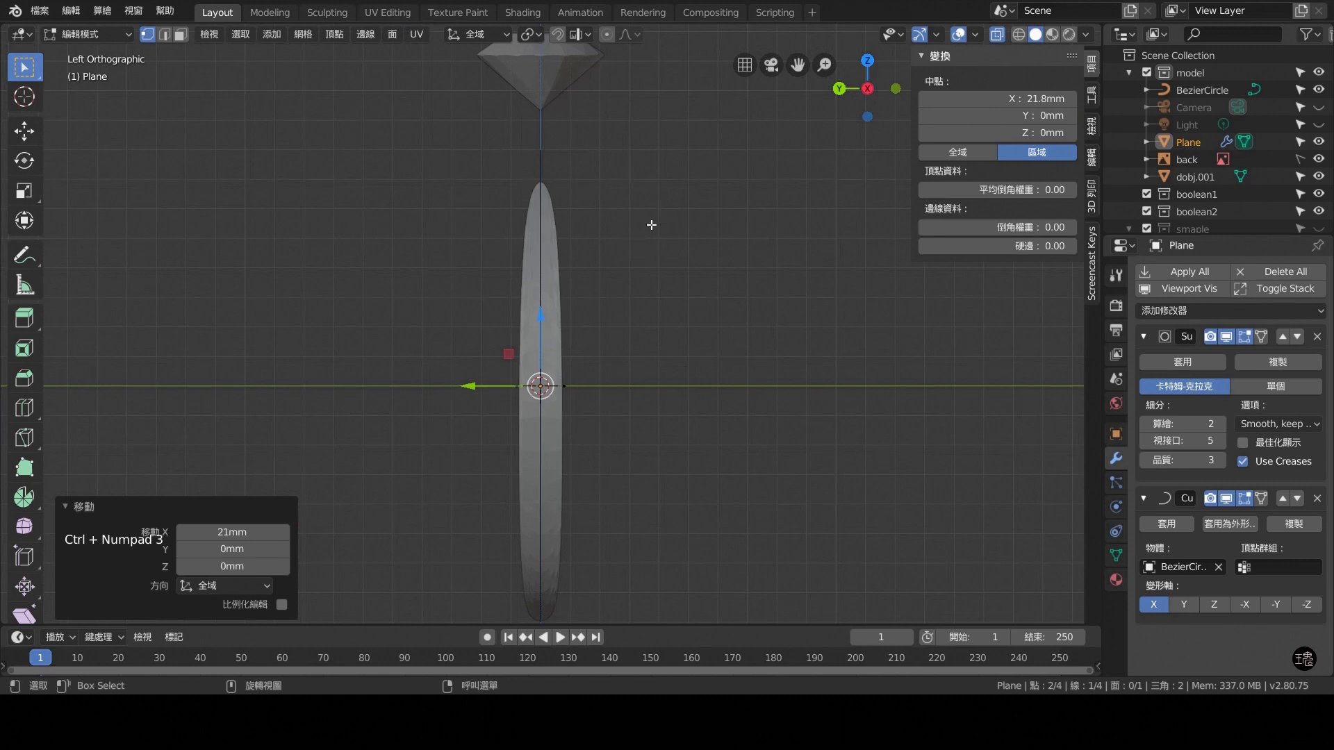
key(KP_7)
scroll(down, 3)
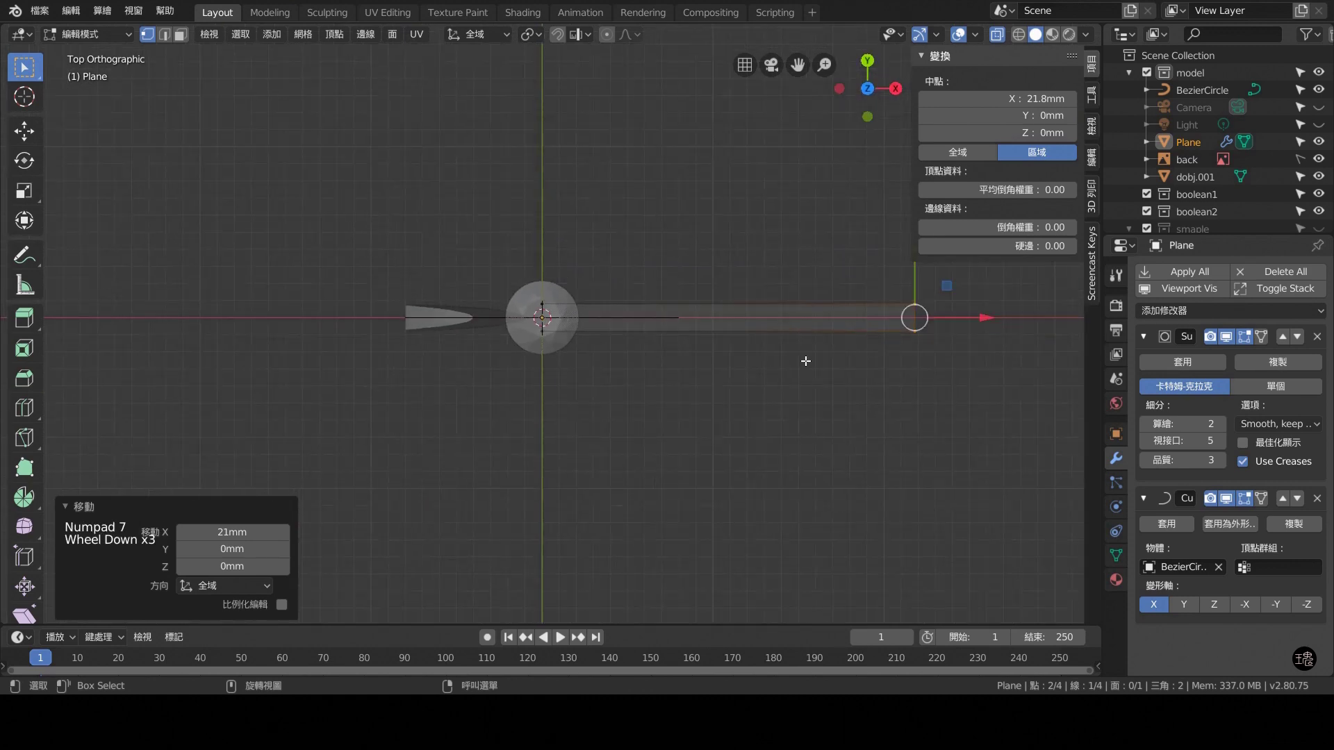
click(906, 398)
scroll(down, 3)
middle_click(916, 382)
click(839, 388)
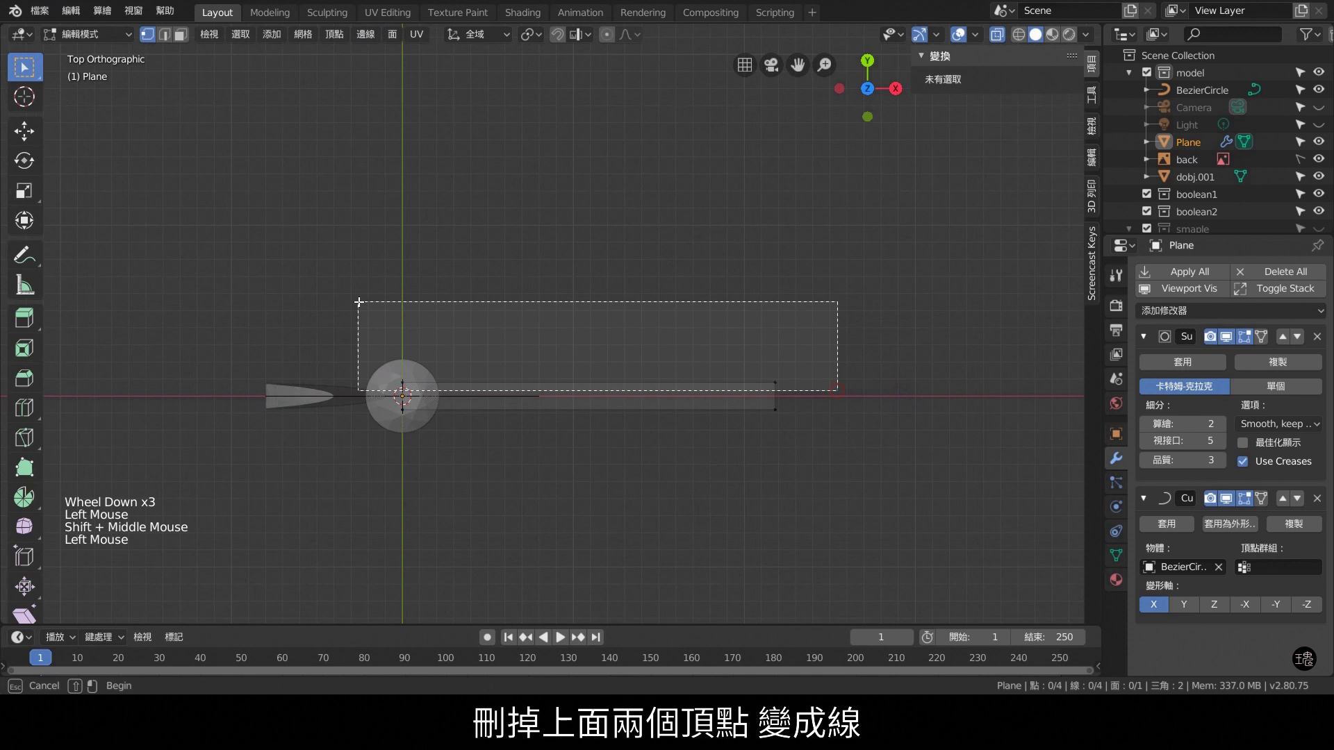
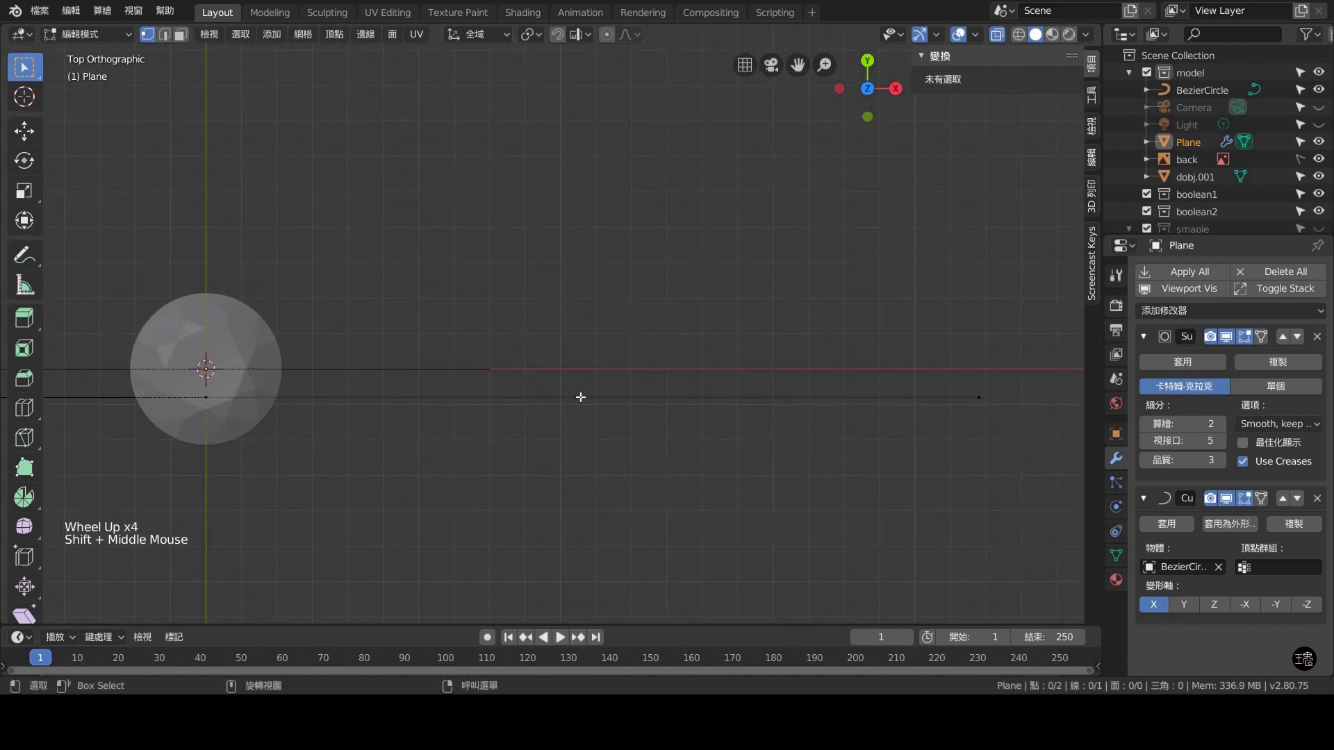
scroll(down, 3)
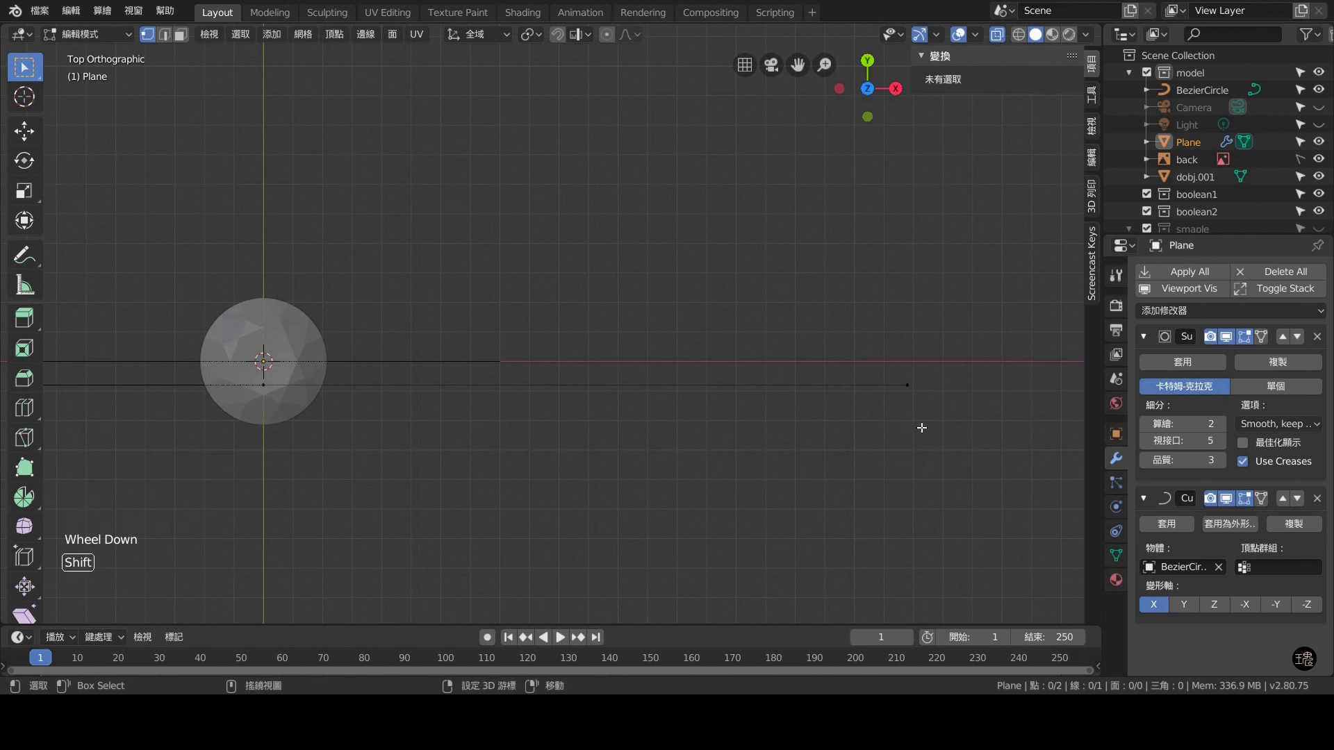
Add an eight-sided mesh circle at the cursor, enlarge it and move it right of the profile's end.
key(shift+a)
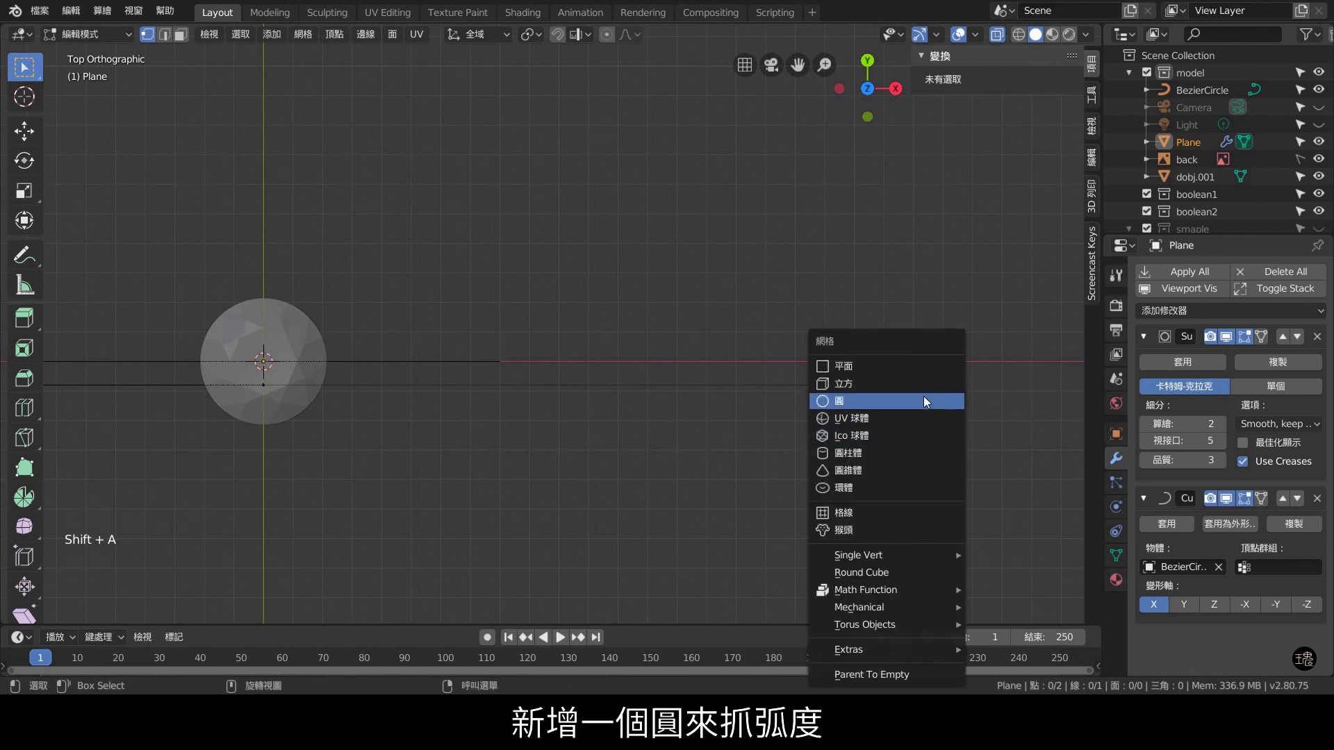
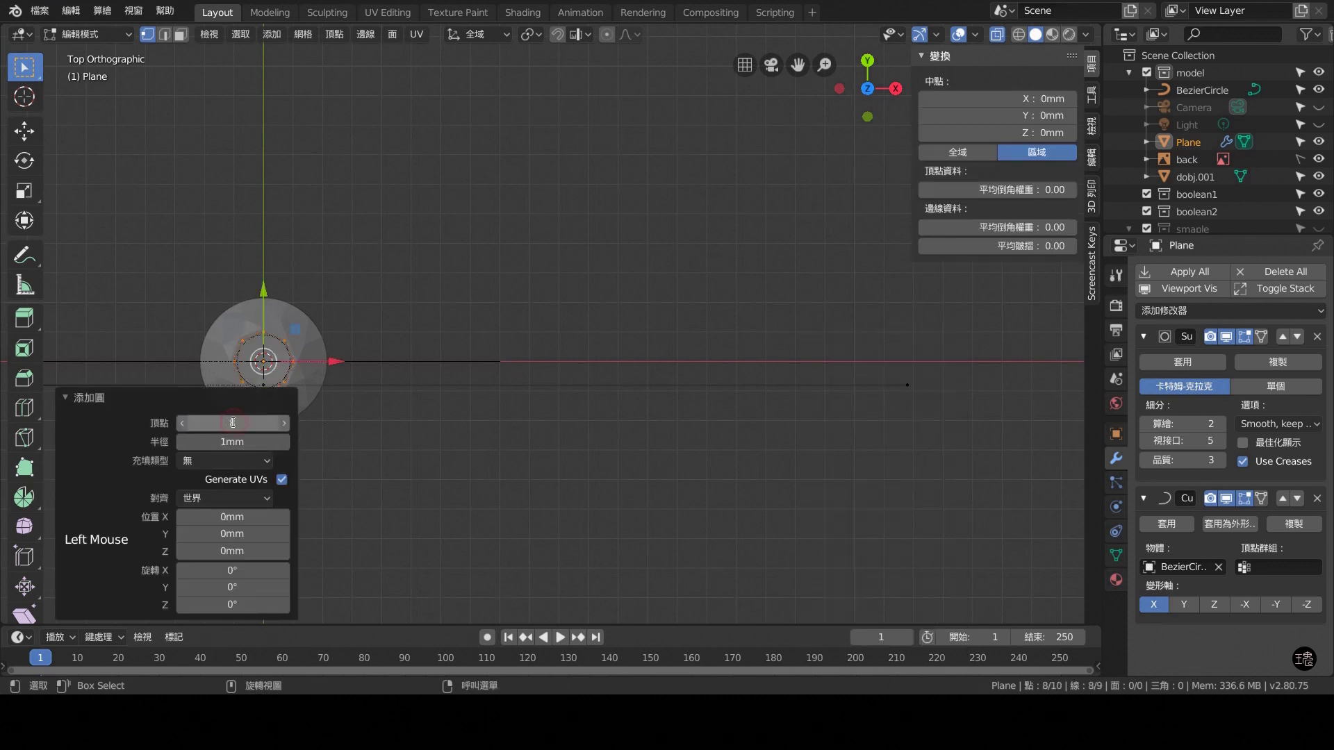
key(s)
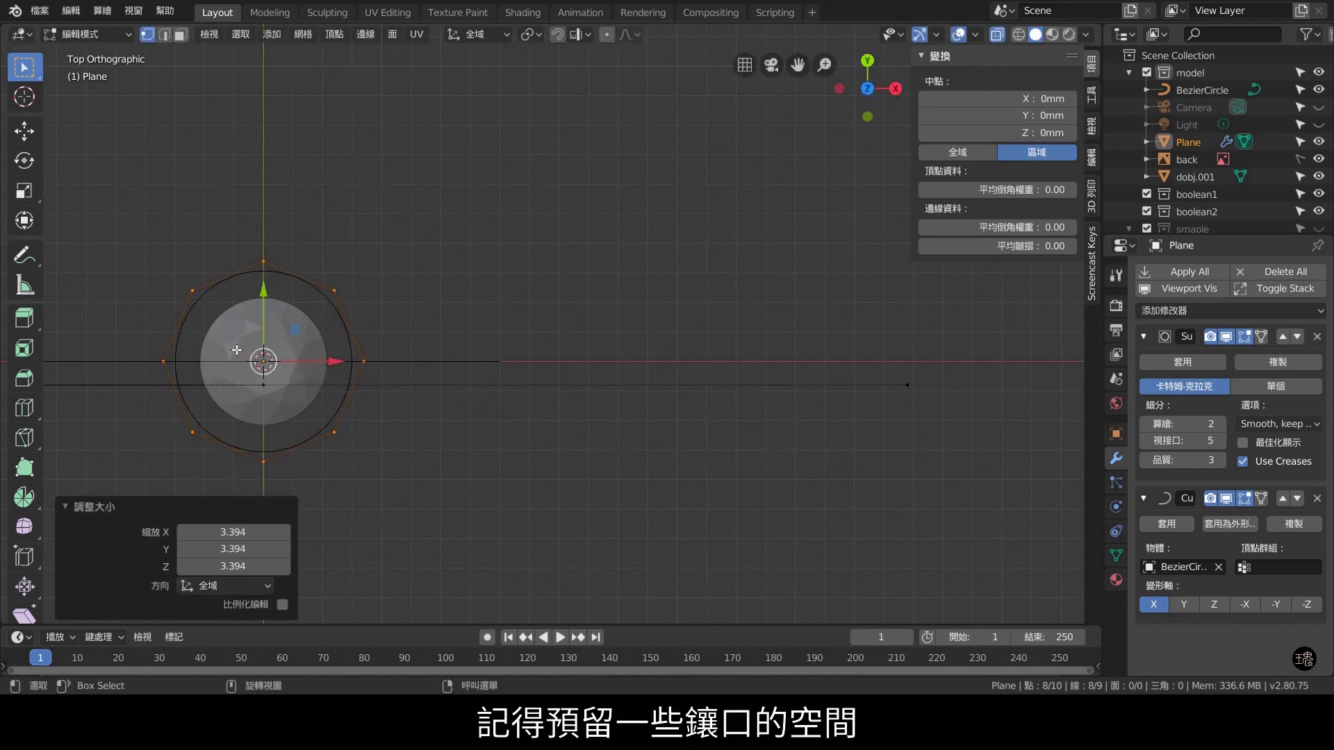
click(333, 361)
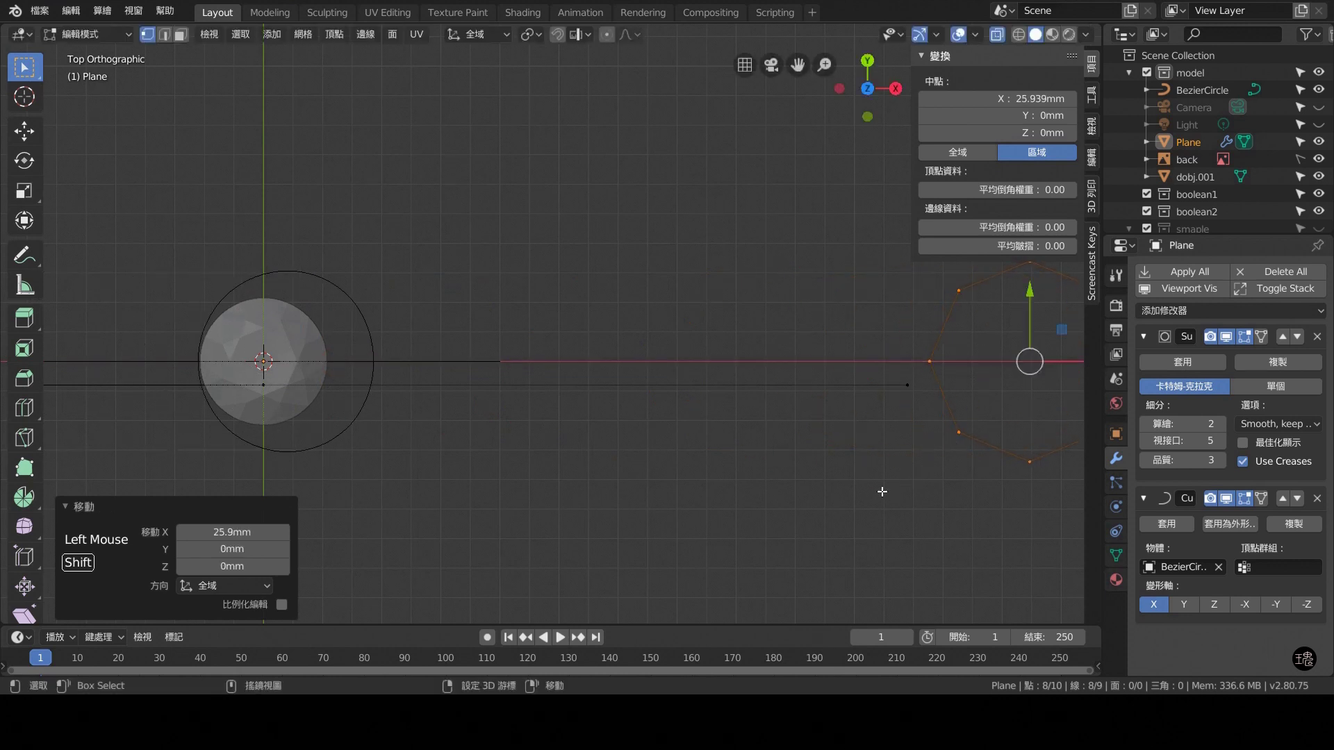
middle_click(865, 491)
scroll(down, 3)
click(779, 339)
scroll(down, 3)
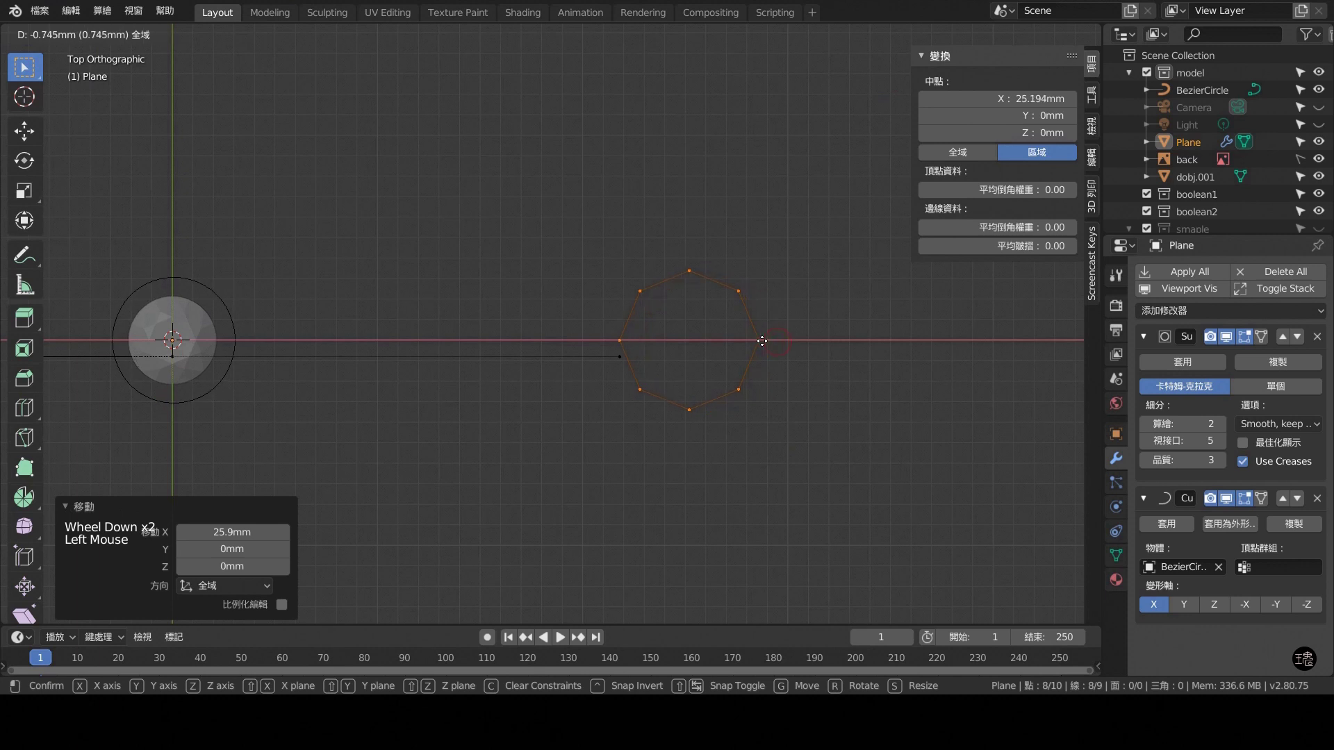
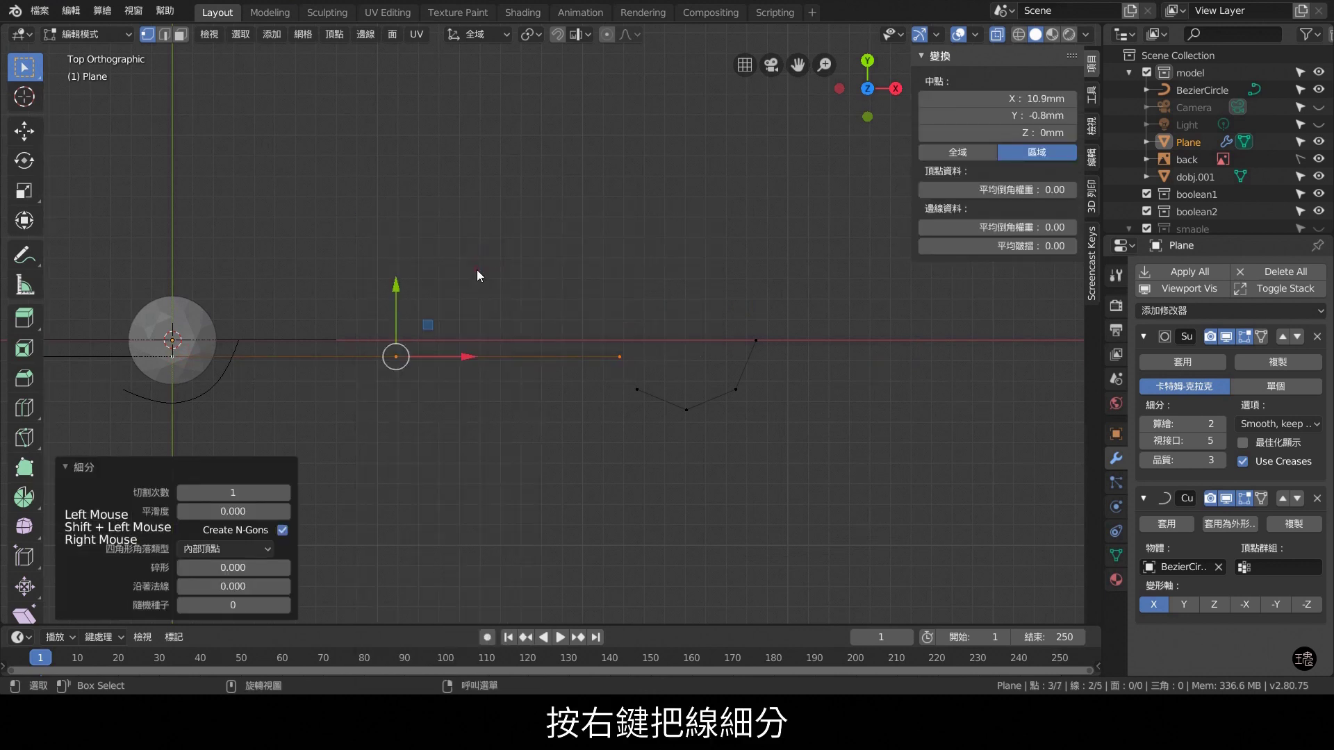
Delete the circle's upper vertices and join the remaining chain to the profile end with an edge (F).
click(290, 497)
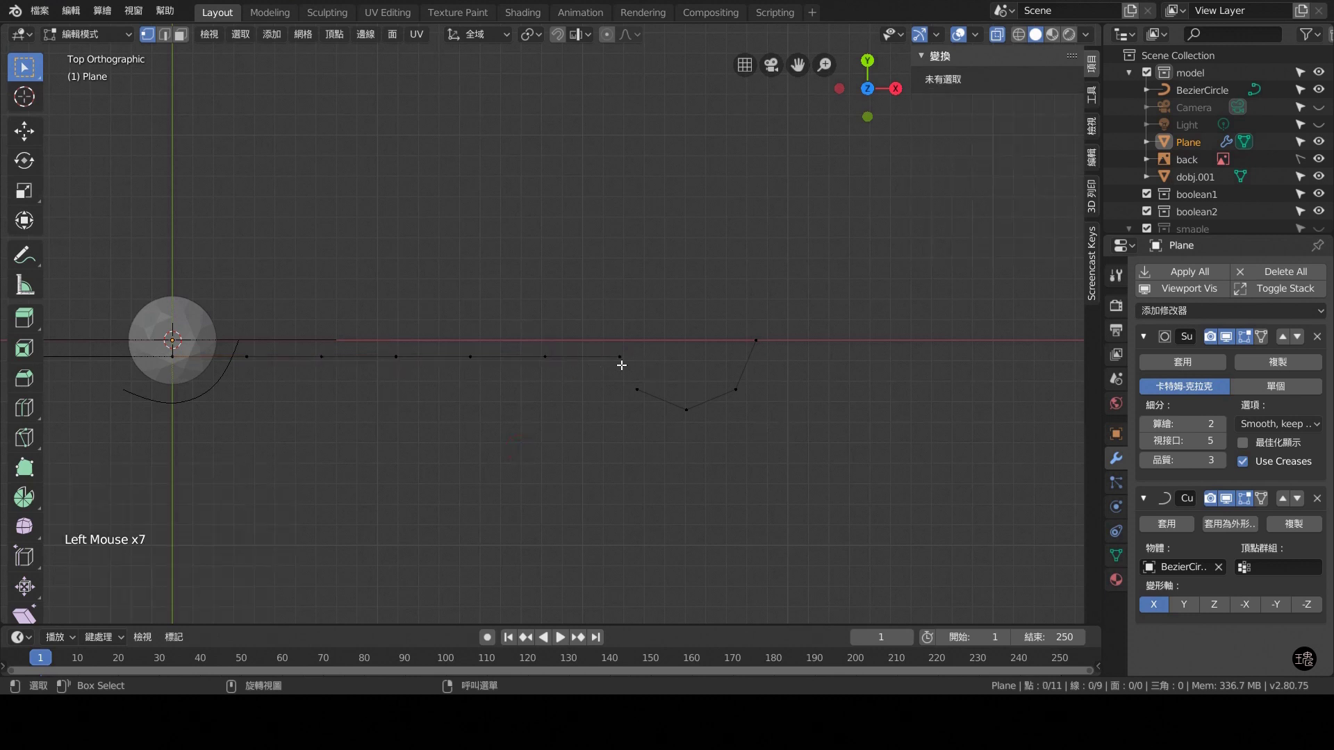
key(x)
click(562, 351)
click(636, 391)
key(f)
middle_click(568, 469)
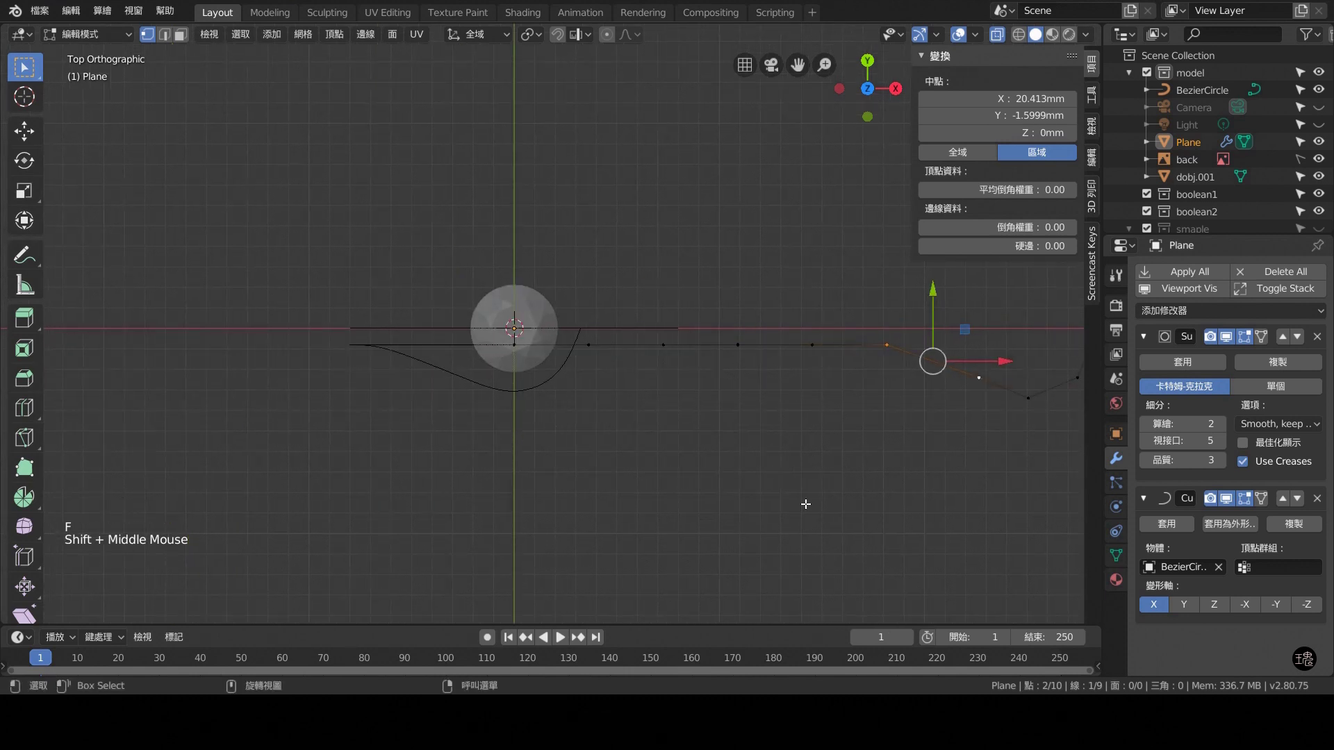
Check the joined path from the side and nudge chain points near the bend lower for a smoother dip.
key(ctrl+KP_3)
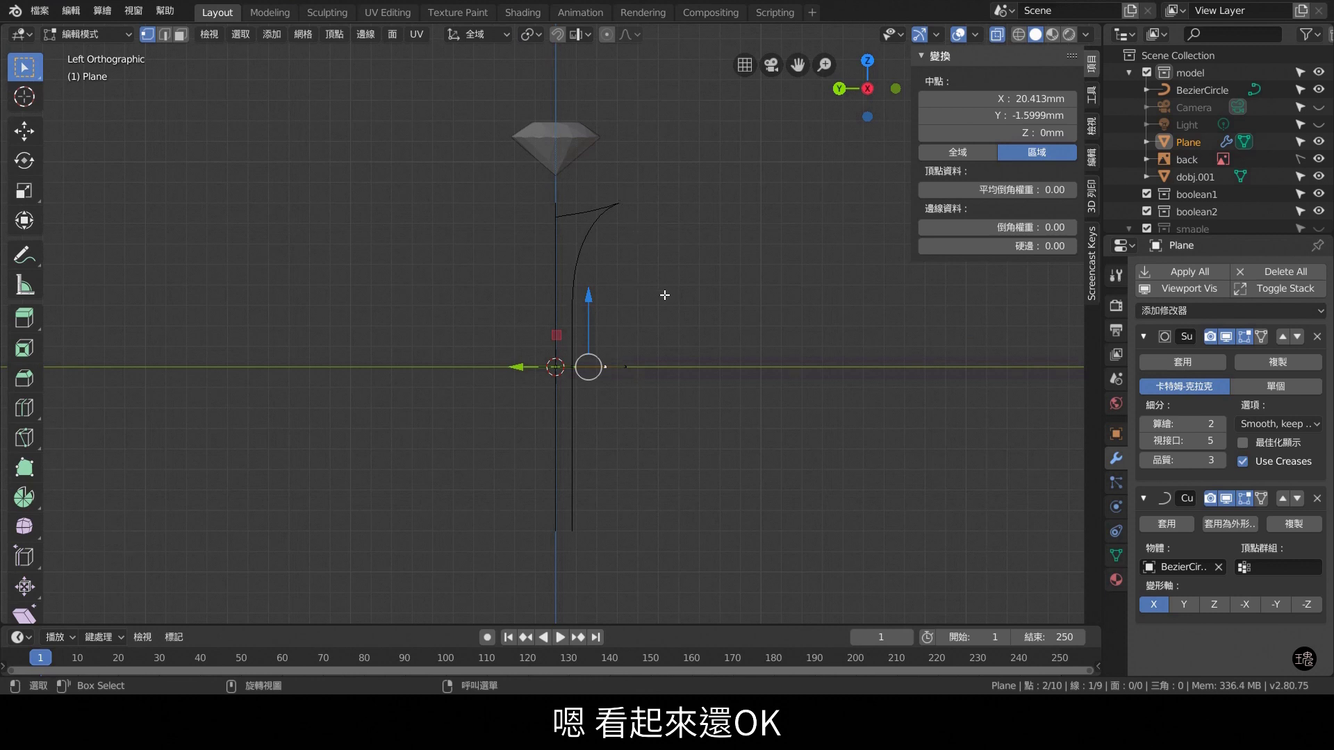
key(KP_7)
scroll(down, 3)
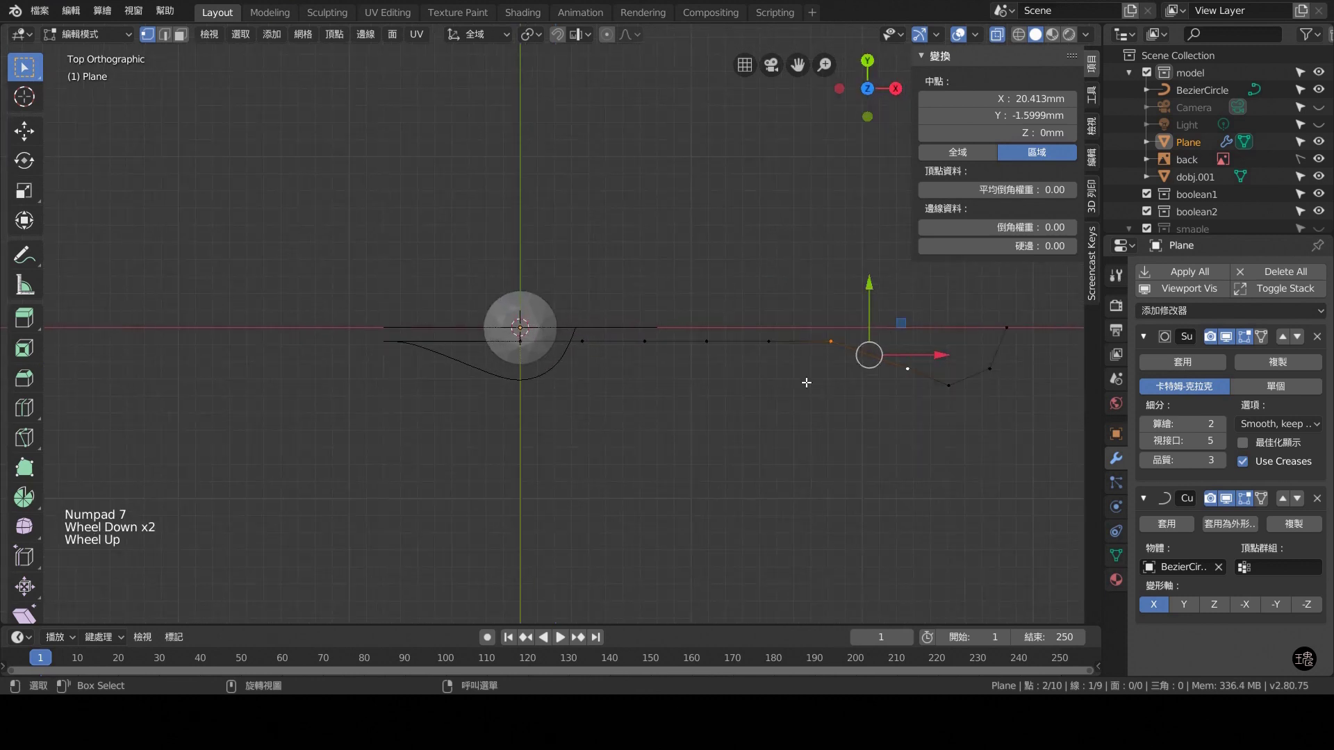
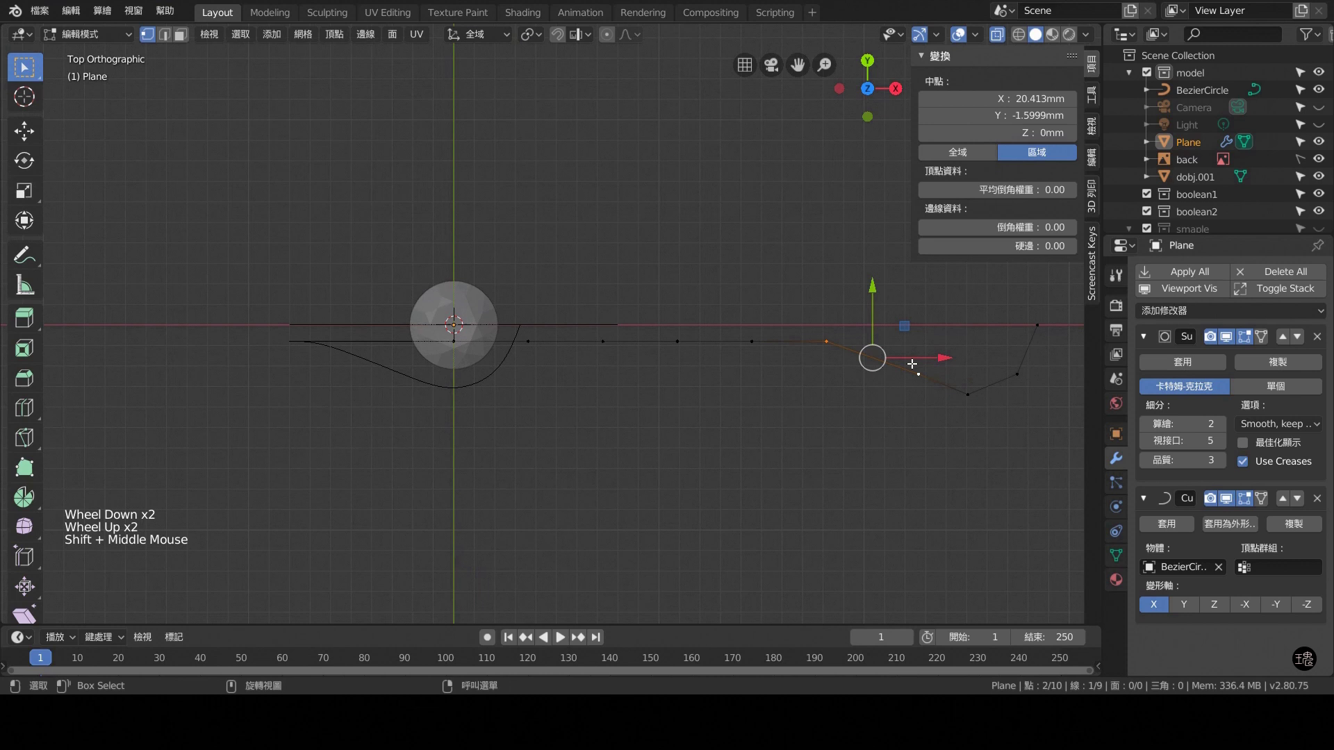
click(929, 393)
middle_click(928, 430)
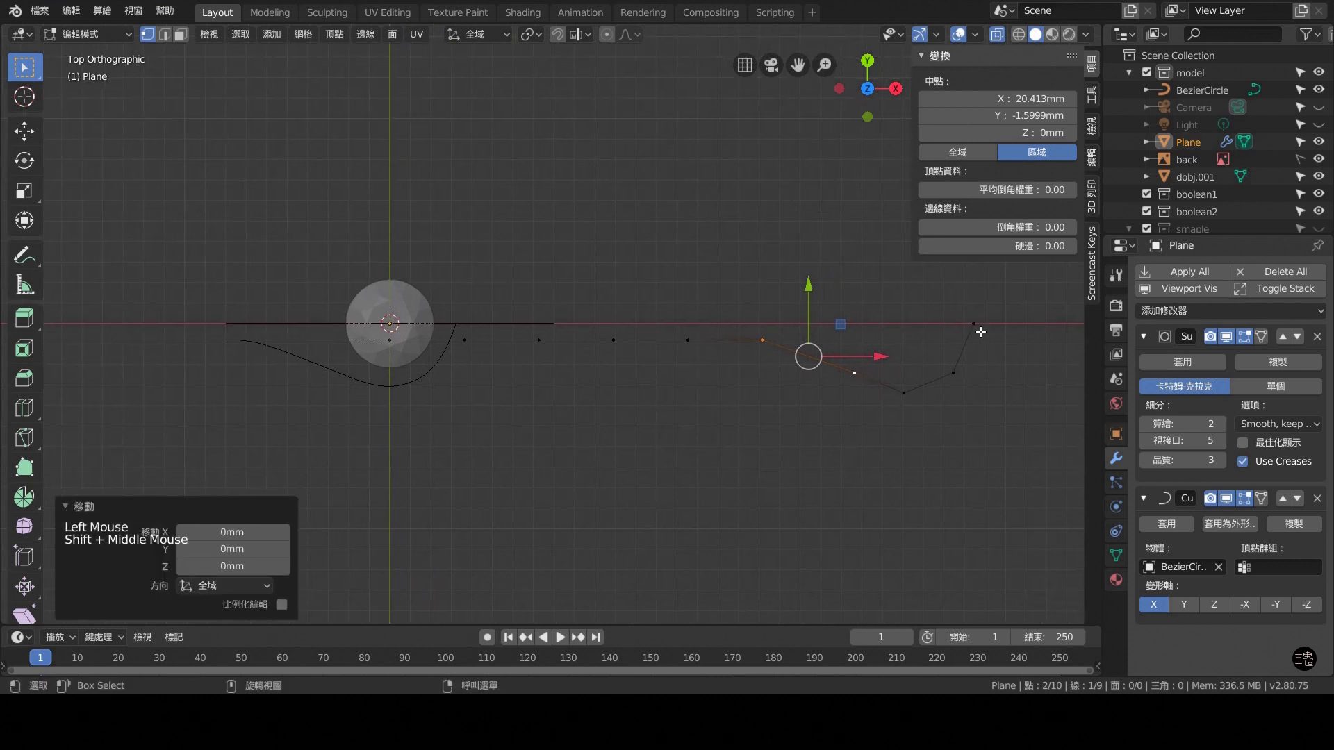
click(981, 323)
key(a)
Space the profile points evenly with LoopTools and extrude them 1.6 mm into a strip of faces.
right_click(845, 216)
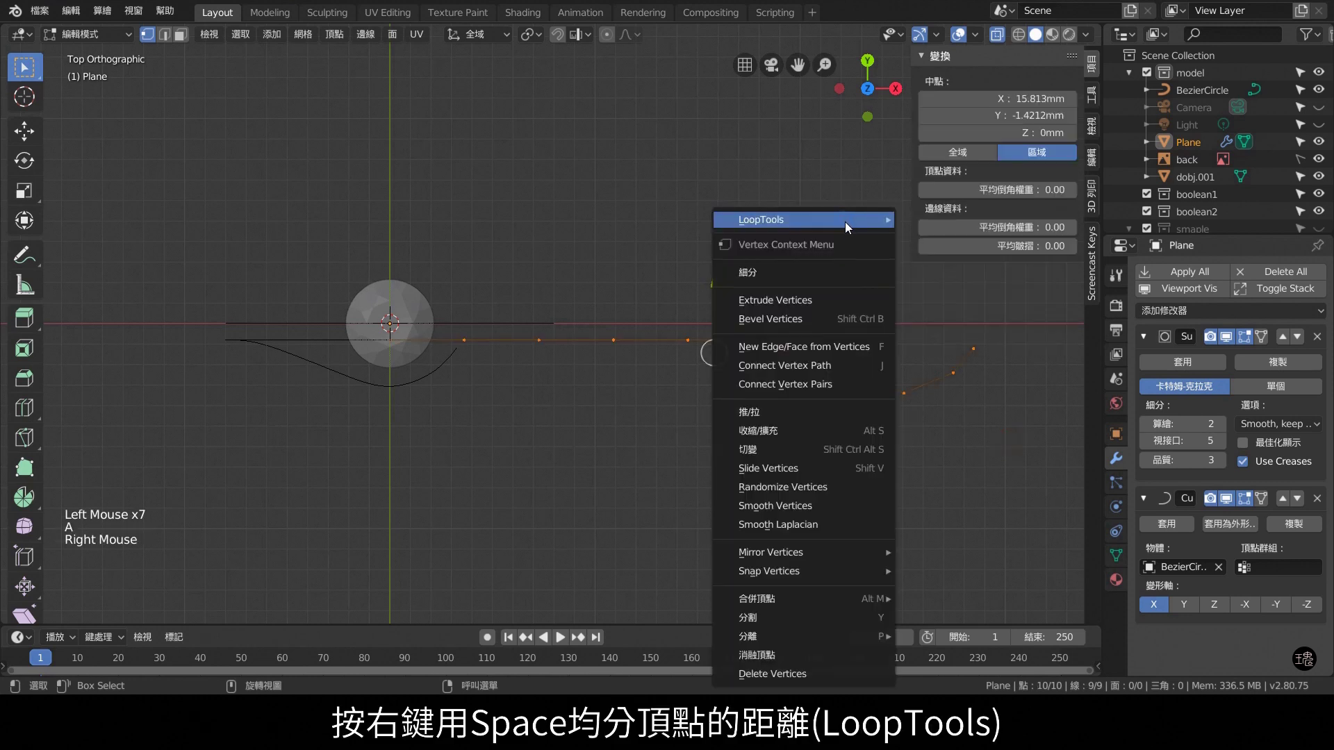
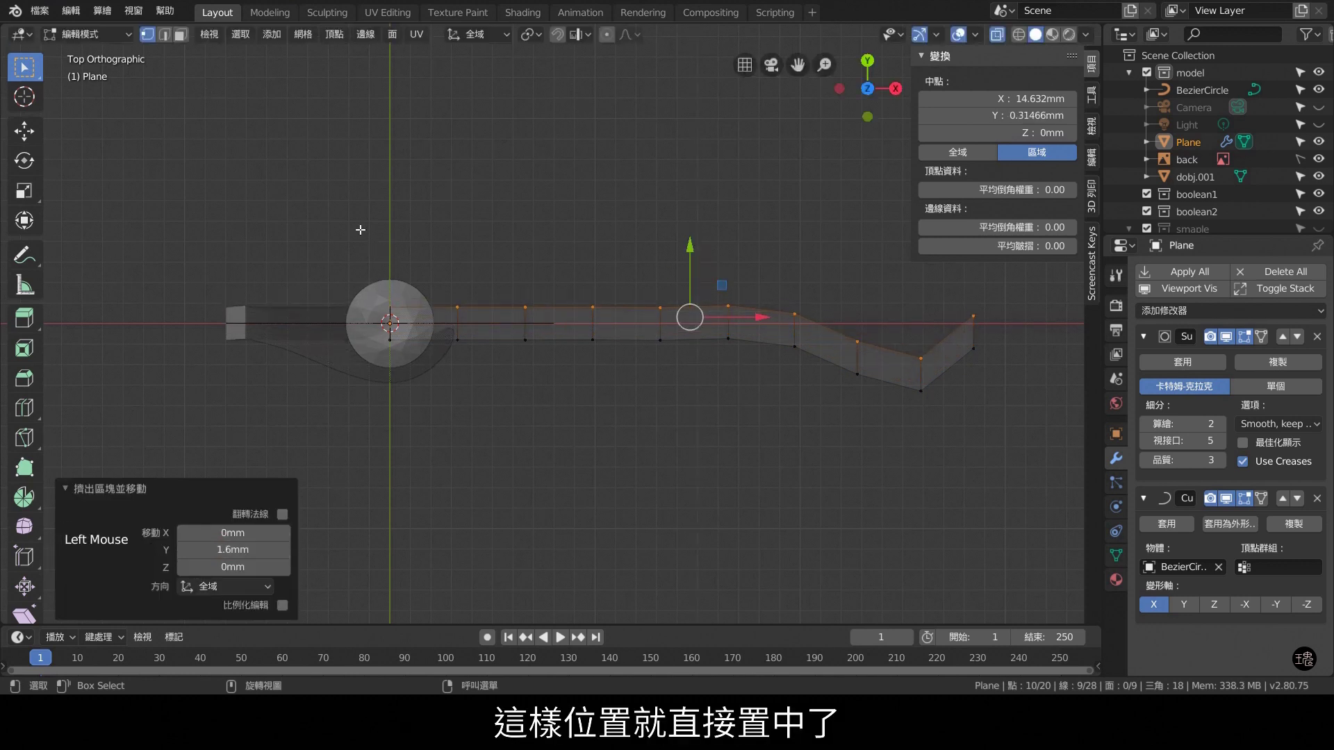
click(778, 386)
key(a)
middle_click(601, 472)
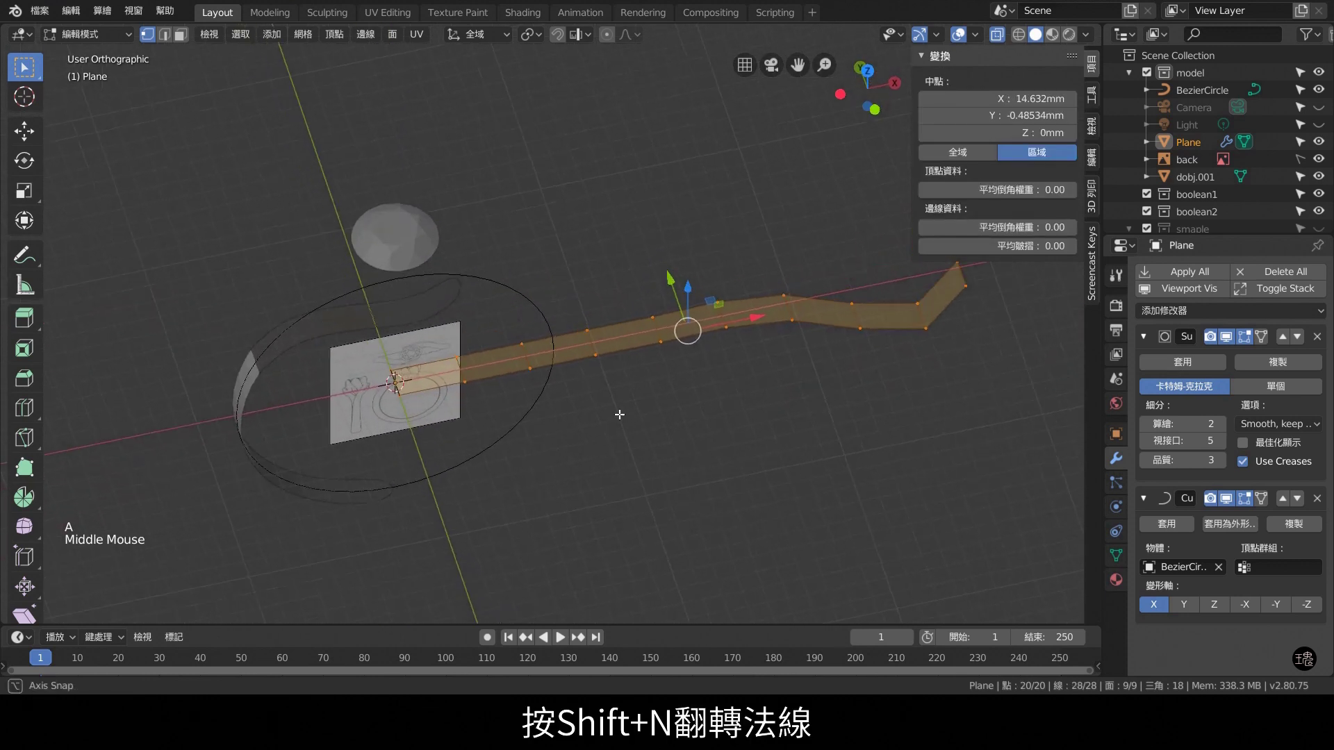
Flip the strip's normals, then reshape its curvature with proportional editing from top view.
key(shift+n)
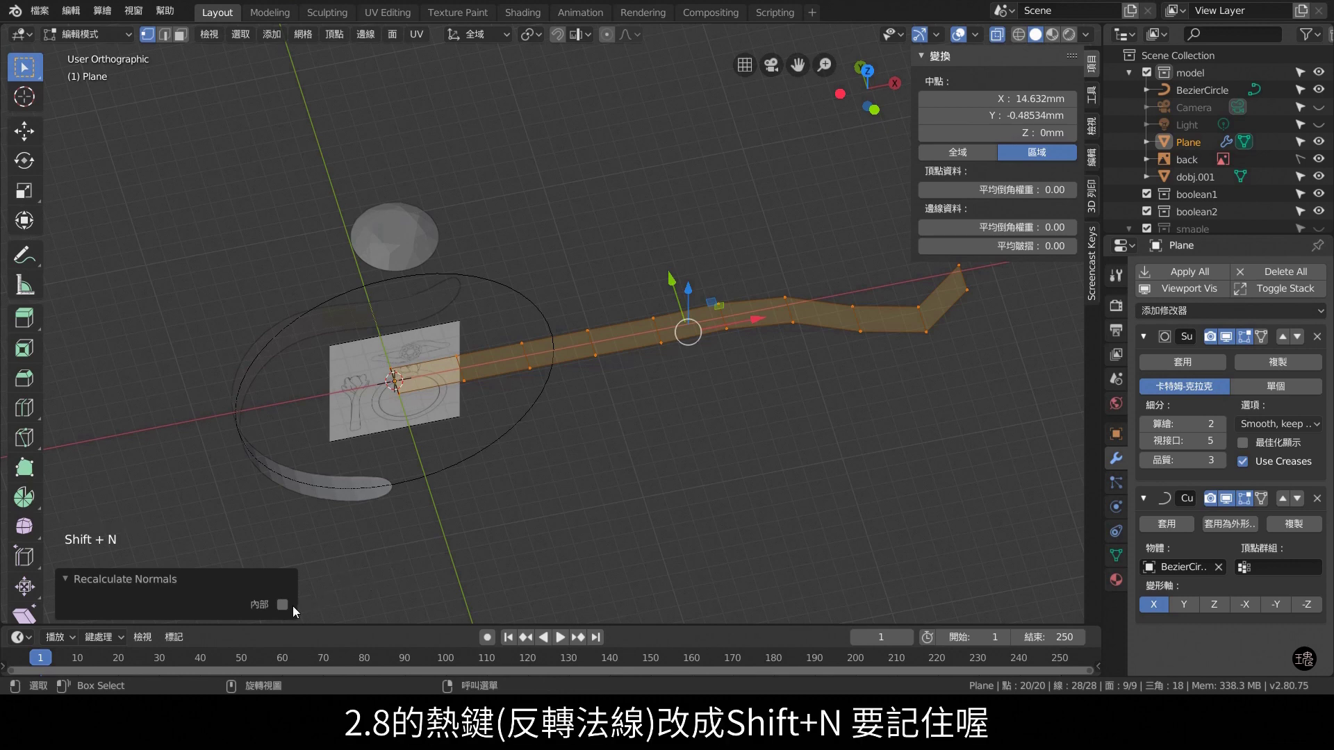
click(291, 608)
key(KP_7)
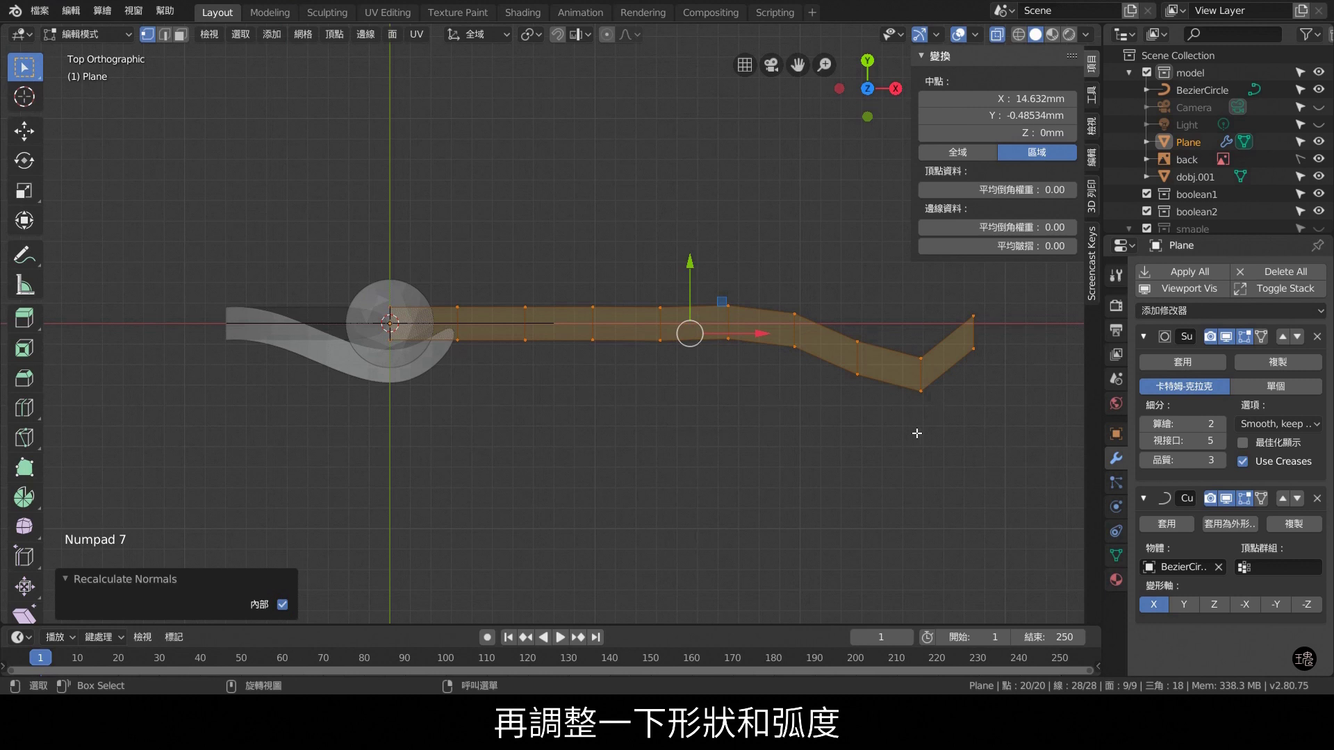
middle_click(949, 438)
click(891, 446)
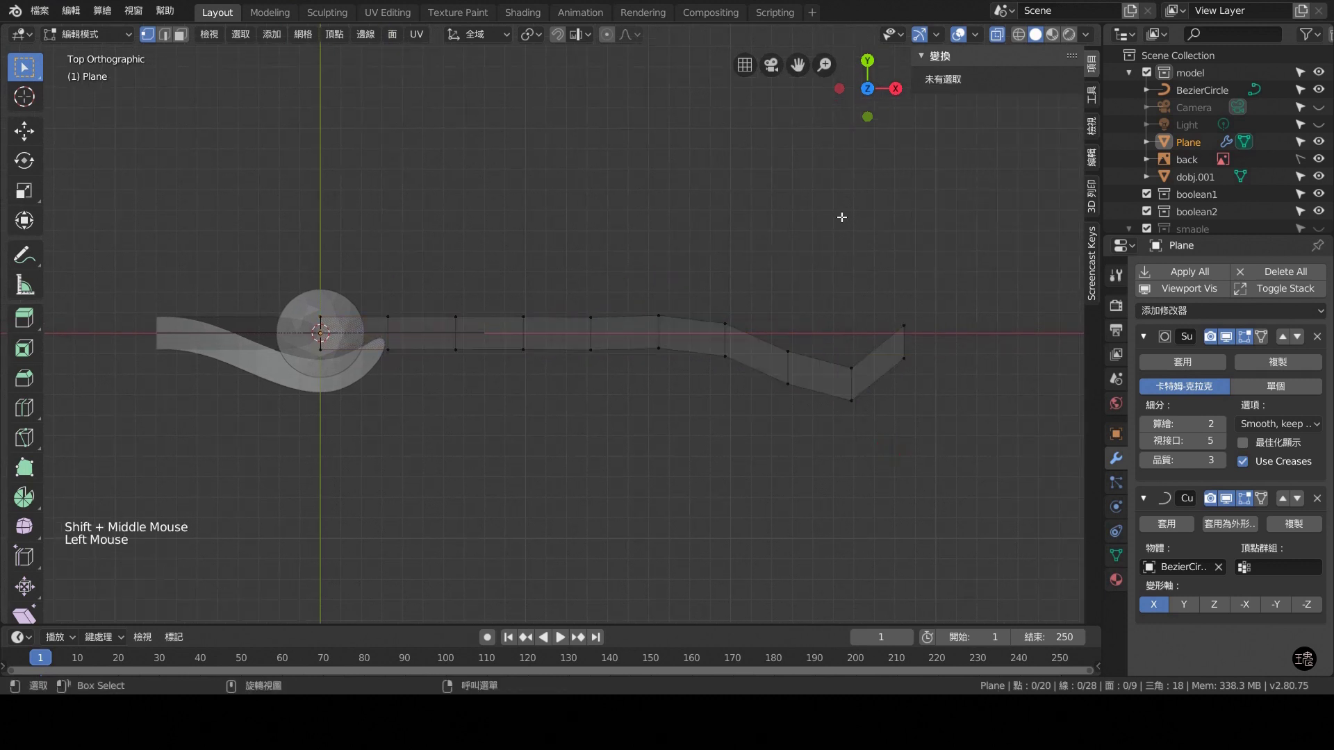
key(o)
click(961, 385)
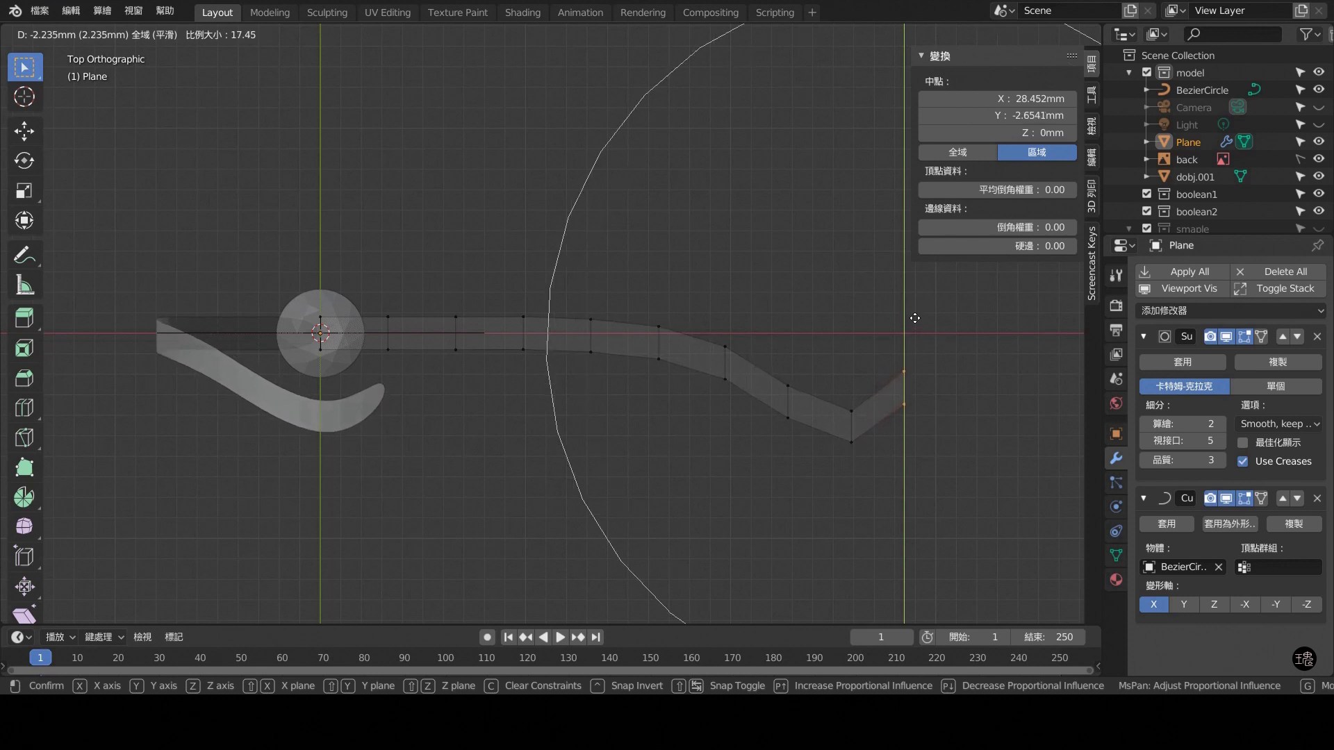
click(934, 459)
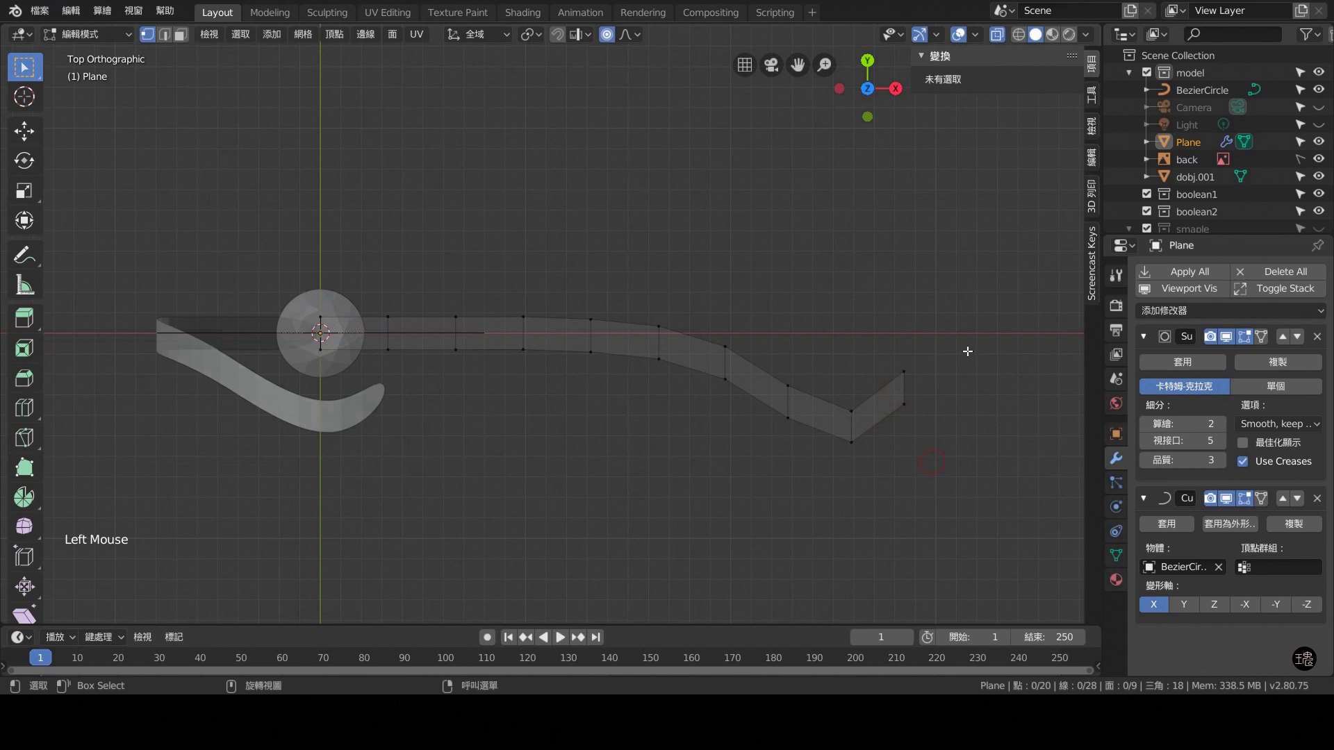
Move the strip's end section up about 0.7 mm into a narrow hooked tip.
key(o)
click(963, 426)
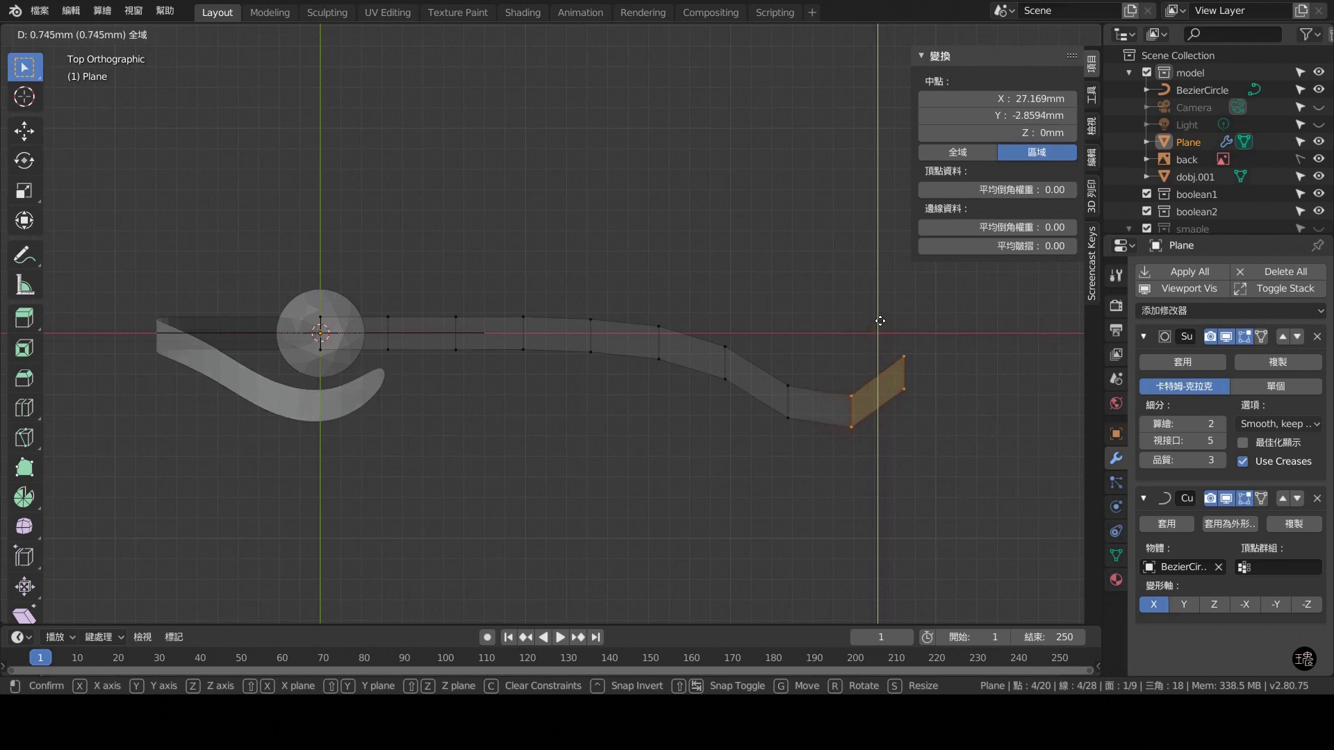
click(781, 459)
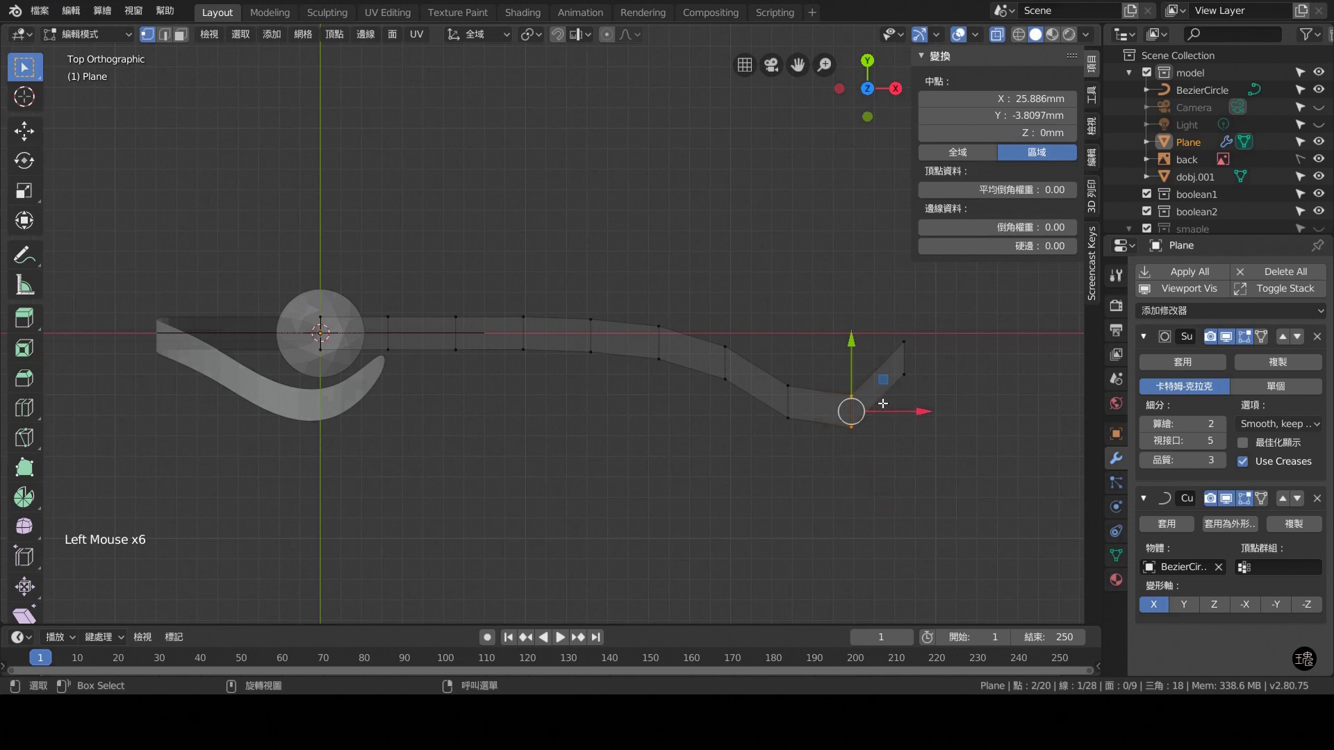
Slide a new edge loop to the bend and pull the tip's outer point farther out.
key(g)
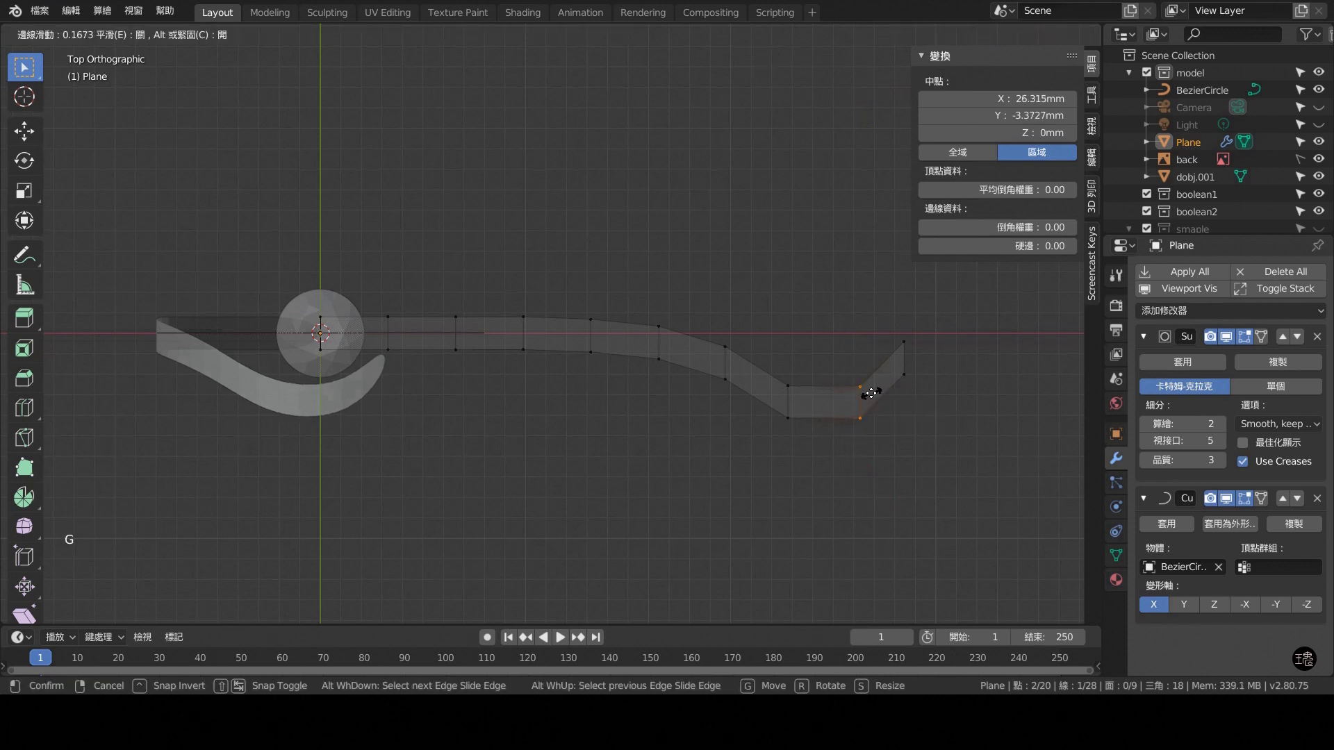
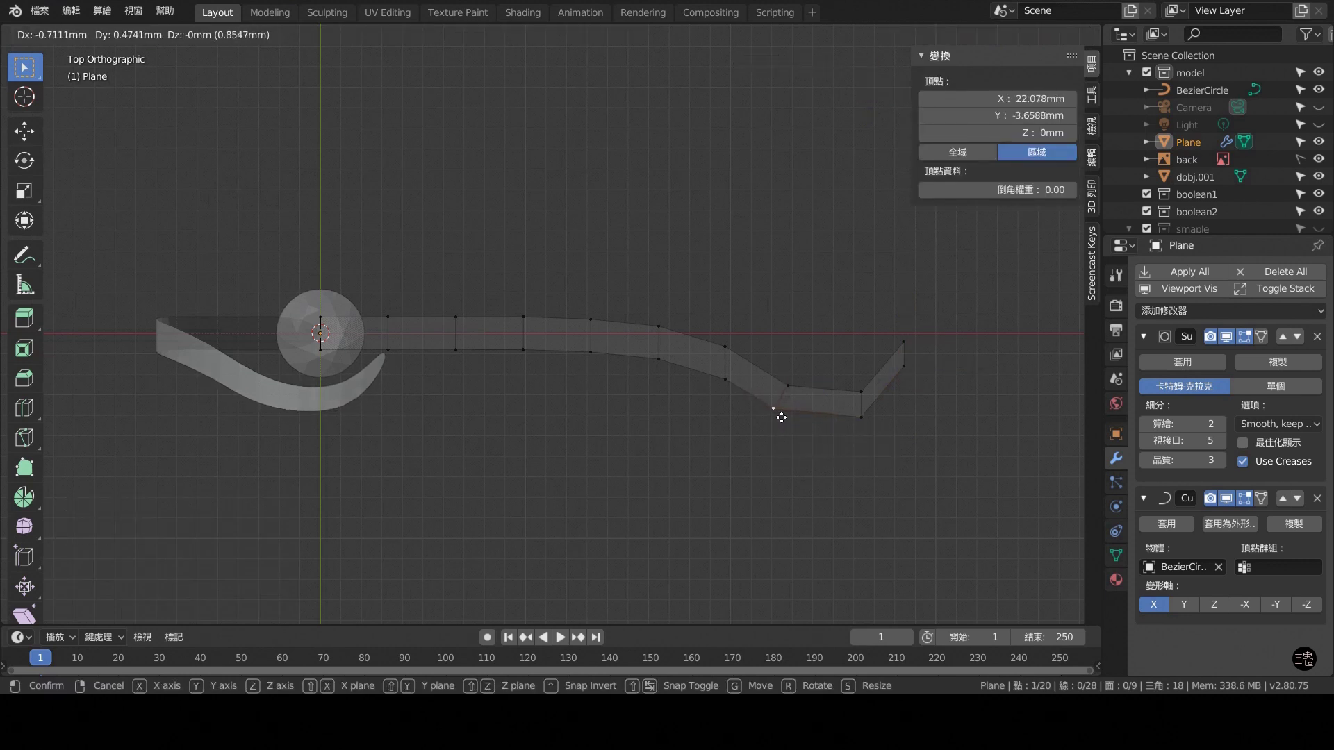
click(879, 466)
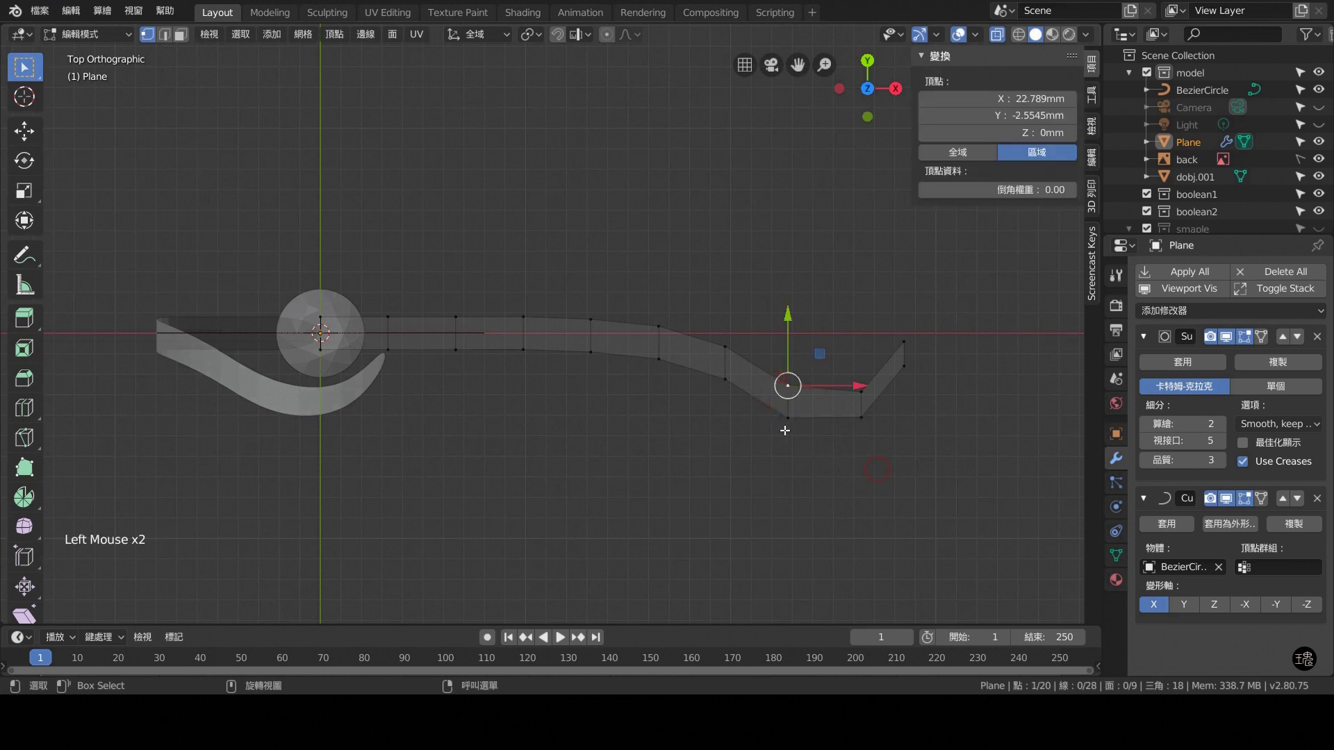
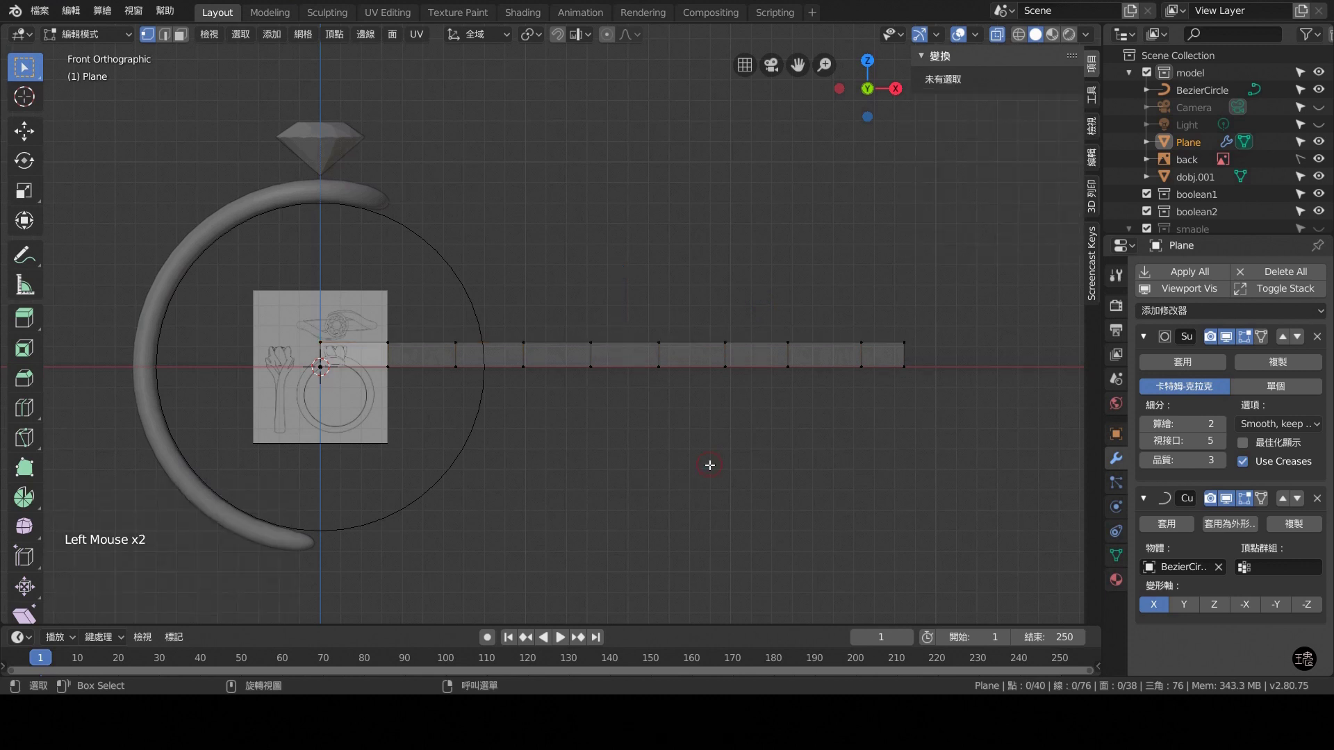
key(ctrl+KP_3)
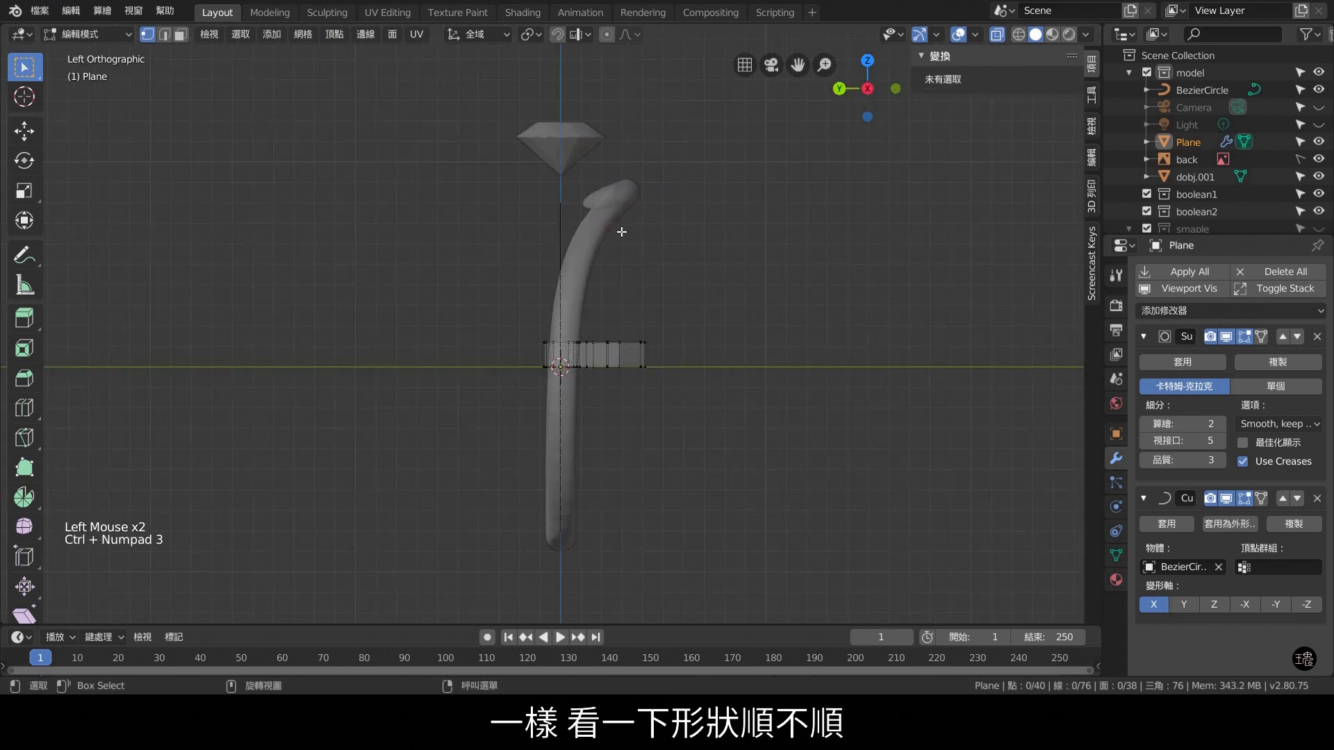
click(1002, 26)
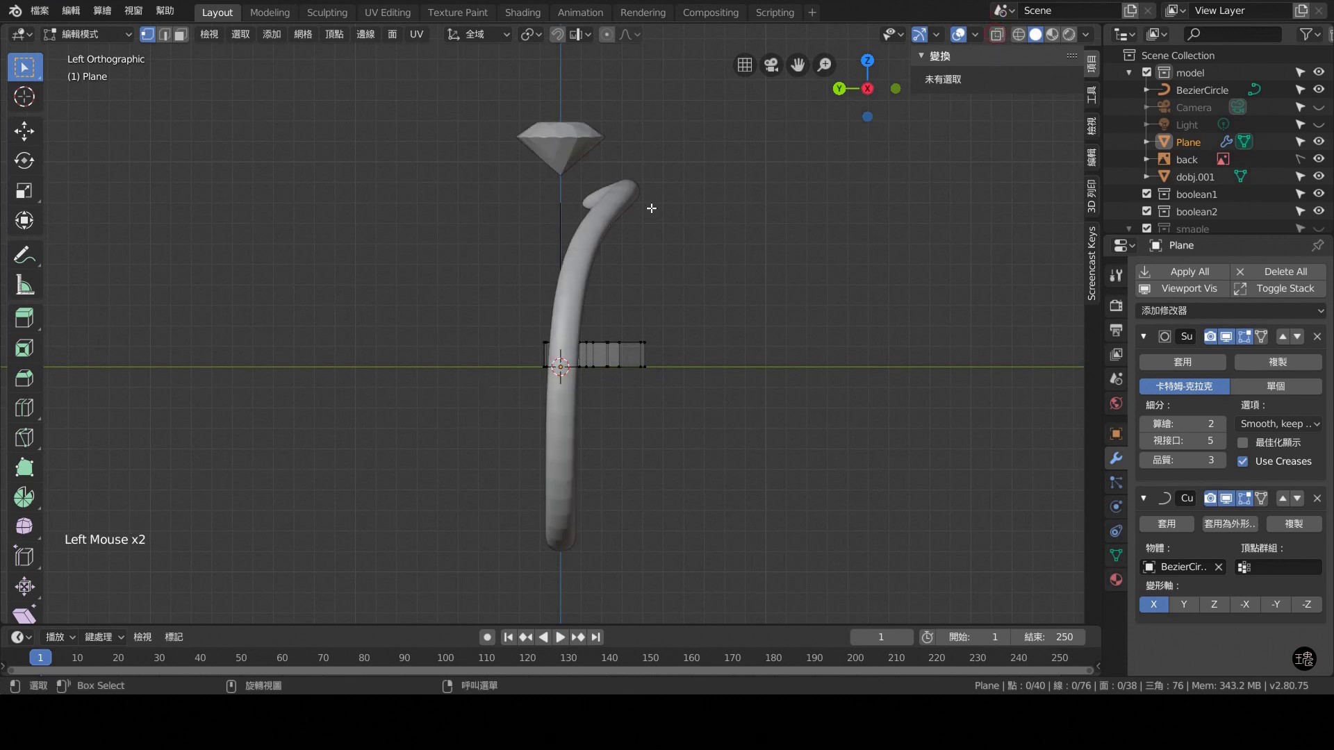
key(KP_7)
key(KP_3)
key(KP_7)
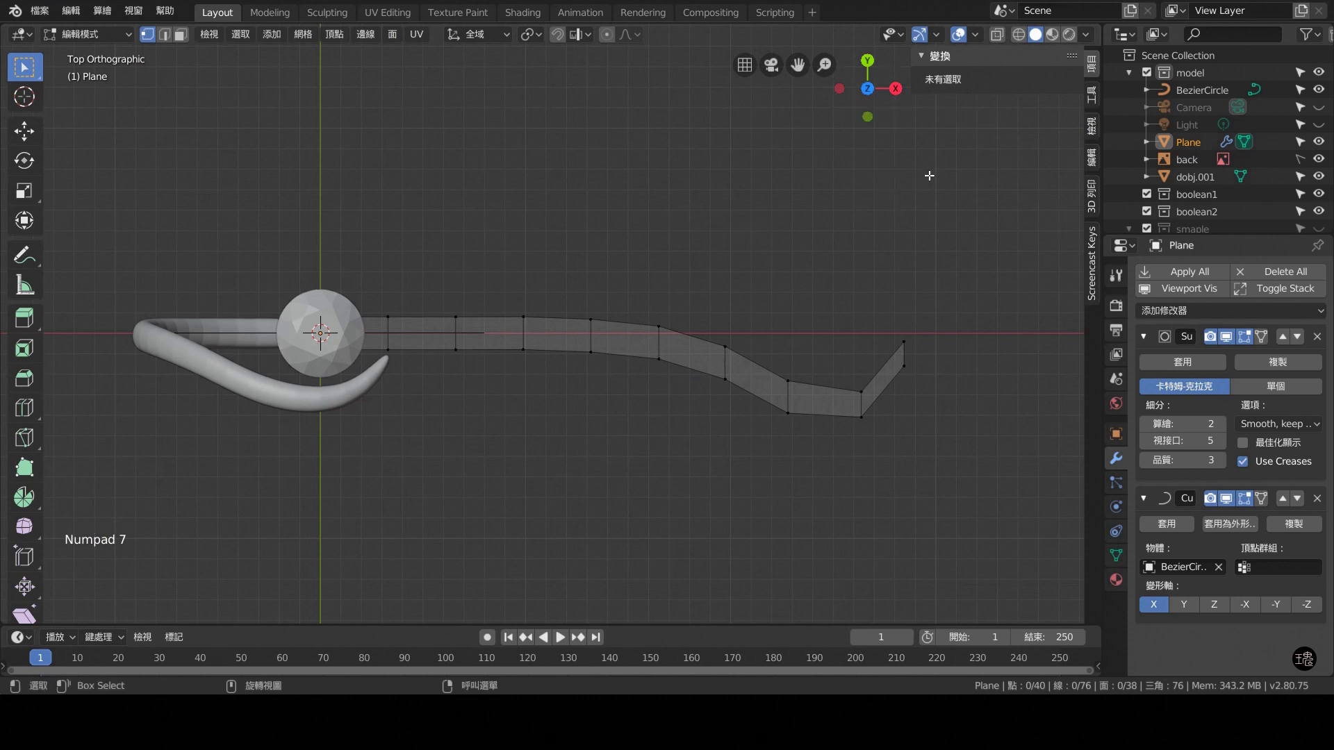
key(KP_1)
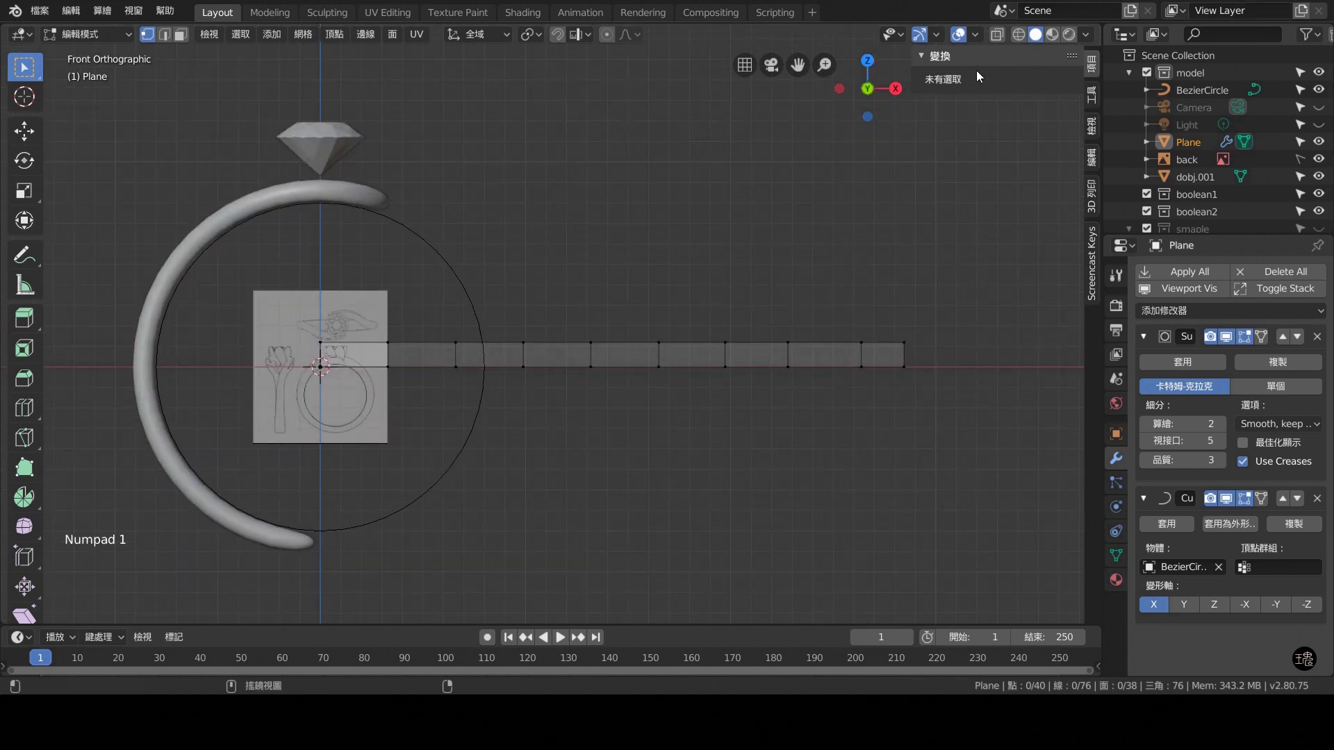
Raise the strip's outer top vertices in Z so the upper edge slopes up toward the tip.
click(996, 39)
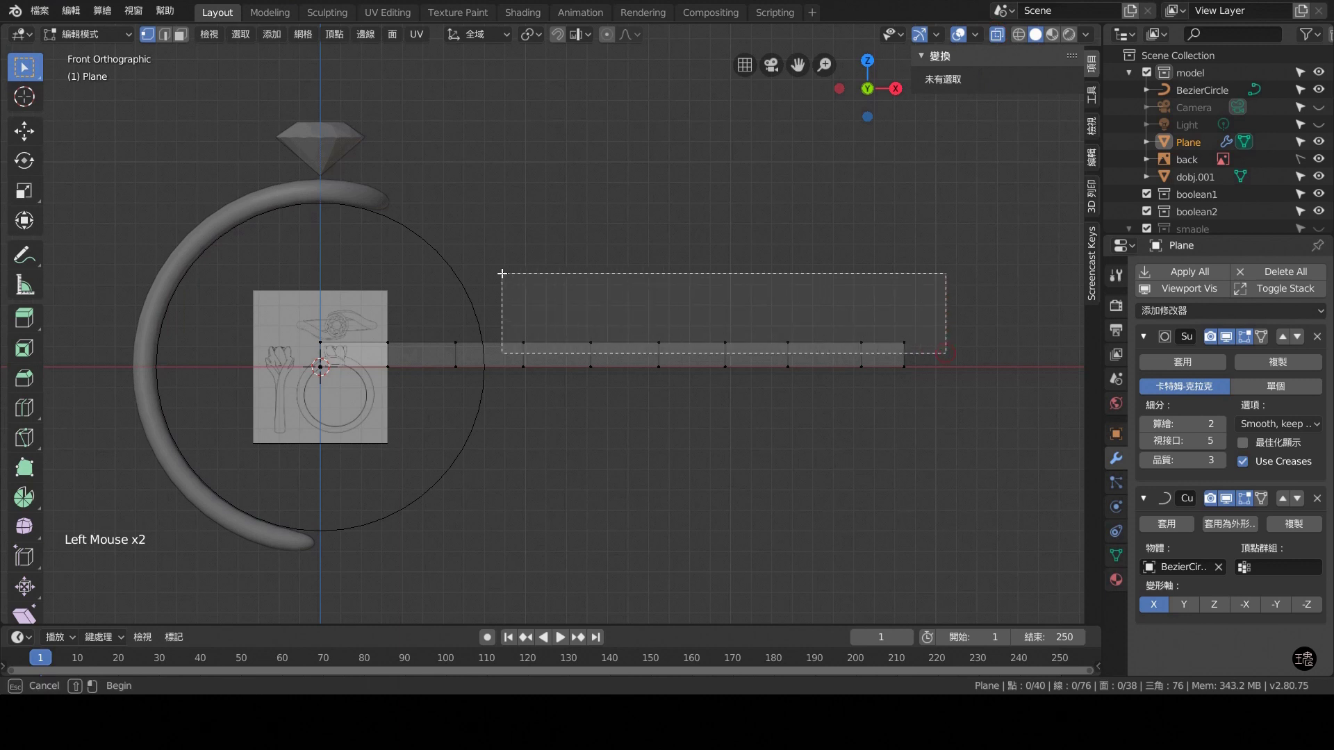
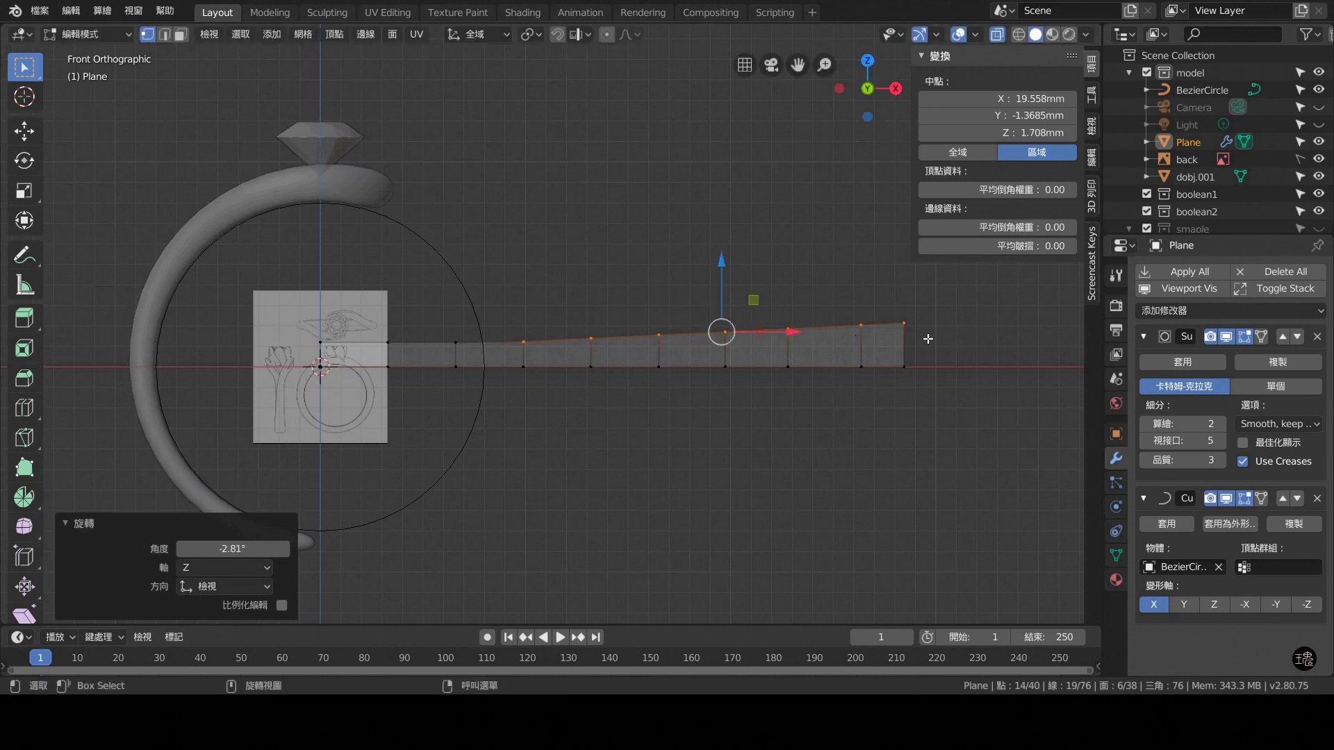
key(ctrl+z)
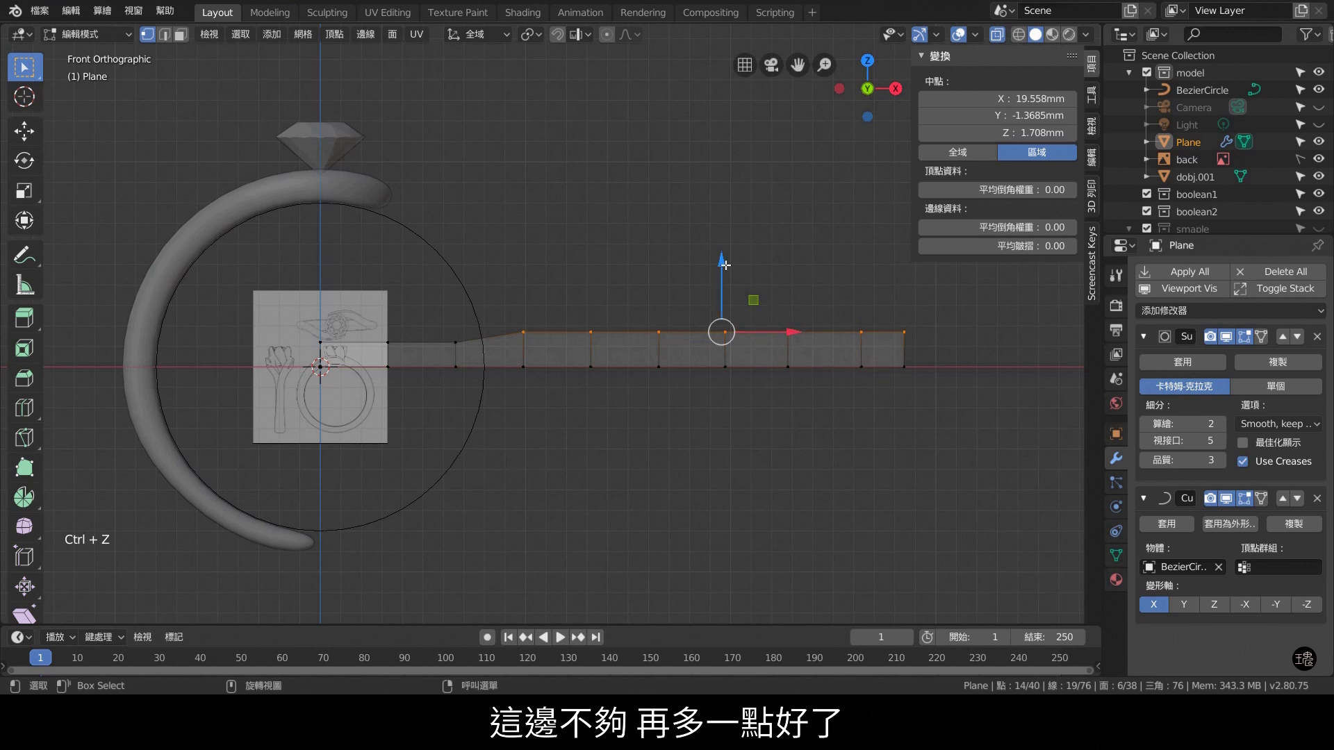
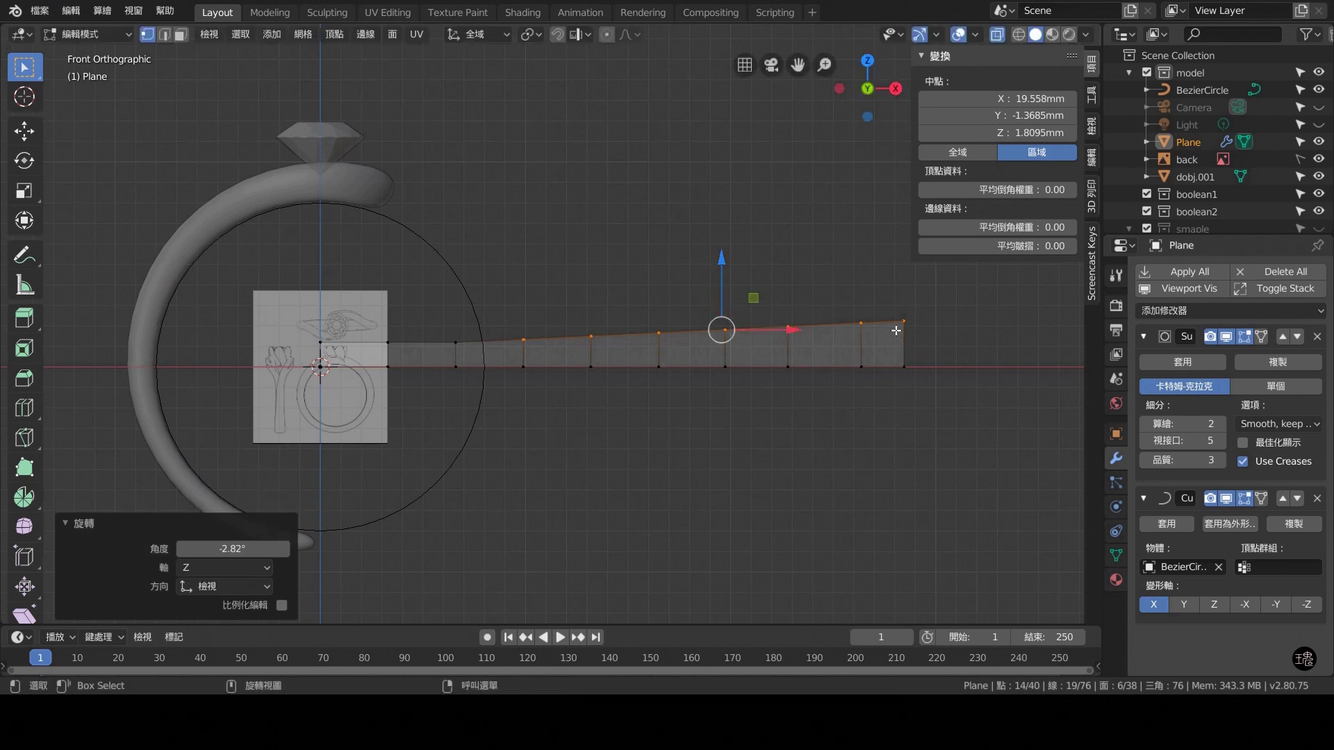
click(727, 256)
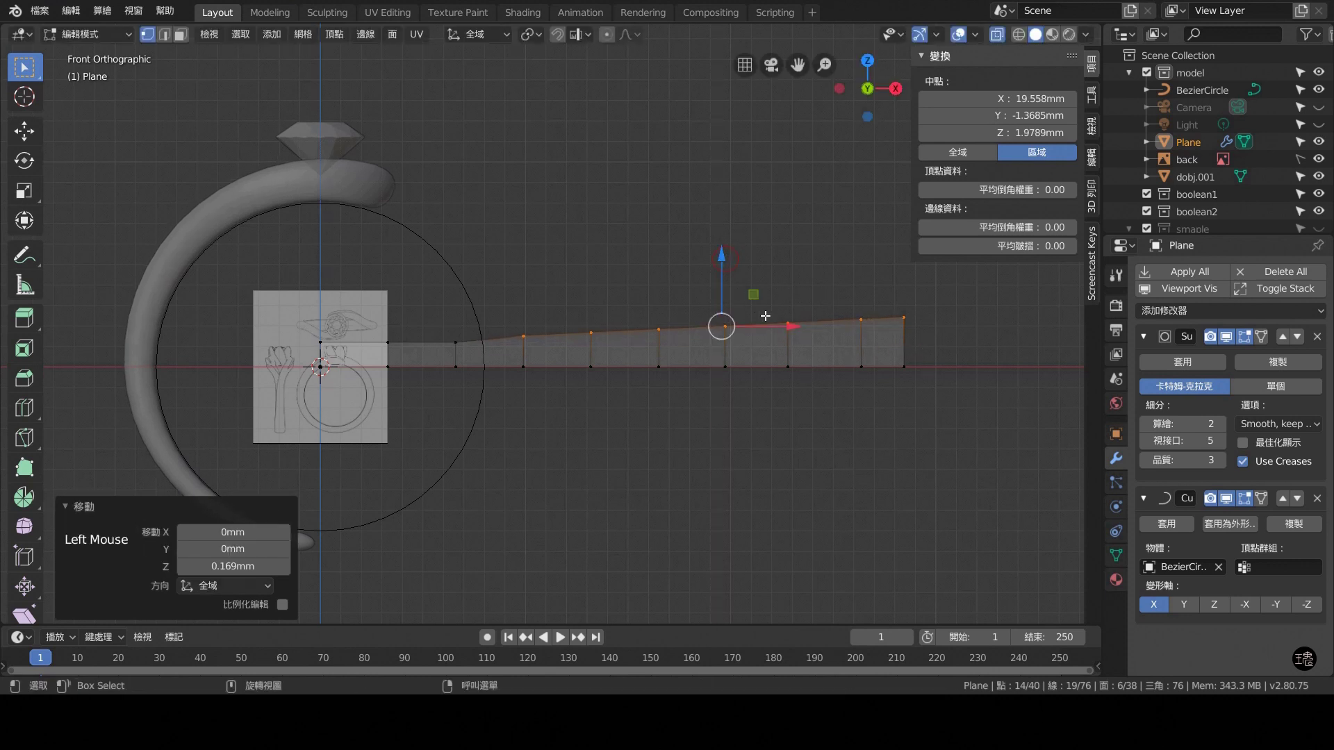
key(r)
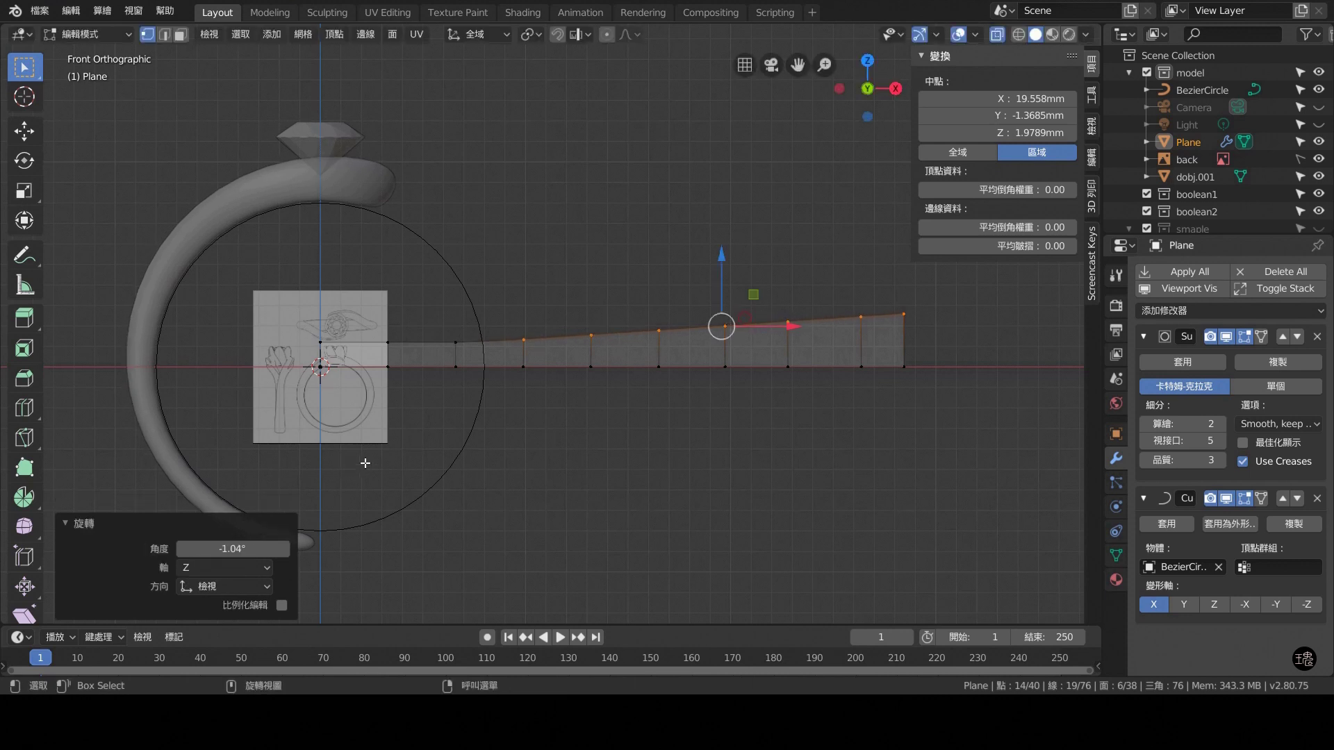
Check the new bend of the strip from the left side and the front view.
scroll(down, 3)
scroll(down, 3)
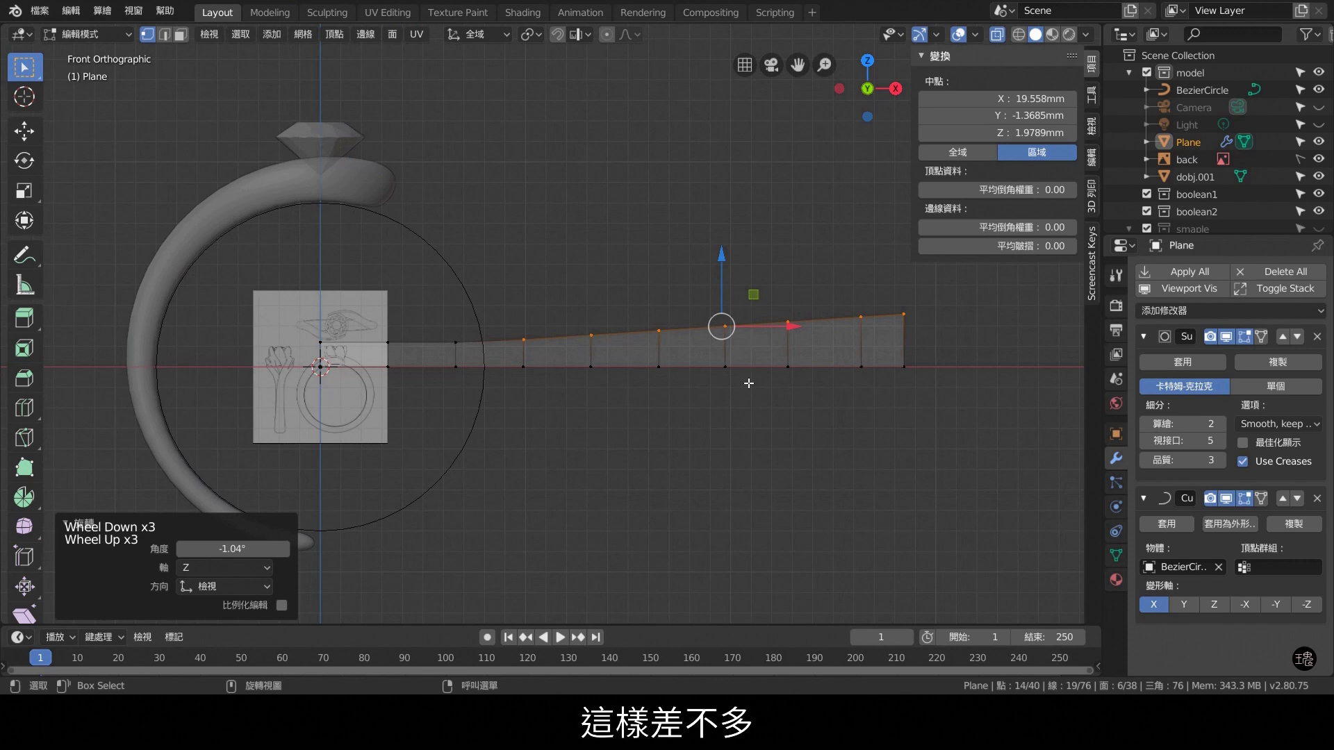
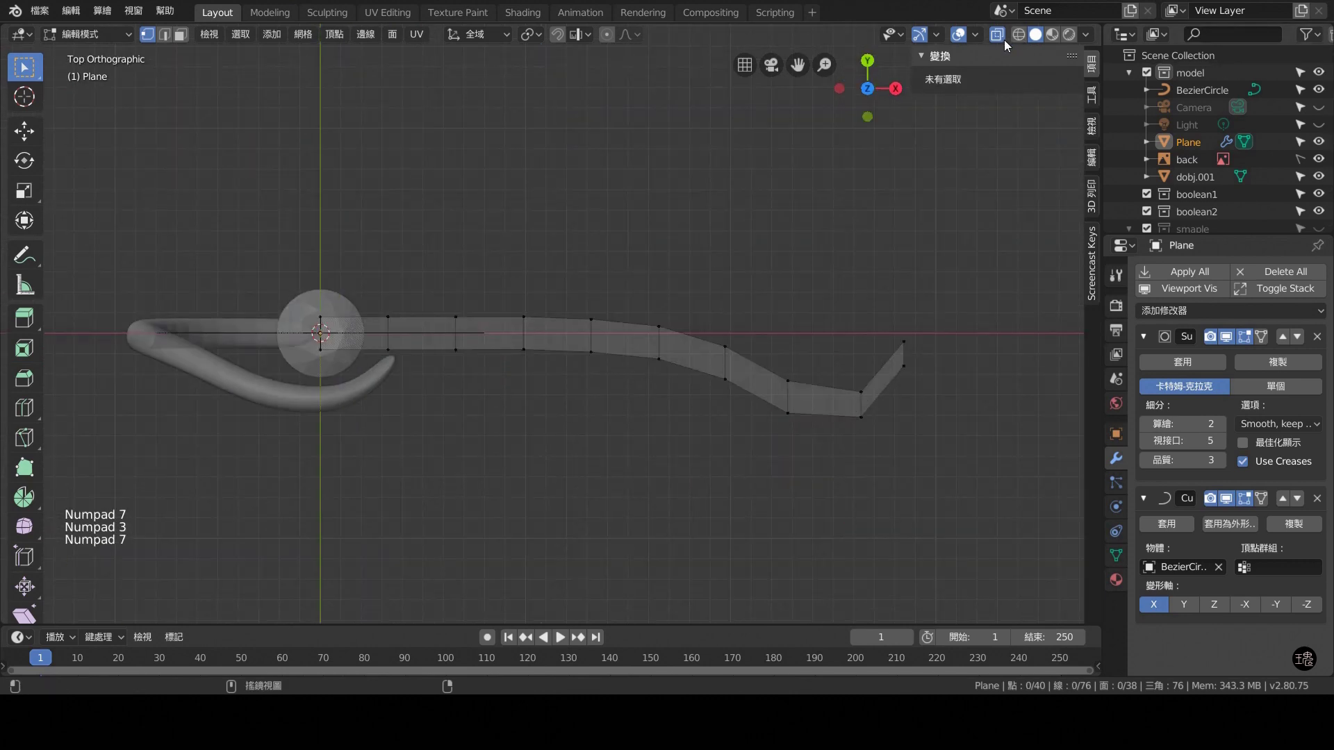
click(1006, 44)
key(ctrl+KP_3)
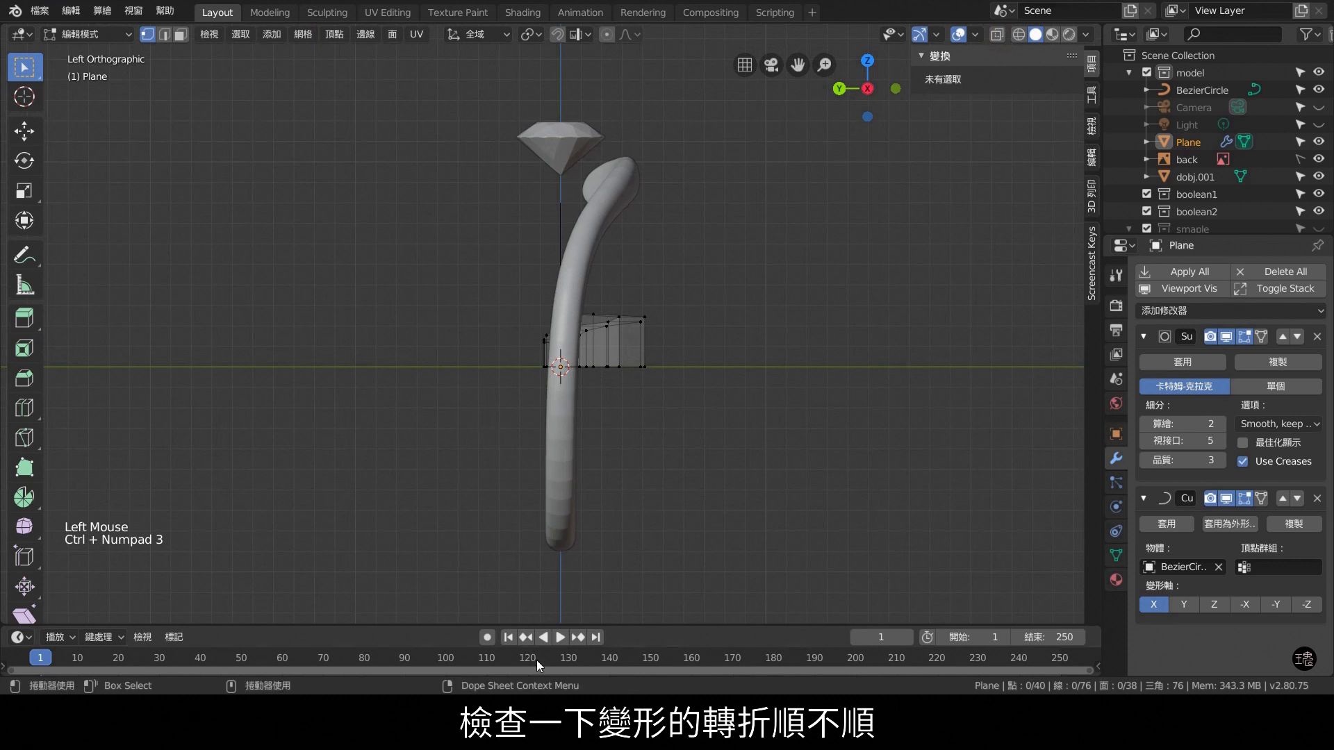
key(KP_1)
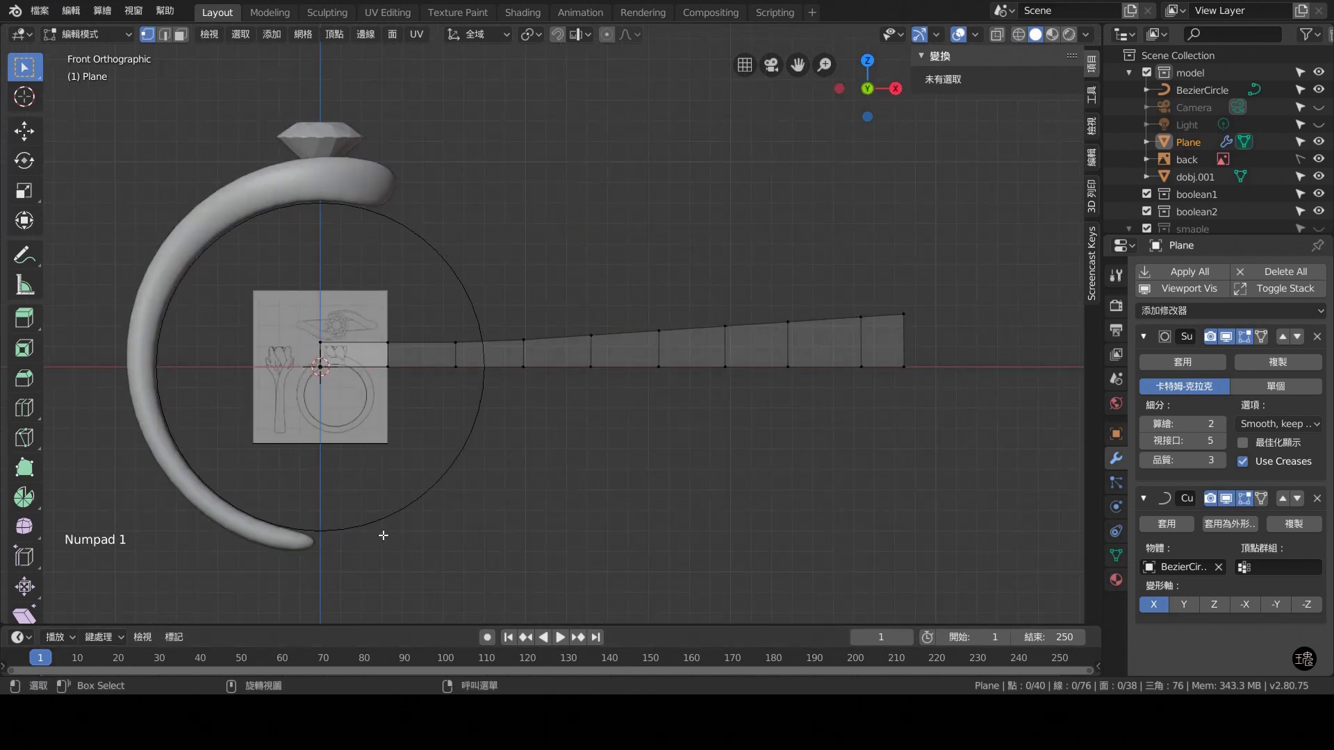
Lower the strip's two outer end vertices in Z and check from side and top.
key(KP_7)
click(1000, 44)
key(KP_1)
click(947, 329)
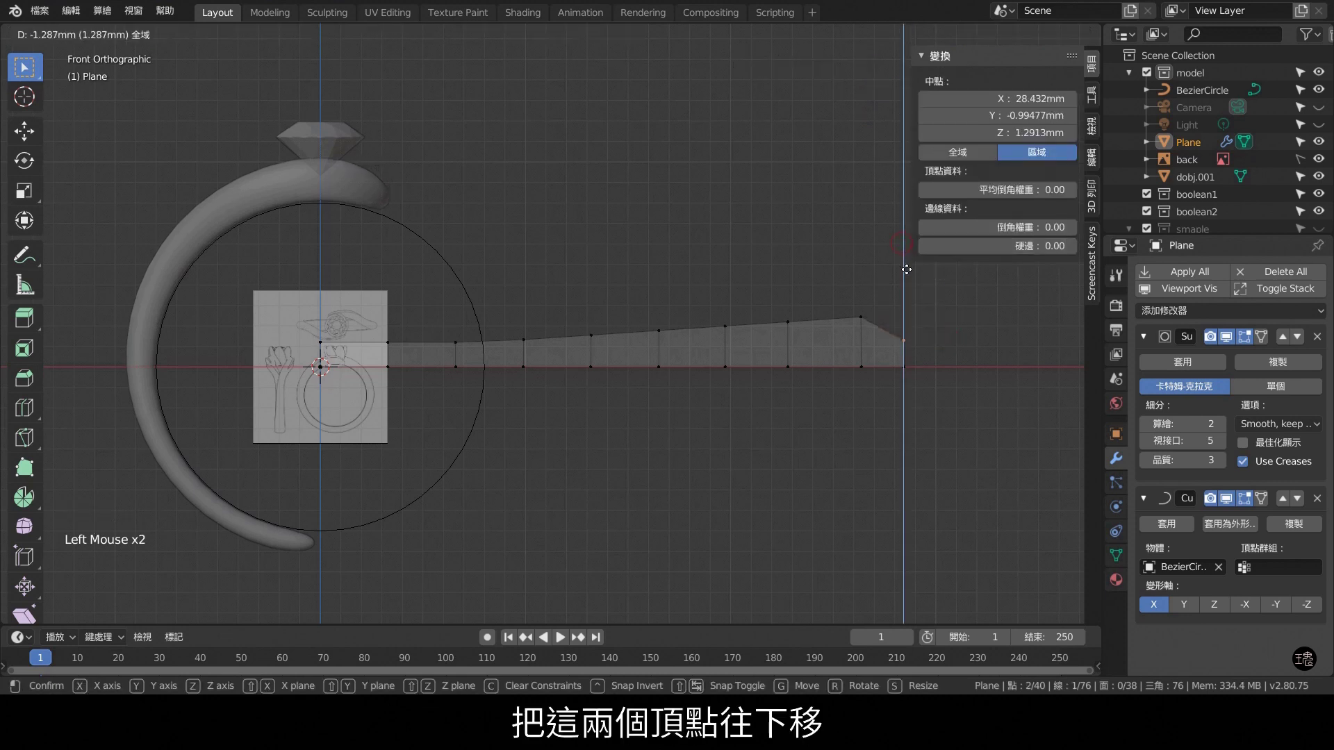
key(KP_3)
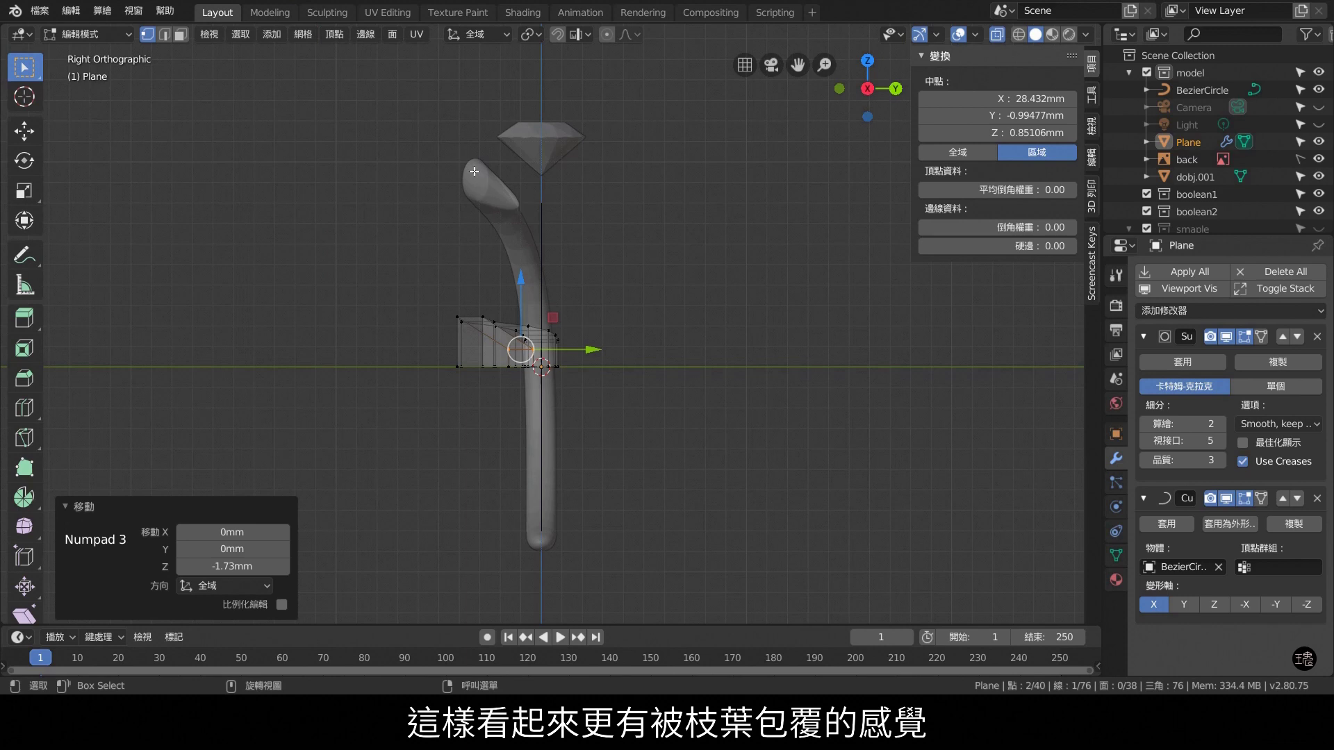
key(KP_7)
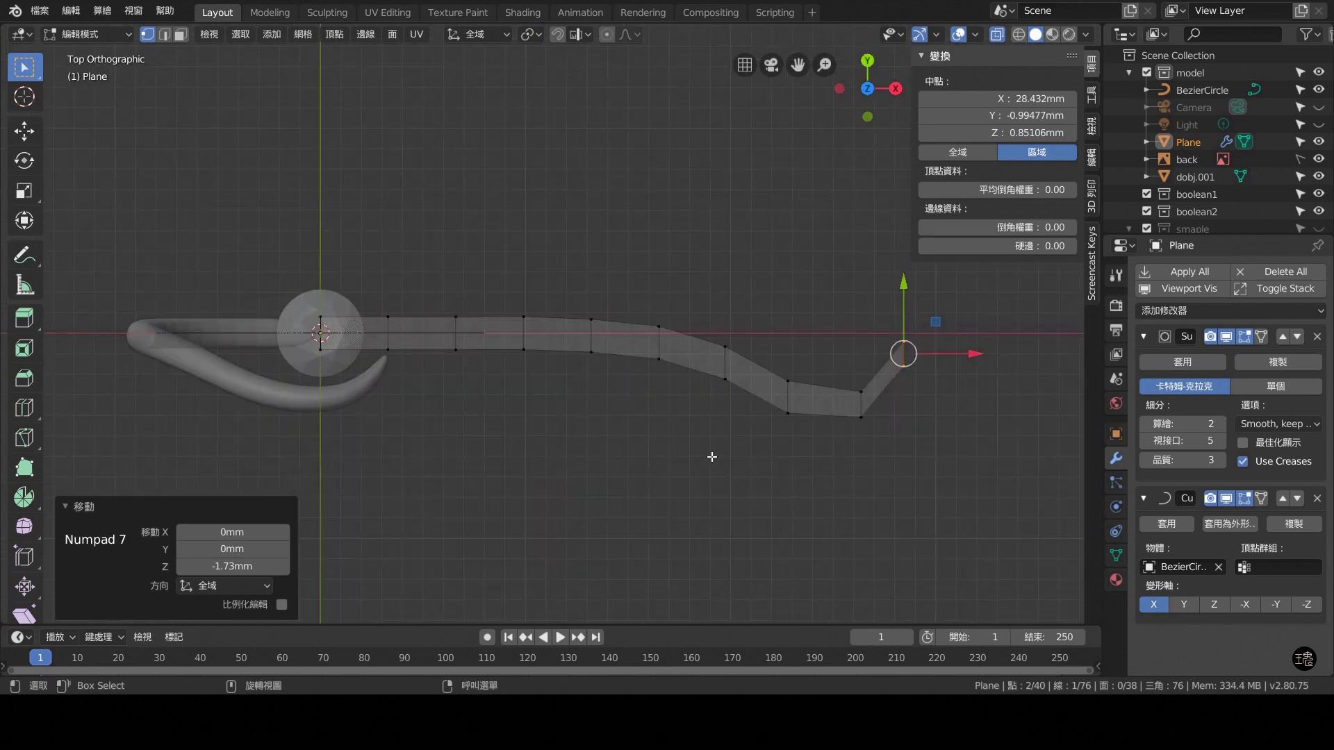
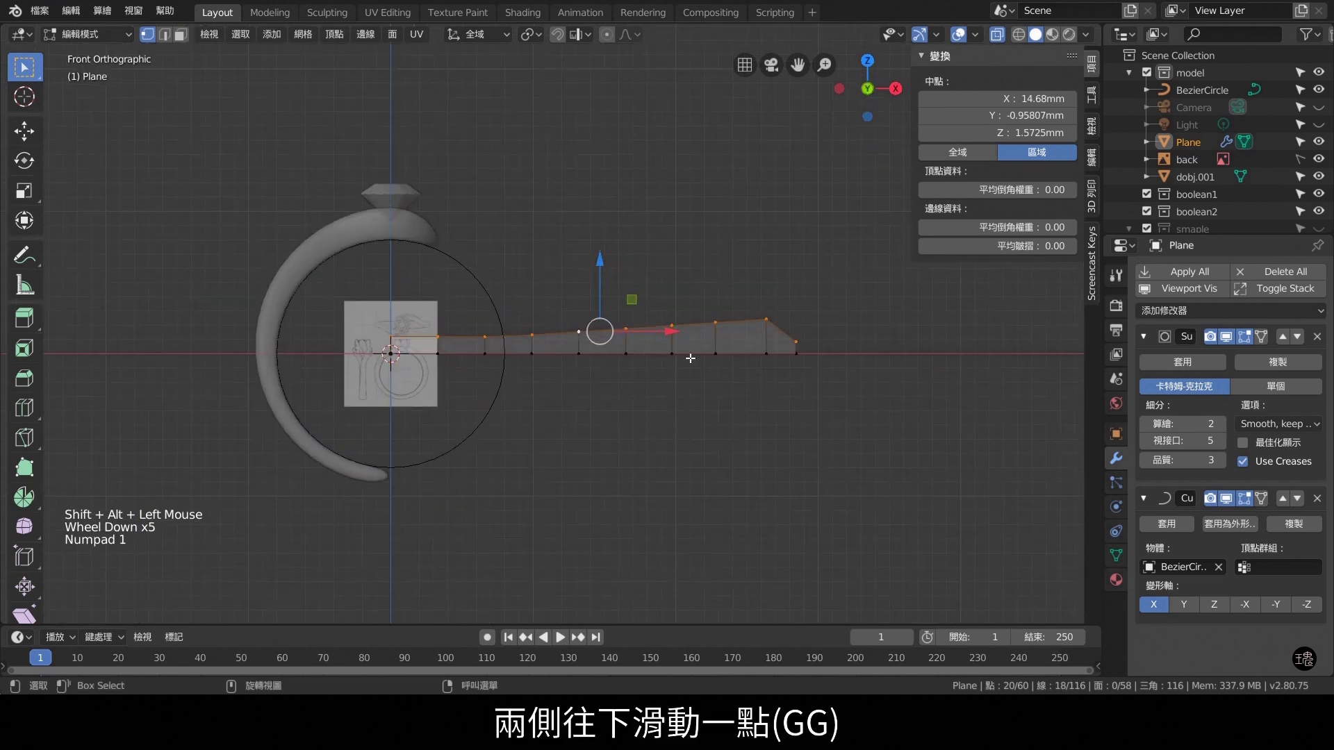
Edge-slide the side vertices slightly lower along the strip, then deselect everything.
key(g)
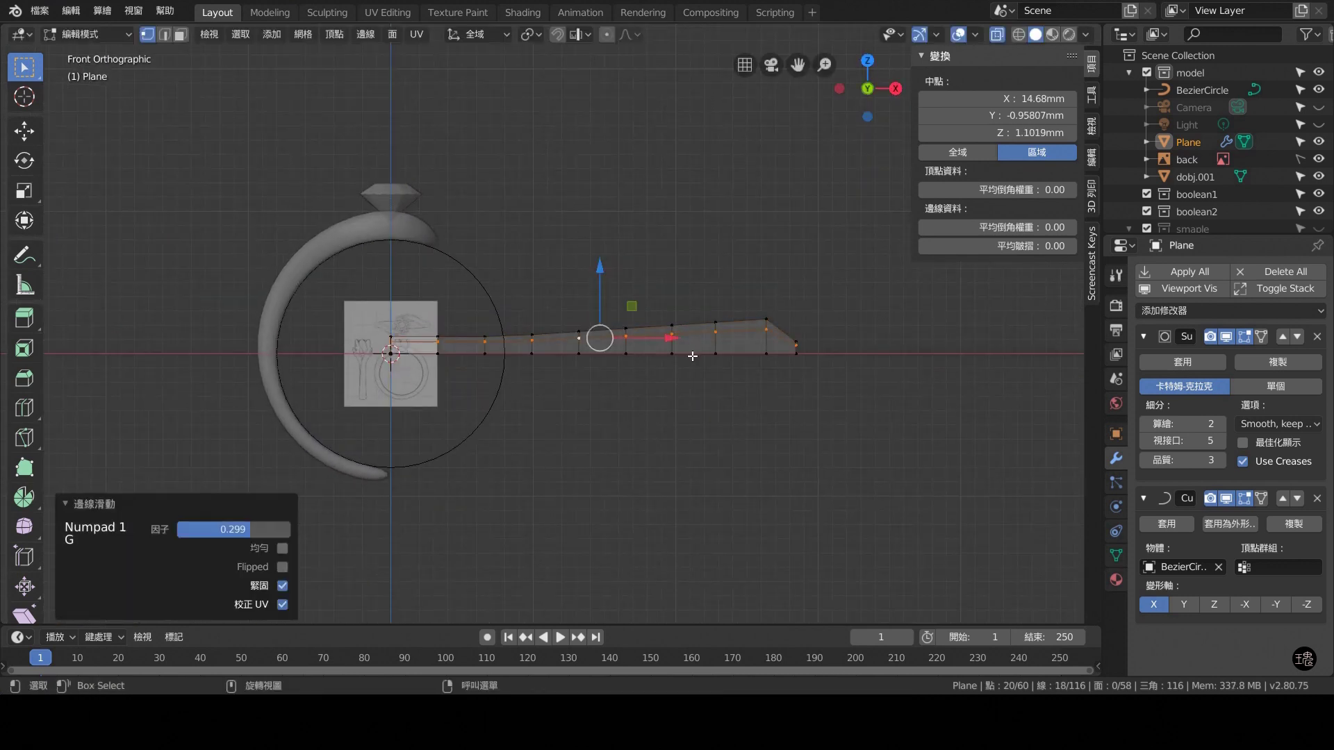
middle_click(833, 391)
click(756, 378)
key(KP_3)
scroll(up, 3)
scroll(up, 3)
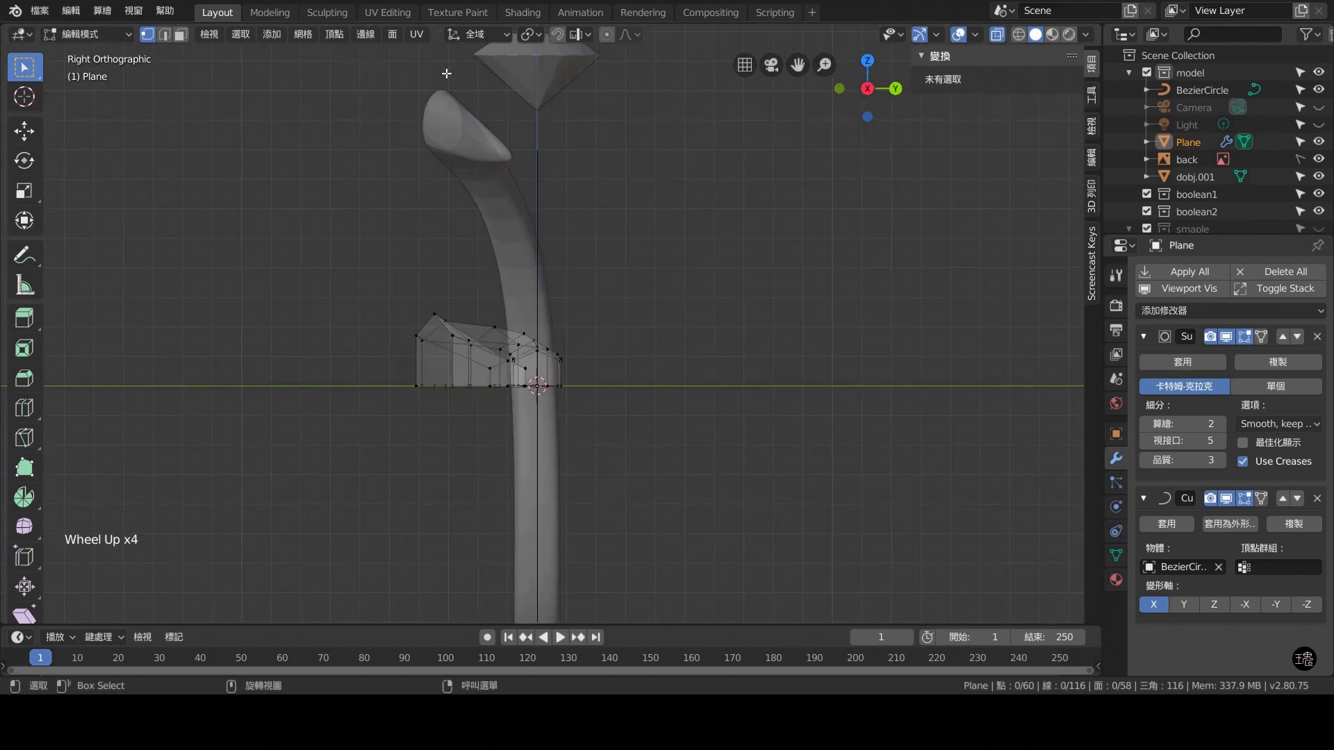
Select the full top row of vertices along the strip with shortest-path selection.
middle_click(733, 337)
click(818, 372)
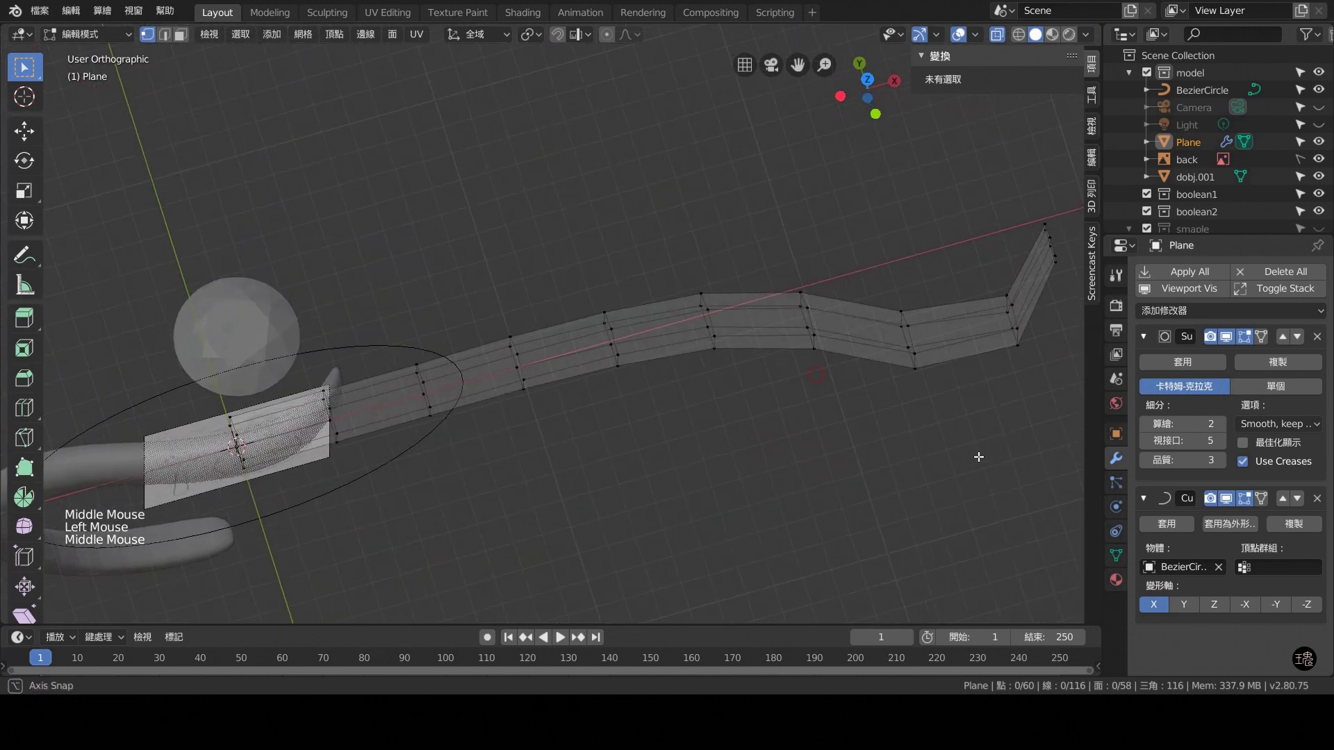
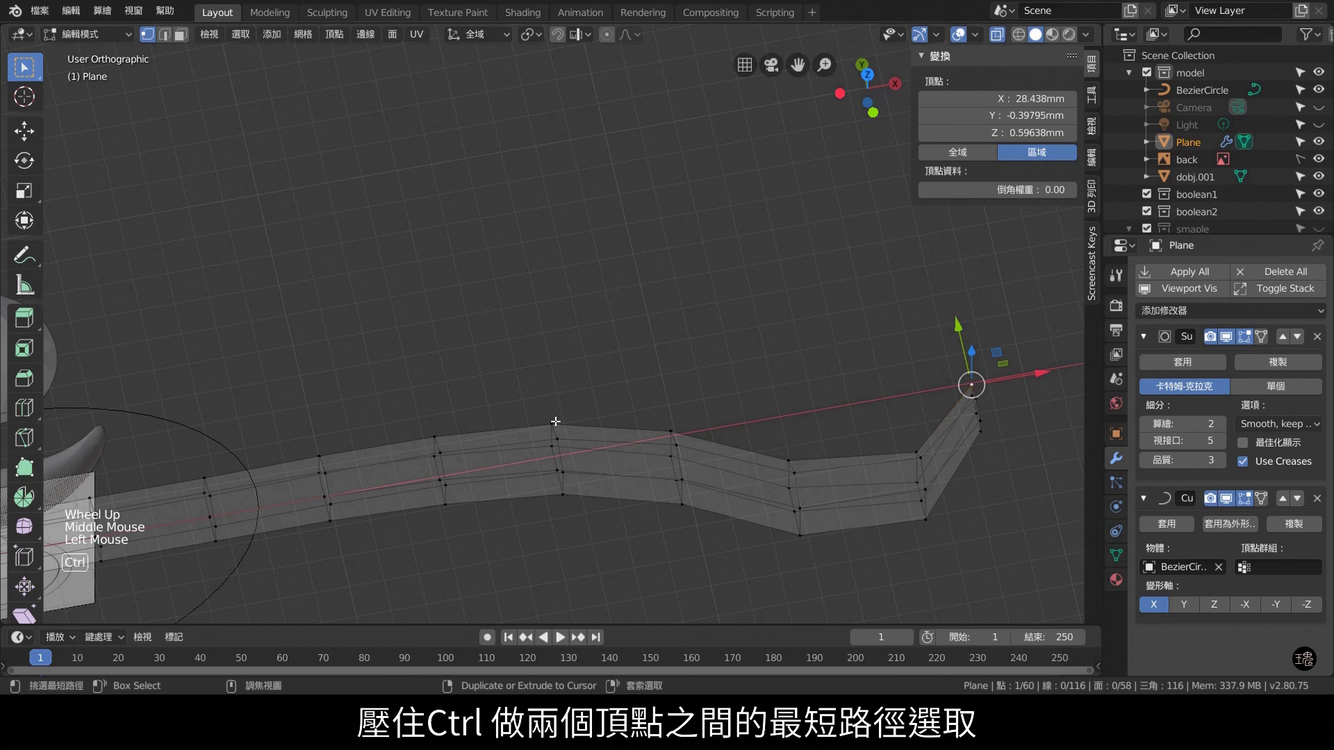
click(557, 418)
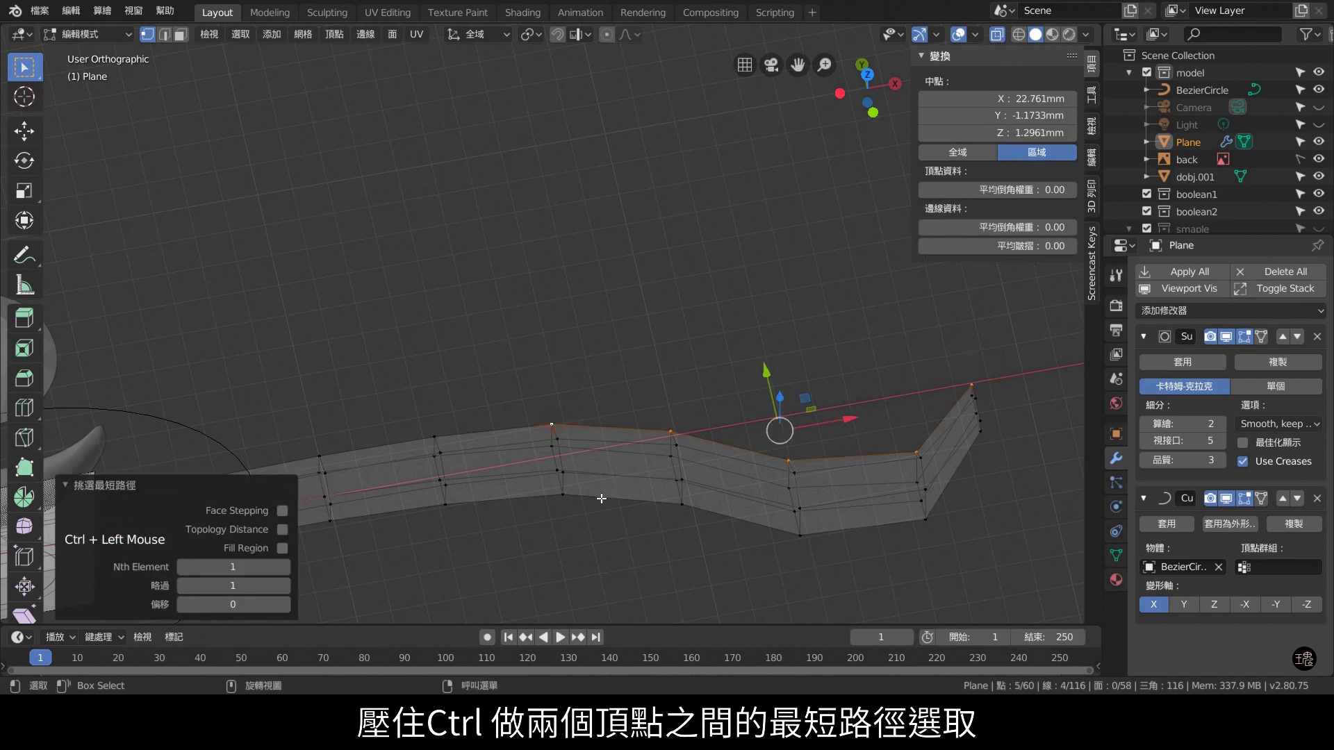
middle_click(666, 552)
click(607, 455)
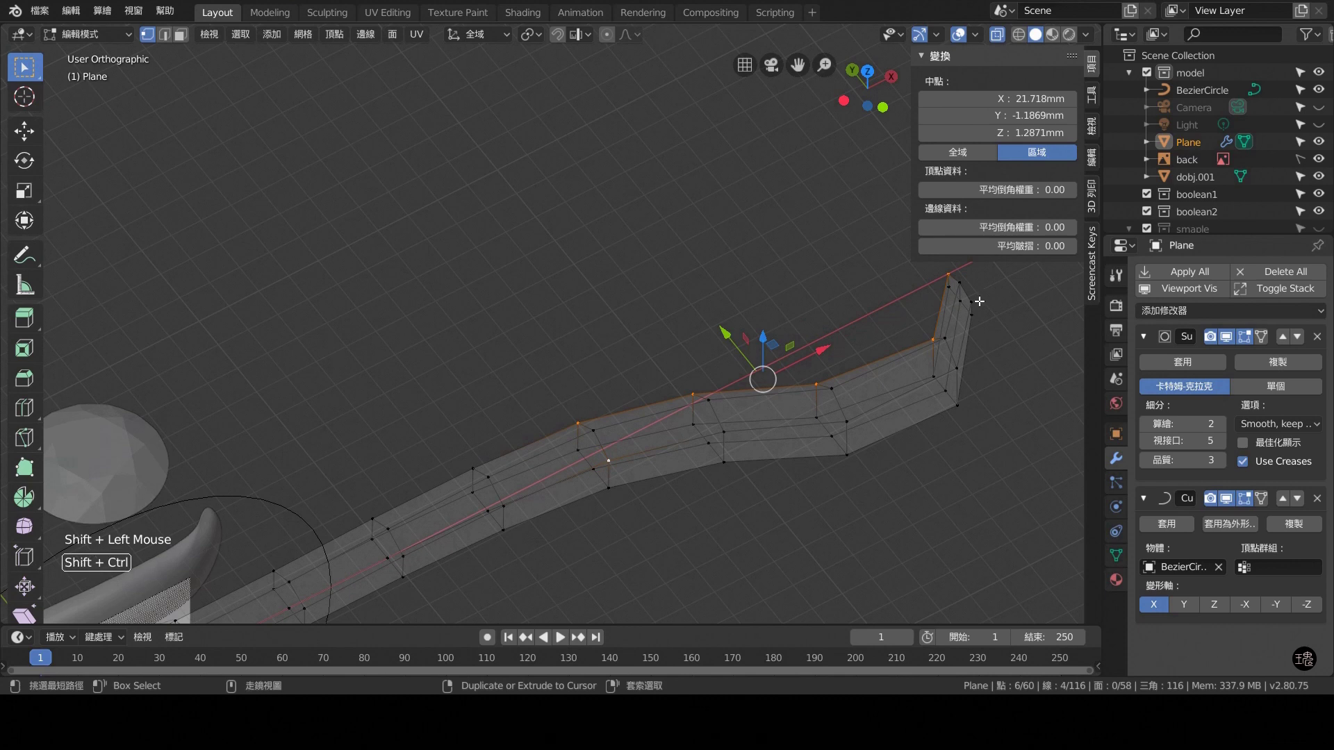
click(977, 298)
middle_click(948, 462)
scroll(down, 3)
Nudge the top-row vertices about 0.12 mm sideways along Y from the top view.
key(KP_7)
scroll(down, 3)
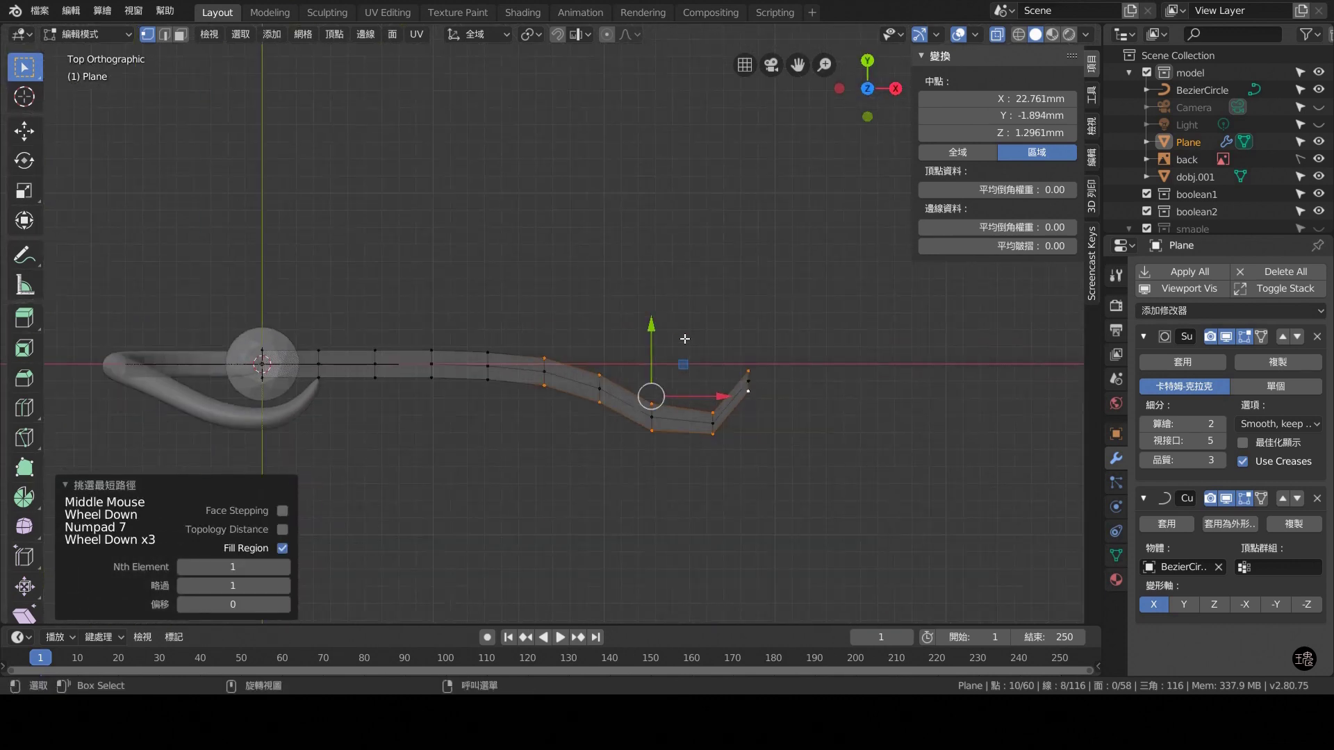
scroll(down, 3)
click(654, 325)
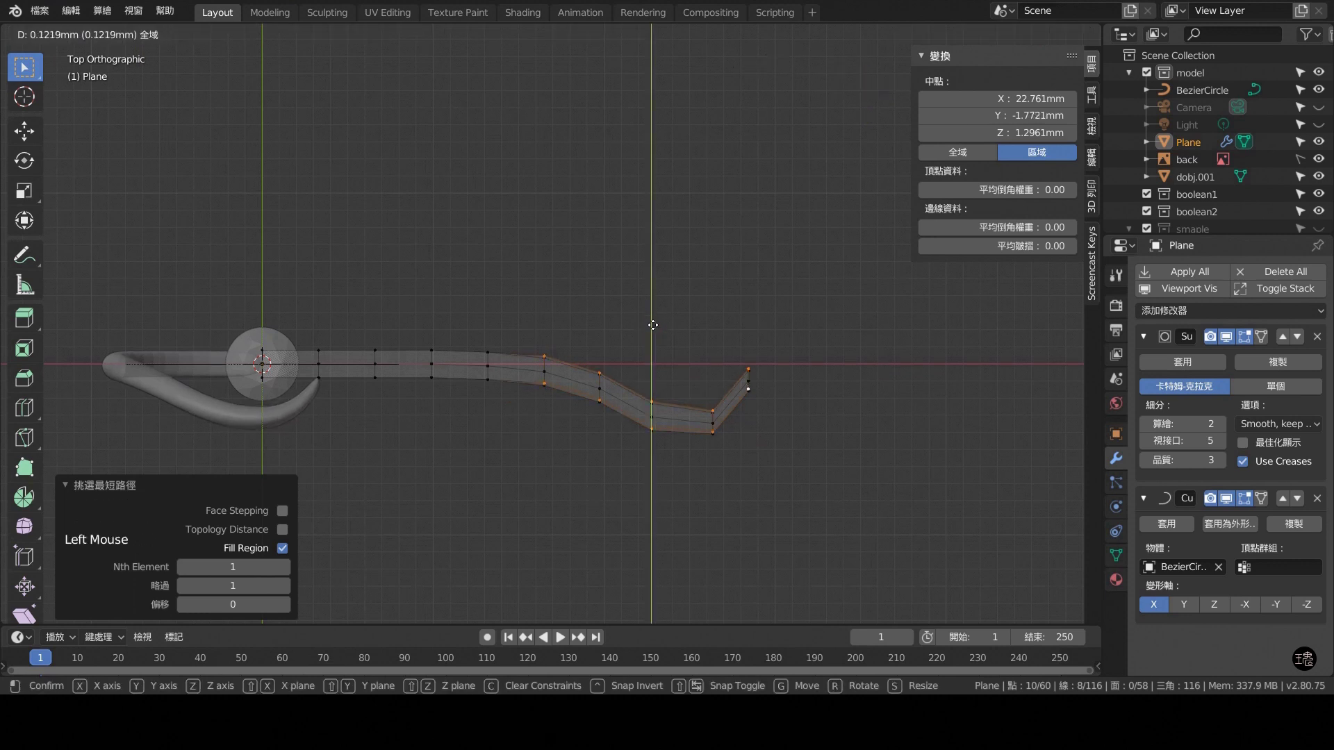
click(797, 461)
middle_click(792, 462)
scroll(up, 3)
middle_click(873, 437)
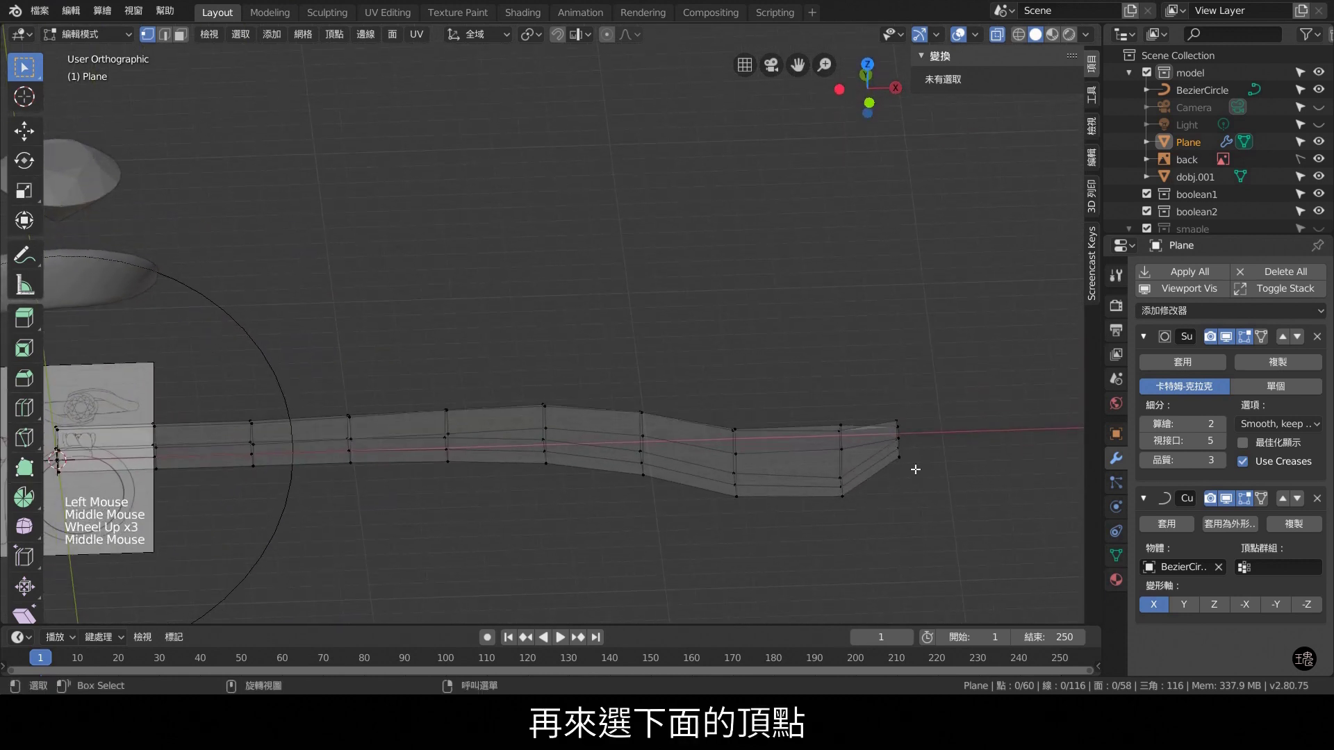
Scale the strip's bottom row of vertices about 1.15 along Y so the lower edge flares.
click(902, 464)
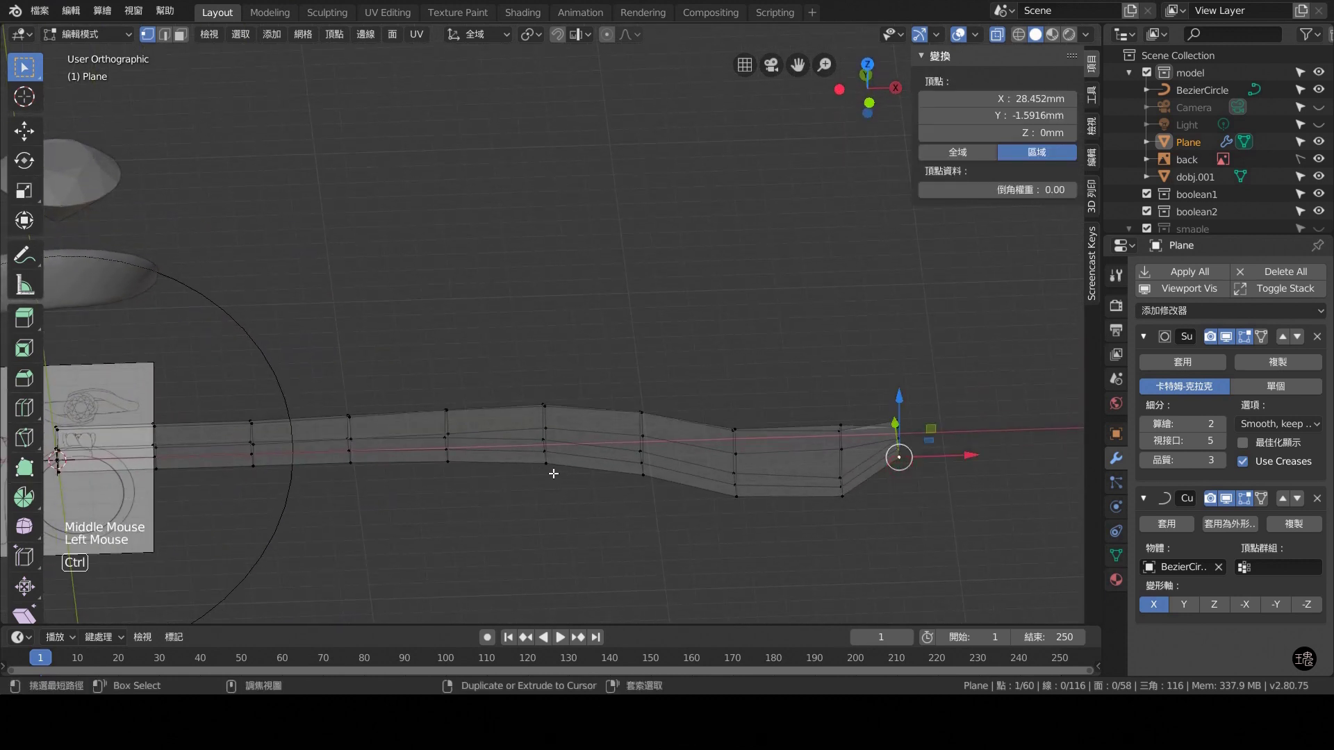
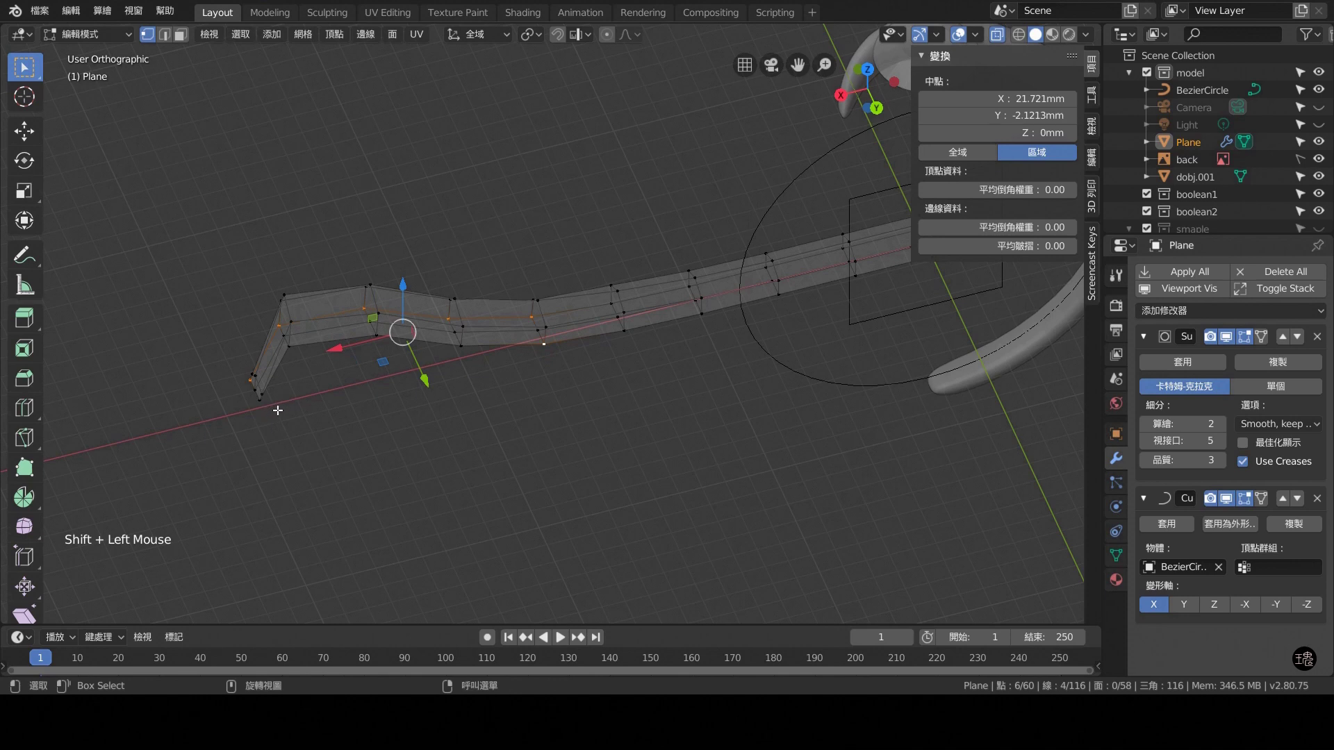
click(263, 400)
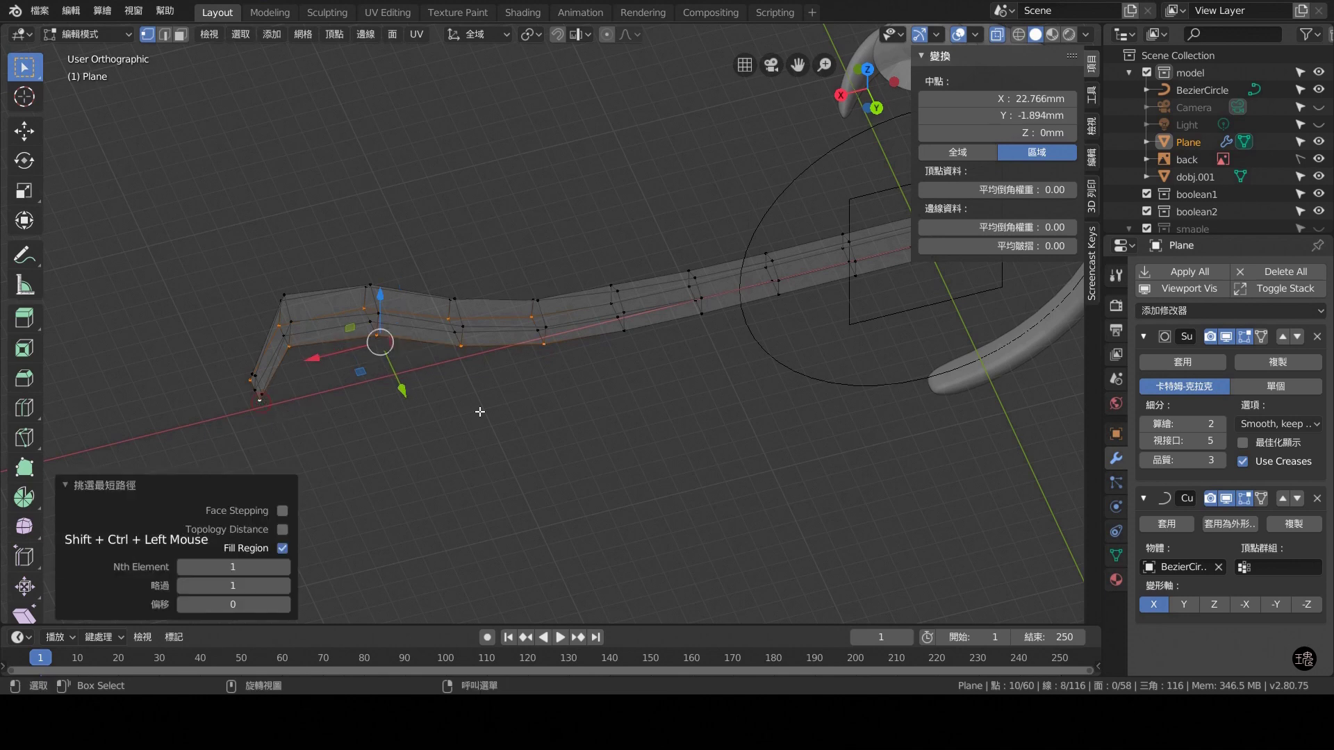
key(KP_7)
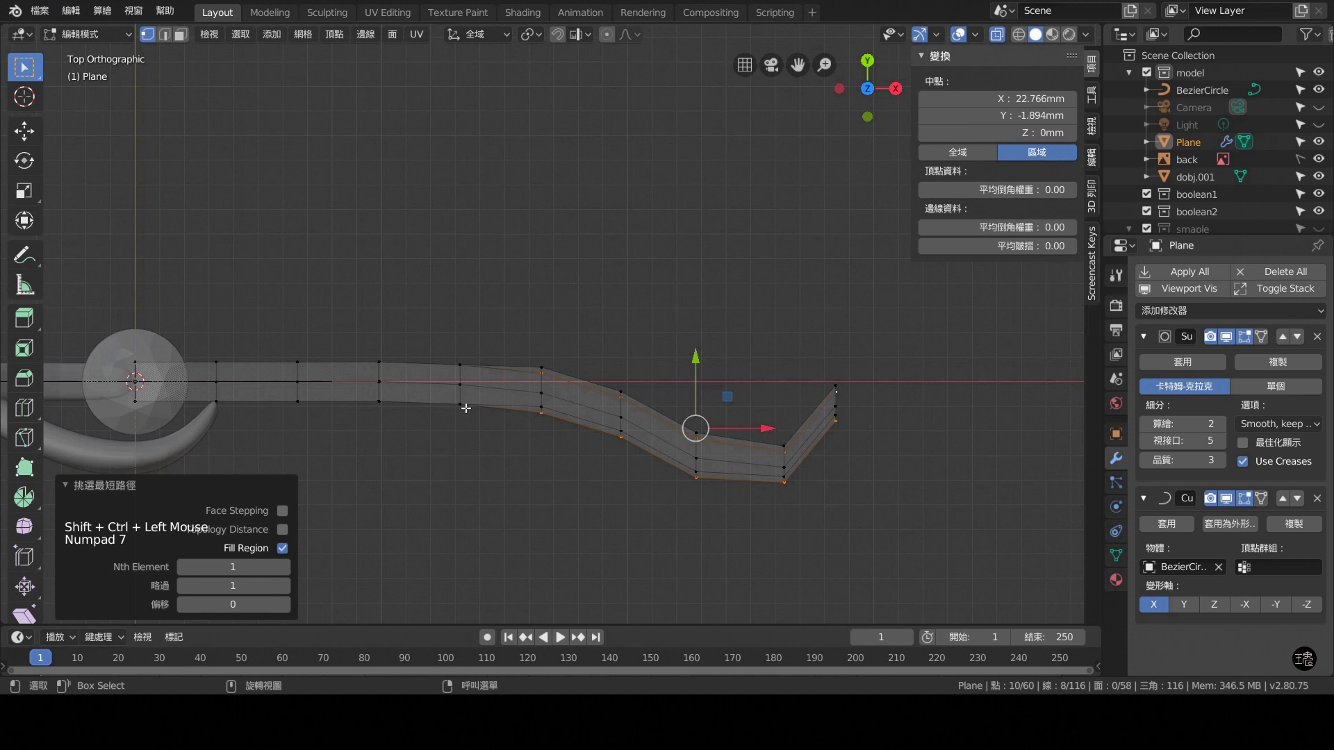
key(s)
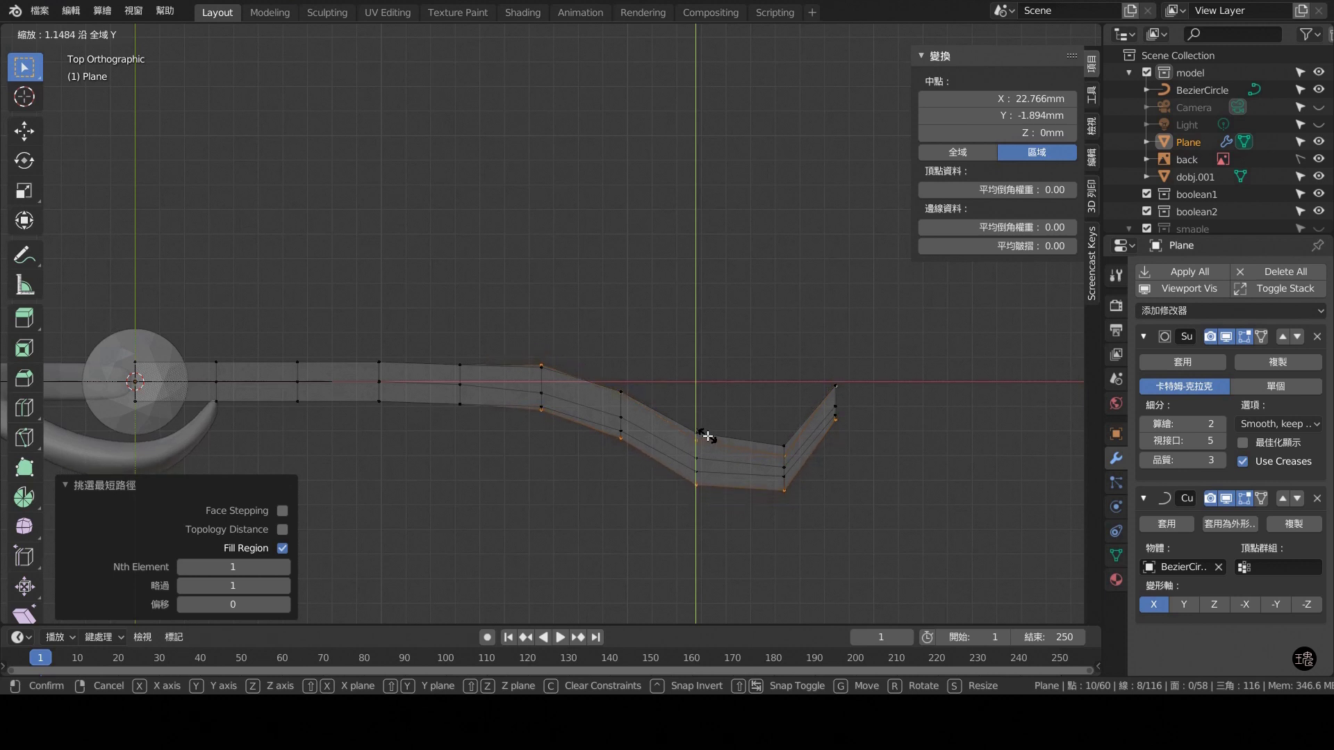
key(KP_3)
scroll(up, 3)
scroll(down, 3)
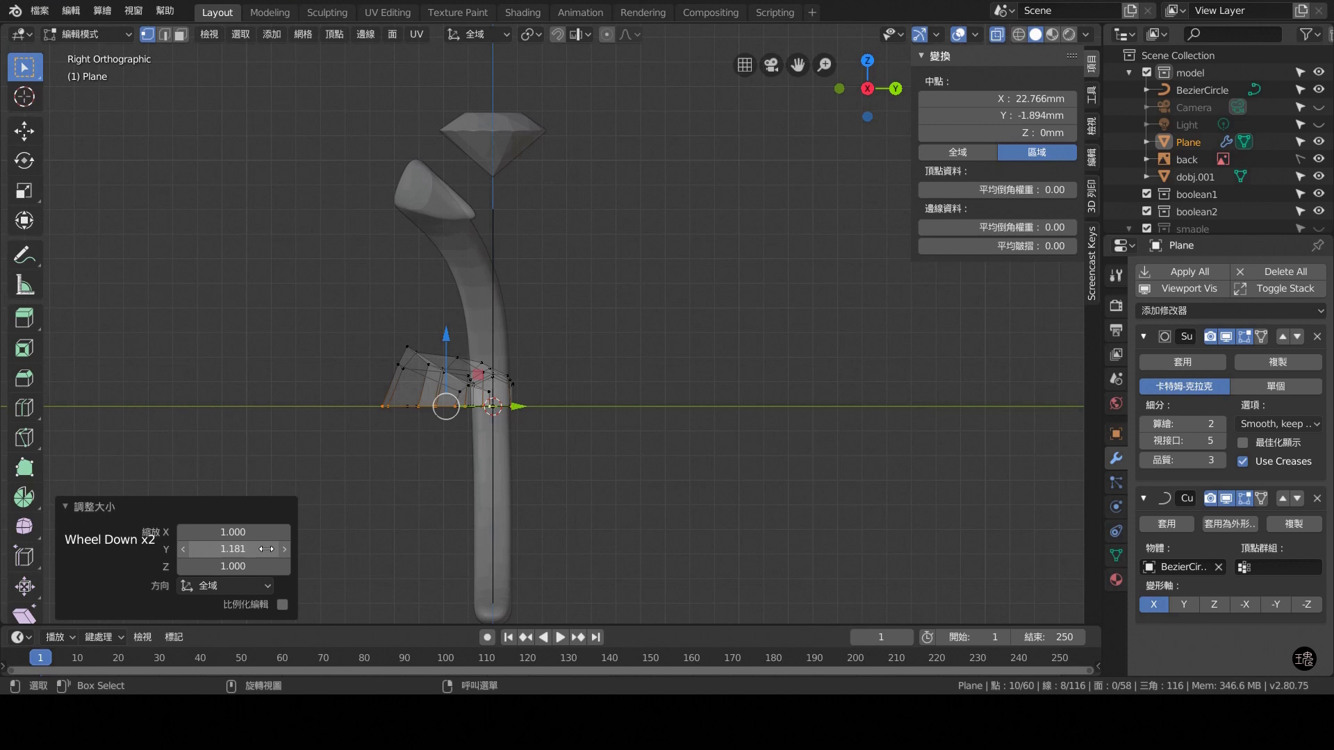
click(284, 555)
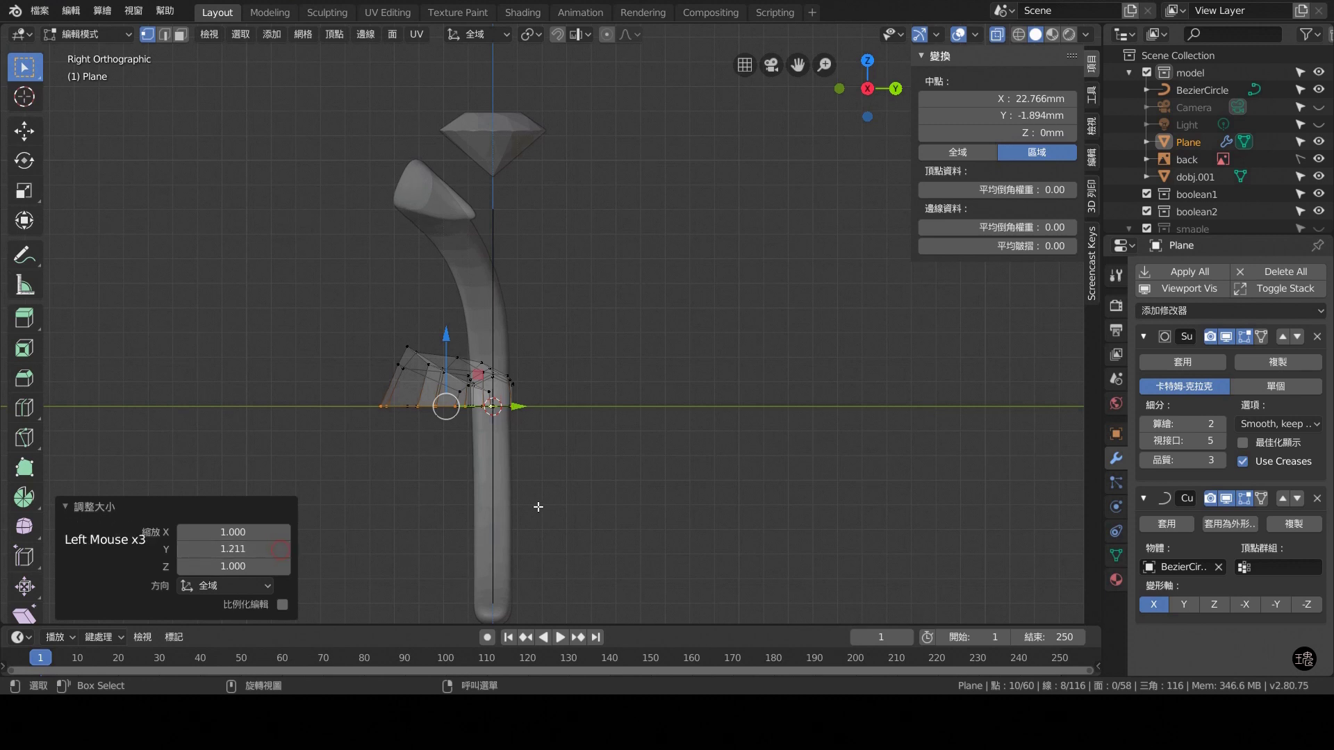
key(KP_1)
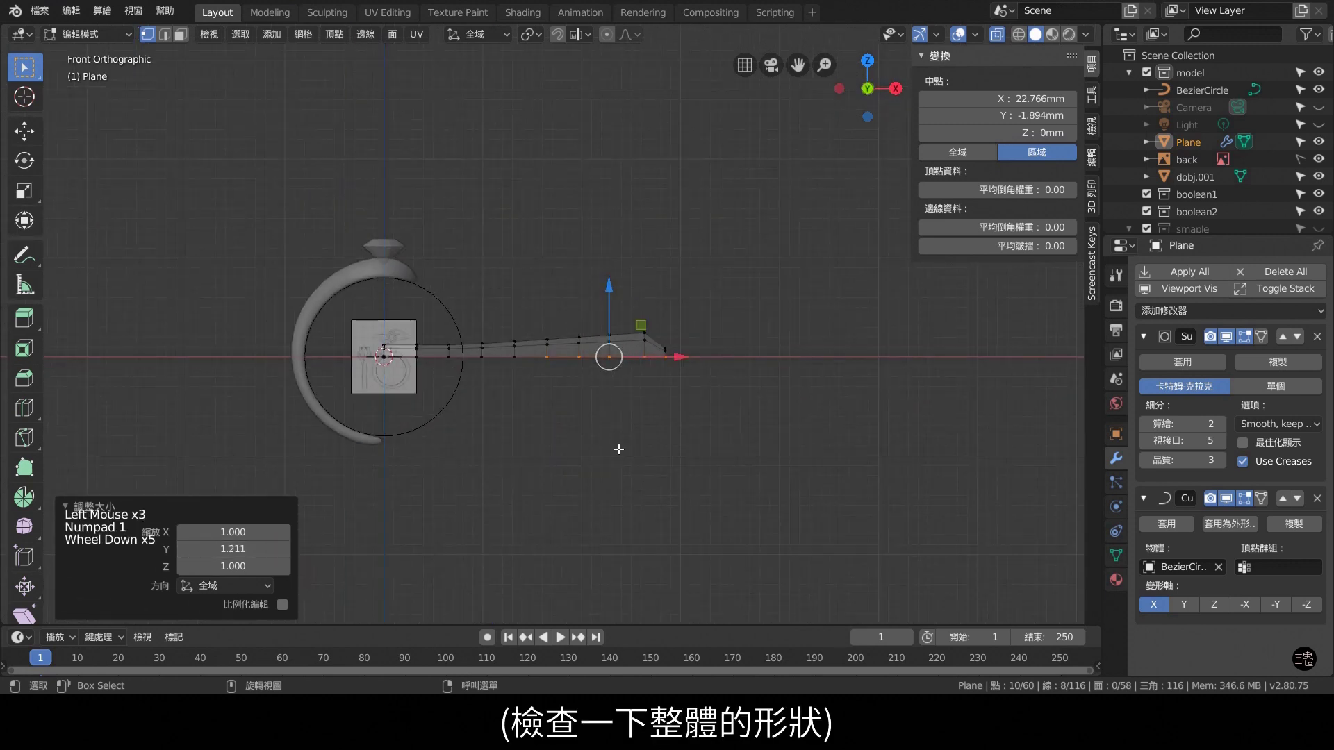
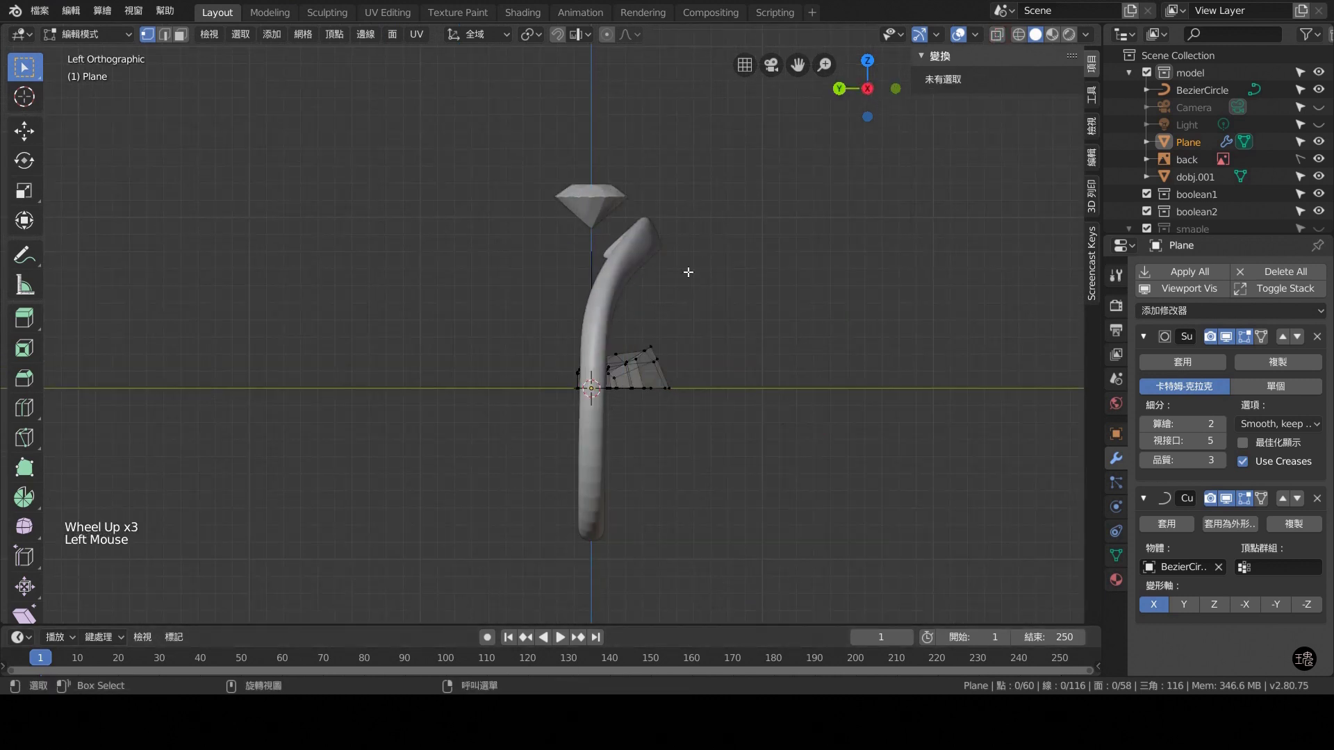
key(KP_3)
key(KP_7)
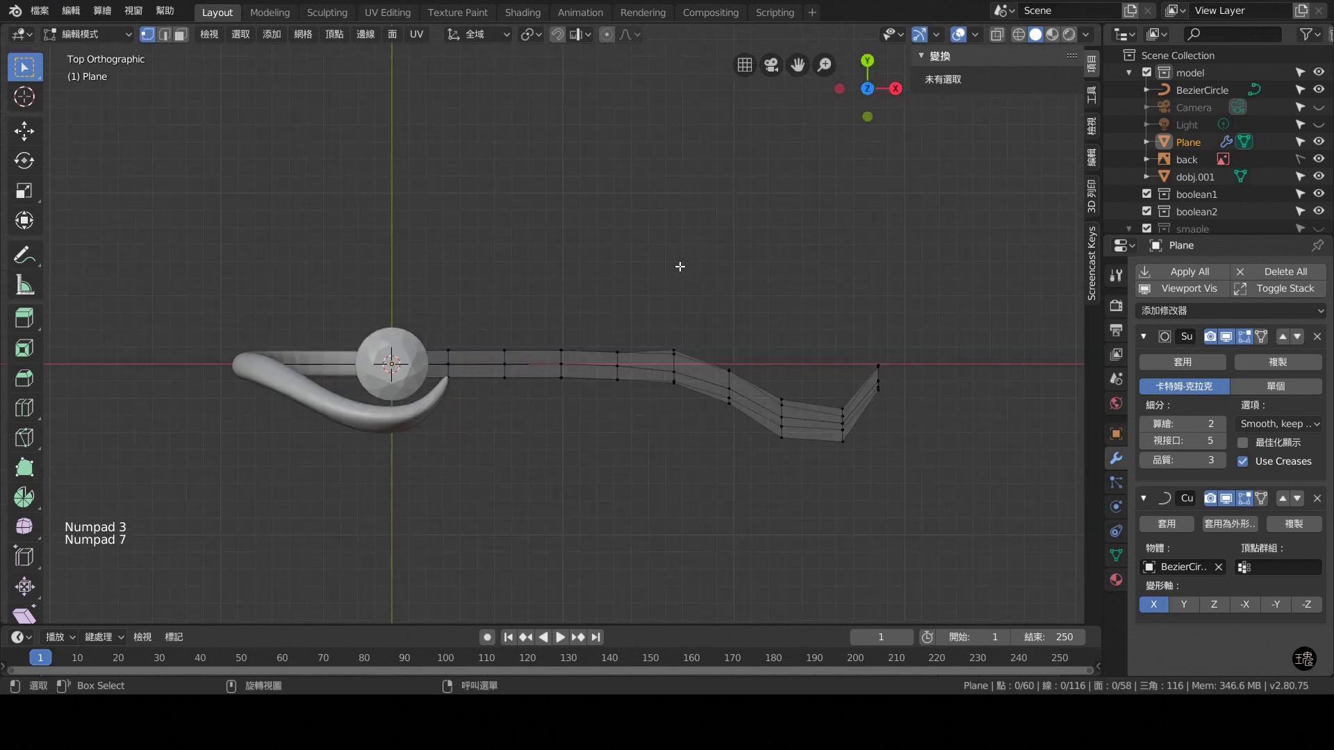
scroll(up, 3)
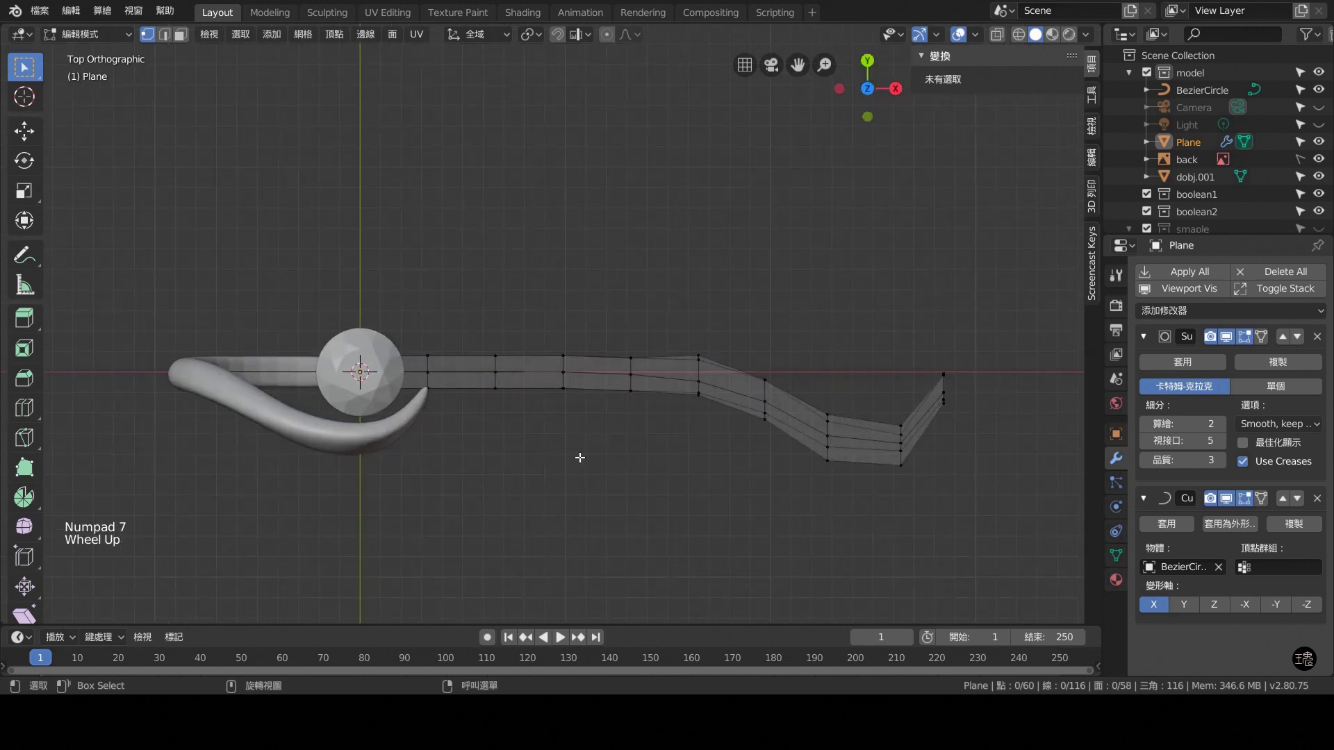
key(KP_3)
key(KP_1)
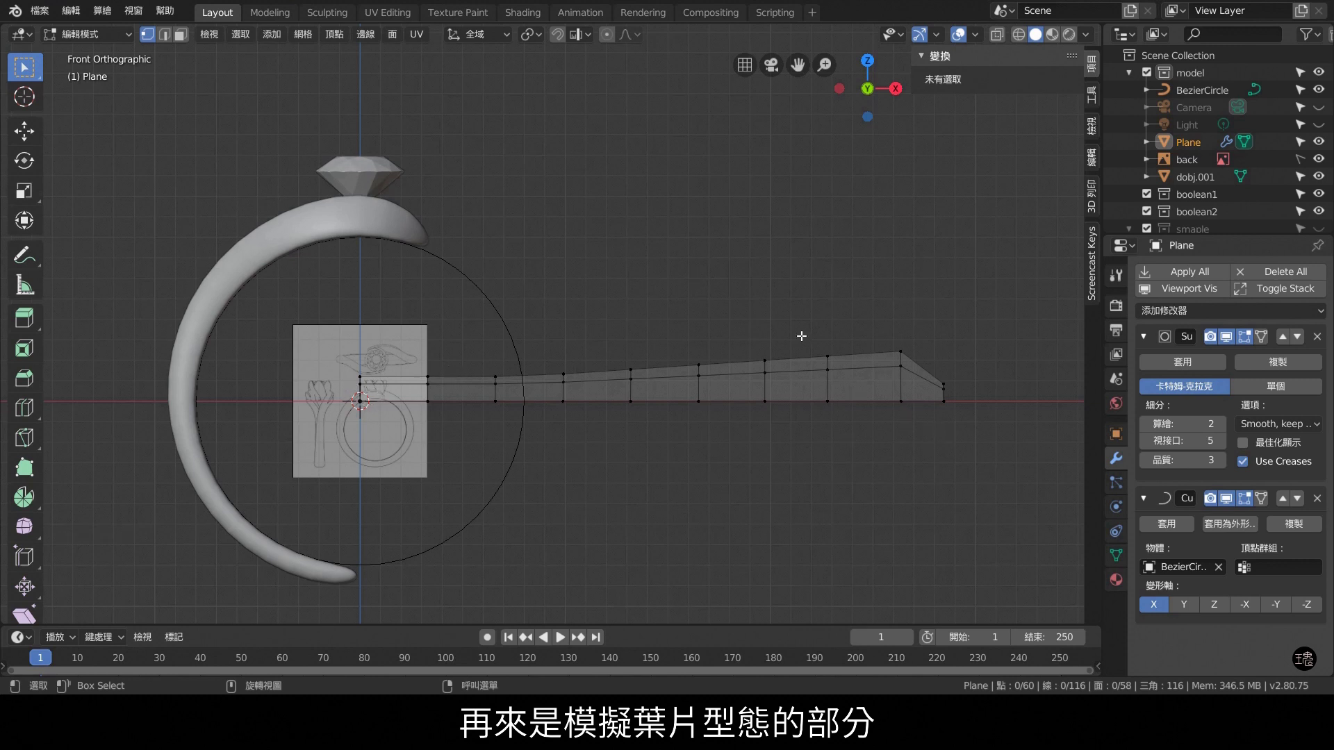
Extrude the strip's outer end faces along their normals by about 0.68 to thicken it.
click(915, 391)
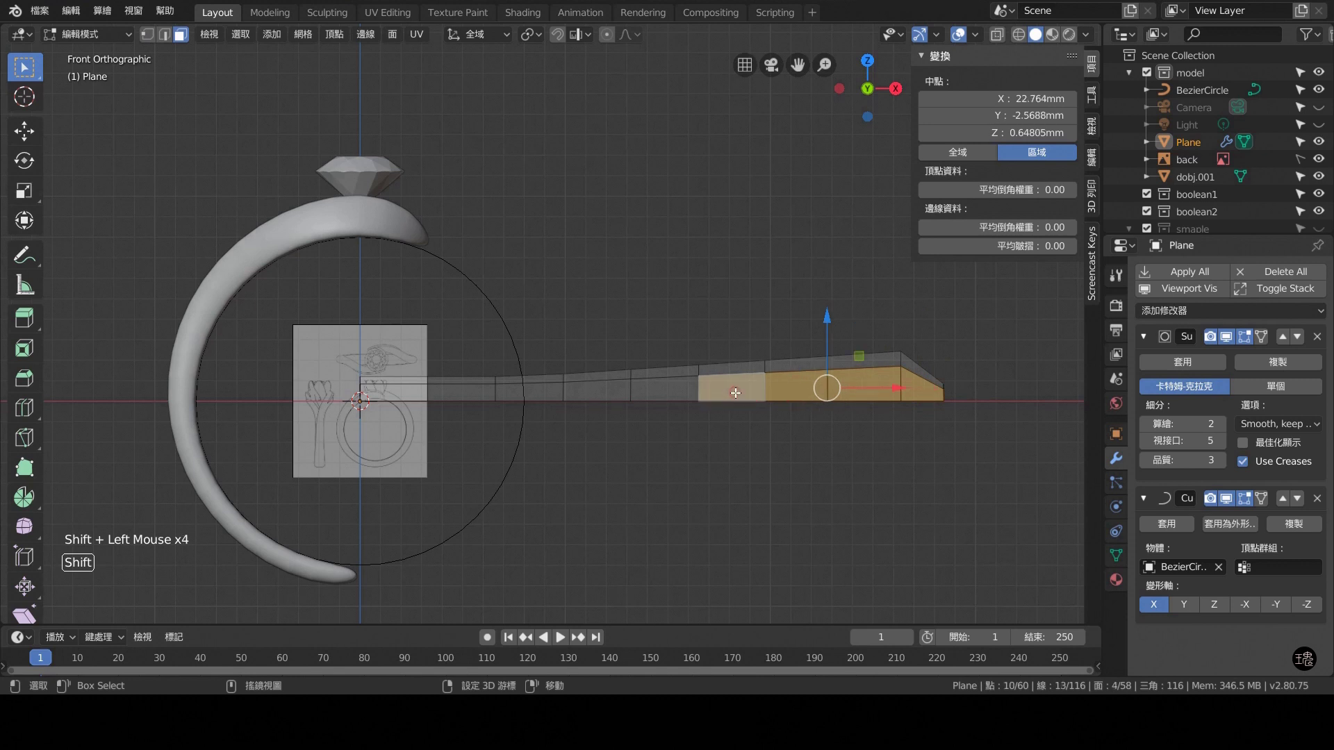
key(KP_3)
scroll(up, 3)
middle_click(634, 404)
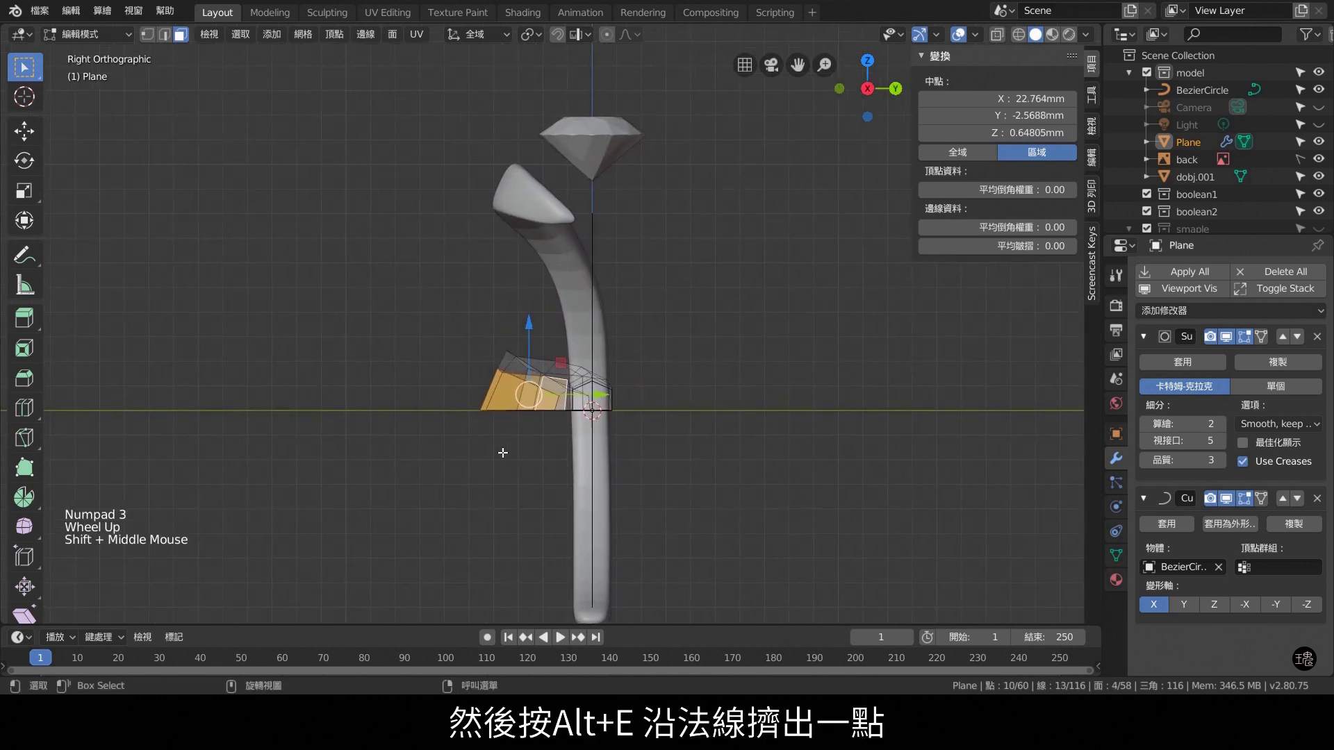
key(alt+e)
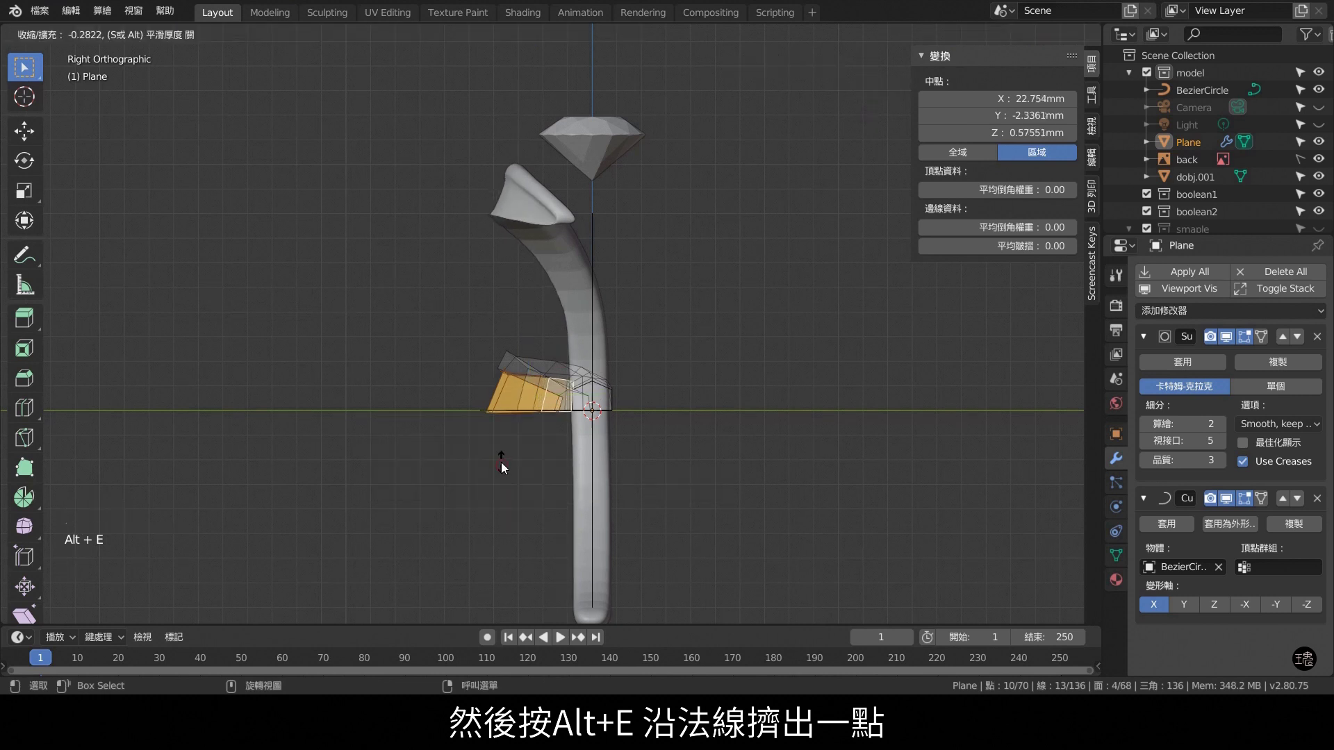
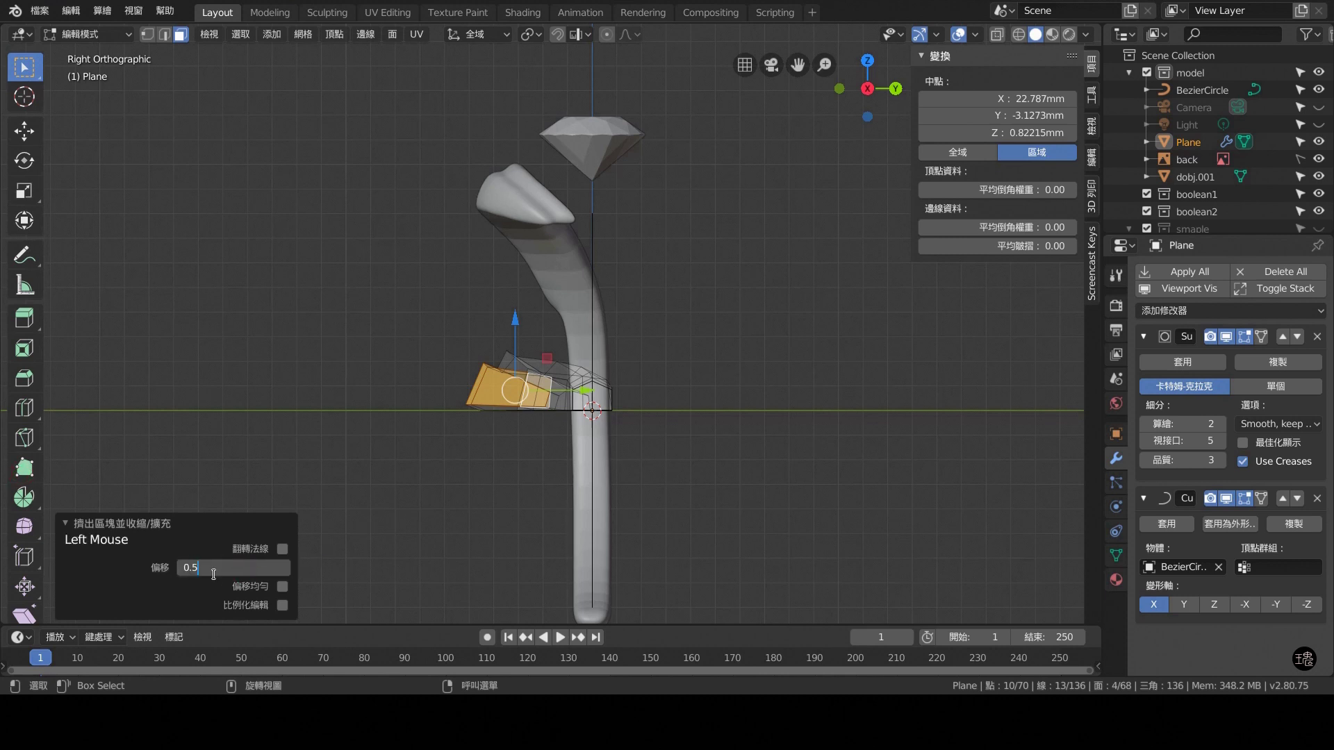
Return to vertex select, clear the selection and inspect the thickened end from angles.
key(Left)
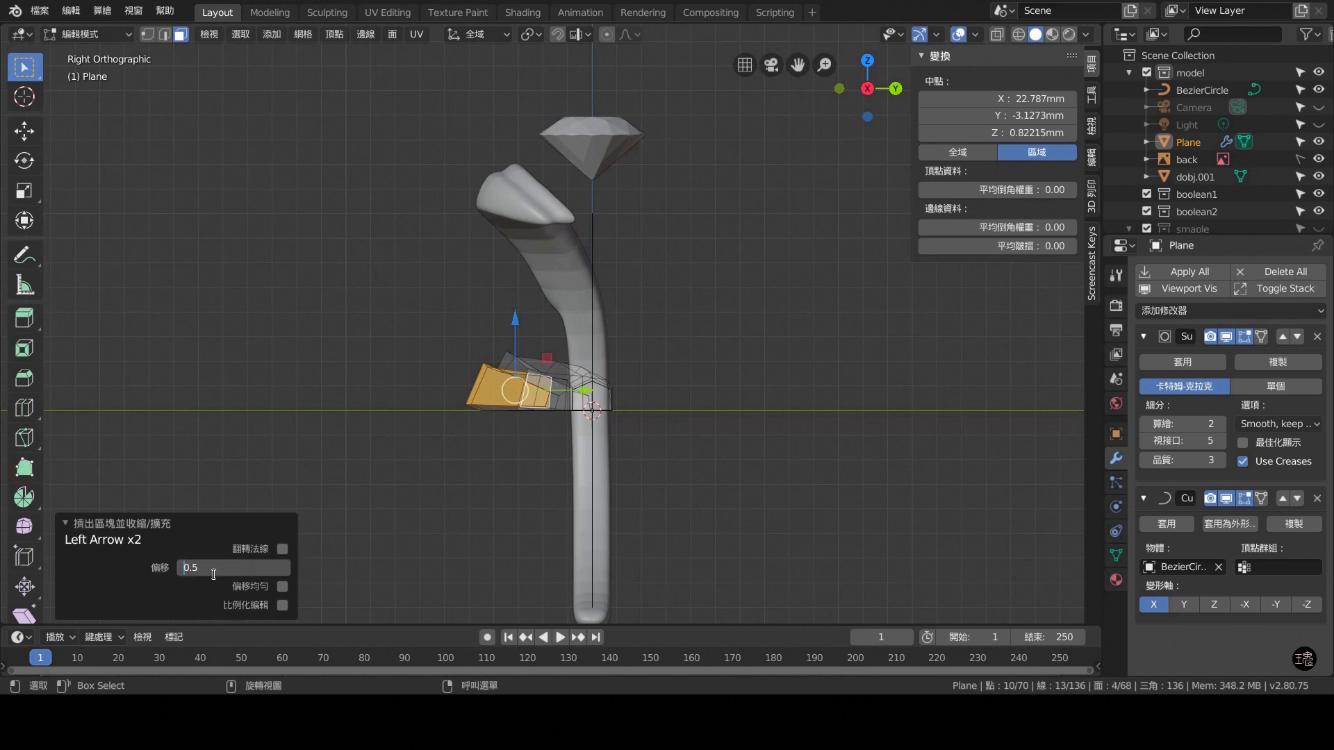
click(778, 337)
middle_click(775, 354)
scroll(down, 3)
middle_click(818, 374)
scroll(up, 3)
scroll(down, 3)
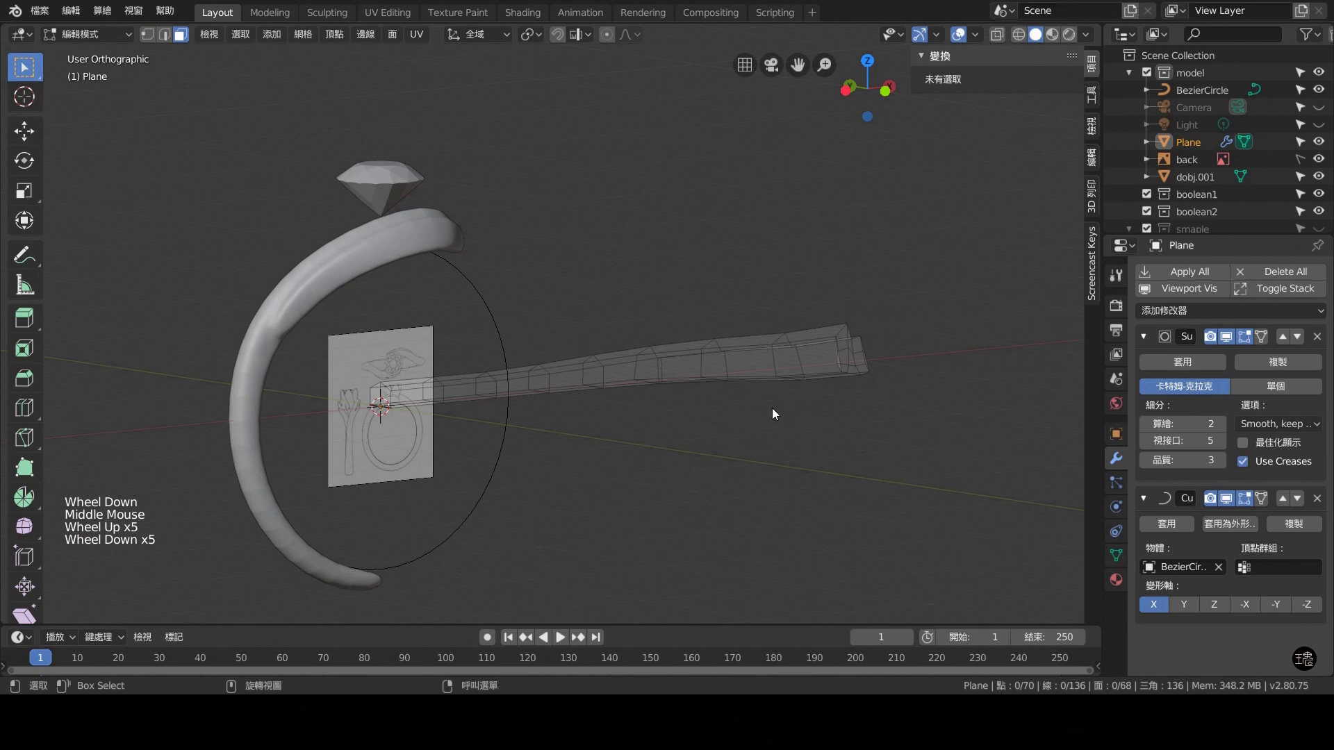
Move the stray vertex at the strip's near end back in line with its edge.
key(1)
scroll(up, 3)
middle_click(830, 445)
middle_click(789, 436)
scroll(up, 3)
middle_click(934, 404)
click(738, 418)
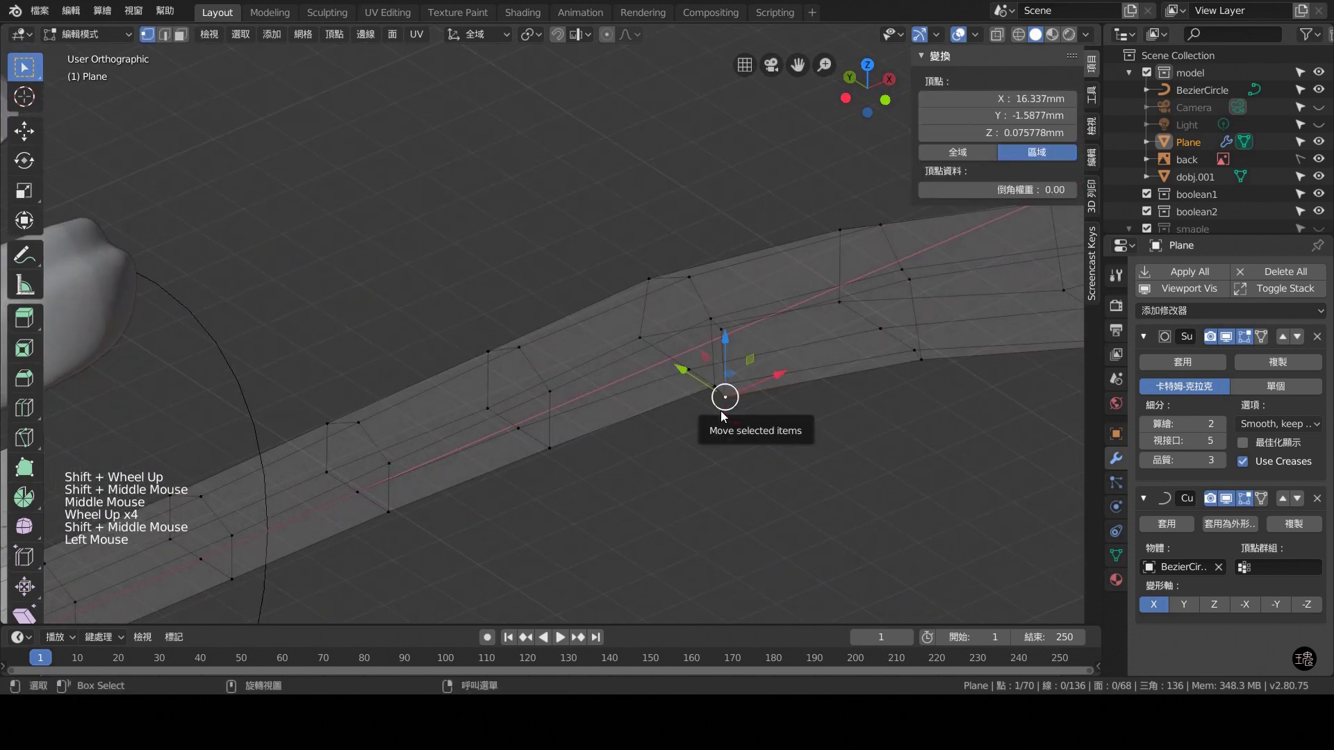
key(g)
click(728, 329)
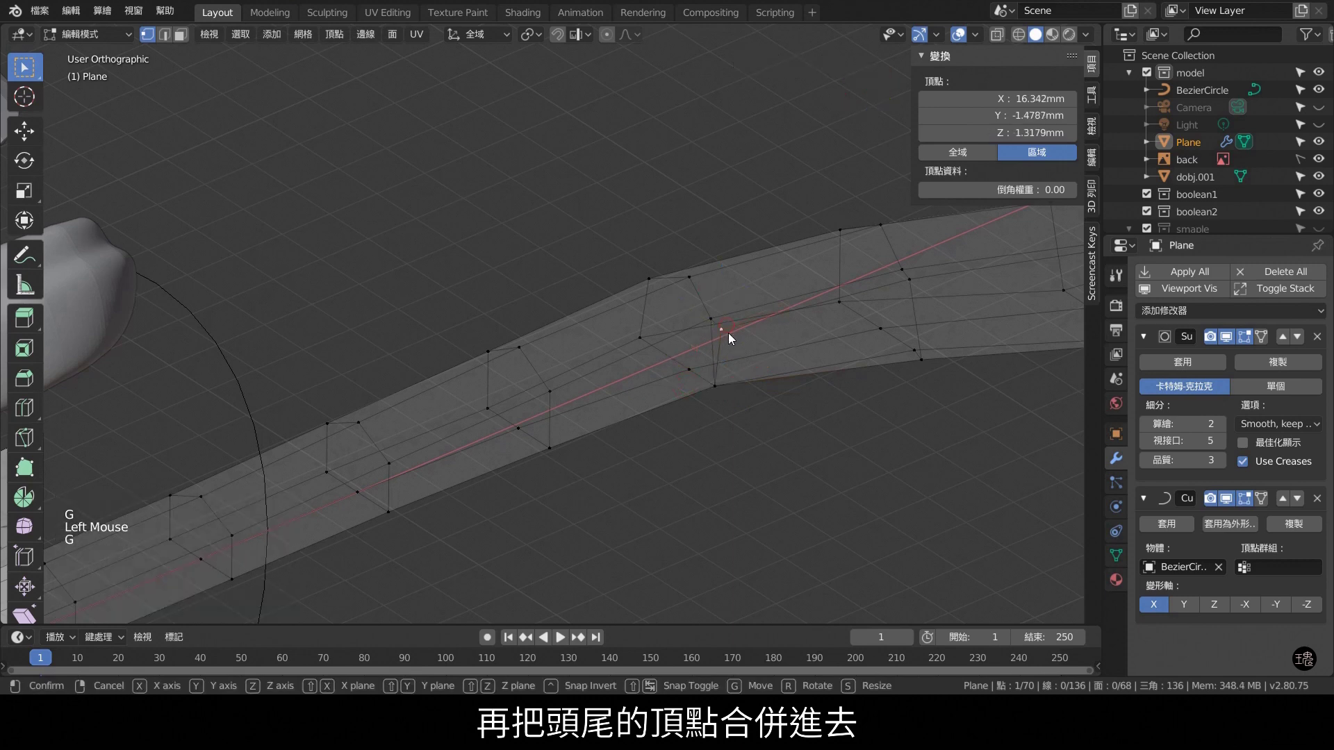
click(939, 436)
Lift the outer tip vertex to about 0.6 mm in Z and check it from the front.
middle_click(946, 465)
middle_click(834, 395)
scroll(down, 3)
middle_click(844, 409)
middle_click(876, 465)
scroll(up, 3)
middle_click(862, 571)
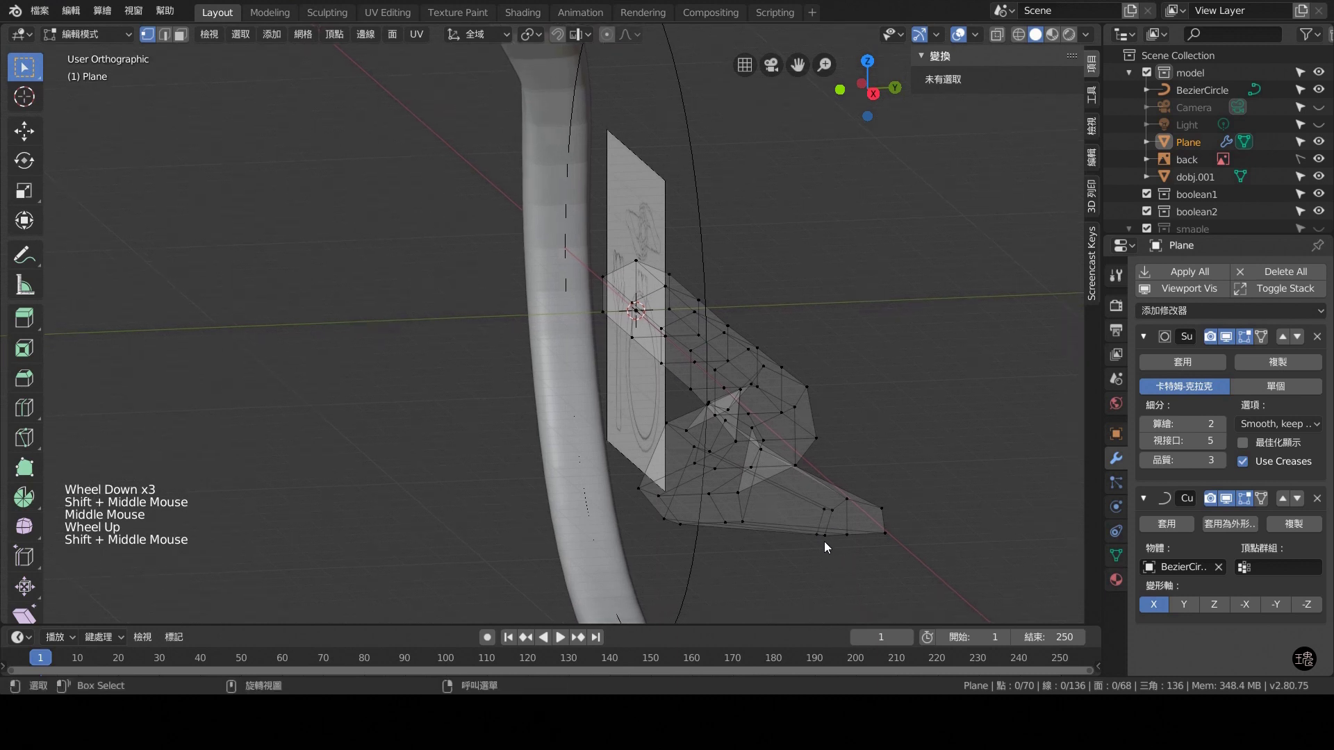
click(820, 541)
key(g)
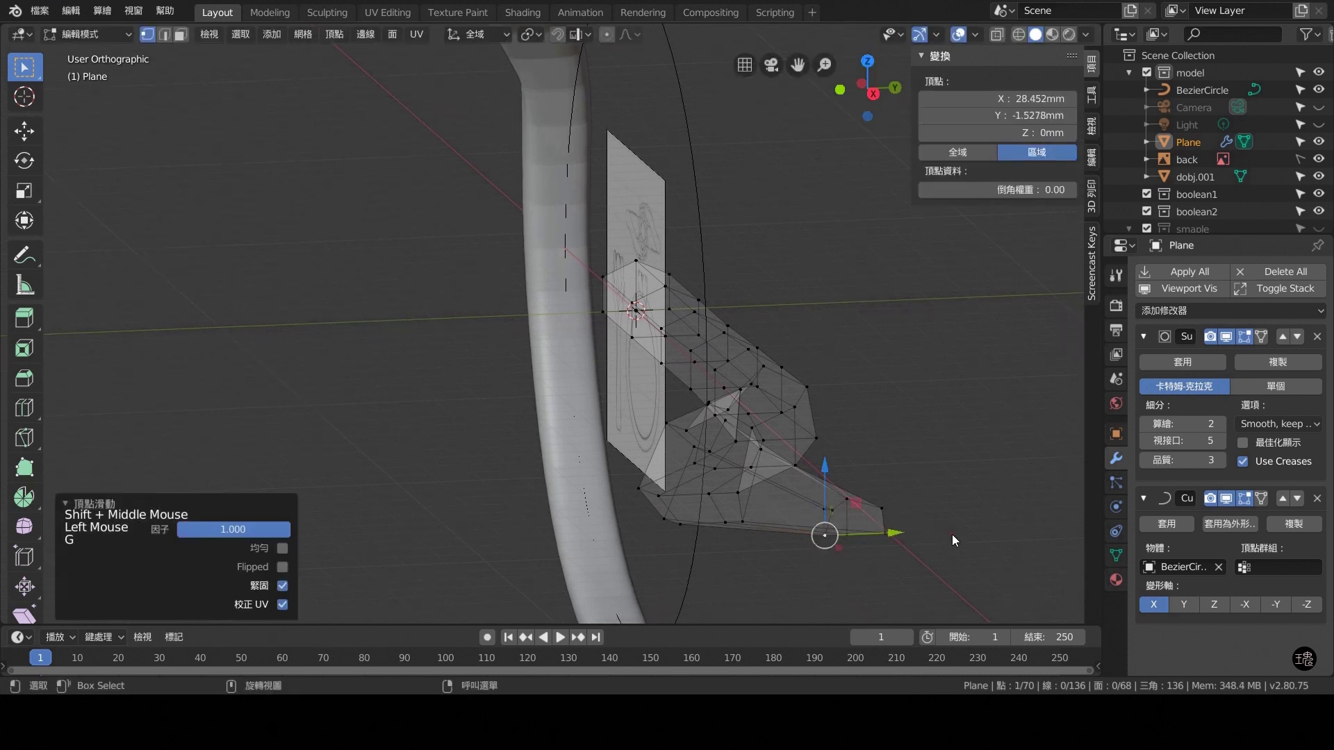
click(954, 423)
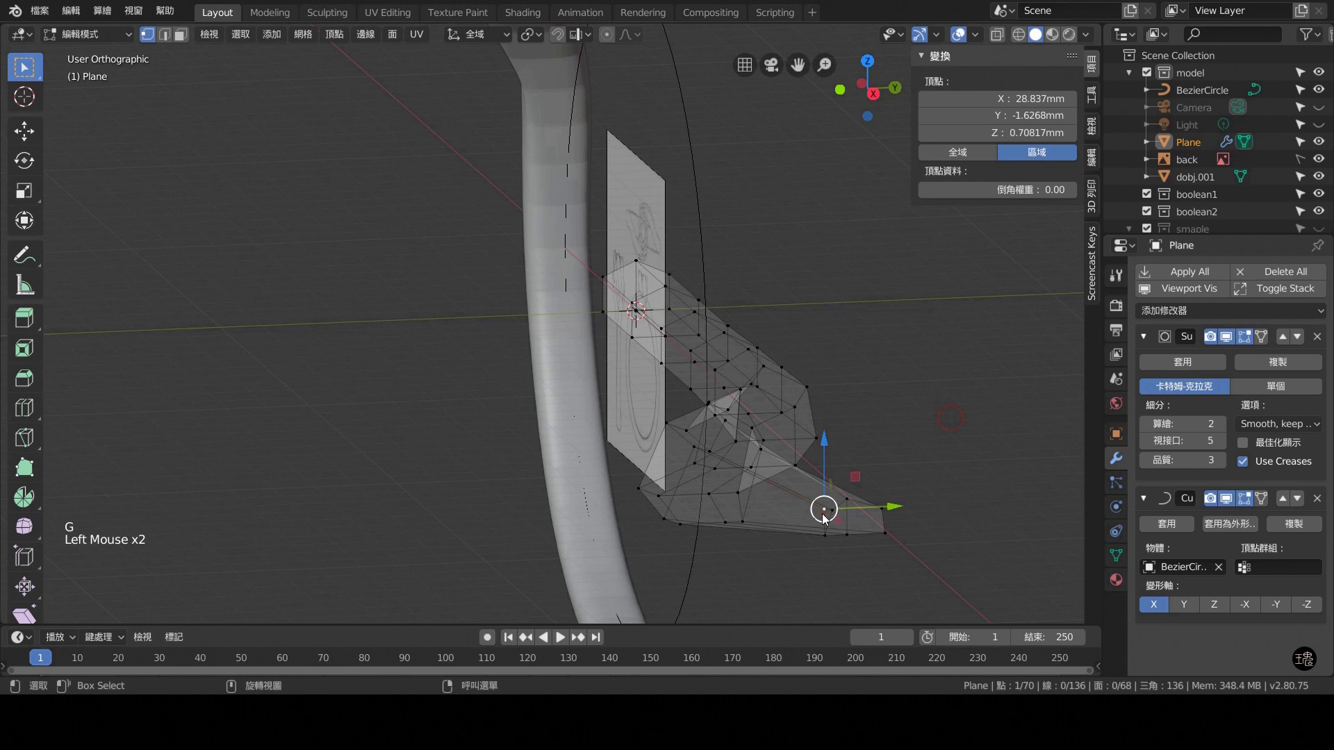
key(g)
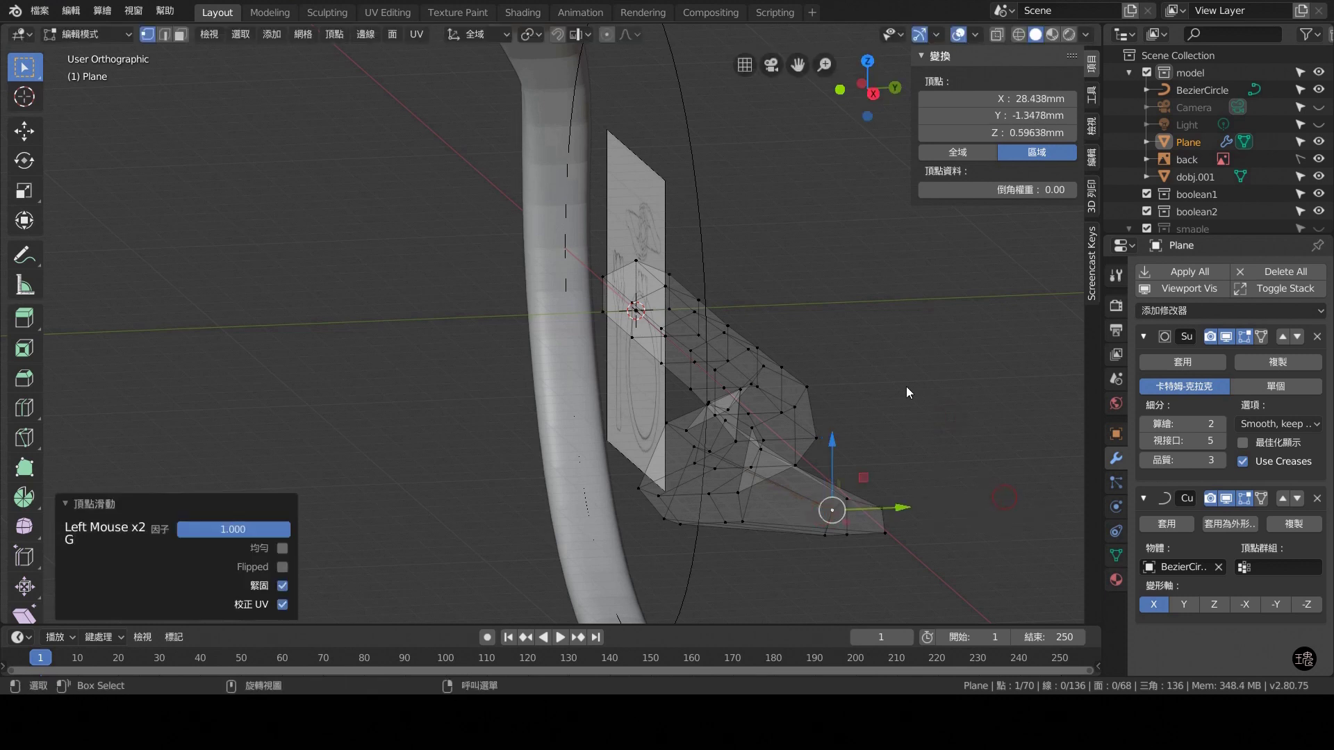
key(KP_1)
scroll(down, 3)
middle_click(669, 416)
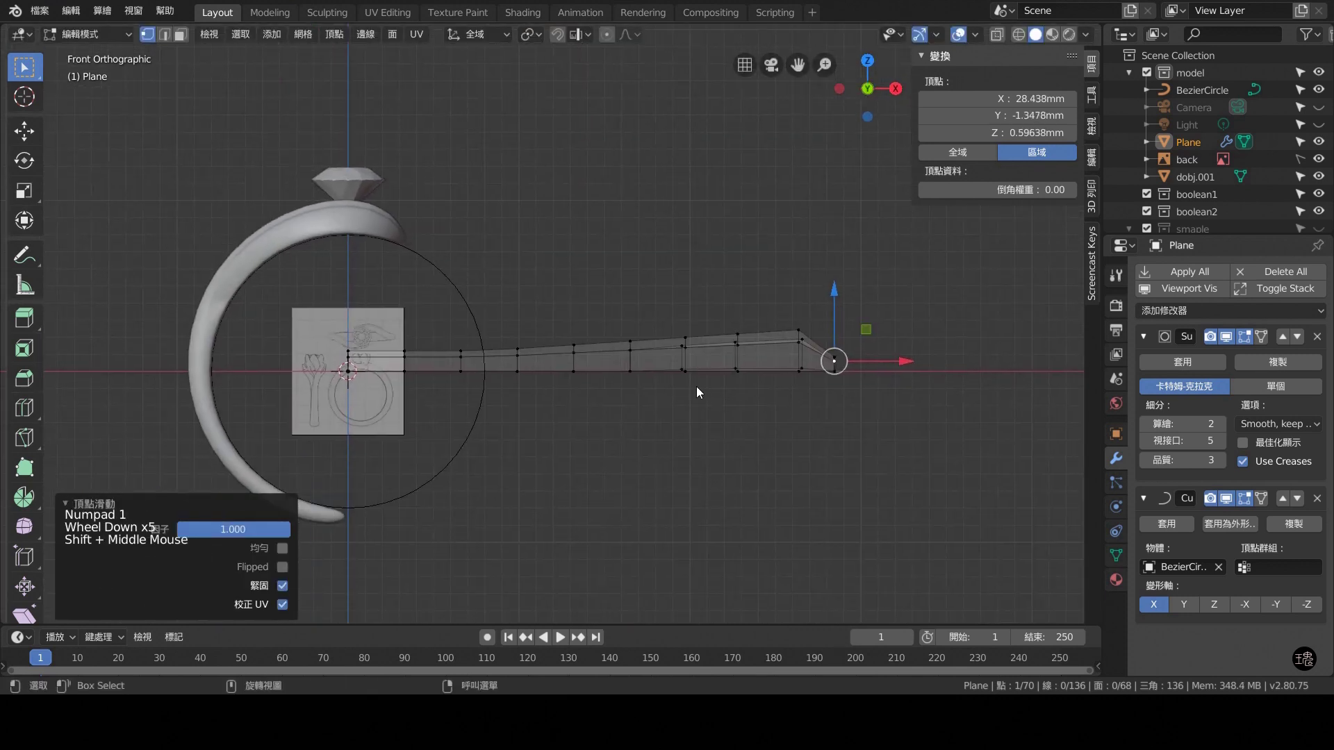
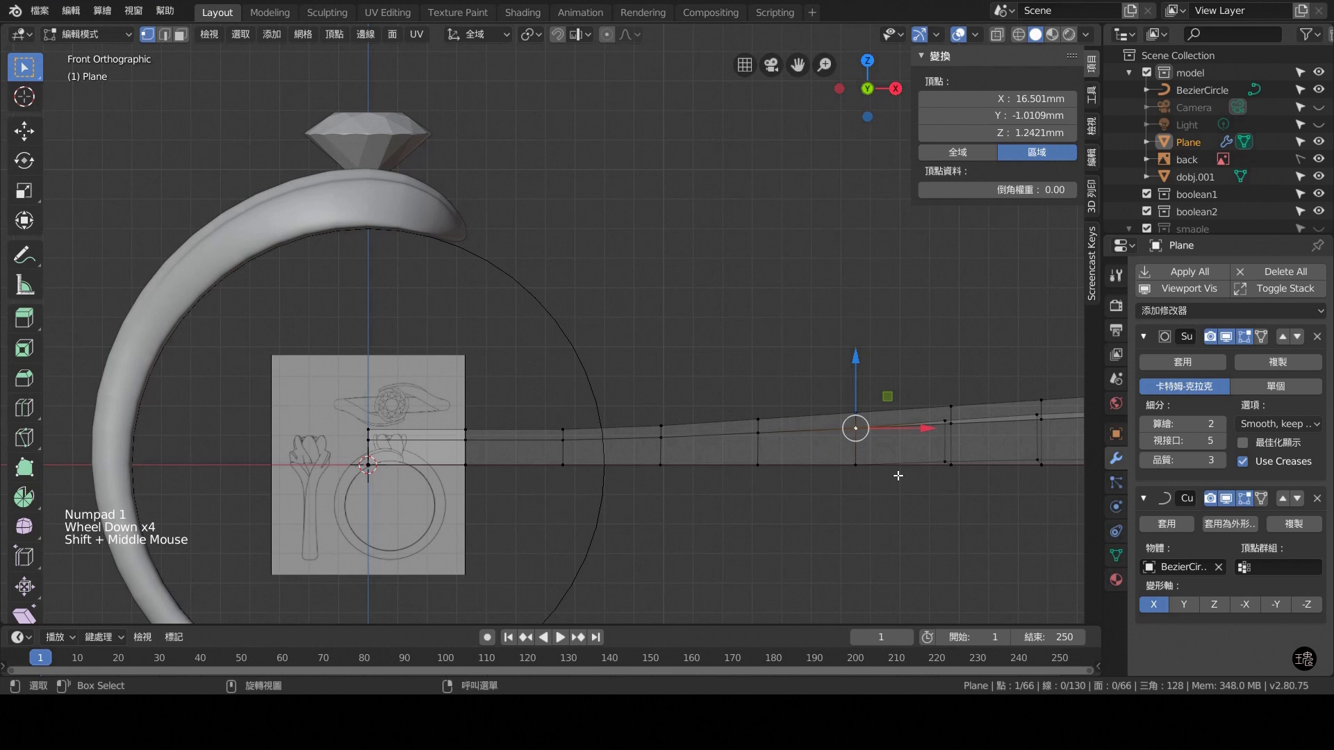
Slide the merged end vertex along its edge and view the strip from the side and above.
key(g)
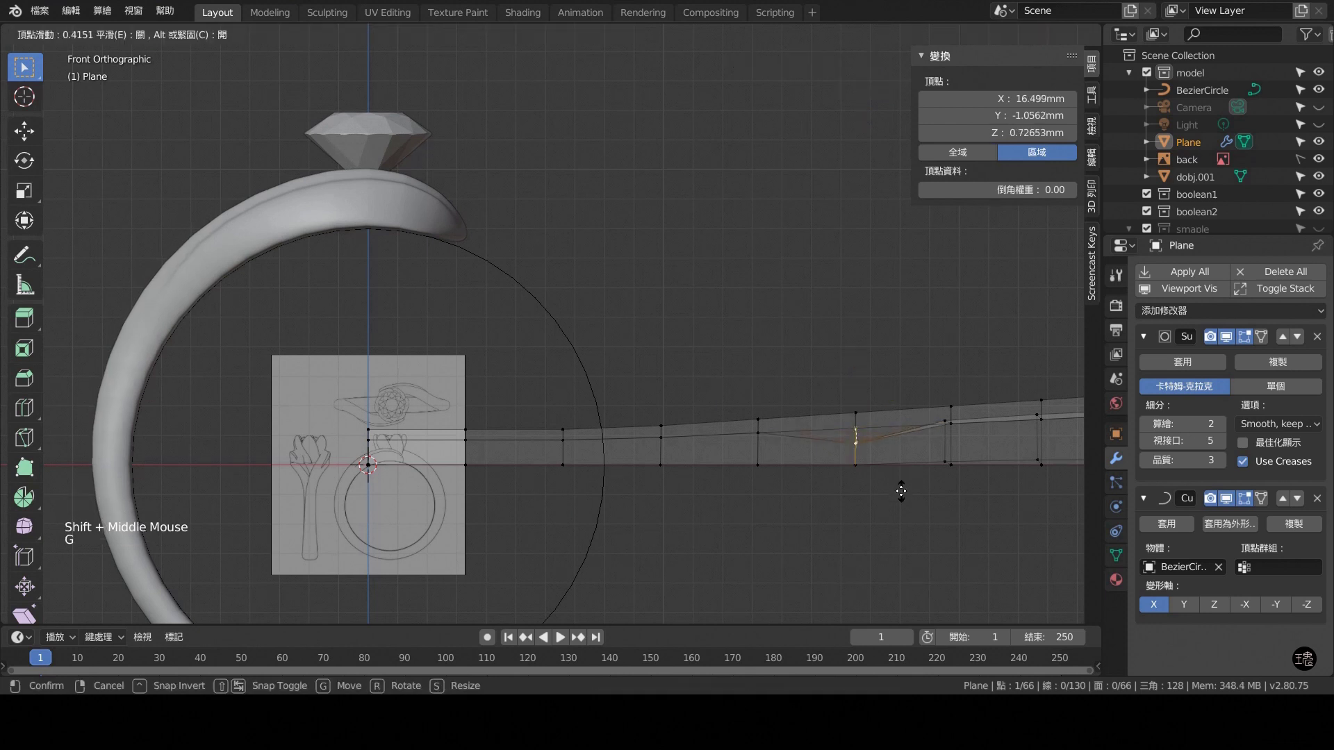
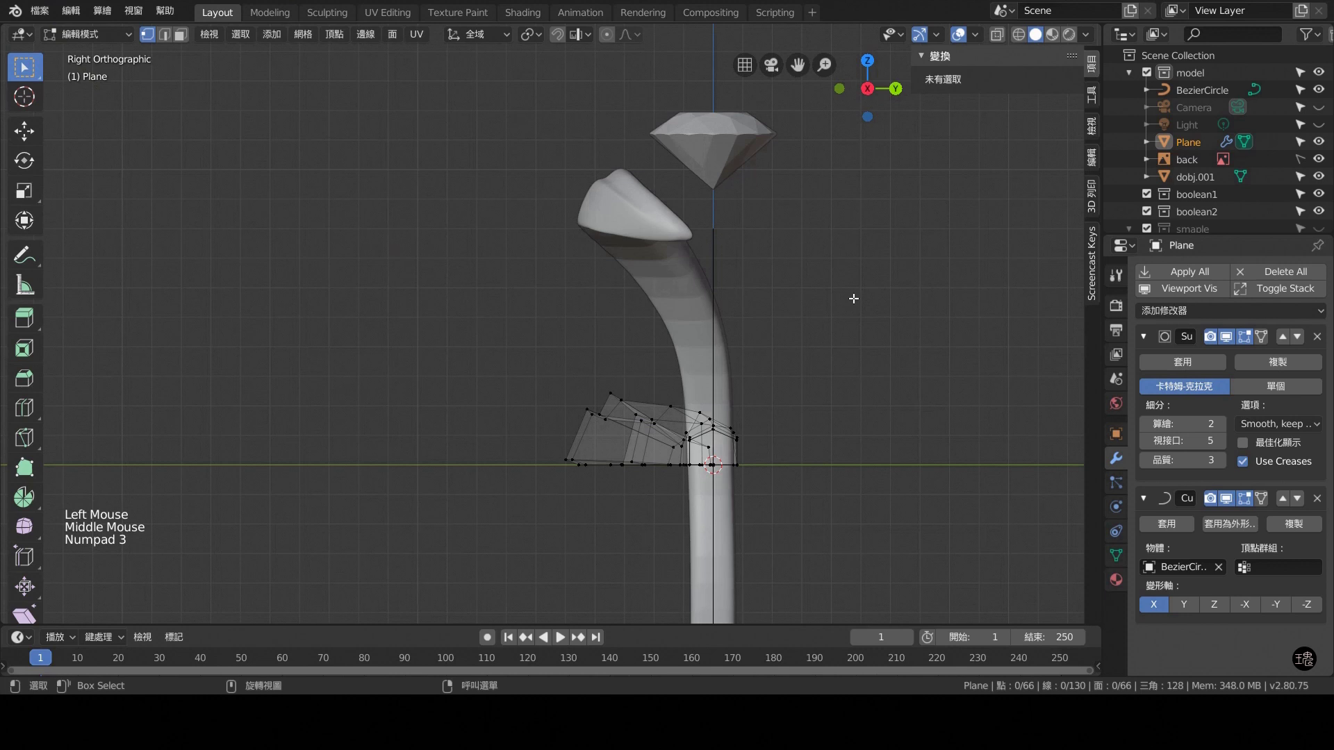
key(ctrl+KP_3)
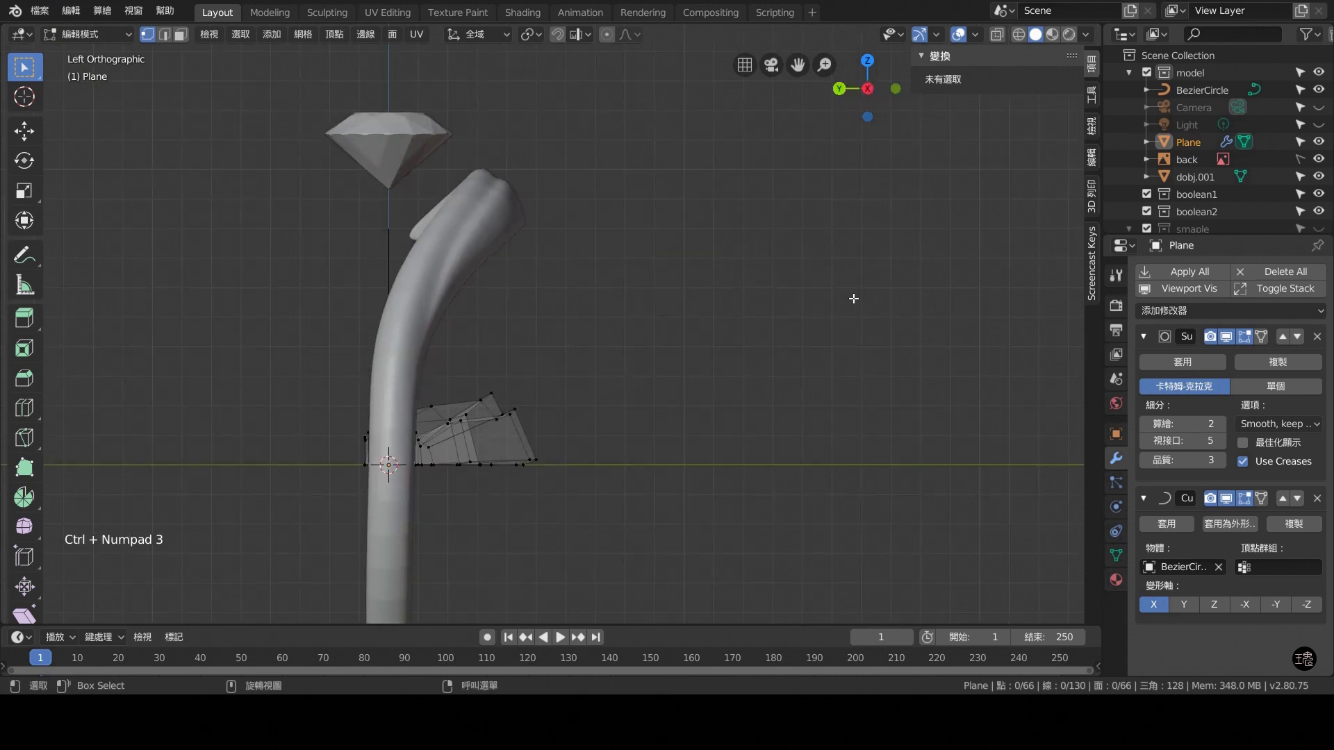
scroll(down, 3)
scroll(up, 3)
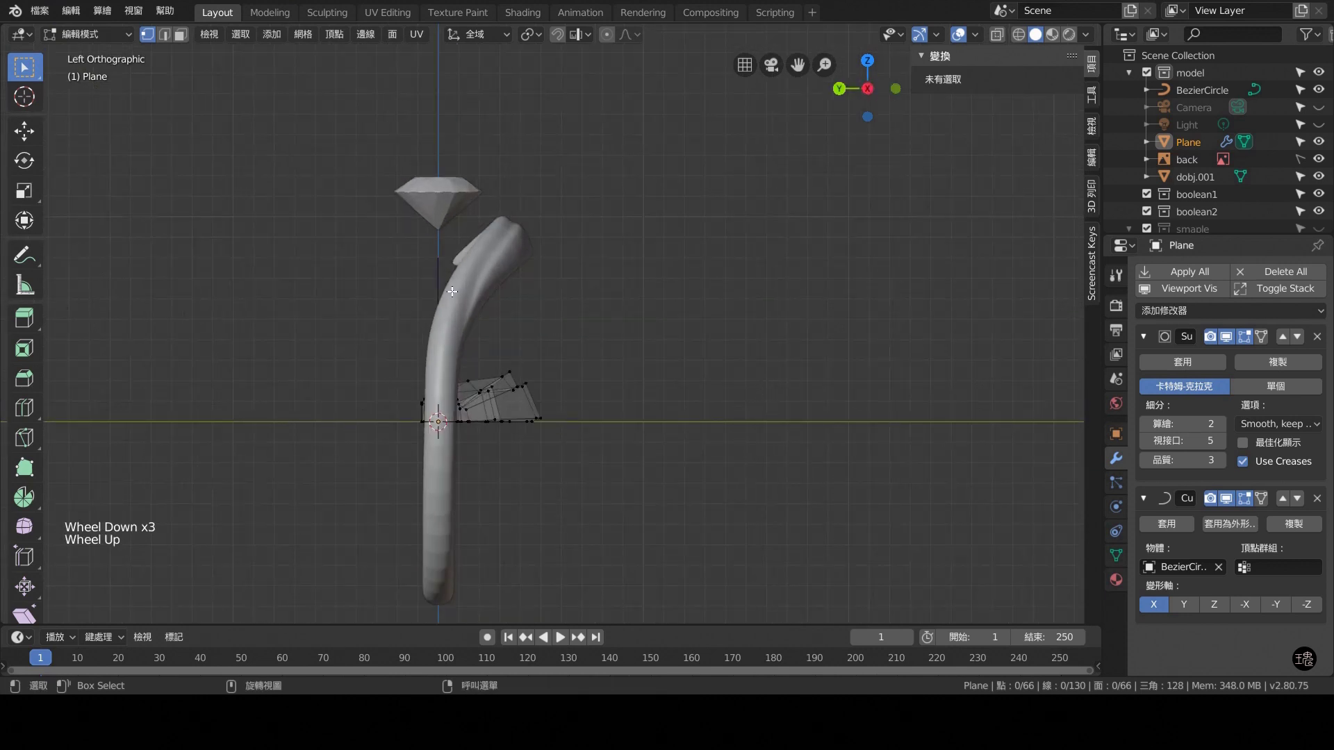
key(KP_7)
scroll(up, 3)
middle_click(773, 270)
Move the vertex pair at the strip's bend about 0.3 mm along Y to around -0.69 mm.
click(827, 296)
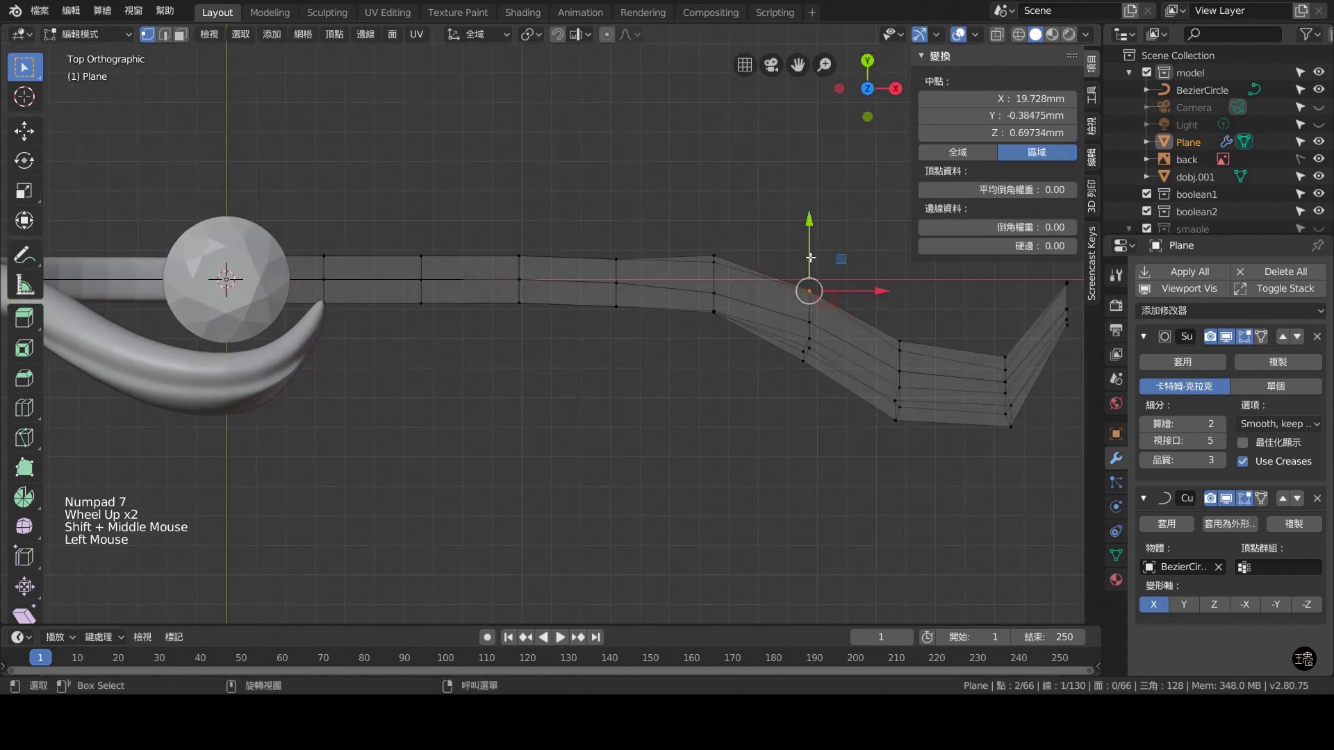
scroll(down, 3)
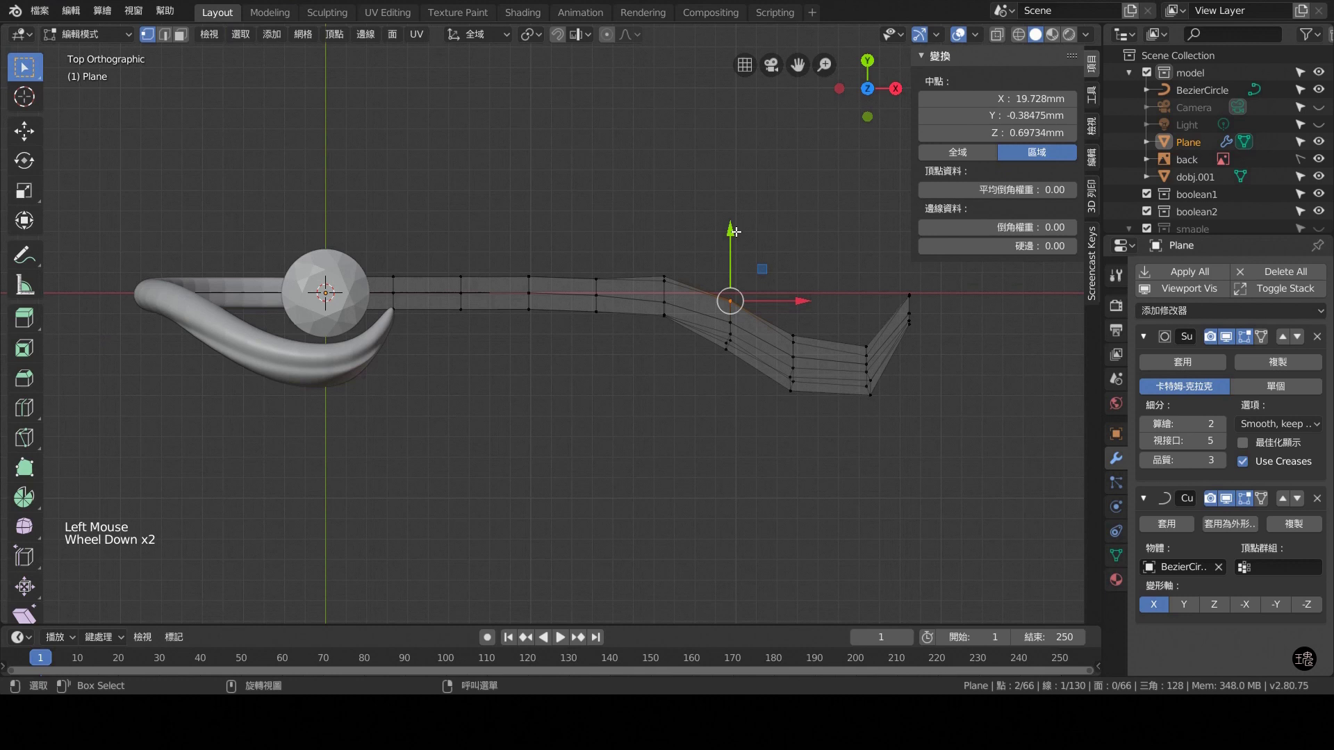
click(738, 228)
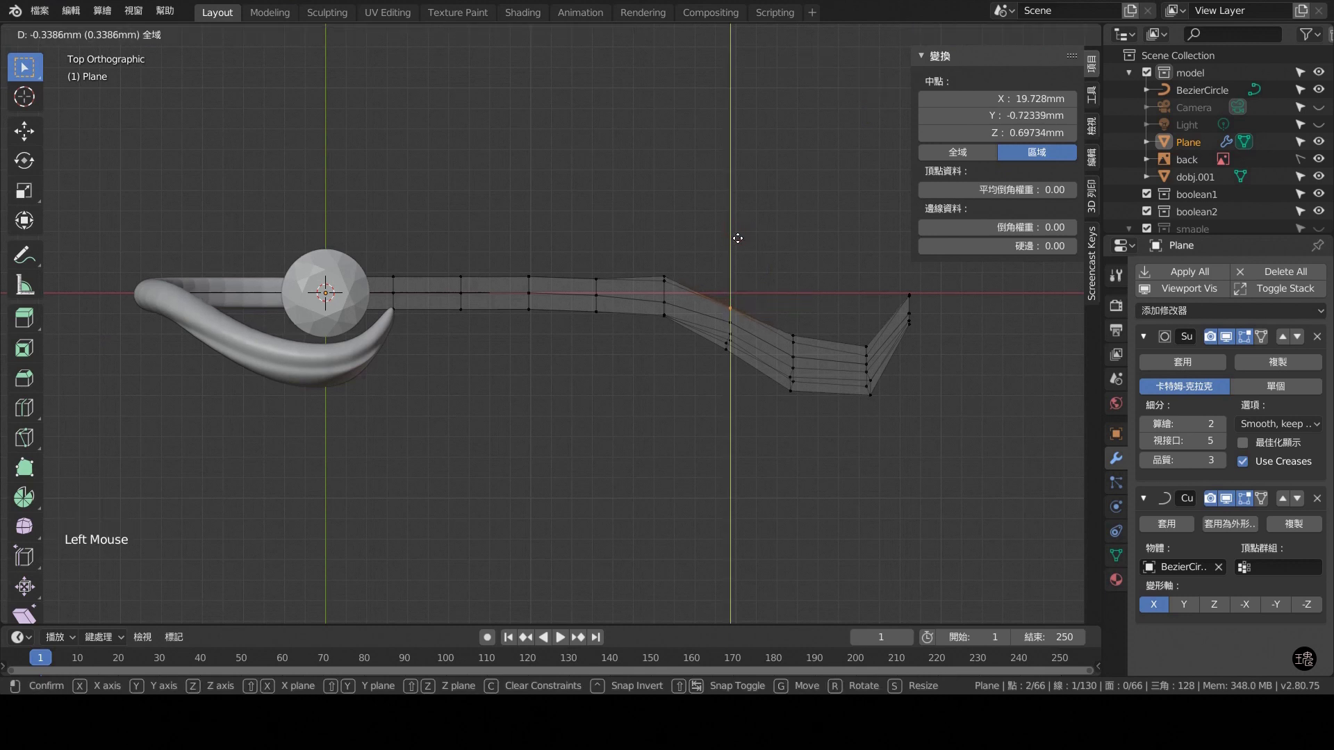
click(733, 240)
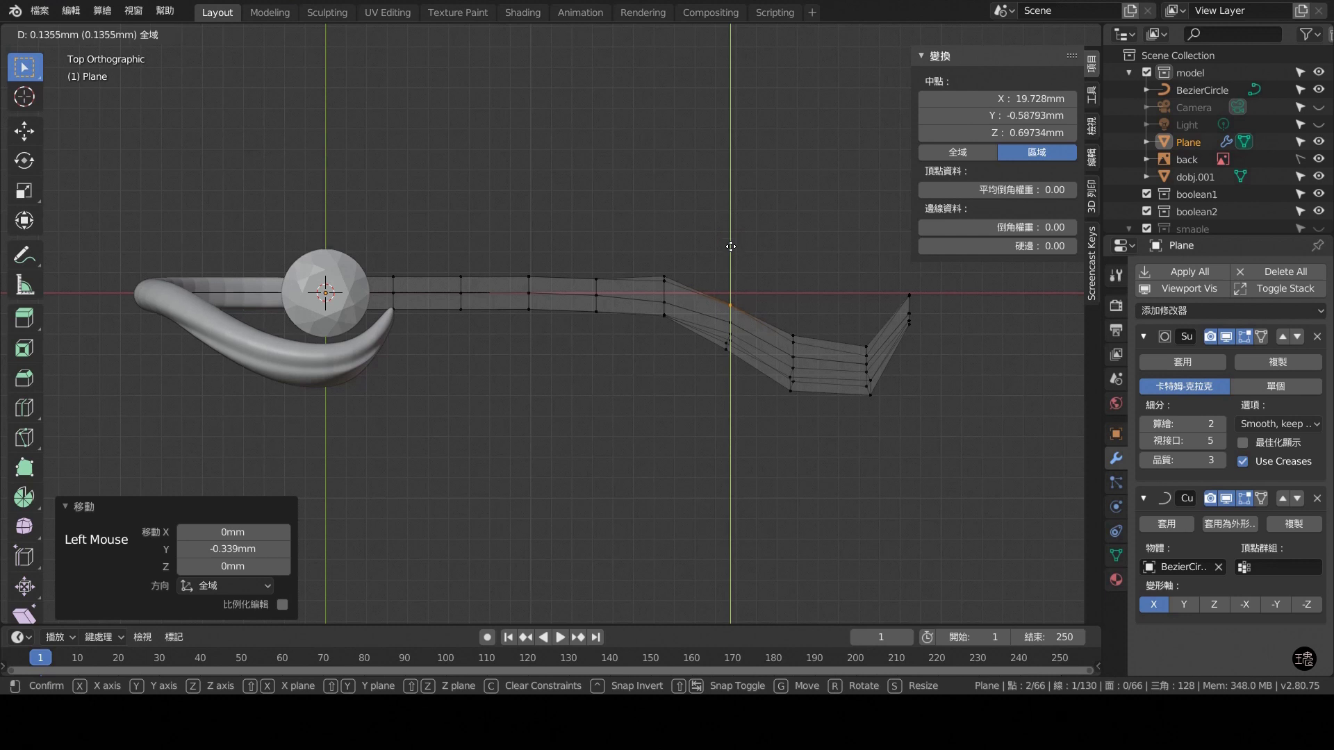
click(569, 415)
key(ctrl+KP_3)
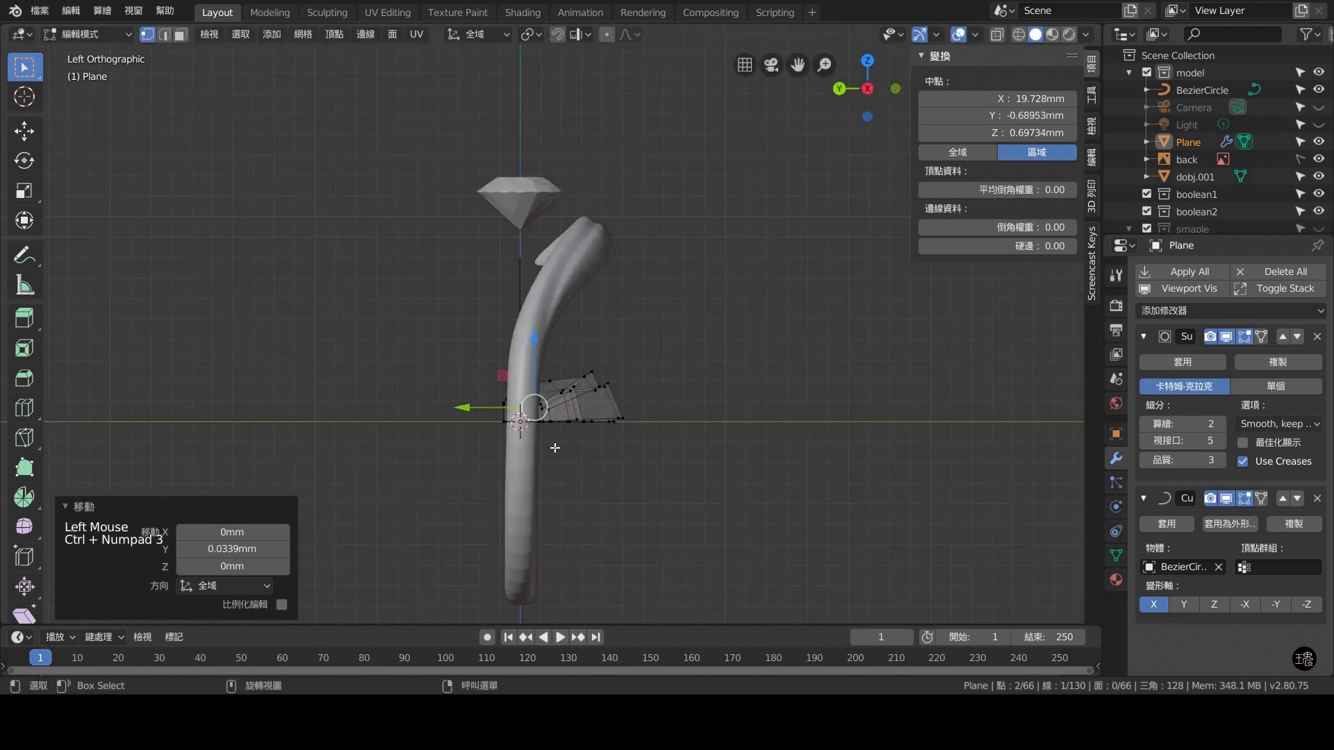
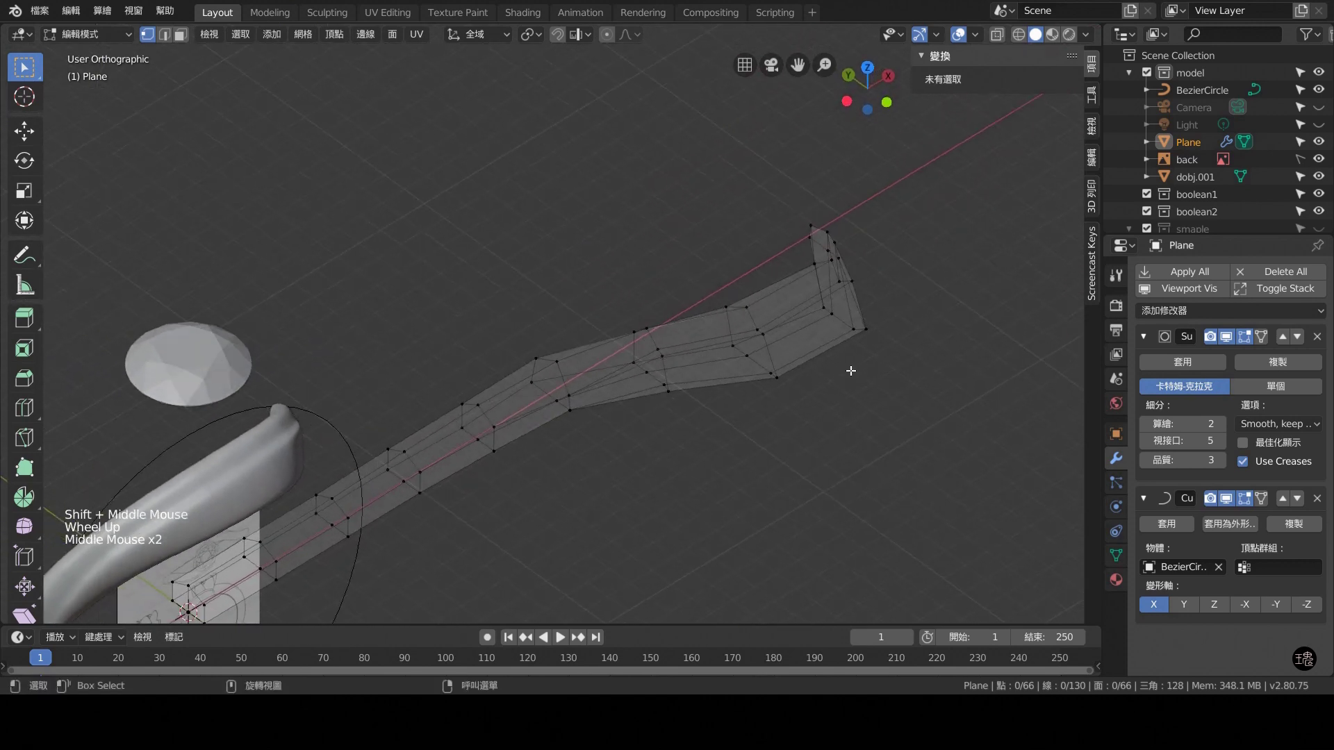
Select the leaf's inner edge run near the tip and lower it about 0.27 mm.
key(2)
middle_click(898, 377)
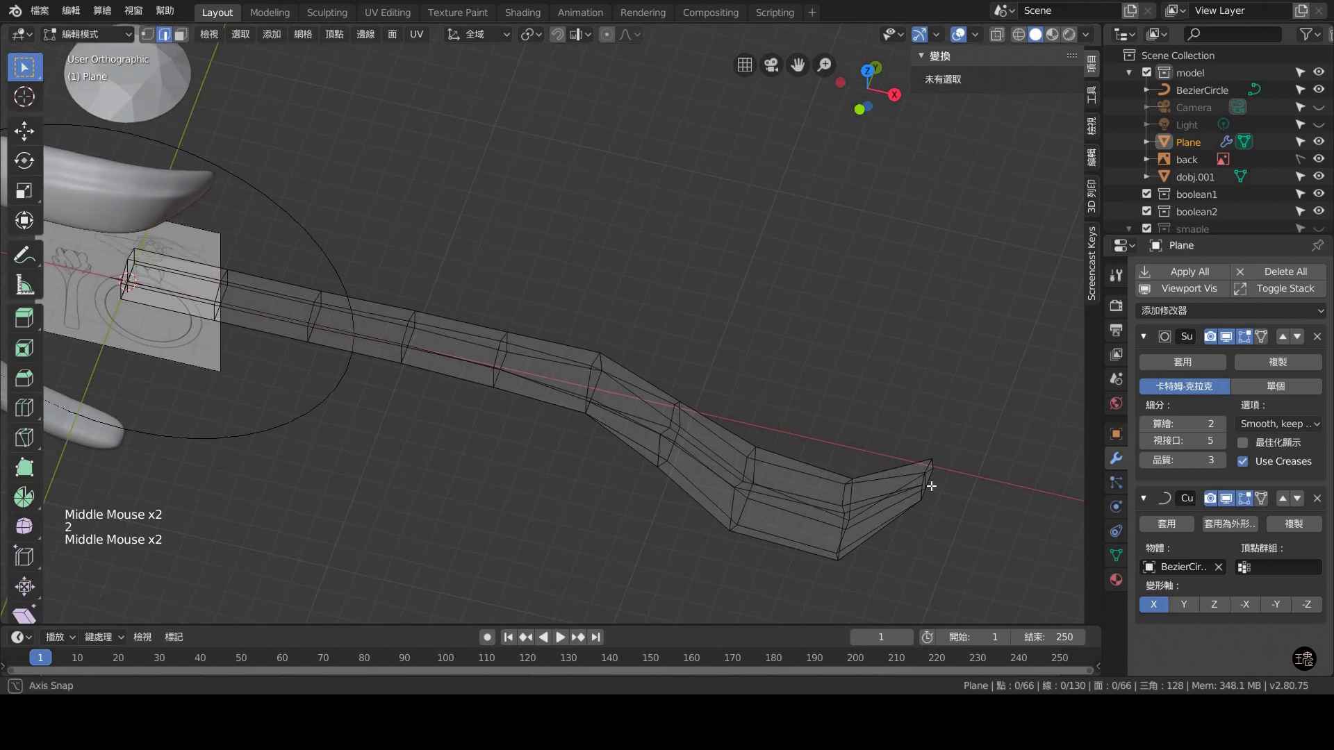
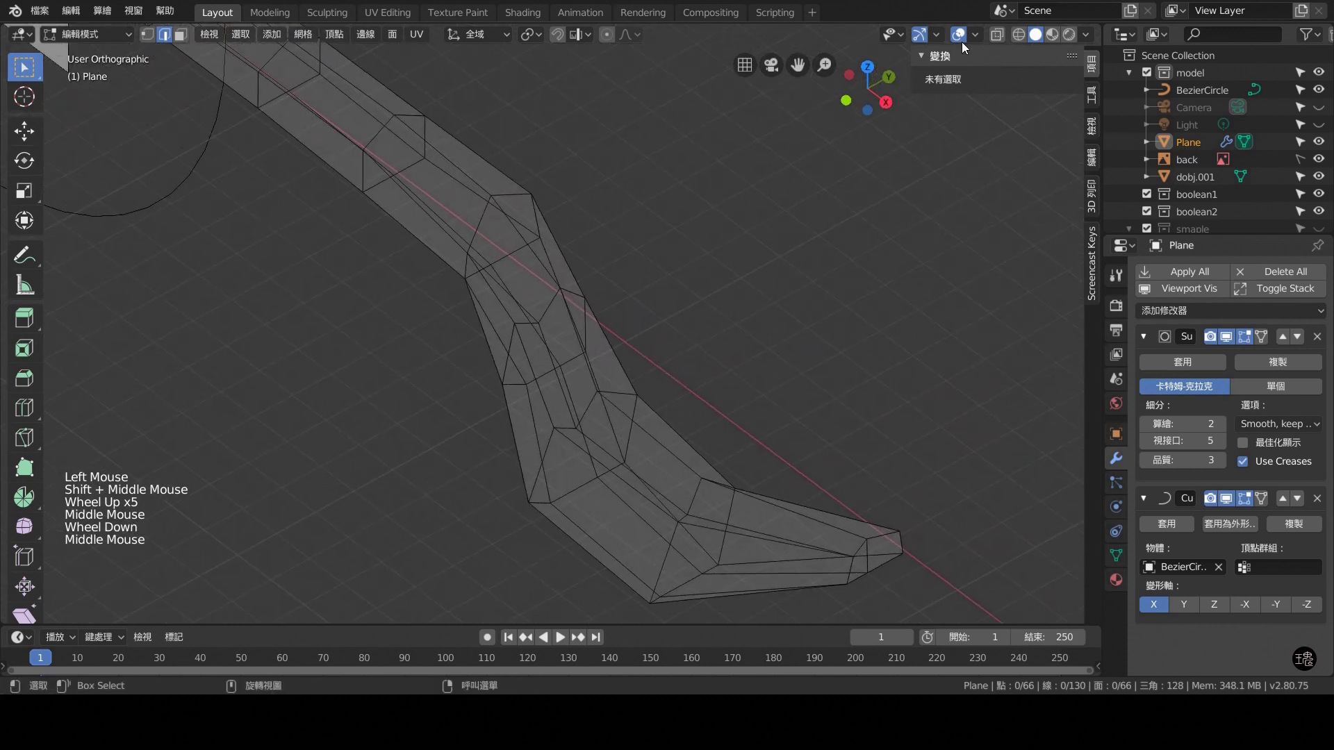
click(1001, 37)
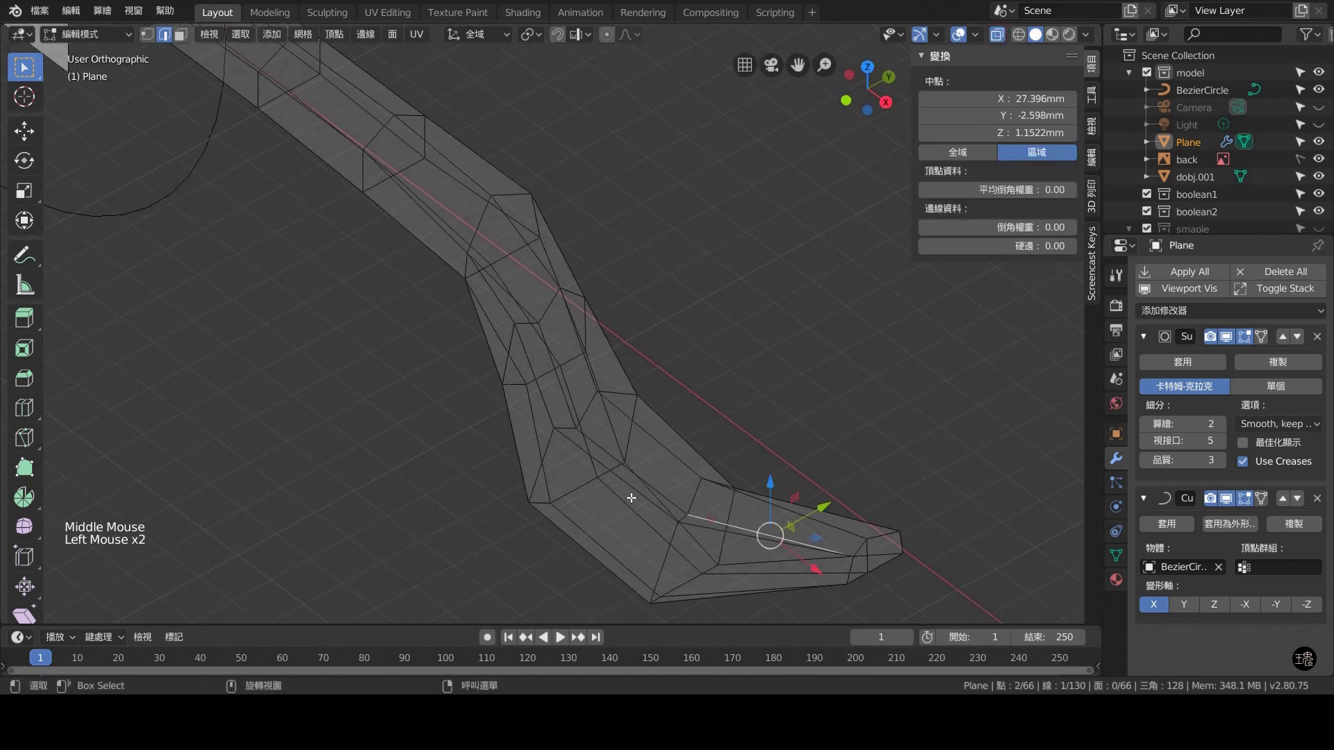
click(599, 446)
click(559, 375)
middle_click(572, 327)
click(478, 338)
scroll(down, 3)
middle_click(352, 423)
scroll(down, 3)
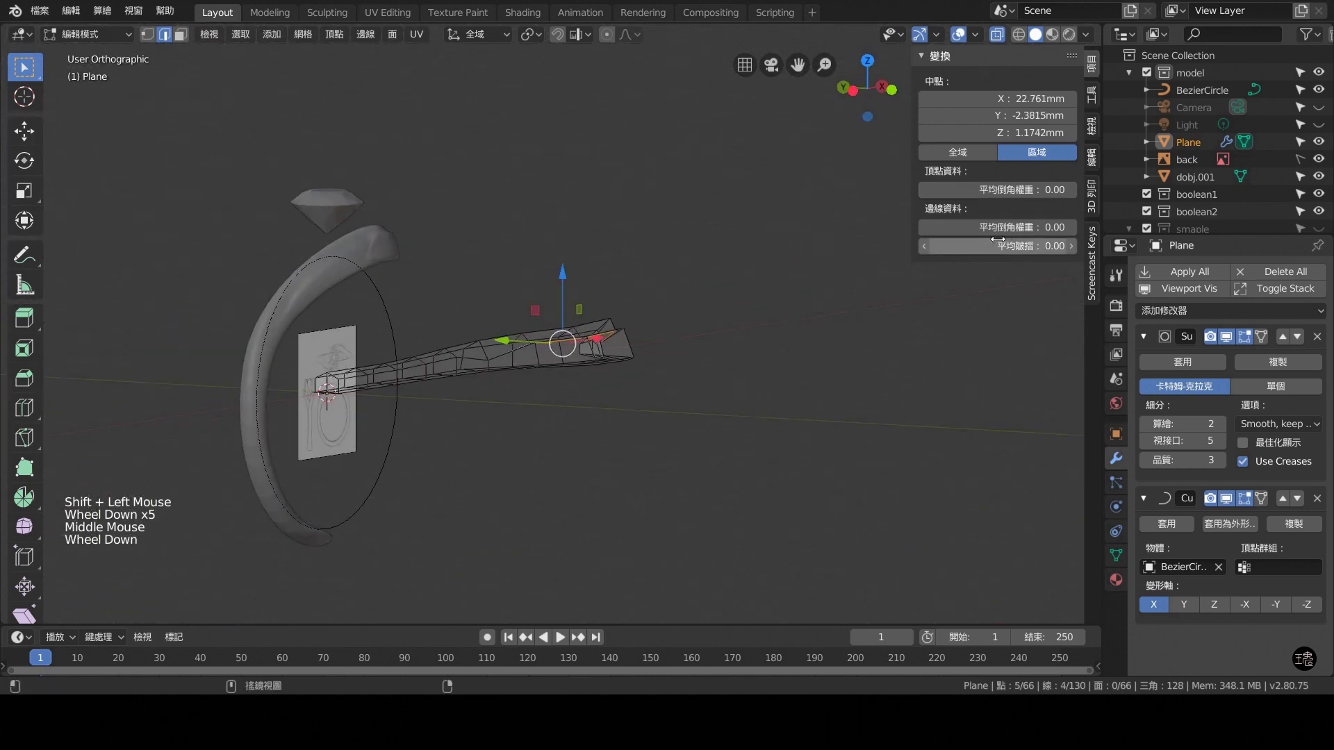
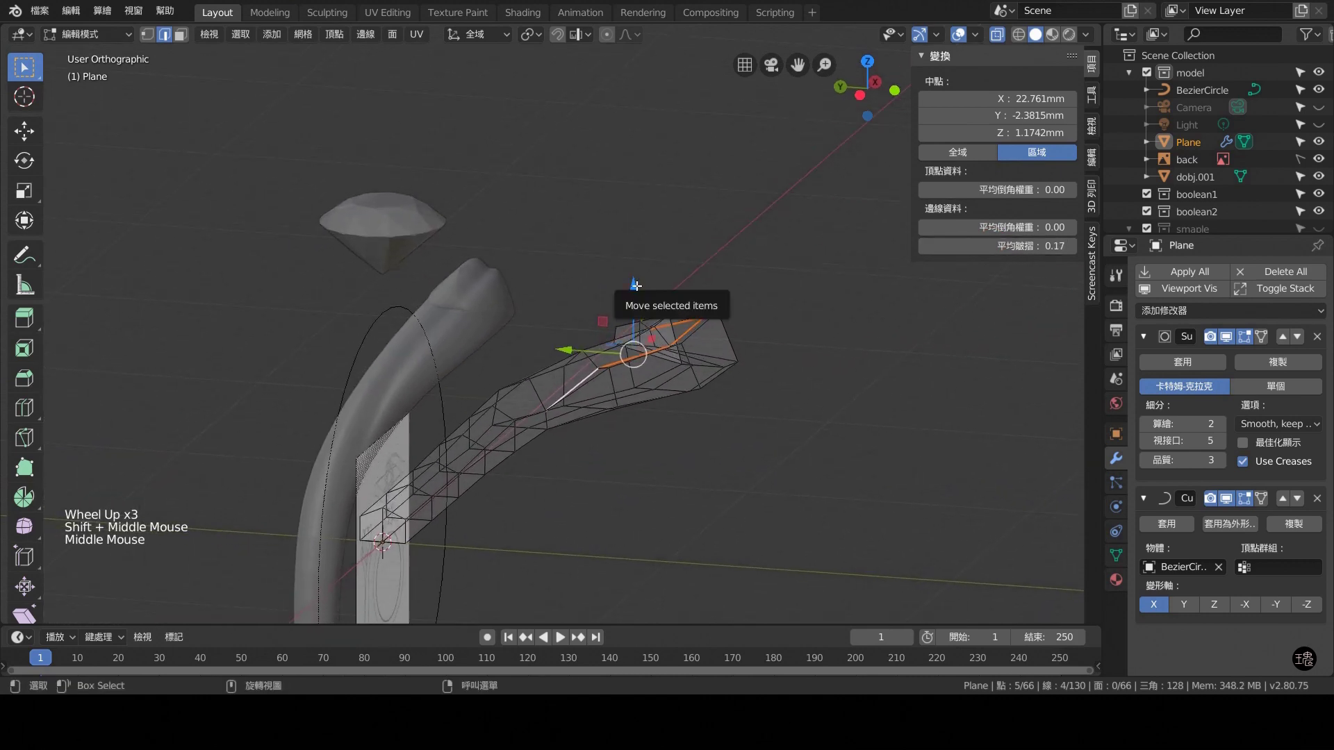
click(636, 282)
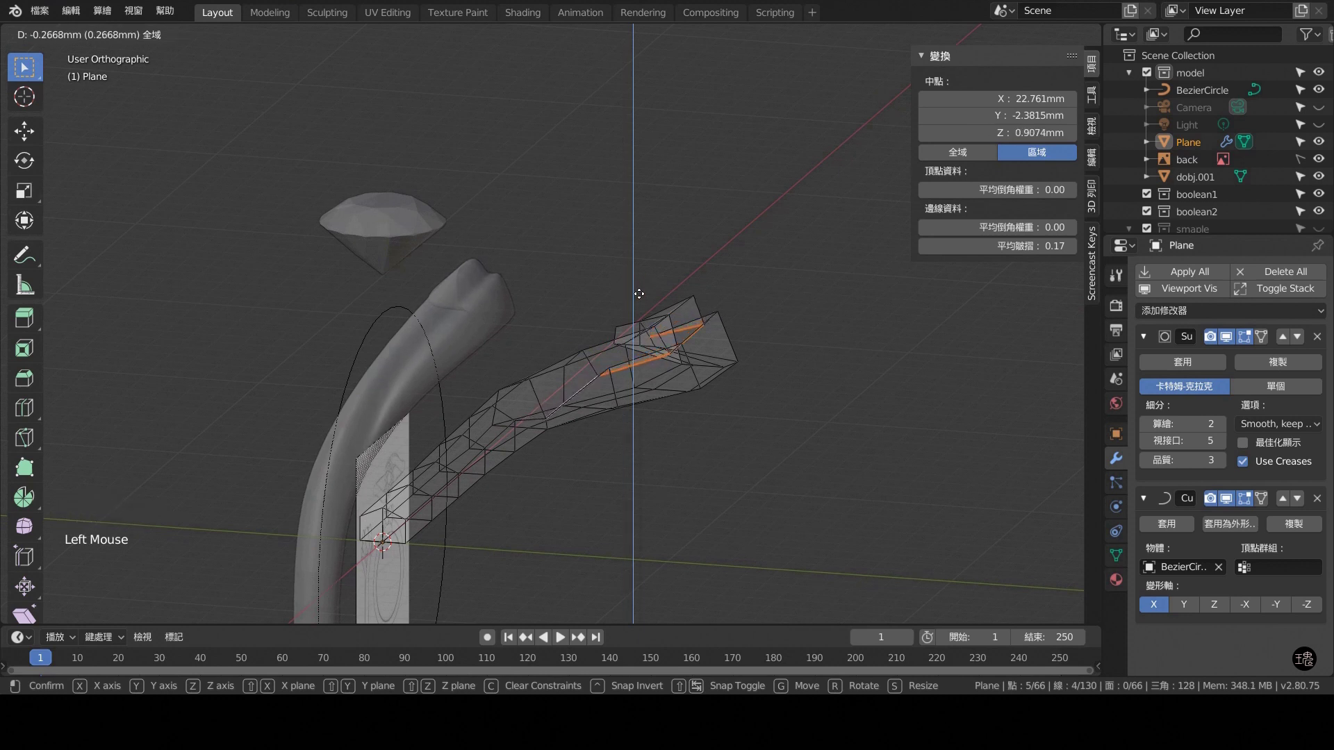
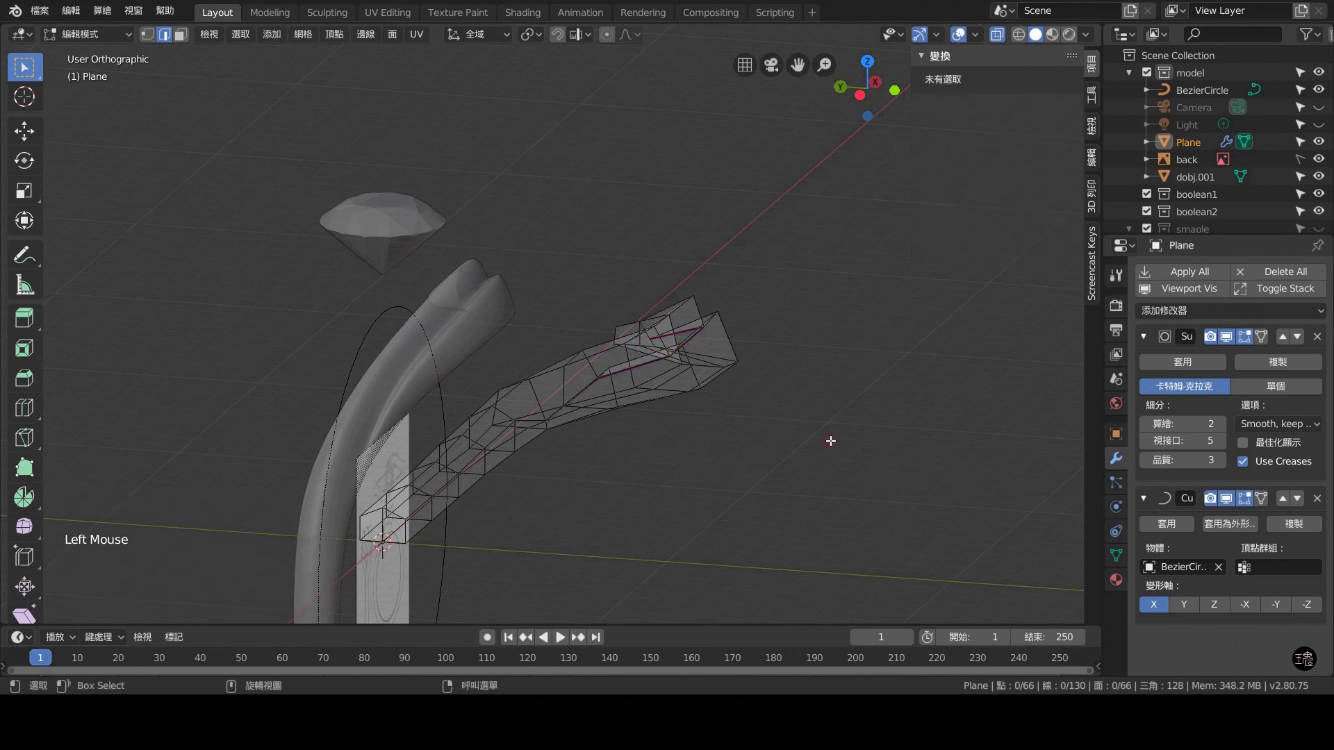
Select the lower edge loops of the leaf mesh from the top view.
key(KP_1)
key(ctrl+KP_3)
scroll(down, 3)
scroll(down, 3)
key(KP_7)
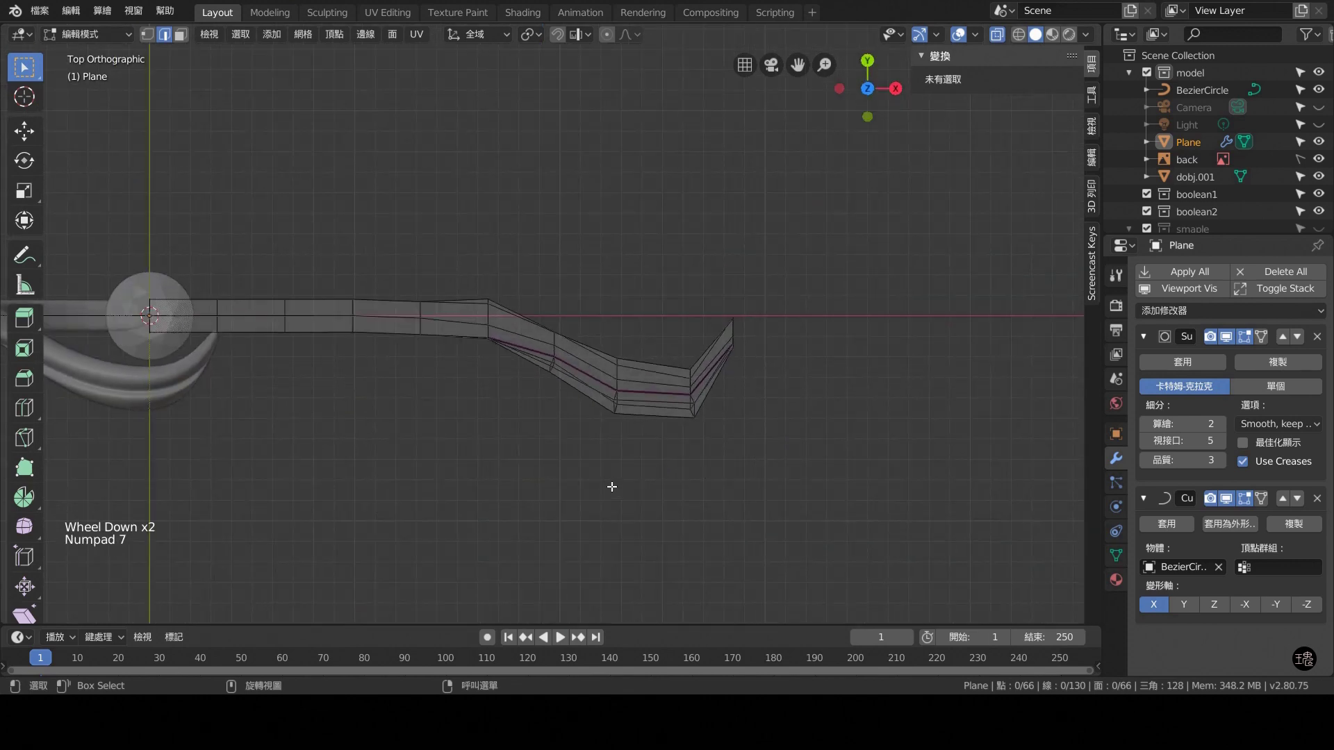
scroll(up, 3)
scroll(up, 3)
middle_click(636, 499)
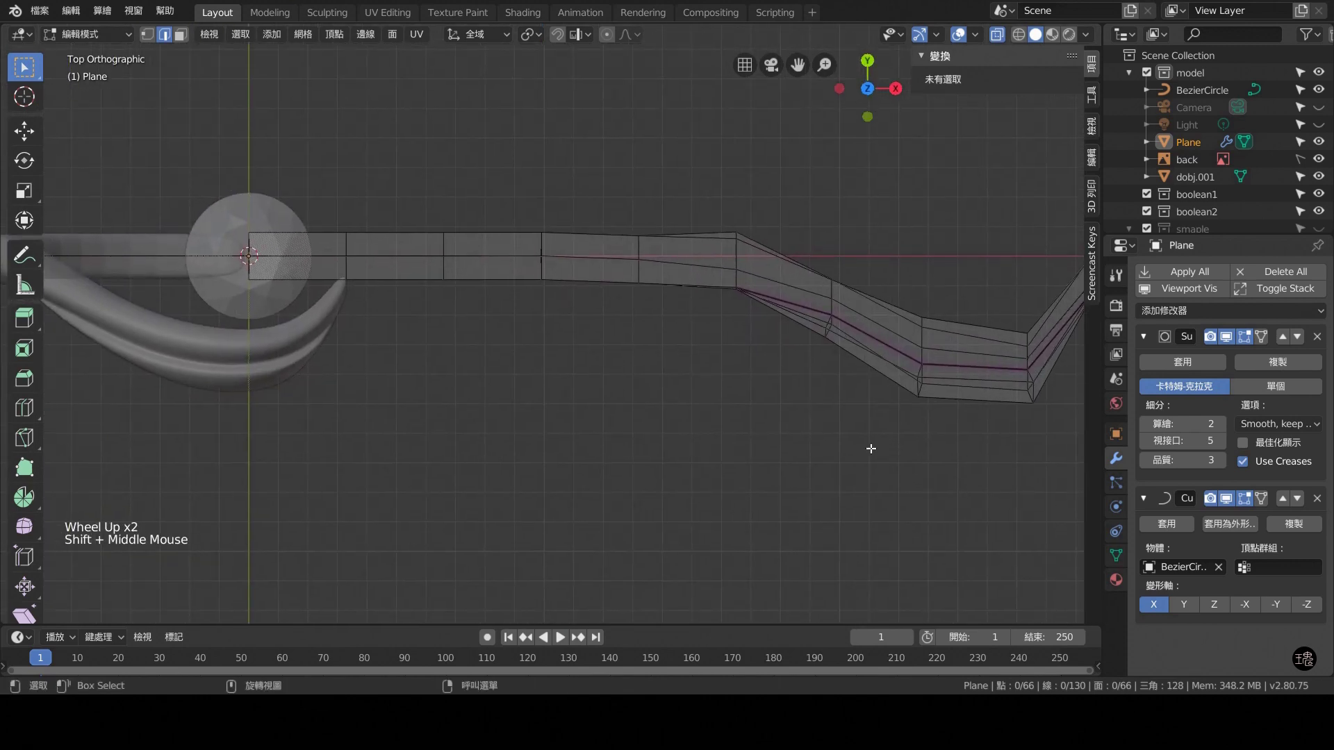
scroll(down, 3)
click(897, 354)
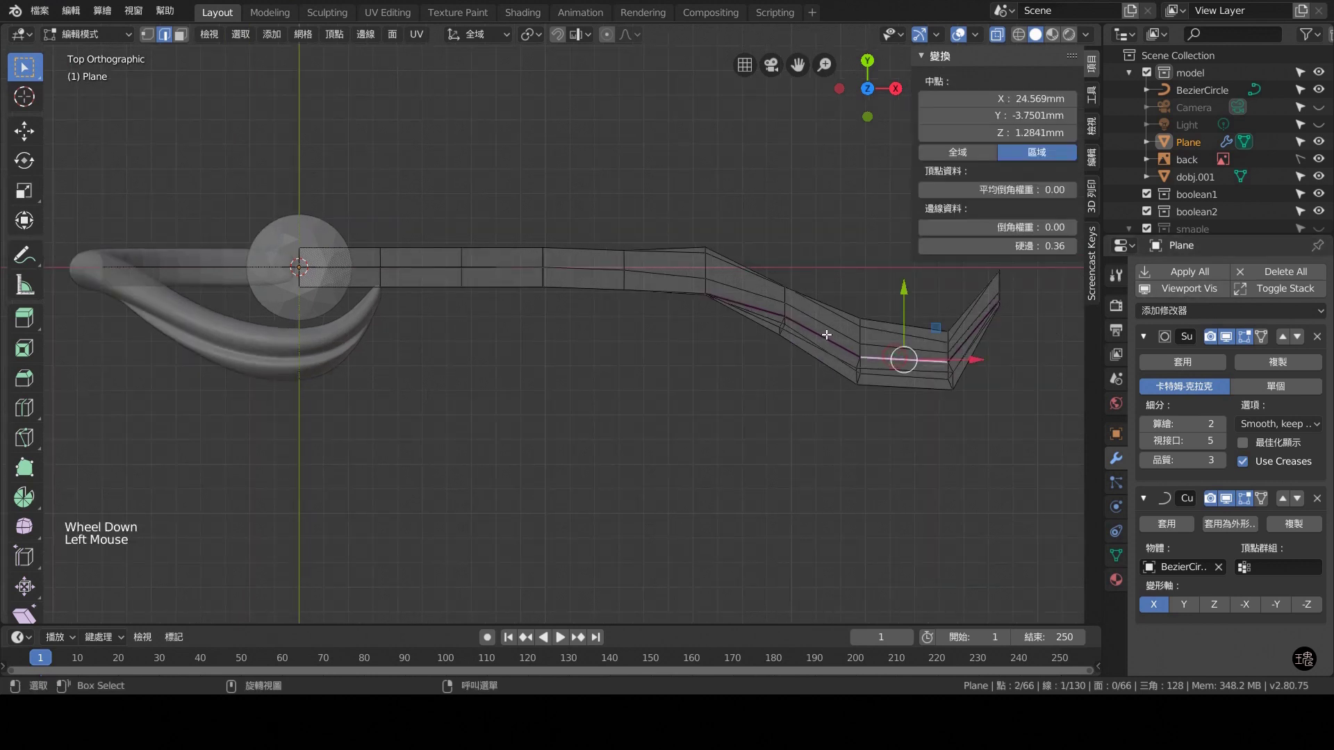
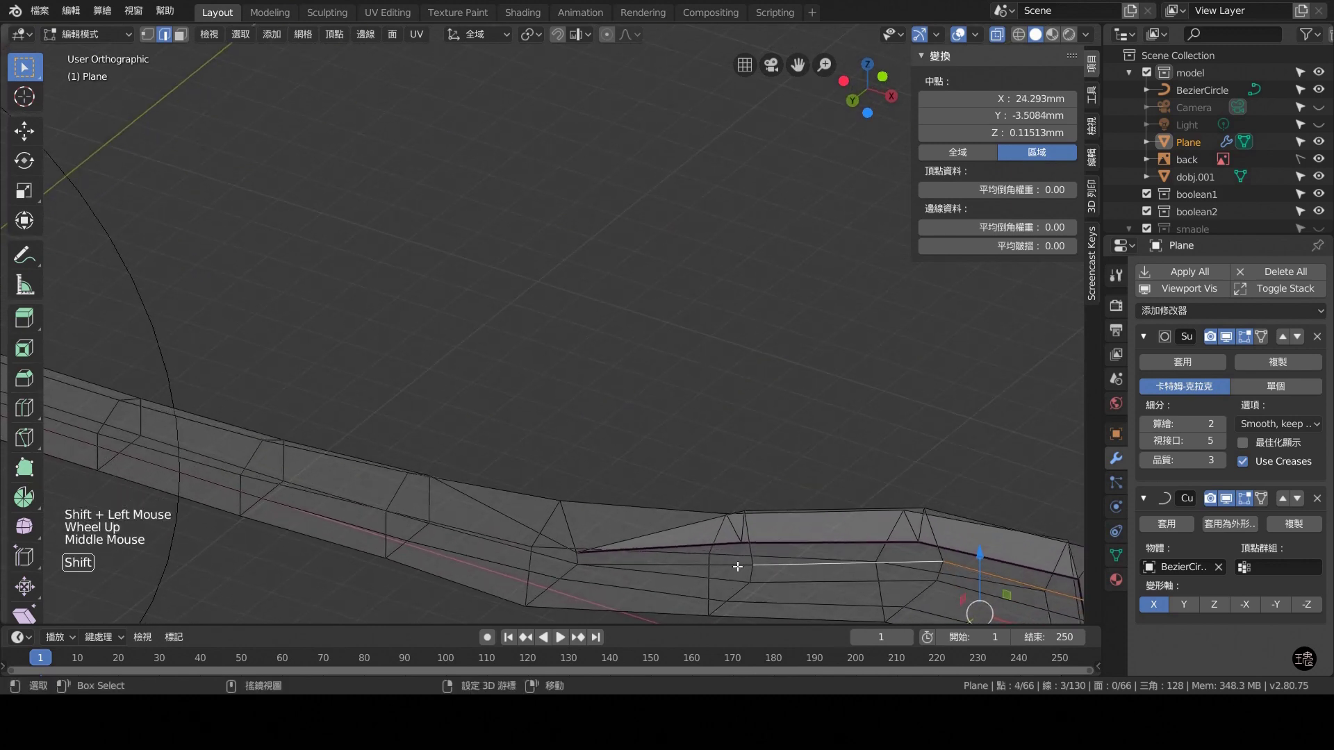
click(739, 563)
scroll(down, 3)
middle_click(800, 486)
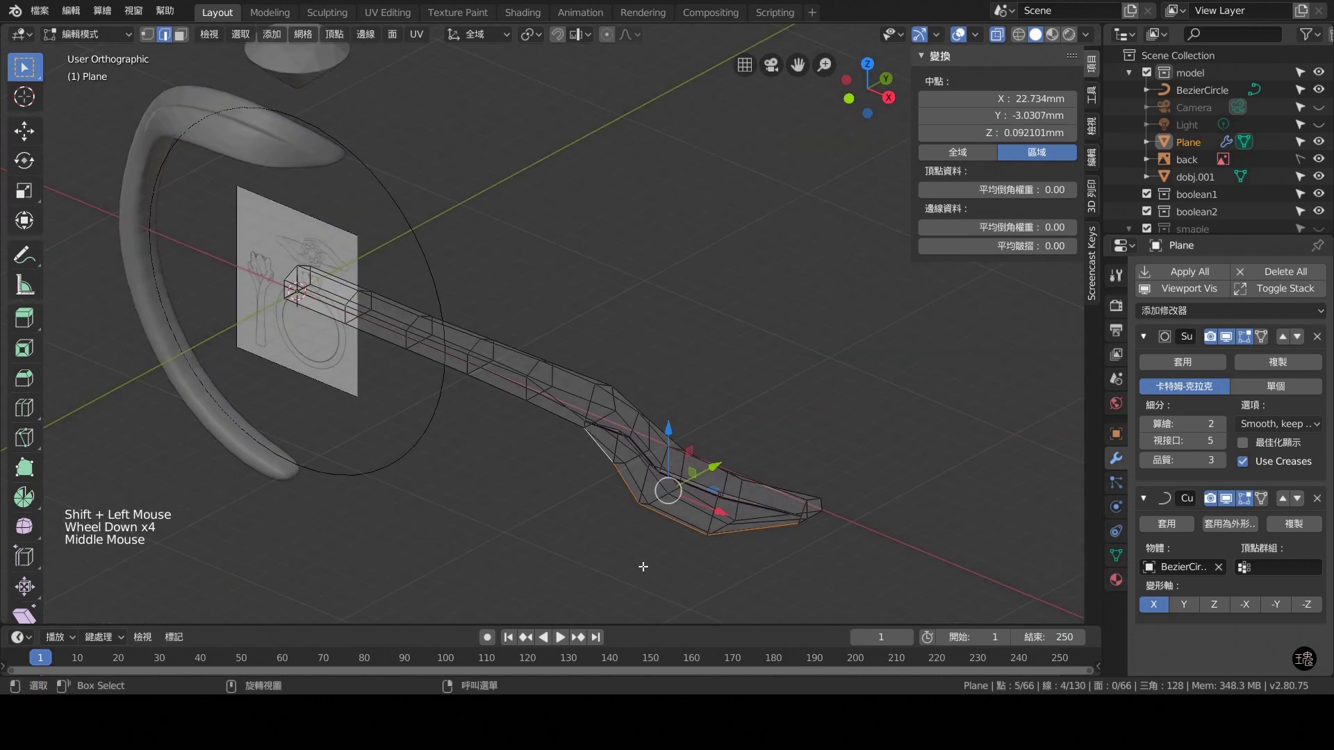
Edge-slide the lower leaf edges slightly upward from the side view, then deselect.
key(KP_1)
key(KP_3)
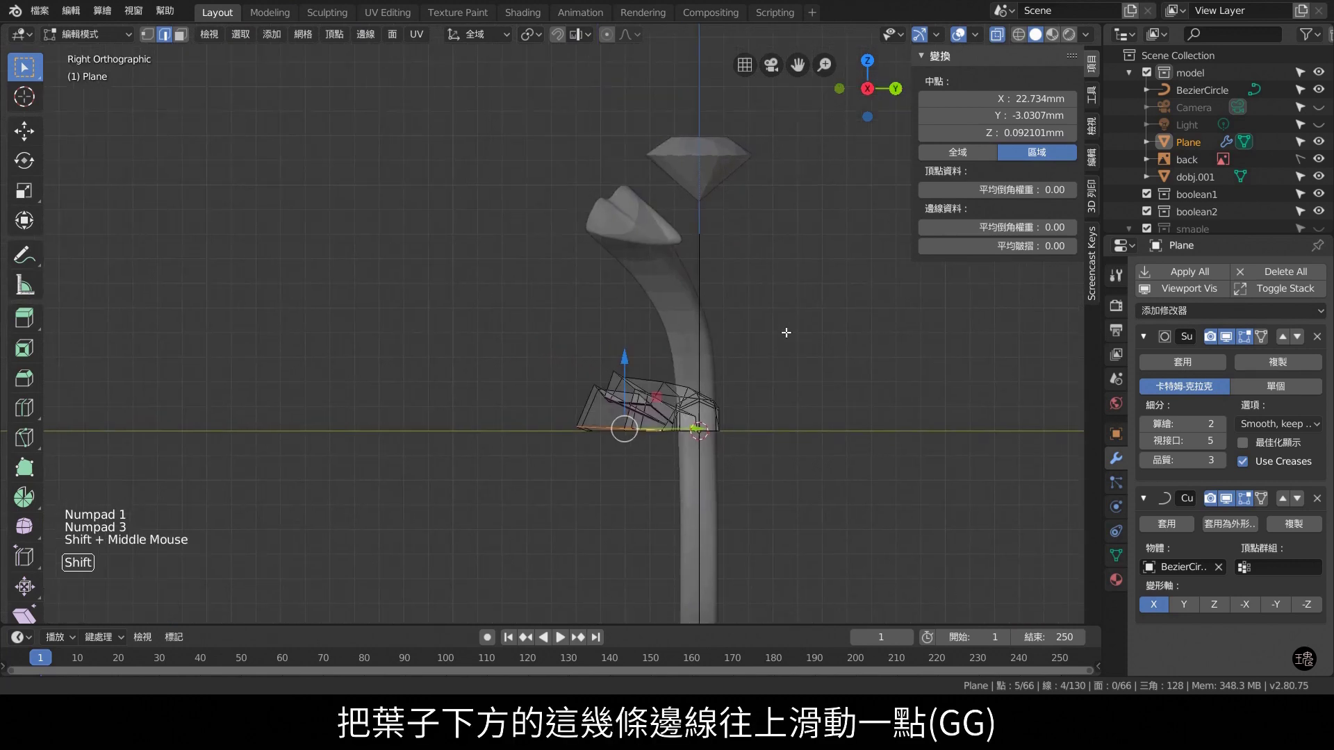
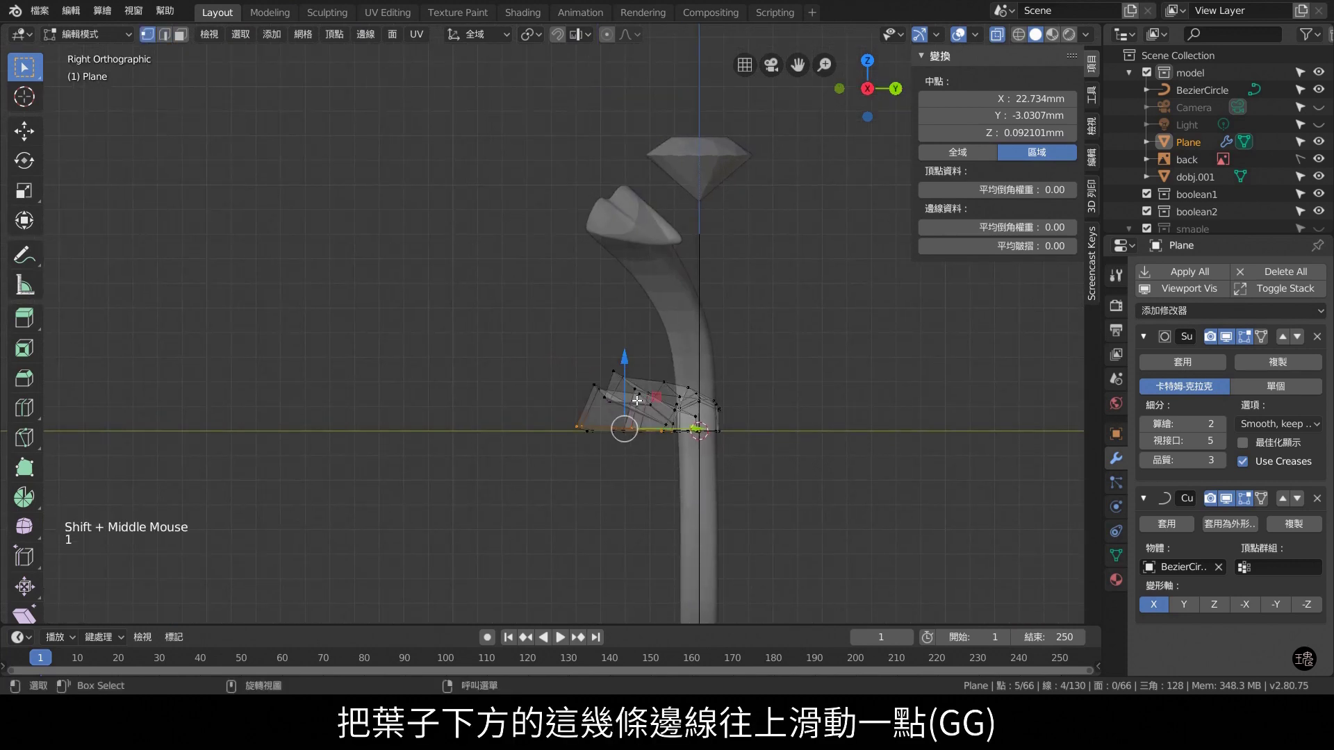
key(g)
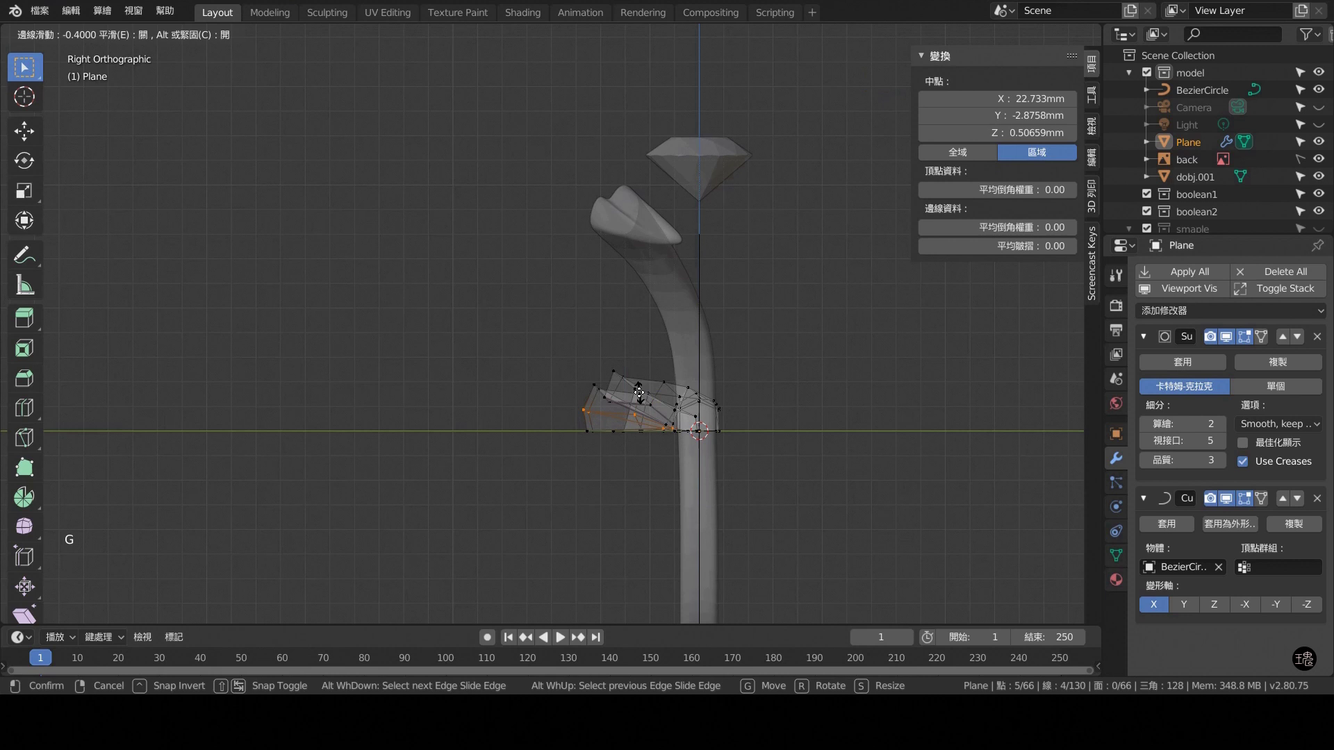
key(KP_1)
key(ctrl+KP_3)
click(687, 252)
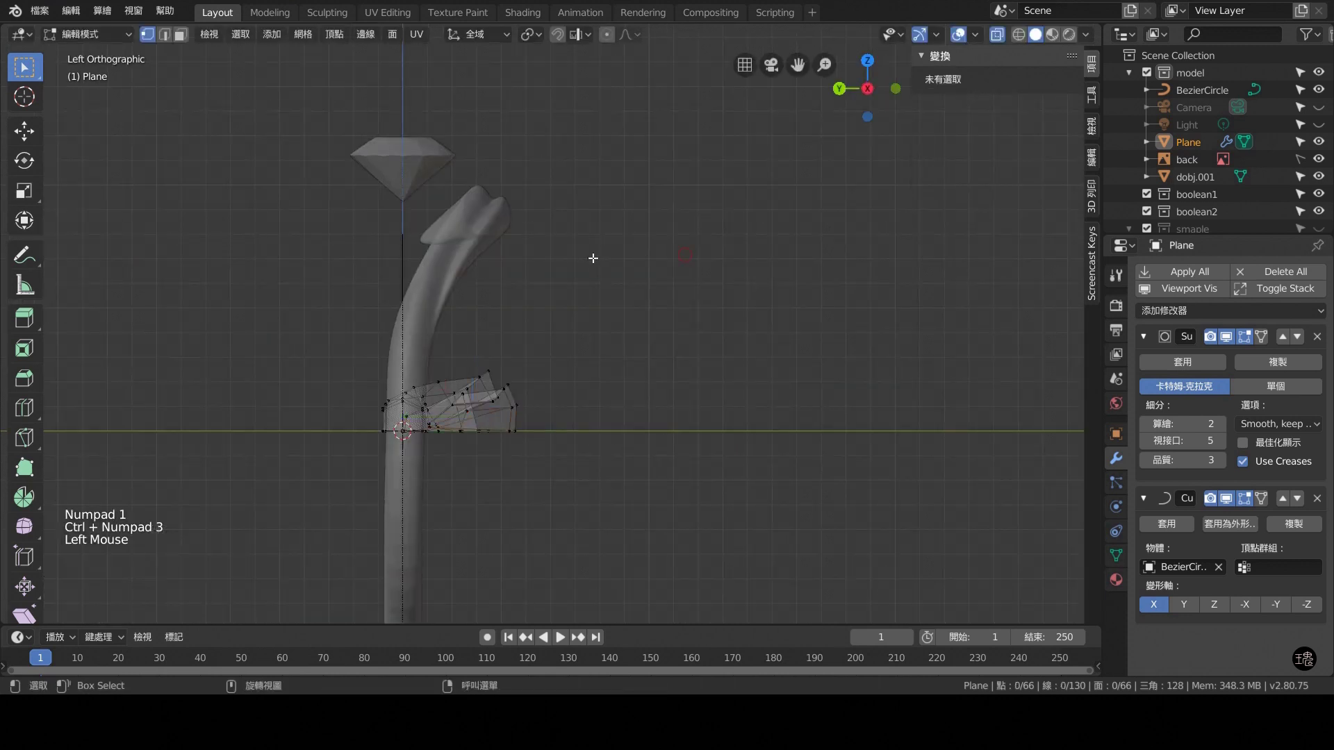
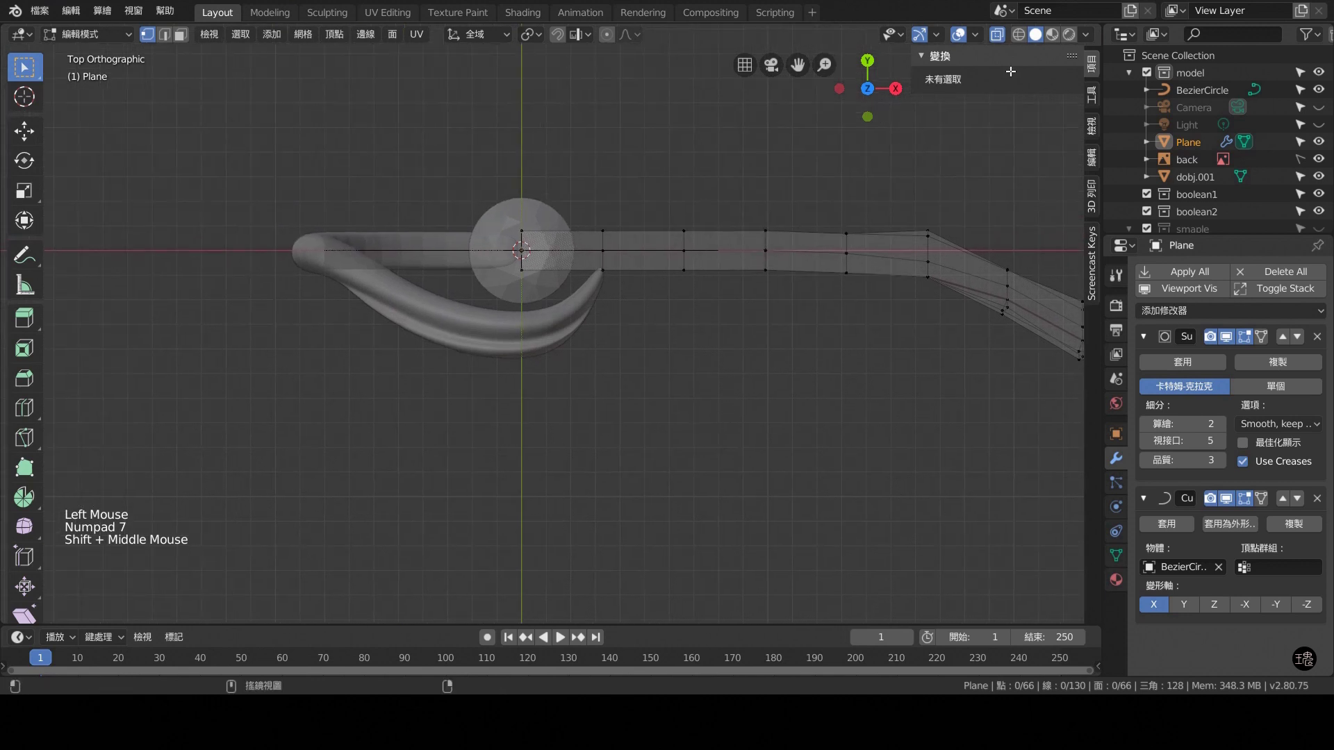
Review the leaf's new shape from the back, top and left views.
click(1003, 39)
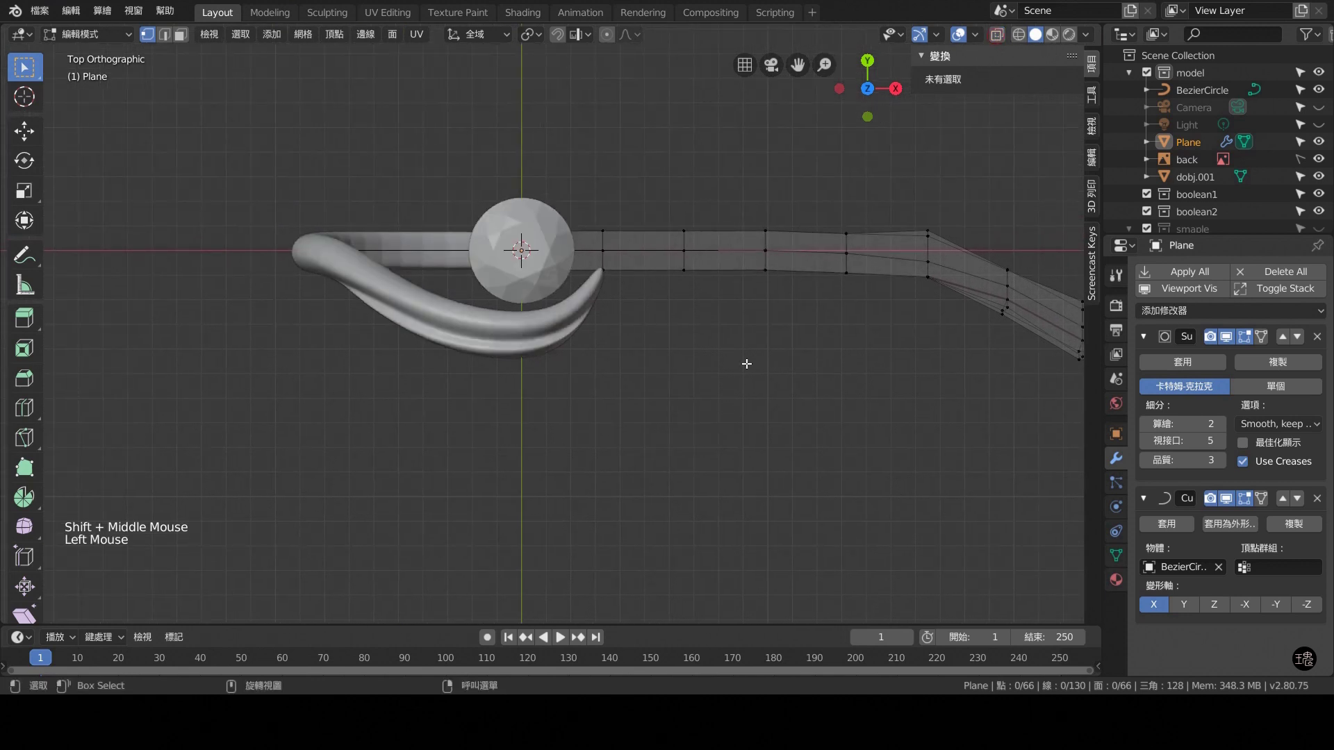
key(KP_3)
key(ctrl+KP_1)
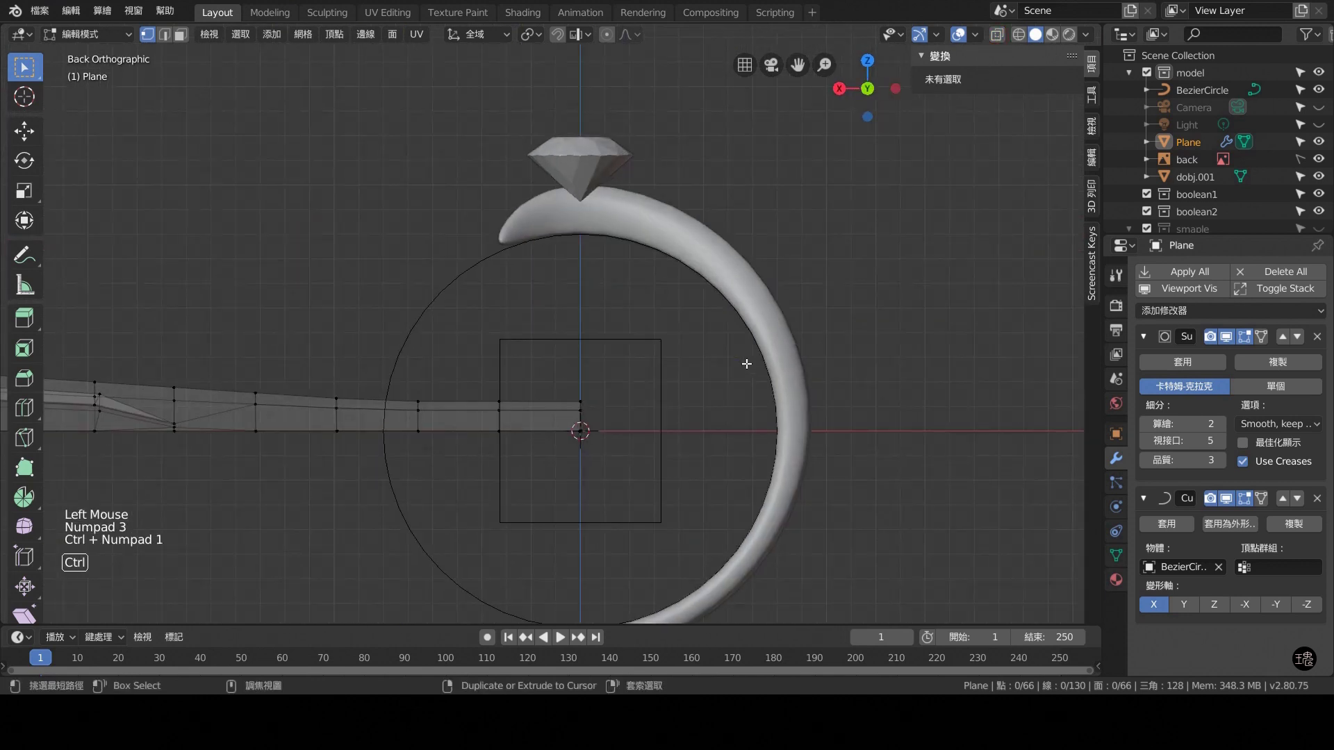
key(KP_7)
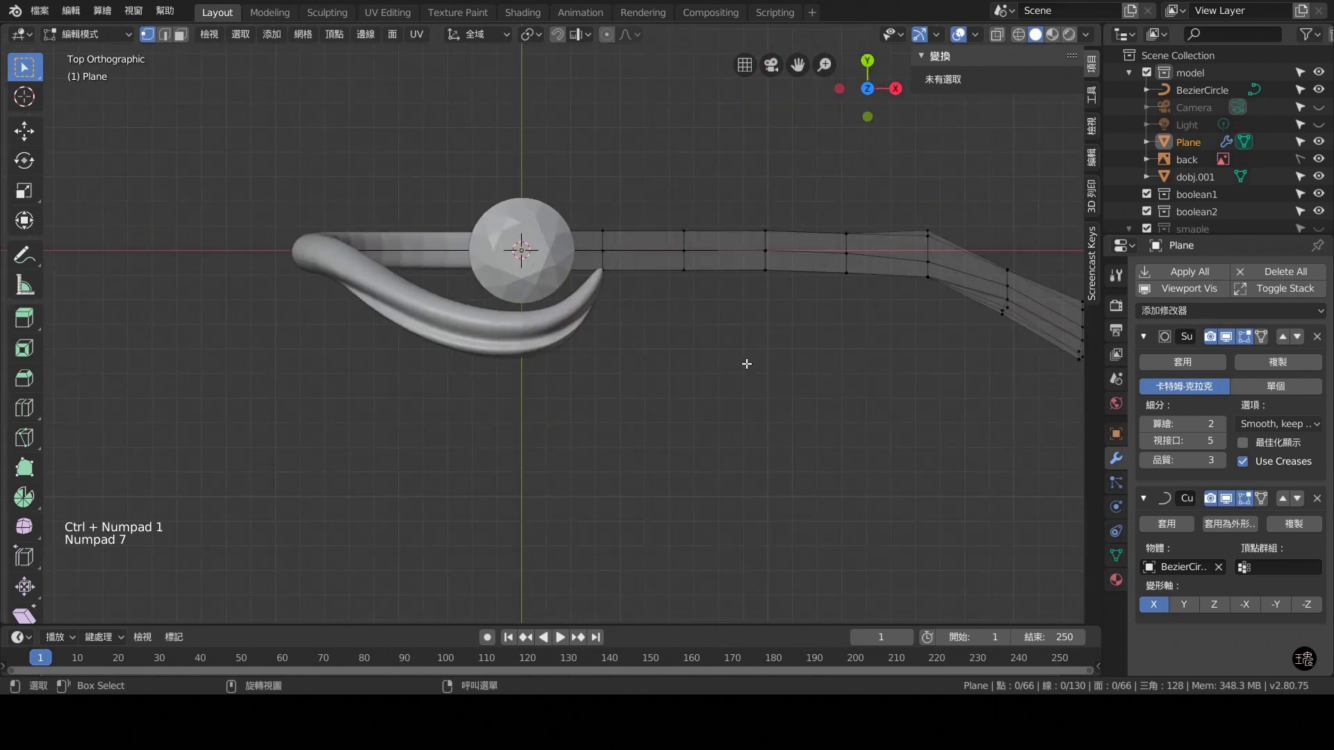
key(ctrl+KP_3)
scroll(down, 3)
middle_click(679, 369)
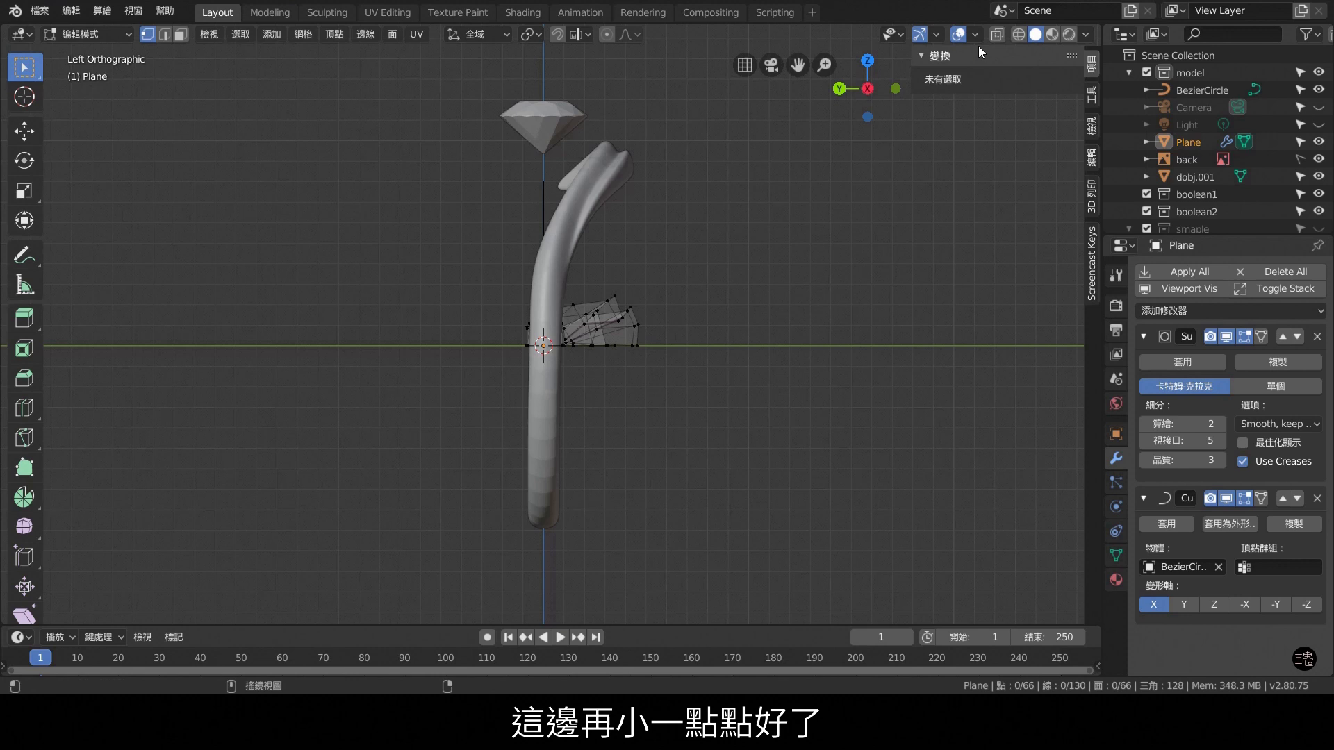
click(1002, 34)
key(KP_7)
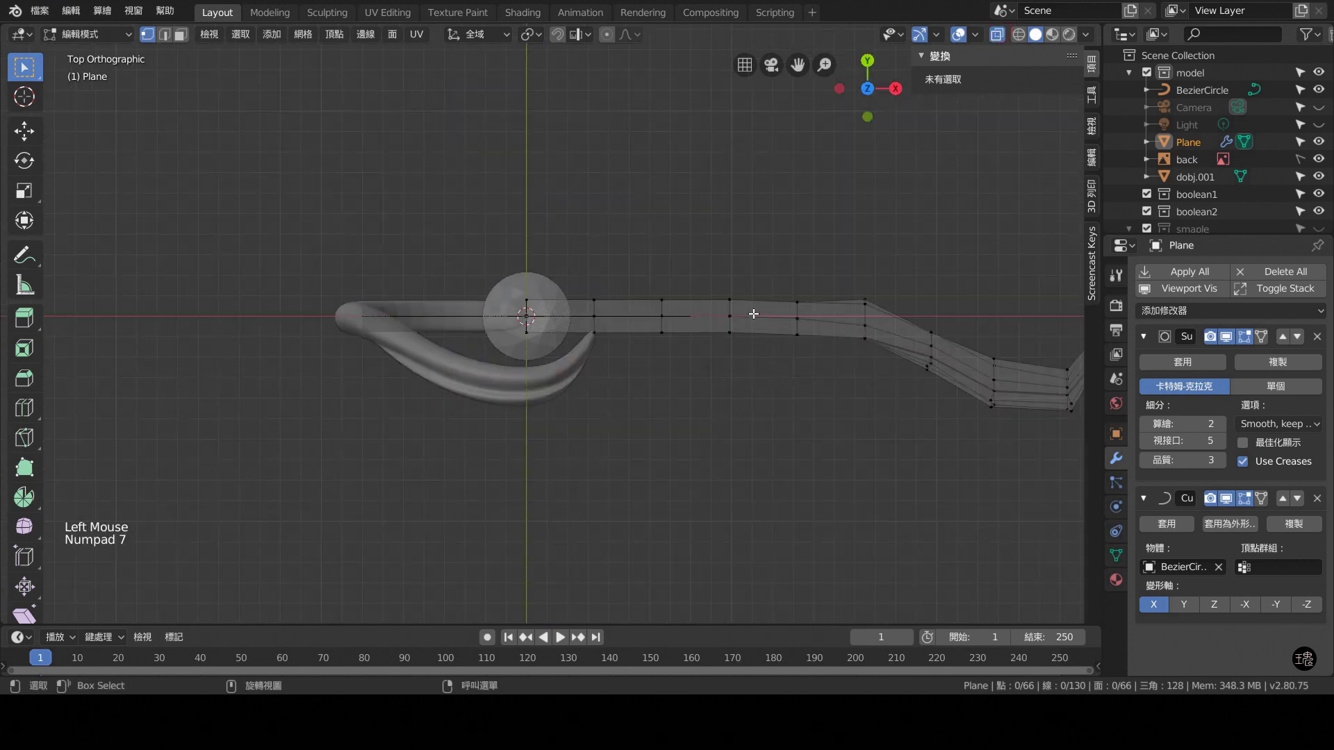
Move a bend vertex about 0.14 mm lower along Y and select the next vertex pair.
click(826, 203)
middle_click(852, 237)
click(798, 297)
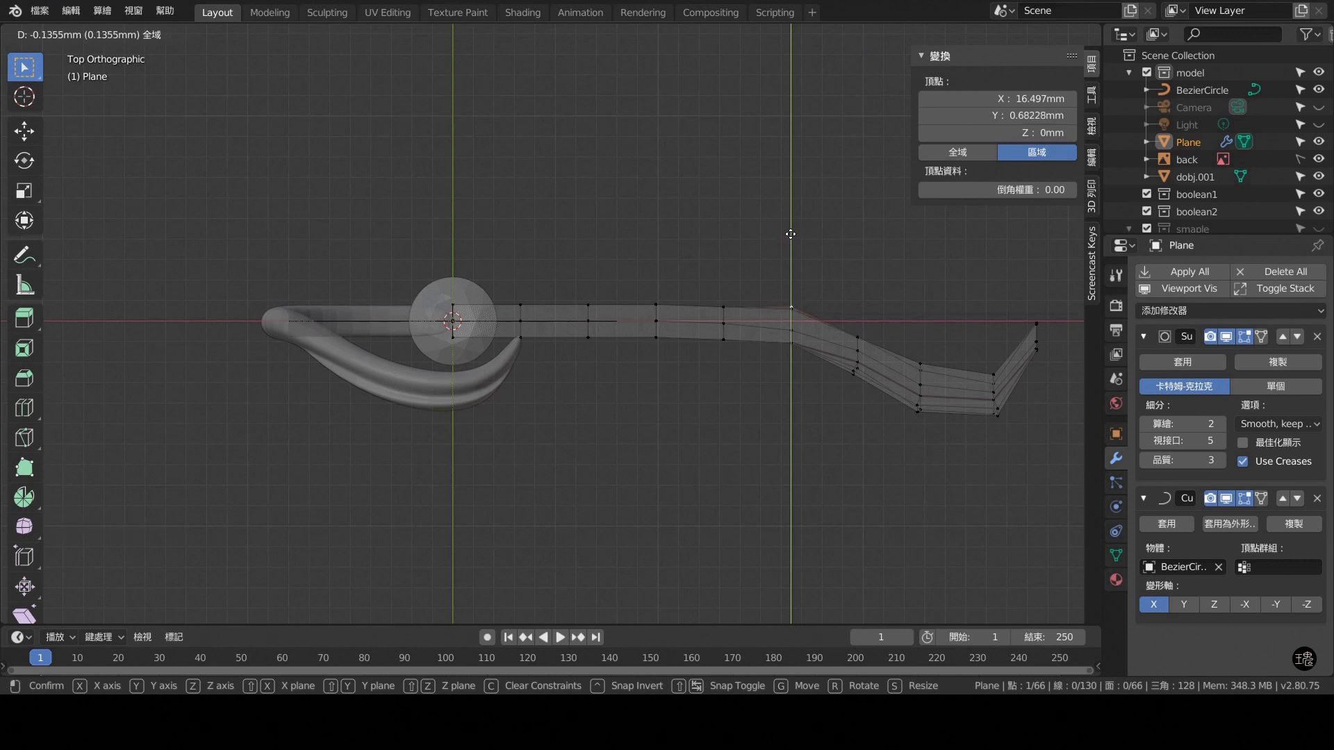
click(852, 290)
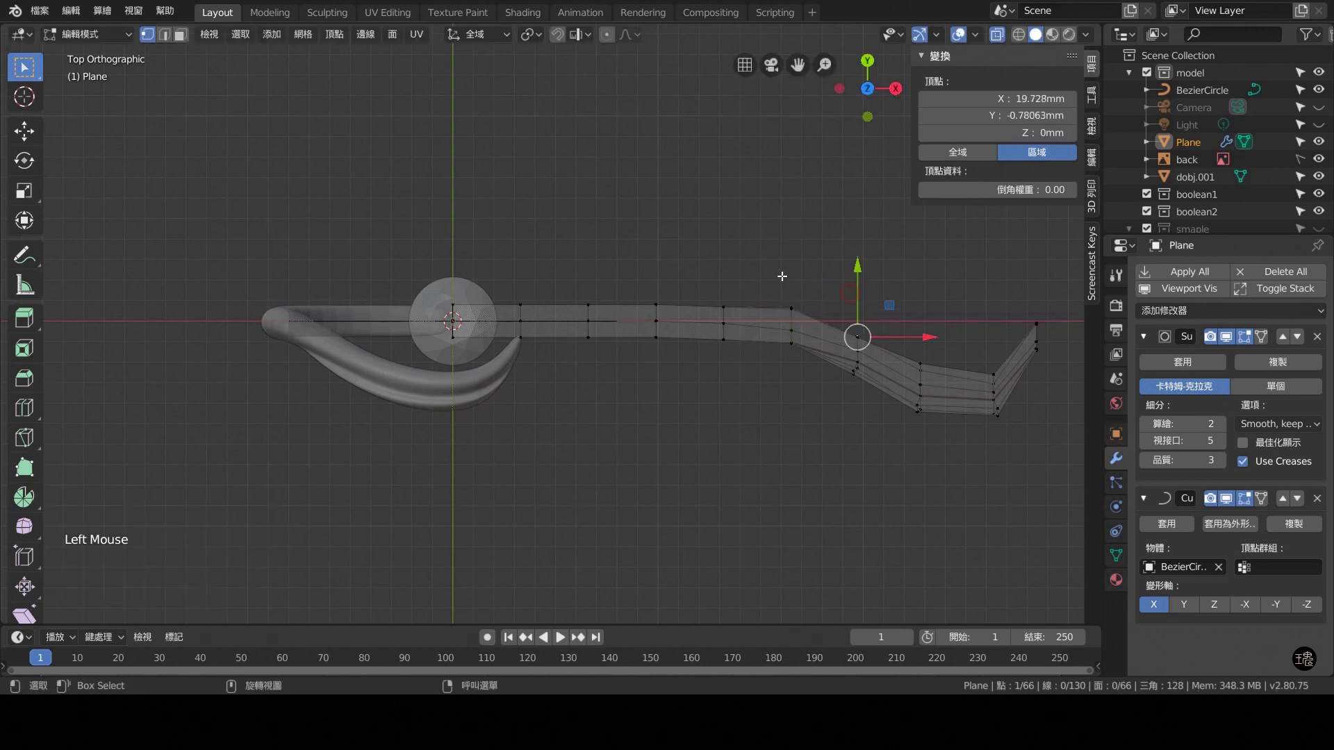
scroll(up, 3)
middle_click(864, 312)
scroll(up, 3)
click(647, 367)
scroll(up, 3)
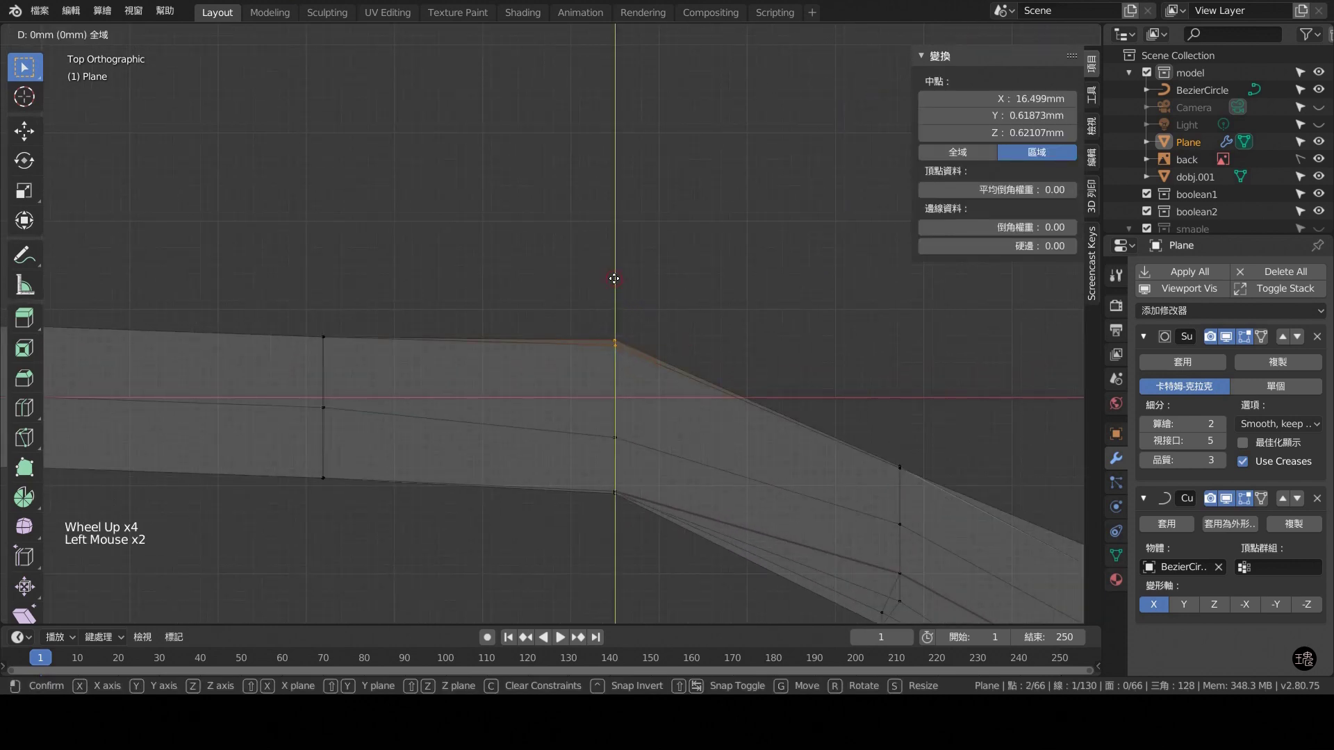
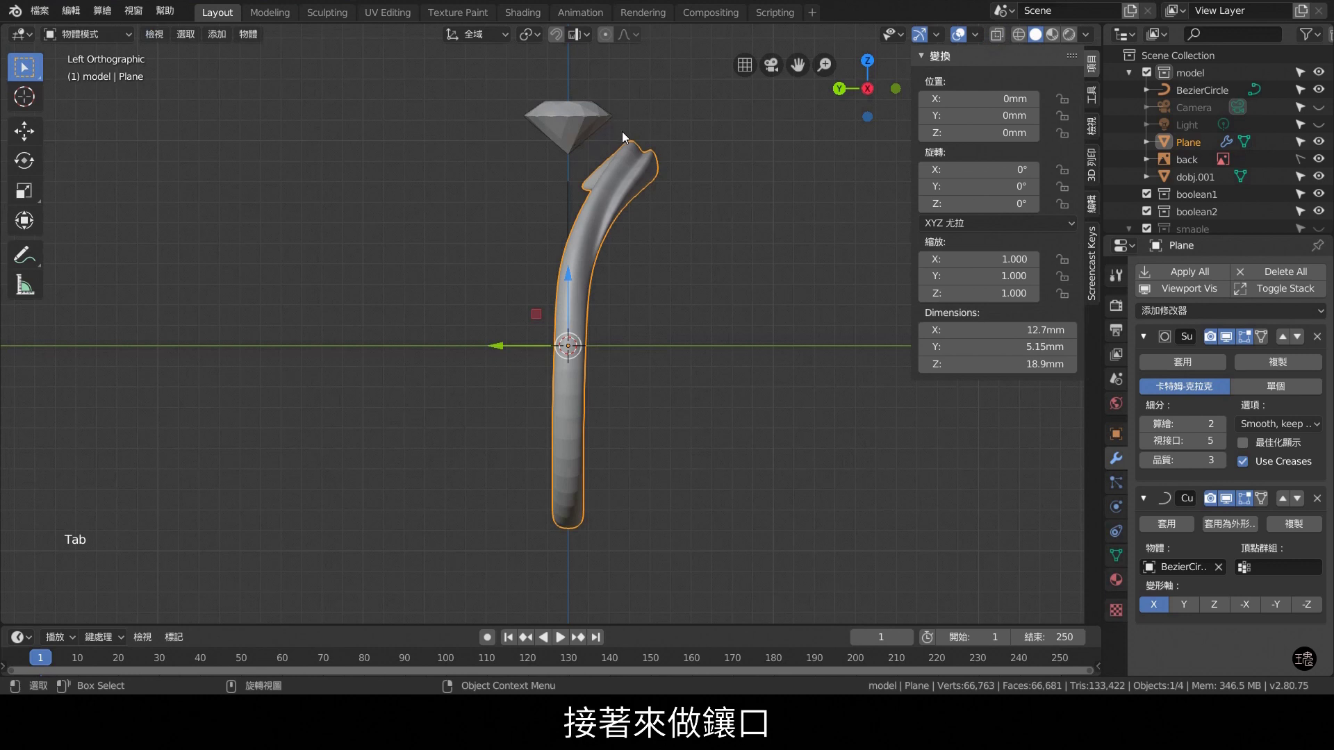
Add a new plane at the origin from the Shift+A mesh menu in side view.
middle_click(598, 152)
scroll(up, 3)
key(KP_3)
middle_click(545, 383)
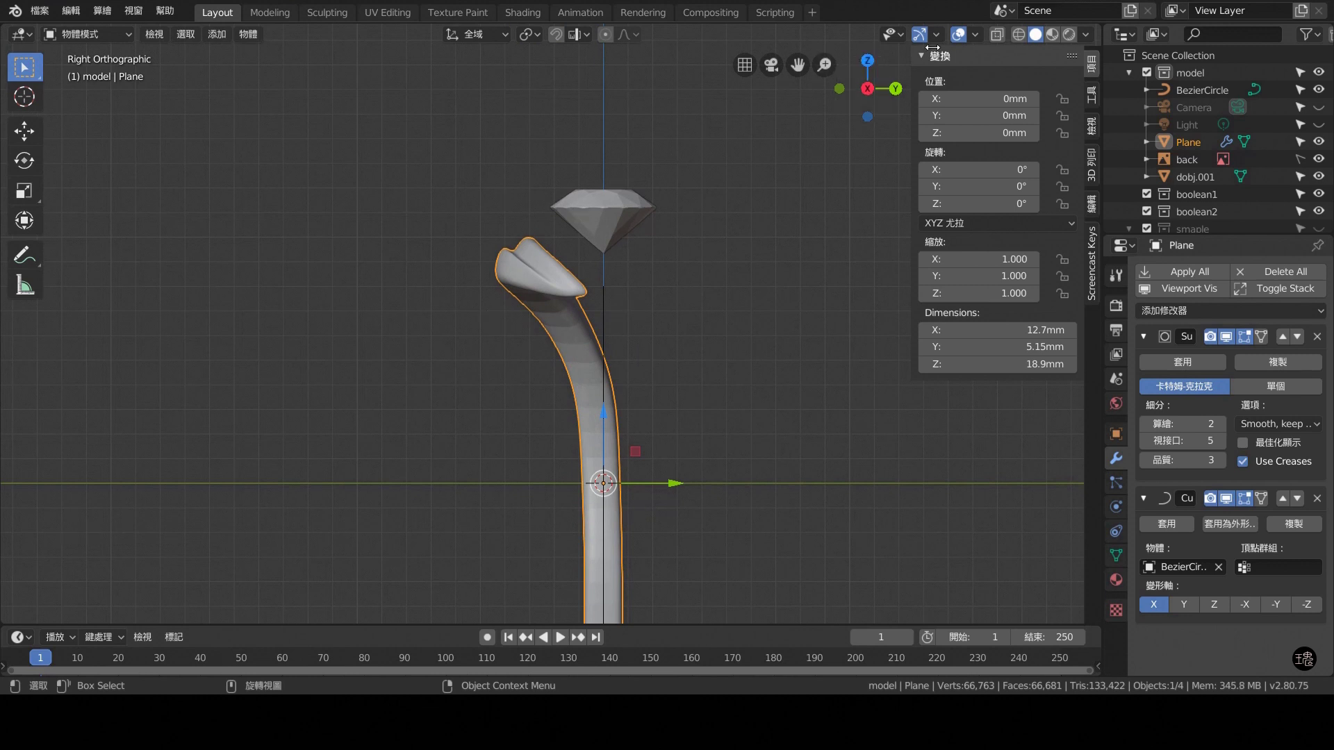
click(1004, 37)
key(shift+a)
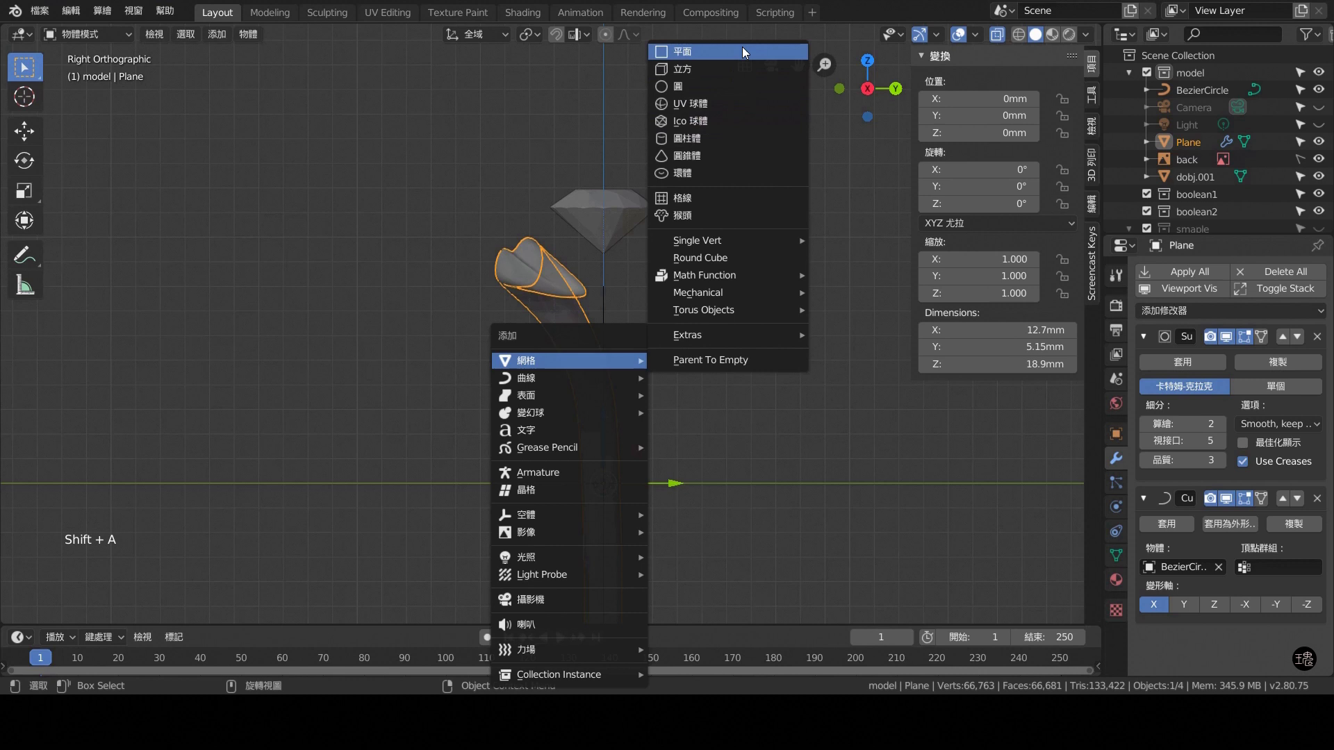
click(255, 496)
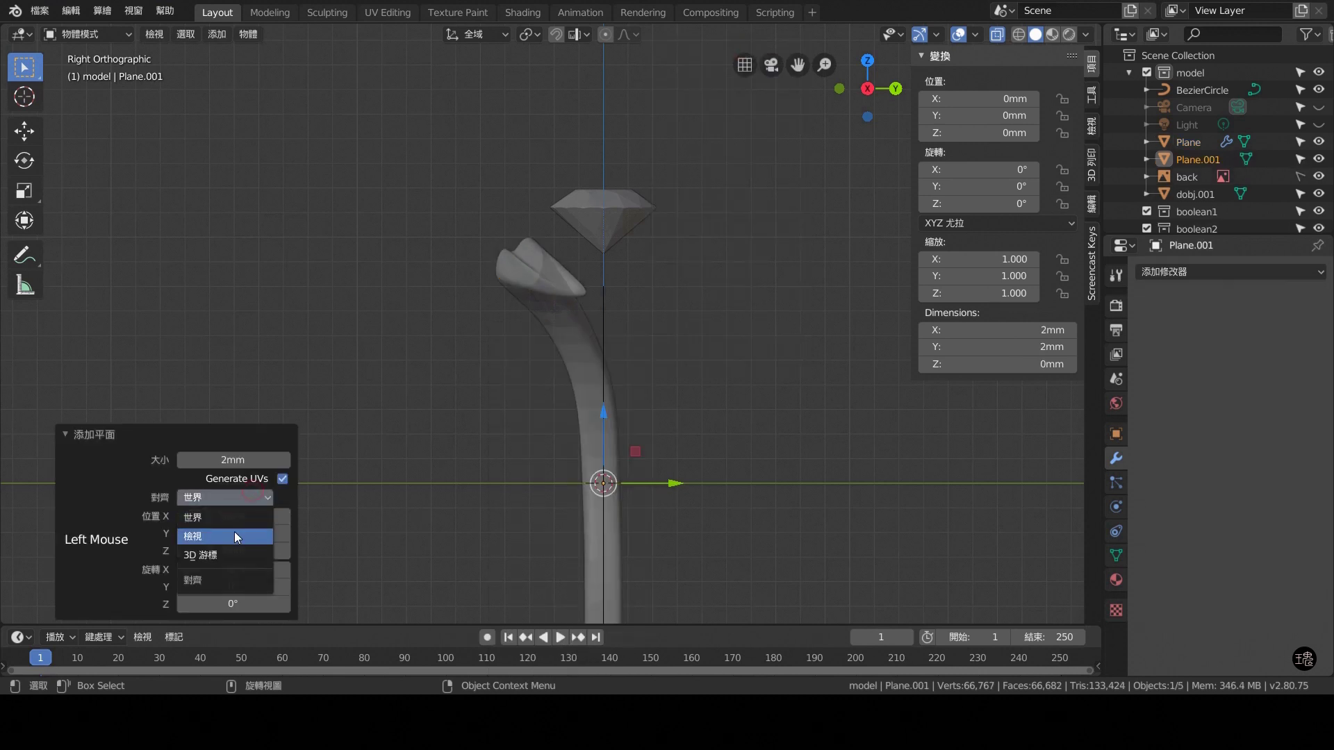
Give the new plane a Subdivision Surface modifier and enter Edit Mode on it.
key(ctrl+a)
key(ctrl+5)
key(Tab)
click(601, 236)
Stretch the petal plane taller in front view and confirm its new height.
key(KP_1)
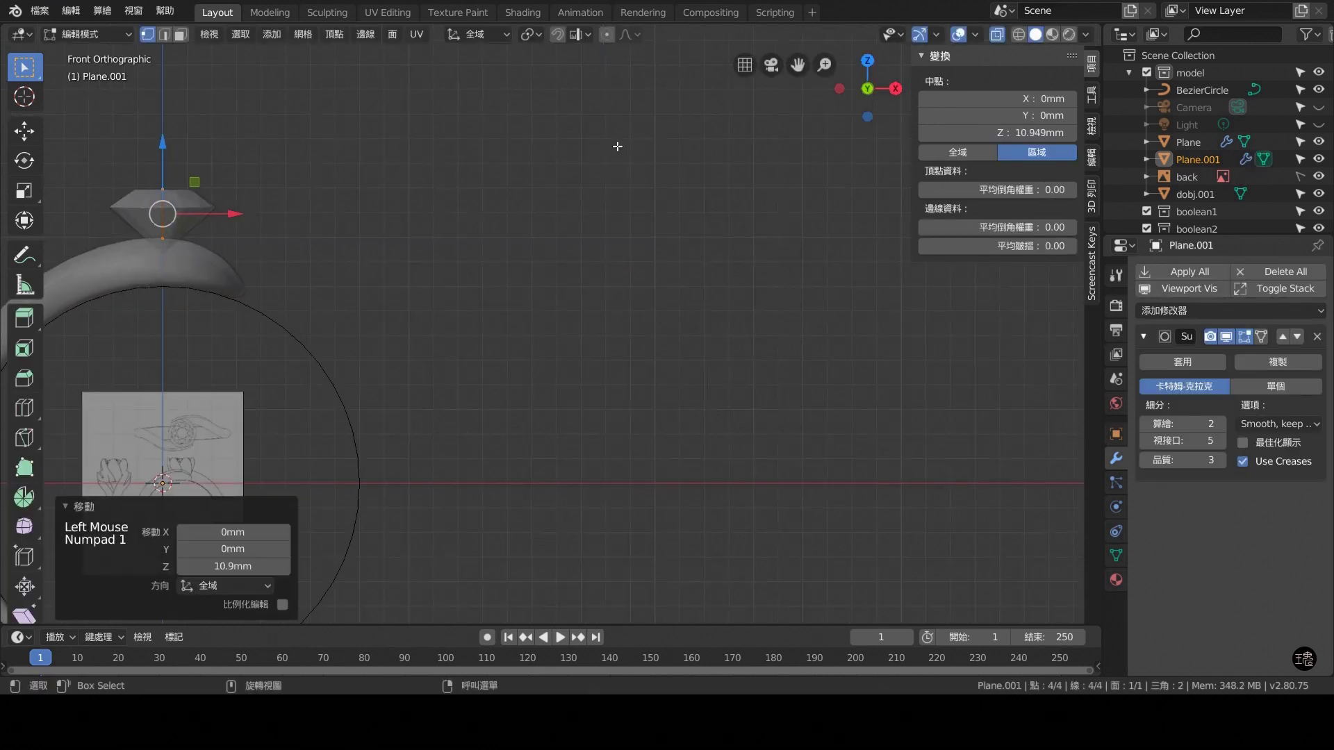
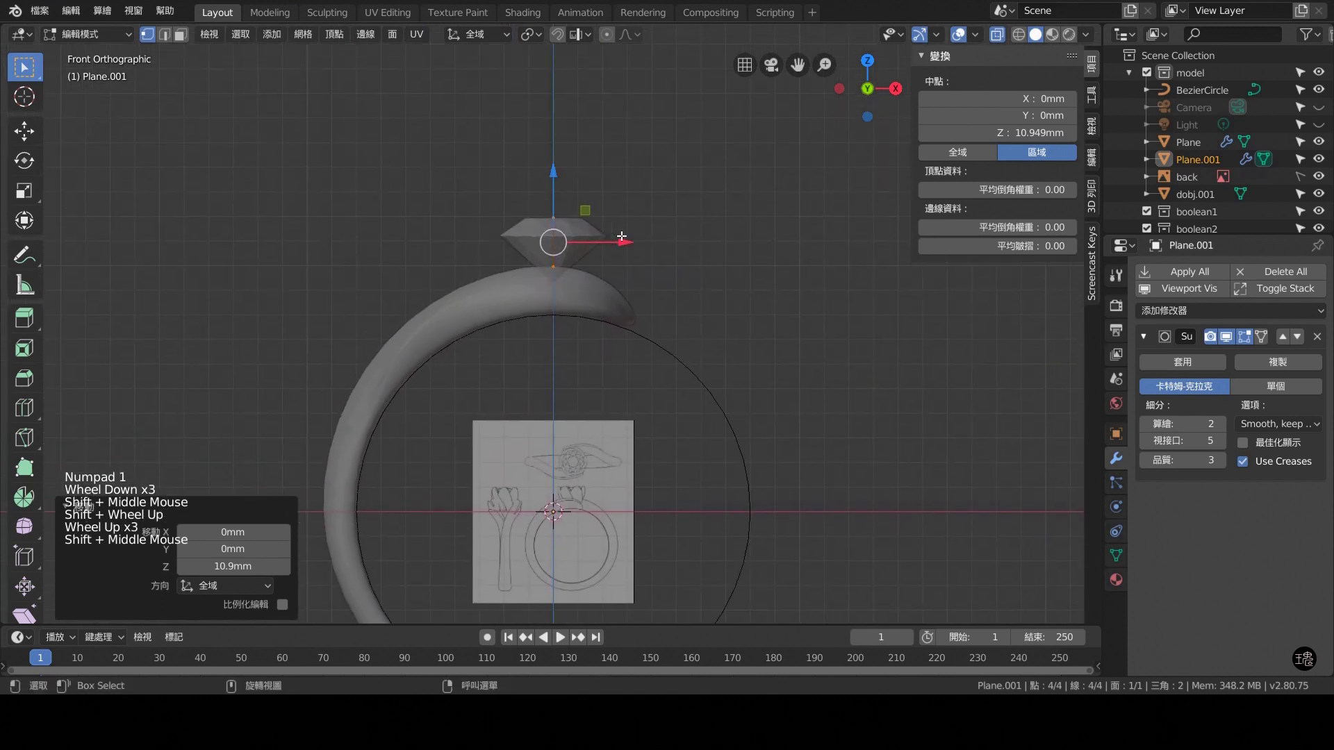
click(628, 239)
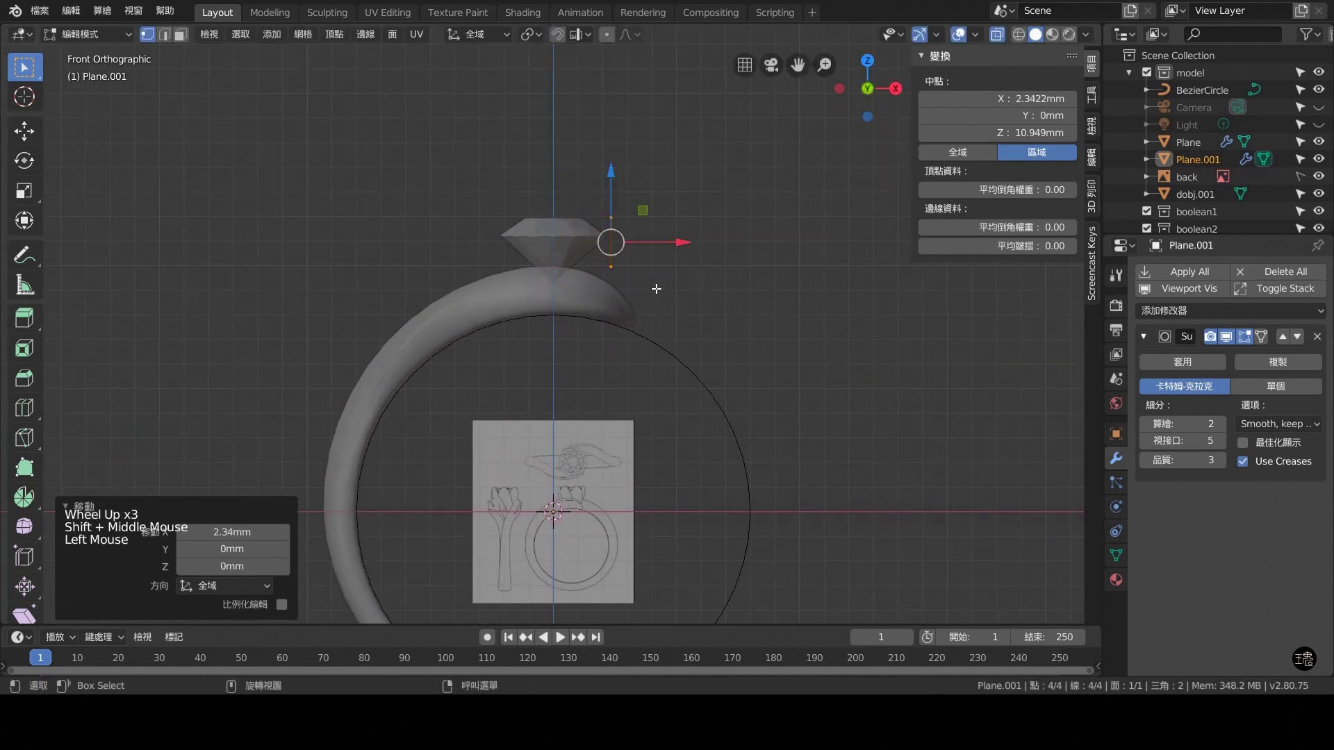
key(s)
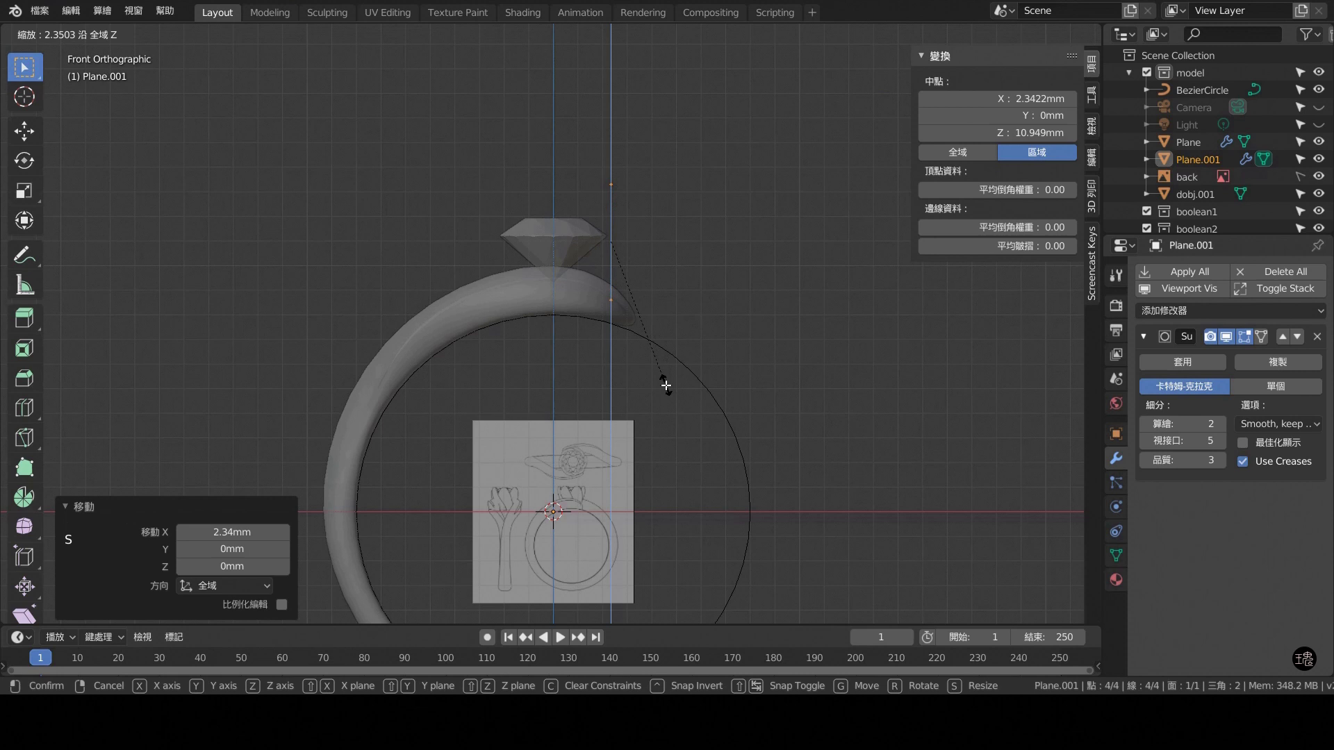
click(615, 171)
scroll(up, 3)
middle_click(667, 273)
click(774, 374)
Loop cut the petal plane through its middle and check it from the front.
key(KP_3)
key(ctrl+r)
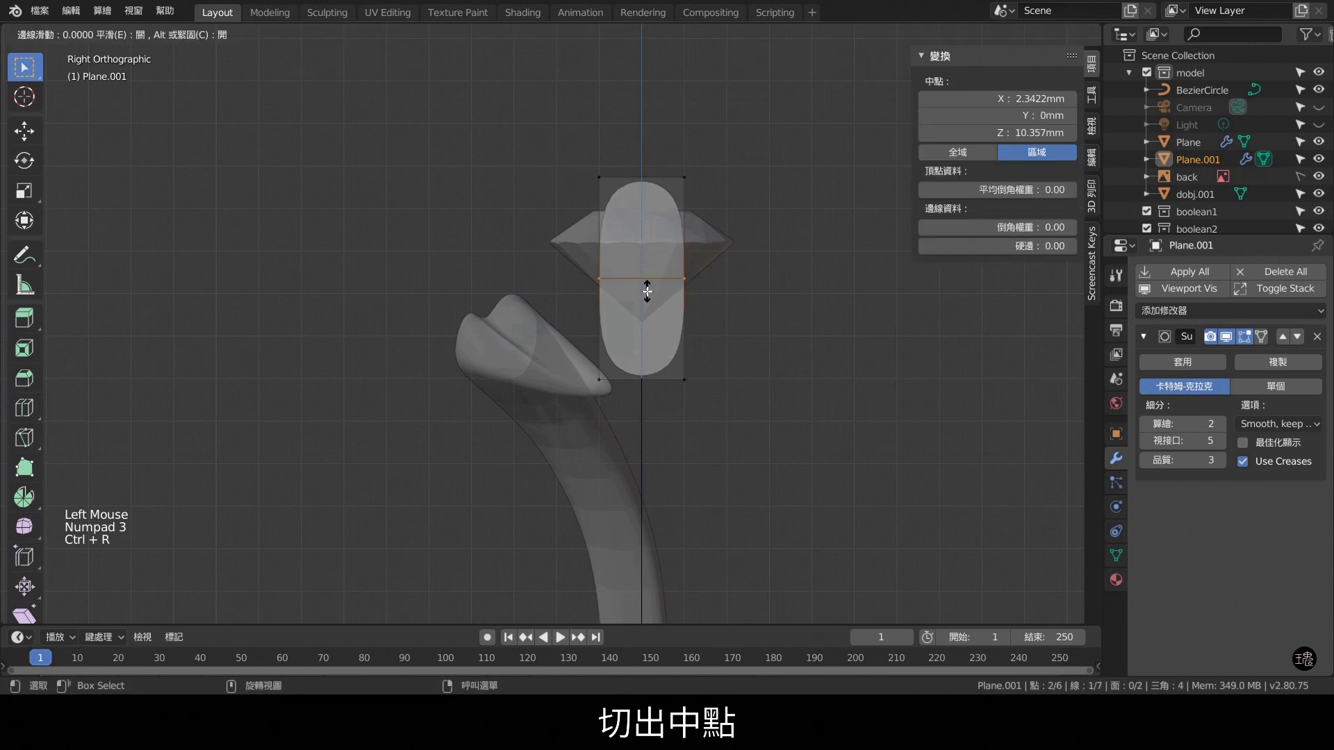
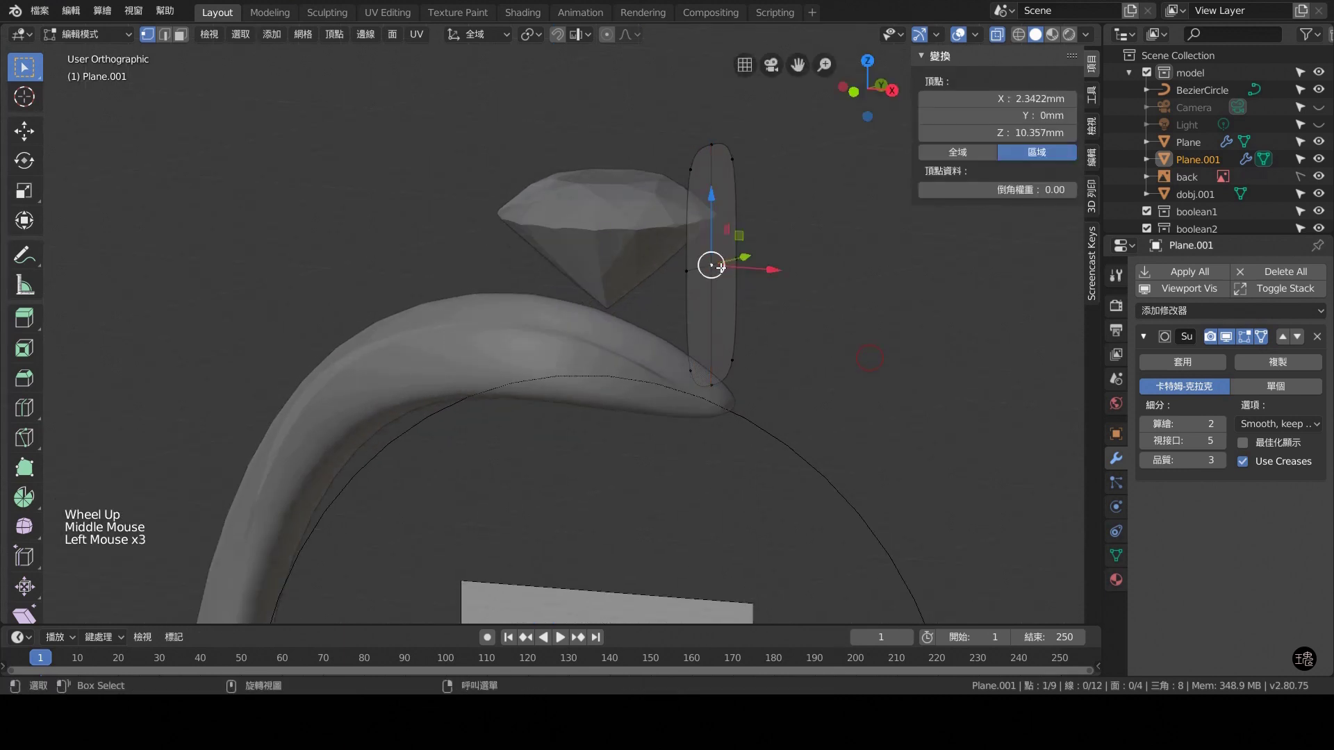
key(KP_1)
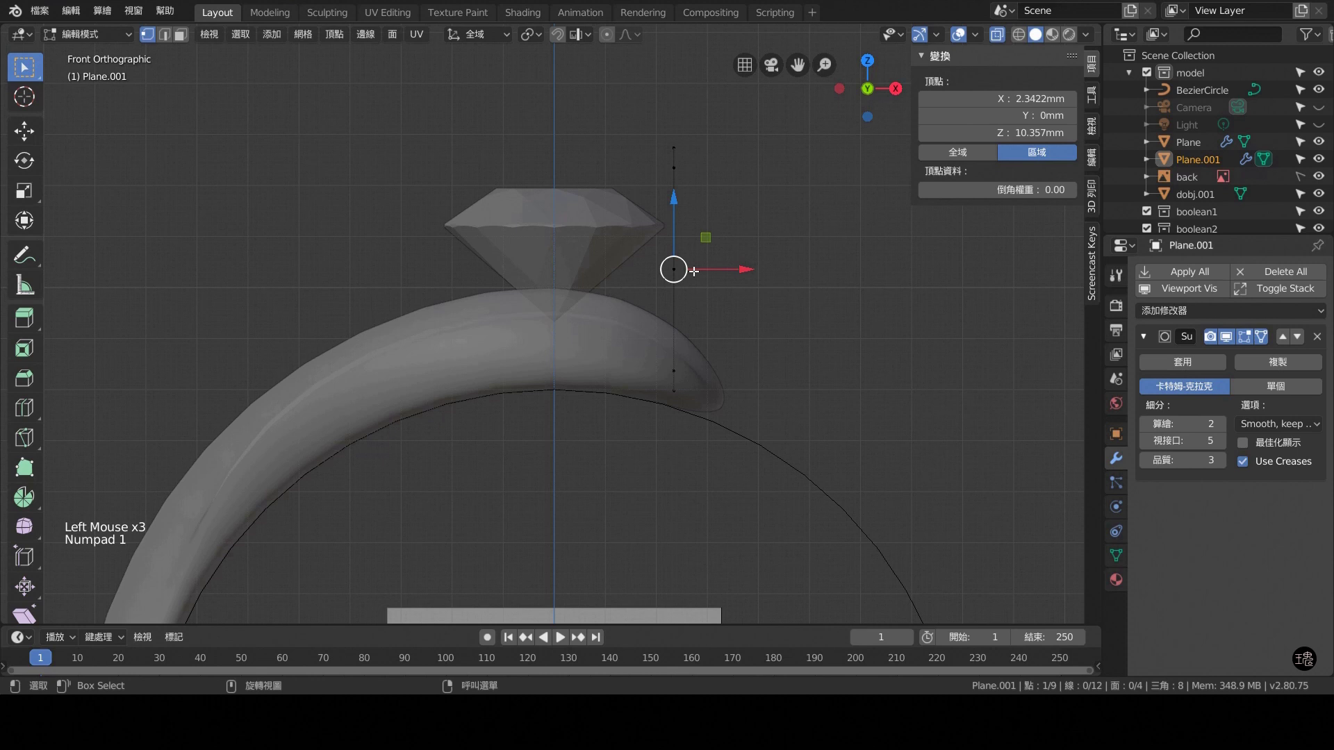
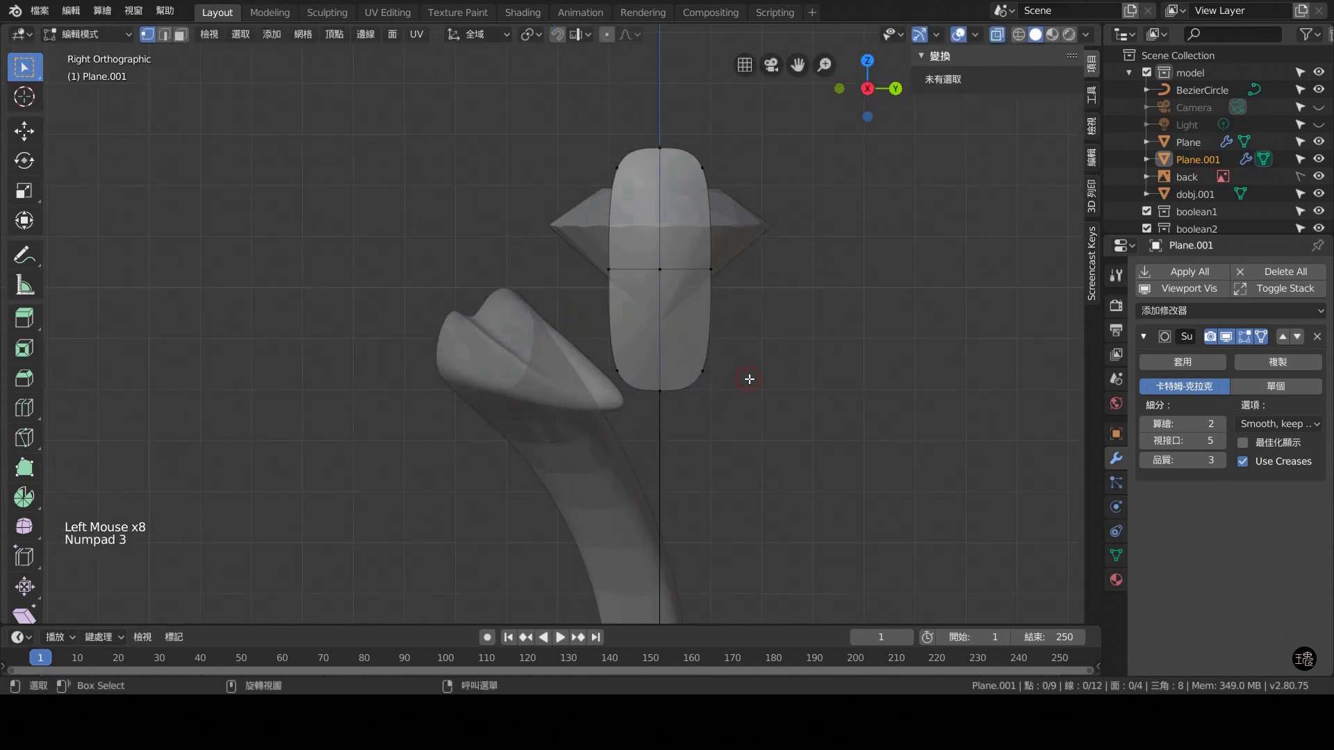
Scale the petal's middle row wider along Y to form an oval outline.
click(608, 271)
click(720, 267)
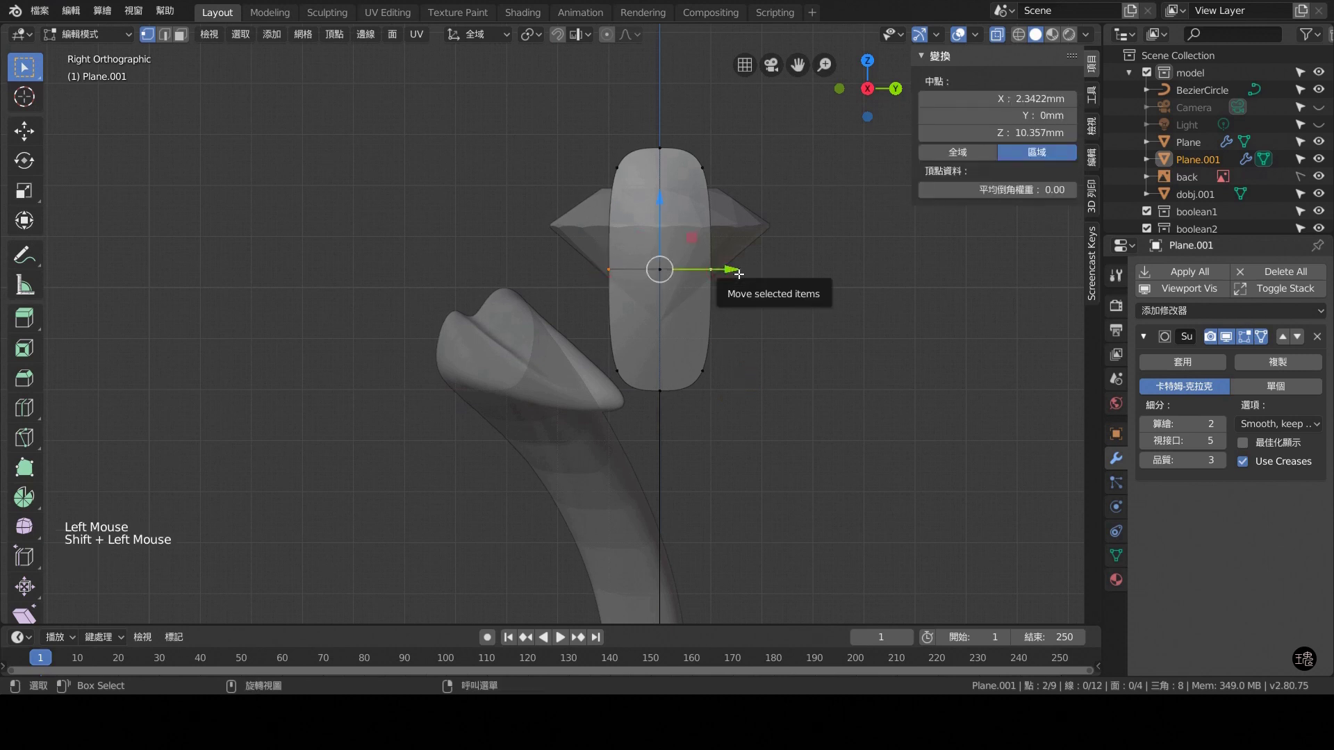
key(s)
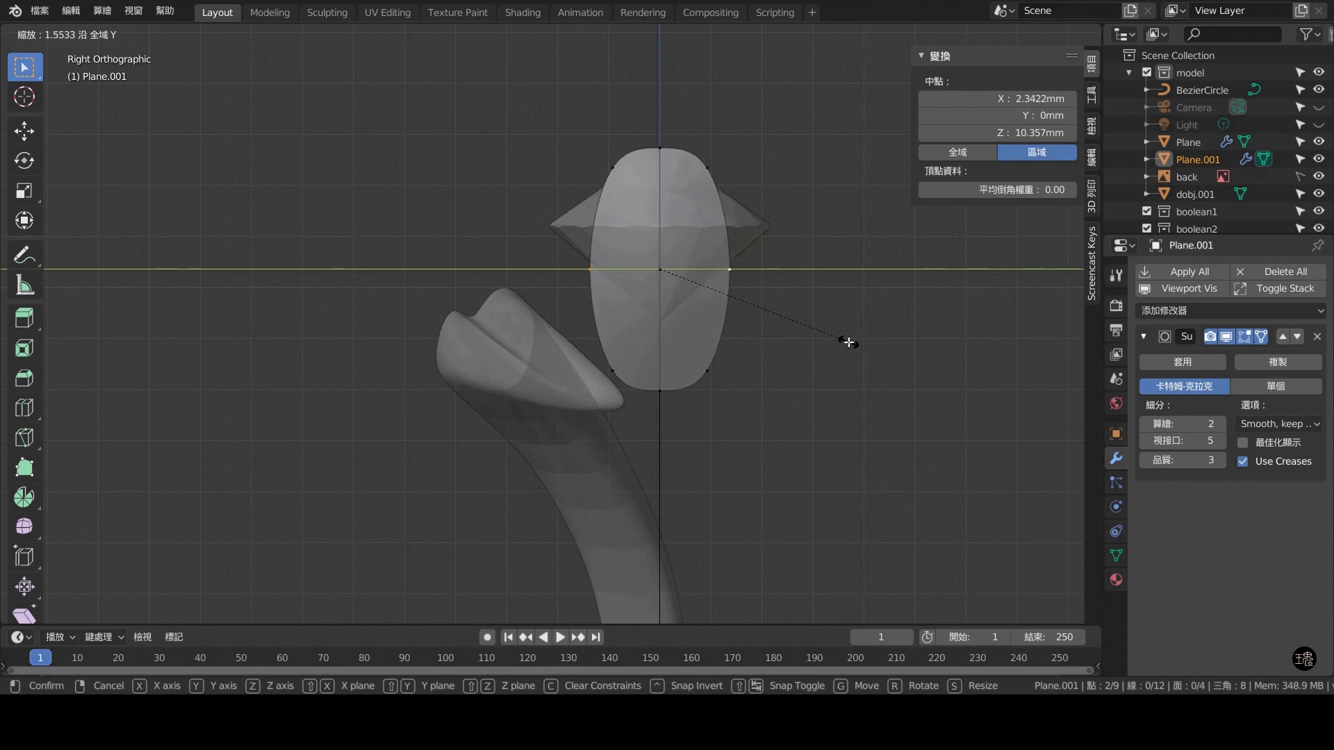
key(KP_1)
scroll(up, 3)
middle_click(800, 303)
key(KP_1)
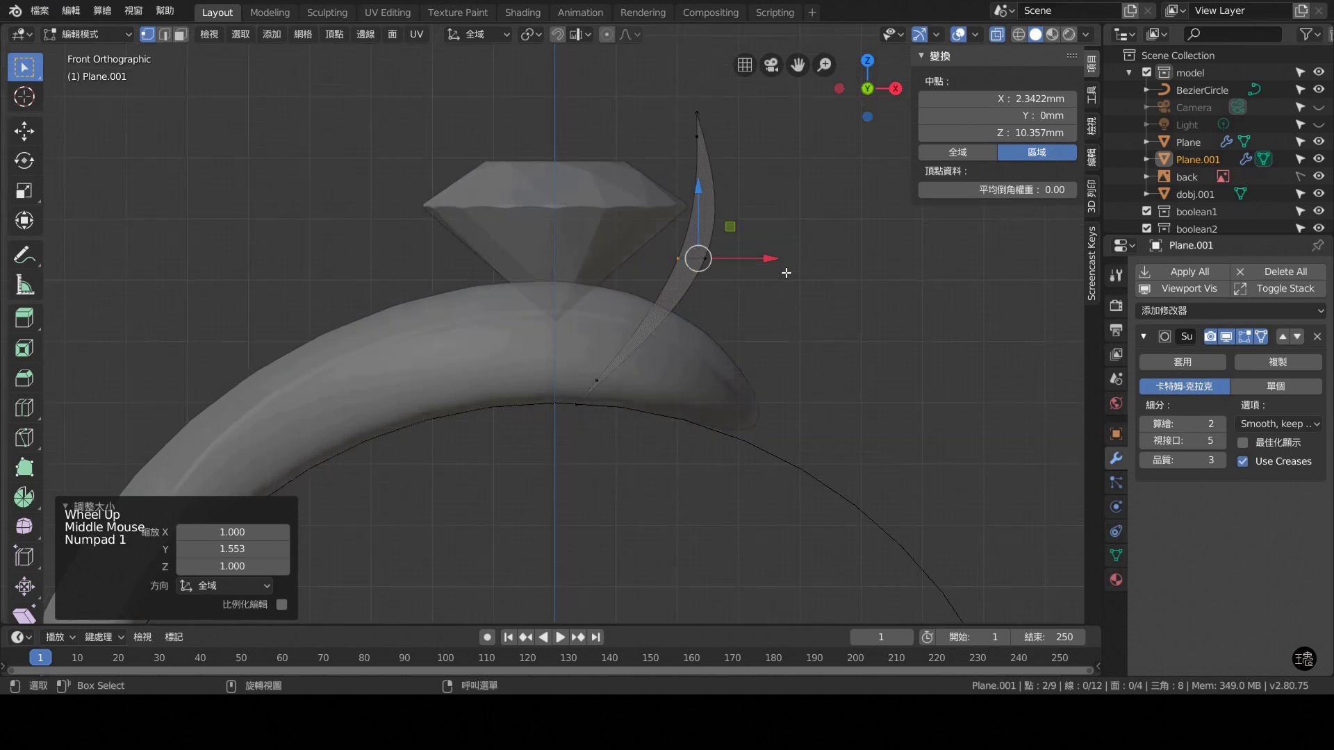
click(717, 395)
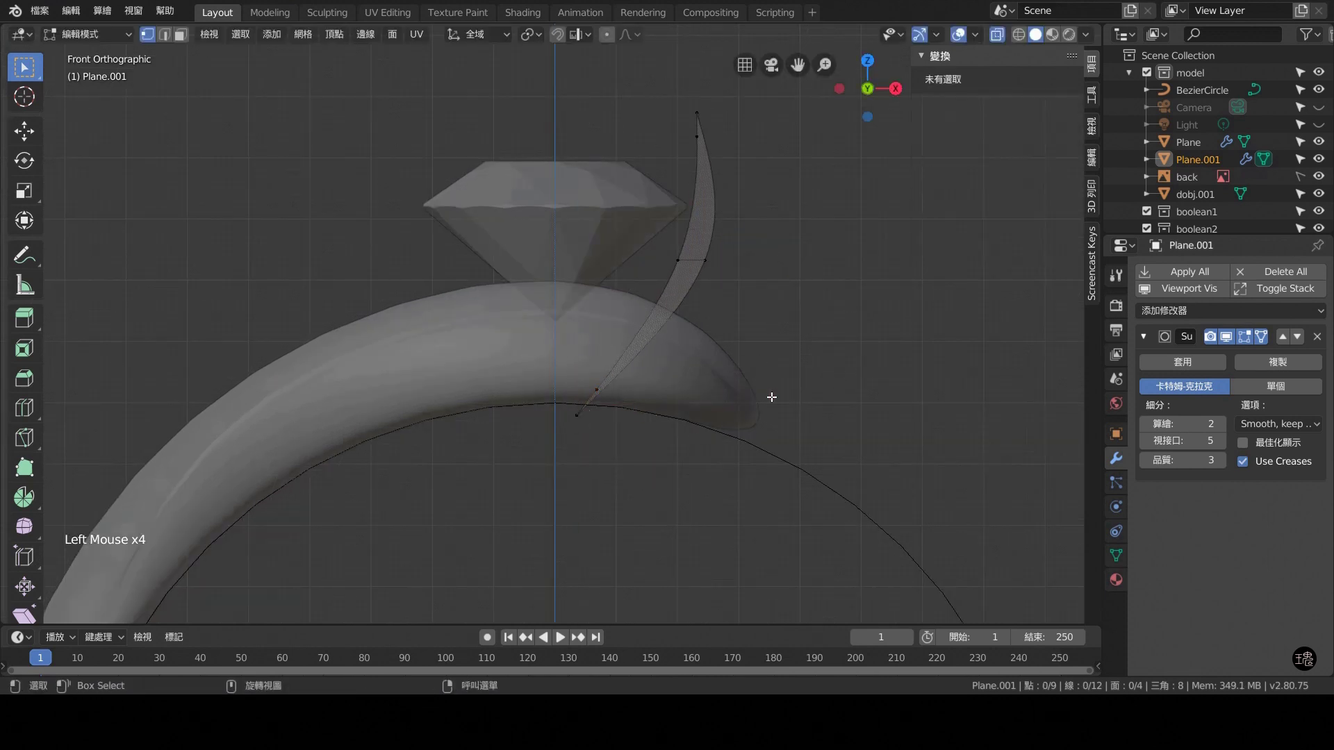
Add loop cuts below the middle and near the top, narrowing the upper loop.
key(KP_3)
key(KP_1)
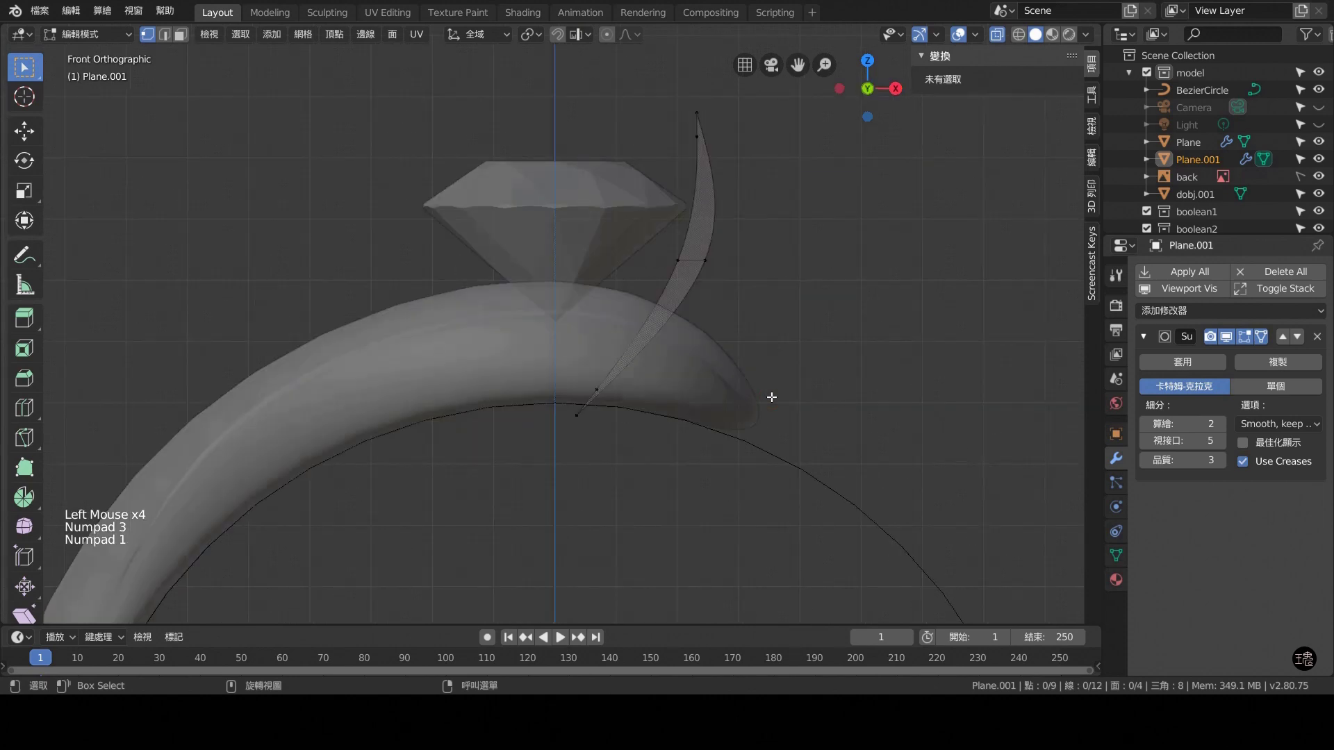
key(KP_3)
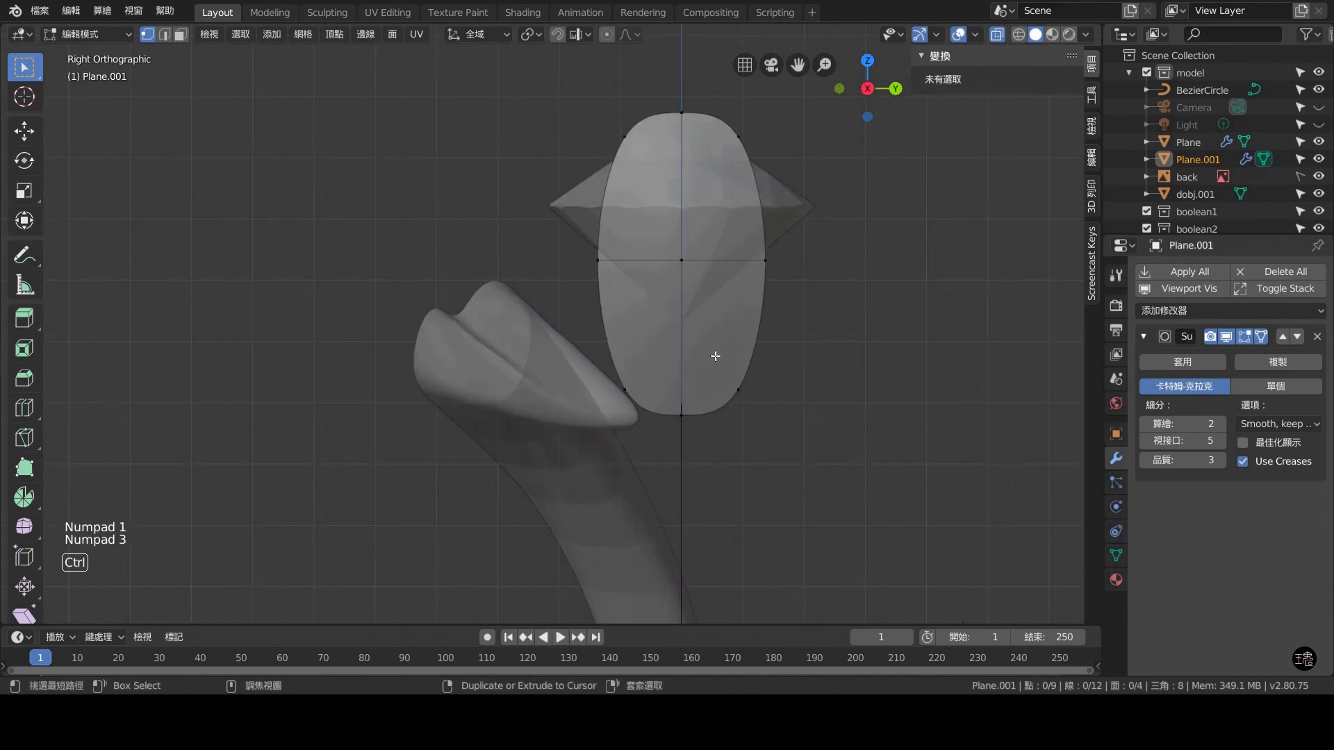
key(ctrl+r)
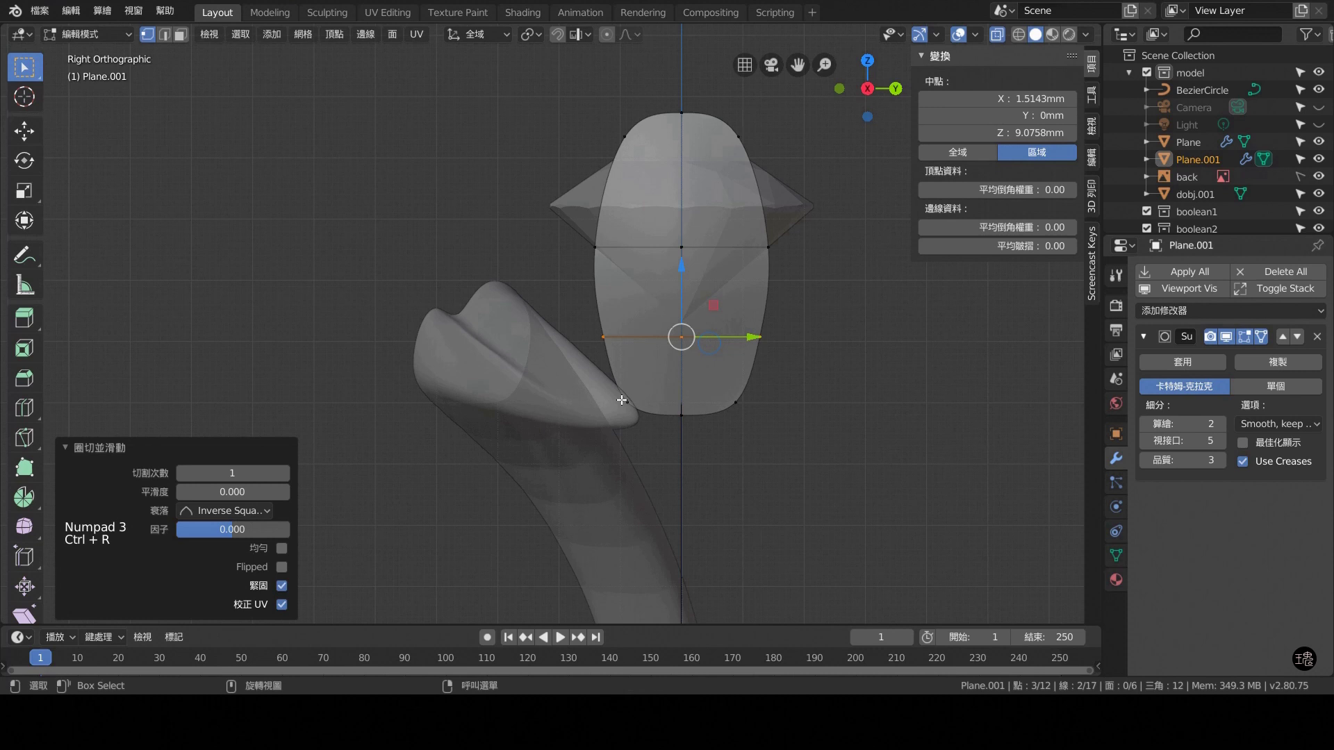
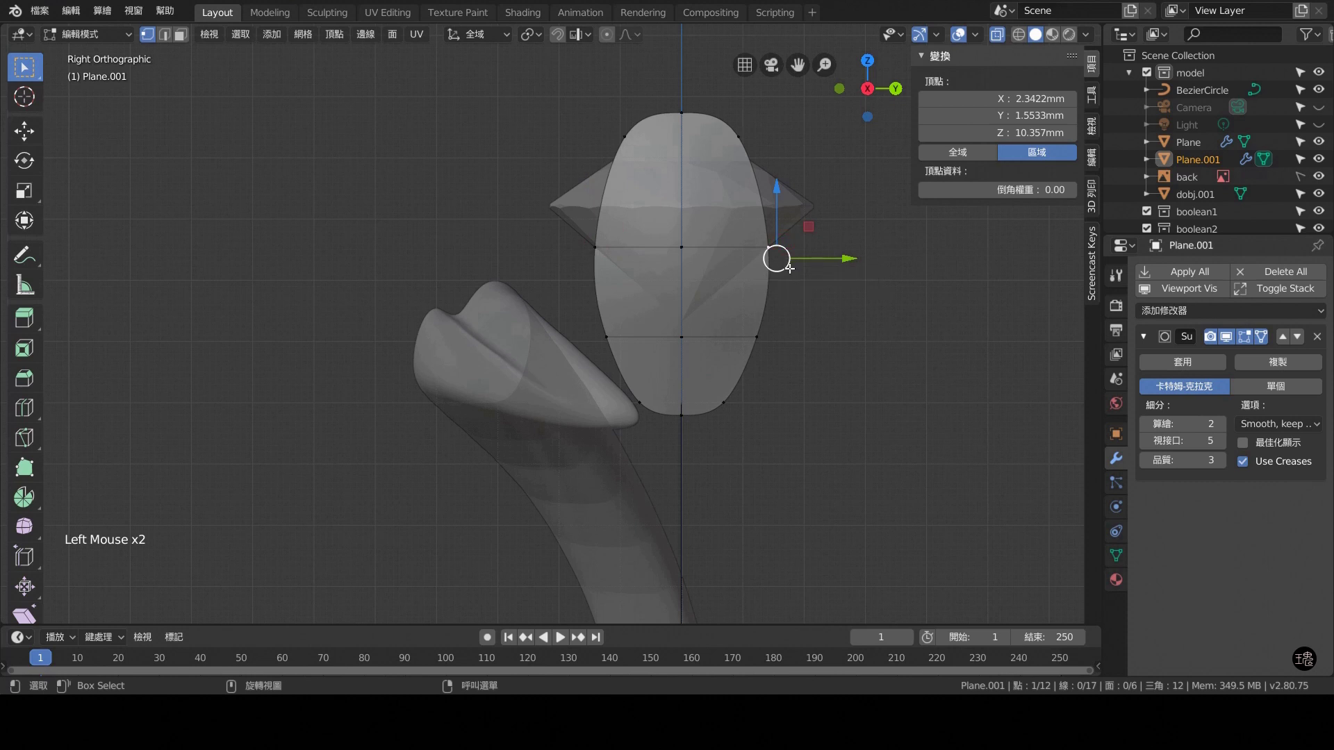
key(ctrl+r)
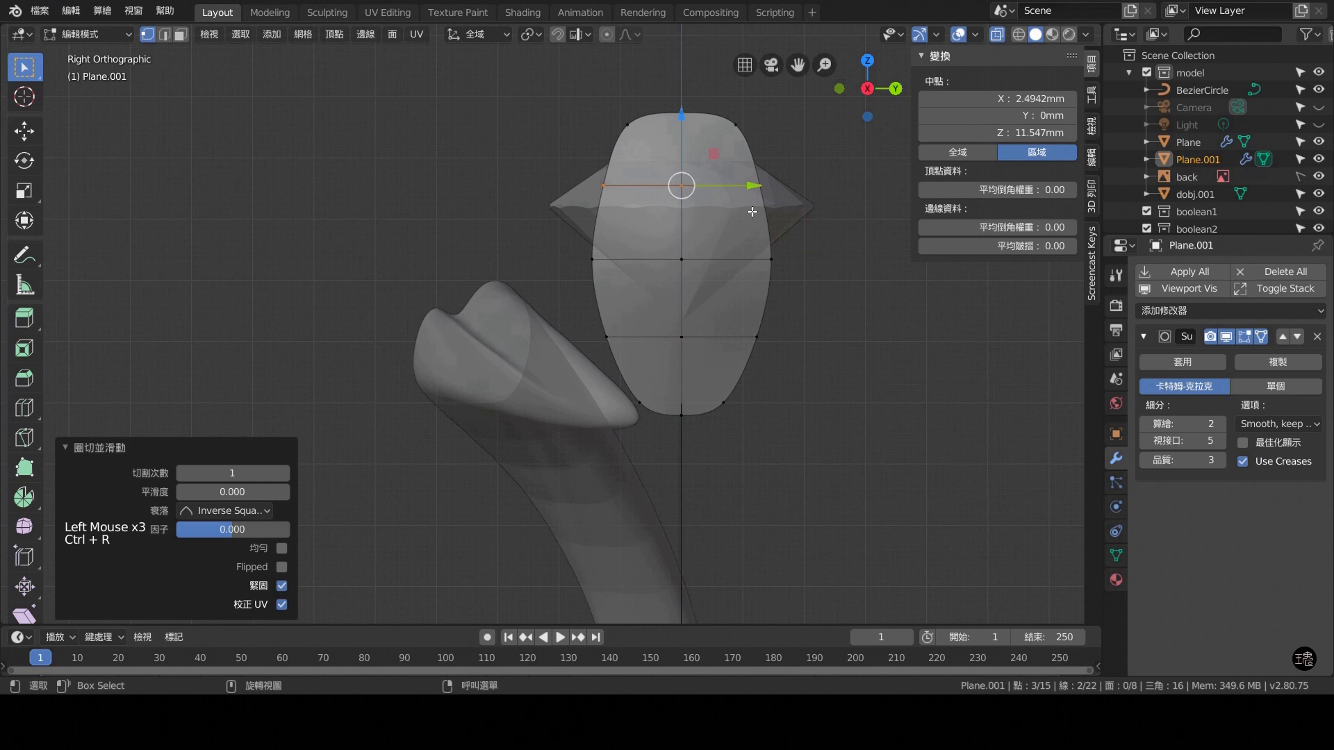
key(s)
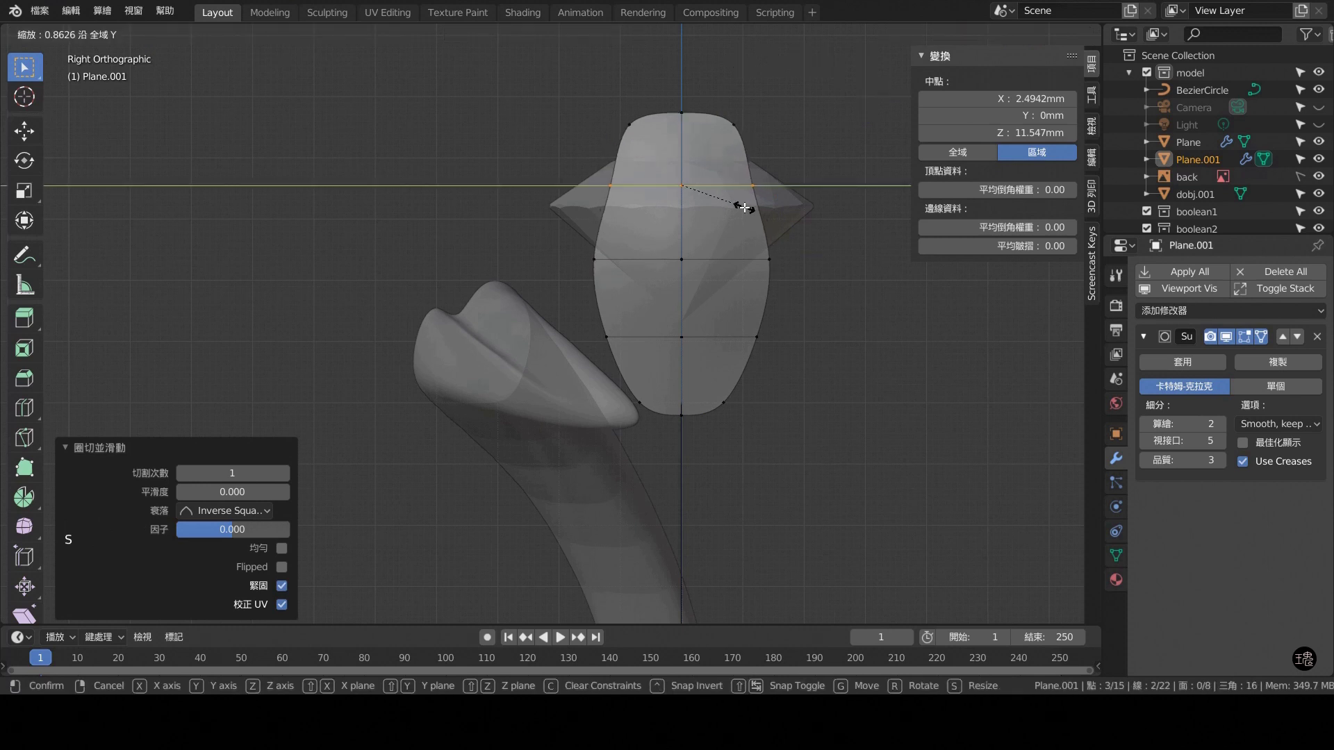
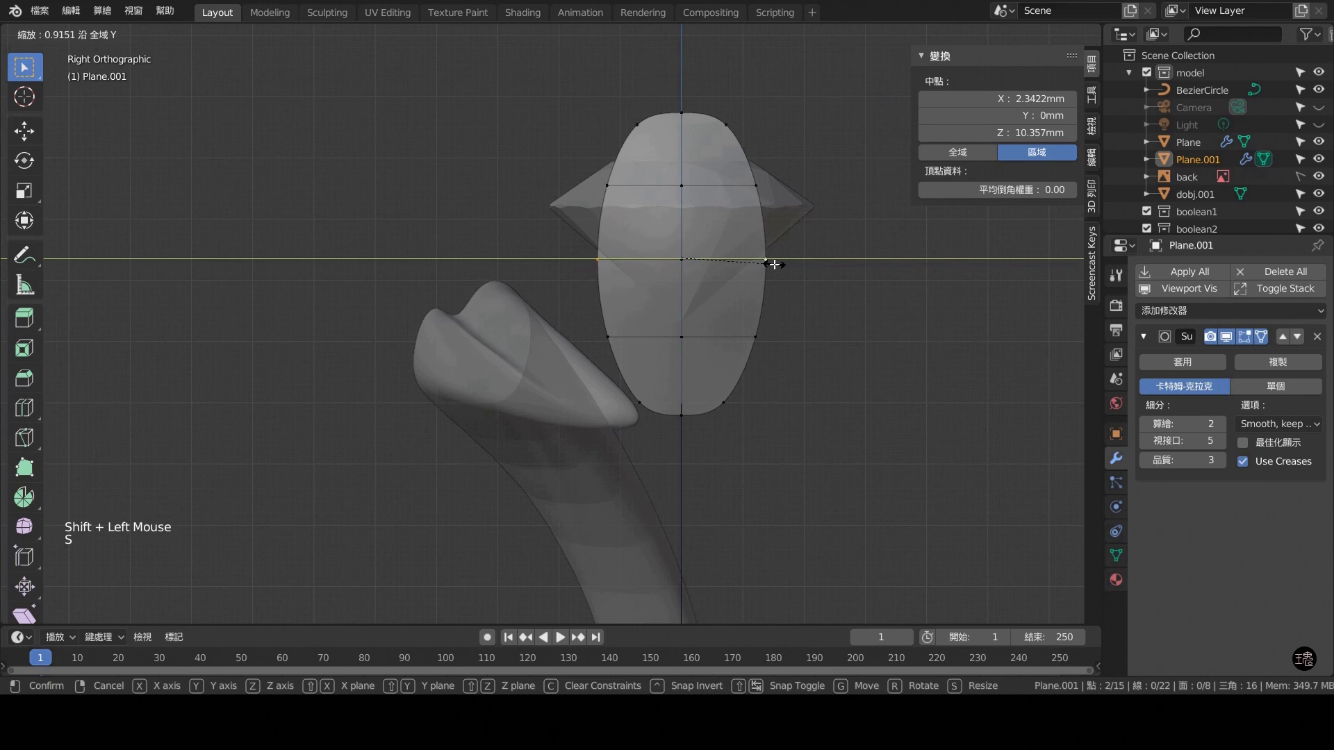
key(KP_1)
Check the petal from top, side and front, then clear the selection for curving it.
key(KP_7)
key(KP_3)
key(KP_1)
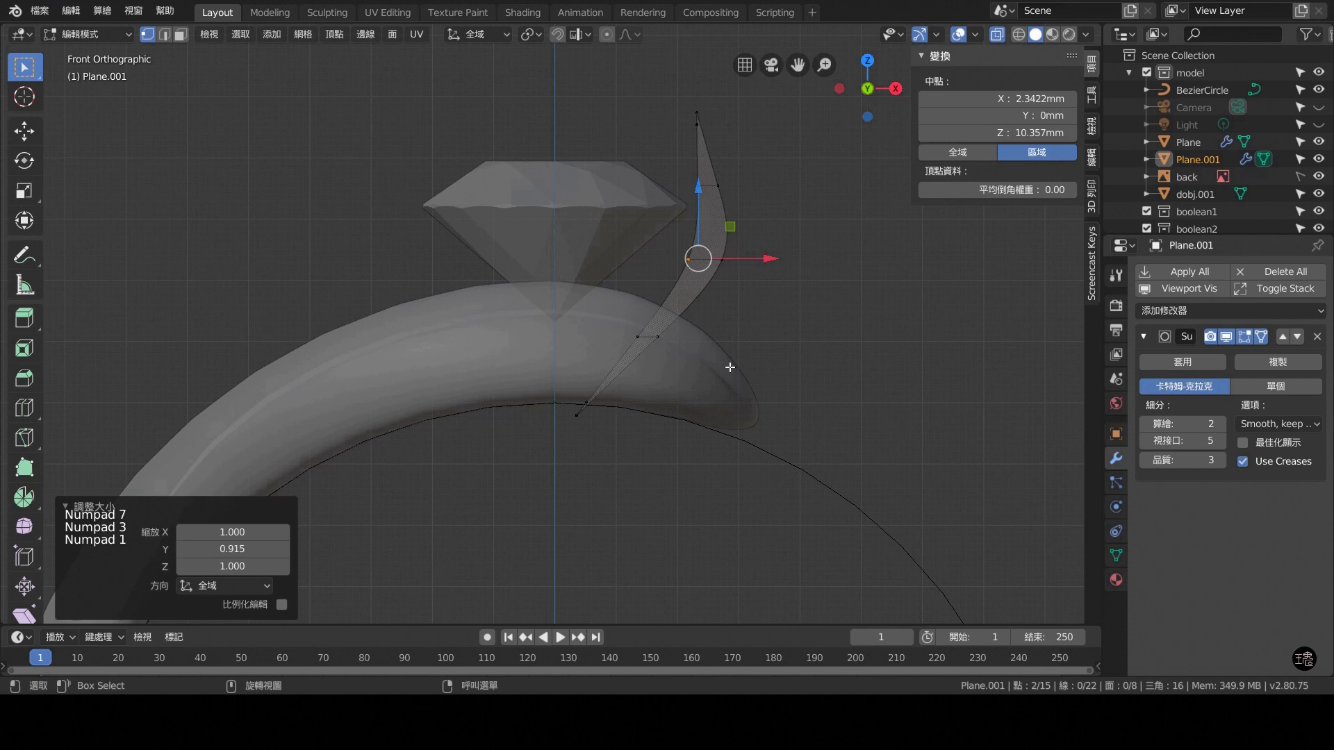
key(KP_3)
click(838, 306)
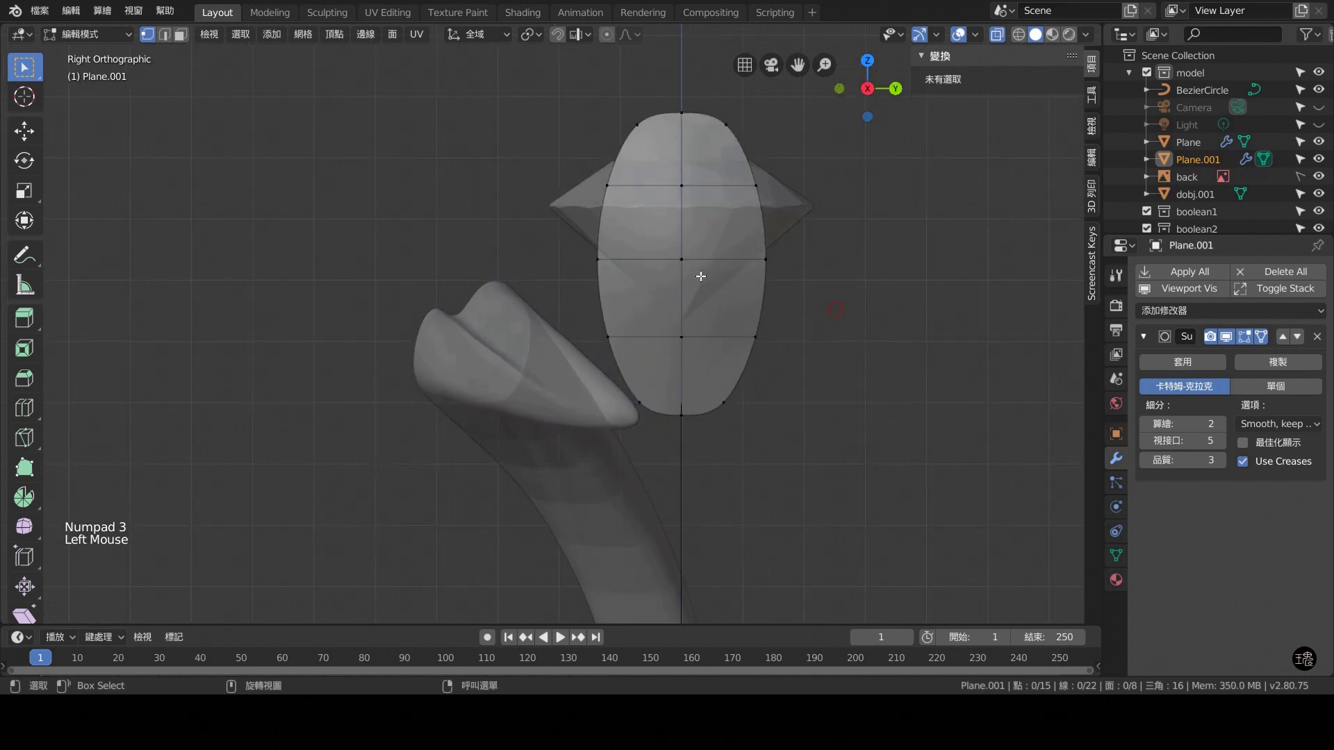
key(KP_1)
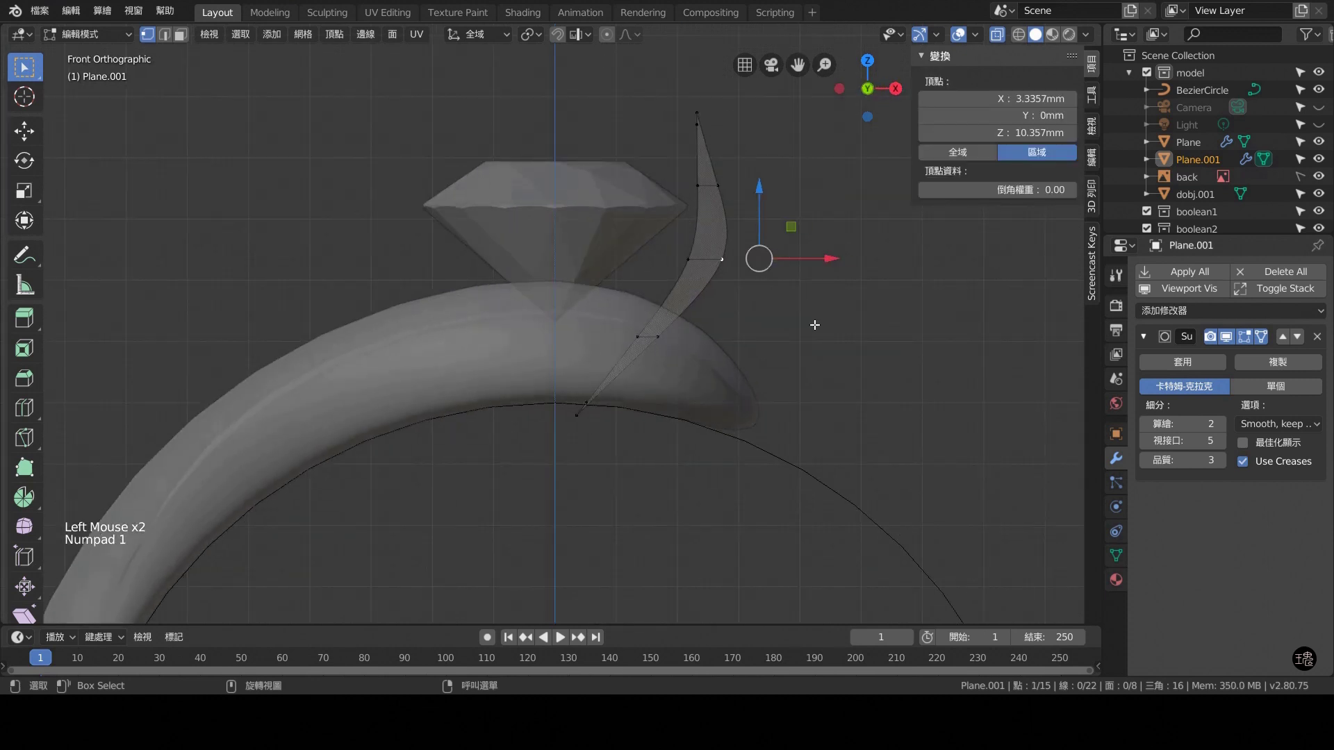
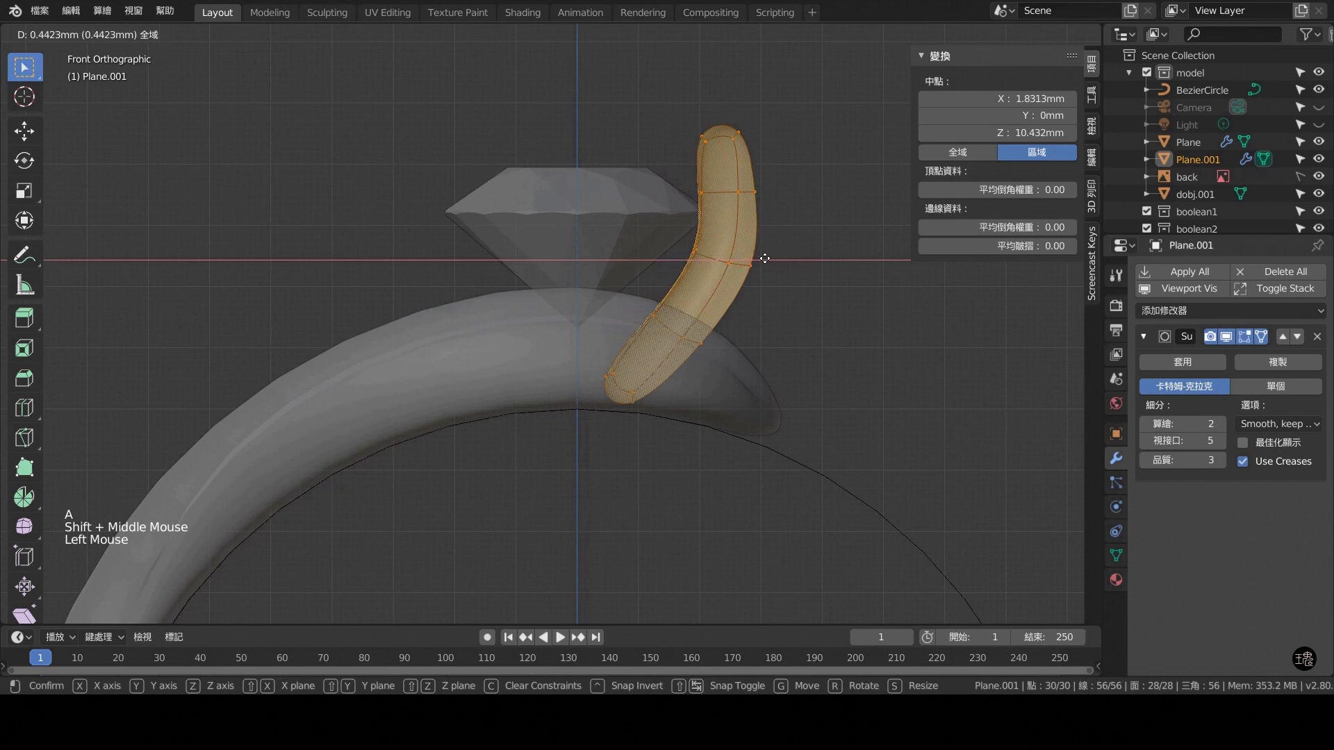
Inspect the thickened petal from top, side and front, then leave Edit Mode.
key(KP_7)
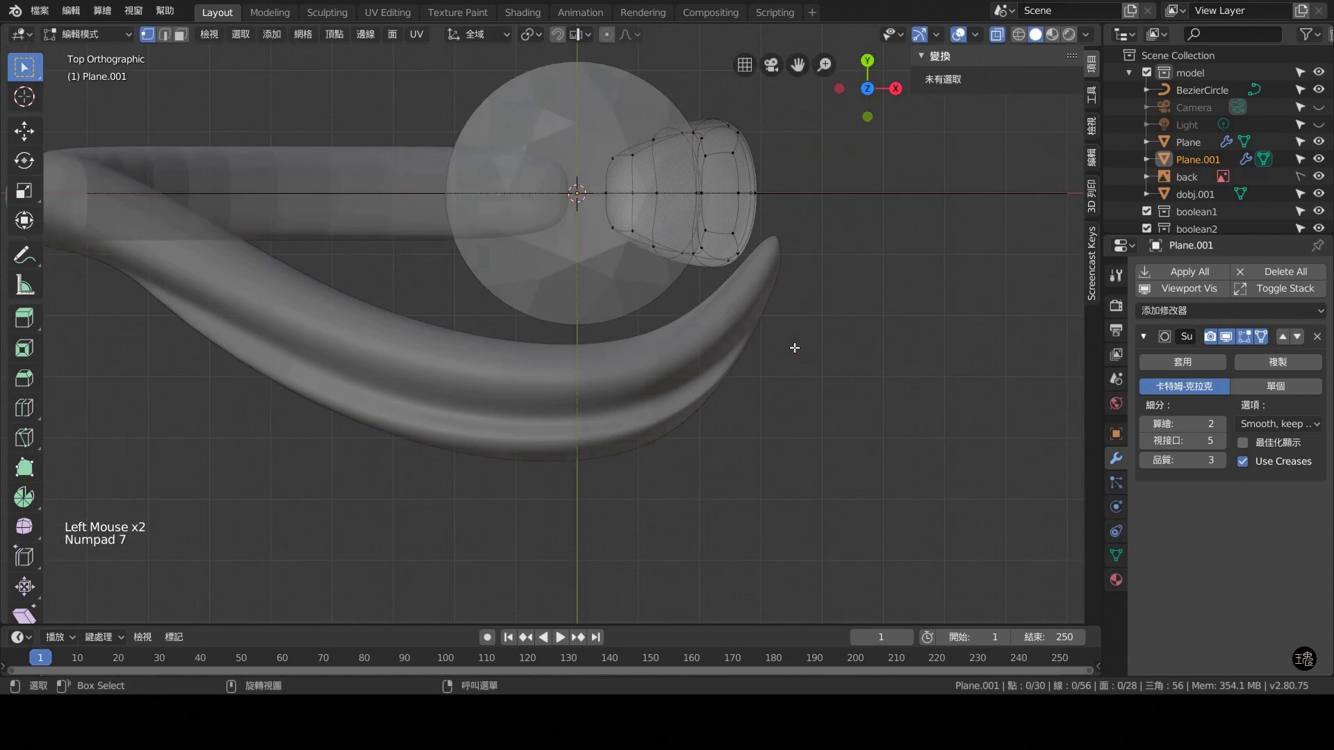
click(998, 35)
key(KP_3)
key(KP_1)
key(KP_7)
key(KP_1)
key(KP_7)
key(Tab)
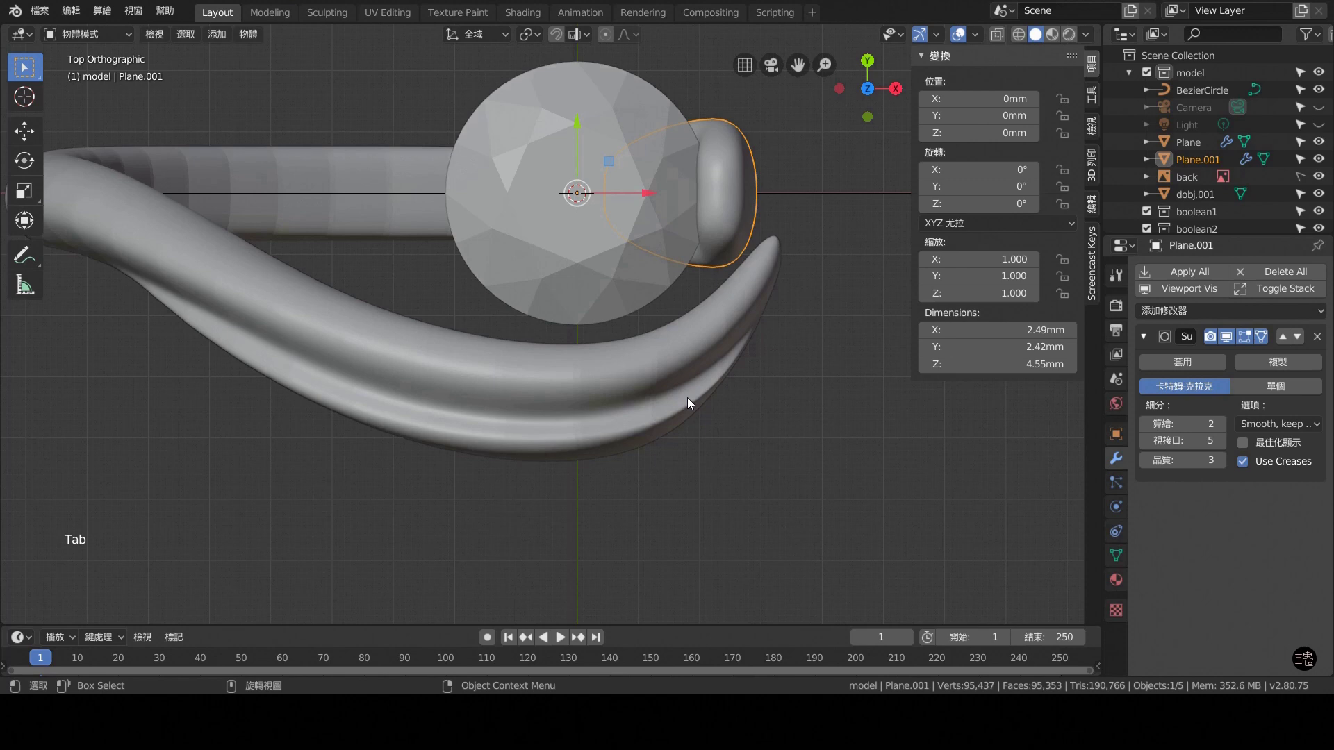
Frame the ring in front view and bring up the Shift+A add menu for an empty.
key(KP_1)
scroll(down, 3)
middle_click(620, 509)
key(shift+a)
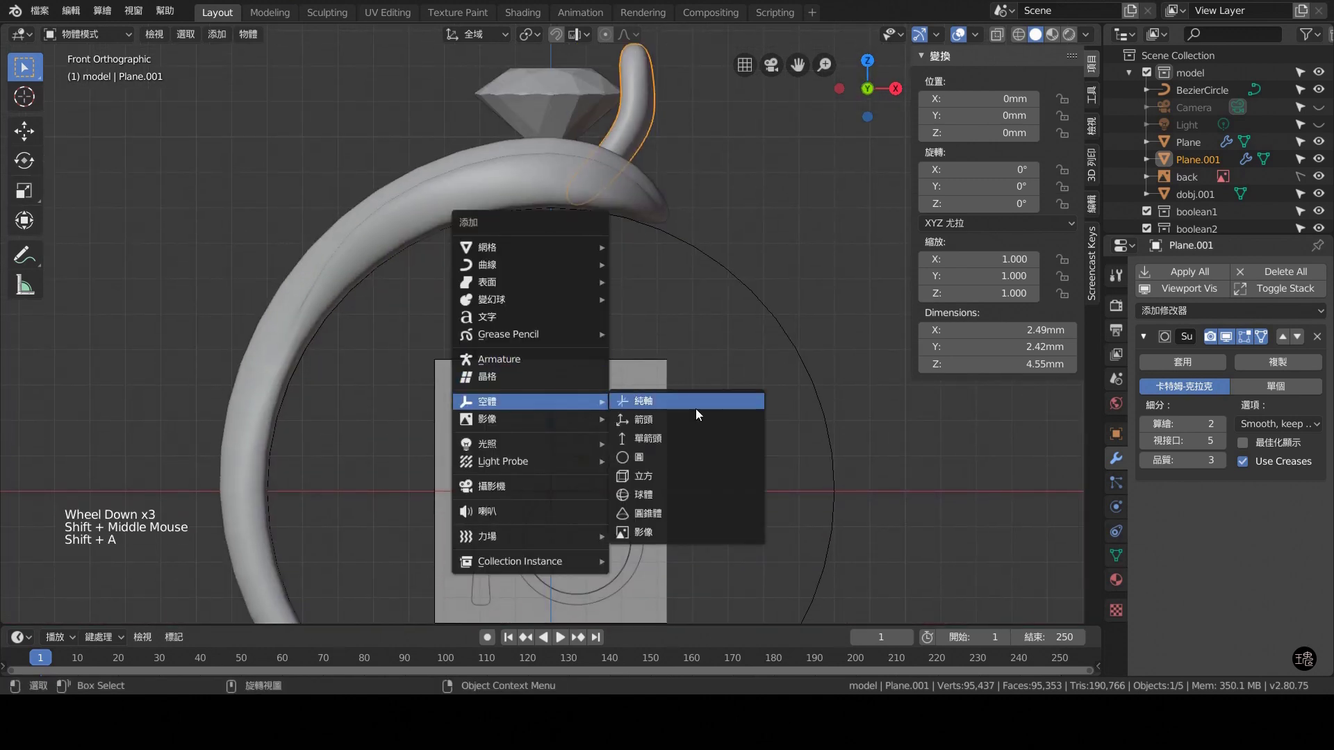
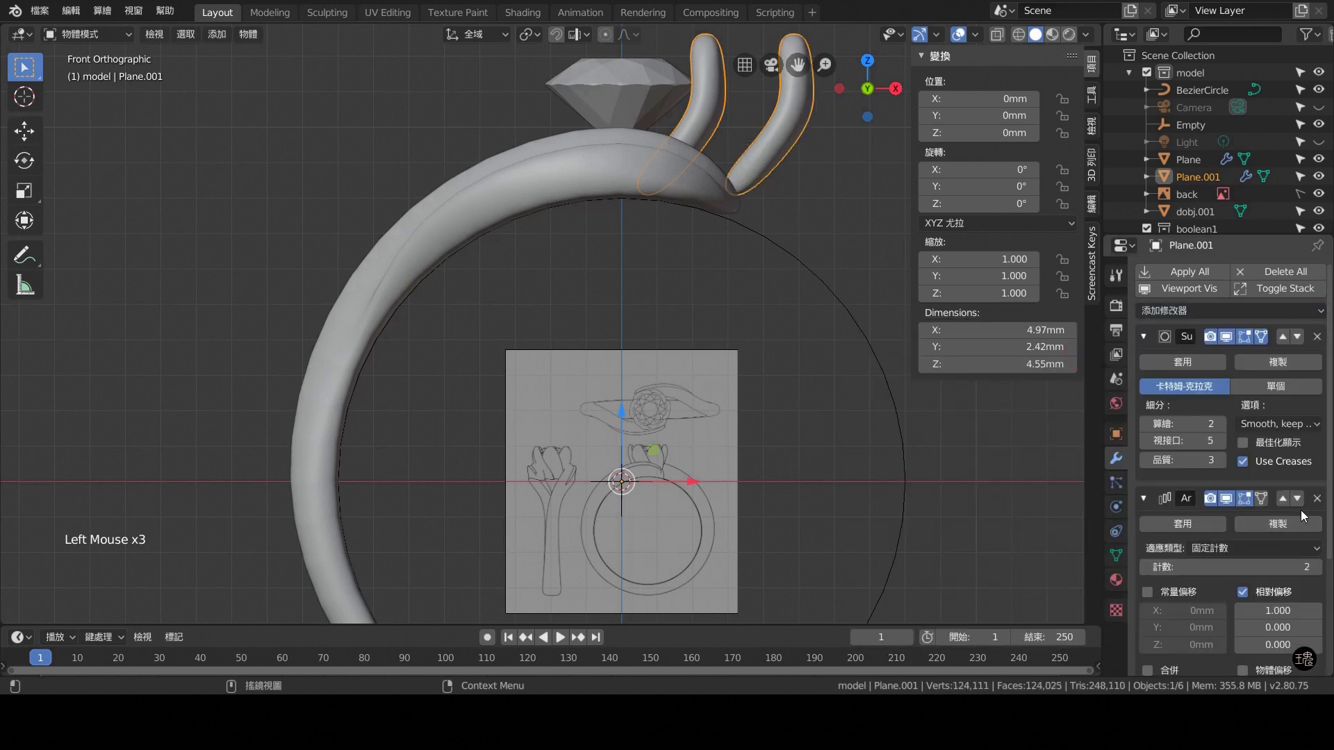
Adjust the Array modifier settings that repeat the petal around the stone.
click(1288, 507)
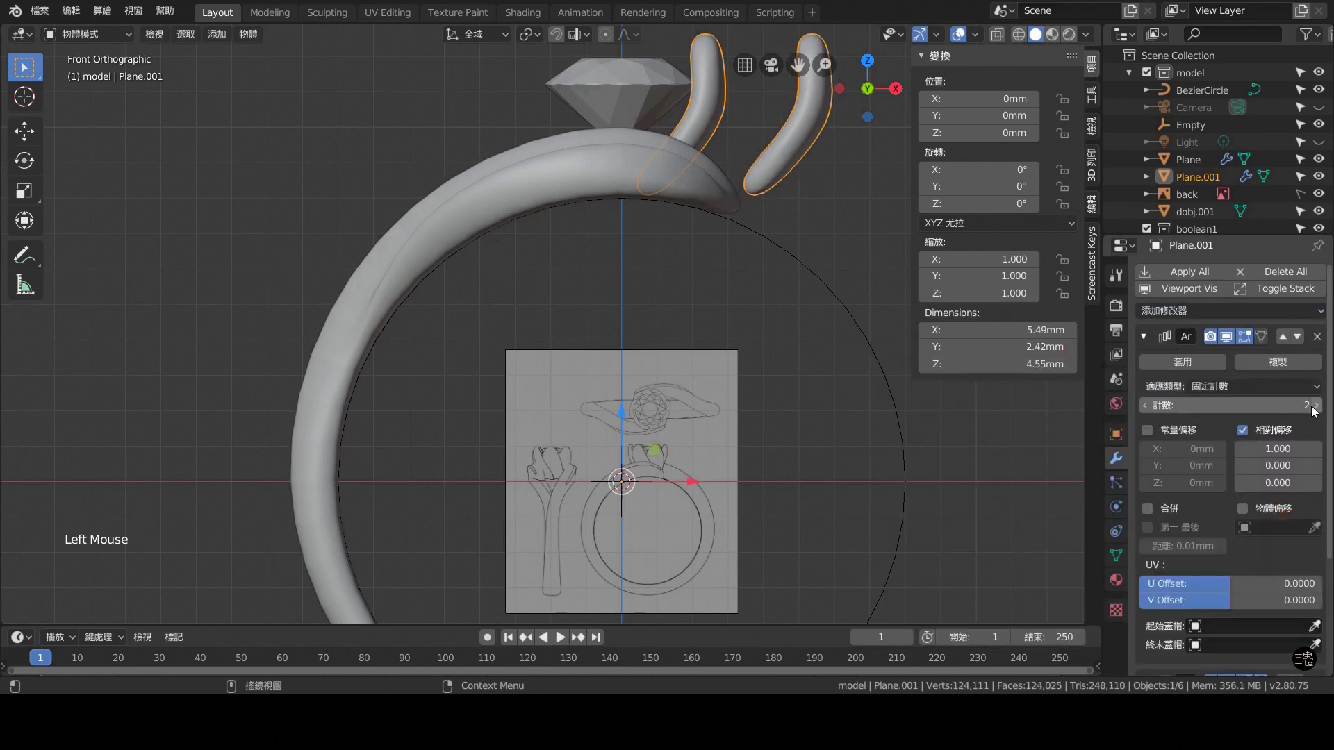
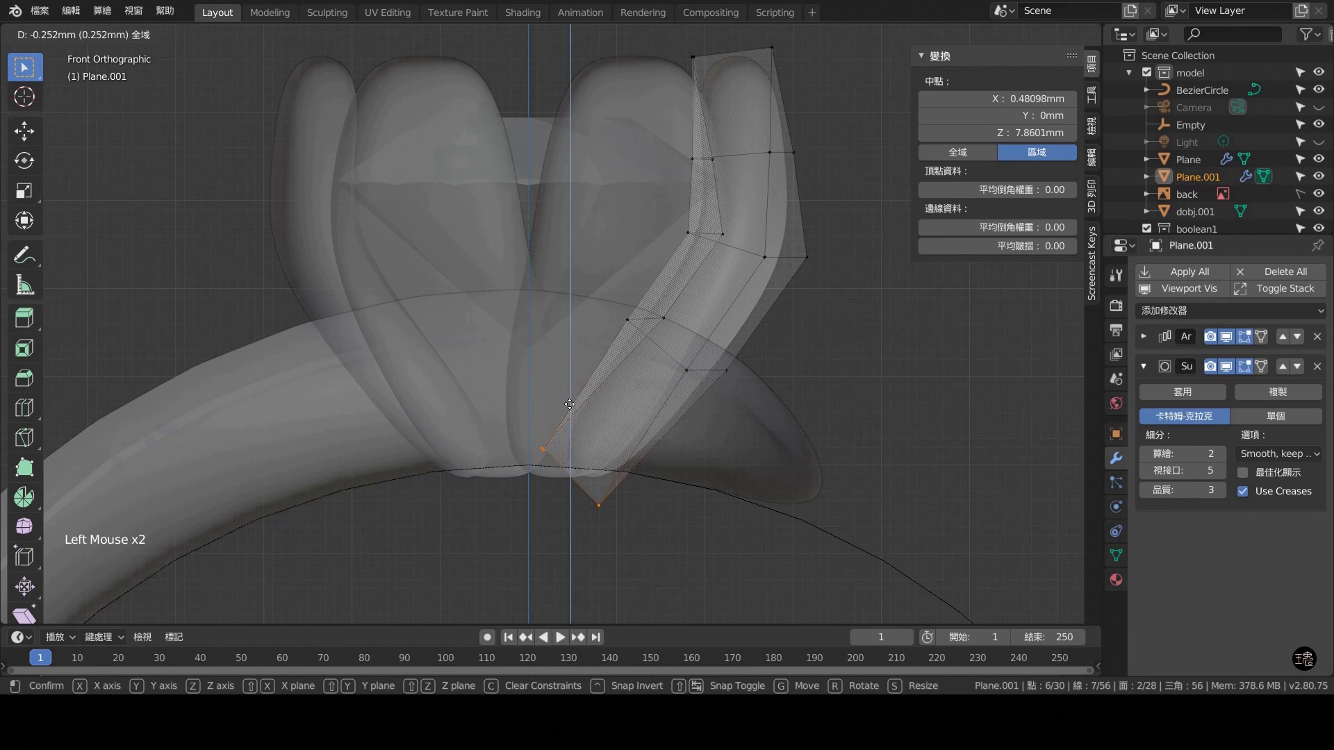
Widen the petal about 1.2 times along Y so copies overlap, then start a loop cut near the tip.
middle_click(718, 434)
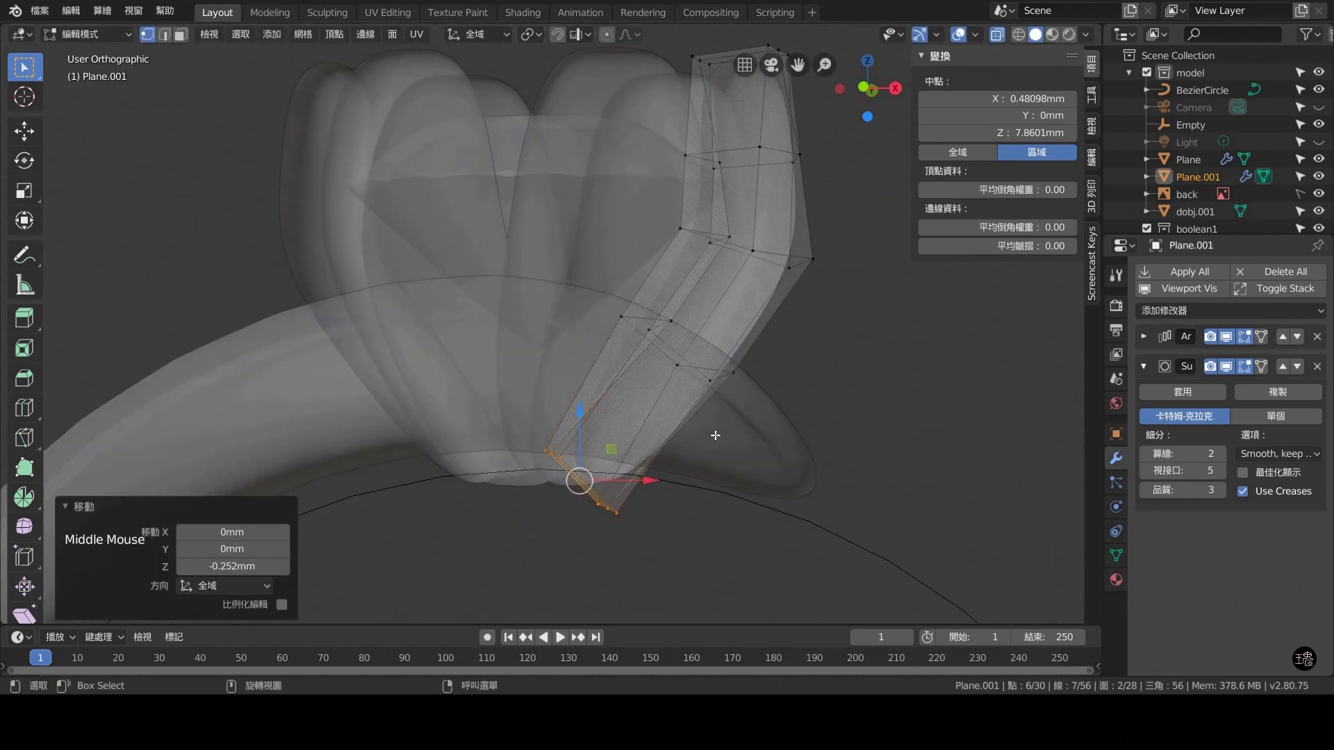
key(KP_1)
scroll(down, 3)
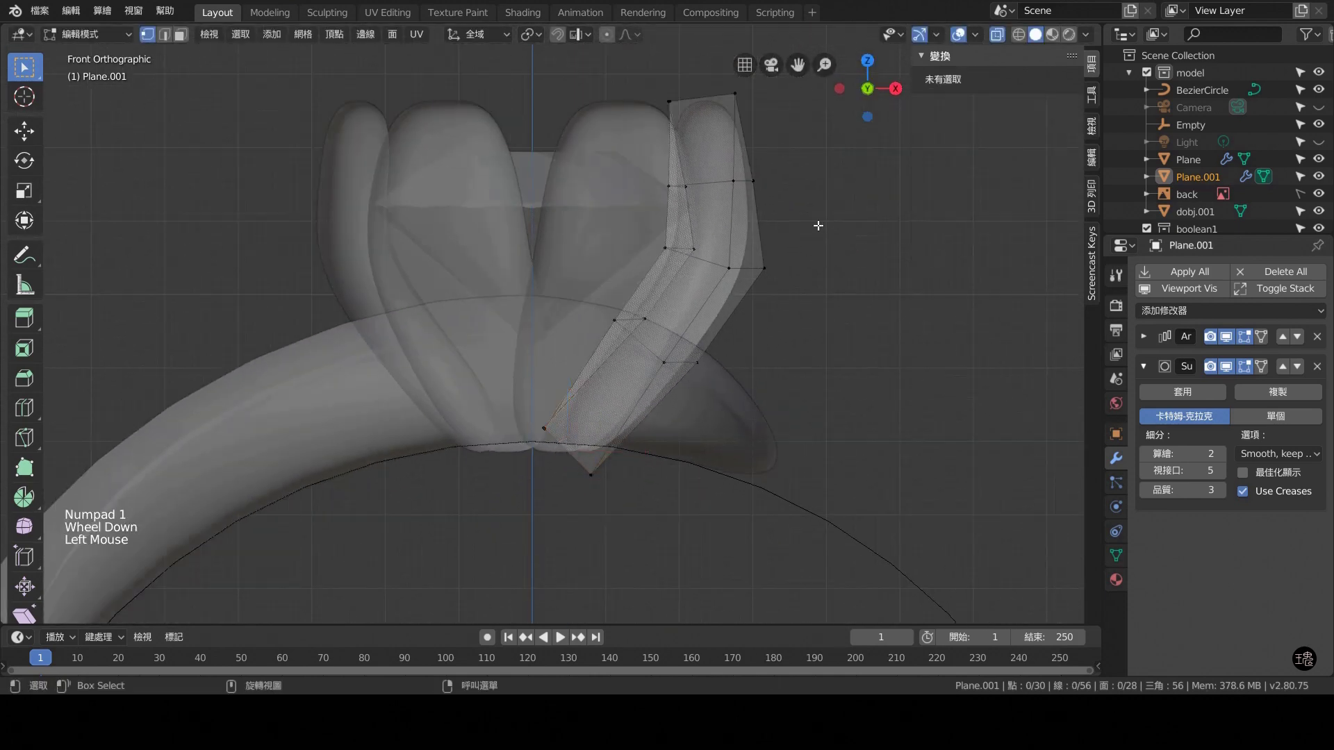
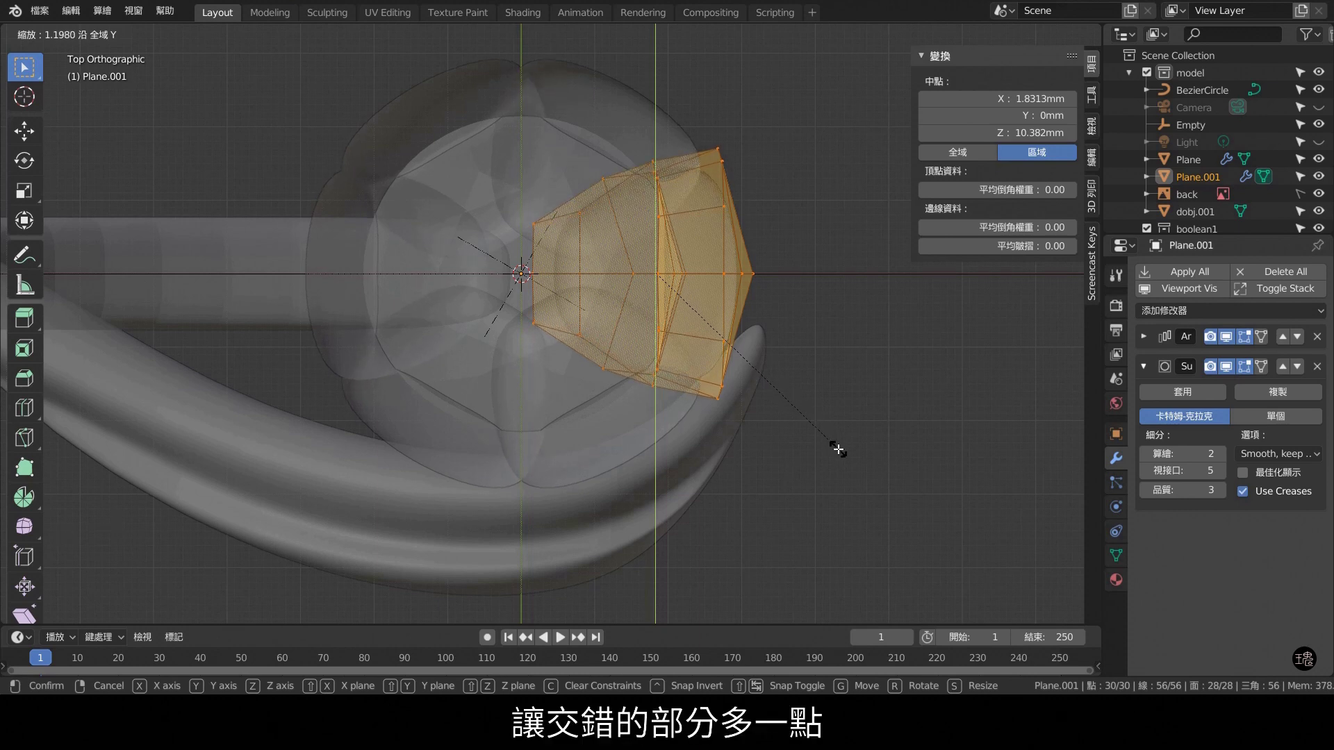
key(KP_1)
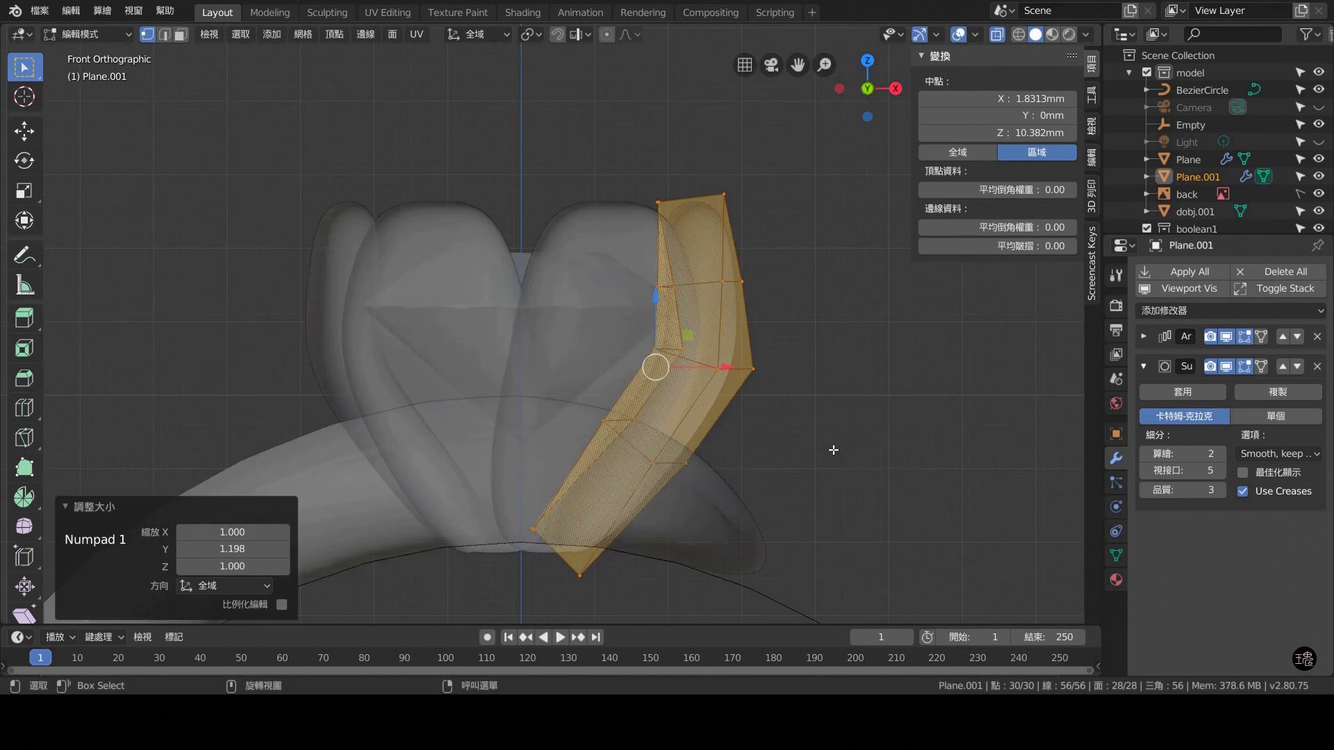
click(826, 314)
key(ctrl+r)
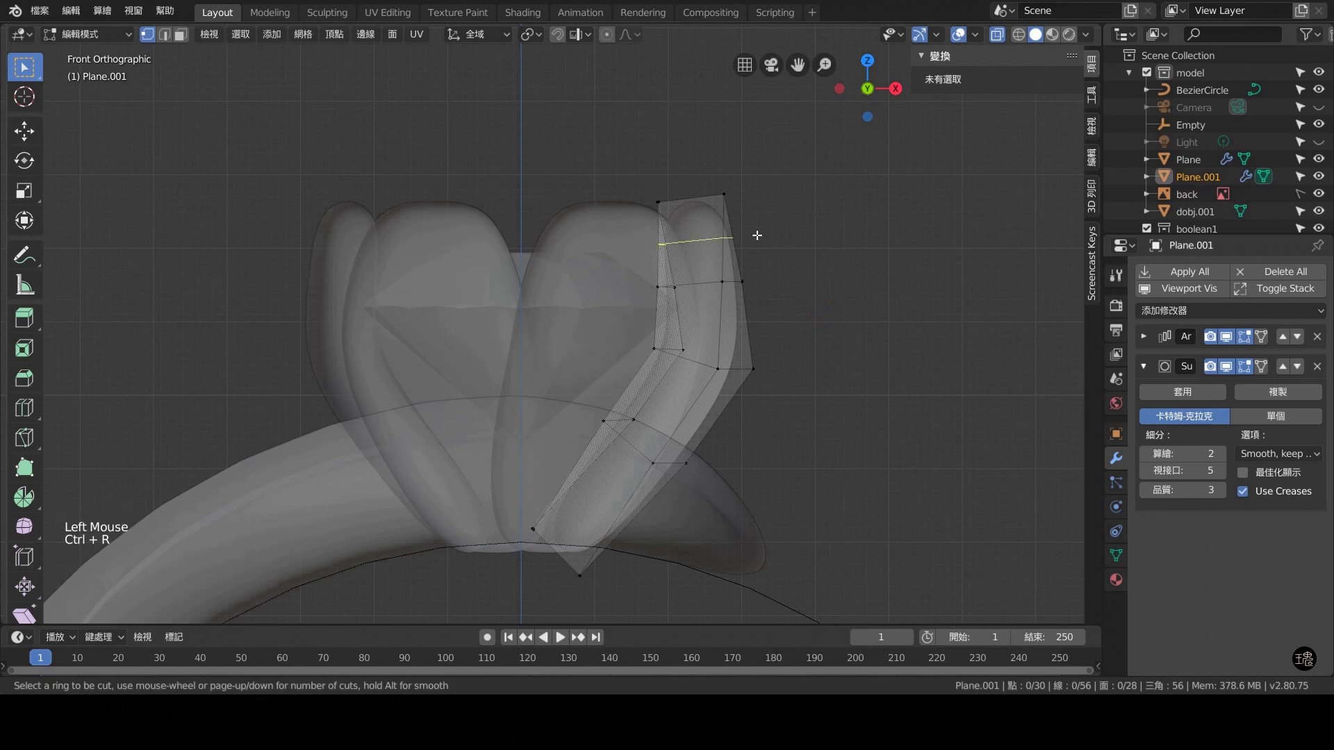
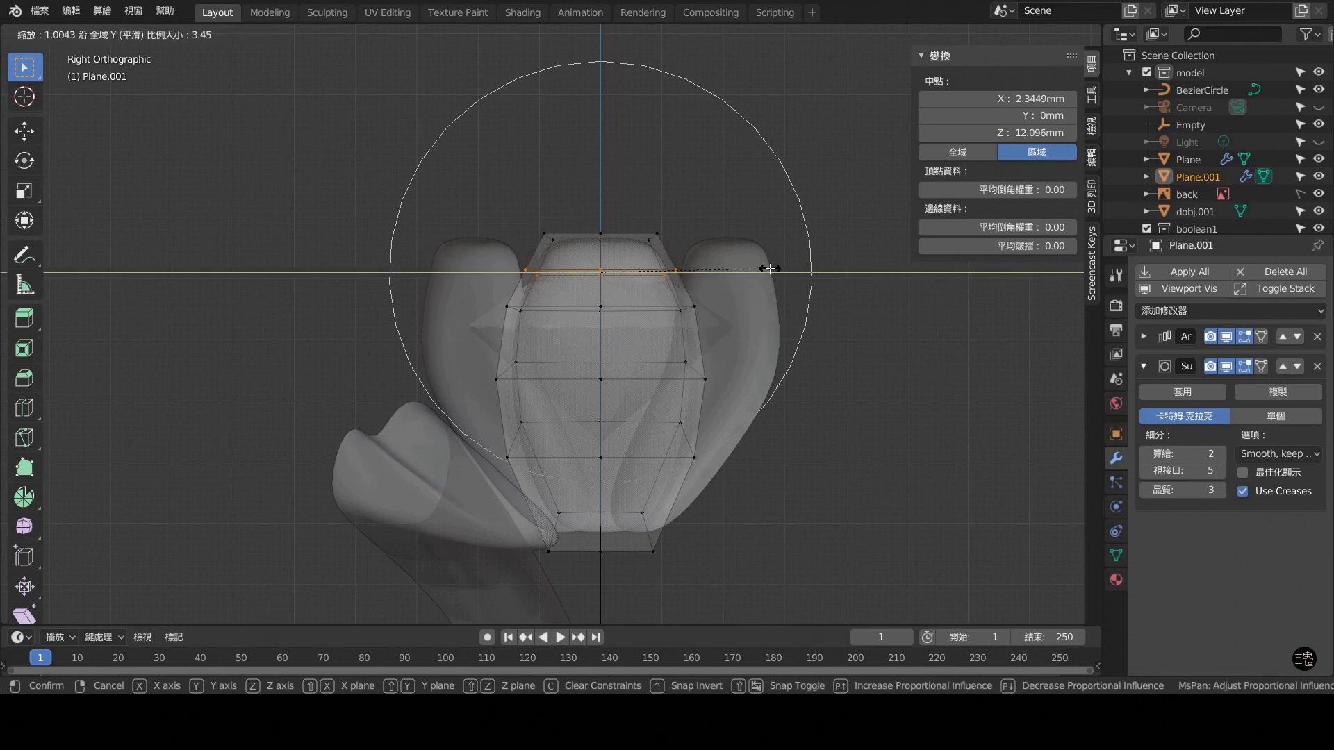
Select the petal's top edge and raise it slightly in front view.
scroll(up, 3)
key(s)
scroll(up, 3)
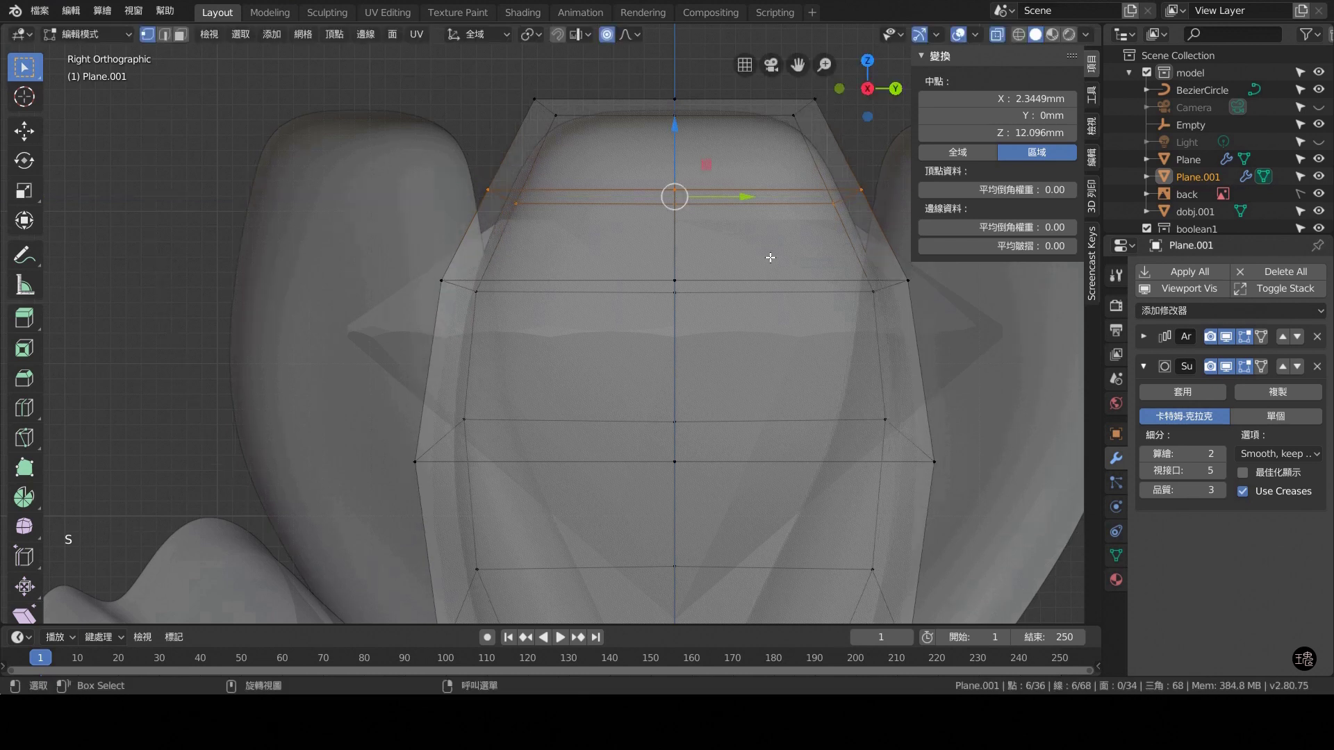
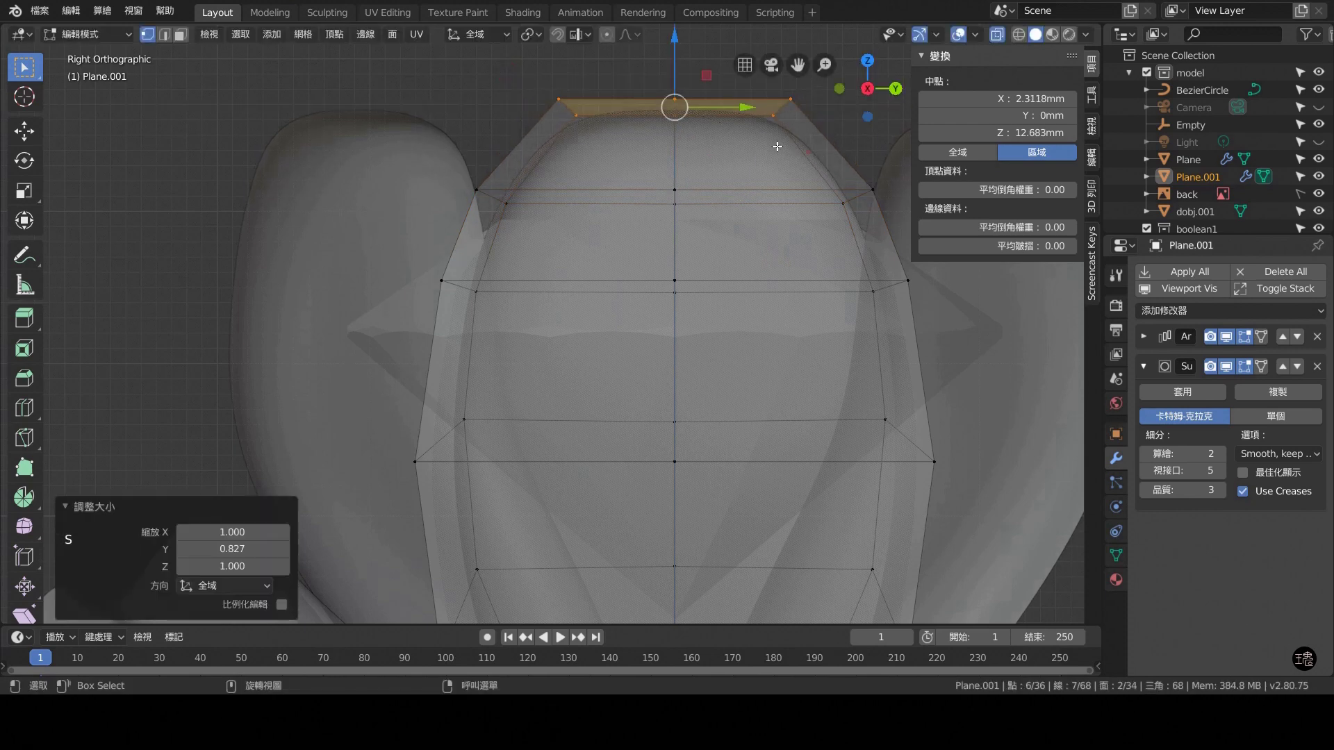
scroll(down, 3)
click(625, 128)
scroll(down, 3)
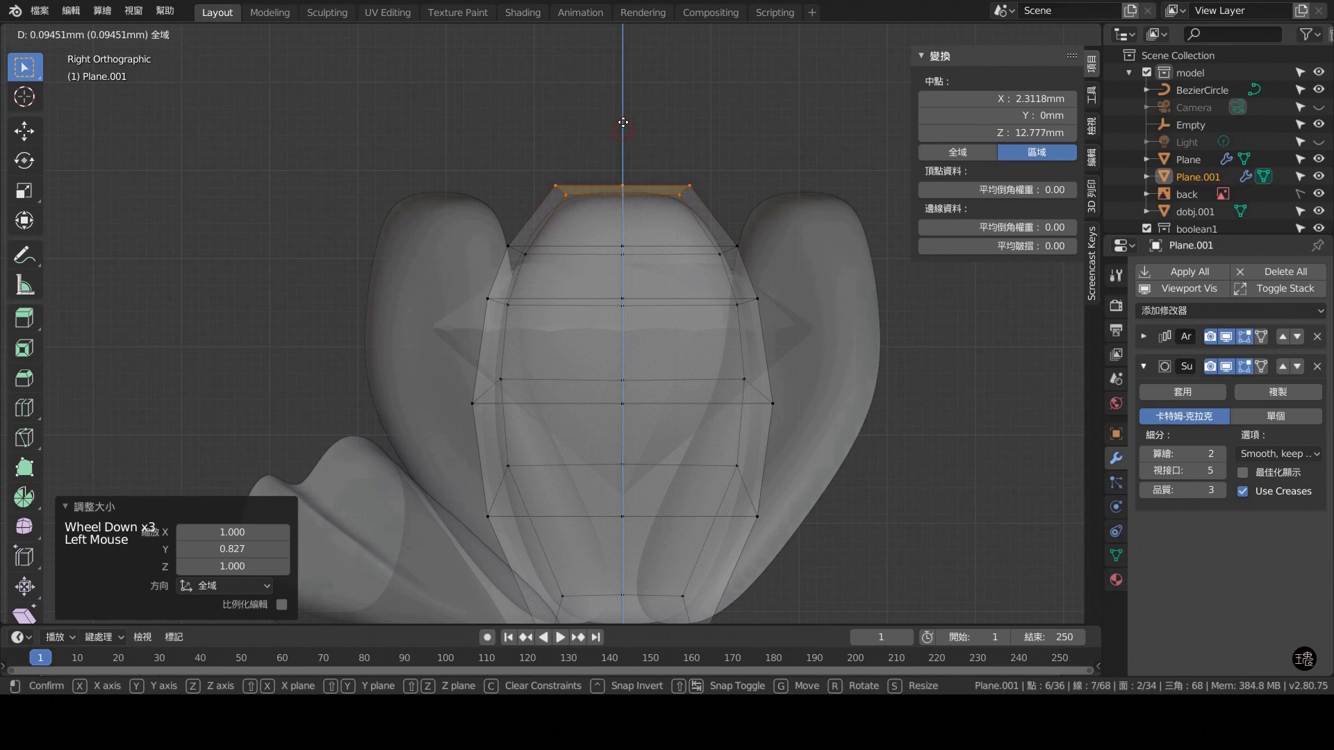
key(KP_1)
click(793, 185)
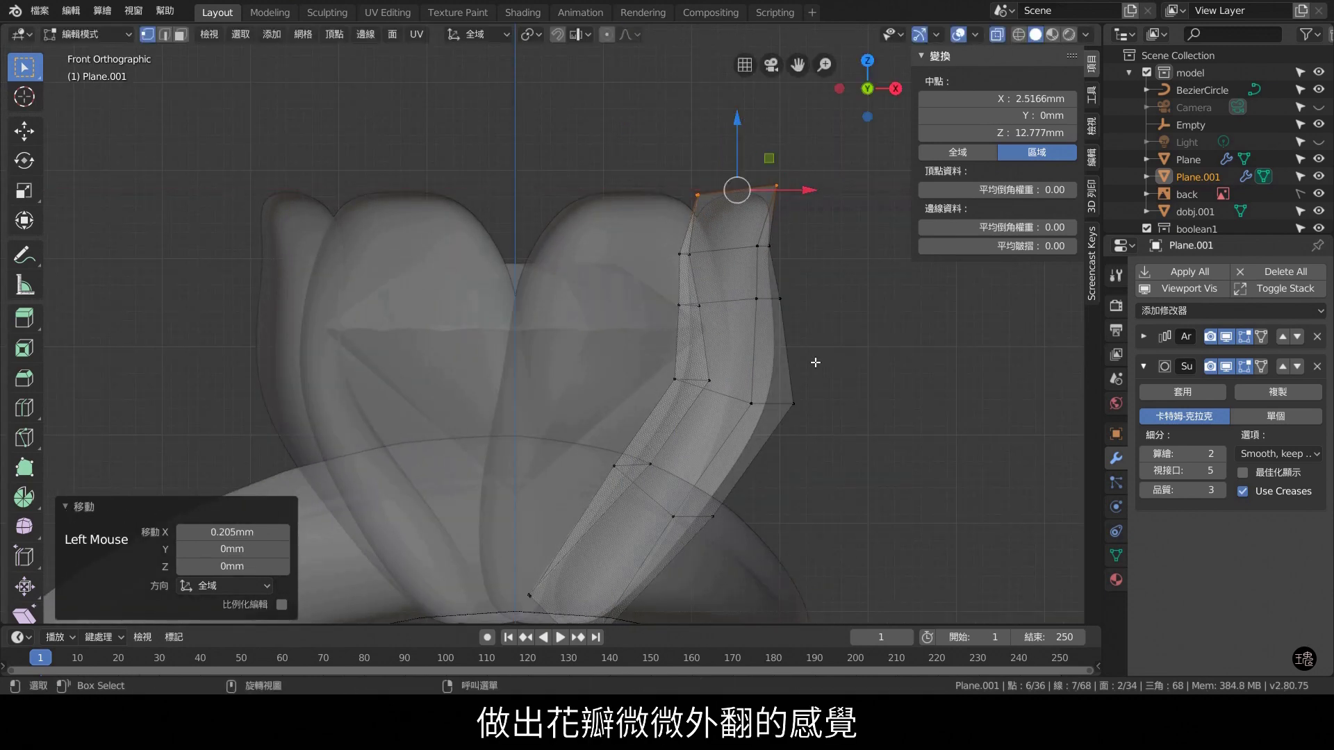
Pull the top edge about 0.2 mm outward and check the flare from side, front and top.
click(1001, 41)
scroll(down, 3)
key(KP_7)
scroll(down, 3)
key(KP_3)
key(KP_1)
key(KP_3)
key(KP_7)
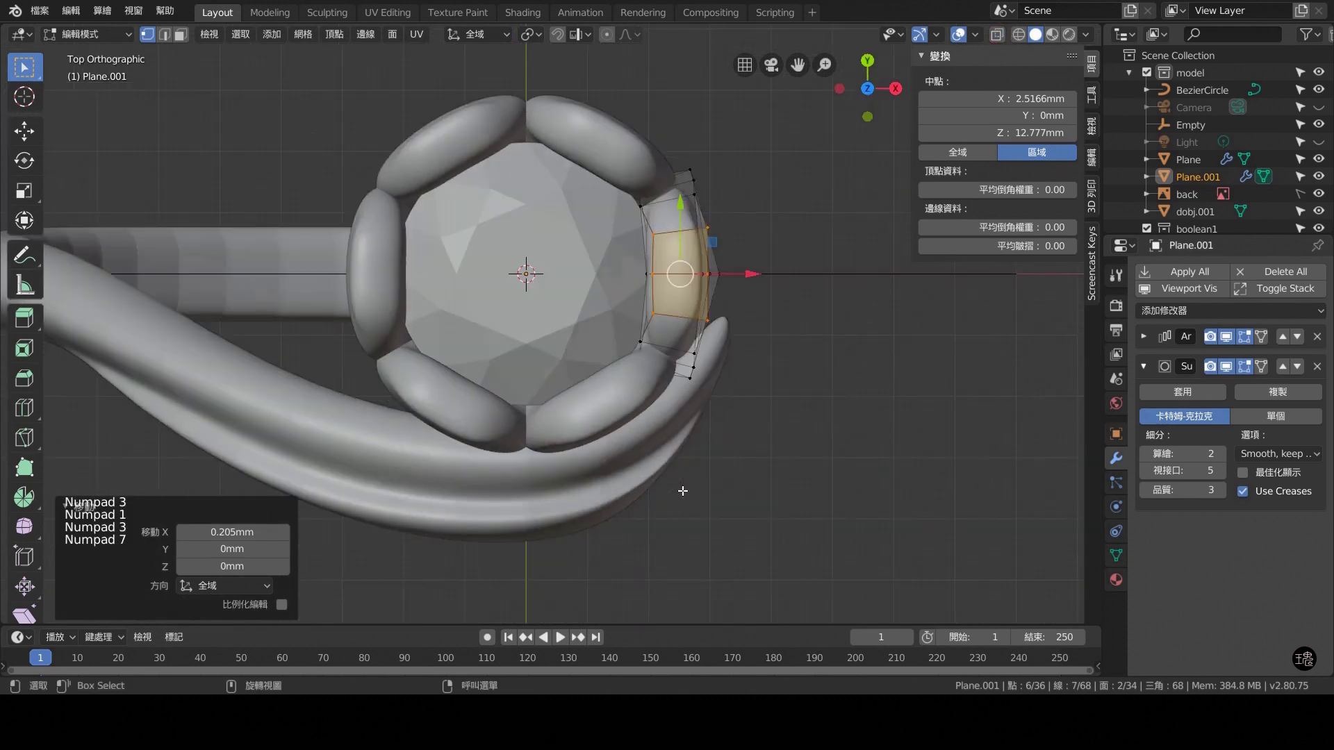
Scale the whole petal about 1.07 along Y and check it from side, top and front.
key(a)
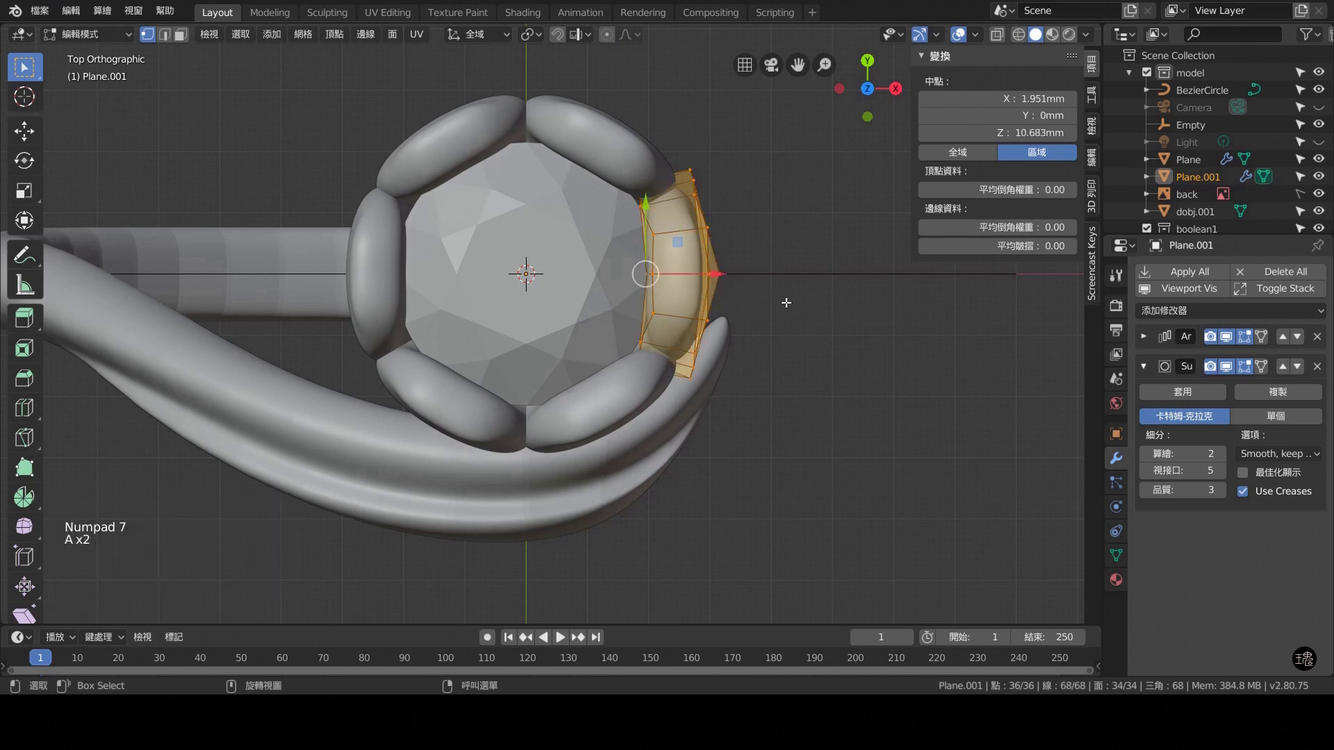
key(s)
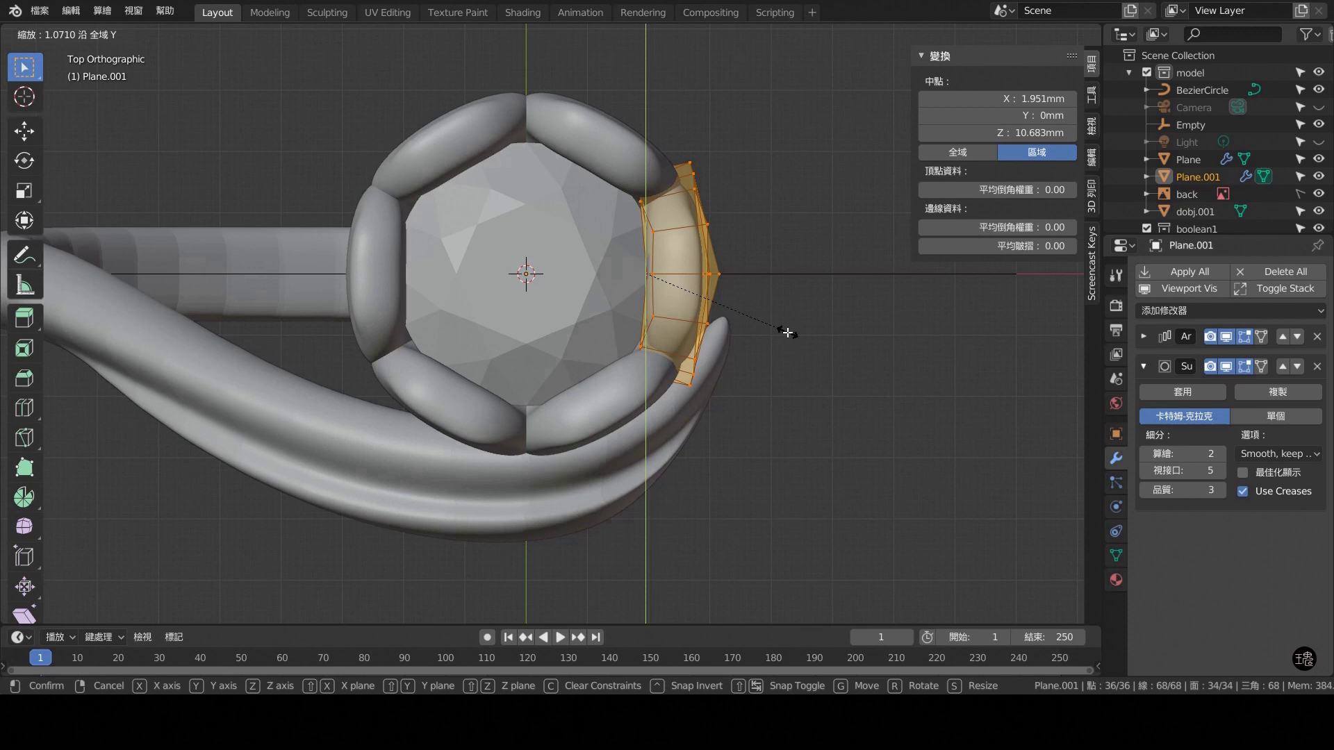
key(KP_3)
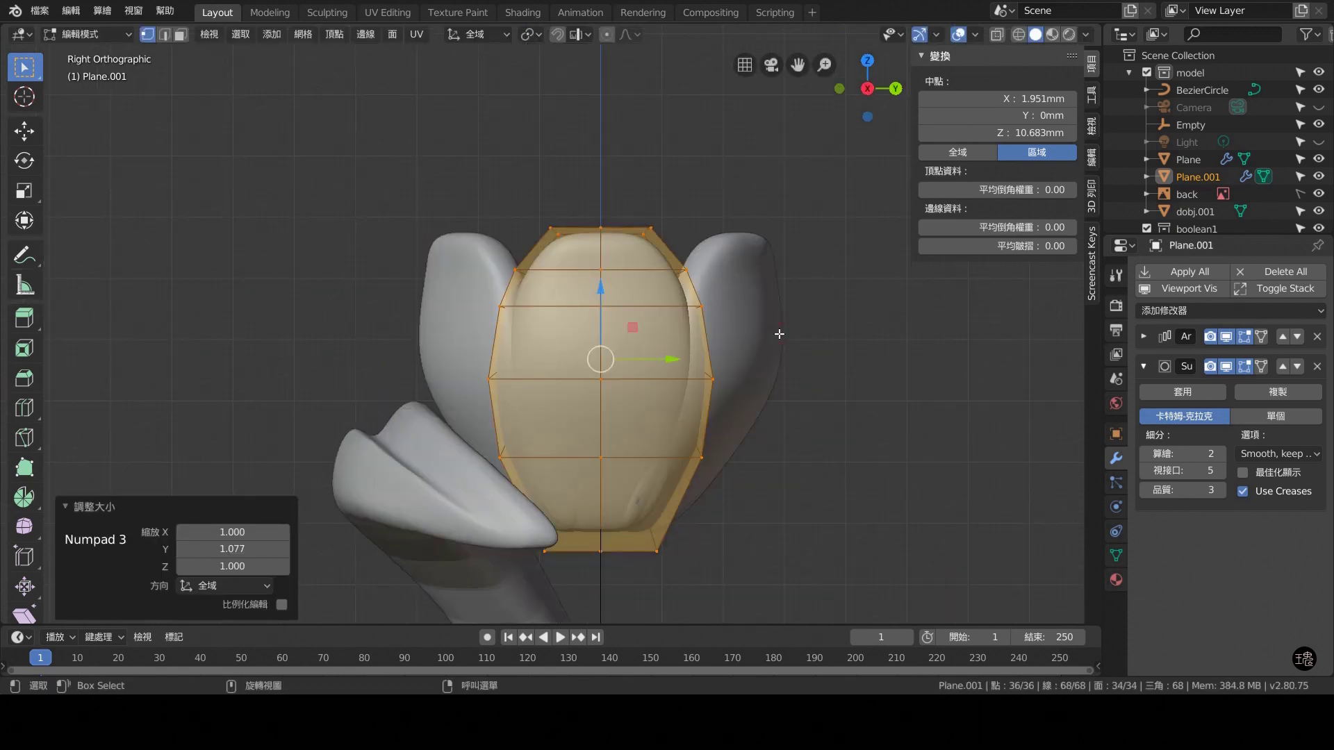
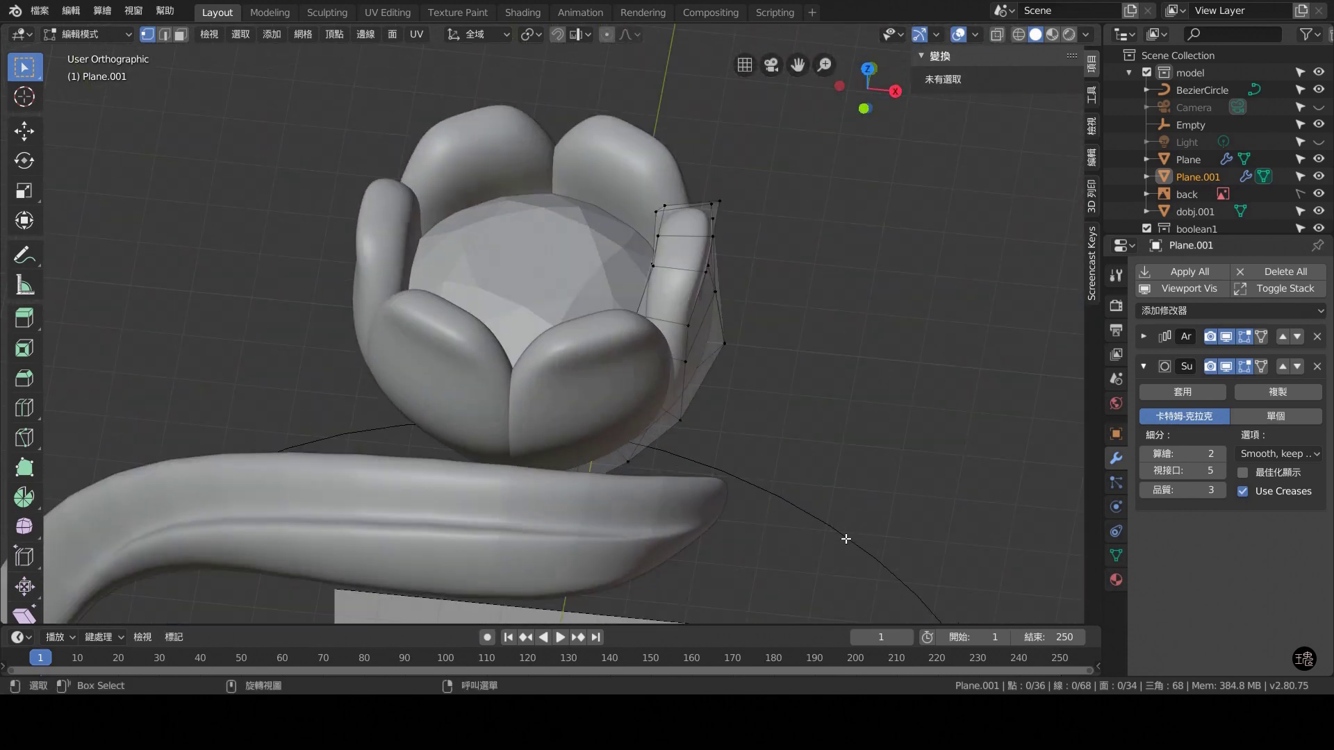
key(KP_7)
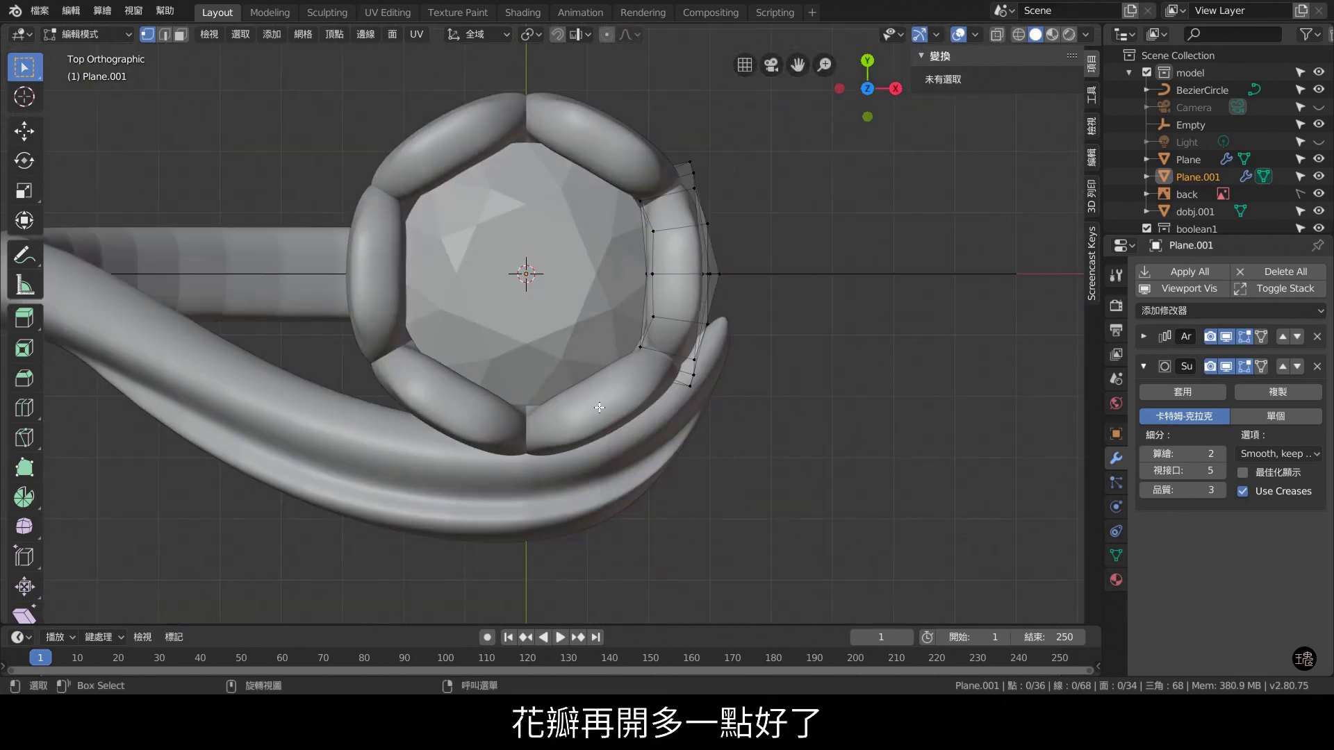
key(KP_1)
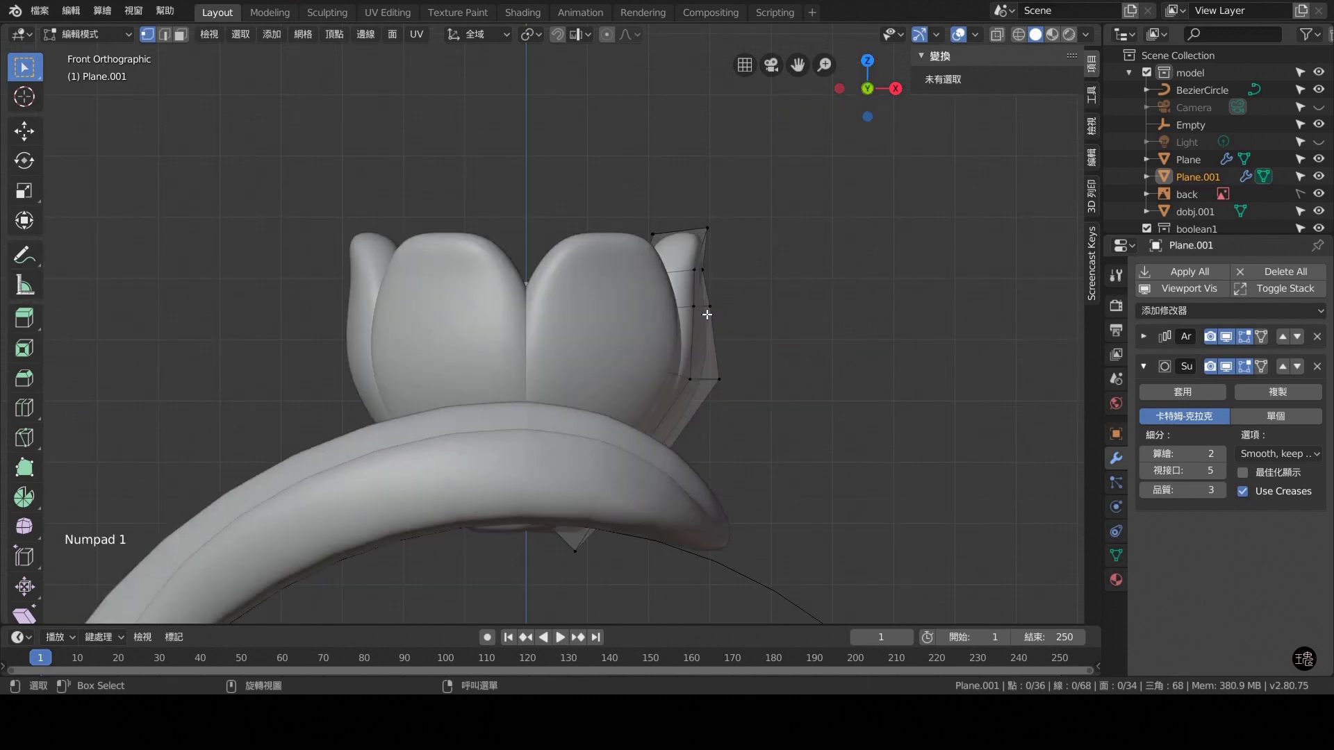
Pull the petal tip farther outward with proportional editing and confirm.
click(1004, 37)
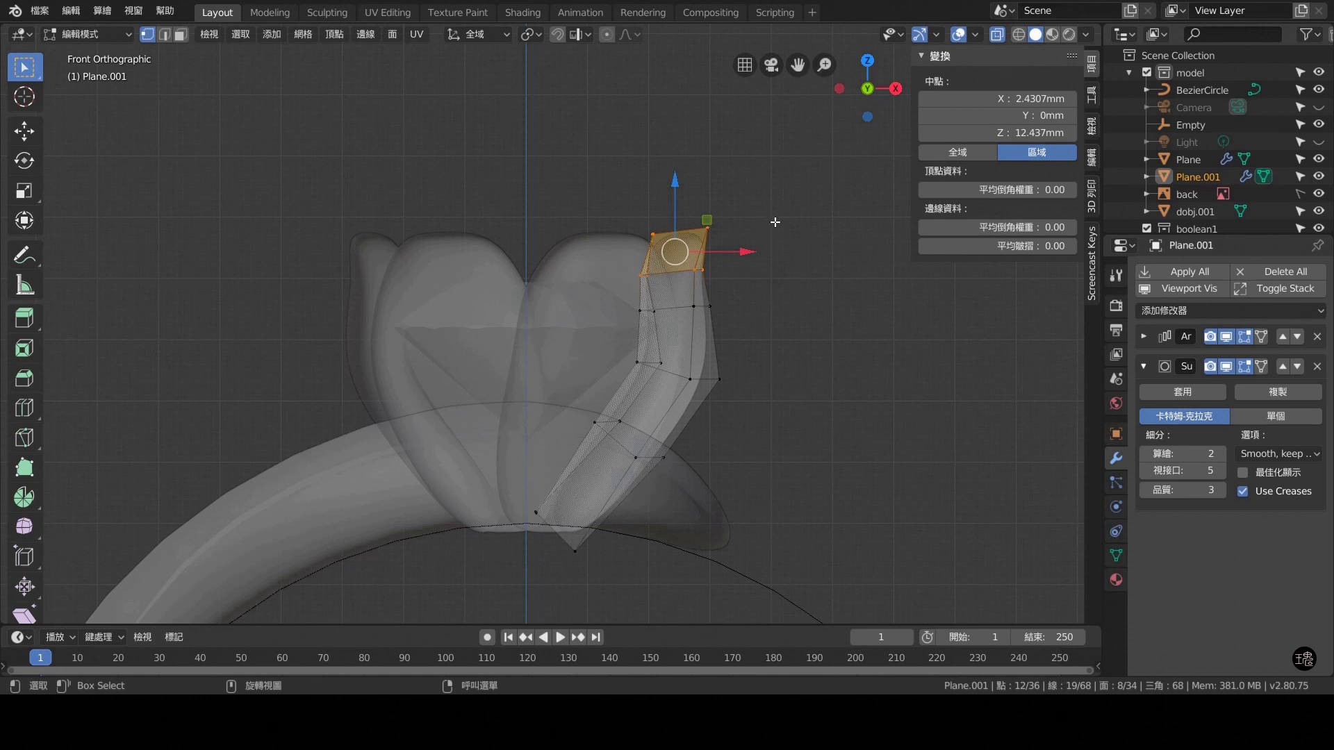
key(o)
click(755, 250)
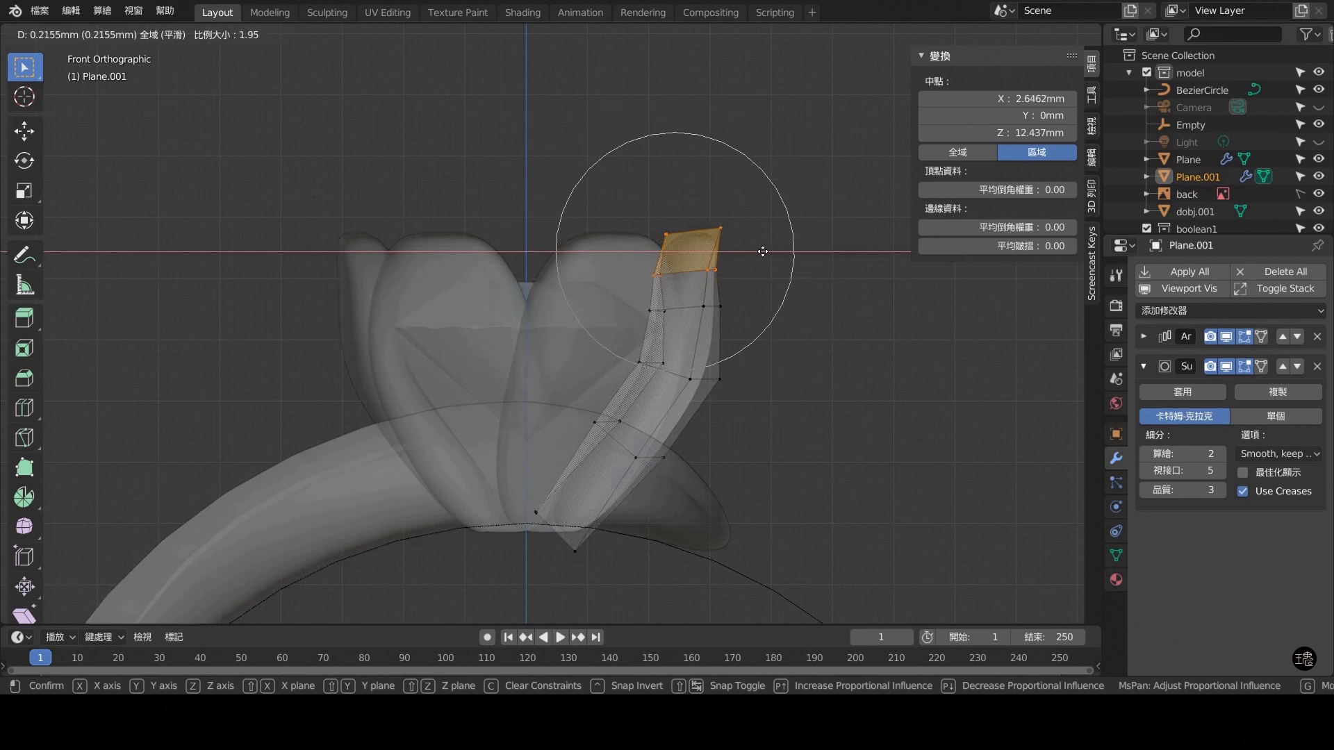
click(775, 289)
Turn proportional editing off, leave Edit Mode and select the diamond.
key(o)
scroll(up, 3)
click(811, 250)
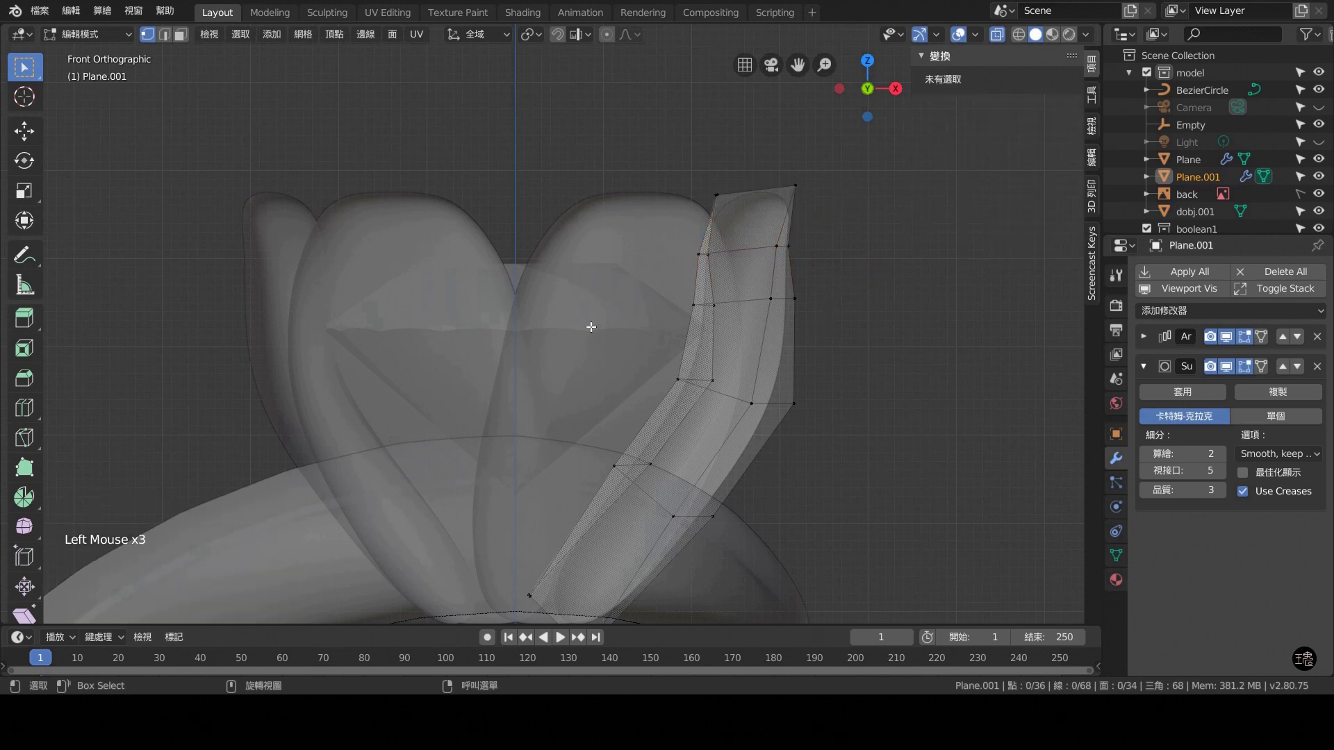
key(Tab)
click(528, 274)
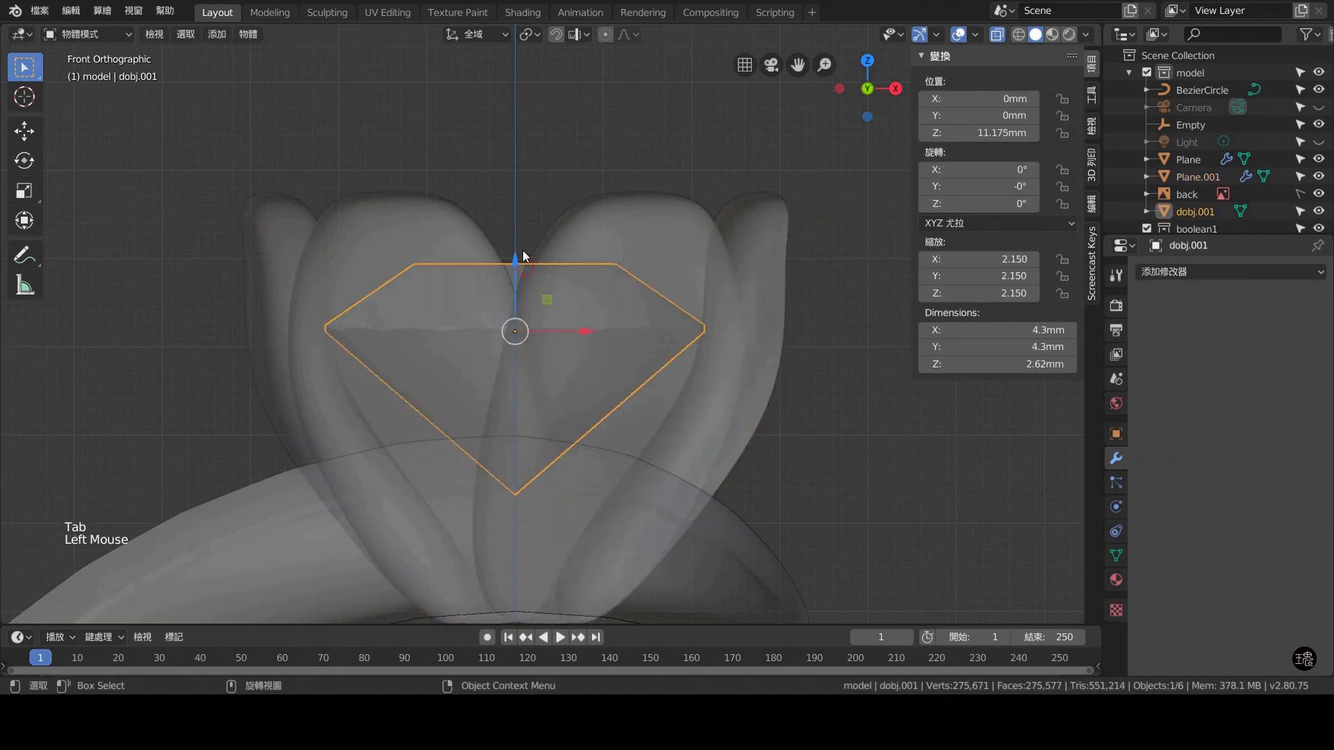
Move dobj.001 up along Z to about 11.88 mm and inspect it from several views.
key(KP_7)
click(997, 44)
scroll(down, 3)
middle_click(617, 325)
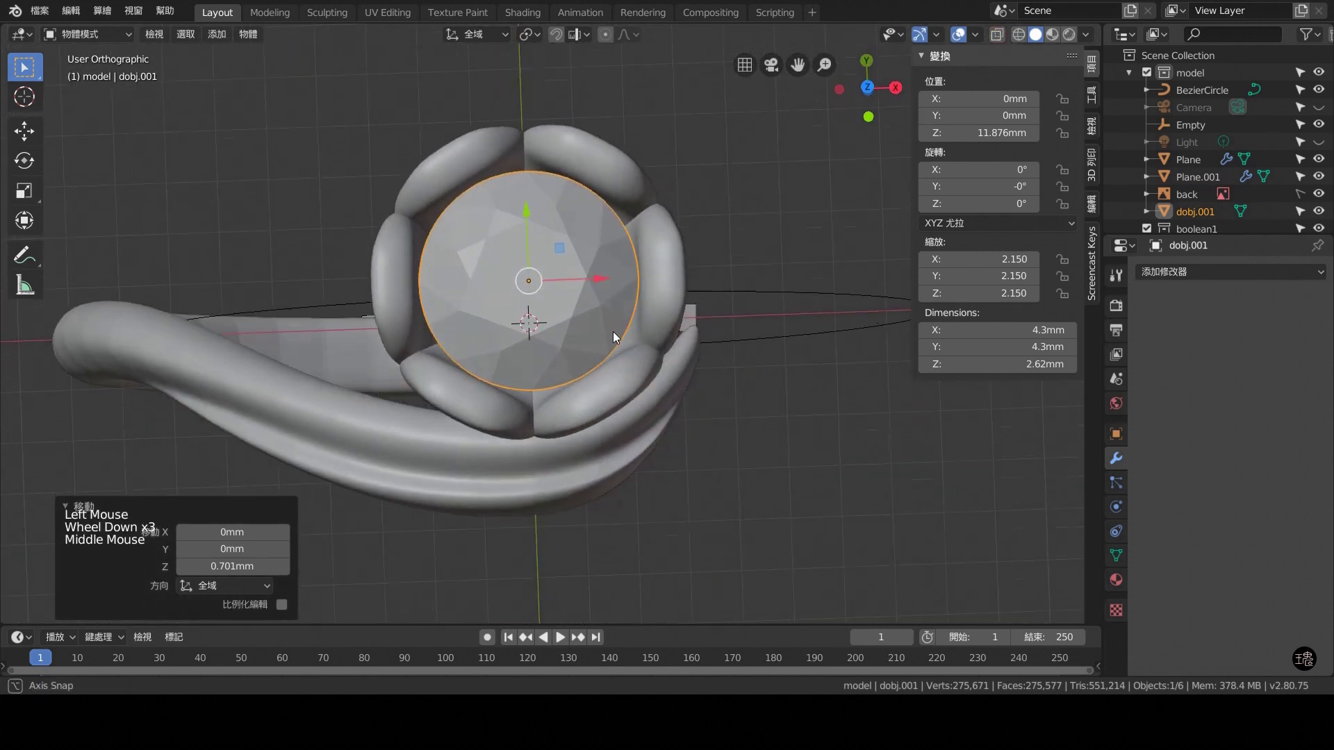
scroll(down, 3)
key(KP_7)
key(KP_3)
key(KP_1)
Select Plane.001, enter Edit Mode and select all its vertices.
click(646, 306)
key(Tab)
scroll(up, 3)
key(a)
click(1002, 40)
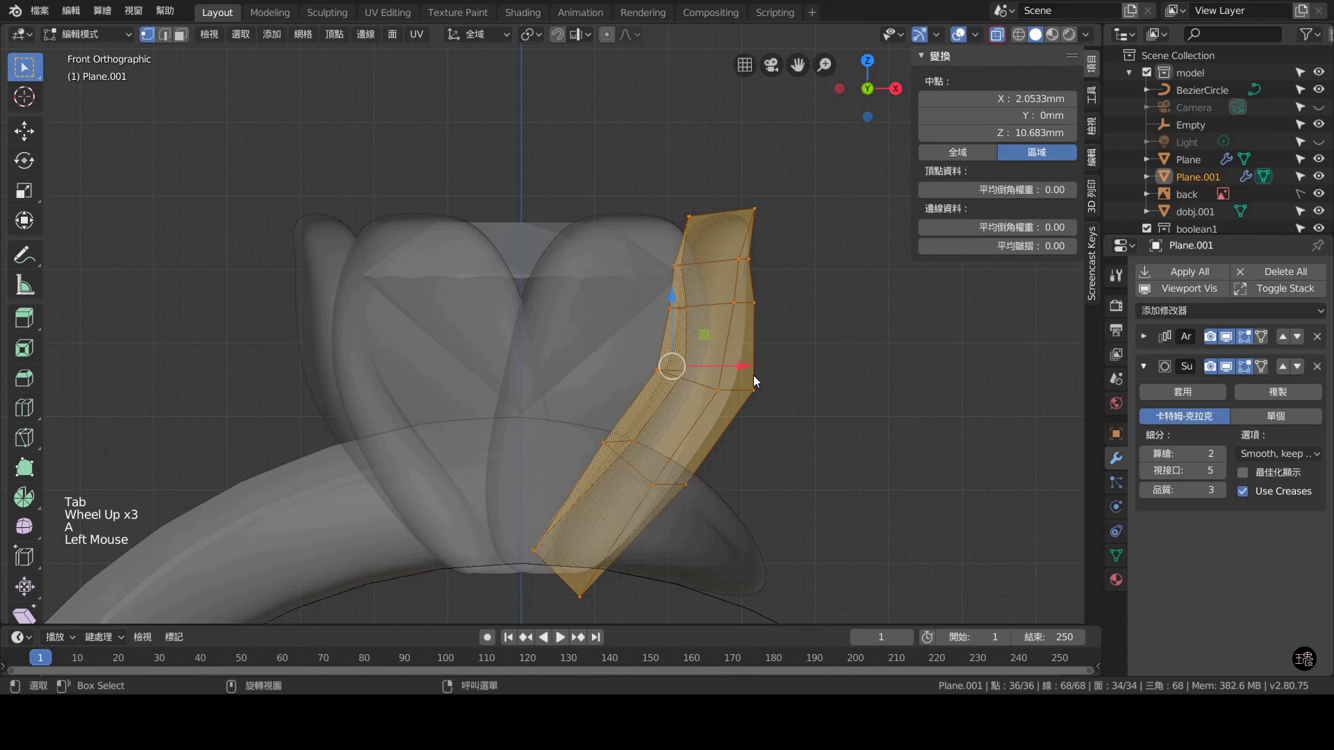
Shift the whole petal inward along X to about 1.98 mm and check from bottom, left and top.
key(r)
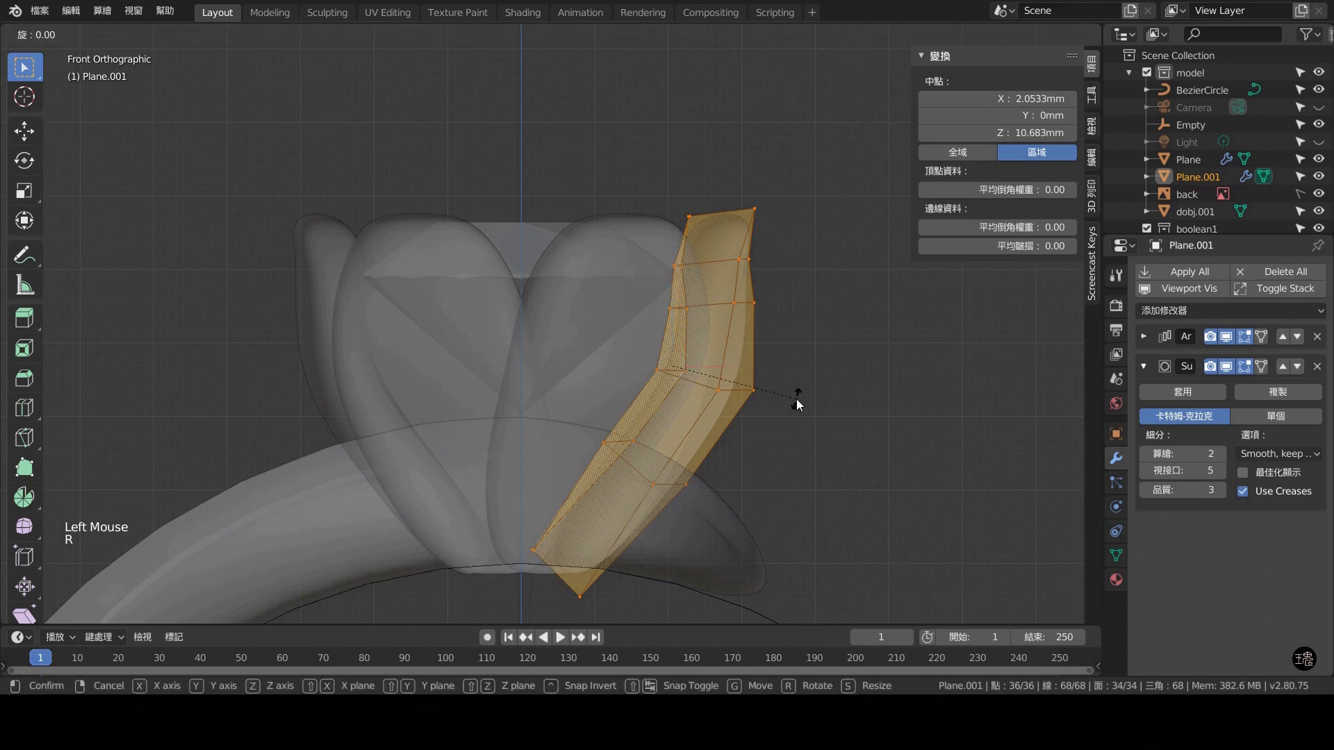
click(744, 365)
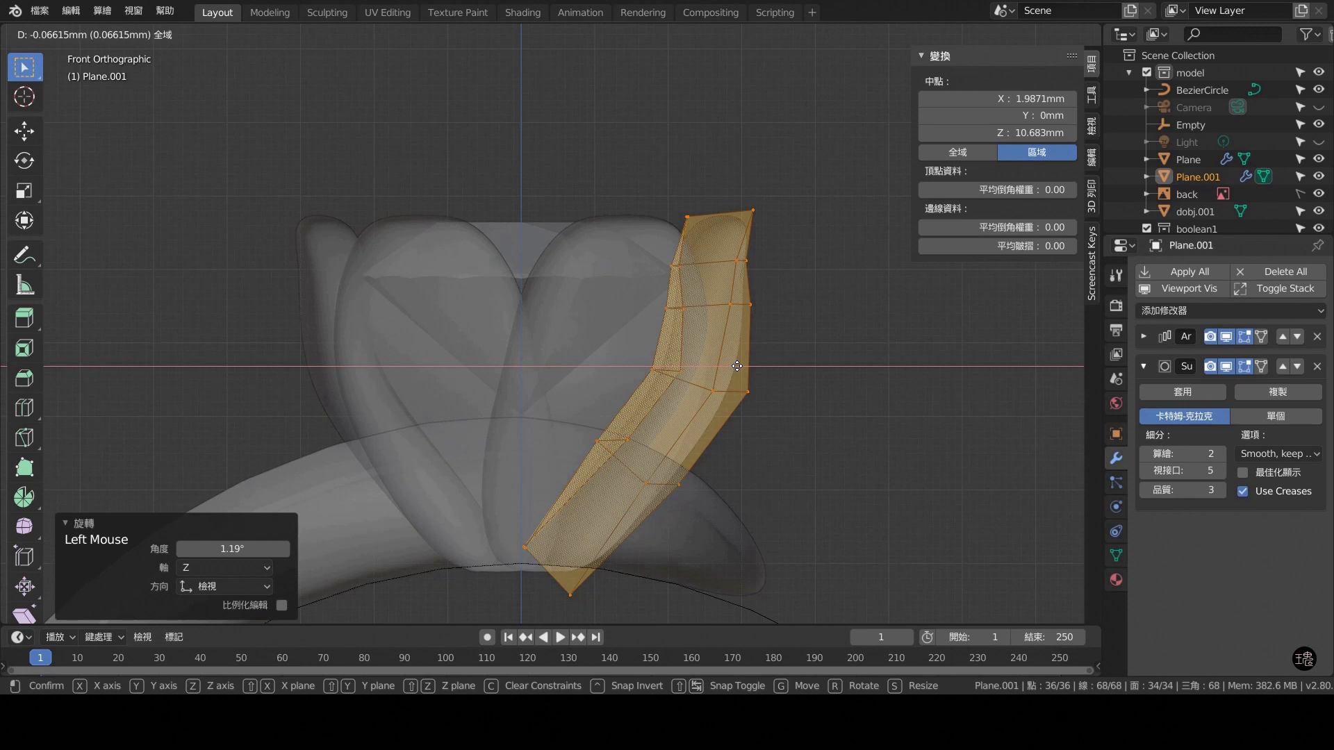
key(KP_7)
key(KP_1)
click(1003, 35)
key(ctrl+KP_7)
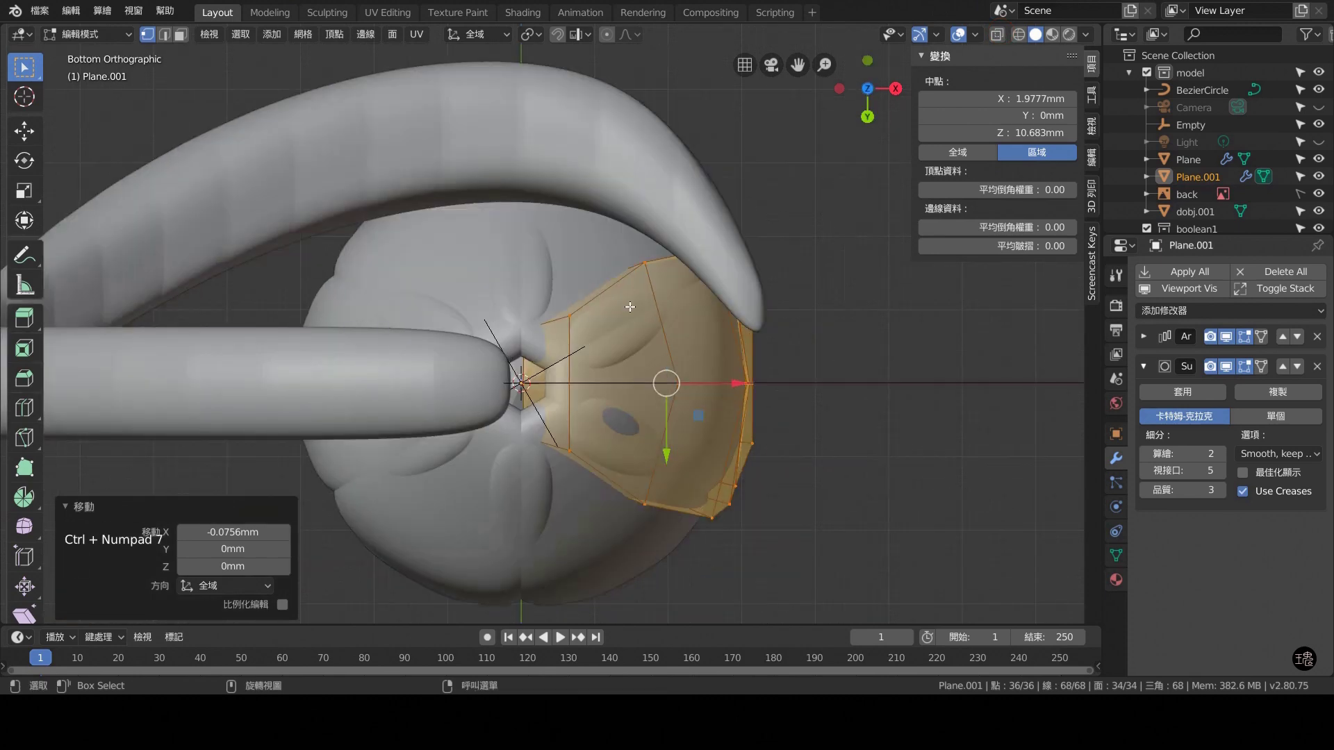
key(KP_7)
key(ctrl+KP_3)
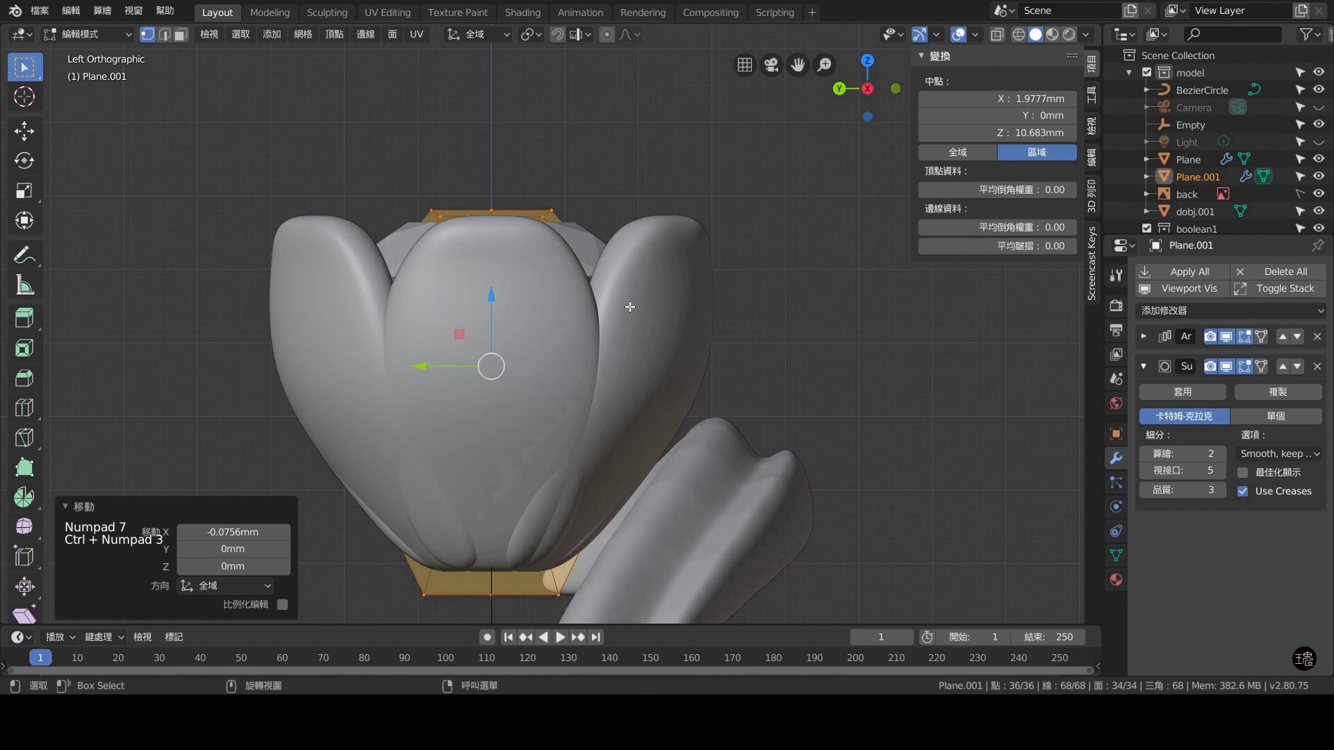
key(KP_7)
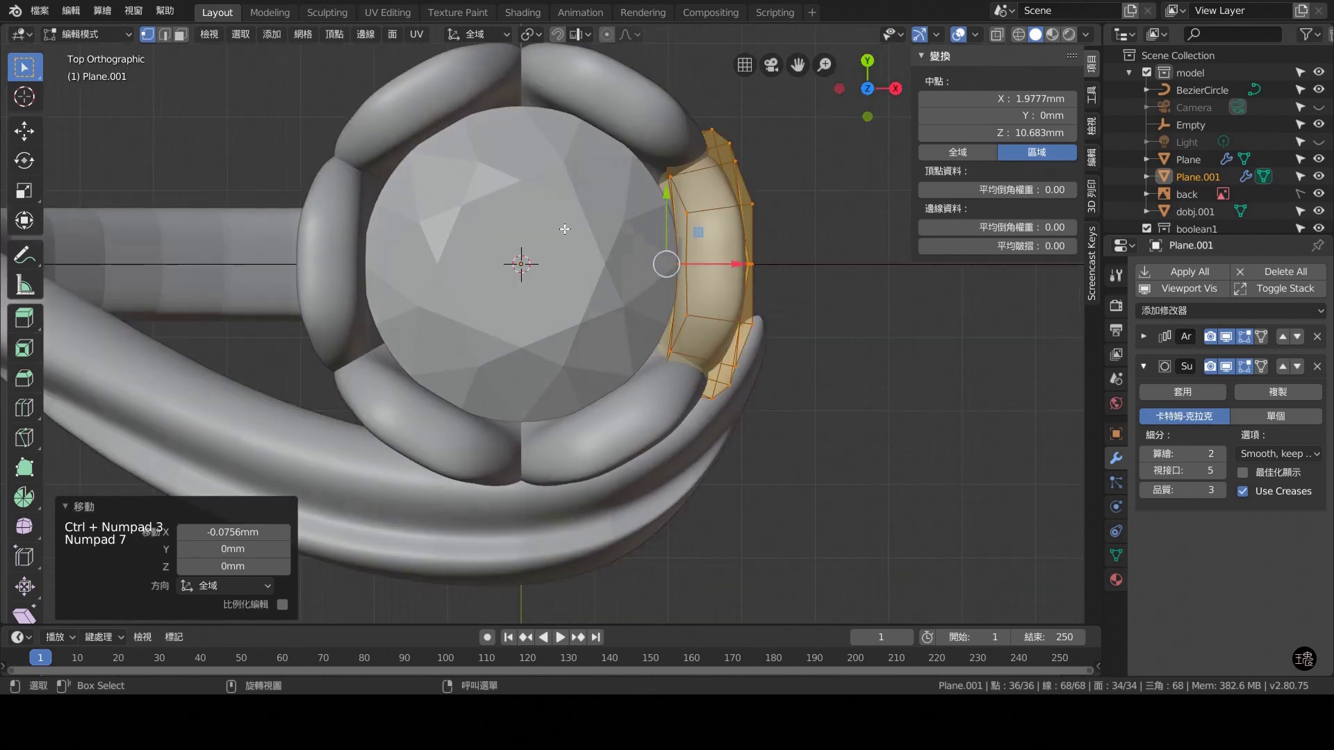
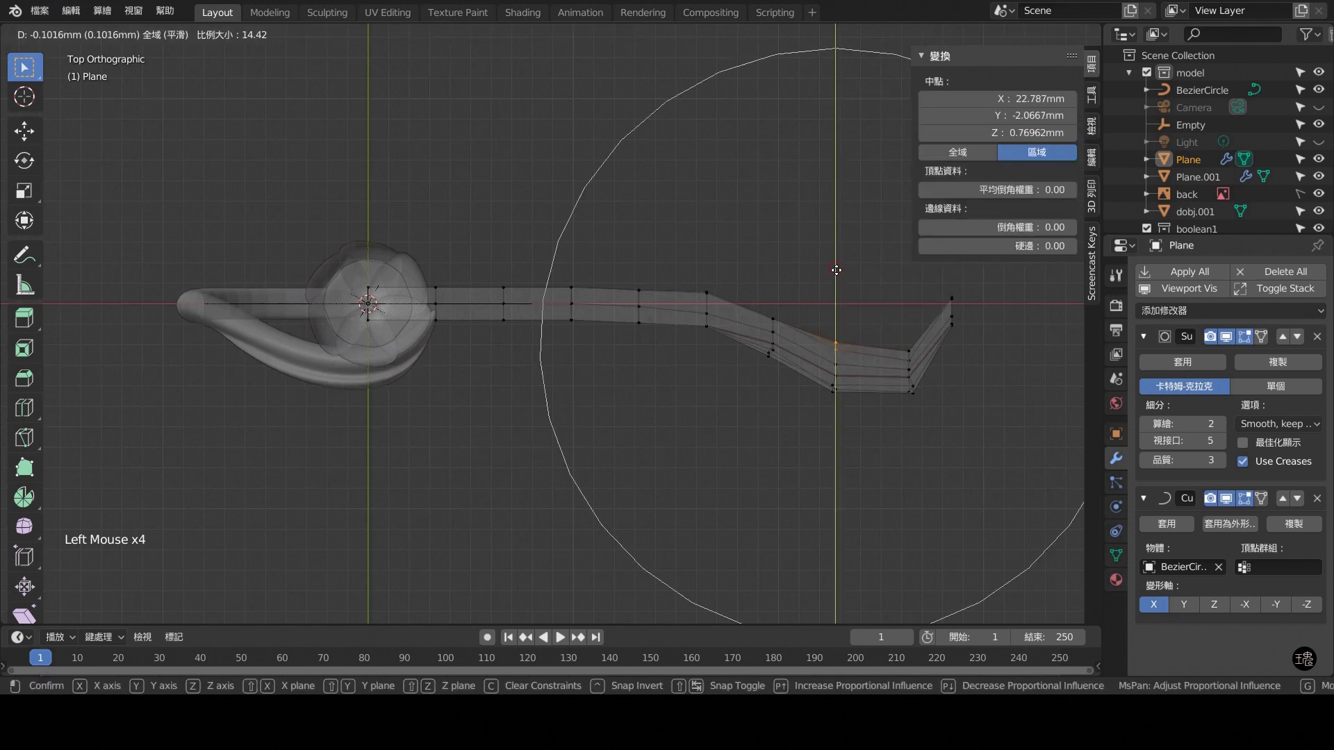
Proportionally move the shank dip vertices about 0.34 mm along Y and inspect the result.
key(ctrl+z)
key(o)
click(840, 276)
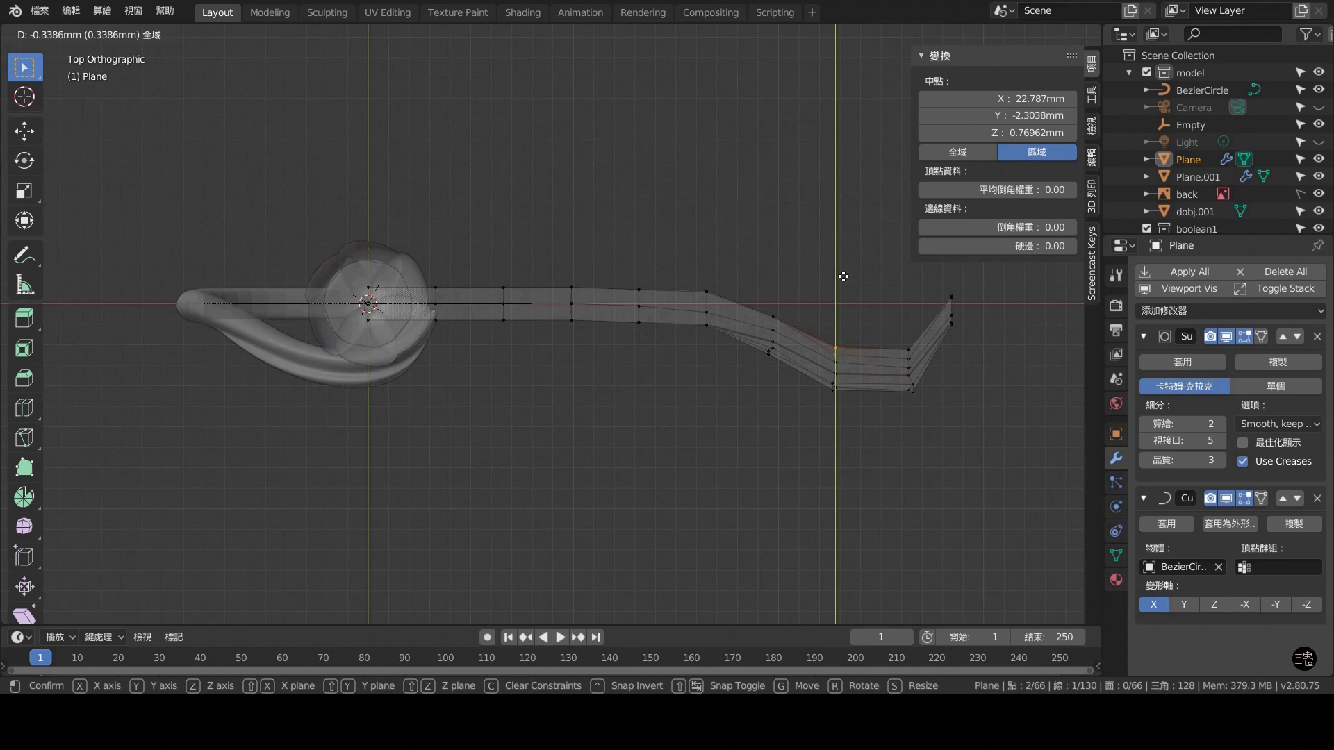
click(563, 529)
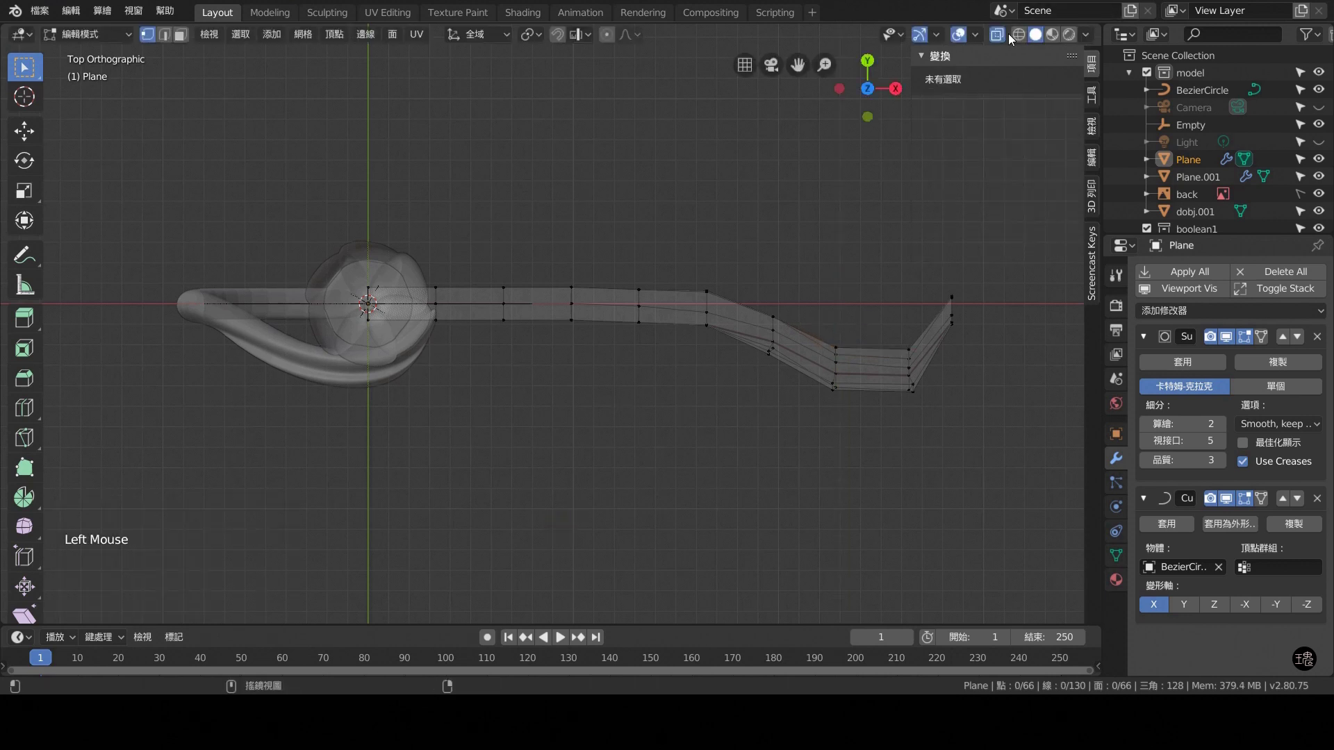
key(ctrl+KP_3)
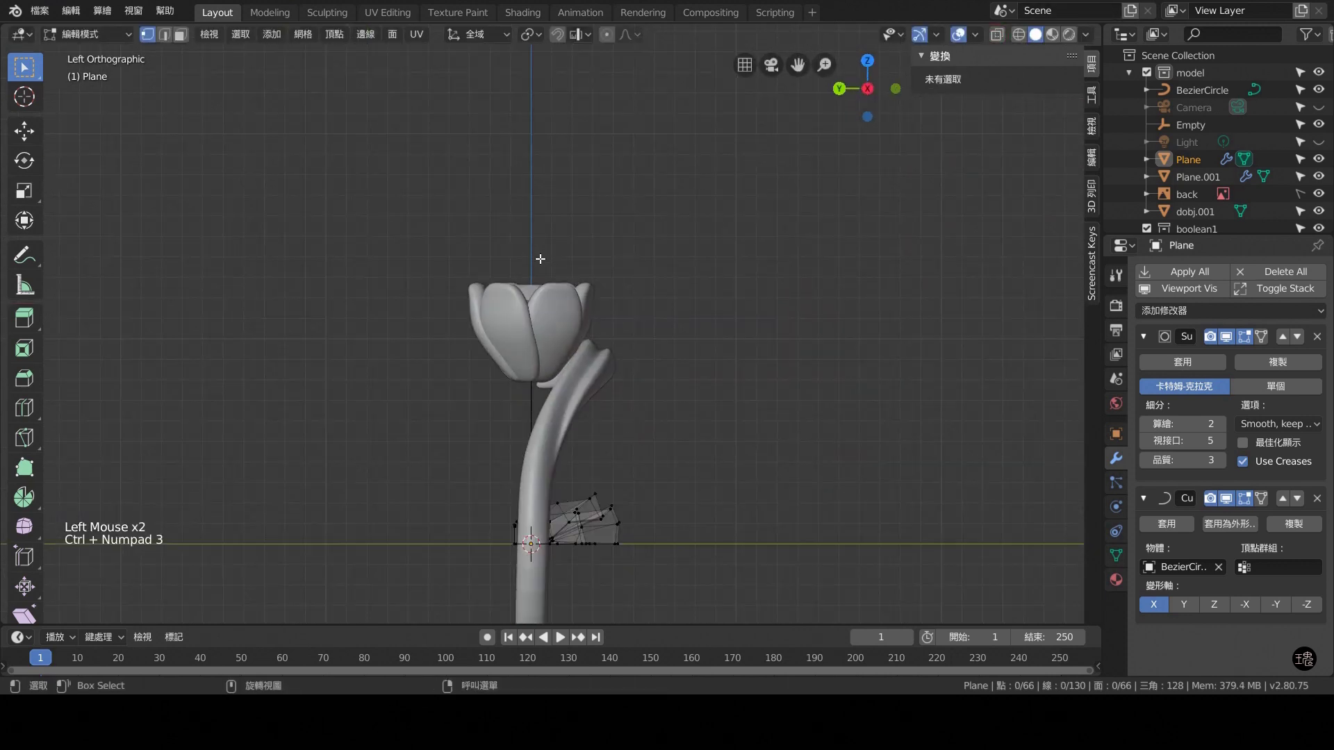
scroll(up, 3)
middle_click(690, 450)
middle_click(749, 336)
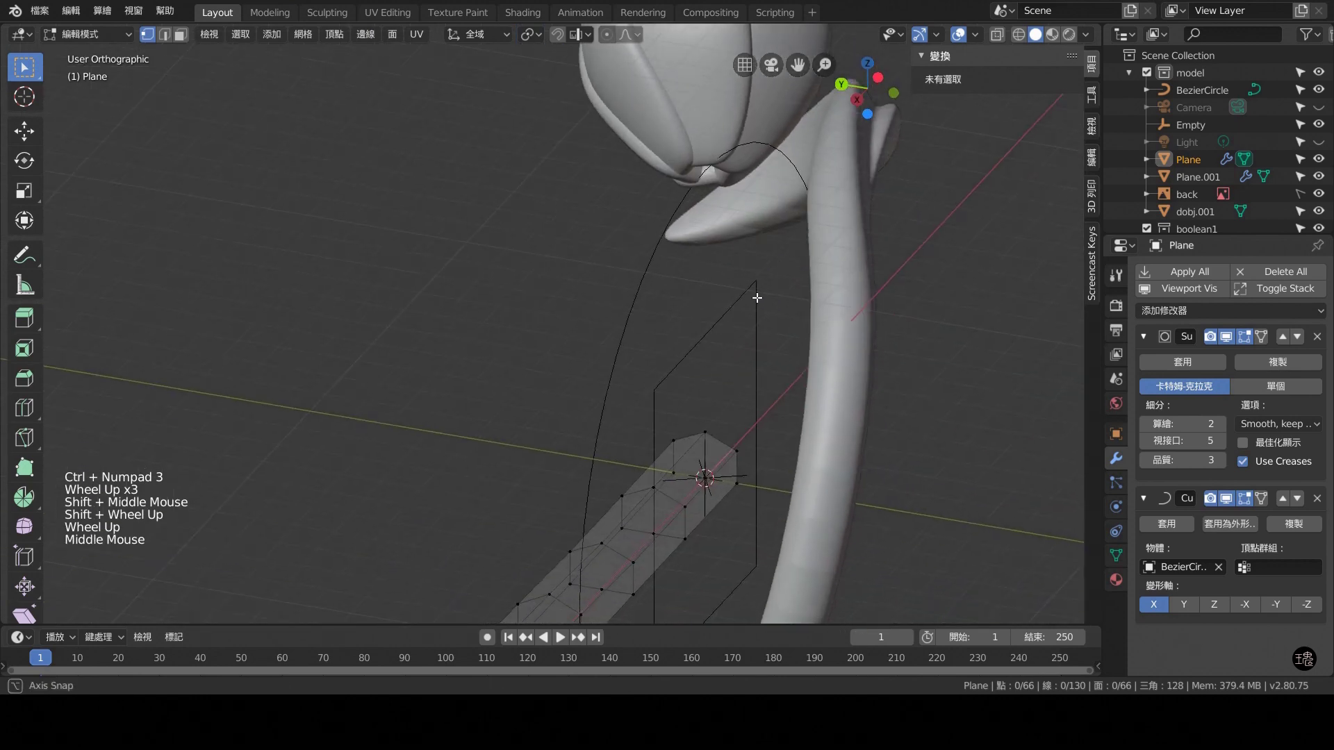
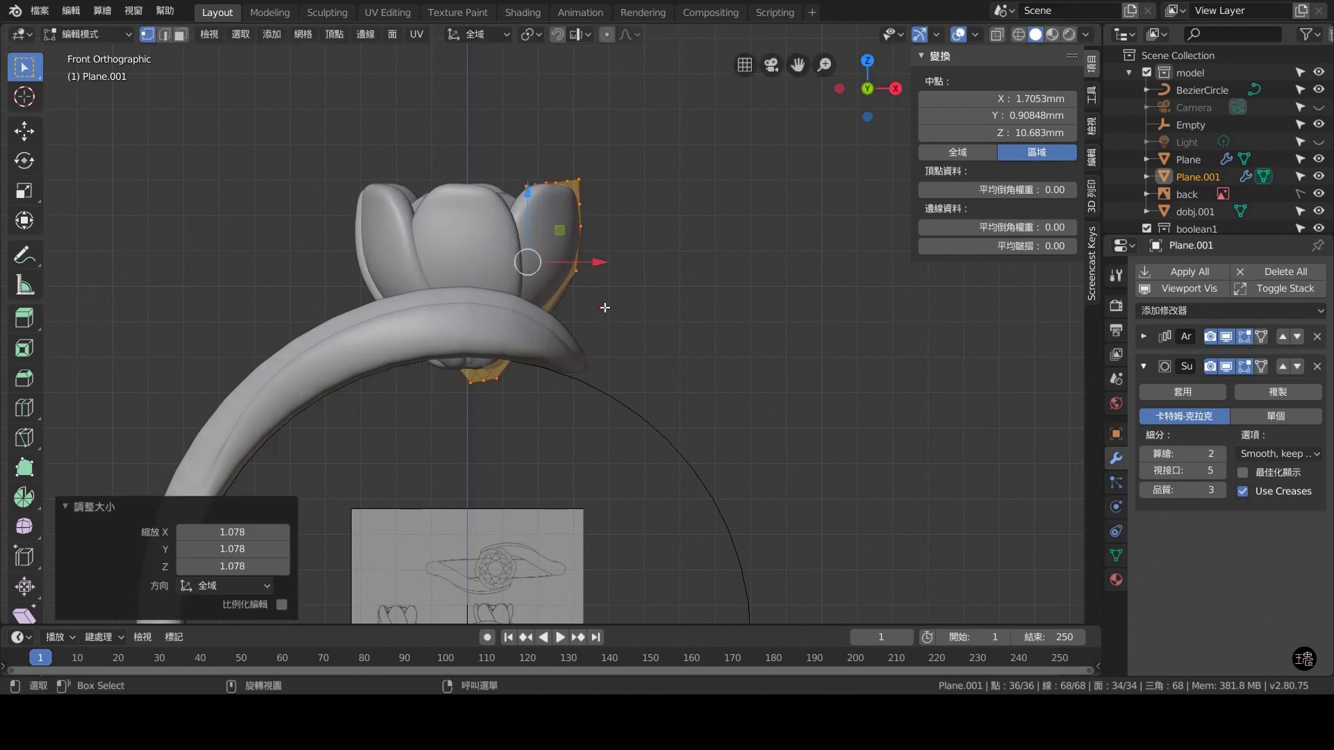
Nudge a petal edge vertex about 0.07 mm on one axis, then review the tulip in Object Mode.
key(KP_7)
middle_click(662, 388)
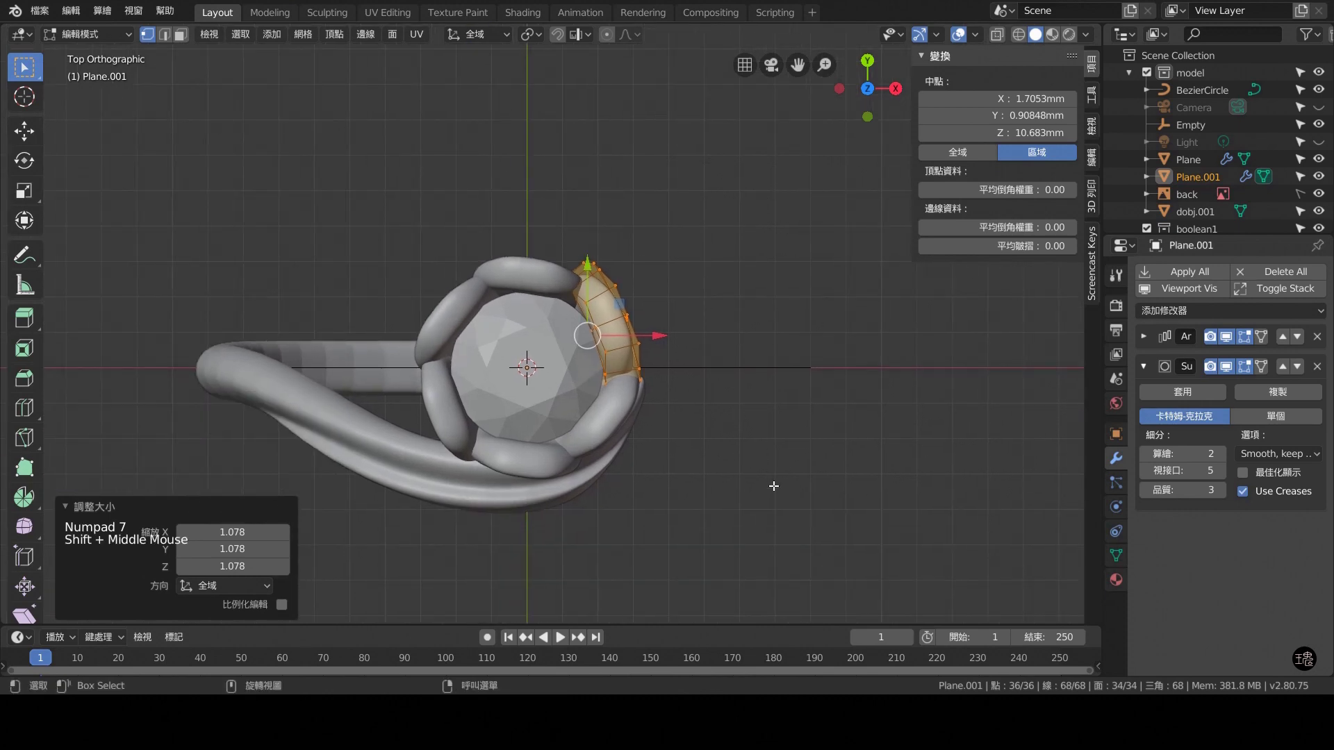
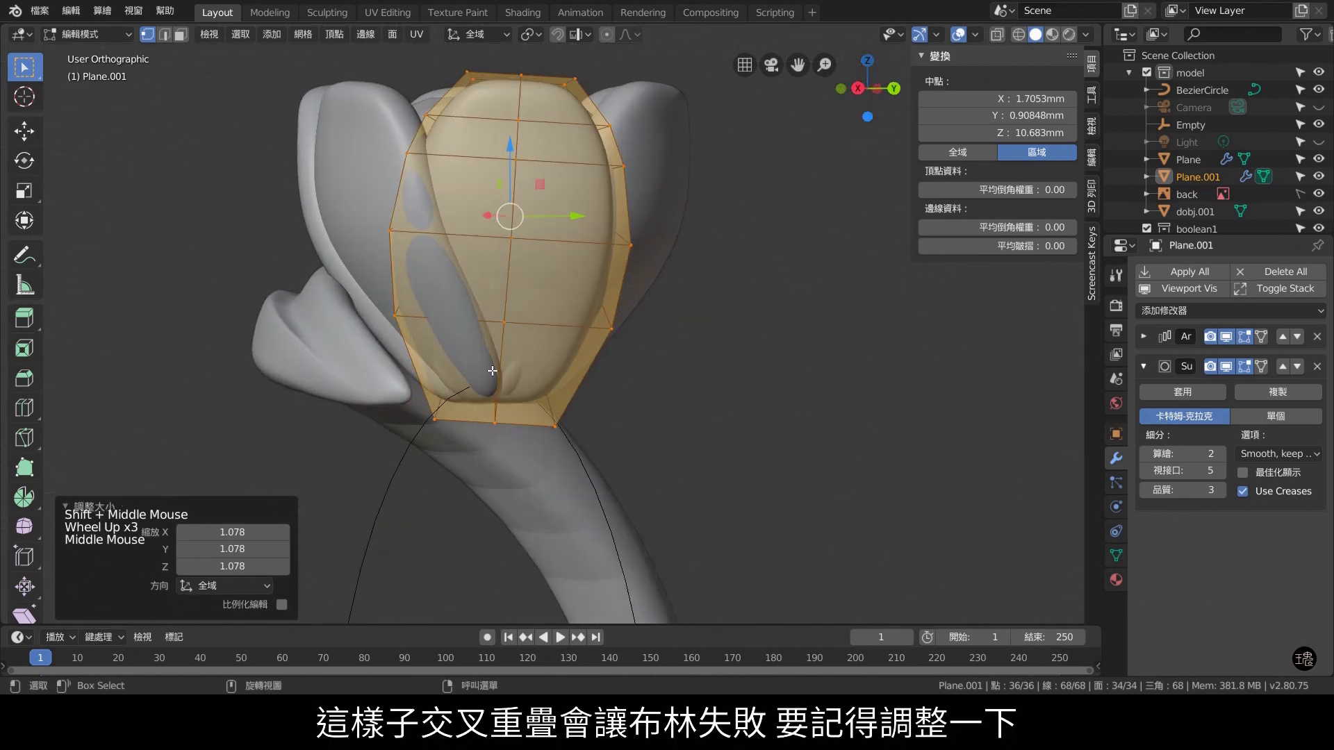
click(583, 218)
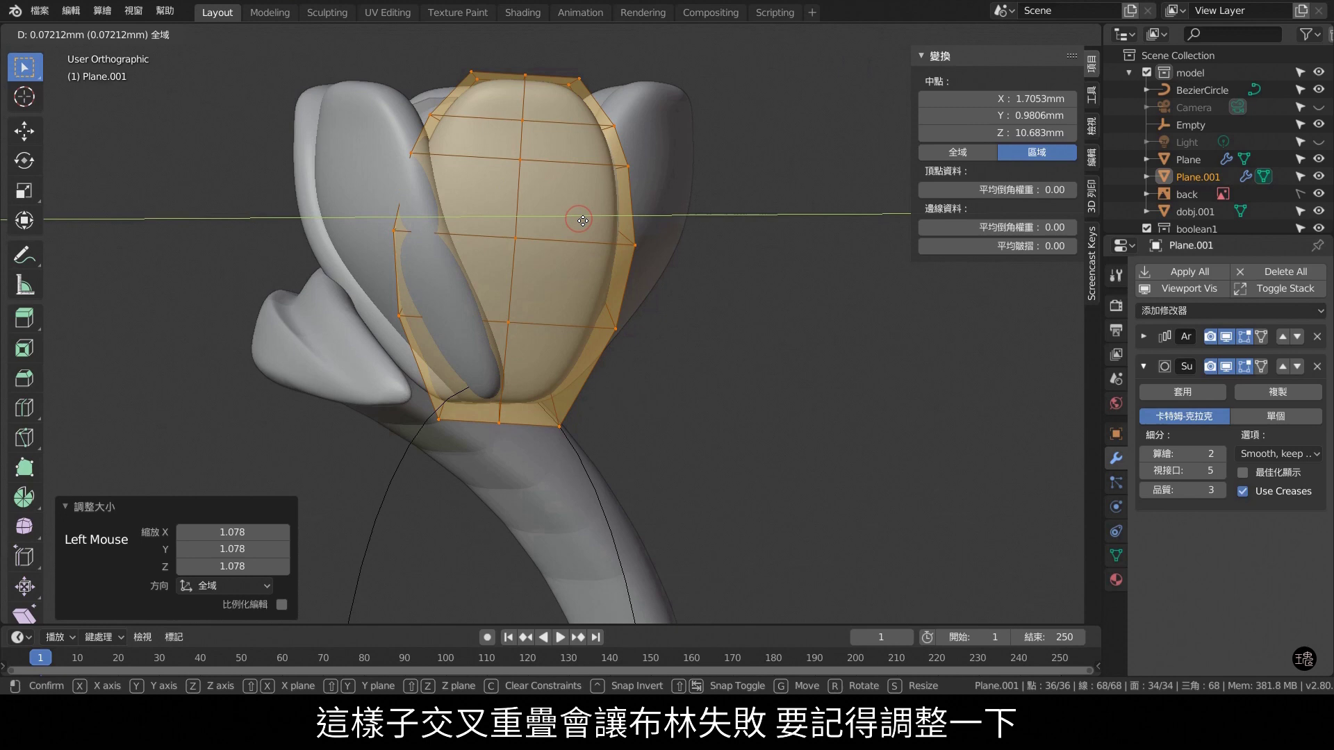
middle_click(750, 321)
key(KP_7)
key(Tab)
scroll(down, 3)
middle_click(746, 399)
key(ctrl+KP_3)
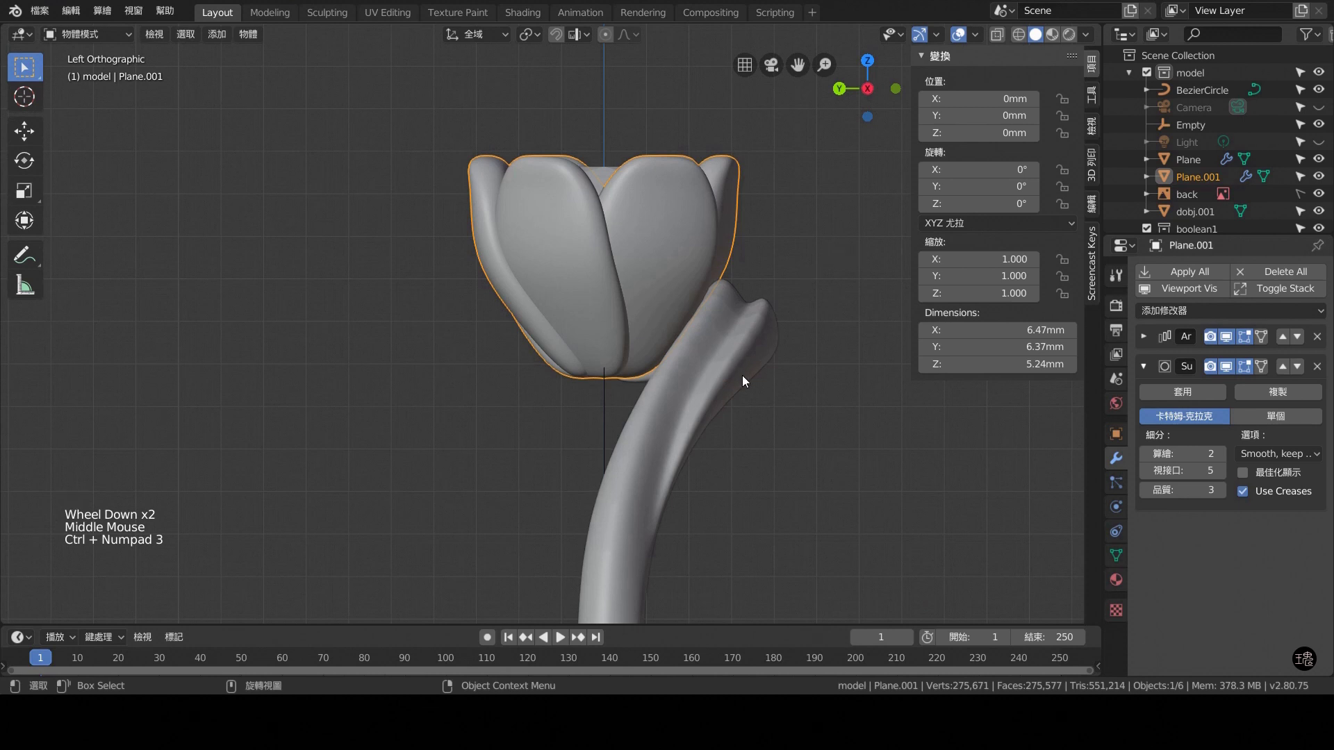
Apply Plane.001's Array modifier and separate half the petals into Plane.002.
key(KP_3)
key(KP_1)
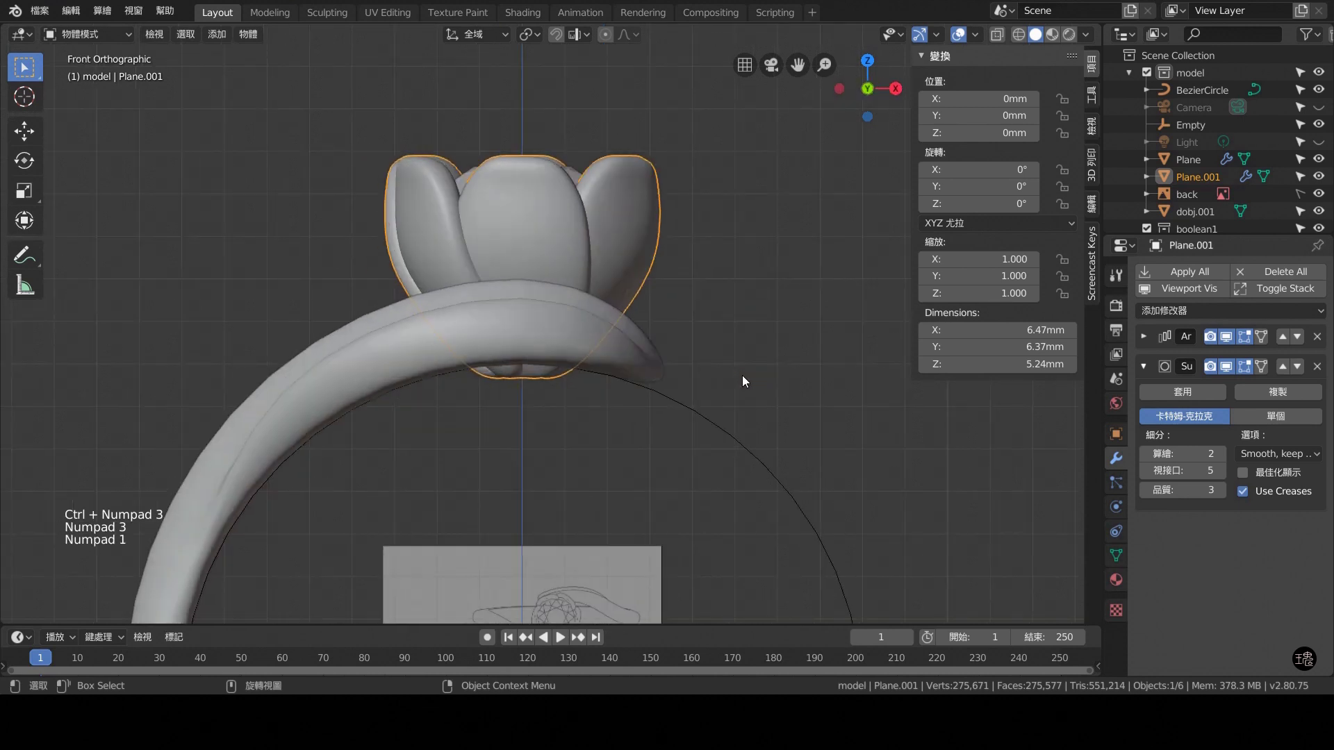
click(705, 223)
middle_click(717, 211)
click(622, 309)
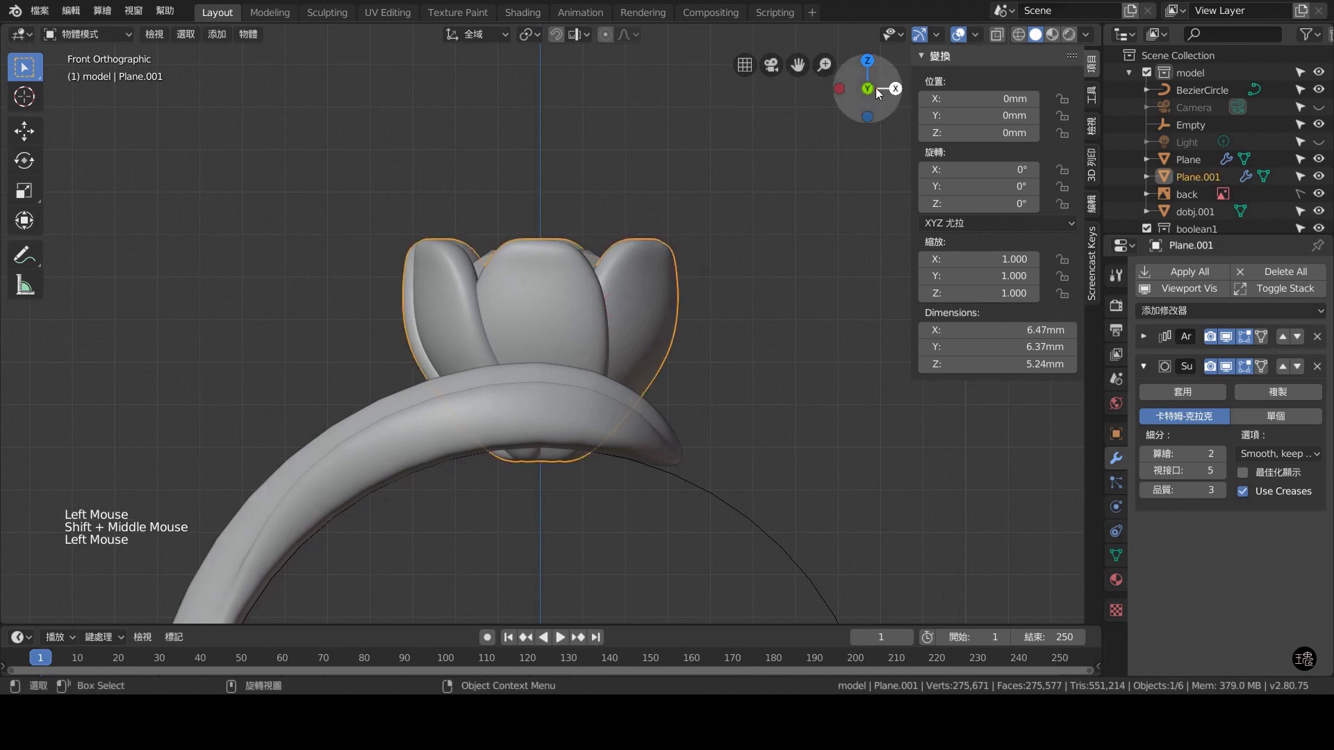
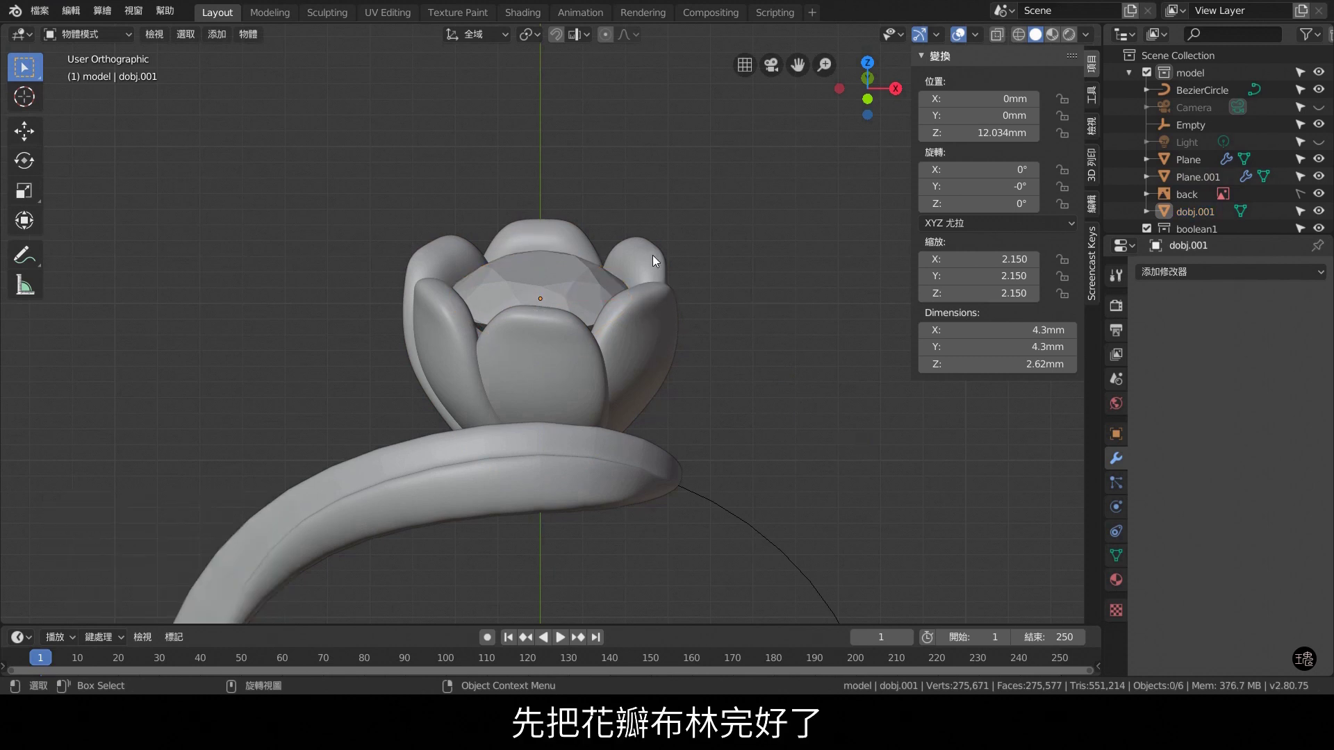
click(655, 266)
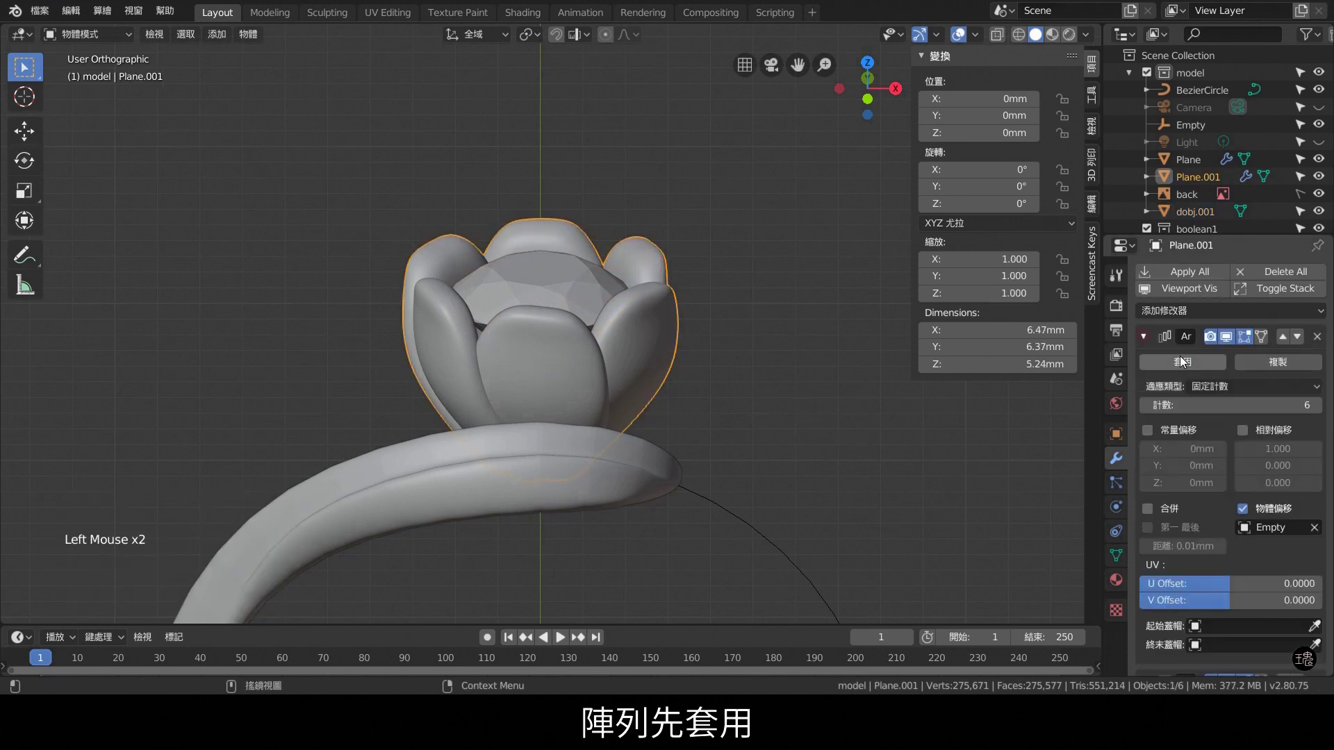
key(Tab)
key(KP_7)
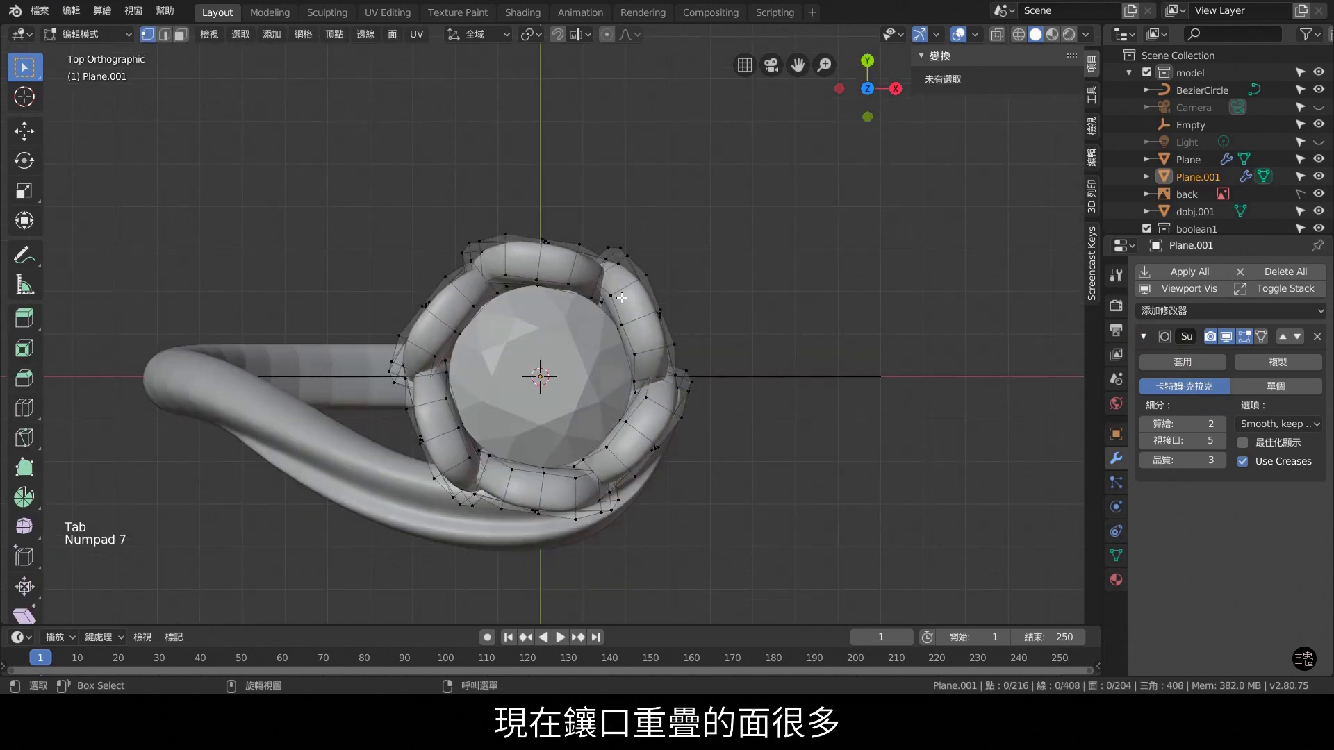
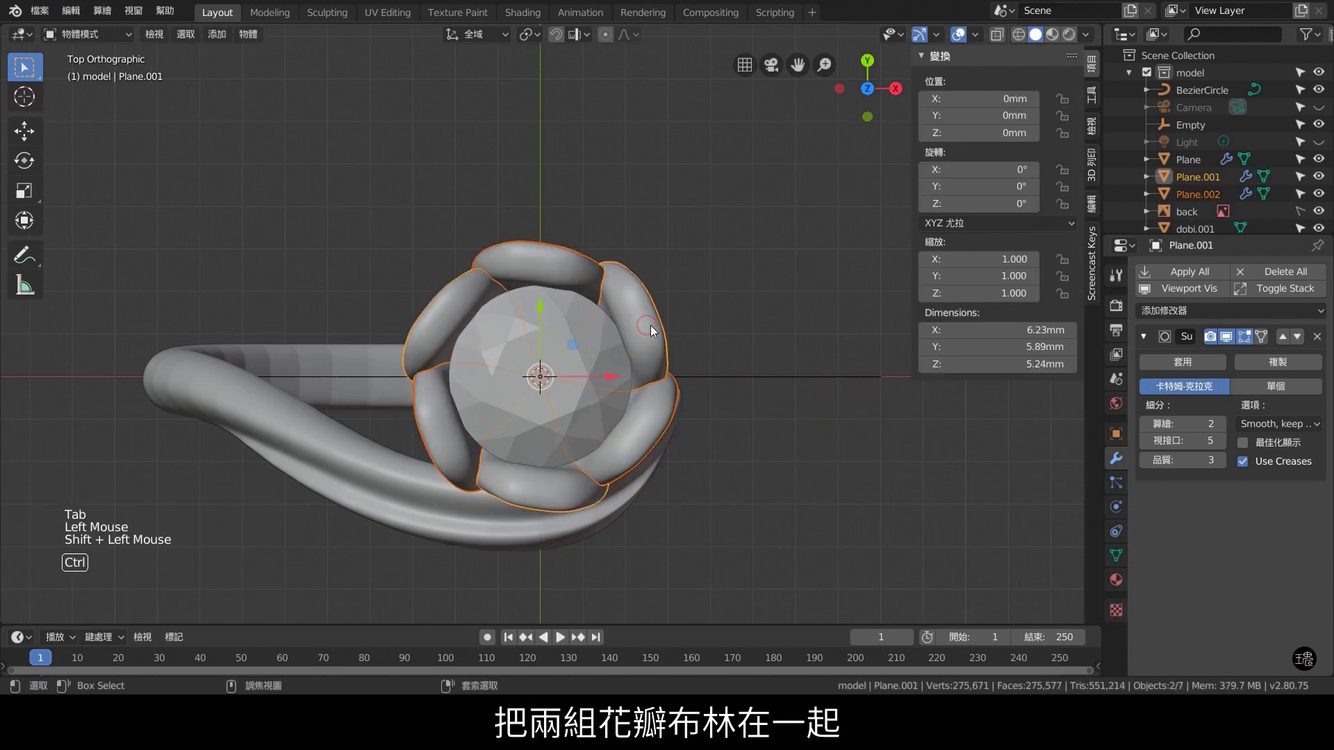
Add a Boolean Union on Plane.001 targeting Plane.002 and duplicate both petal objects as backups.
key(ctrl+KP_Add)
middle_click(725, 422)
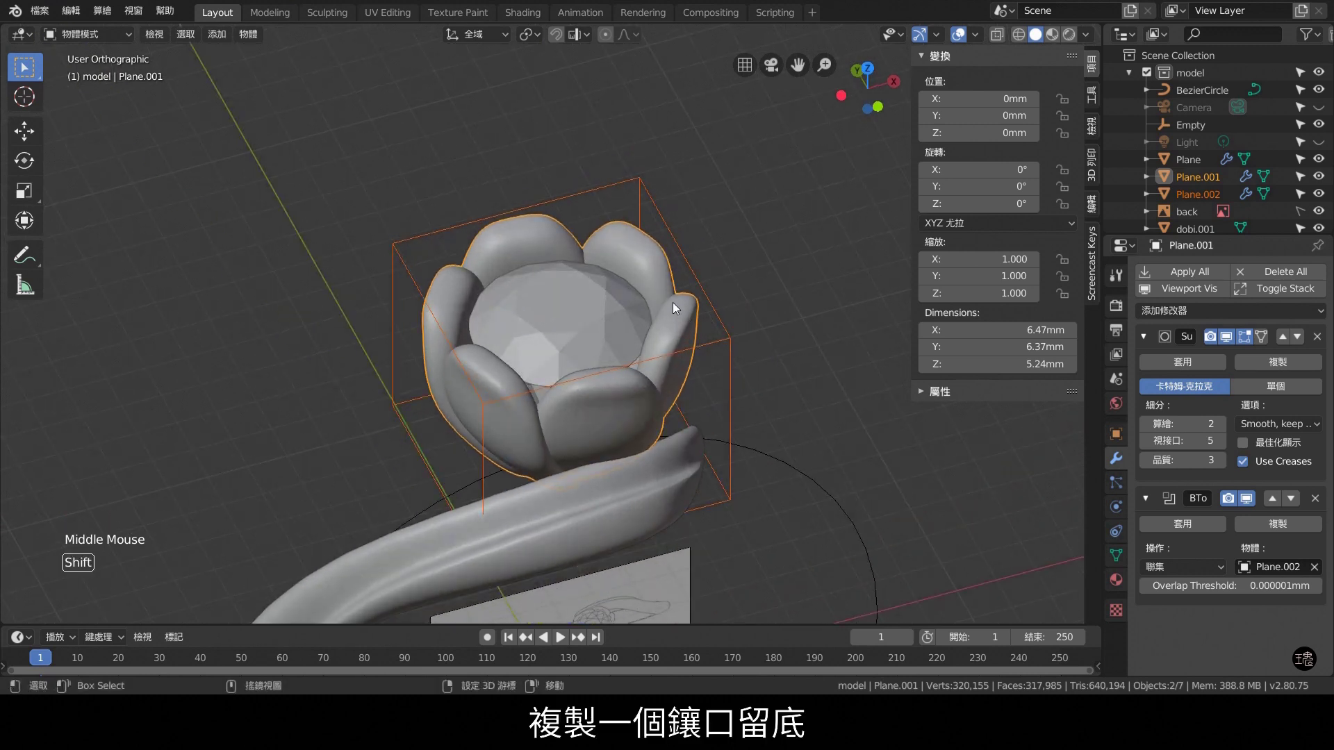
key(shift+d)
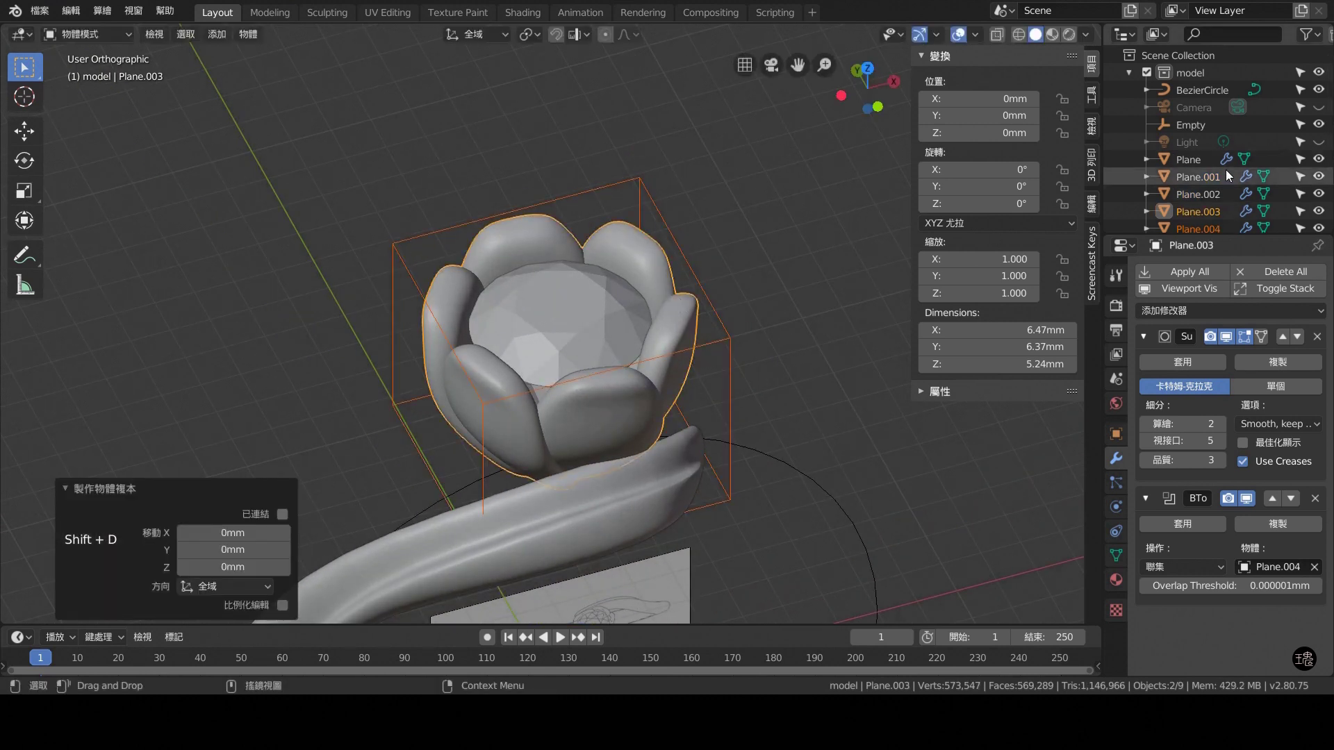
scroll(down, 3)
click(1206, 159)
click(1215, 177)
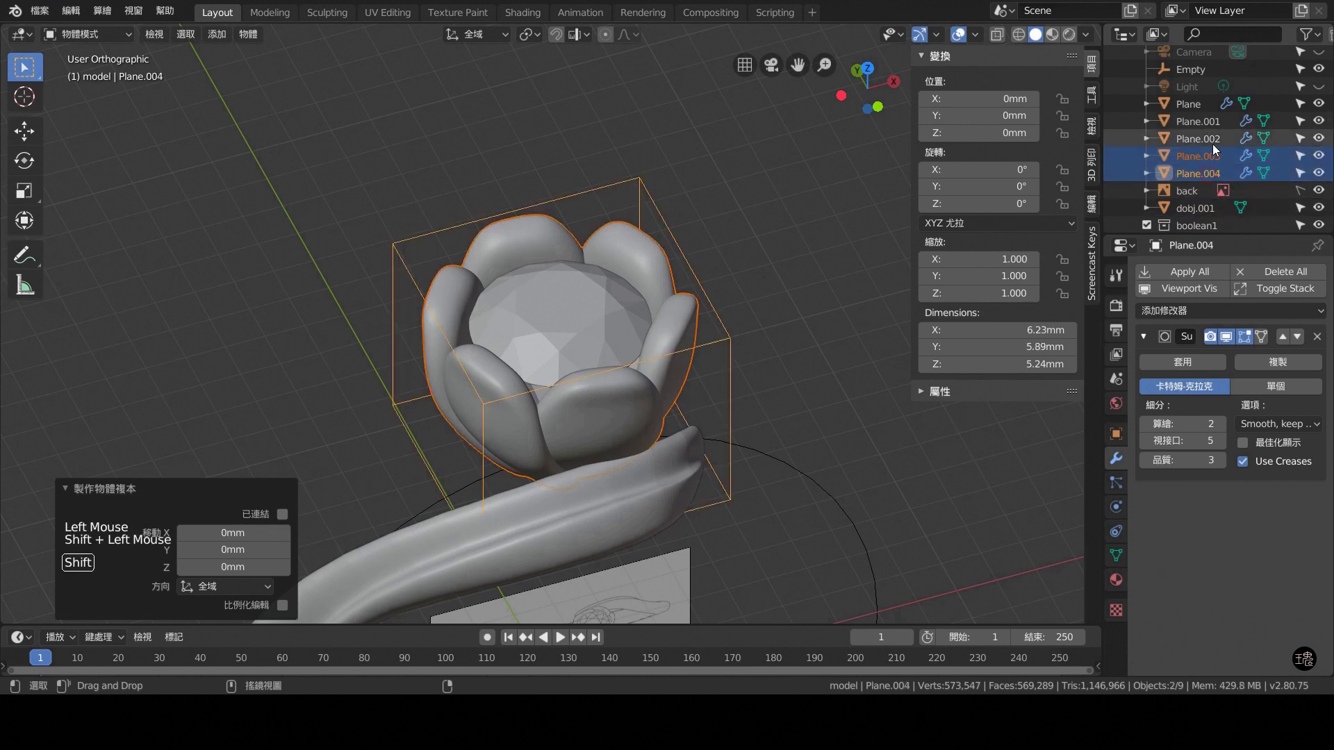
Move the backup copies into a new hidden collection boolean2 and apply Plane.001's modifiers.
scroll(up, 3)
click(1211, 128)
scroll(down, 3)
click(1217, 80)
scroll(down, 3)
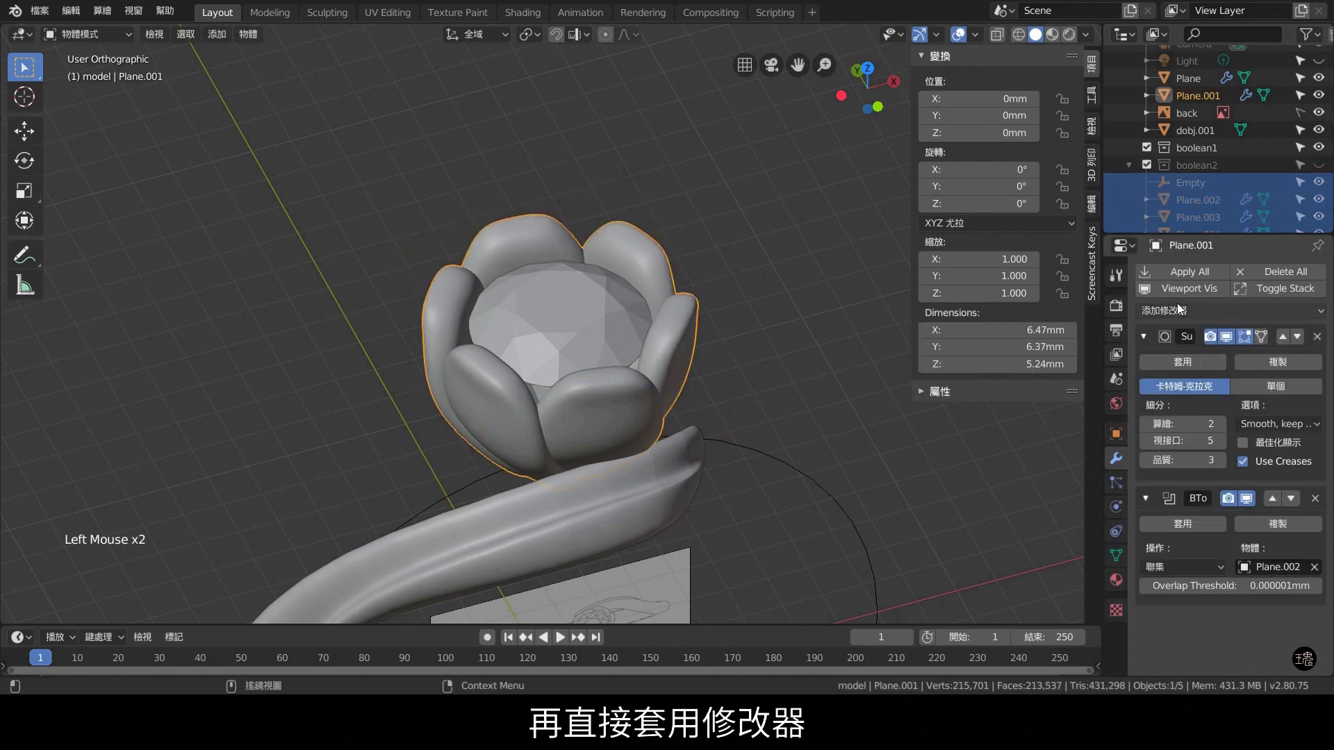
middle_click(750, 333)
key(KP_1)
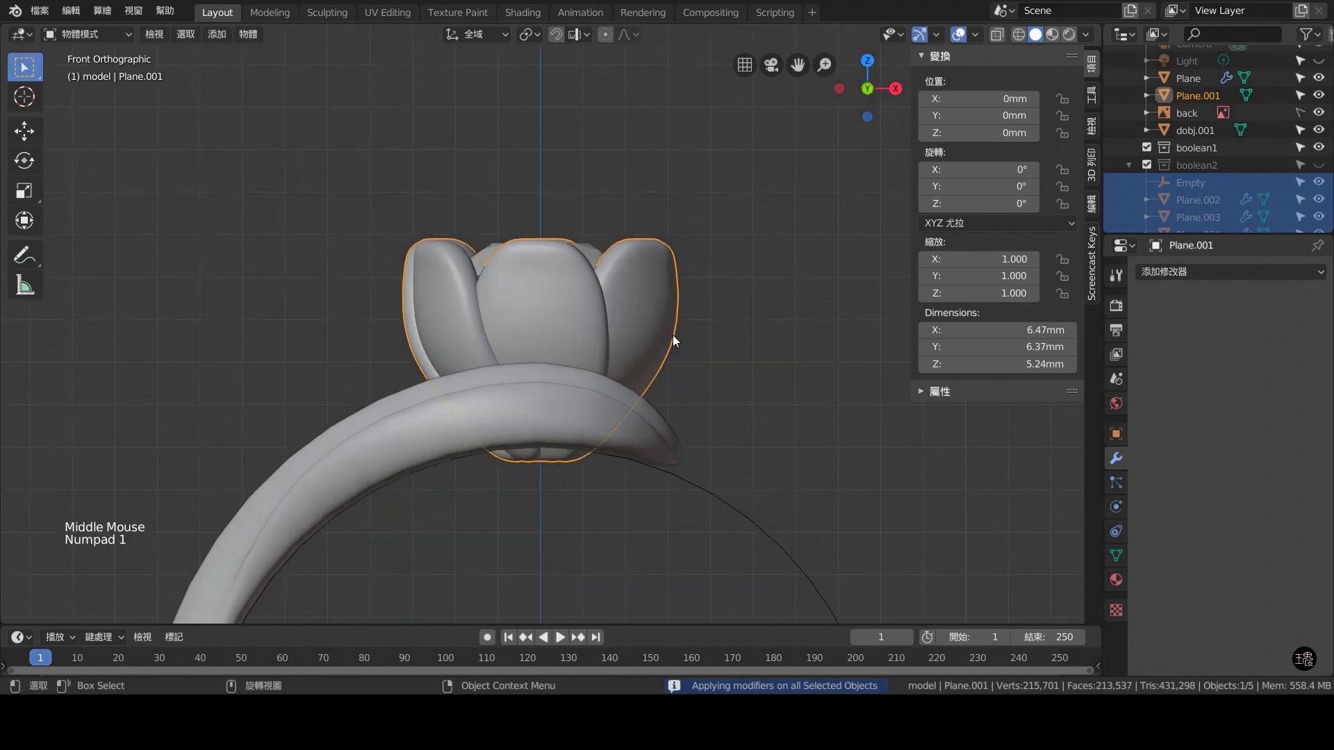
middle_click(721, 379)
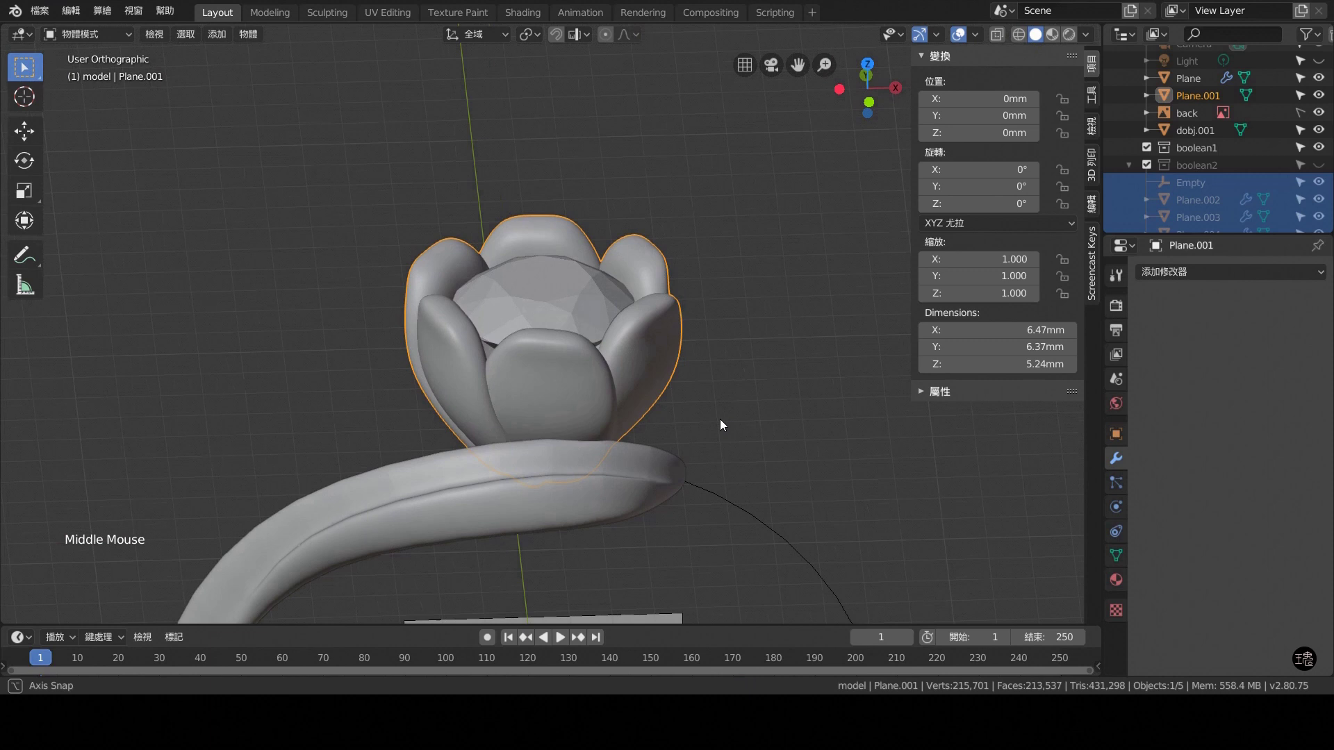
Review the ring from front, side and top views and select the shank Plane.
click(587, 356)
key(KP_3)
key(KP_1)
click(543, 195)
key(KP_1)
key(ctrl+KP_3)
scroll(down, 3)
key(KP_3)
scroll(down, 3)
click(711, 488)
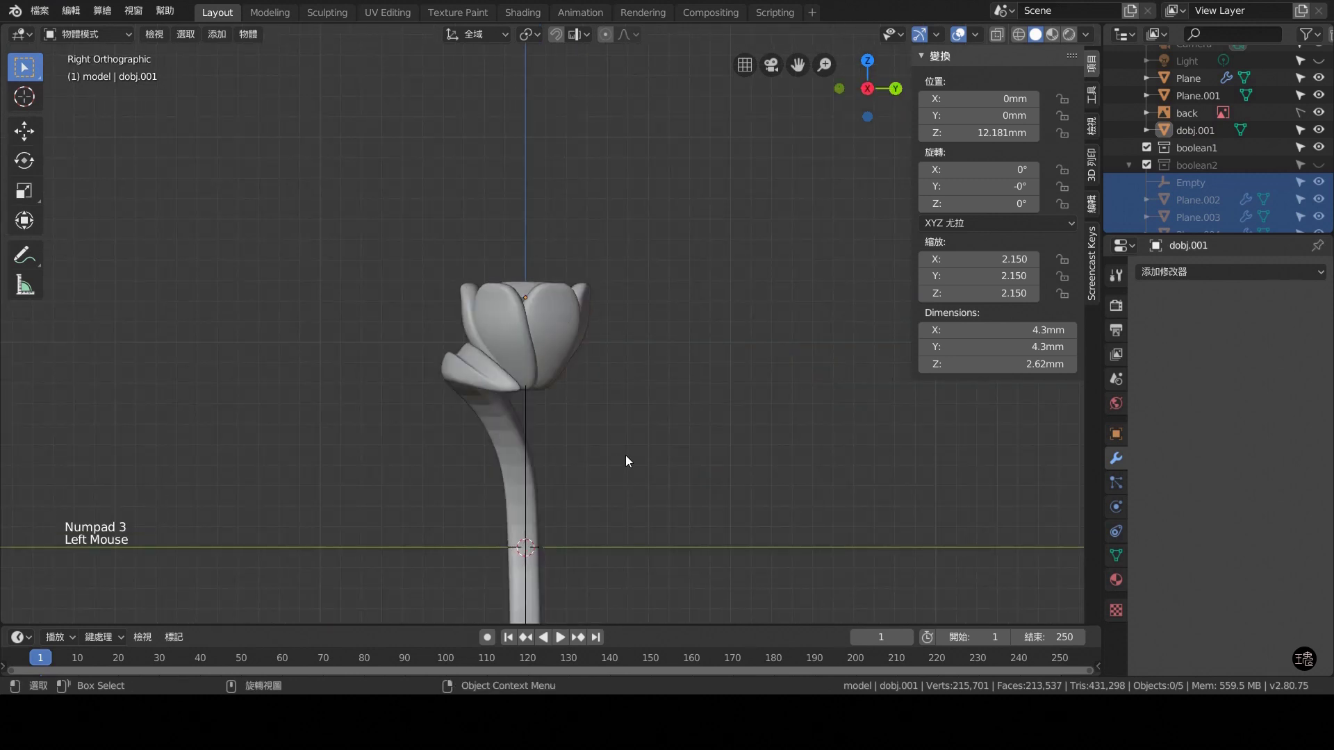
key(KP_7)
scroll(up, 3)
click(398, 394)
Add a Subdivision Surface modifier below the shank's Curve modifier with viewport level 3.
middle_click(736, 502)
scroll(down, 3)
middle_click(770, 398)
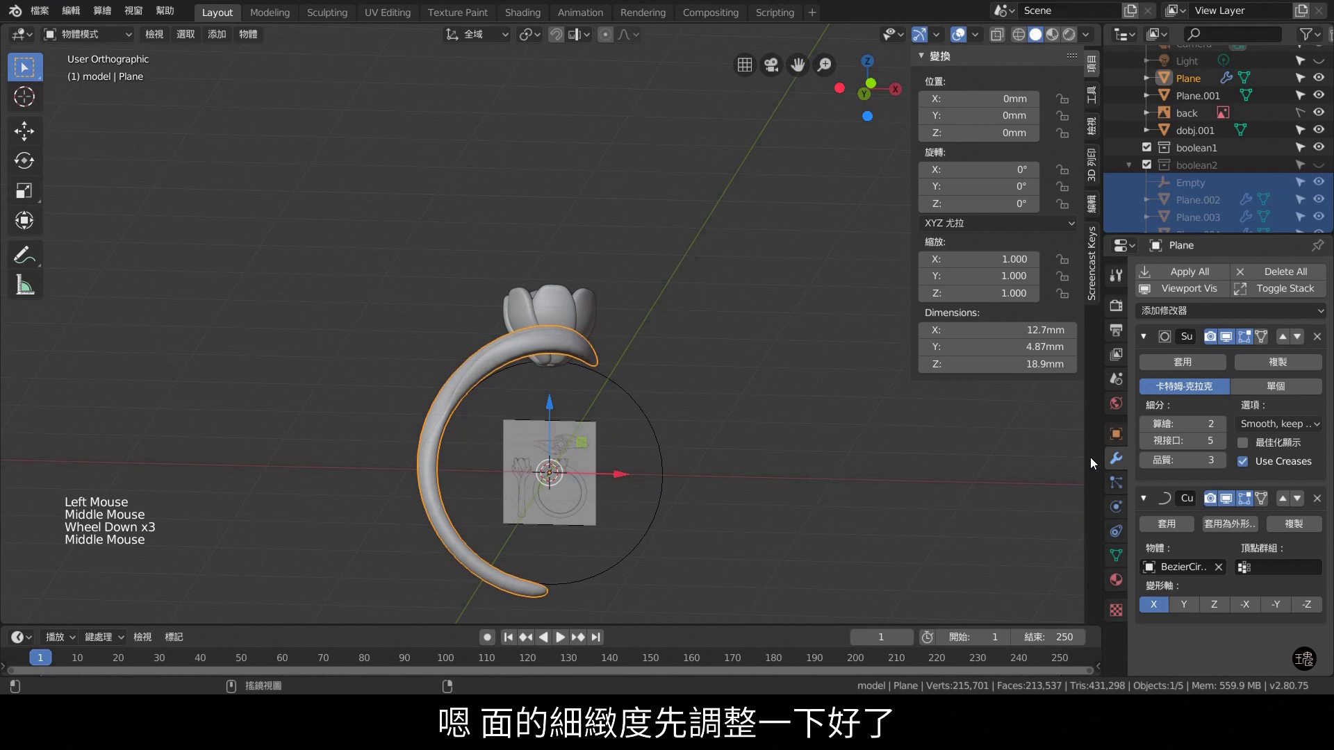
double_click(1149, 448)
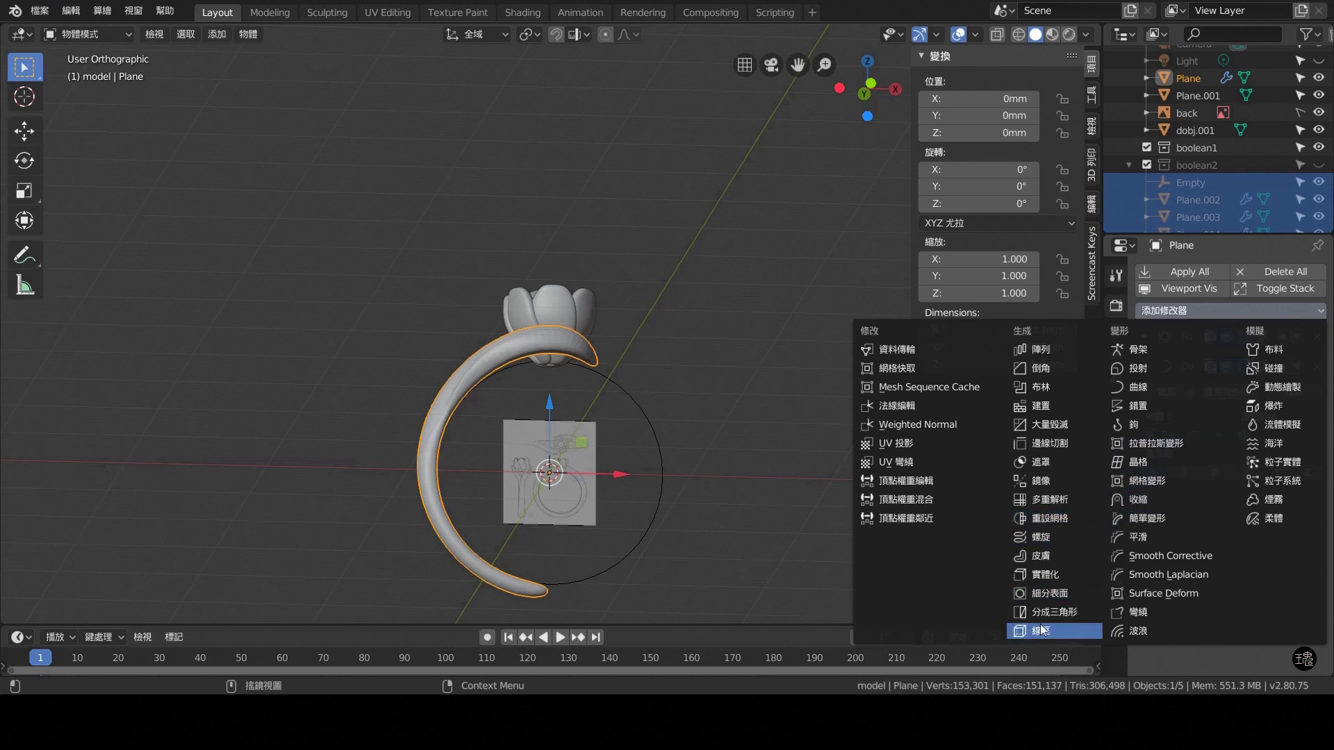
click(1151, 371)
scroll(up, 3)
middle_click(610, 456)
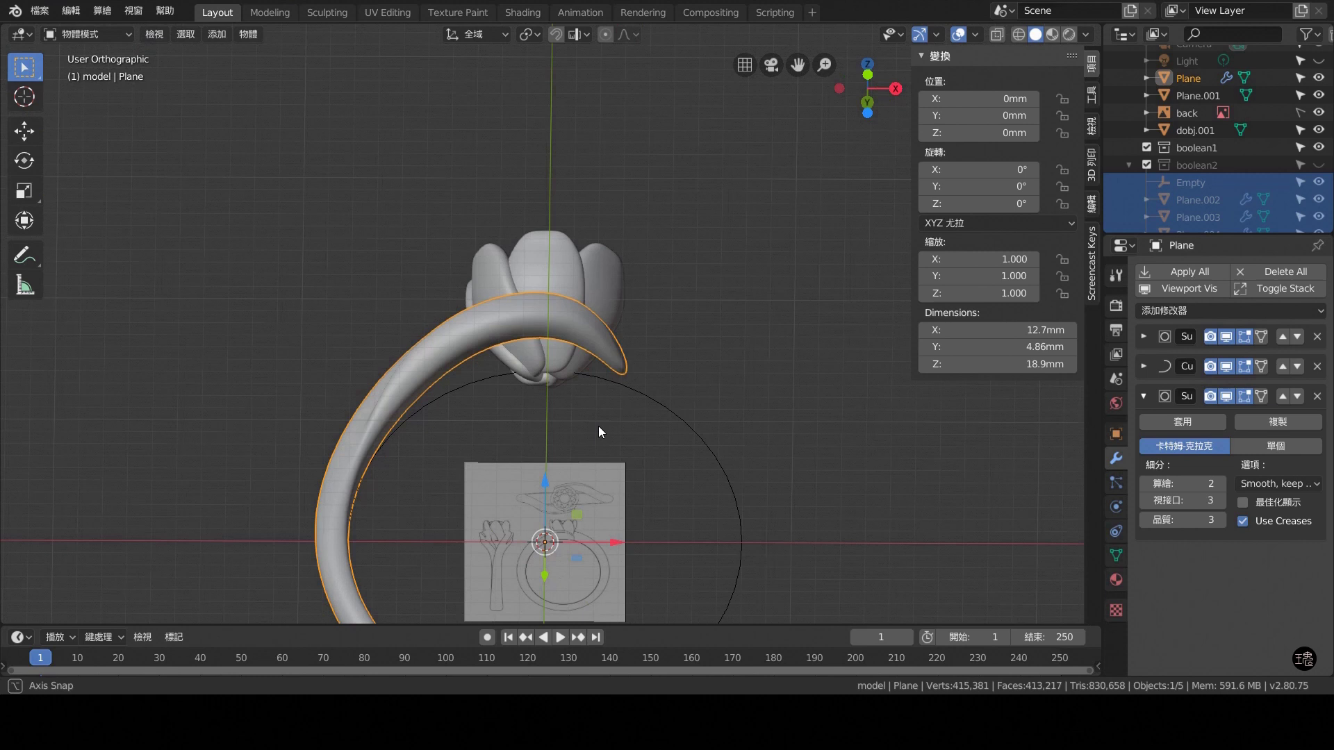
key(KP_1)
scroll(down, 3)
scroll(down, 3)
middle_click(629, 434)
key(KP_7)
scroll(up, 3)
scroll(up, 3)
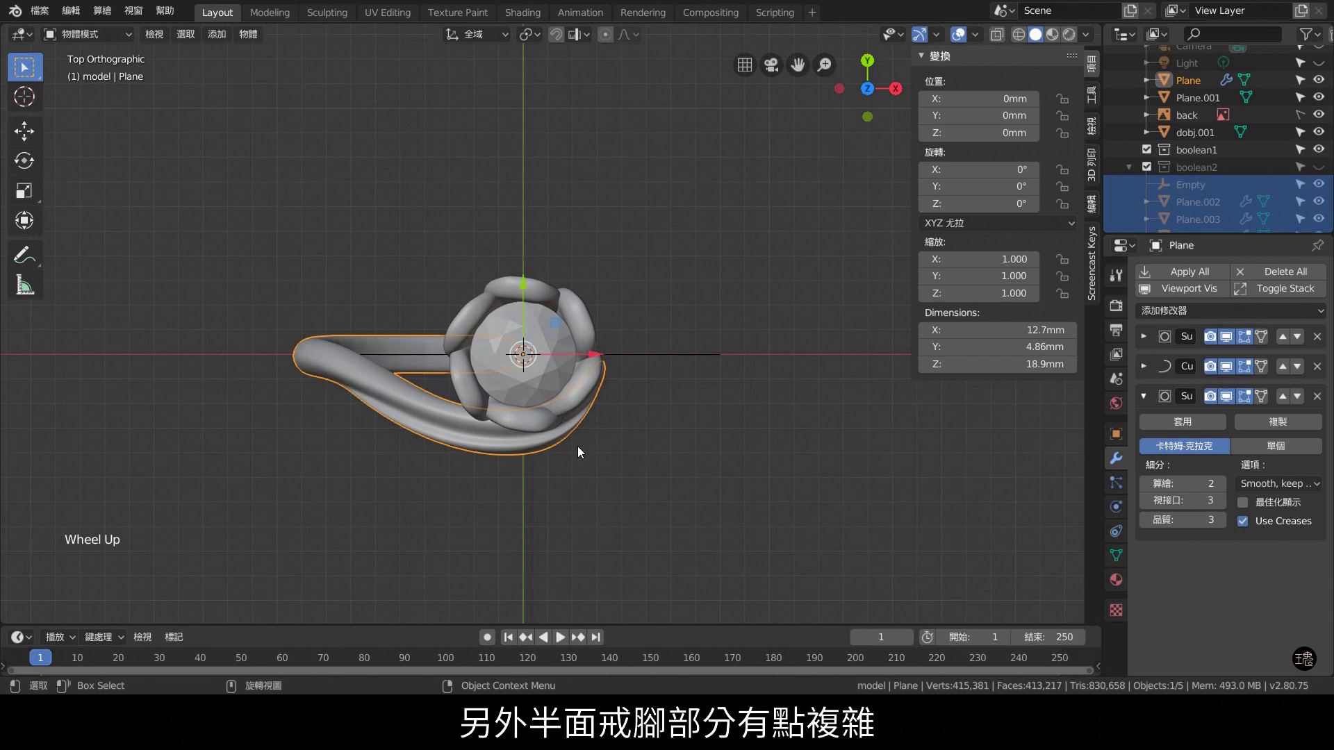
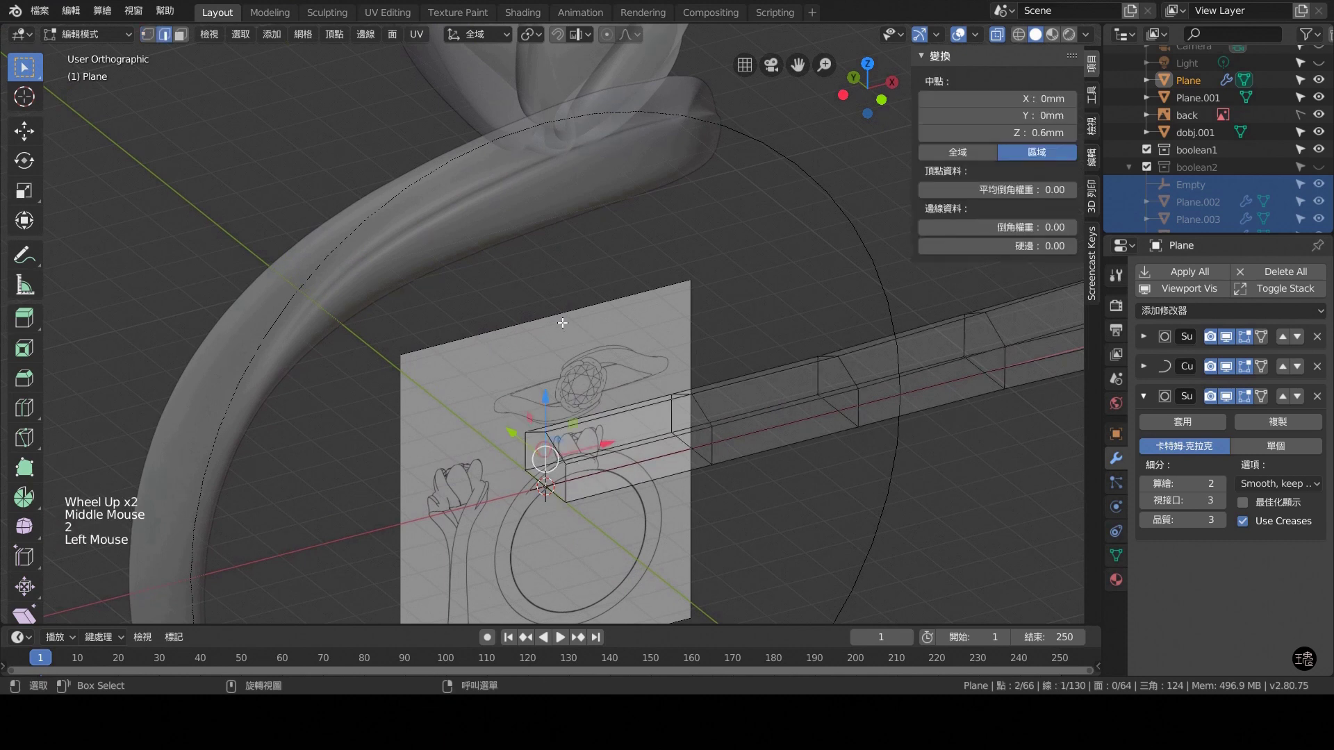
Enter Edit Mode on the shank, view from above and select all vertices.
key(x)
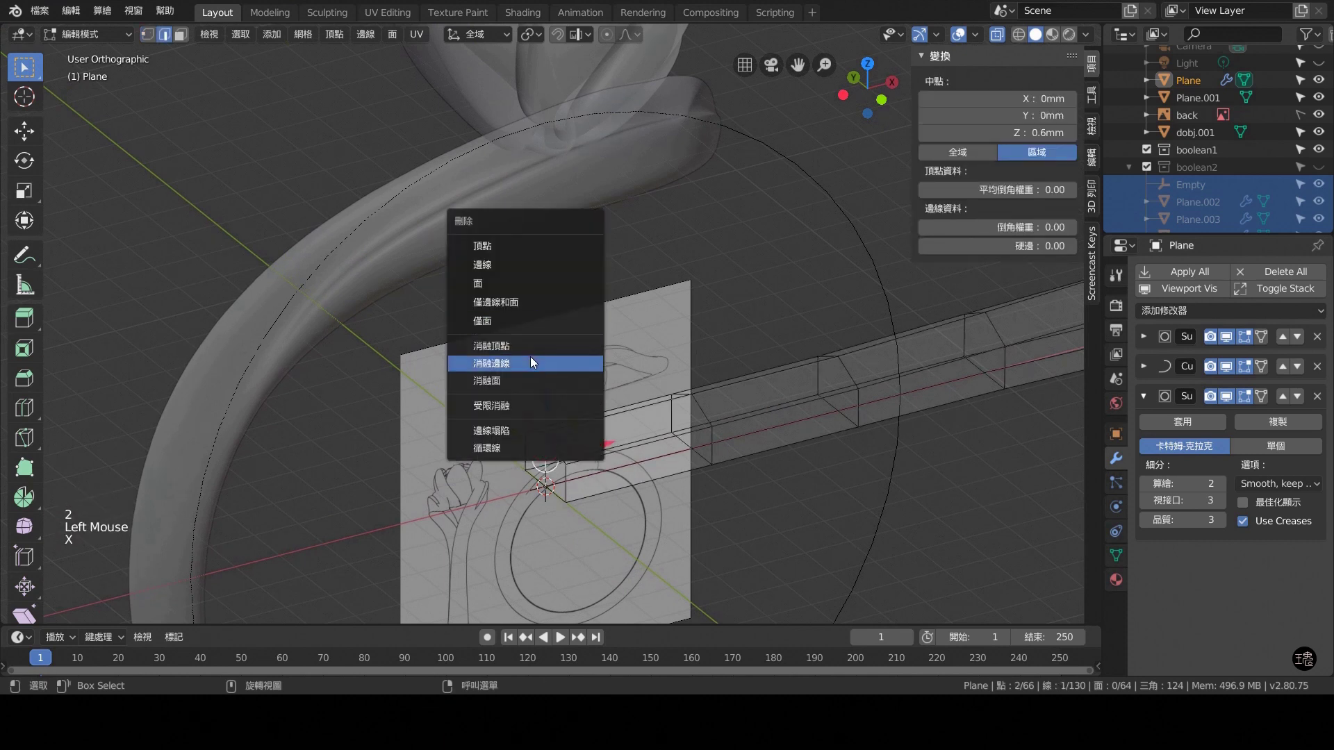
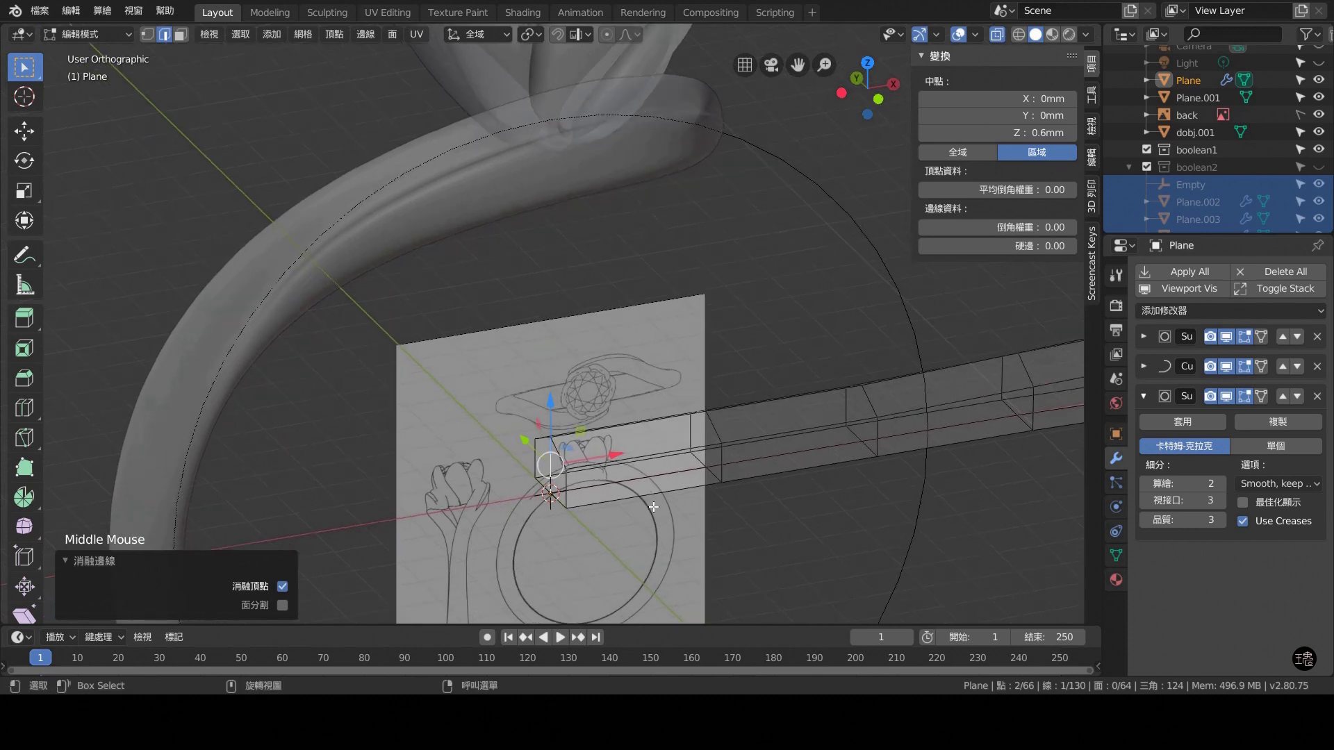
key(KP_7)
scroll(down, 3)
key(1)
scroll(down, 3)
middle_click(866, 405)
scroll(down, 3)
key(a)
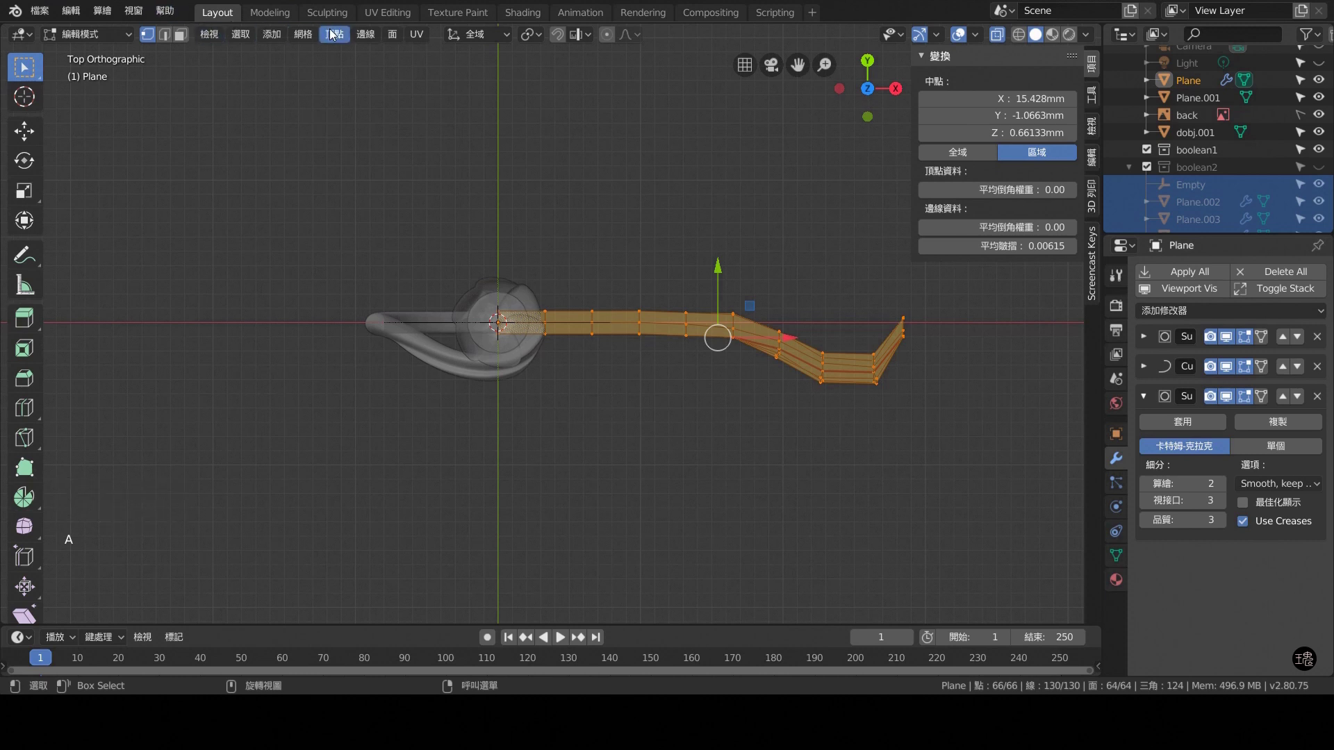
Symmetrize the half shank into a mirrored 126-vertex band and select one half.
click(308, 39)
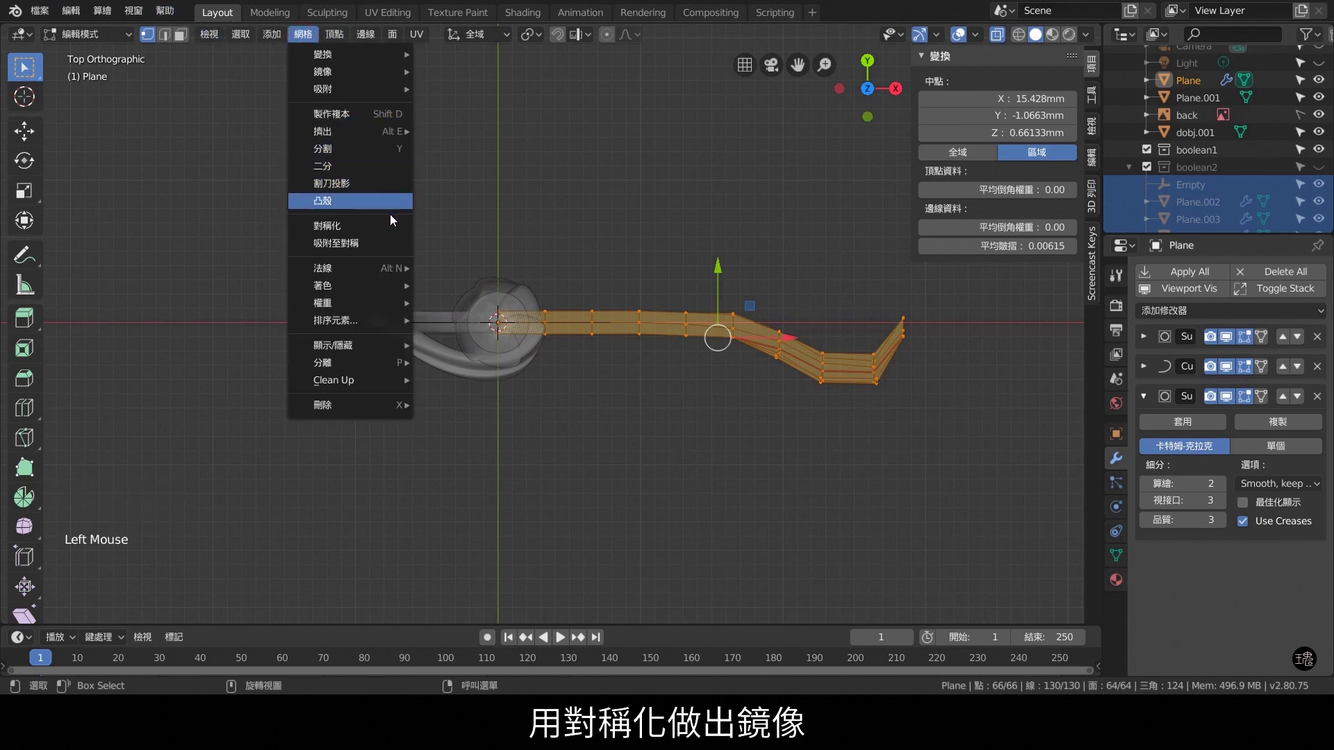
click(269, 594)
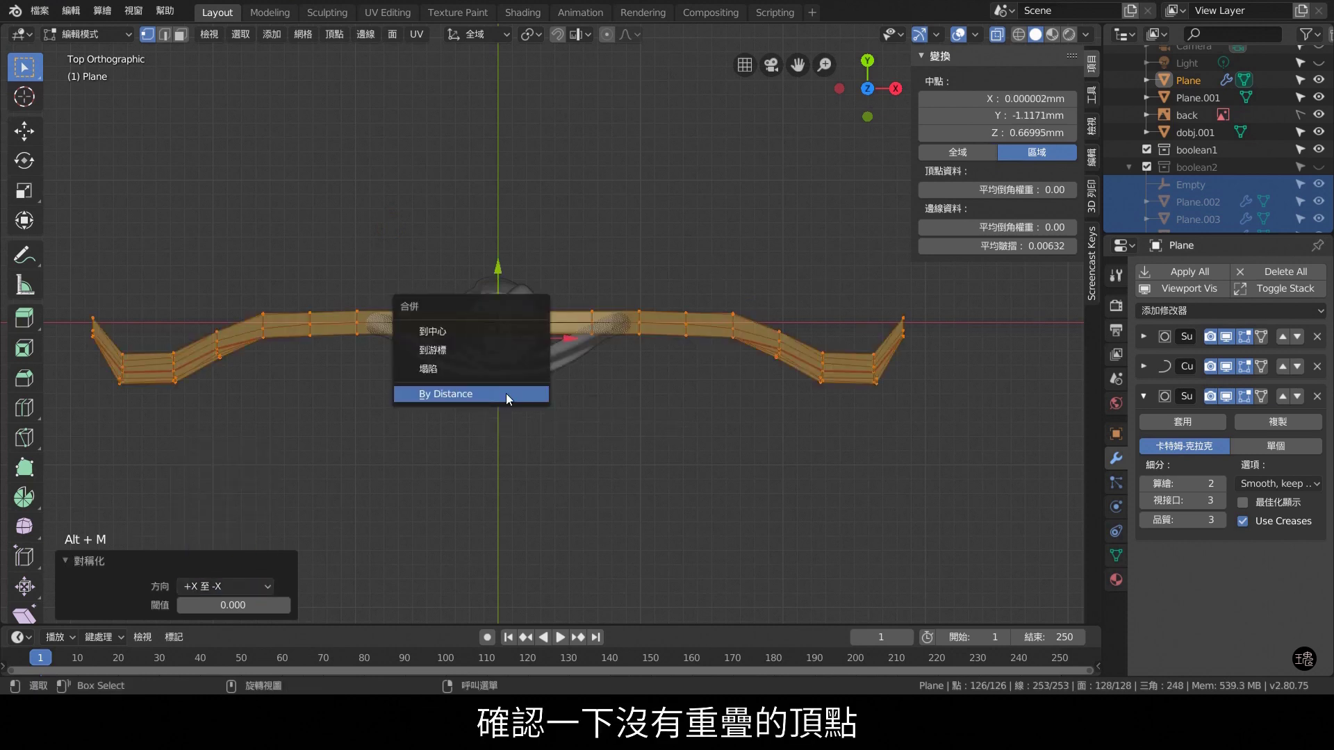
middle_click(611, 411)
click(598, 443)
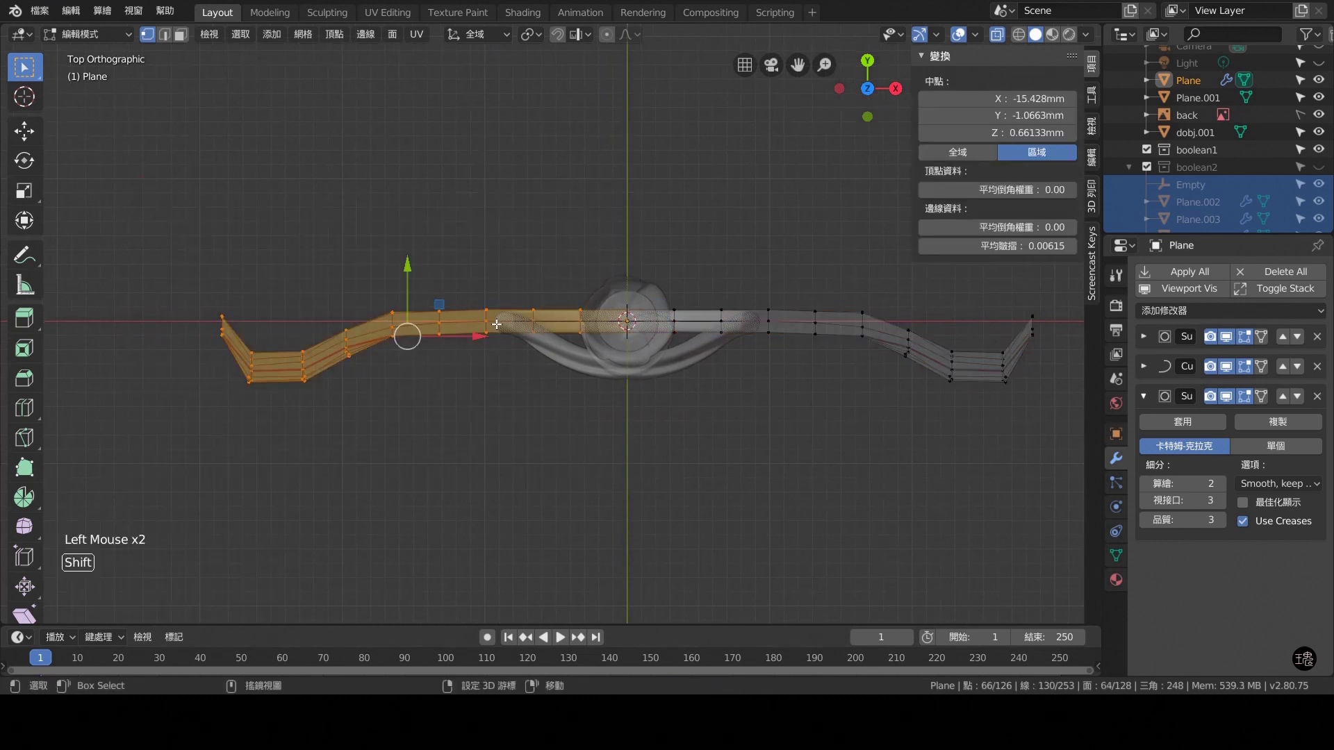
Duplicate the selected shank half, mirror it to face the other way and recalculate normals.
key(shift+d)
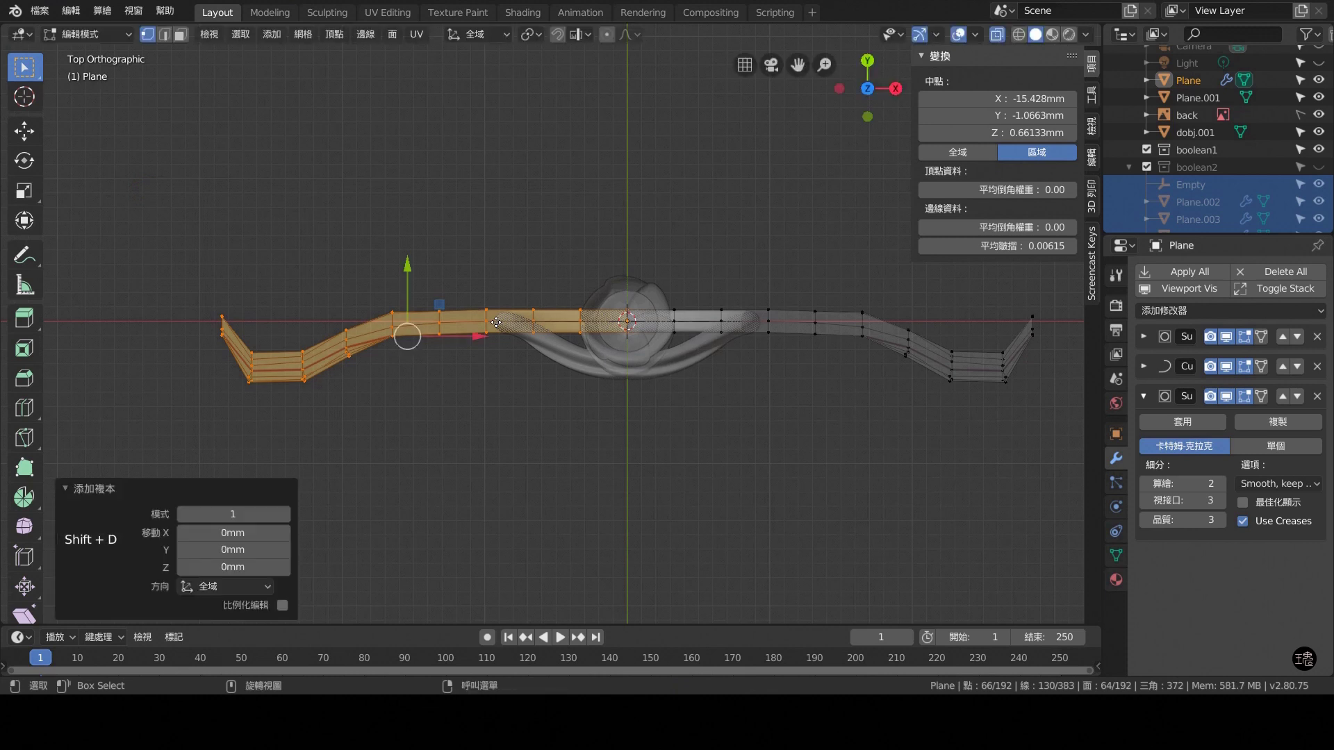
key(s)
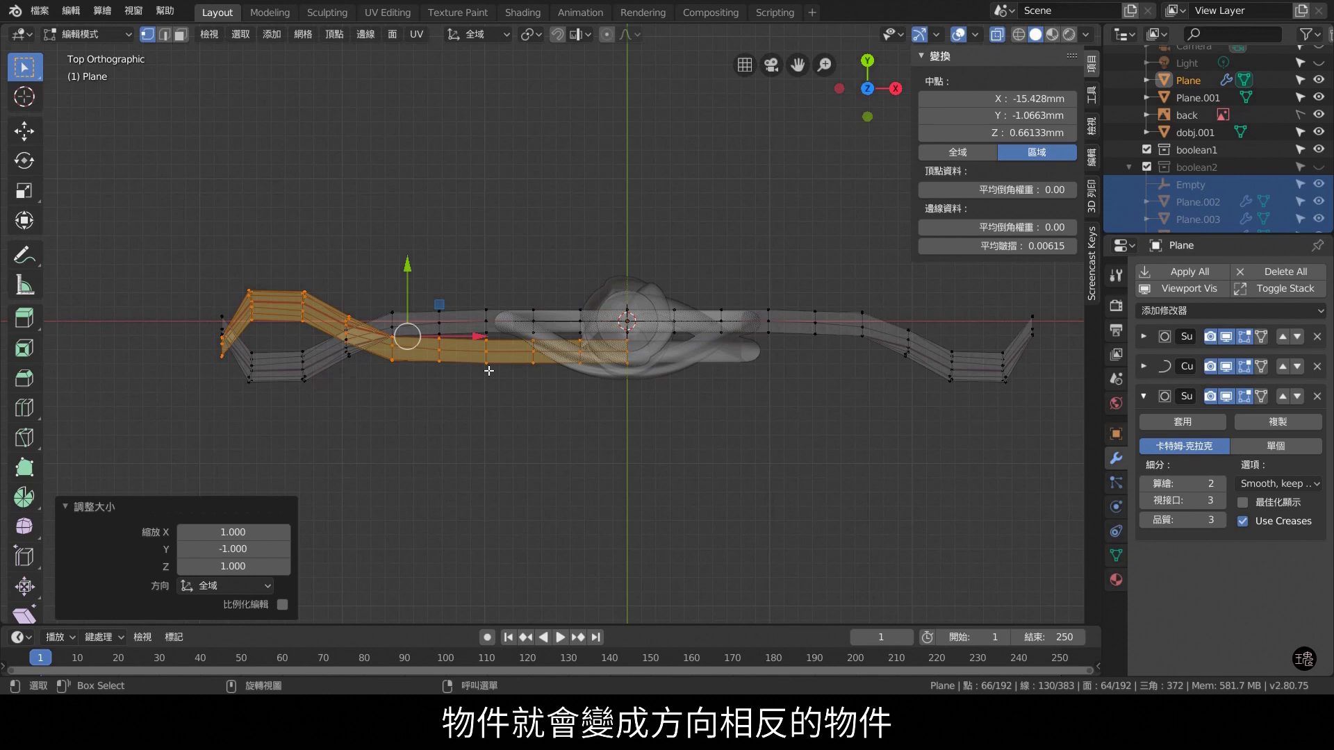
scroll(up, 3)
scroll(down, 3)
click(351, 271)
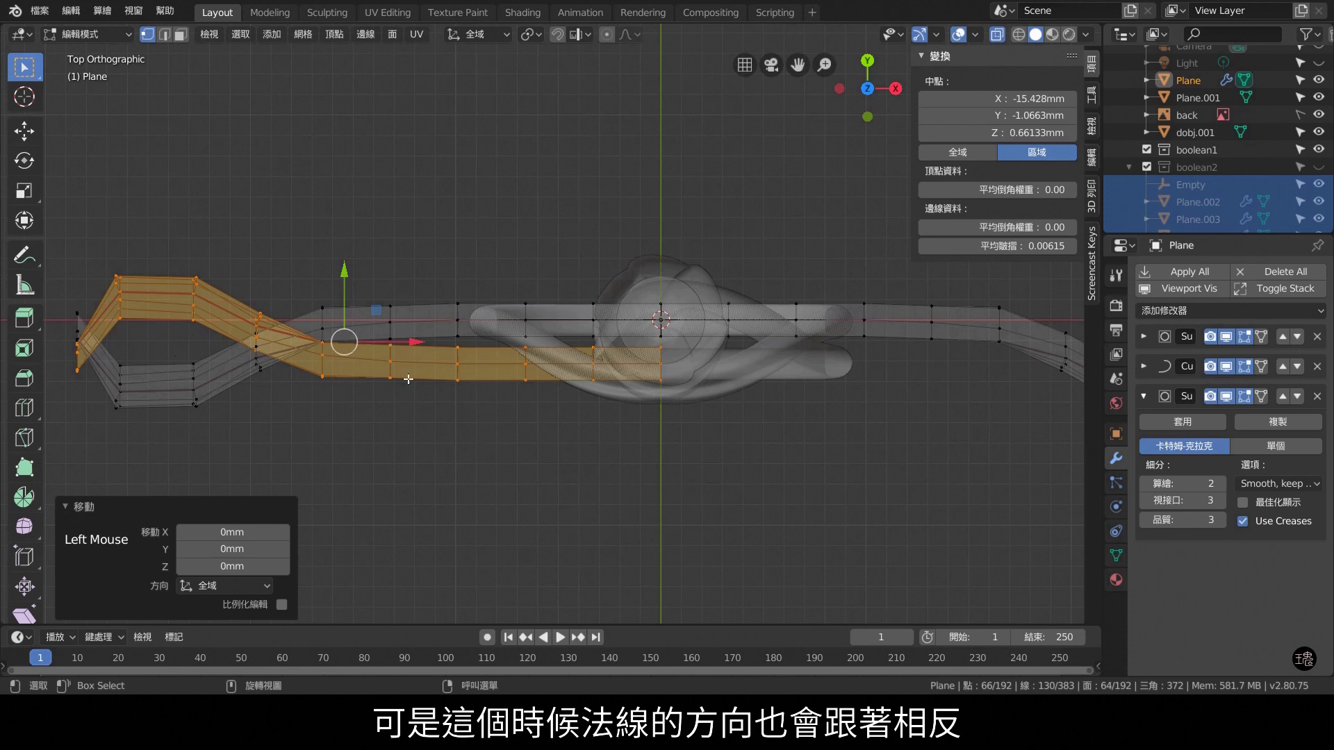
scroll(up, 3)
scroll(down, 3)
scroll(down, 3)
key(shift+n)
scroll(up, 3)
scroll(up, 3)
middle_click(776, 425)
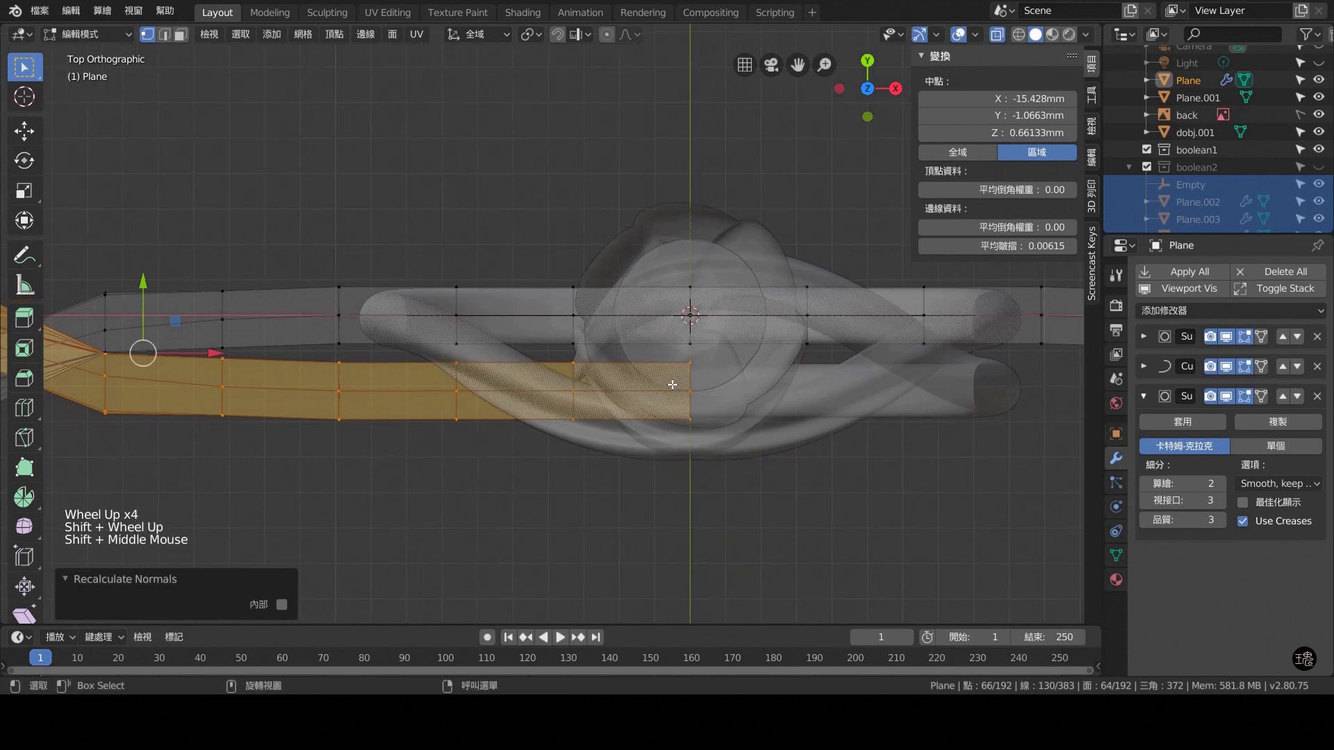
With vertex snapping on, slide the shank's end vertices along Y onto the centre-line vertices.
scroll(up, 3)
click(589, 36)
middle_click(754, 395)
scroll(up, 3)
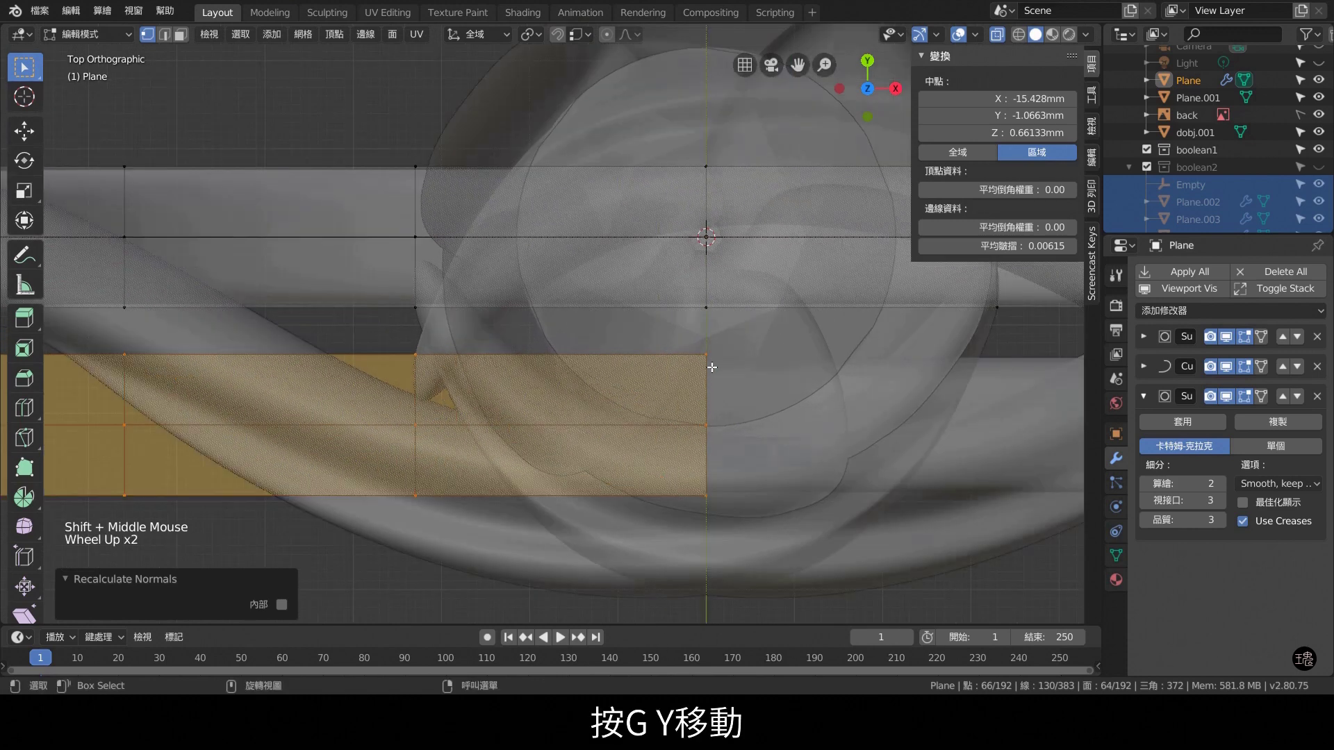
key(g)
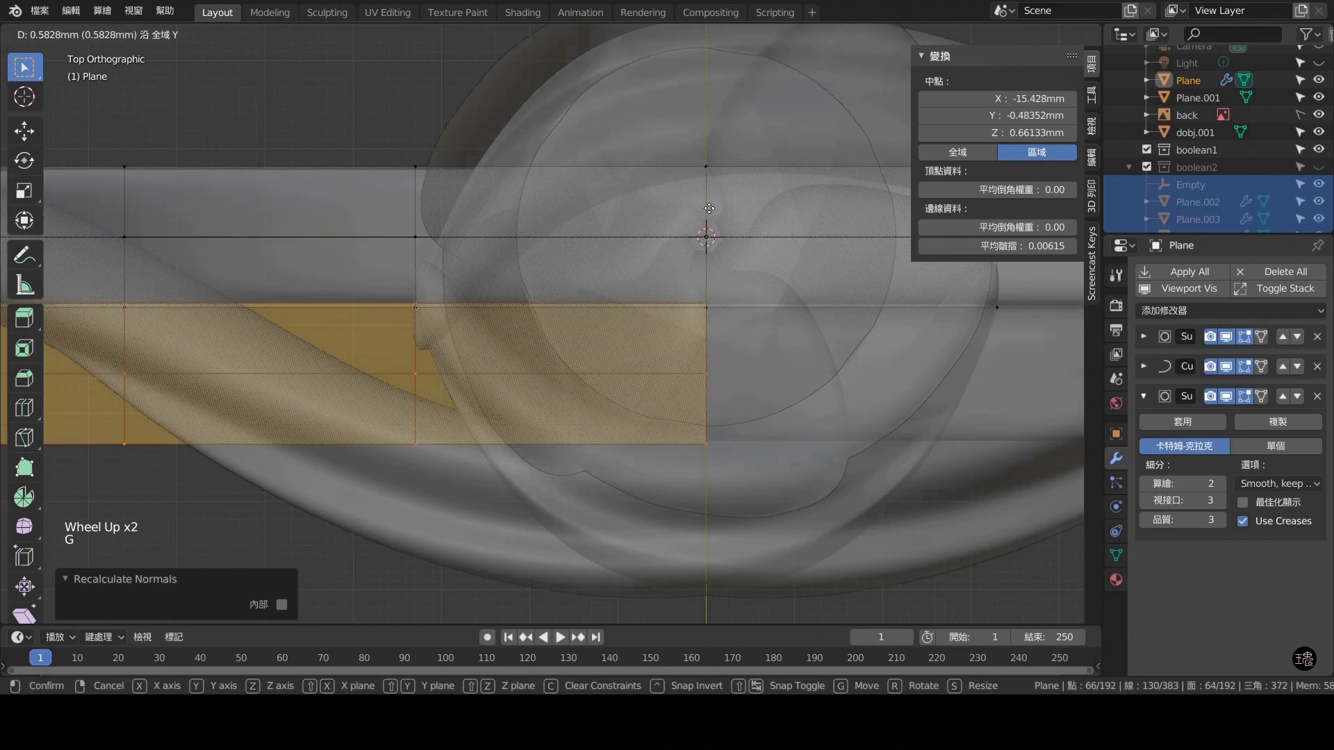
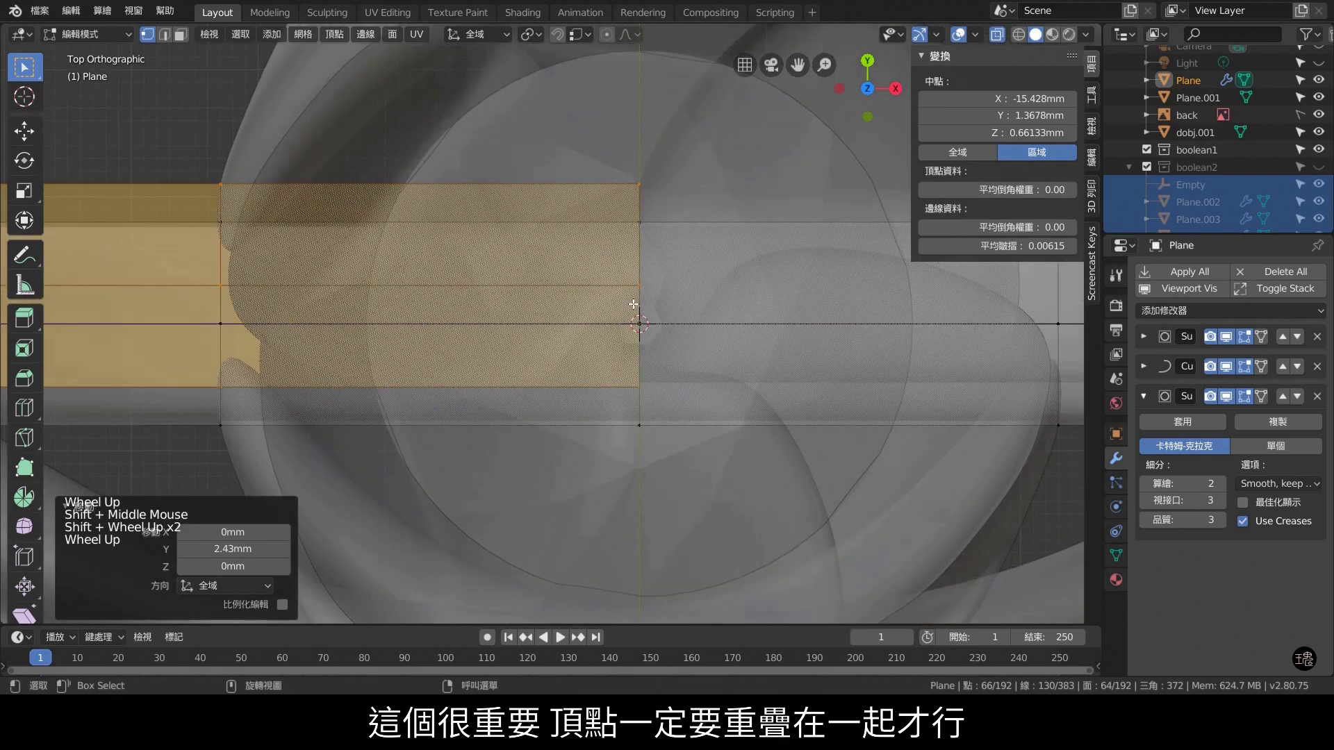
key(g)
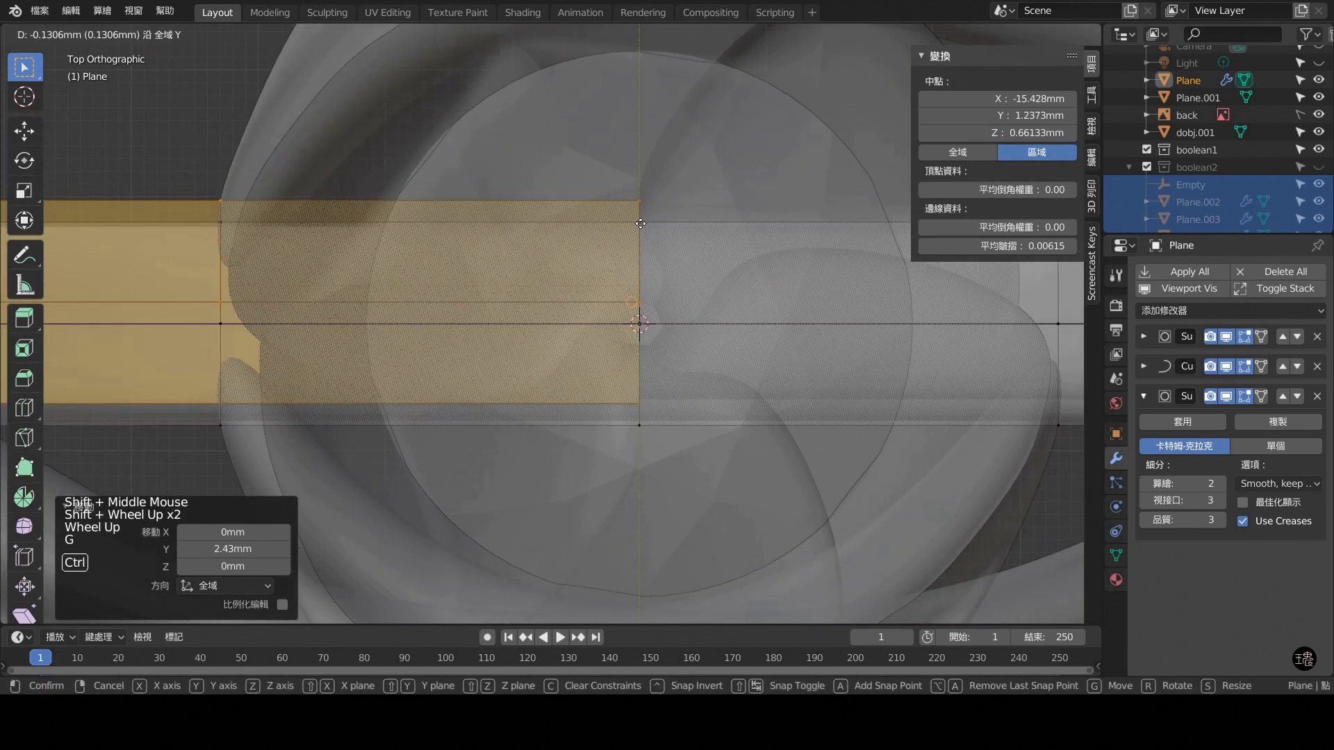
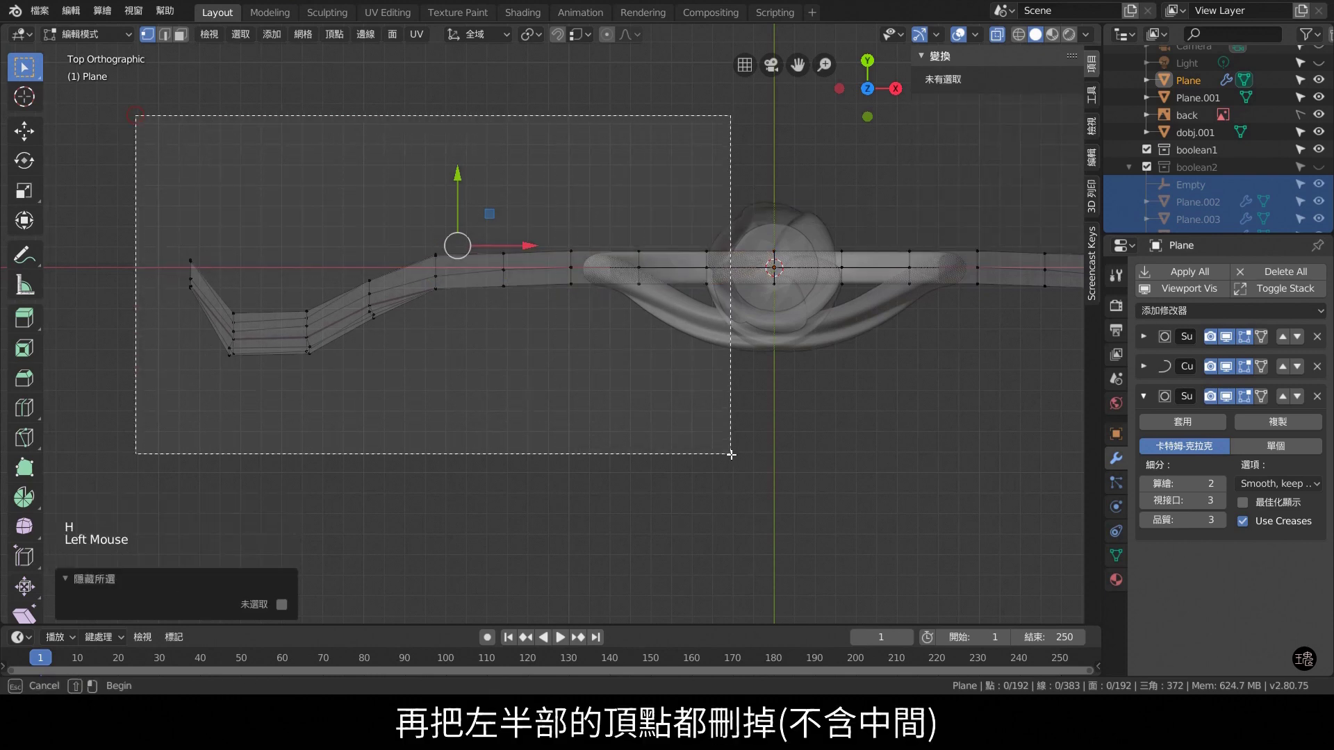
Delete the left-half vertices, unhide the rest, and merge 6 overlapping vertices by distance.
key(x)
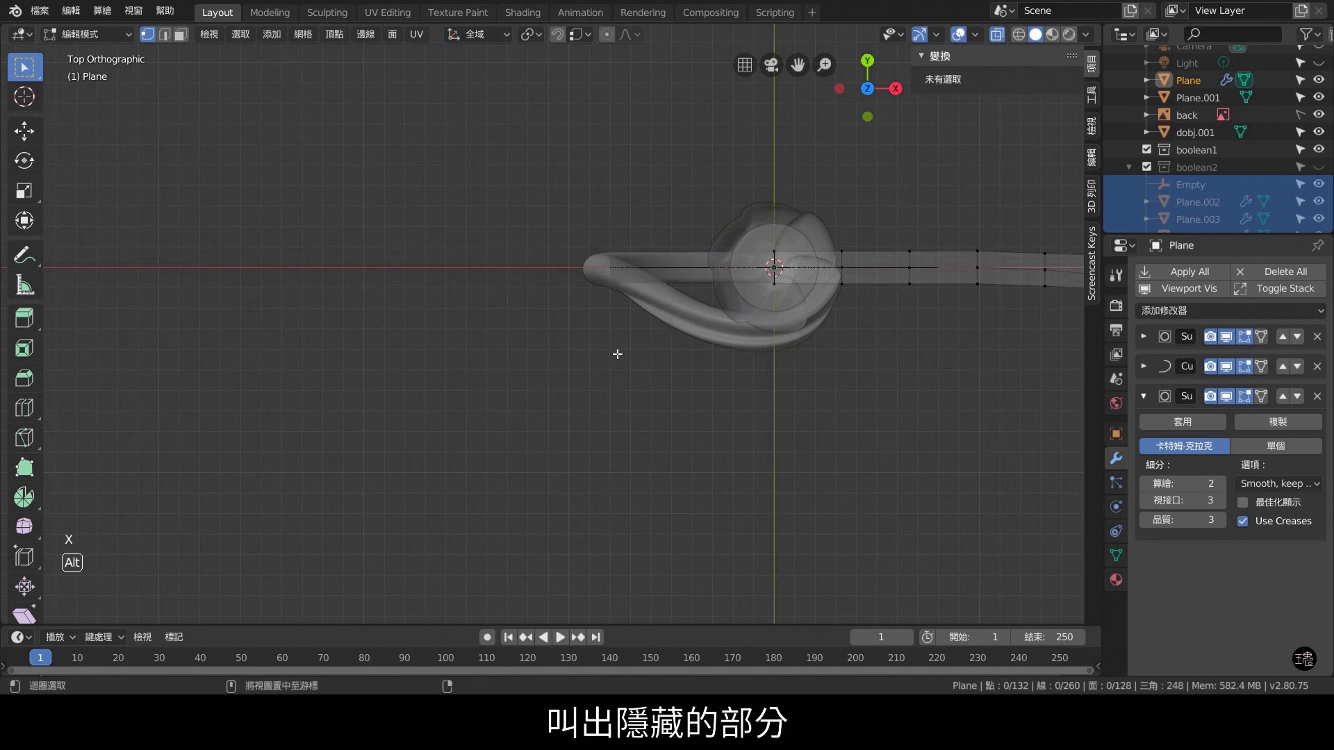
key(alt+h)
middle_click(773, 351)
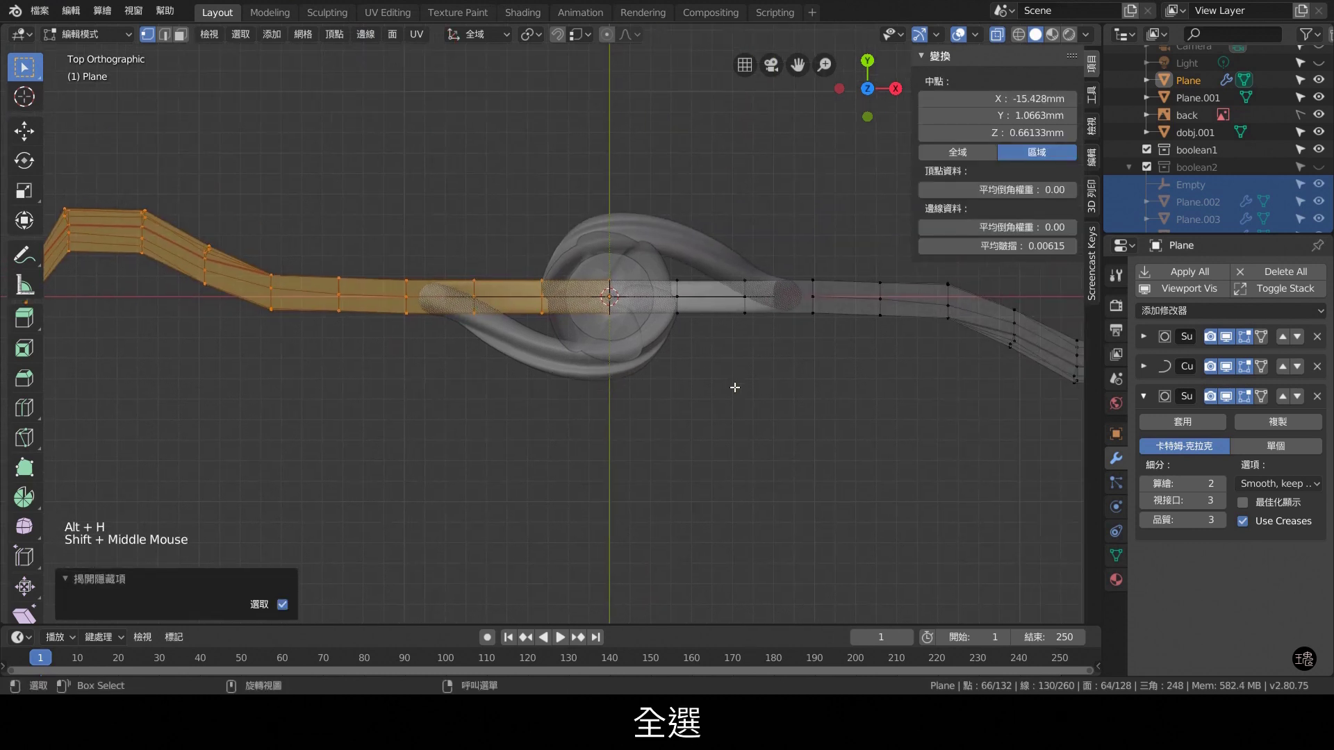
key(a)
key(alt+m)
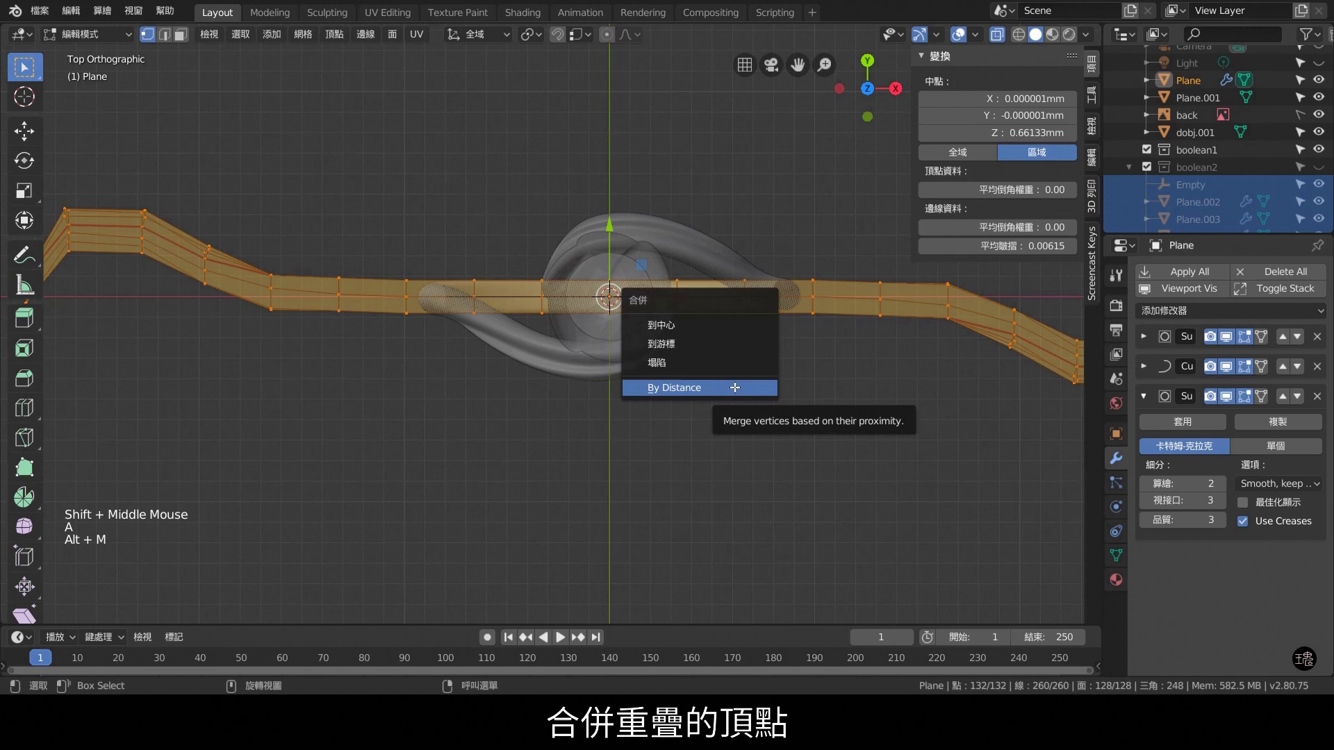
middle_click(723, 413)
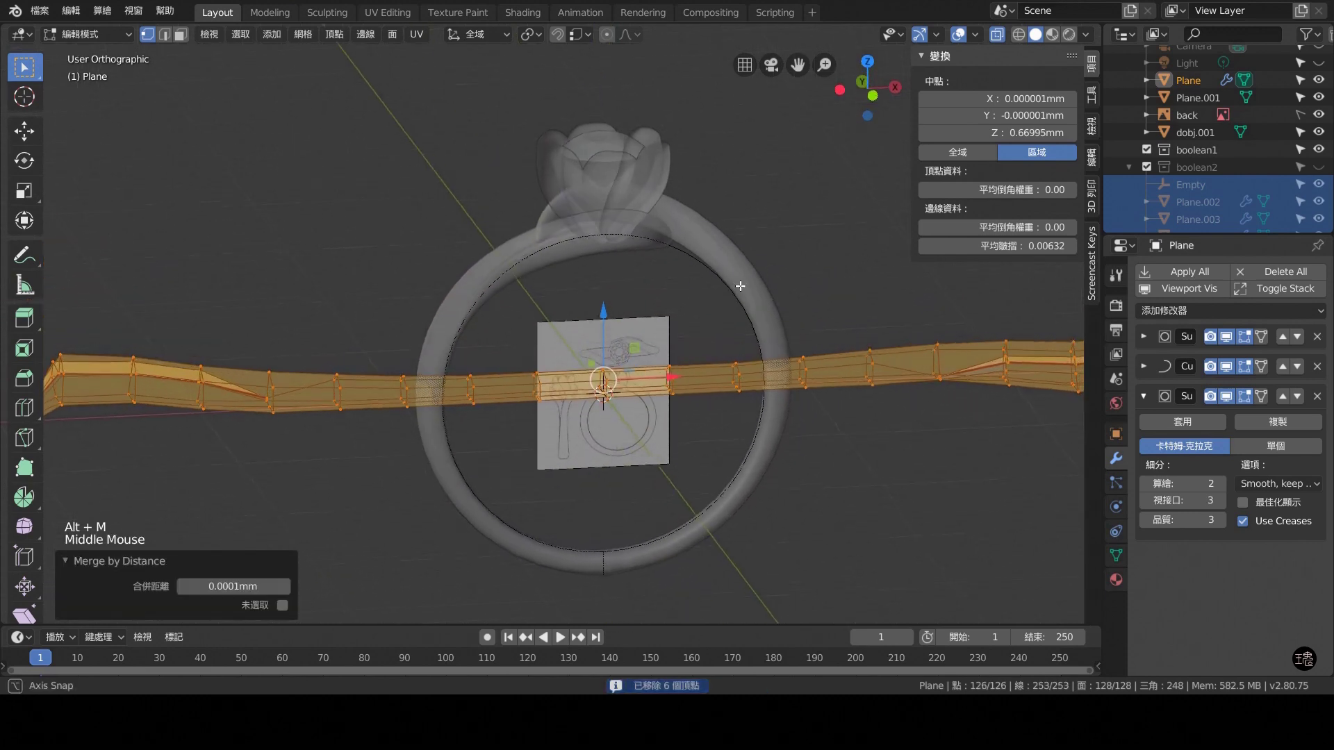
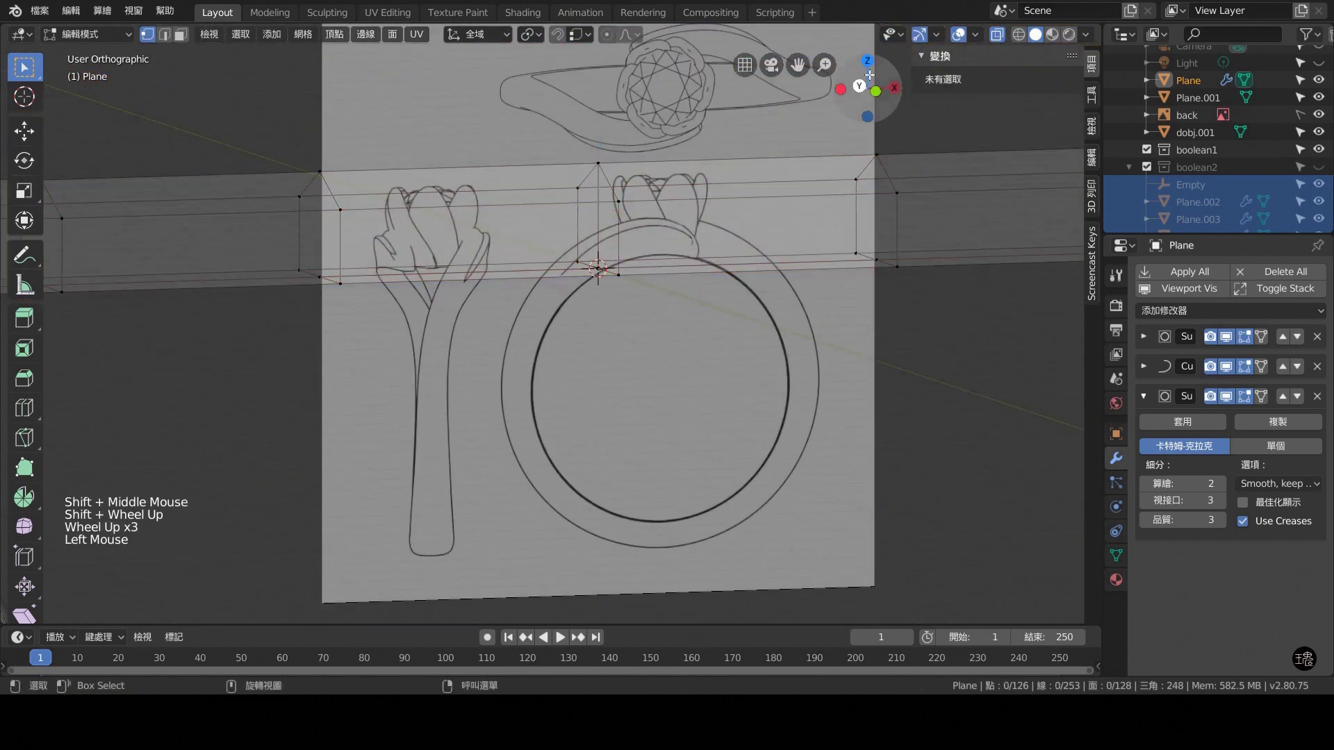
Remove the leftover stray edges between the shank's vertices so the band is clean.
click(1004, 34)
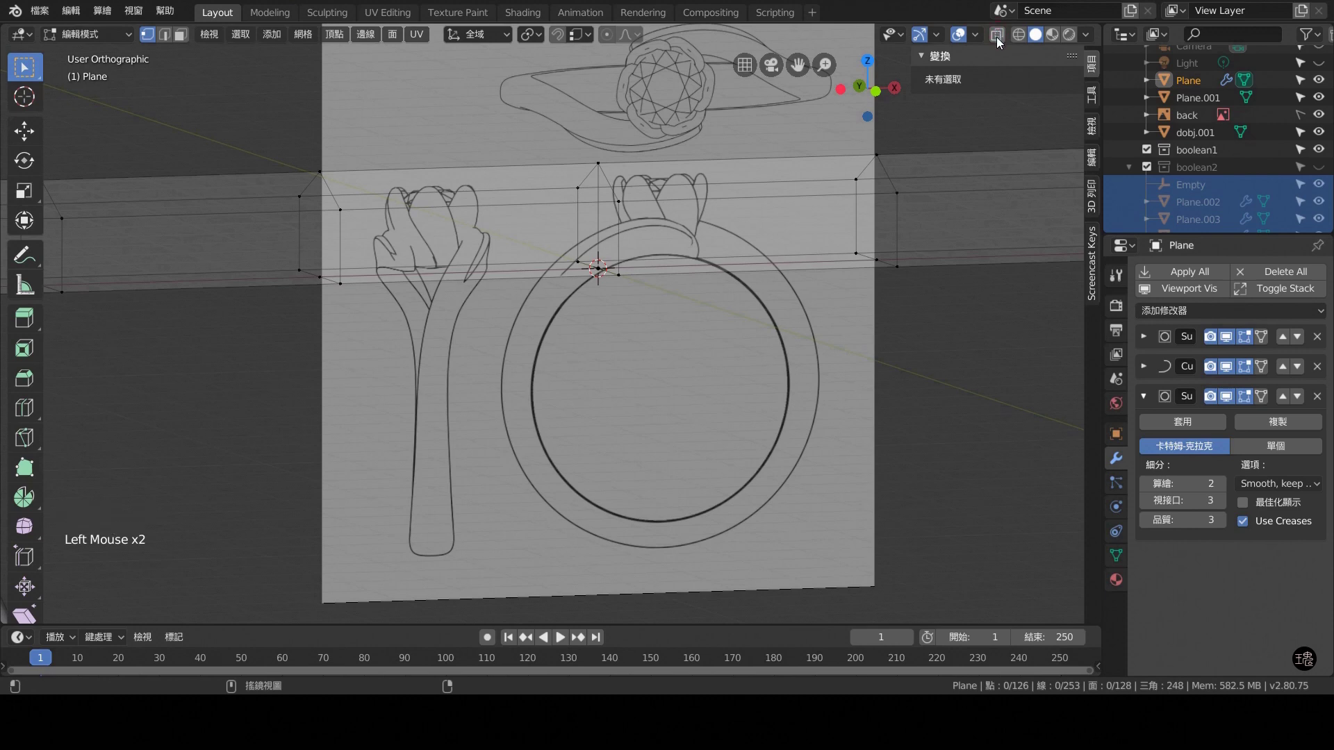
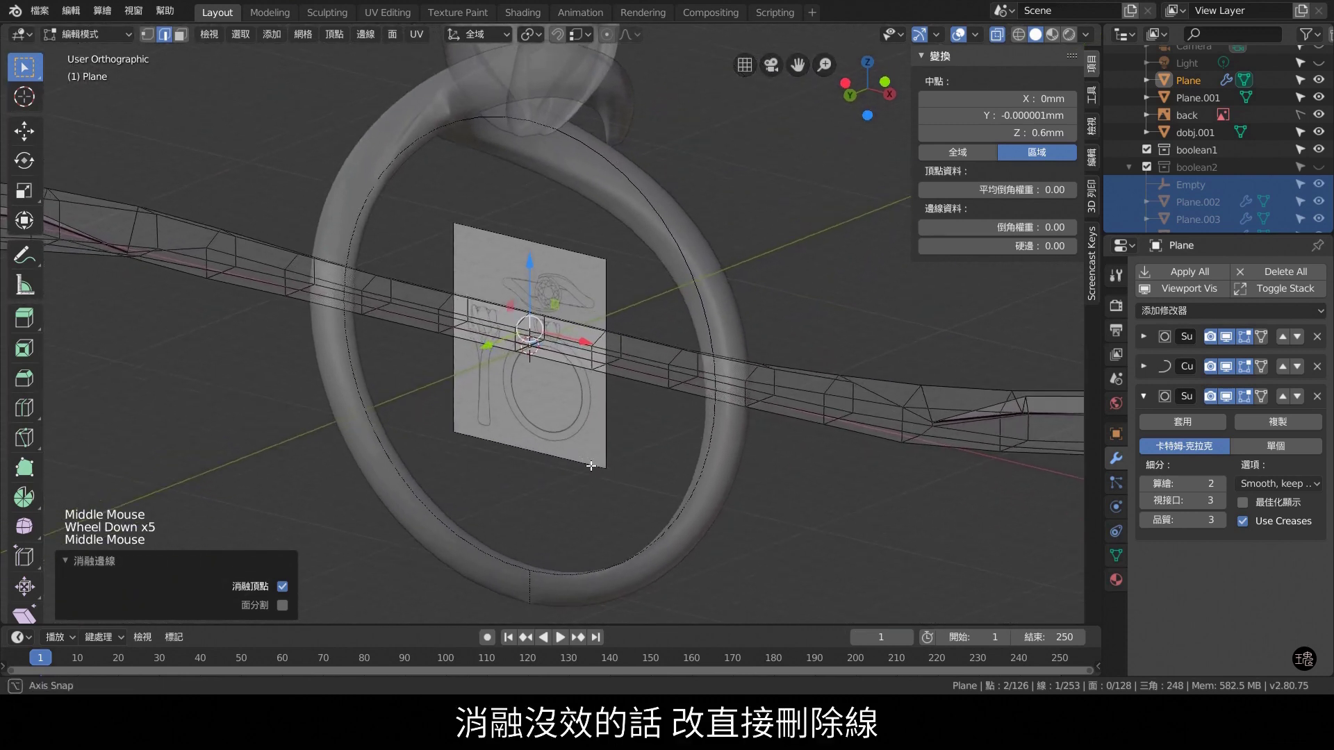
scroll(up, 3)
key(x)
scroll(up, 3)
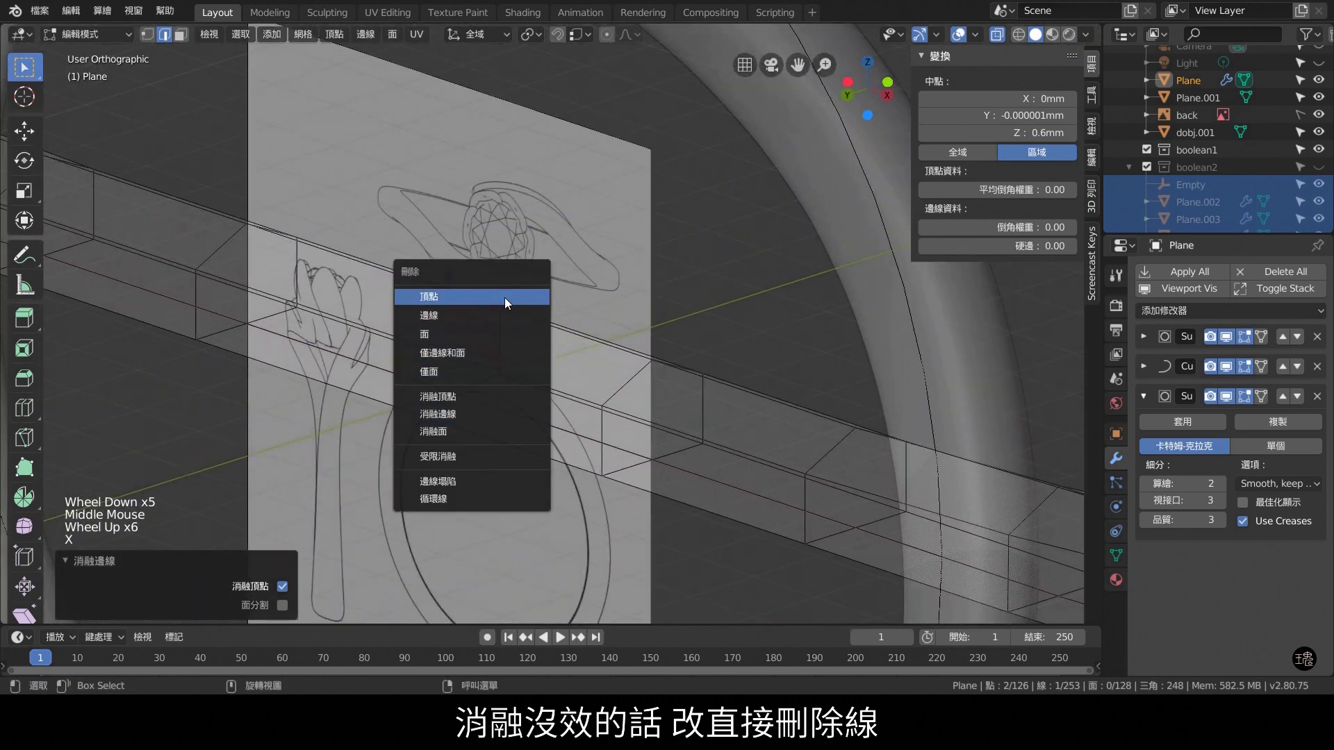
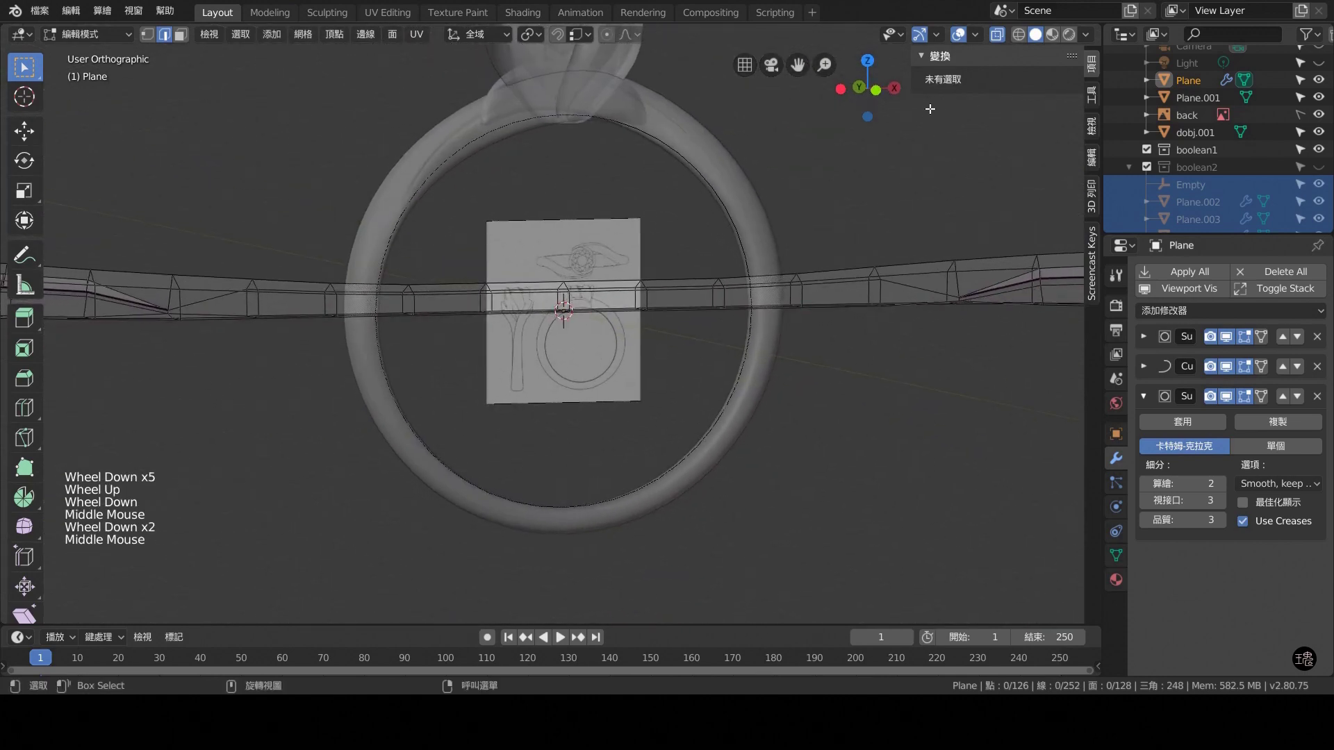
click(999, 36)
Check the symmetric, opposite-facing band halves from the front, side and top views.
middle_click(763, 367)
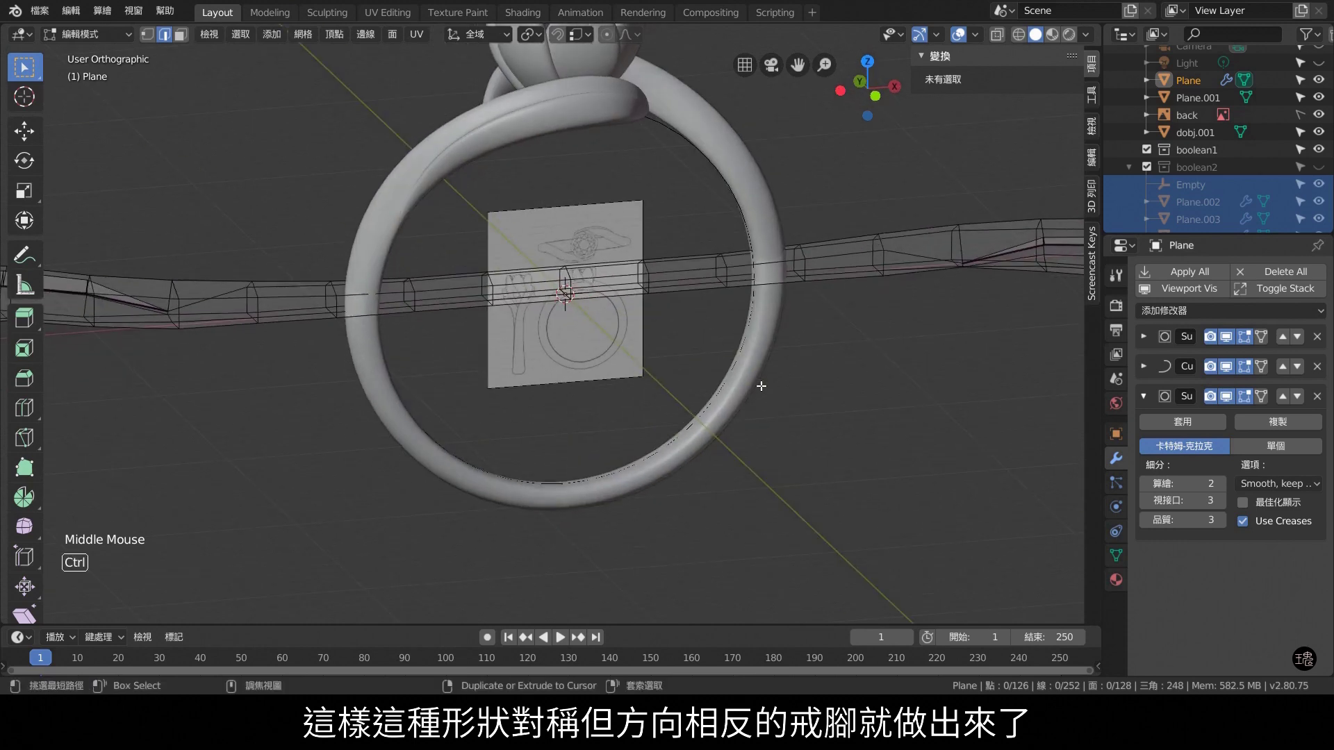
key(ctrl+KP_3)
key(KP_1)
key(KP_3)
scroll(down, 3)
scroll(up, 3)
key(KP_7)
scroll(up, 3)
scroll(down, 3)
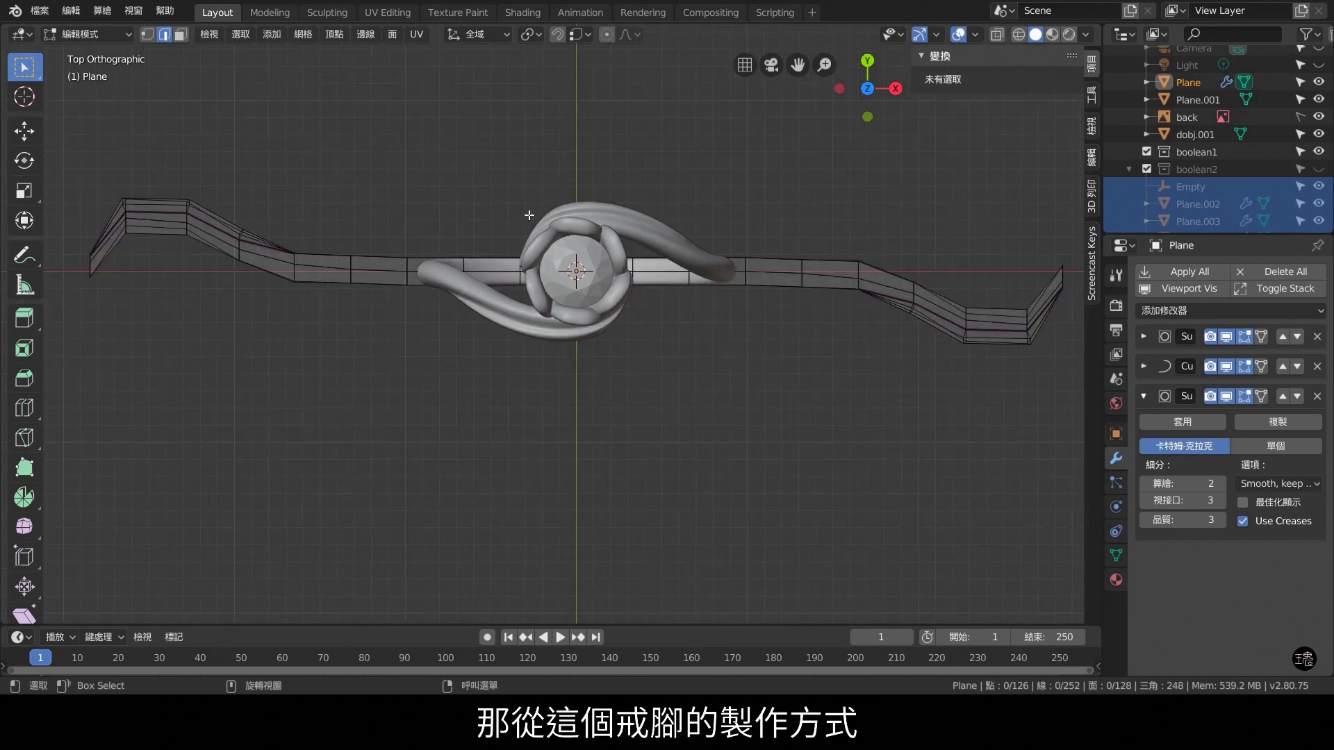
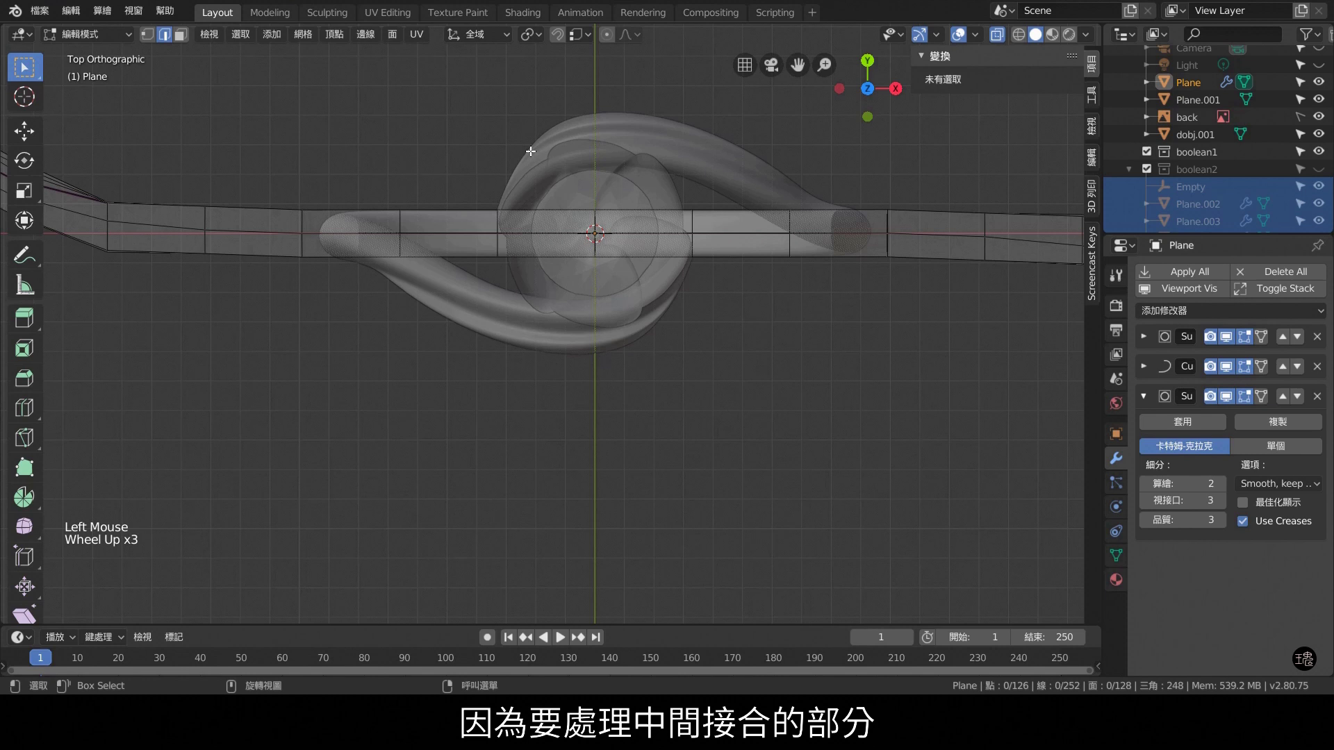
scroll(down, 3)
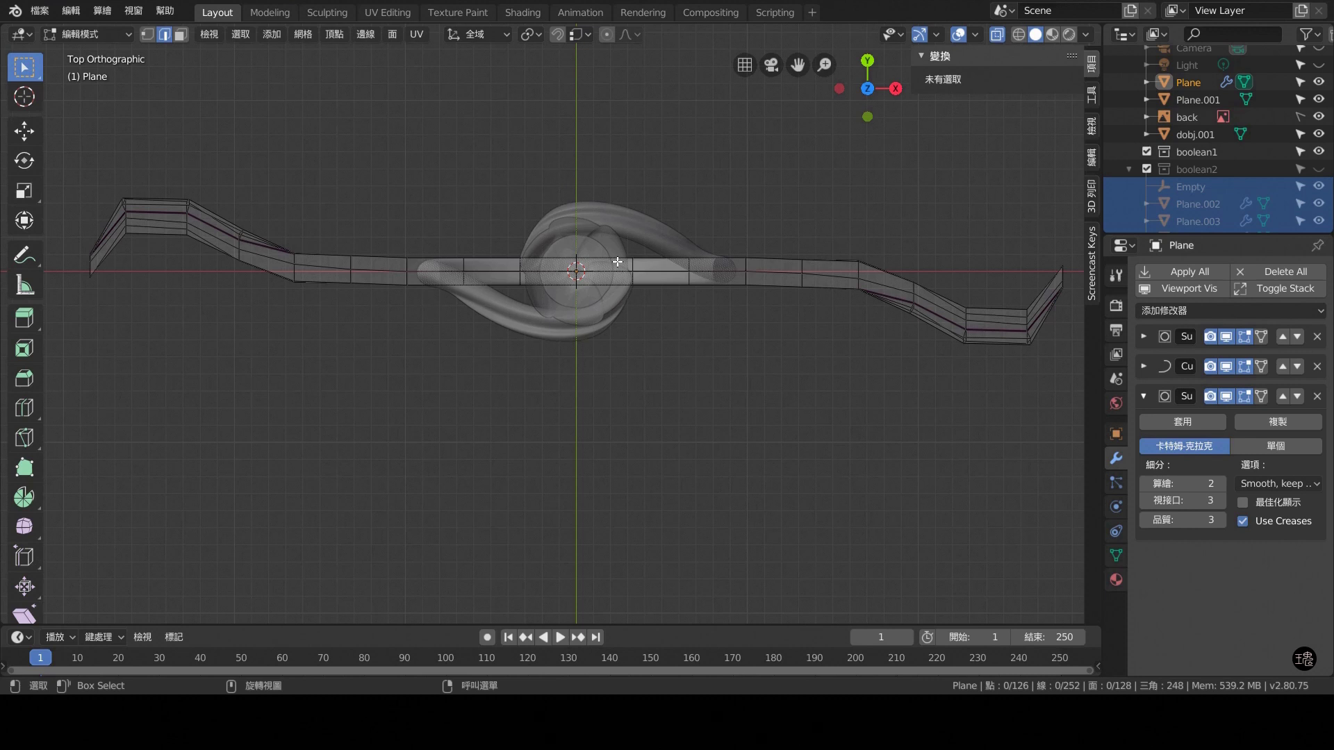
Add a lattice at the ring centre, scale it around the ring and flatten it to about 10.6 mm deep.
key(KP_3)
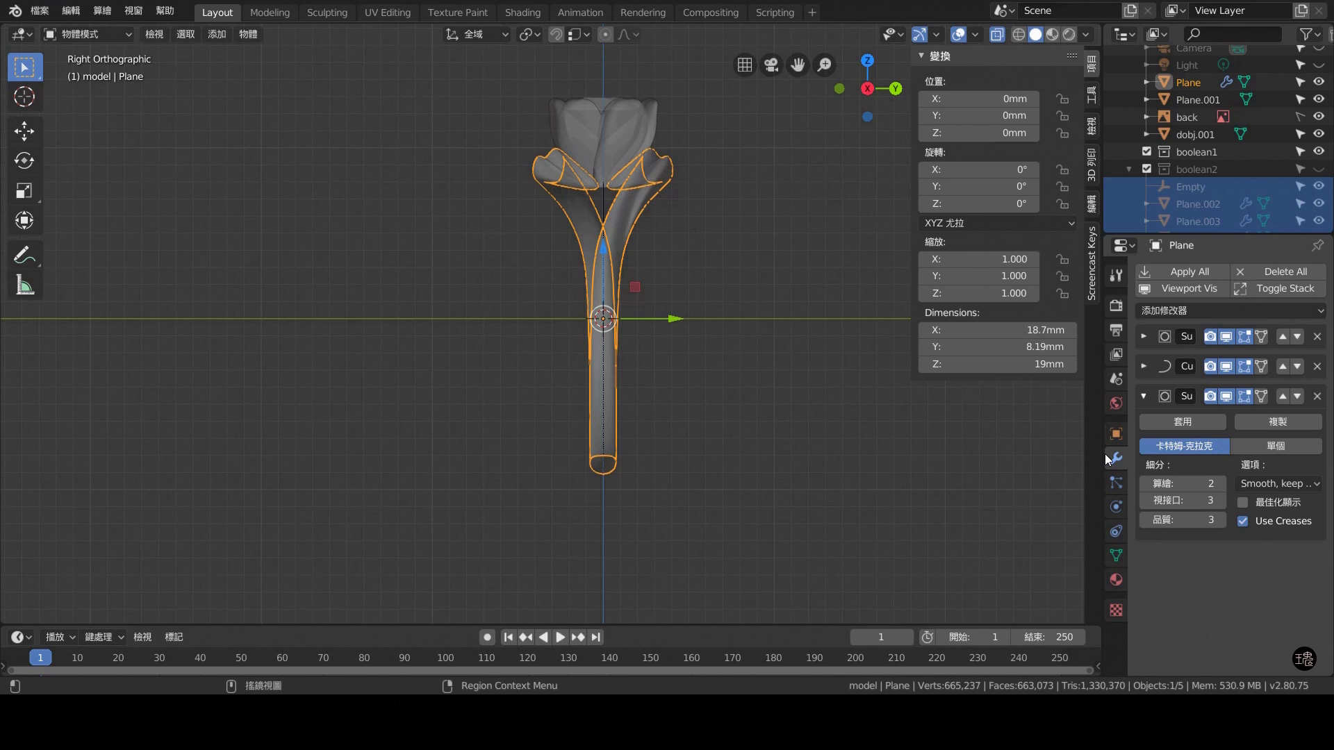
key(shift+a)
key(KP_1)
key(s)
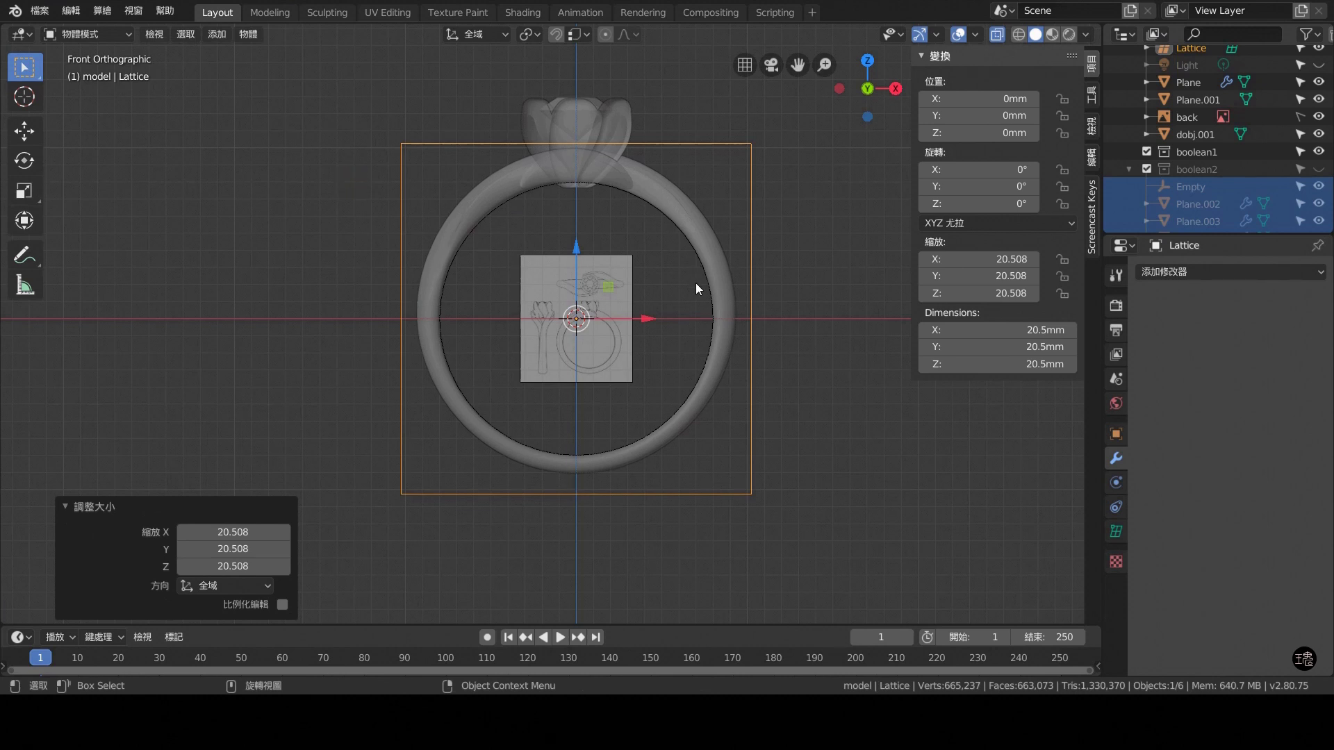
key(KP_3)
key(s)
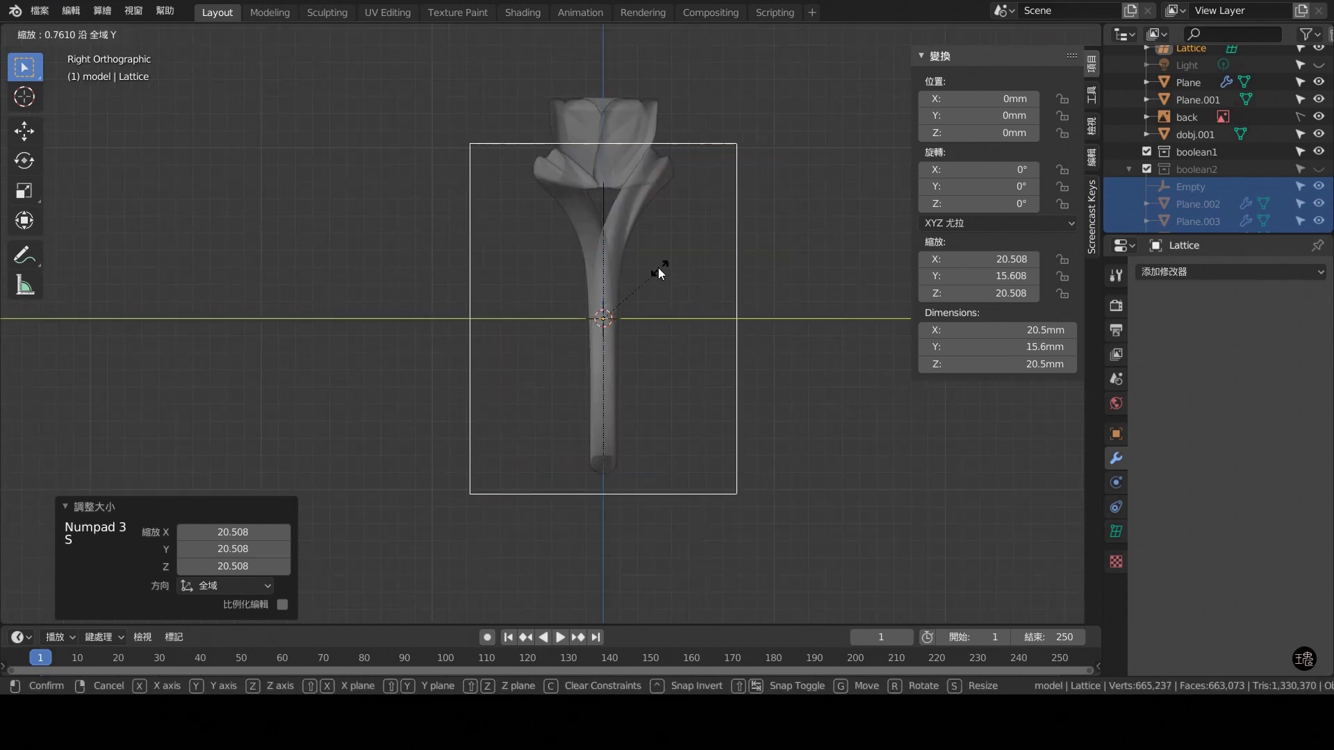
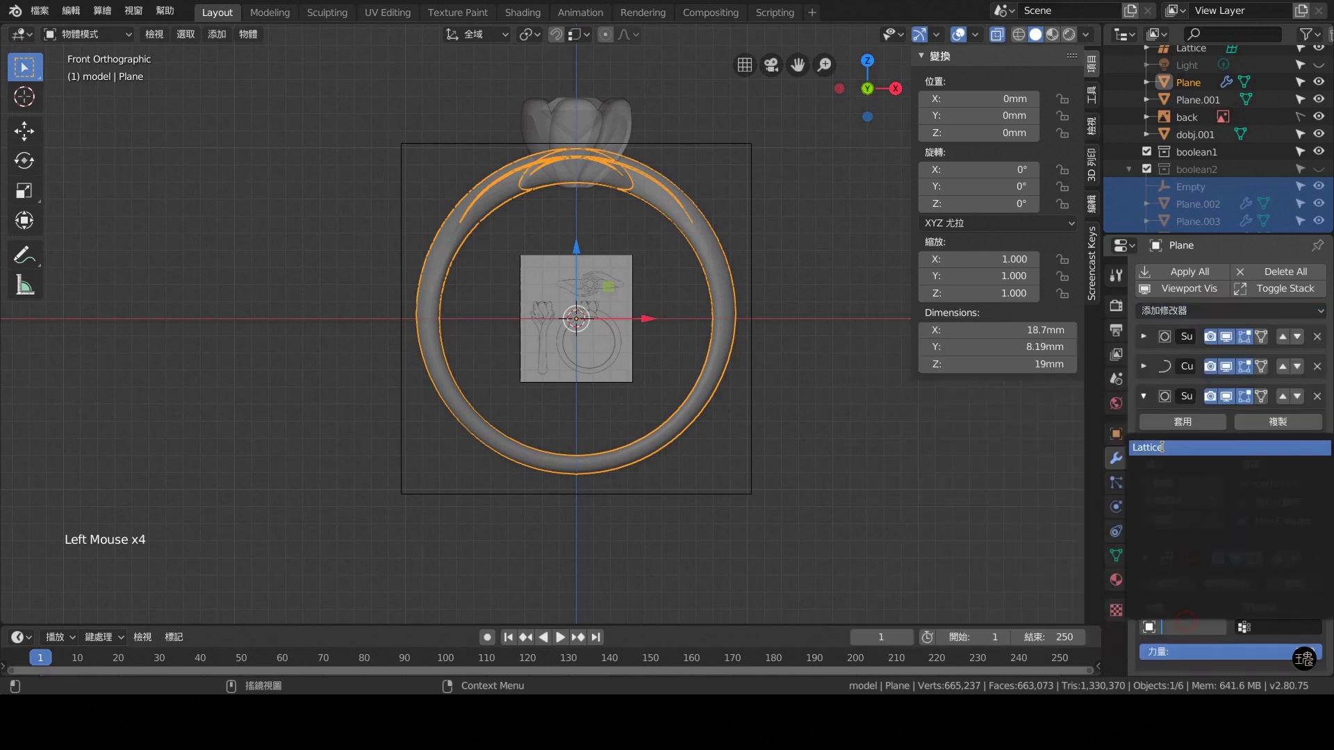
Give the shank a Lattice modifier driven by the new Lattice object.
key(KP_3)
double_click(753, 362)
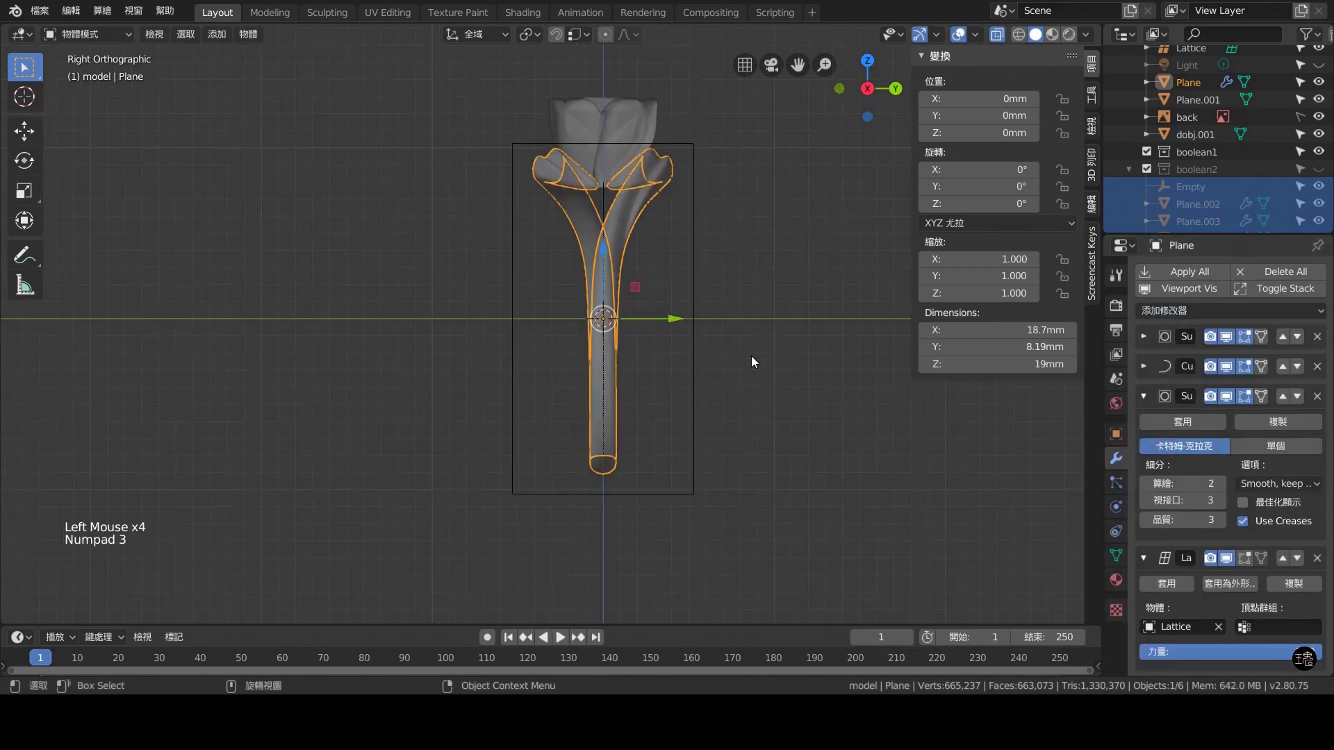
Rescale rows of lattice points along Y so the shank tapers near the flower and widens below.
click(695, 195)
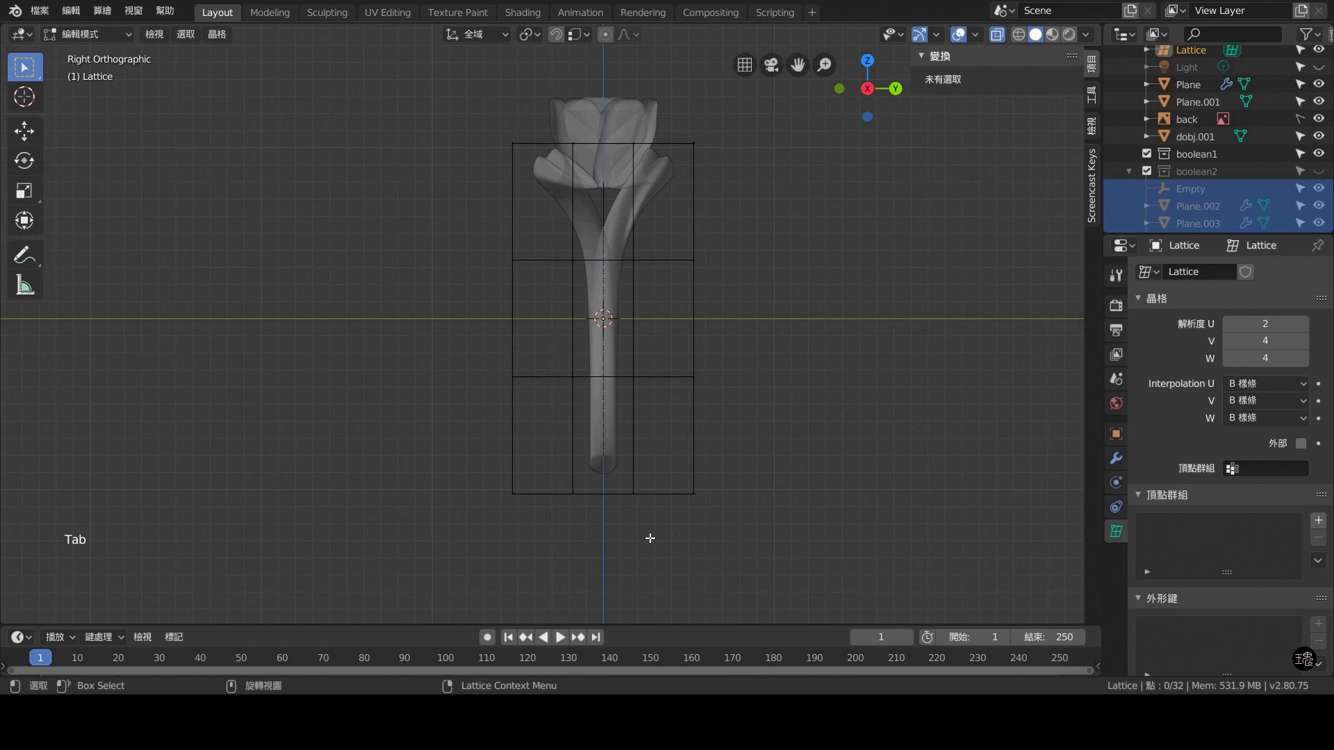
click(651, 511)
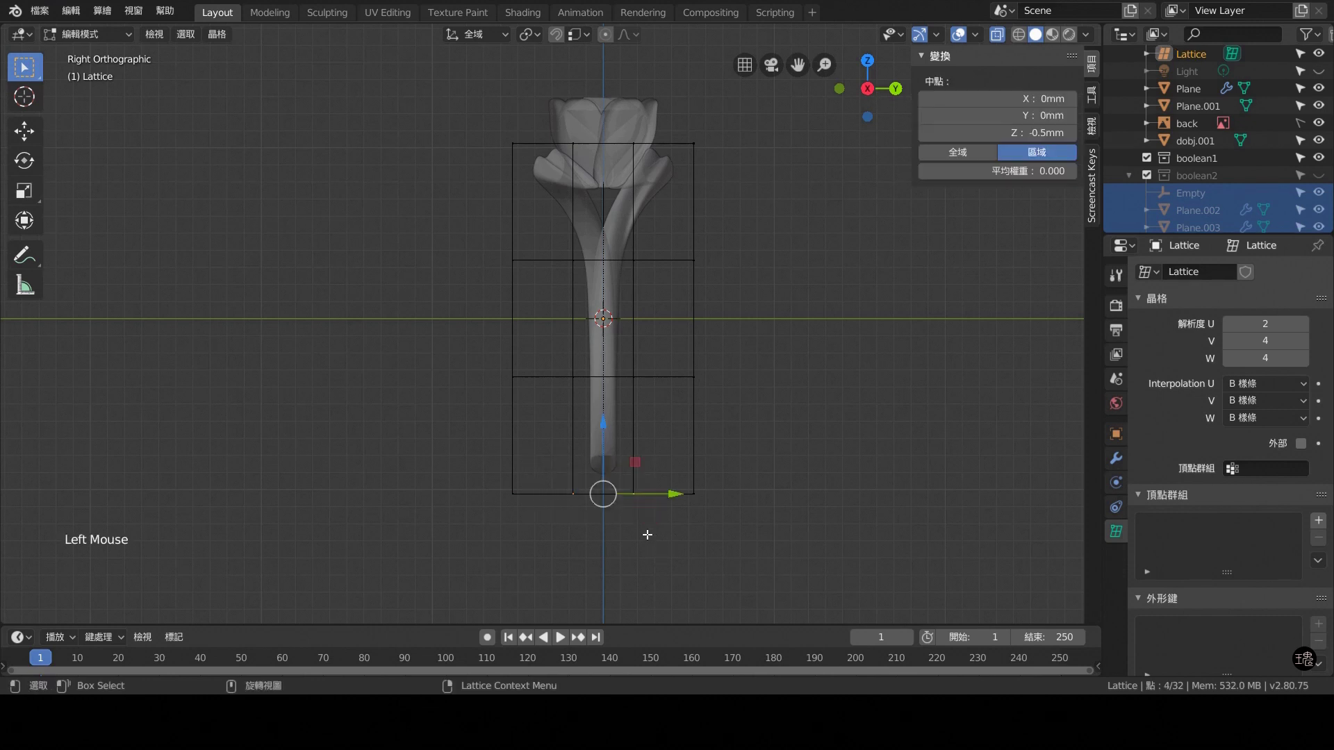
key(o)
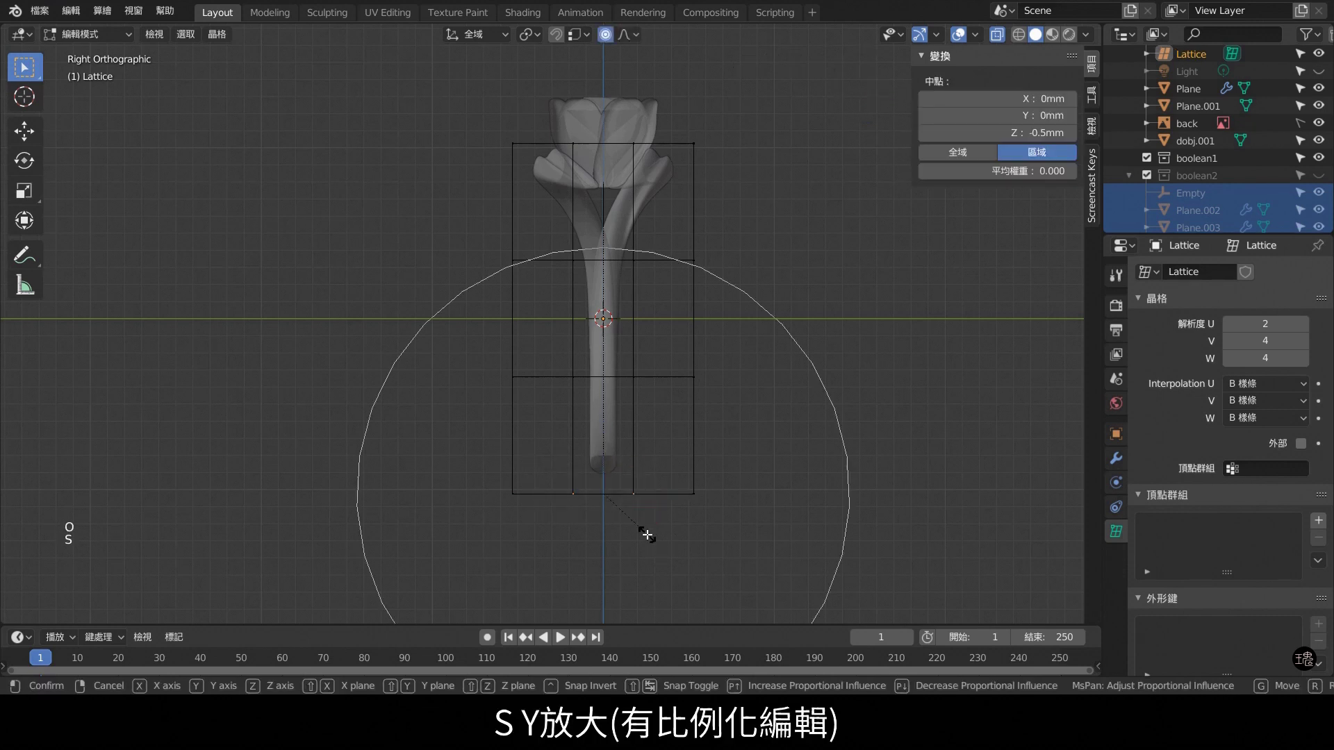
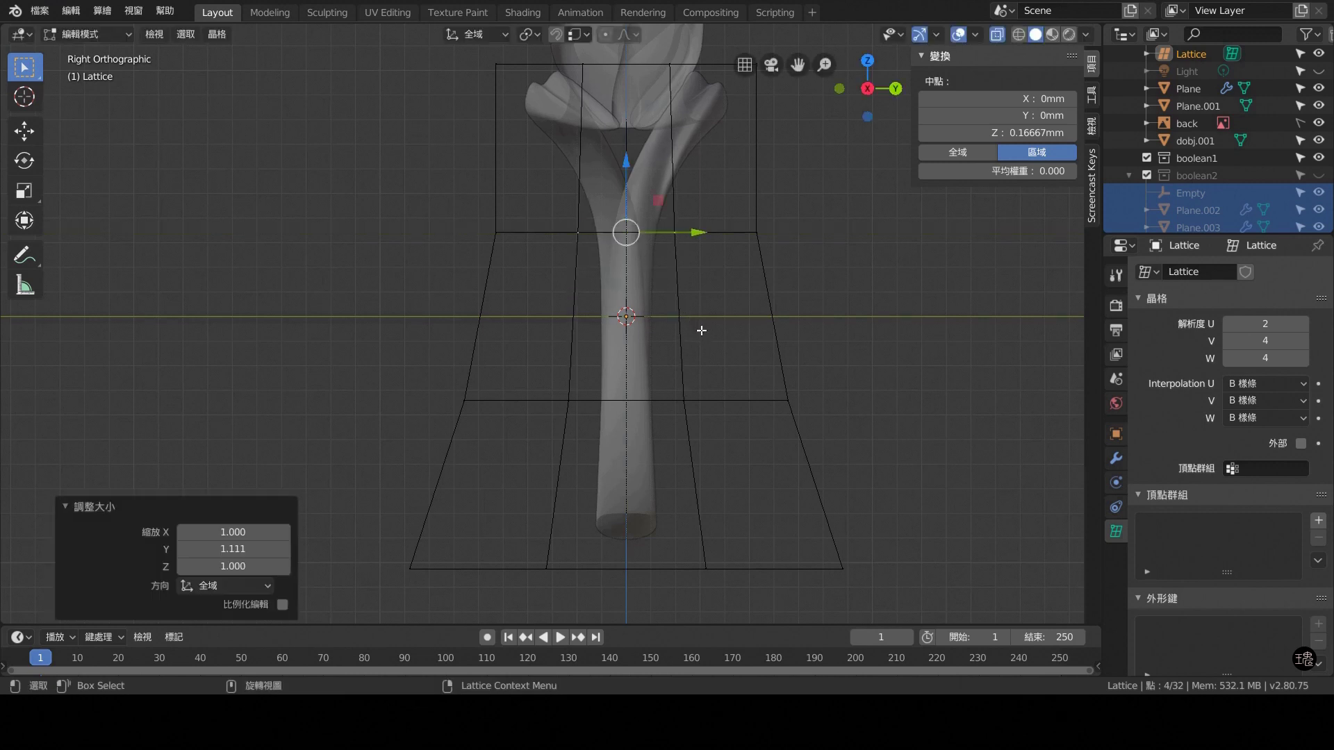
click(843, 333)
scroll(down, 3)
scroll(down, 3)
key(Tab)
scroll(up, 3)
click(1000, 39)
Hide the lattice in the Outliner and review the tapered shank from the side.
middle_click(728, 259)
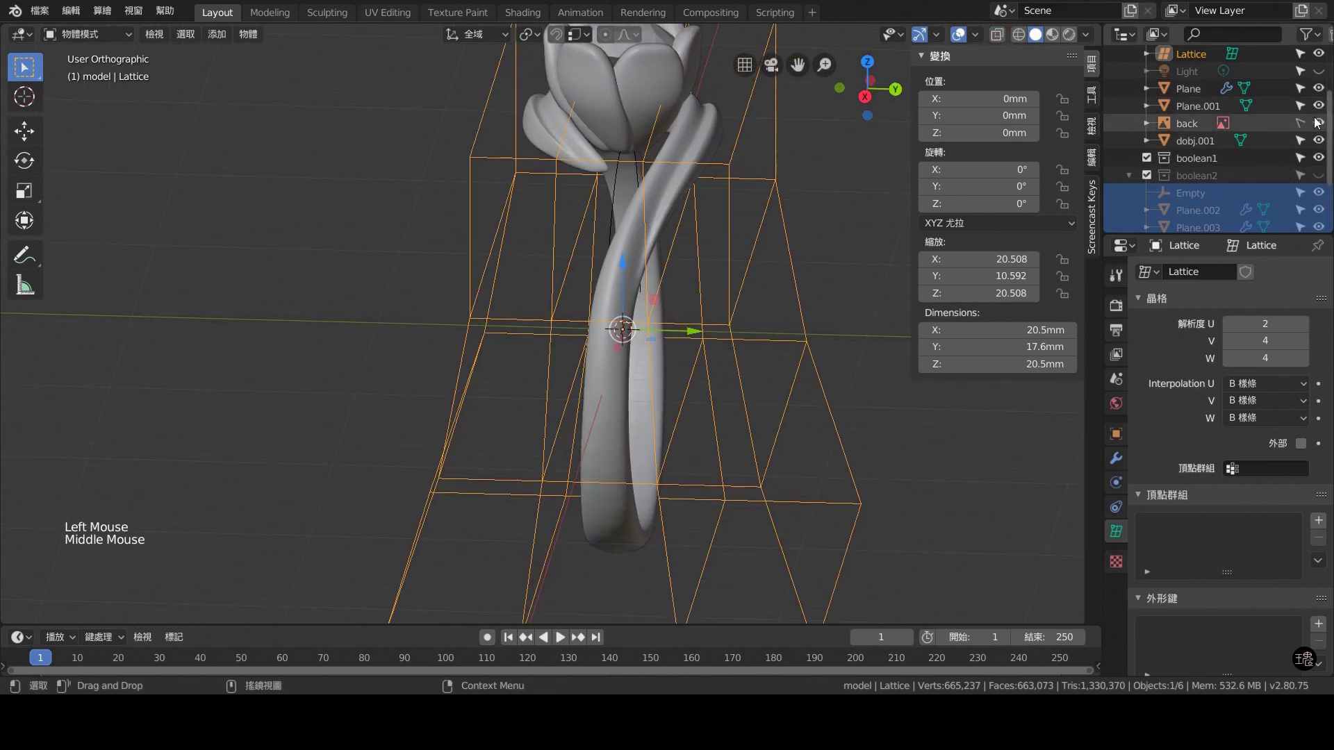
click(1321, 55)
scroll(down, 3)
key(KP_1)
key(KP_3)
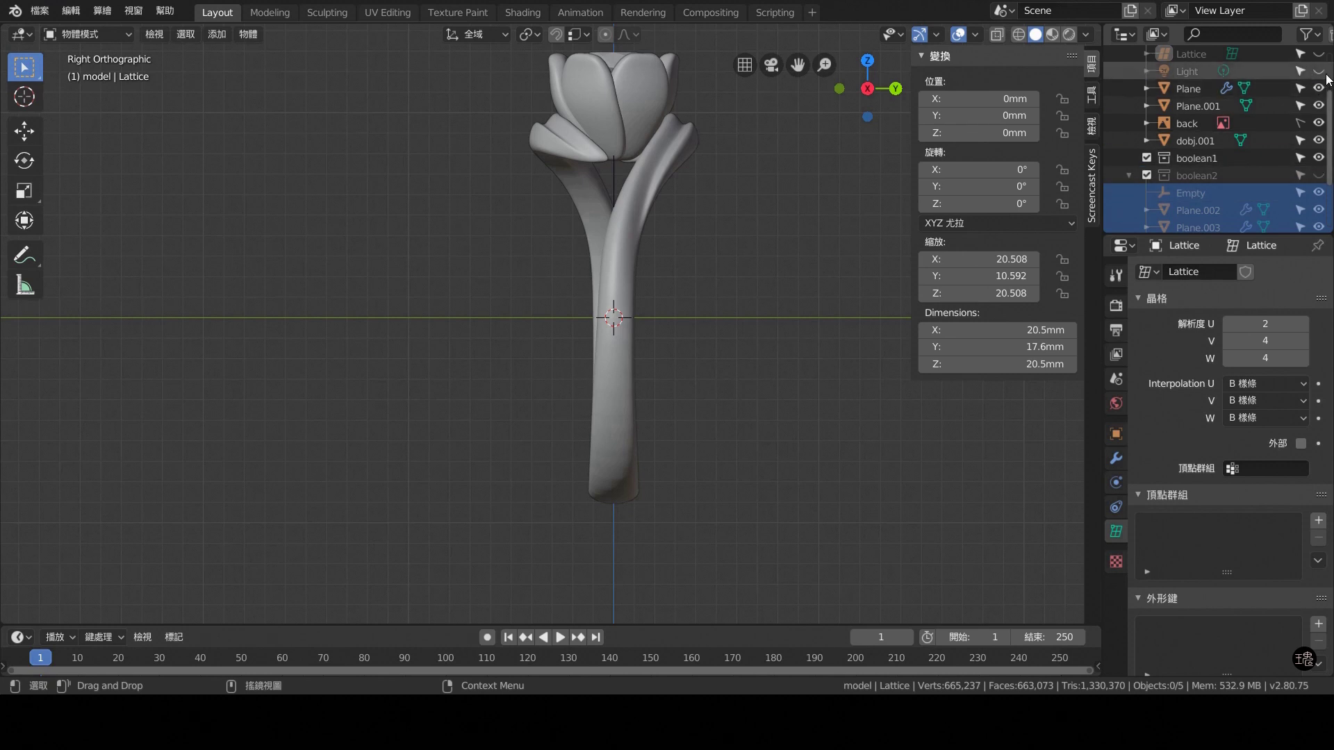
Spread the bottom row of lattice points outward along Y to flare the shank's base, then return to Object Mode.
click(1324, 59)
key(Tab)
click(776, 467)
right_click(776, 467)
click(814, 329)
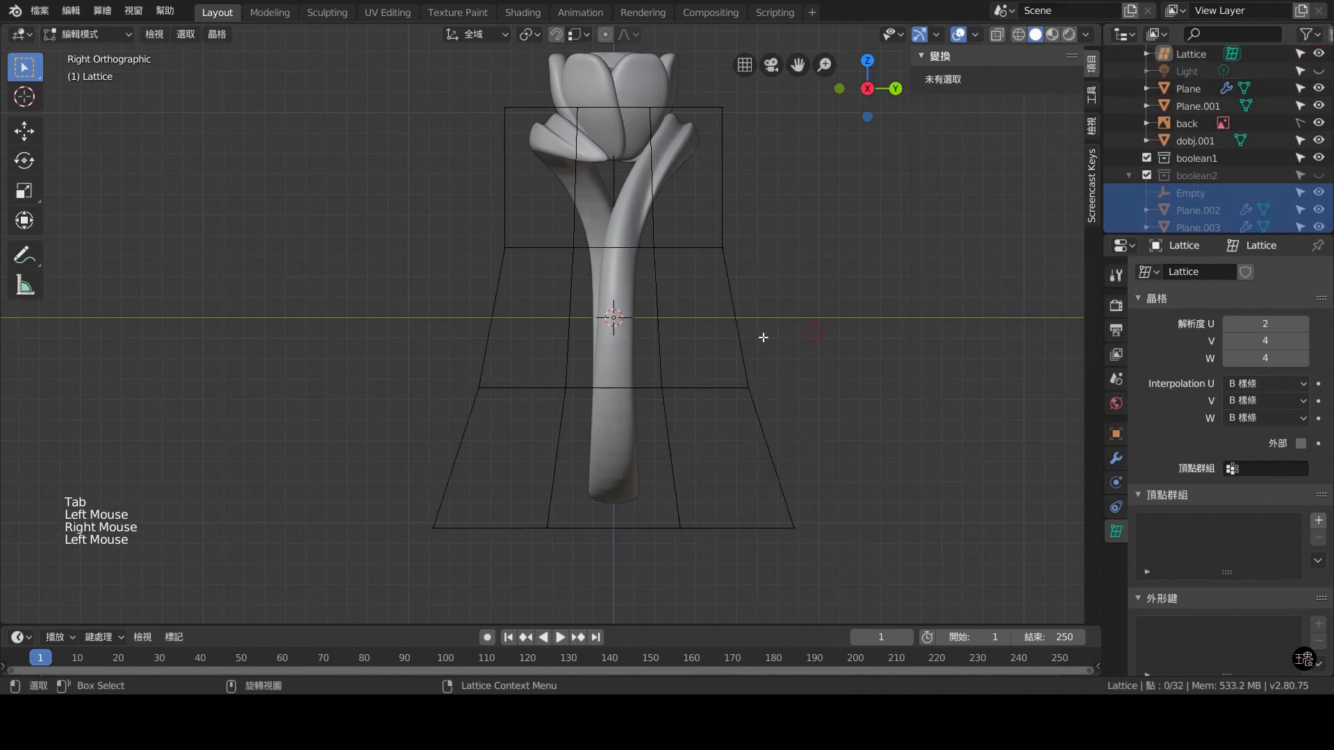
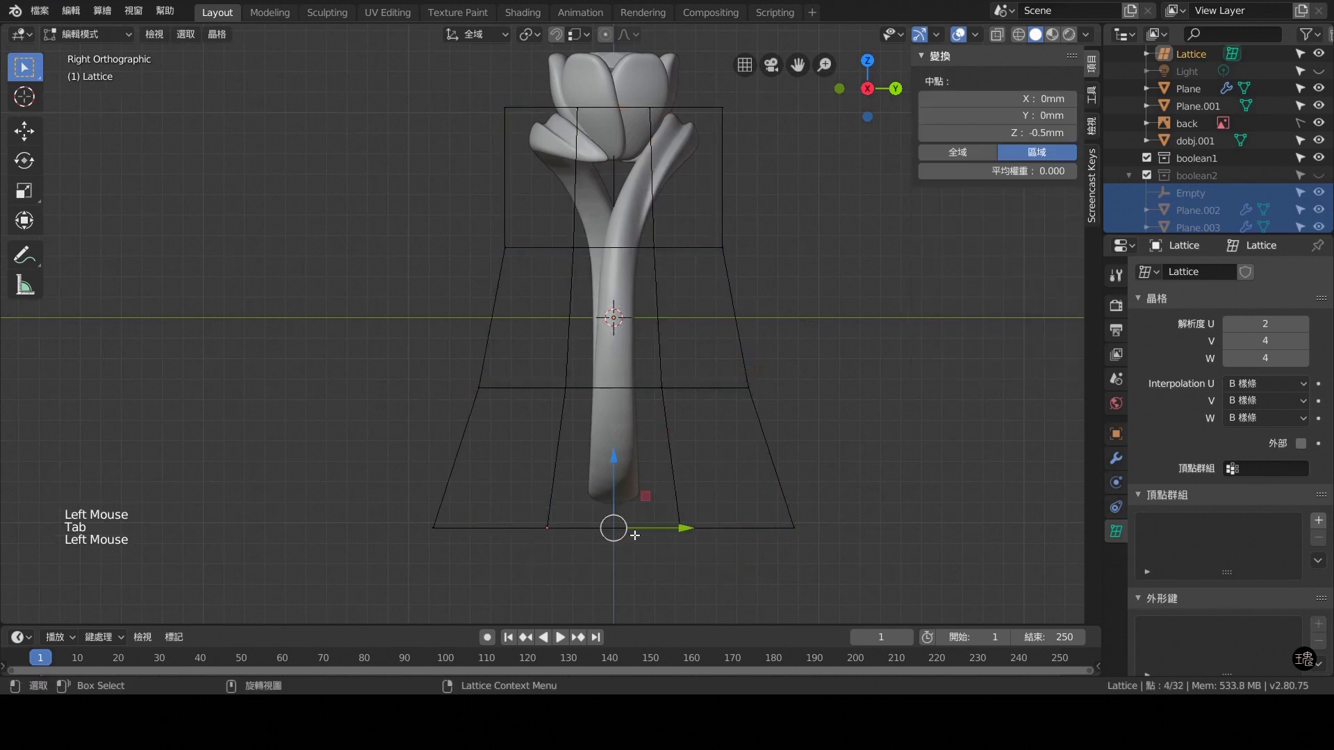
key(s)
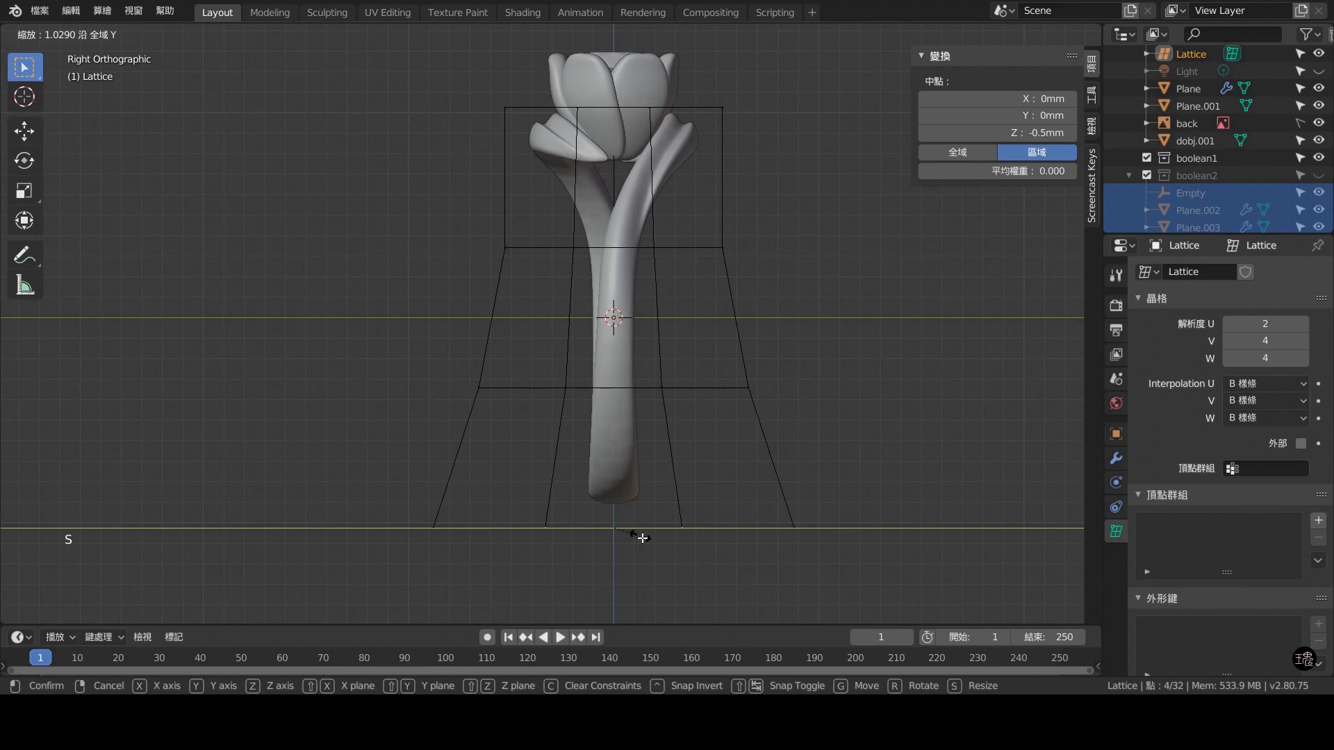
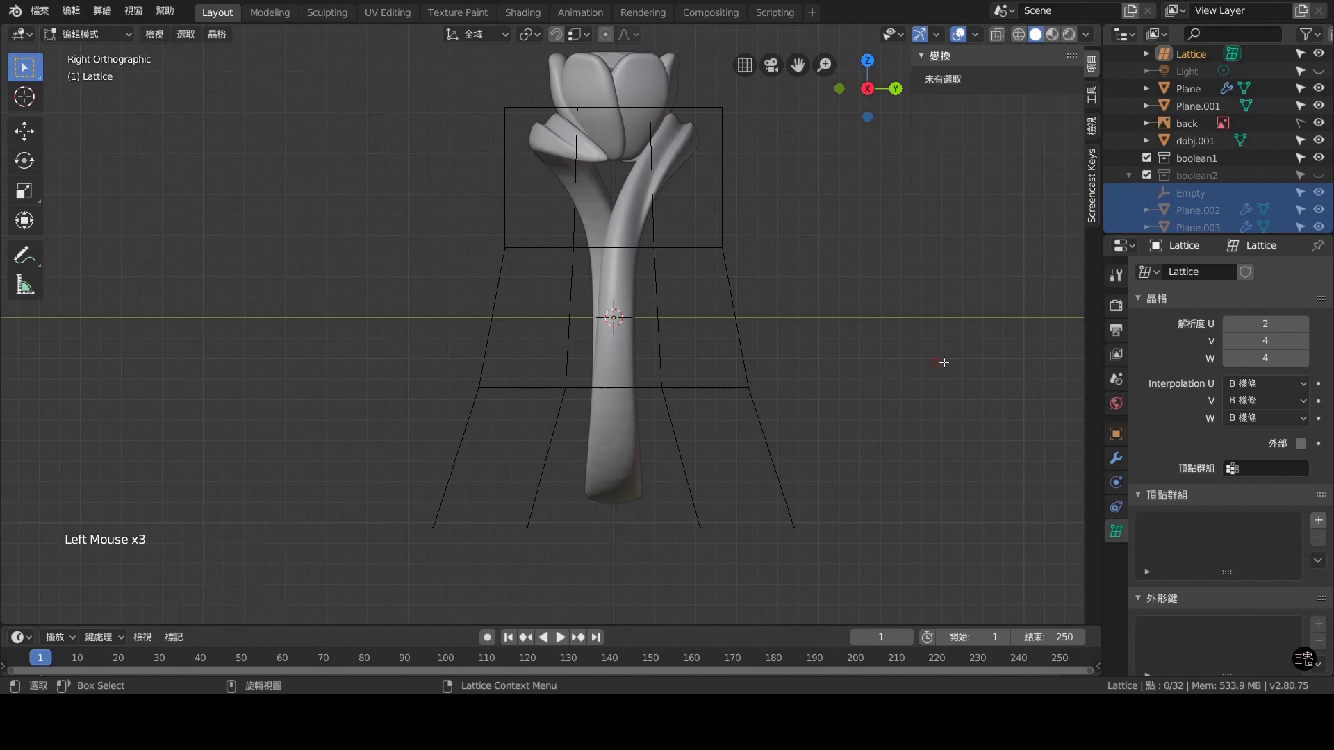
key(Tab)
click(1325, 132)
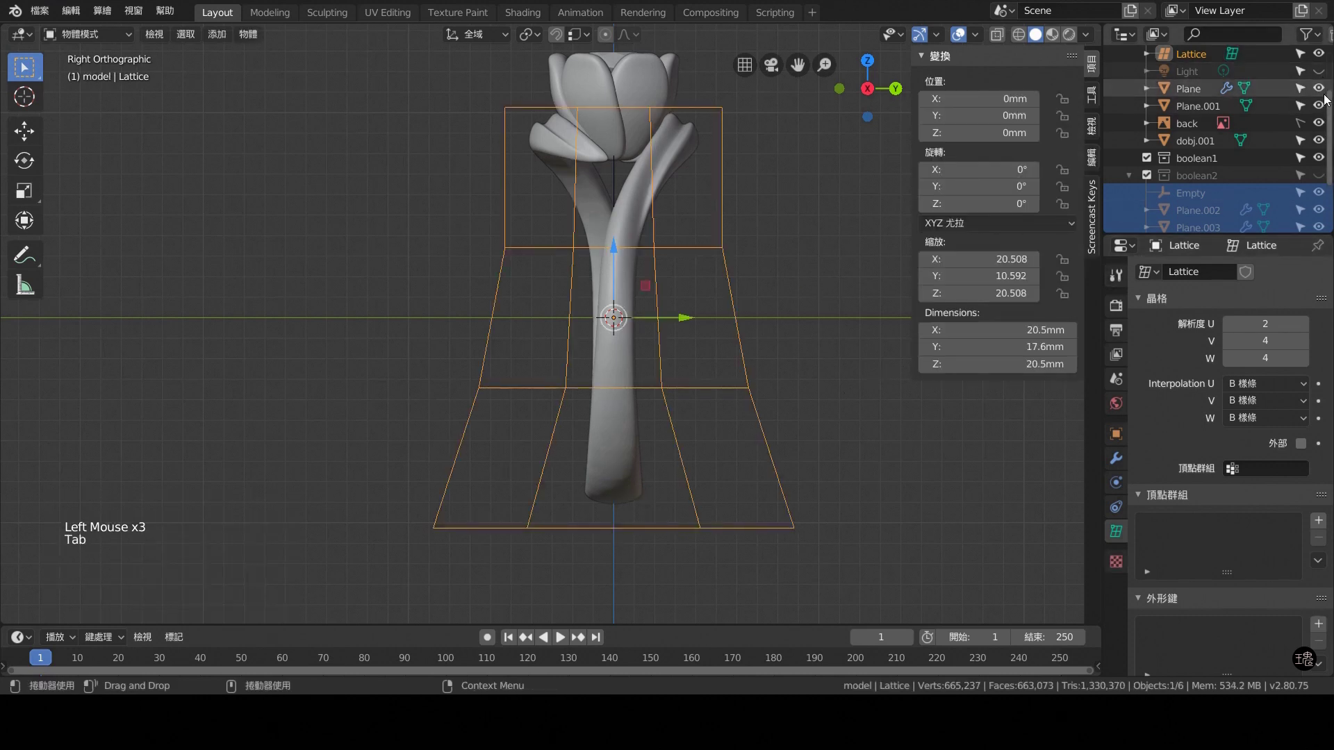
Select the shank (Plane) and orbit around the ring to review the band from all sides.
click(1325, 62)
middle_click(718, 369)
key(KP_1)
scroll(up, 3)
key(KP_3)
scroll(down, 3)
scroll(up, 3)
middle_click(648, 405)
scroll(down, 3)
middle_click(612, 425)
click(529, 109)
key(Tab)
key(KP_1)
scroll(down, 3)
scroll(down, 3)
key(ctrl+r)
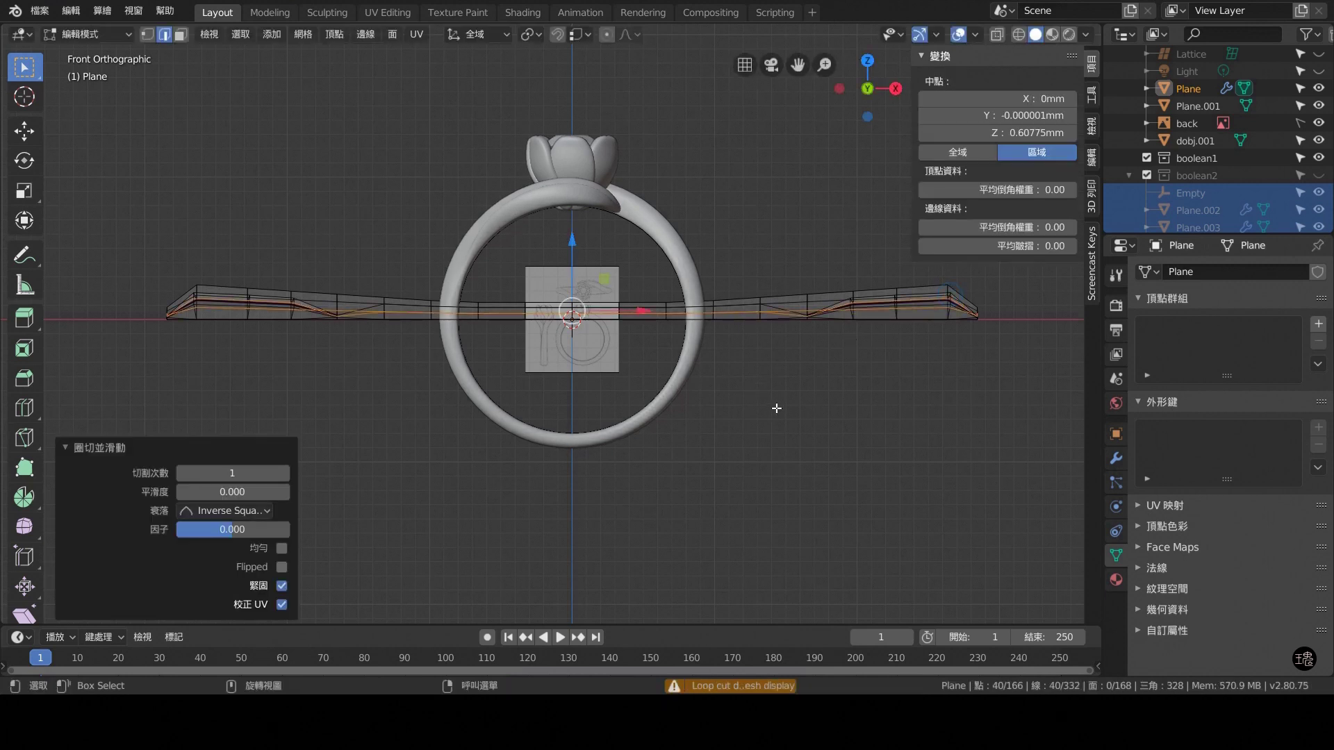
key(Tab)
scroll(up, 3)
middle_click(731, 388)
scroll(down, 3)
click(703, 423)
scroll(up, 3)
middle_click(468, 511)
scroll(down, 3)
middle_click(326, 385)
Inspect where the petal cup meets the shank, then add a small UV sphere about 2 mm across.
key(KP_1)
key(KP_3)
key(KP_3)
scroll(down, 3)
key(KP_1)
key(ctrl+KP_3)
key(KP_7)
scroll(up, 3)
key(KP_3)
scroll(down, 3)
middle_click(669, 329)
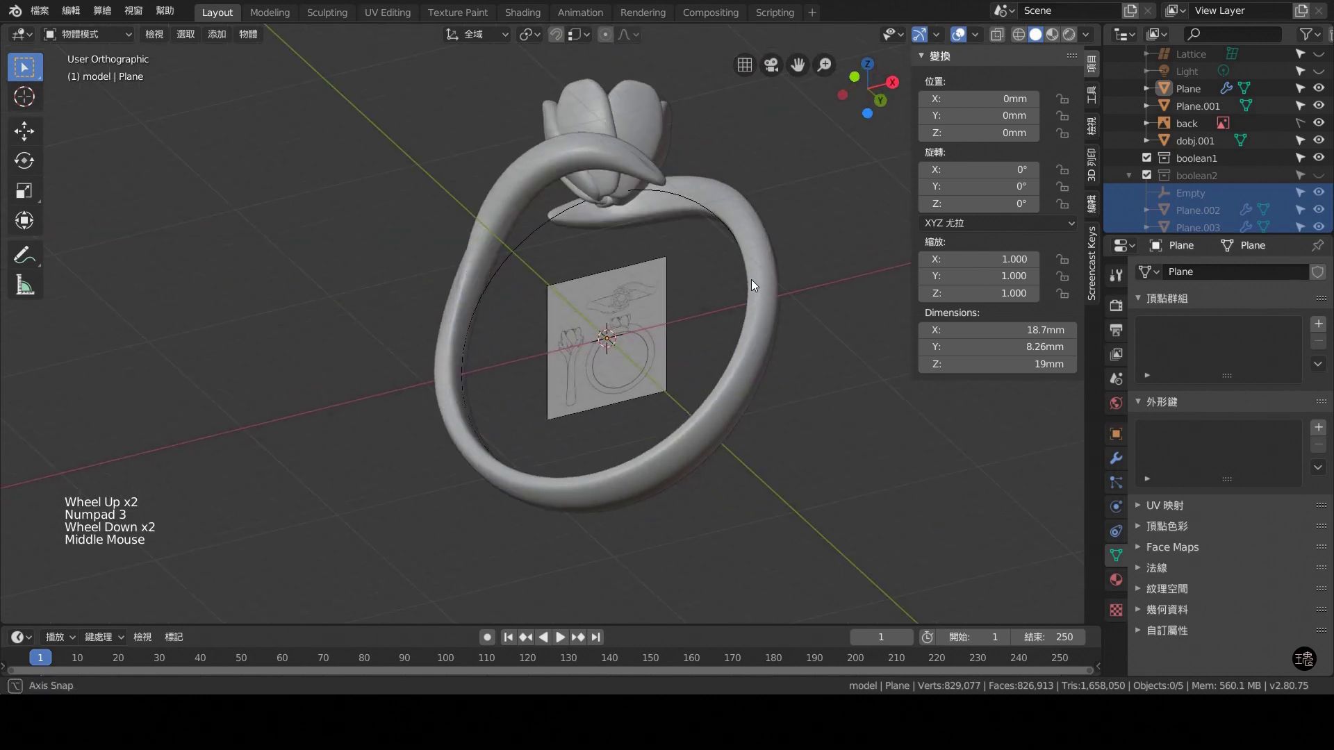
scroll(up, 3)
middle_click(723, 249)
scroll(up, 3)
middle_click(648, 304)
middle_click(595, 337)
scroll(down, 3)
middle_click(576, 346)
scroll(up, 3)
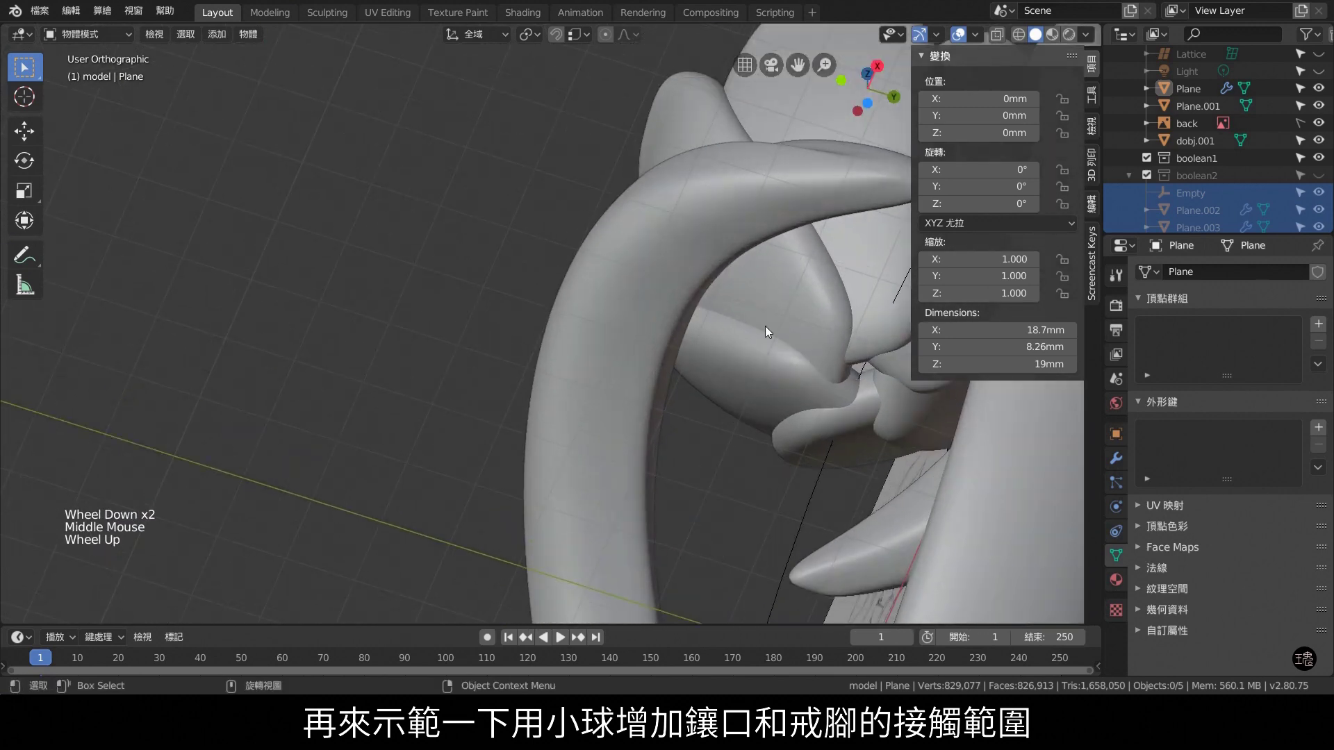
middle_click(724, 365)
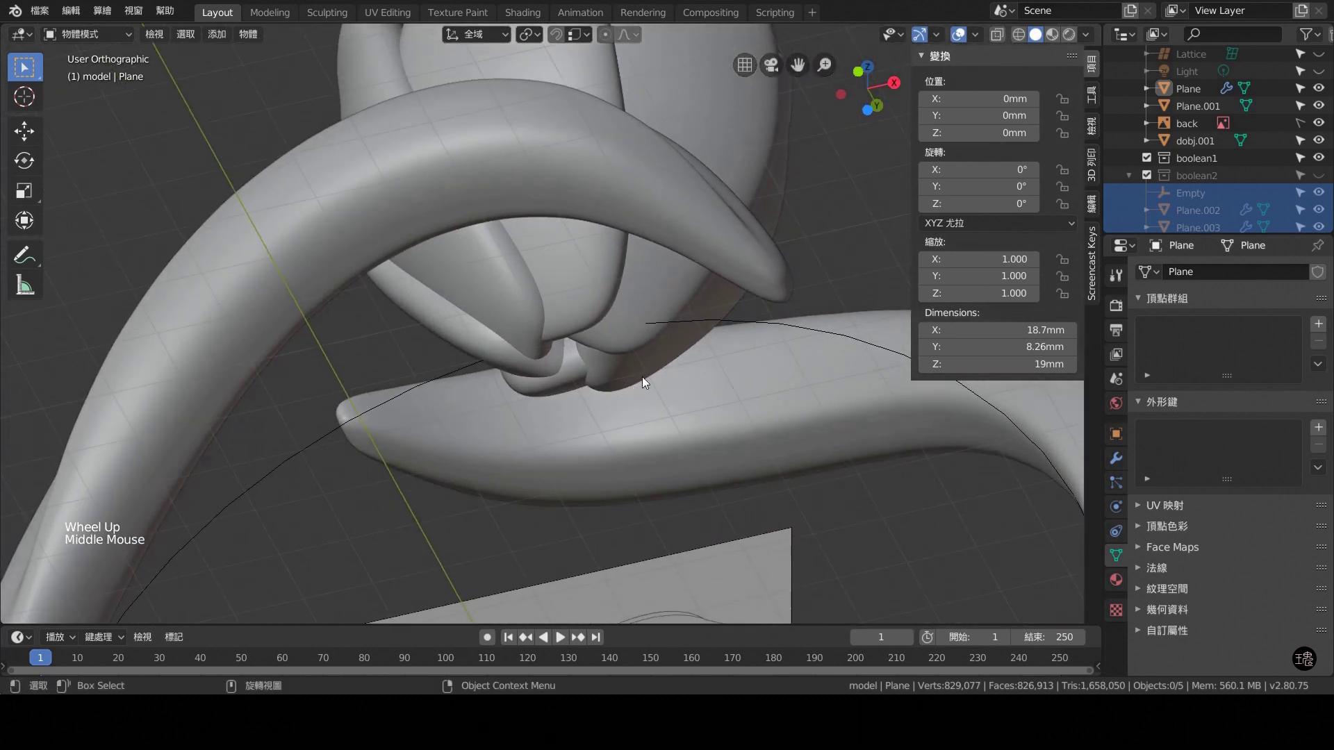
scroll(down, 3)
middle_click(629, 284)
scroll(down, 3)
key(KP_1)
scroll(down, 3)
key(shift+a)
With X-ray on, move the sphere into the cup-shank joint and shrink it to about 1.2 mm.
key(ctrl+2)
key(Tab)
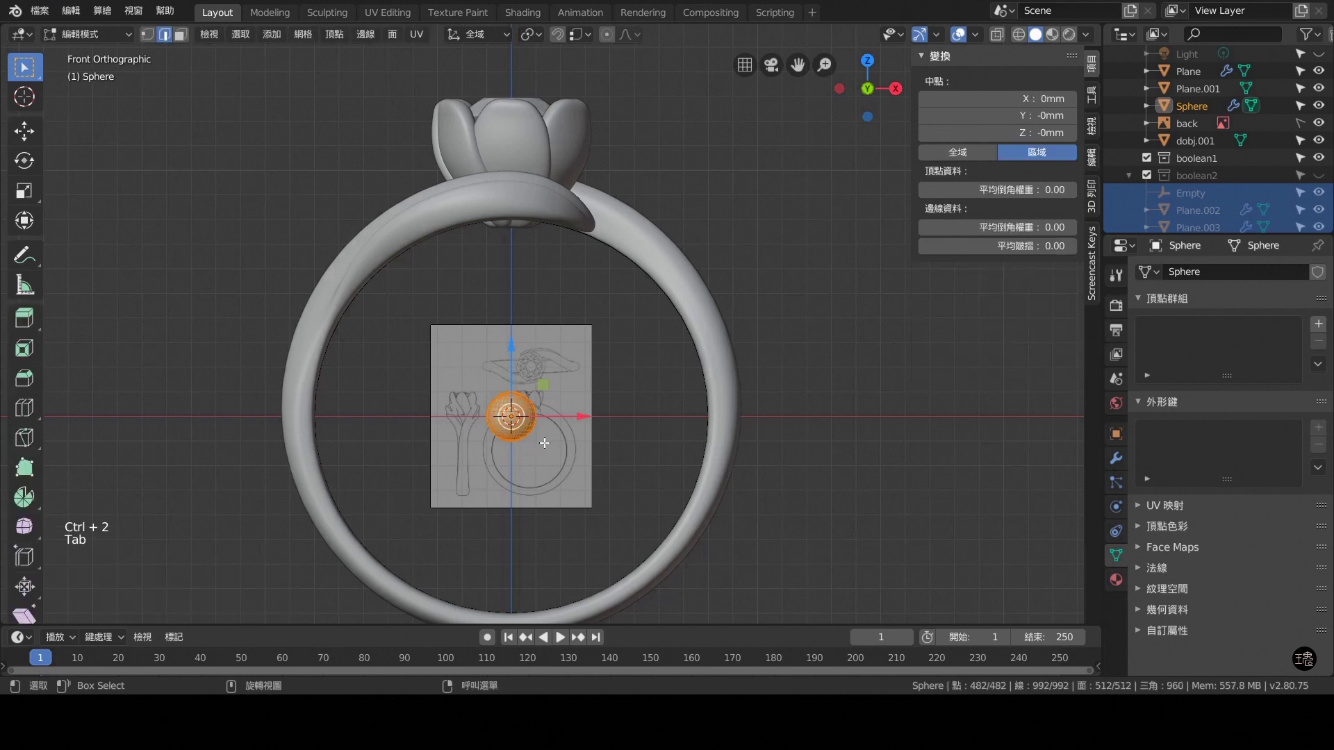
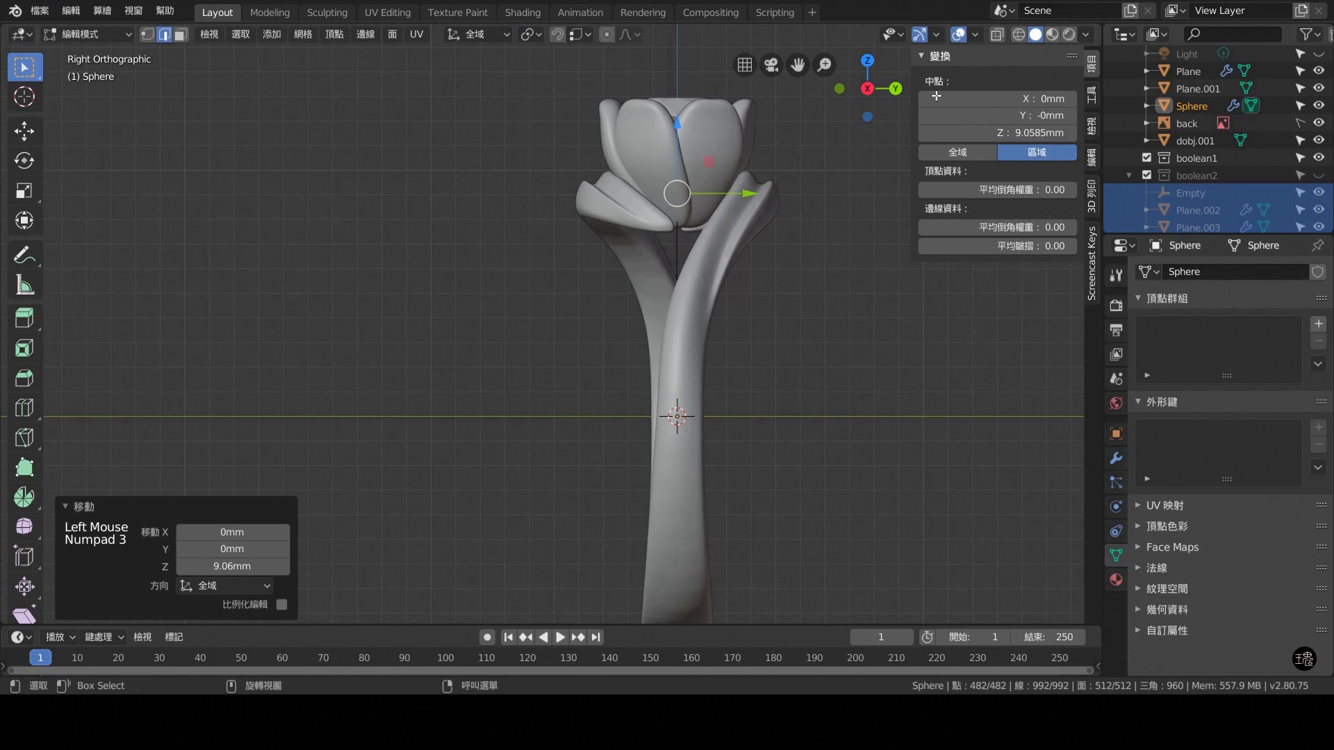
click(995, 40)
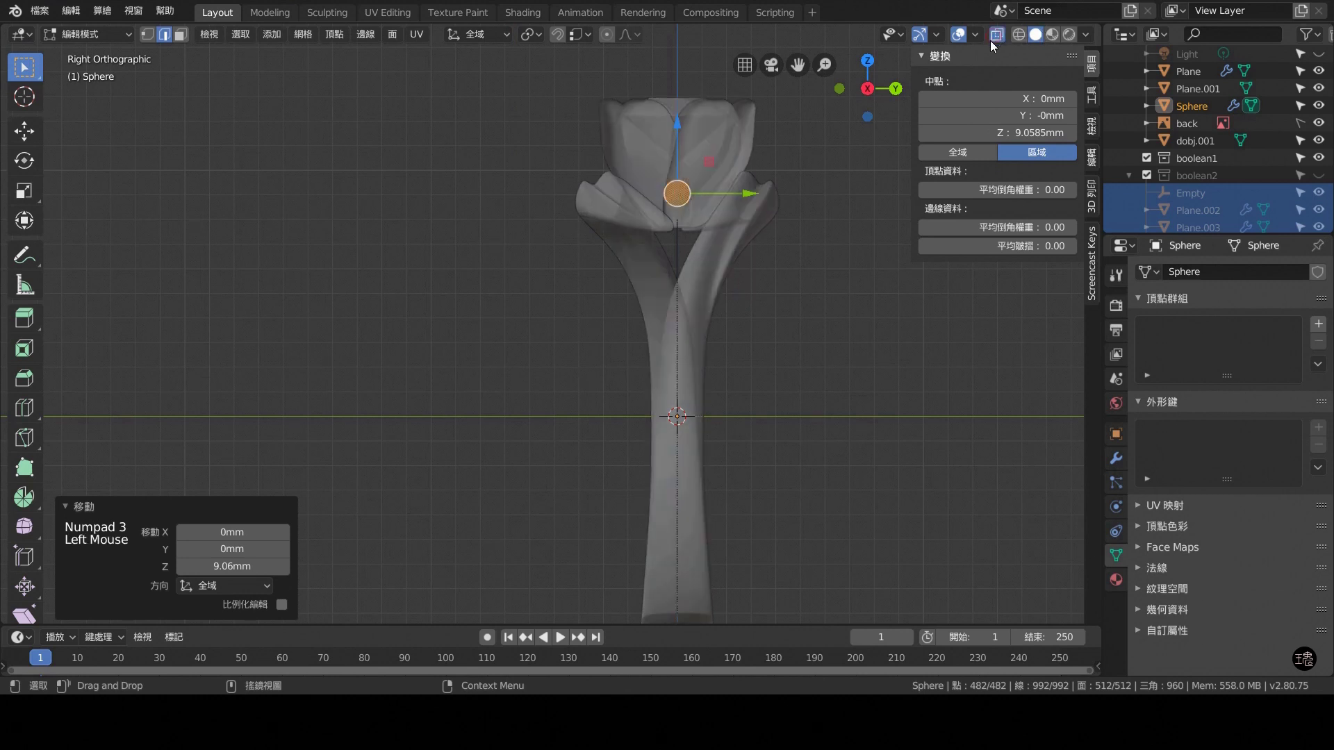
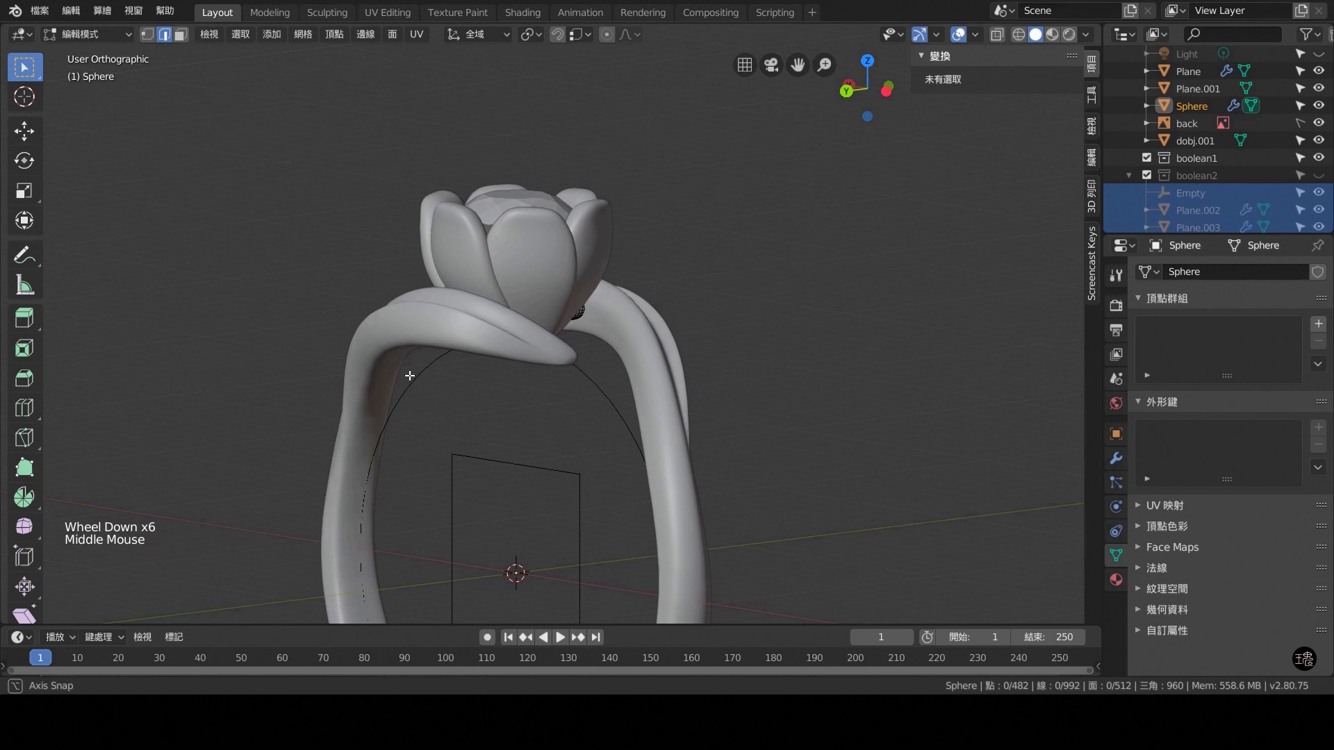
key(KP_7)
click(1001, 42)
scroll(up, 3)
key(Tab)
key(Tab)
key(a)
click(596, 349)
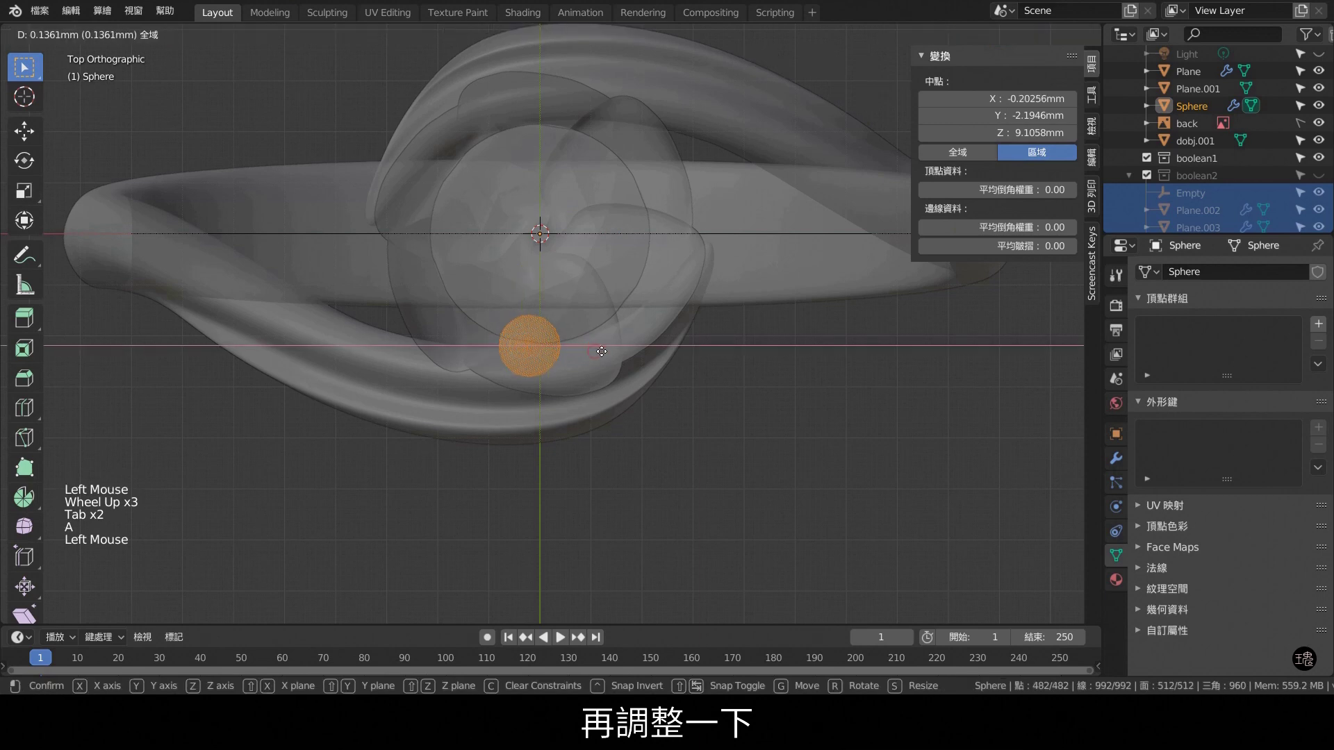
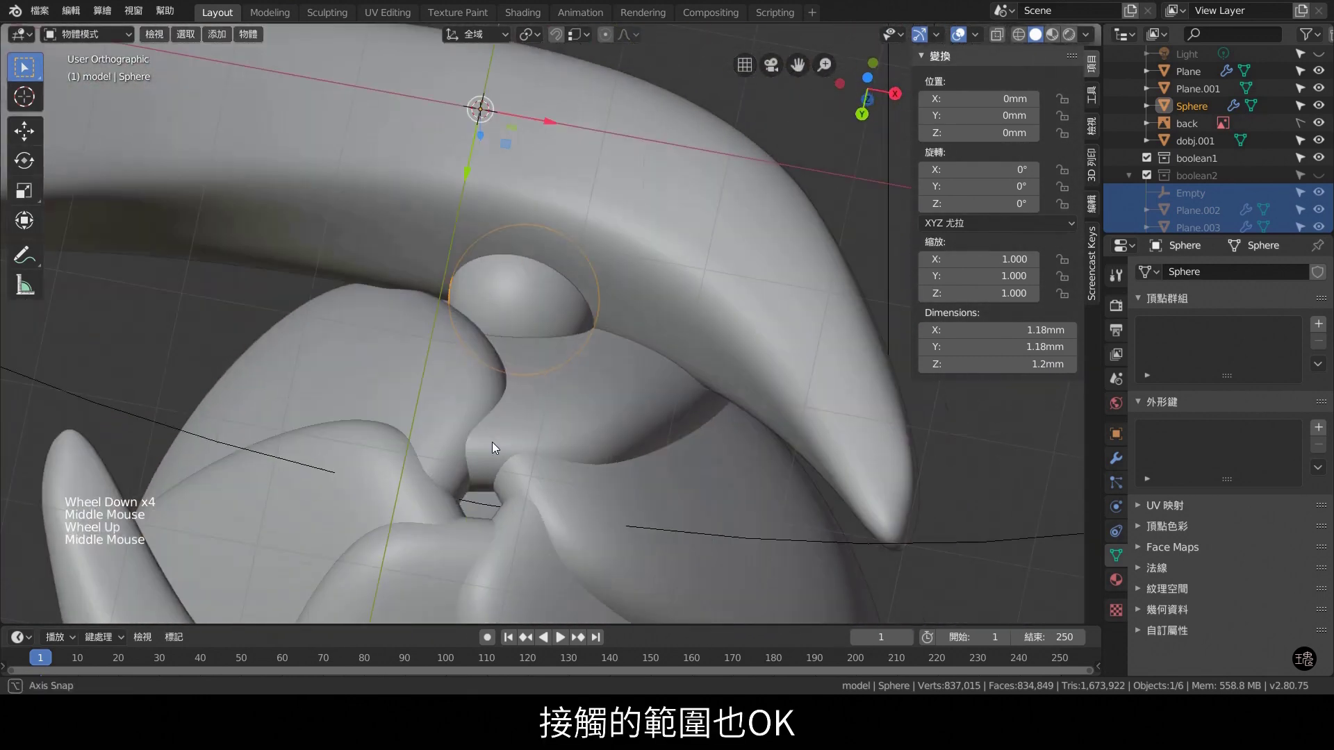
Check the sphere's contact area and smooth it with a Subdivision Surface modifier.
middle_click(633, 331)
scroll(down, 3)
key(KP_7)
scroll(down, 3)
key(KP_3)
click(963, 489)
scroll(down, 3)
scroll(down, 3)
middle_click(784, 424)
scroll(up, 3)
click(1118, 456)
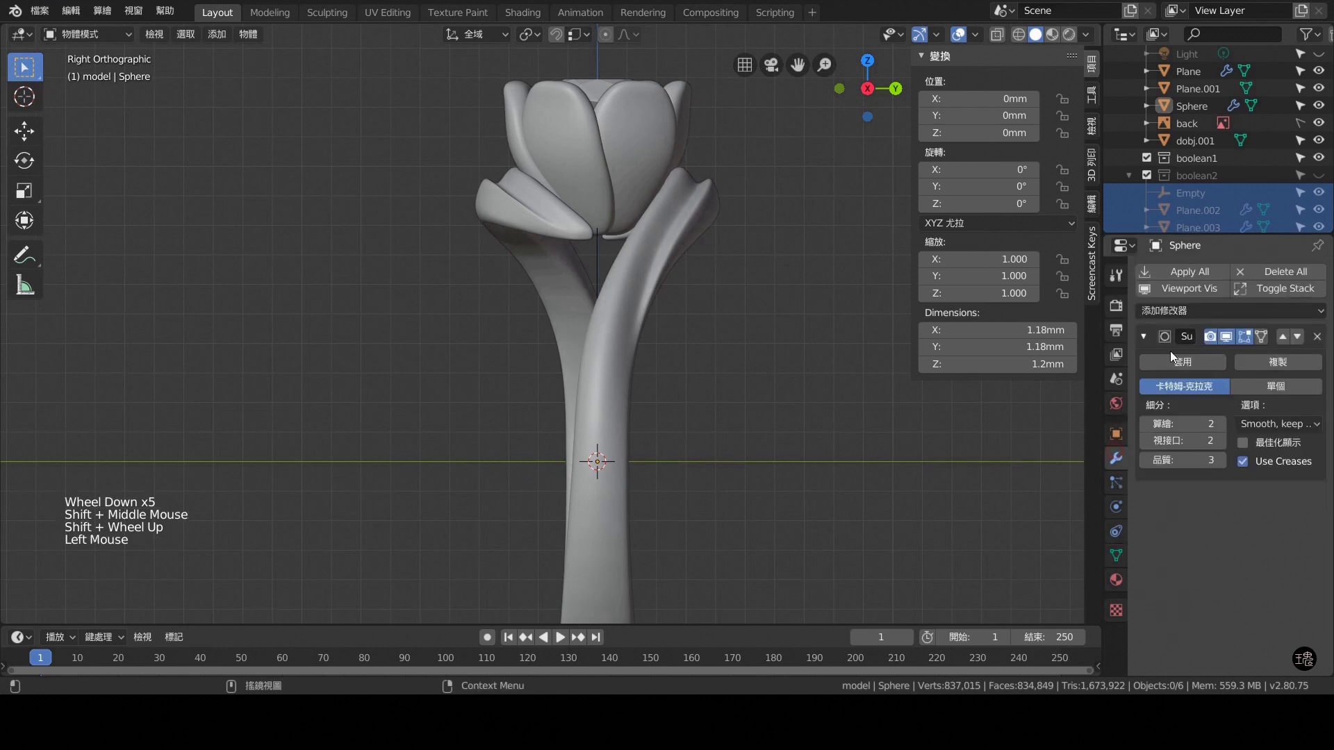
Add a Mirror modifier on the Y axis so the sphere forms a pair about 5.66 mm apart.
click(1187, 323)
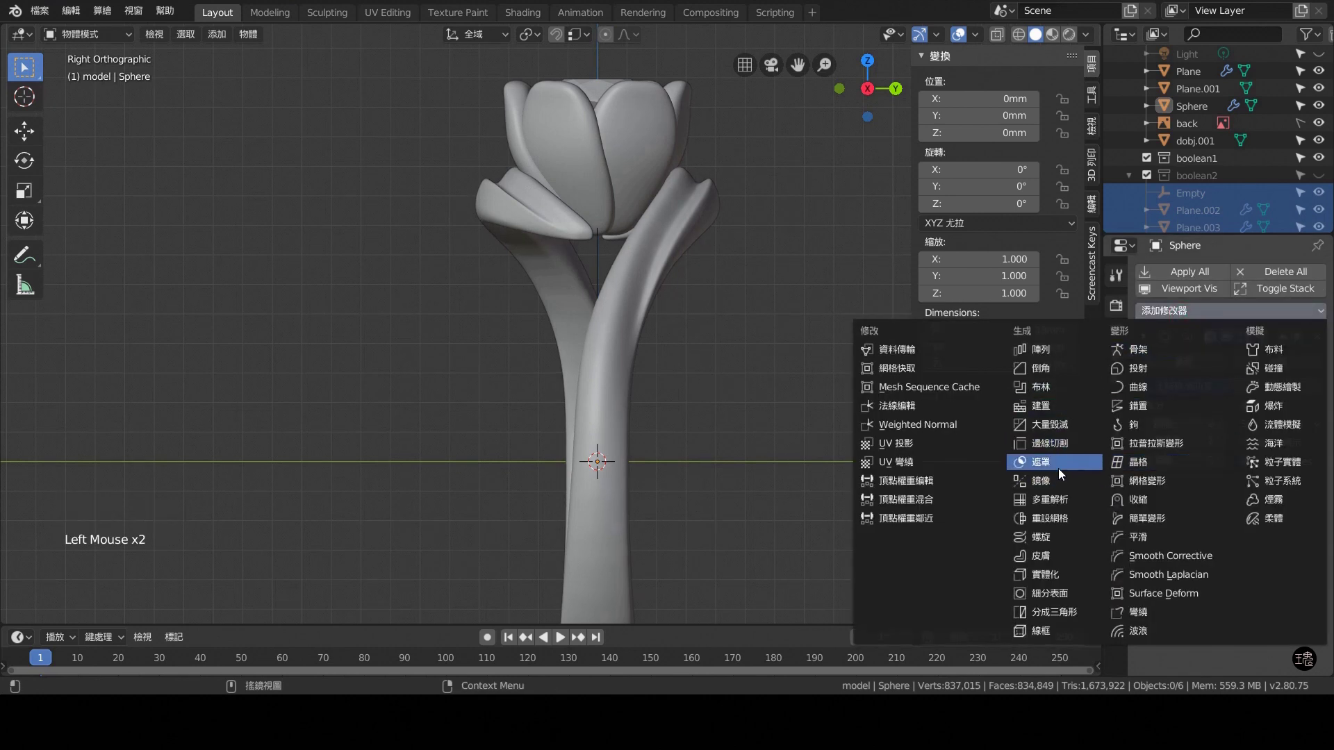
click(1150, 591)
click(1152, 572)
scroll(down, 3)
middle_click(749, 414)
scroll(up, 3)
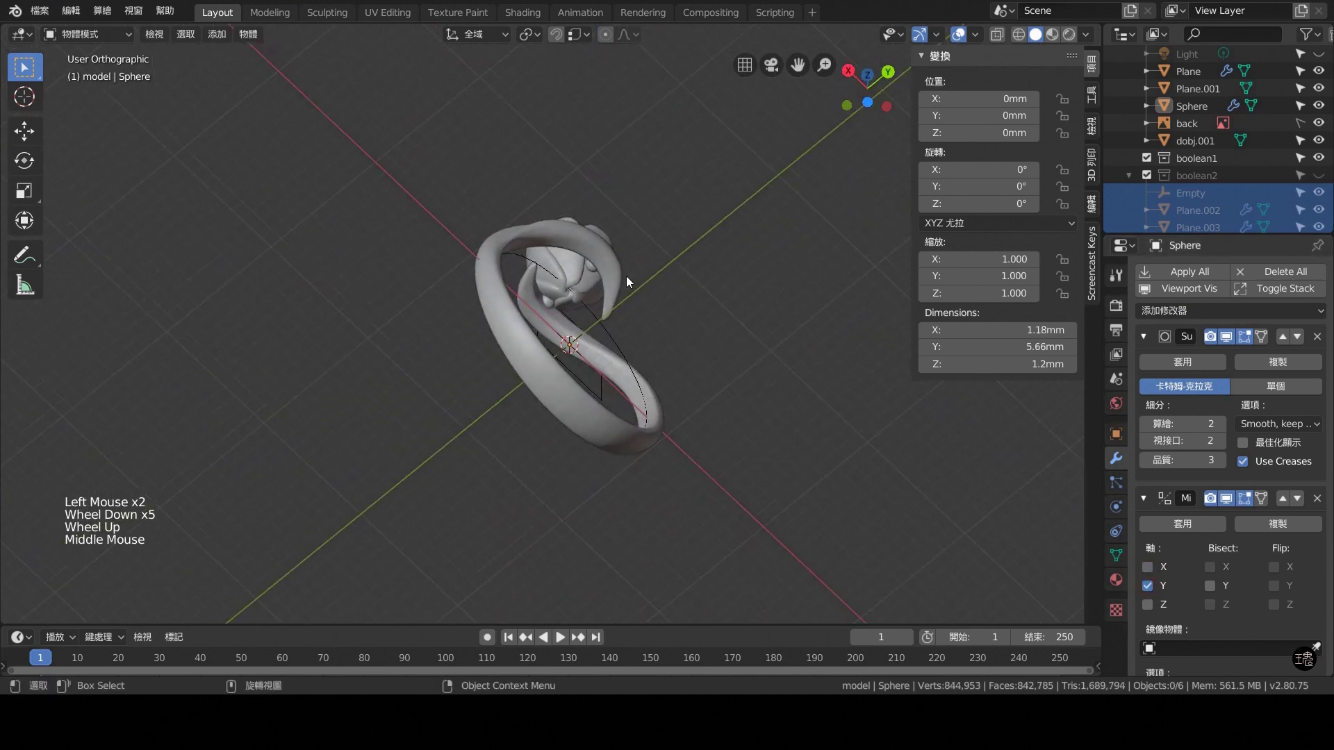
middle_click(591, 337)
View the ring from the front and start adding a 16 mm cylinder inside it.
key(KP_7)
key(KP_4)
key(KP_1)
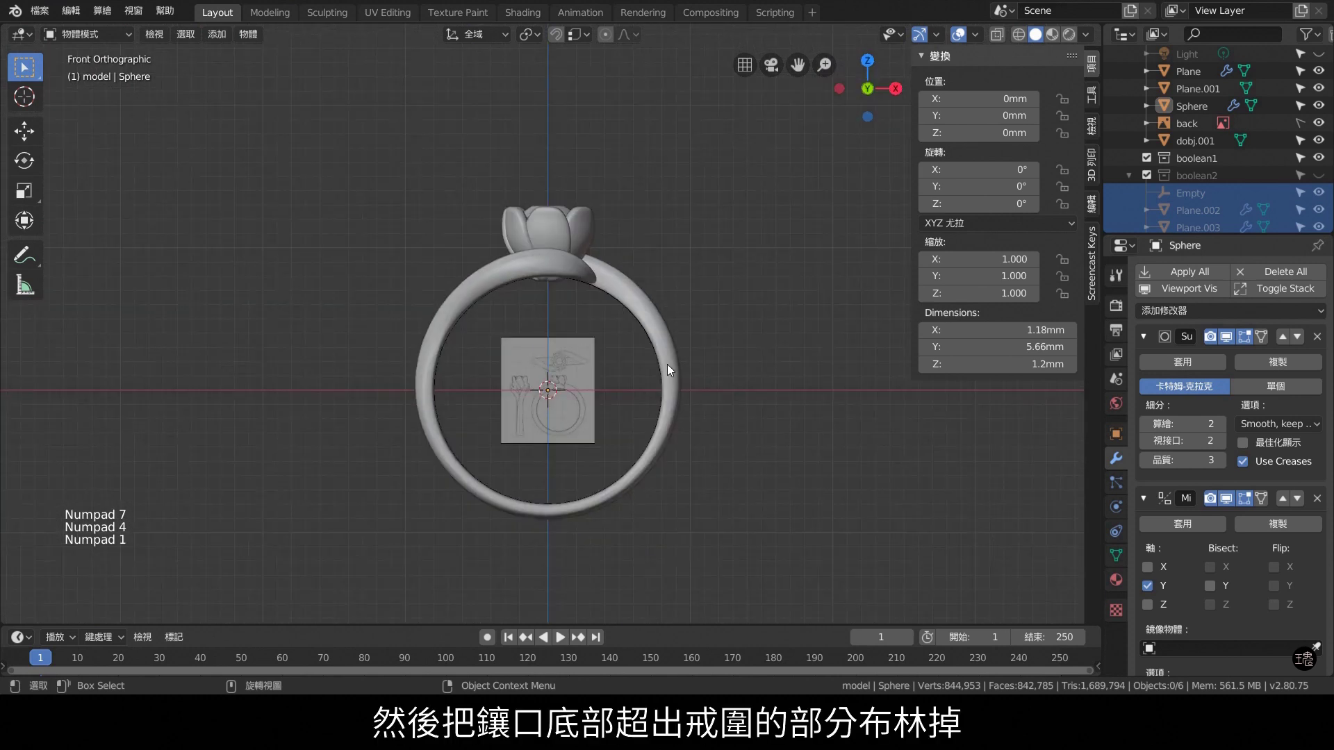
scroll(up, 3)
scroll(up, 3)
key(shift+a)
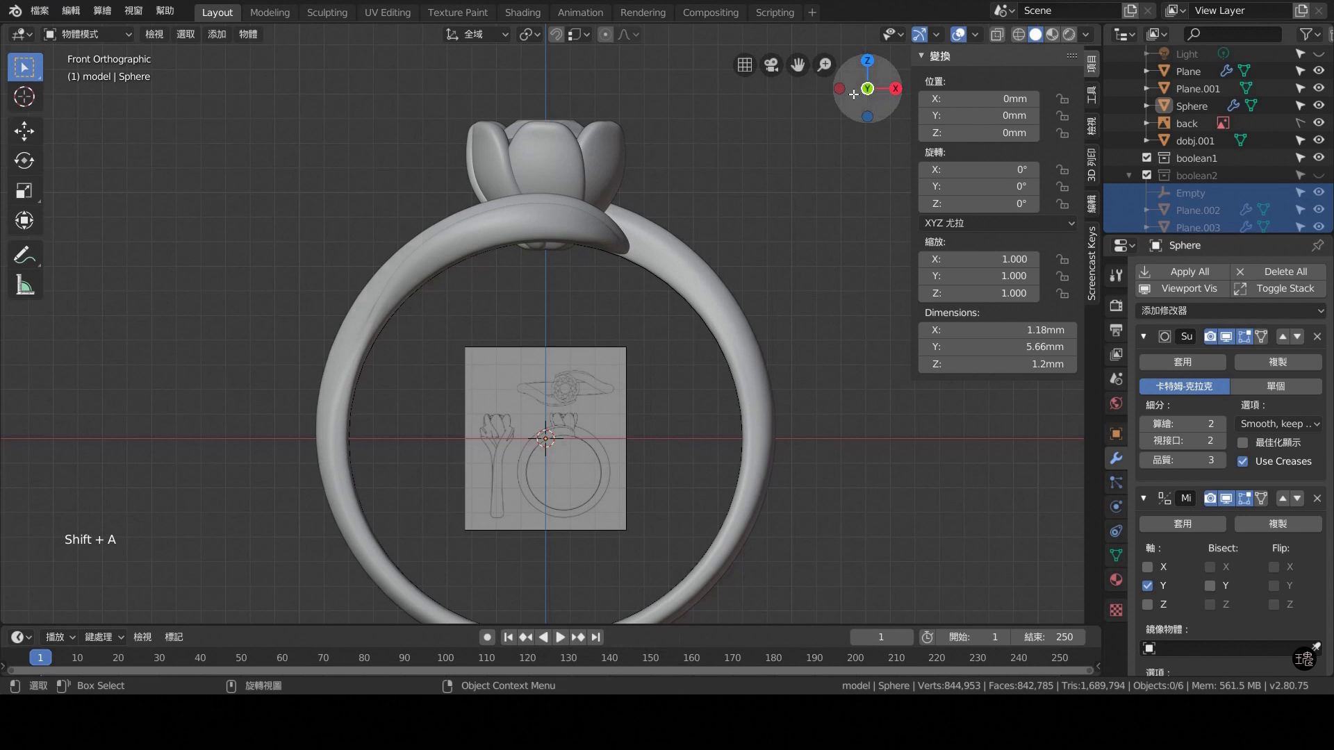
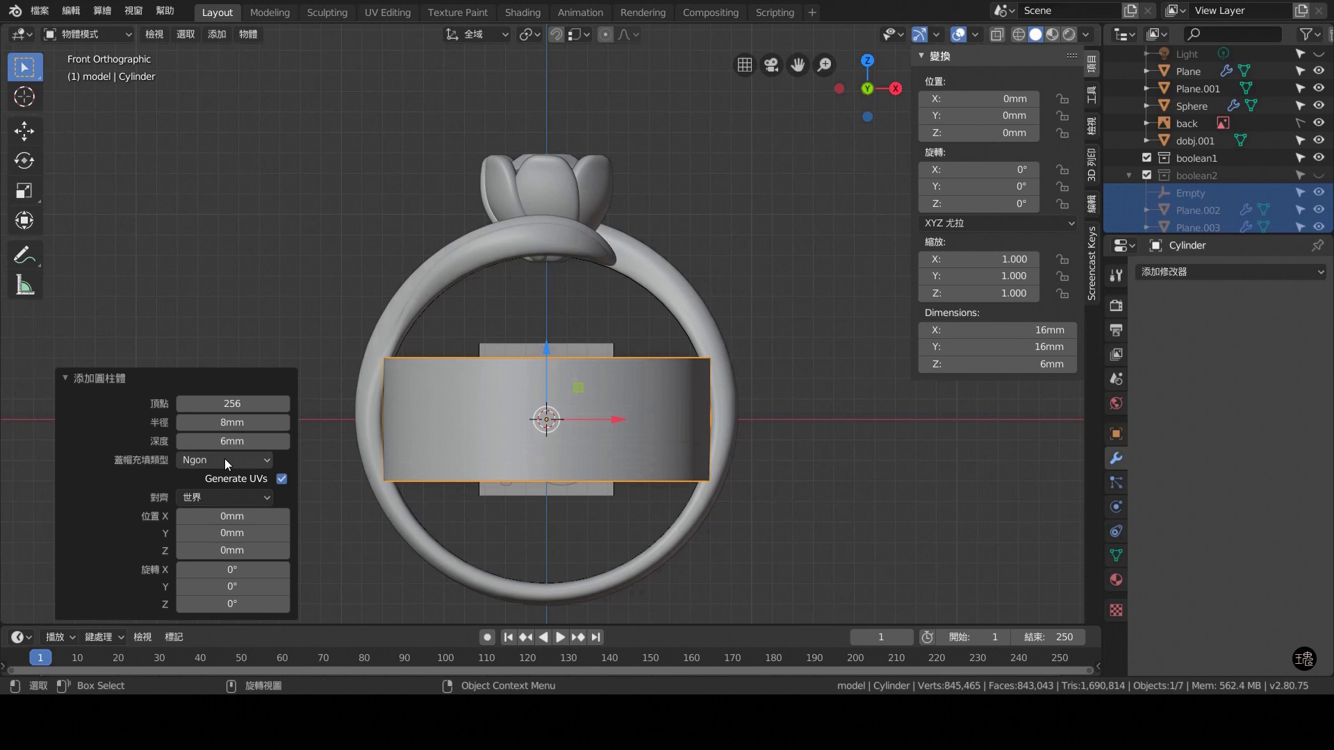
Subtract the 16 mm cylinder from the Plane.001 petal cup with a Difference boolean, trimming its base.
click(240, 503)
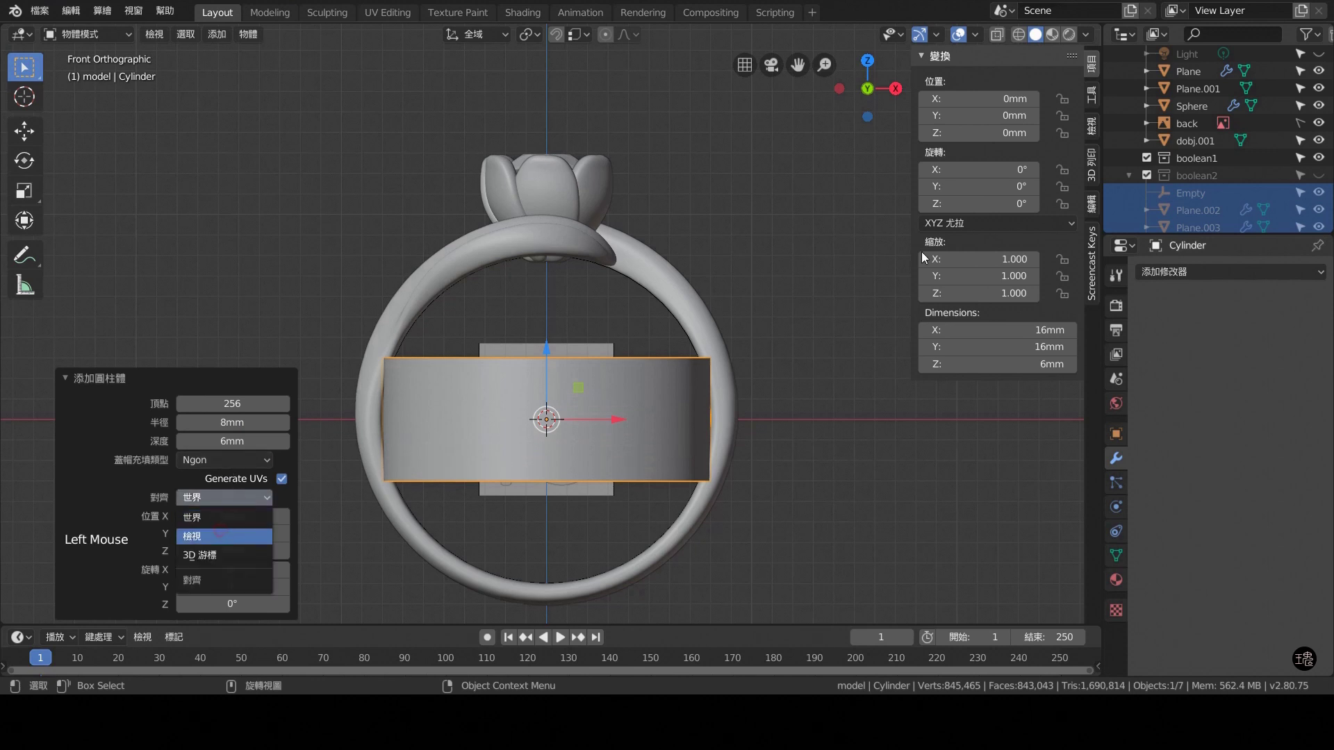
click(783, 260)
middle_click(784, 261)
click(566, 356)
double_click(624, 160)
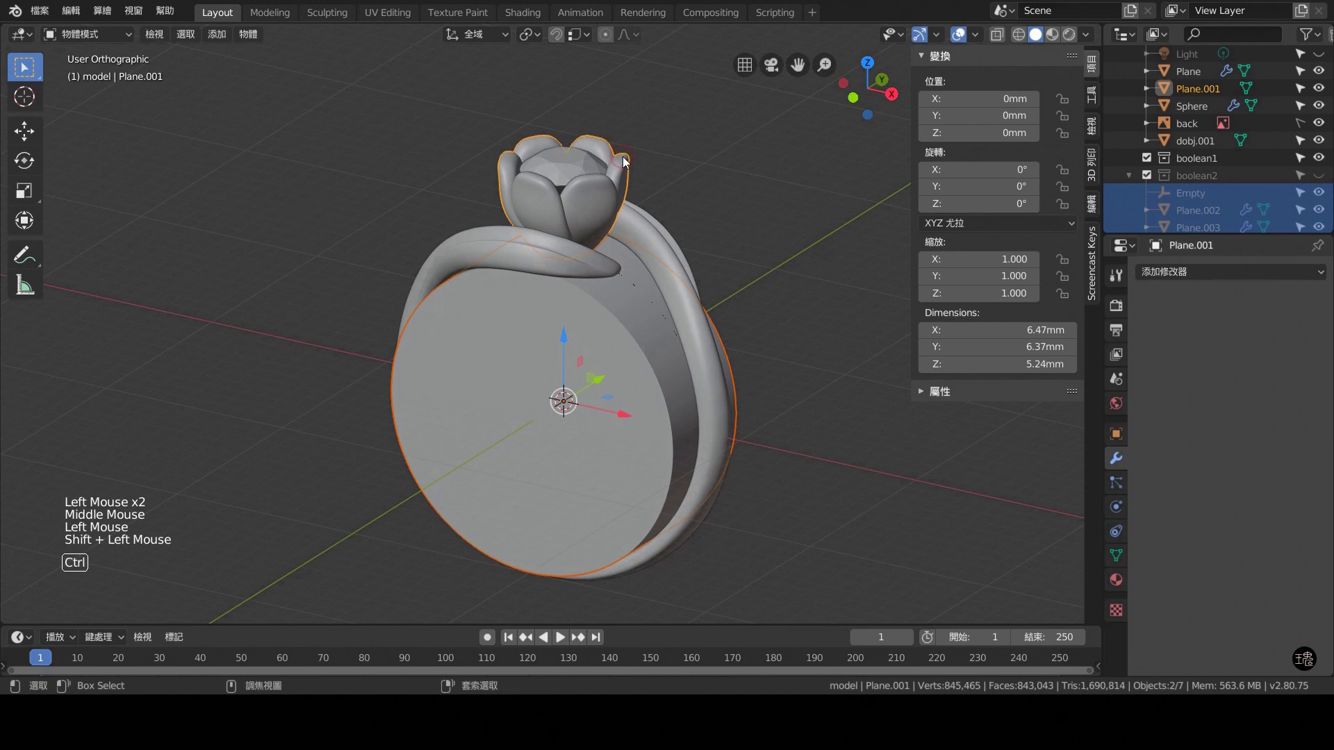
key(ctrl+KP_Subtract)
Inspect the trimmed cup base from side, front and orbited views, then reselect the cylinder.
scroll(up, 3)
middle_click(682, 305)
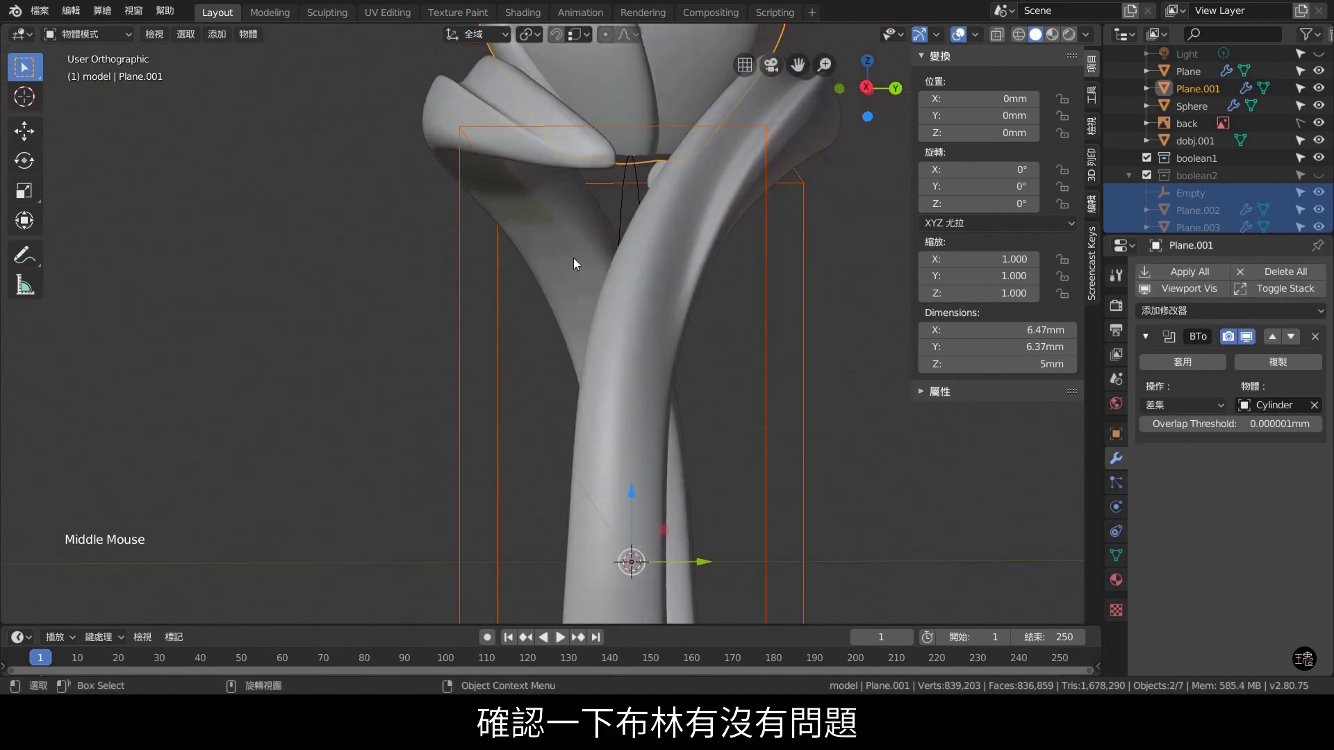
key(KP_3)
scroll(down, 3)
scroll(down, 3)
key(KP_1)
scroll(up, 3)
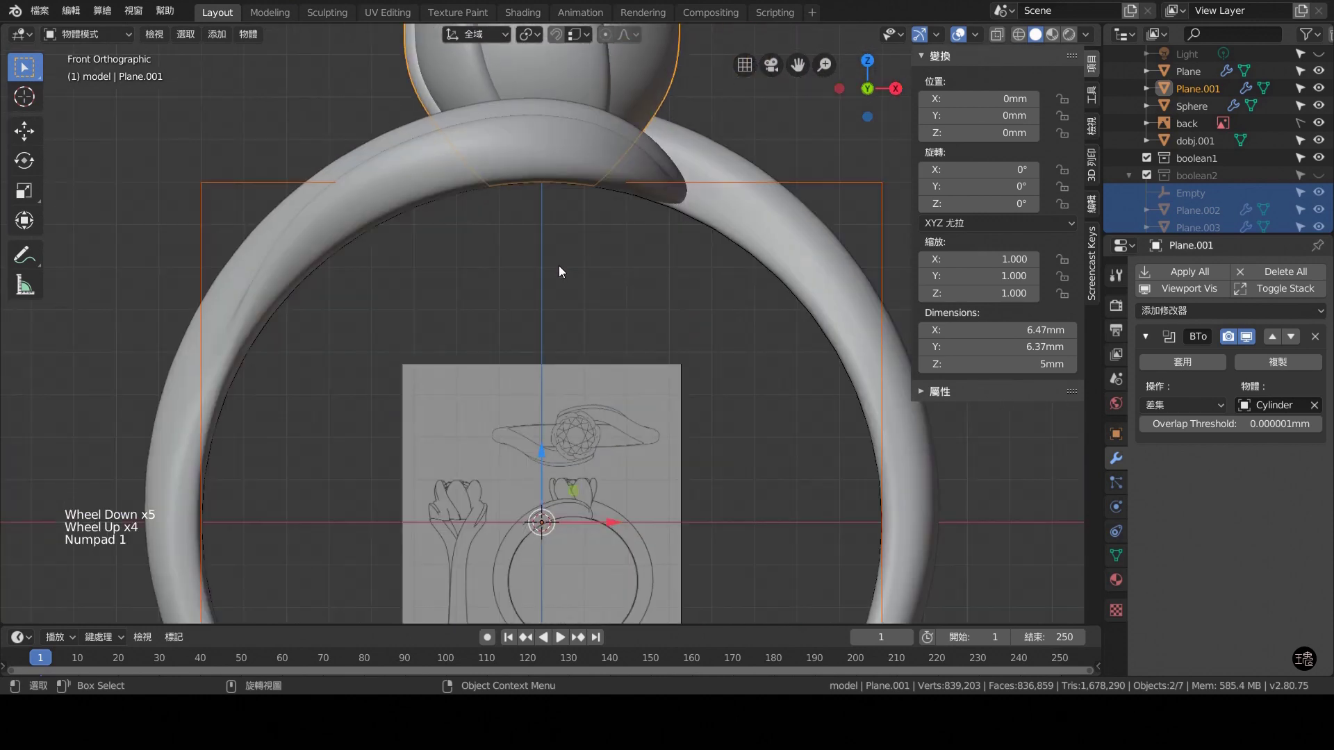
key(ctrl+KP_3)
scroll(down, 3)
middle_click(614, 323)
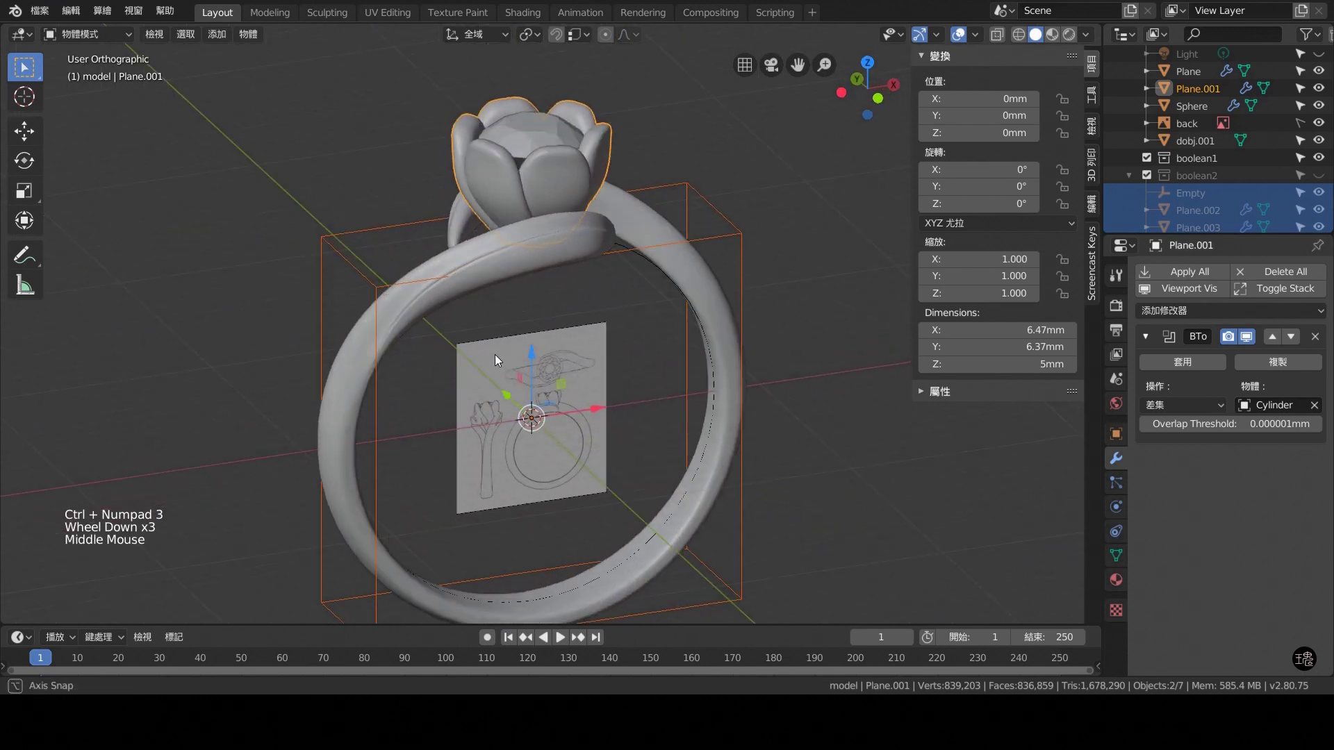
click(730, 196)
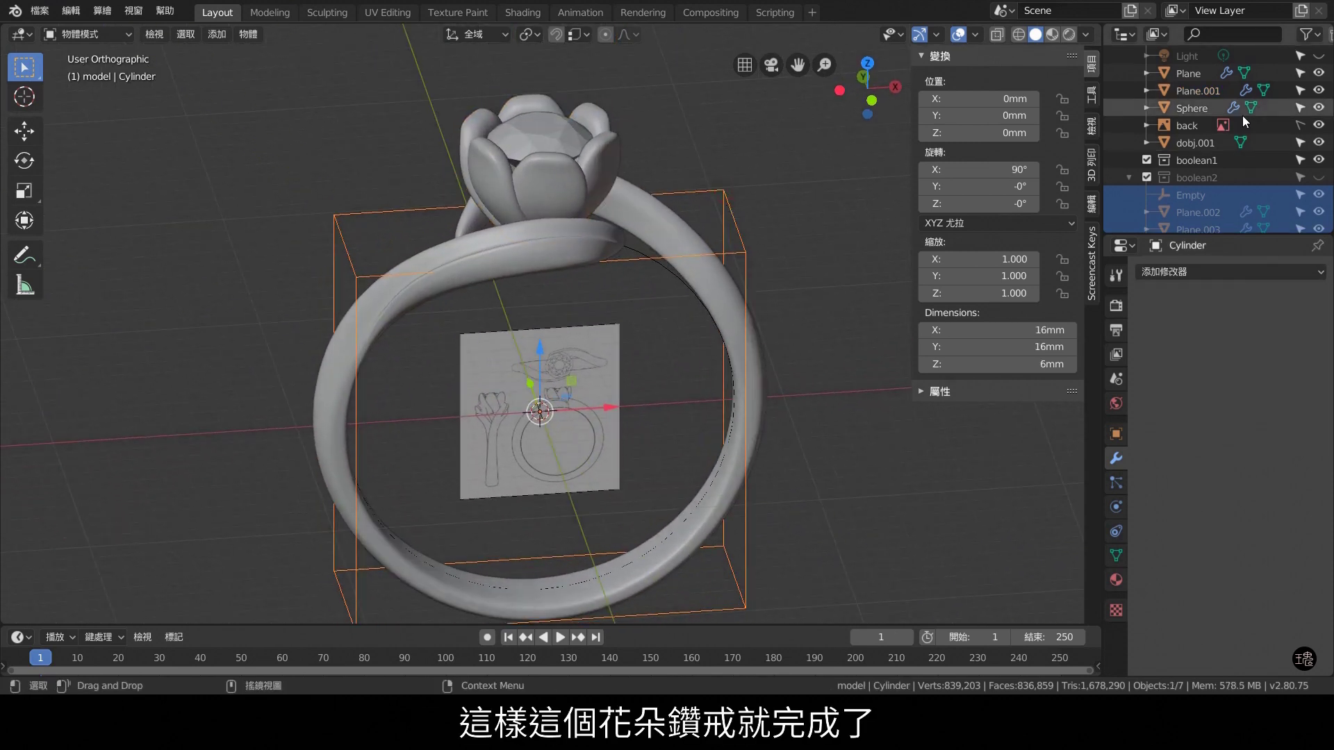
Hide the sphere, reference drawing, cylinder cutter and remaining helpers in the Outliner.
click(1322, 131)
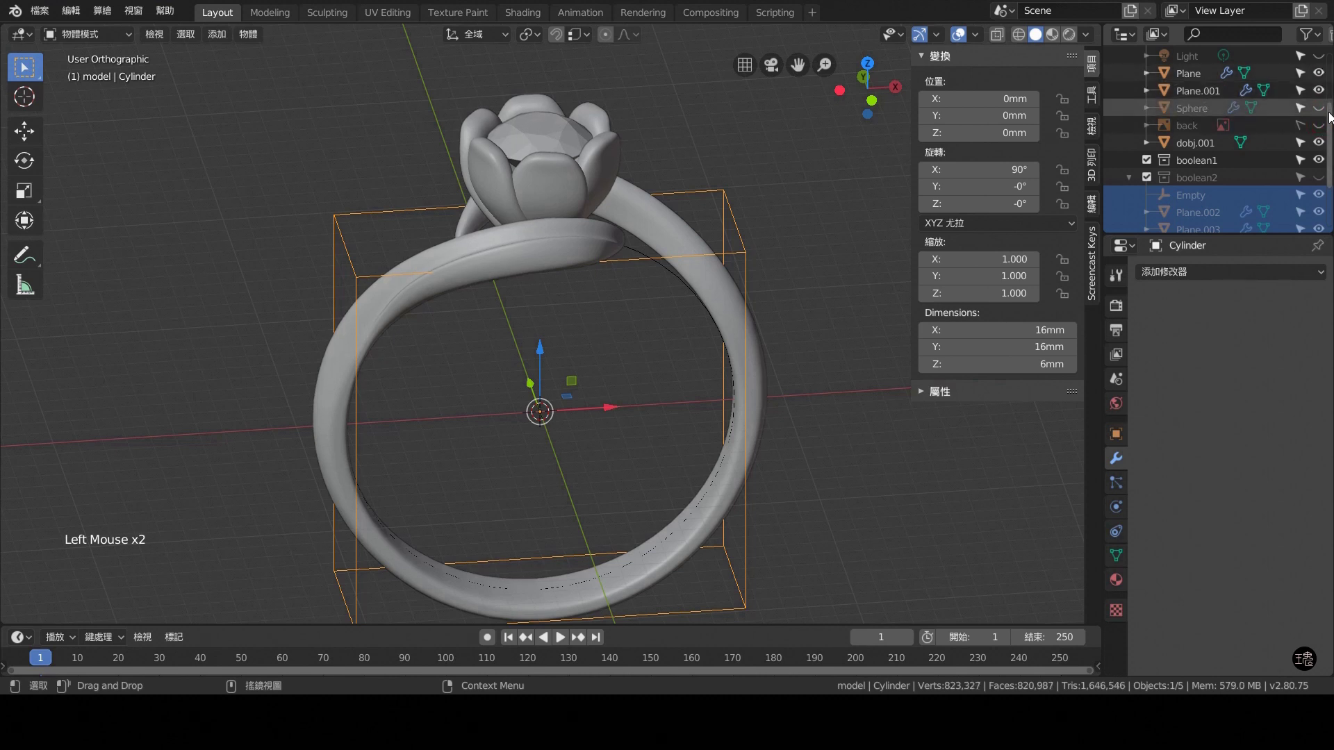
click(1315, 119)
scroll(up, 3)
click(1328, 107)
click(569, 435)
Orbit the view to inspect the finished tulip ring from several angles.
scroll(down, 3)
middle_click(561, 447)
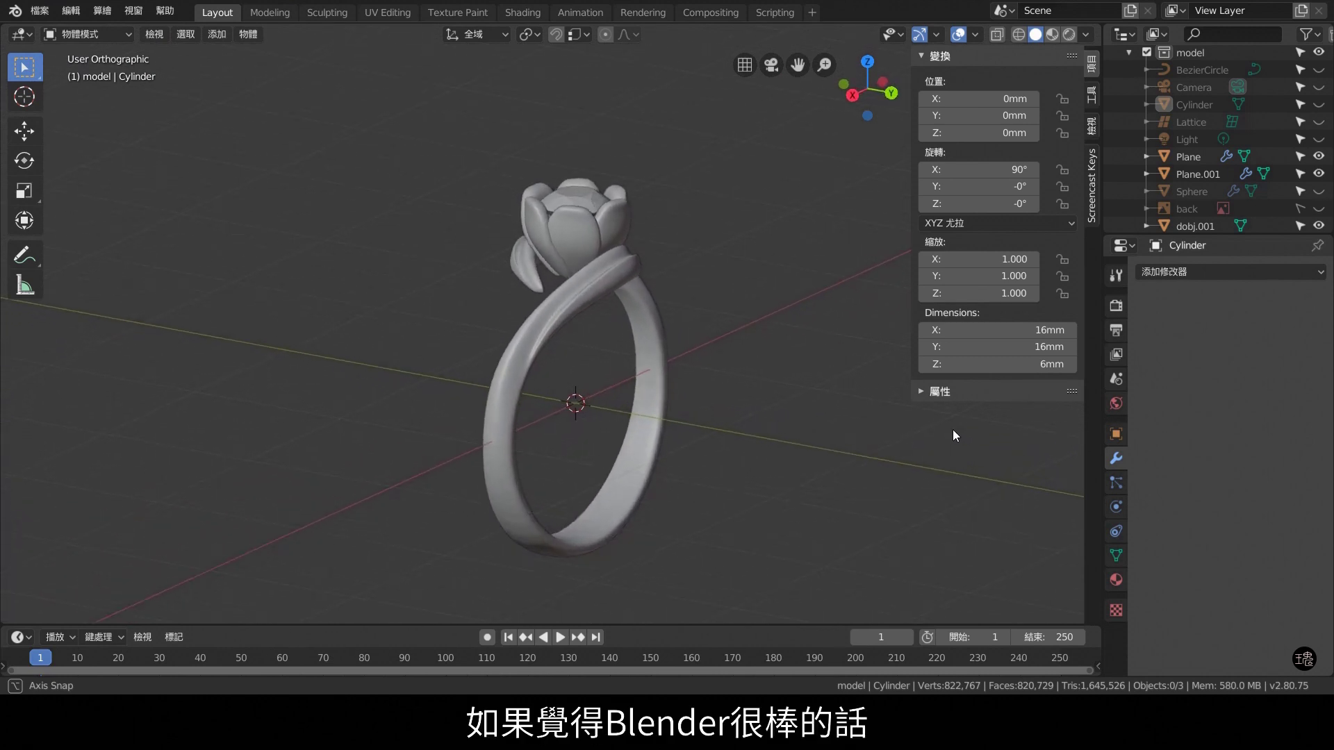
middle_click(664, 237)
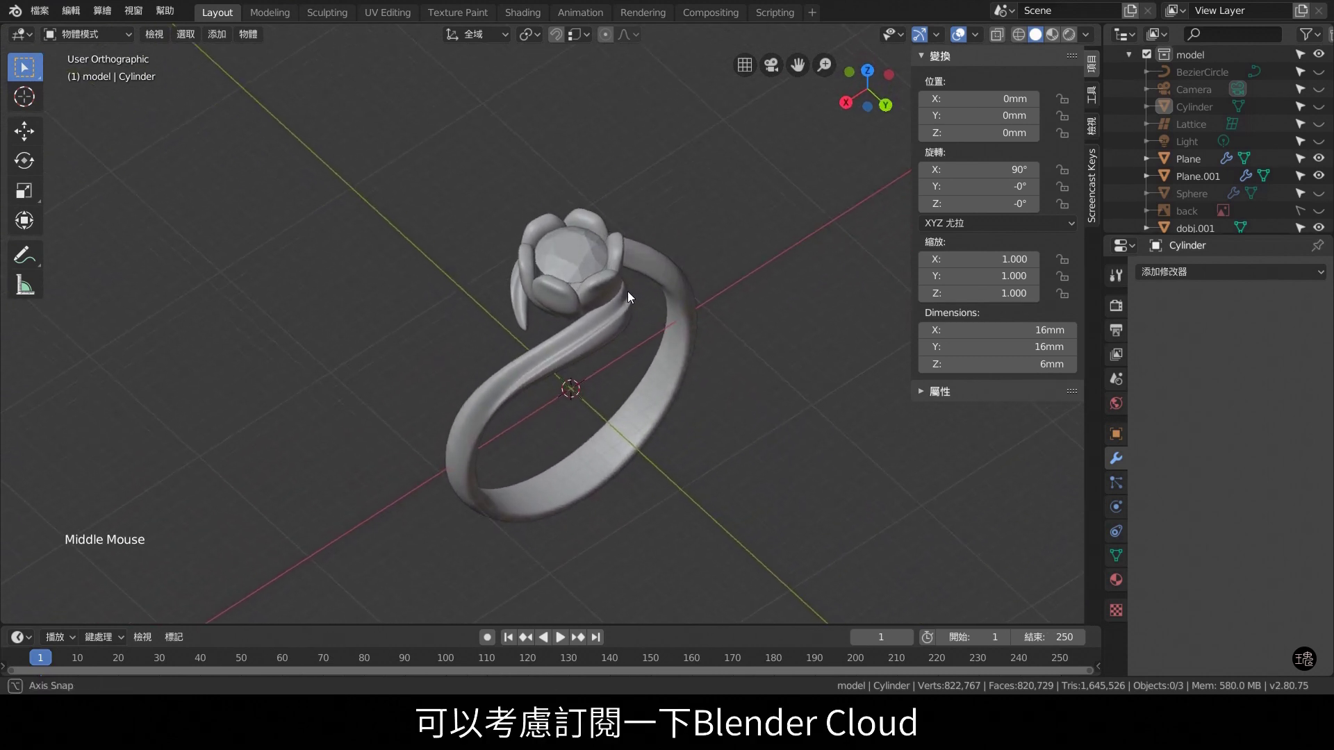